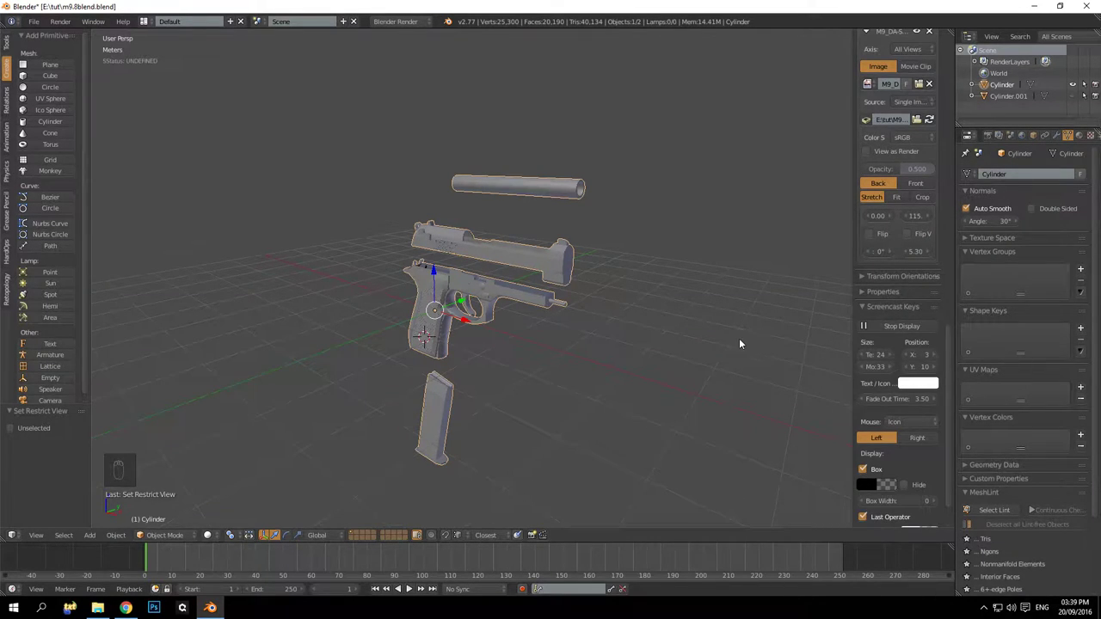
Frame the pistol slide in the viewport and enter Edit Mode on its mesh
key("f")
key("f")
key("s")
key("ctrl+z")
key("a")
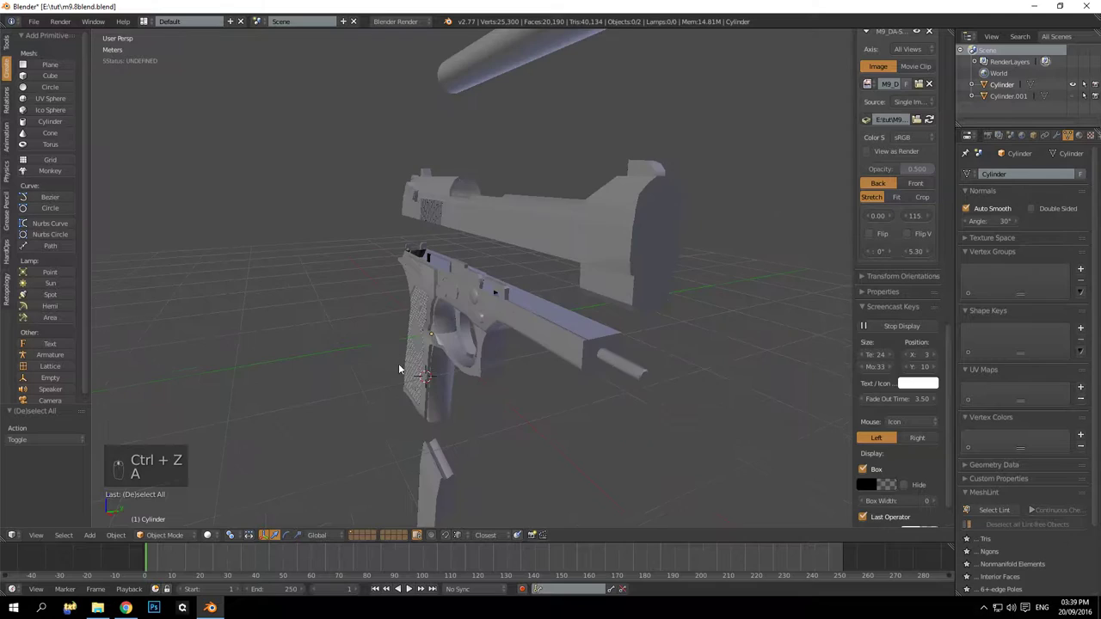
middle_click(497, 380)
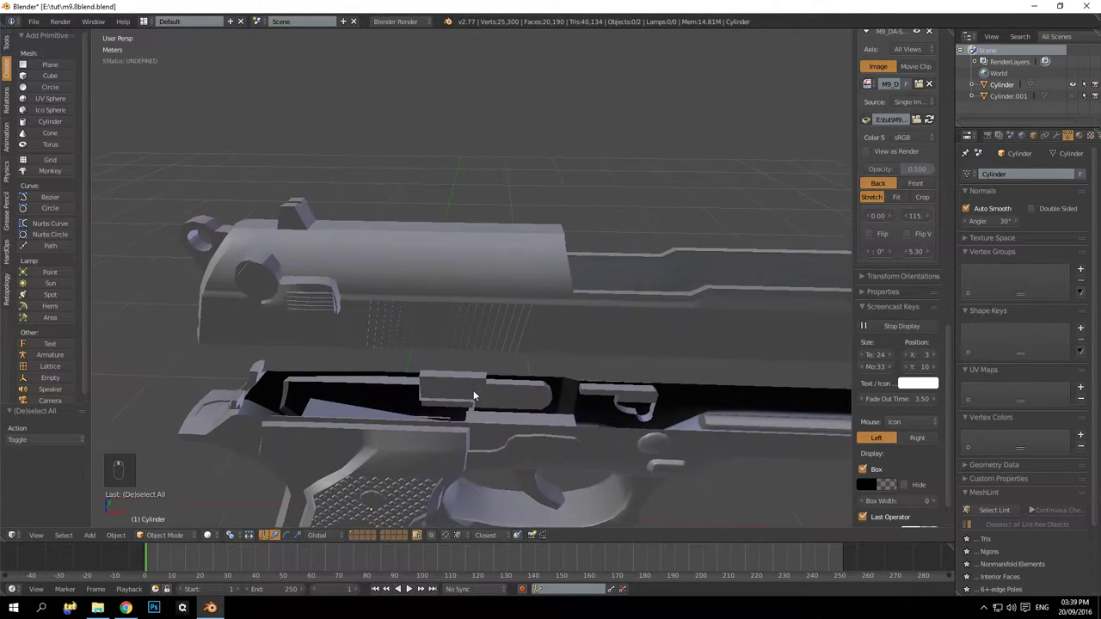
left_click_drag(449, 310, 449, 278)
key("Tab")
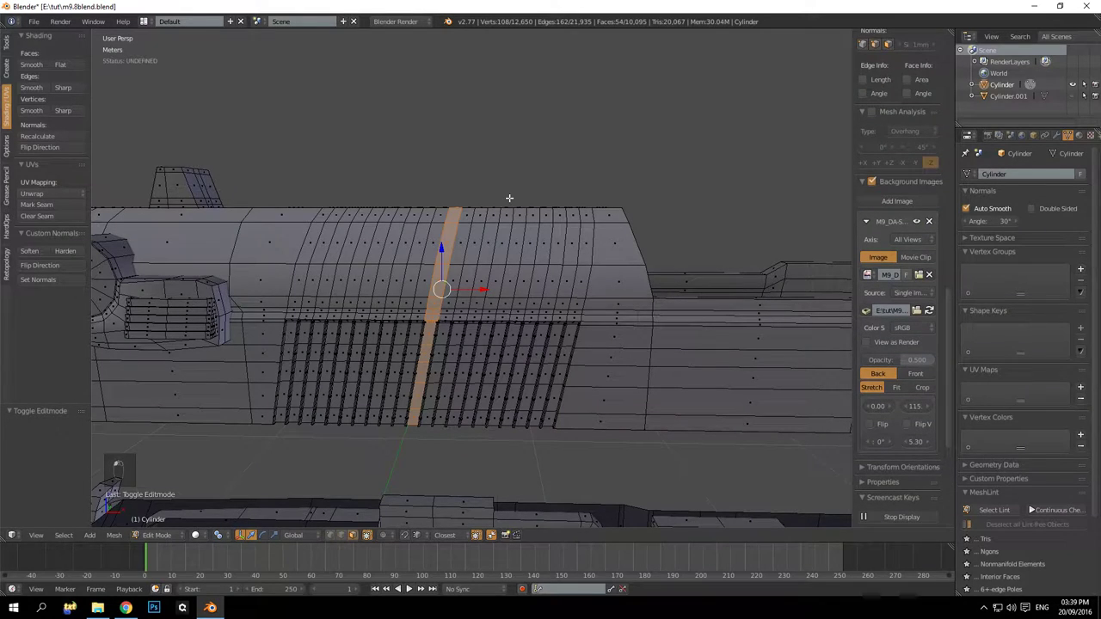
Select the ring of faces across the slide serrations and grow the selection over the serrated area
key("ctrl+KP_Add")
key("ctrl+KP_Add")
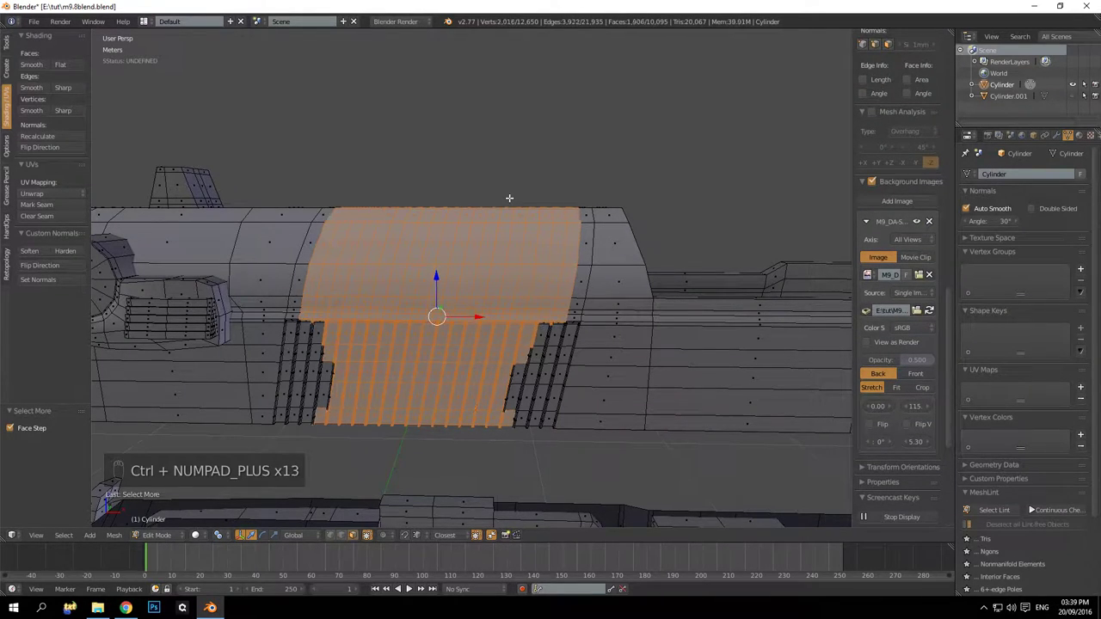
middle_click(515, 132)
middle_click(532, 125)
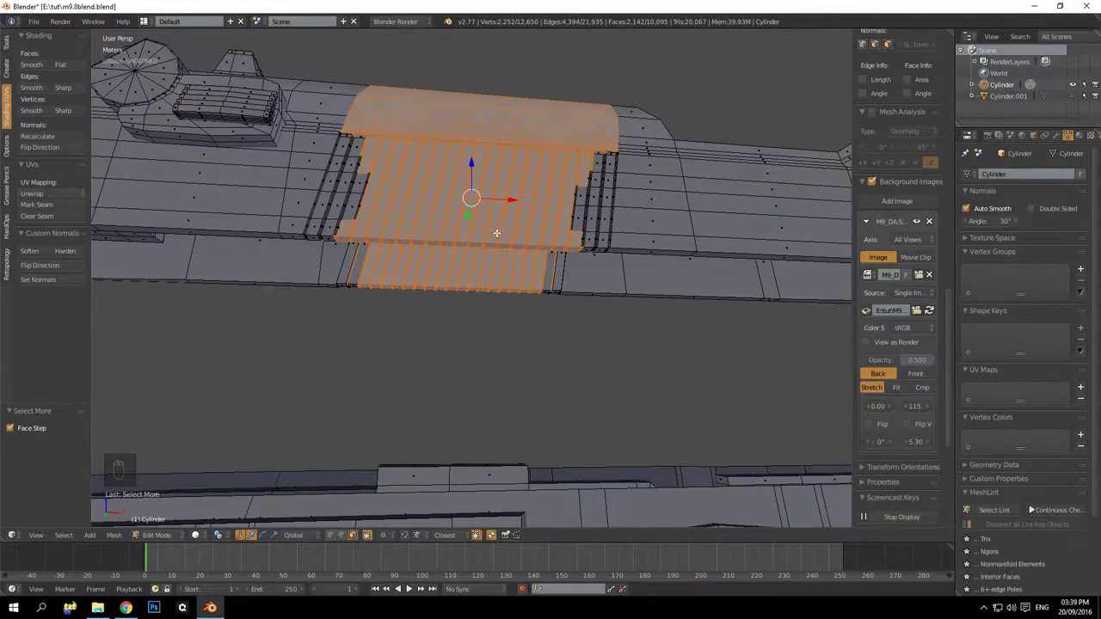
key("a")
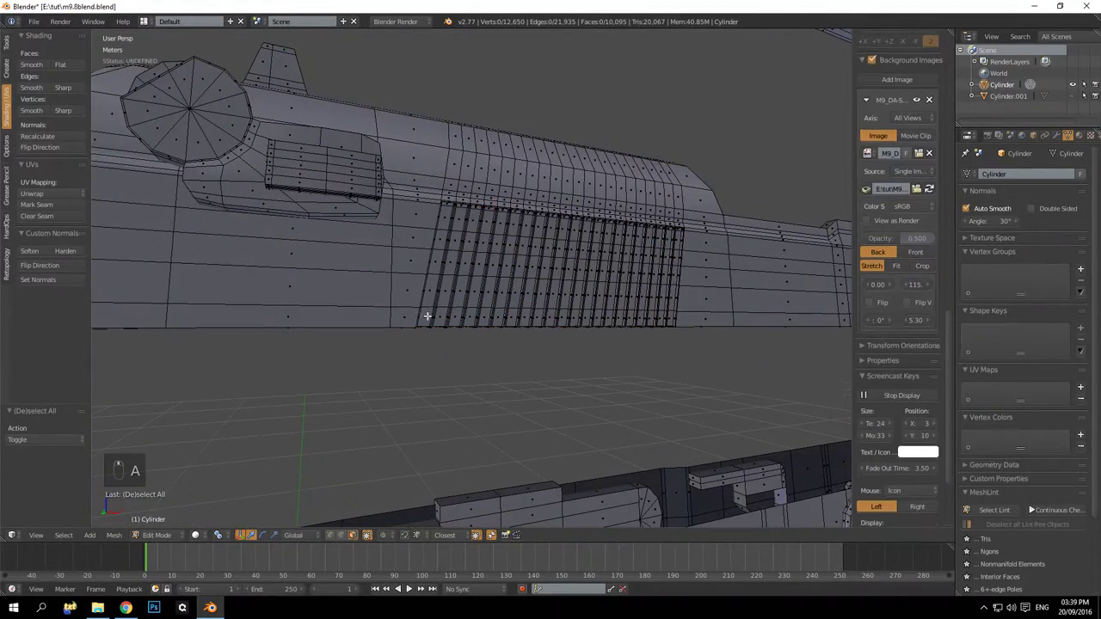
left_click_drag(540, 293, 512, 337)
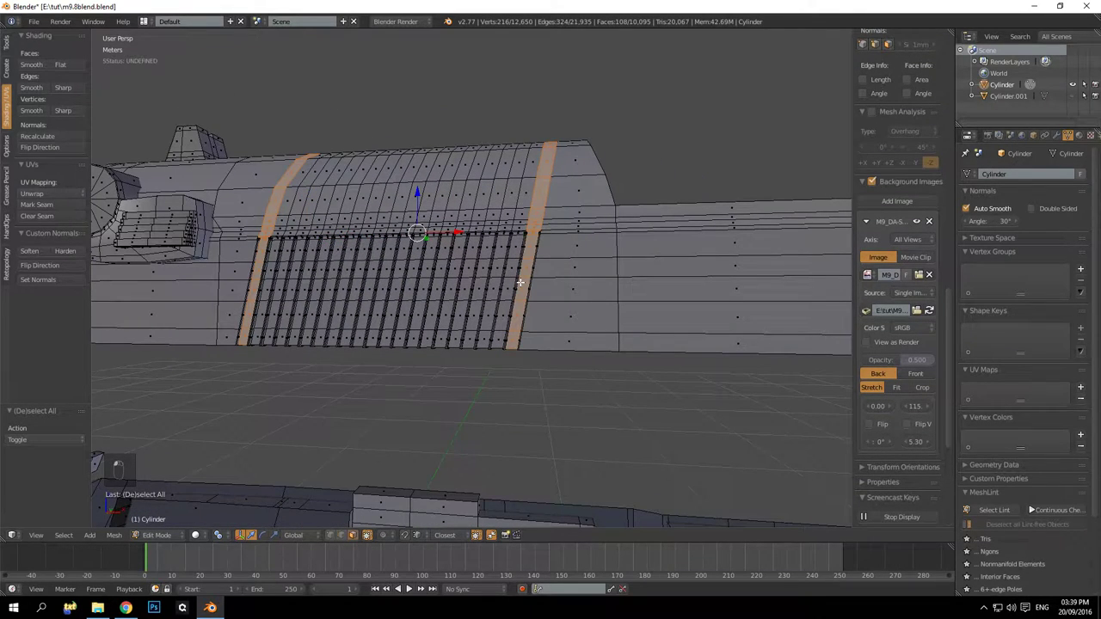
Delete the serrated middle section faces, leaving a gap between the slide's front and rear
key("Delete")
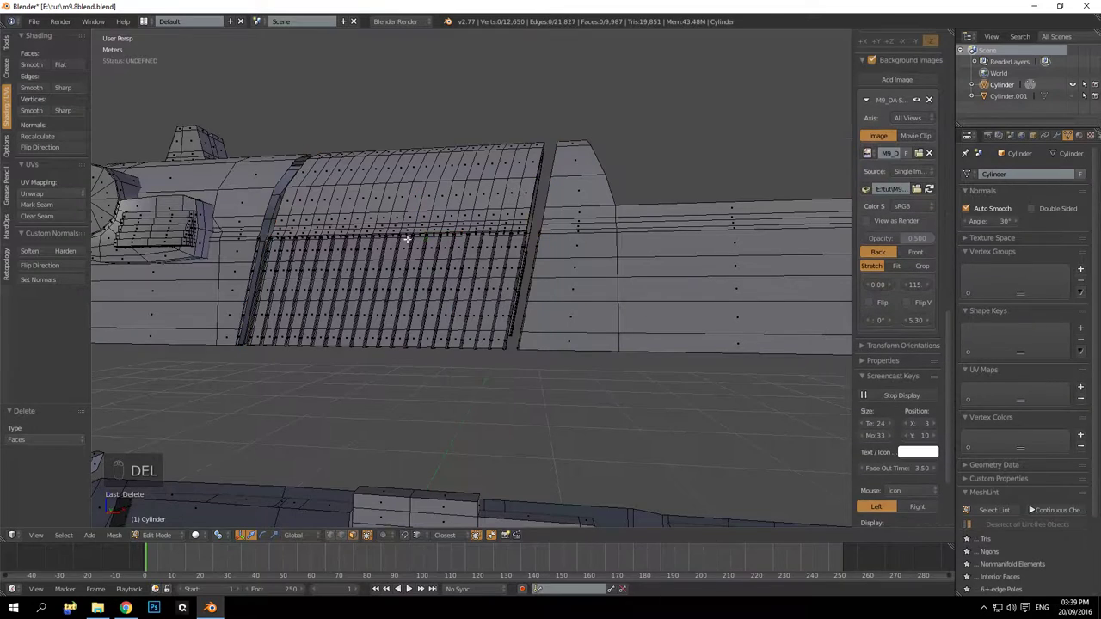
key("l")
key("Delete")
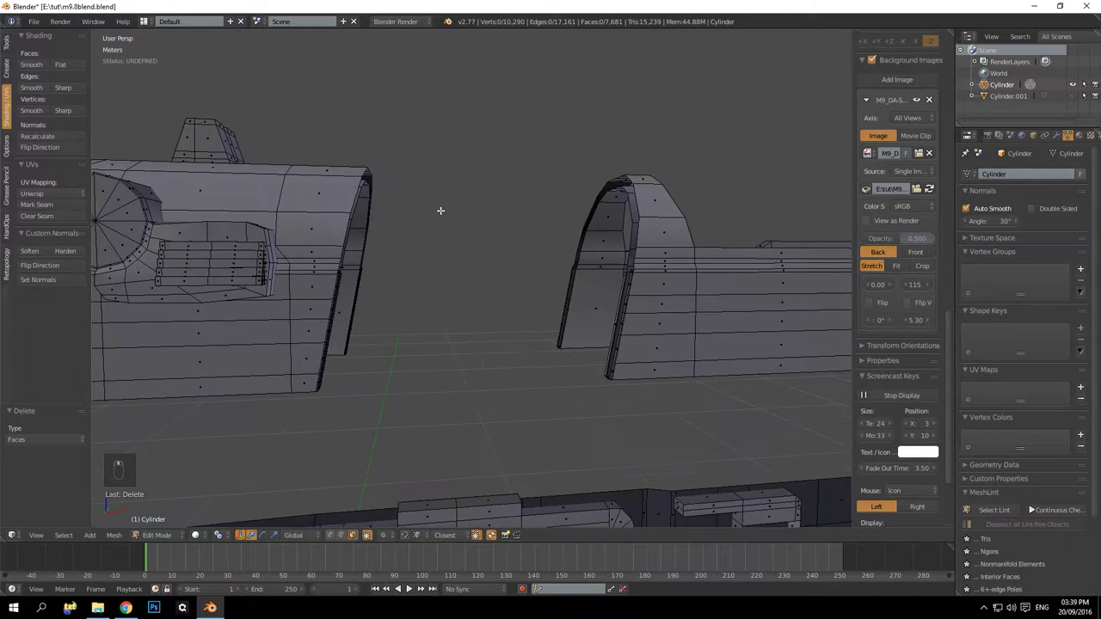
Delete the thin sliver face strip along the first cut edge of the slide gap
left_click_drag(450, 270, 489, 250)
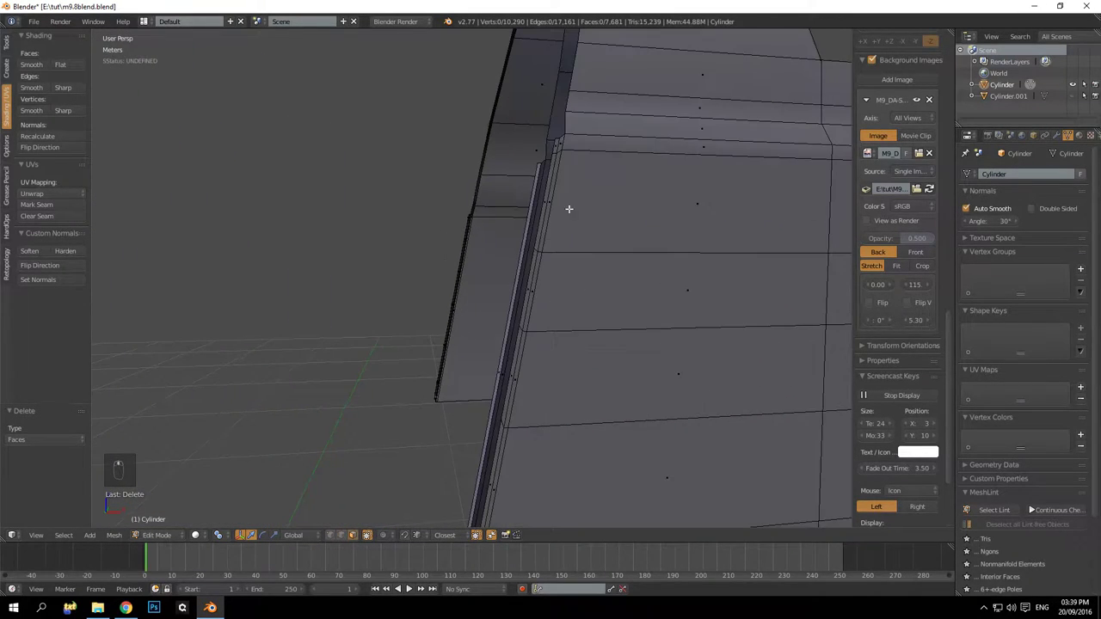
middle_click(560, 142)
key("a")
key("ctrl+z")
key("Delete")
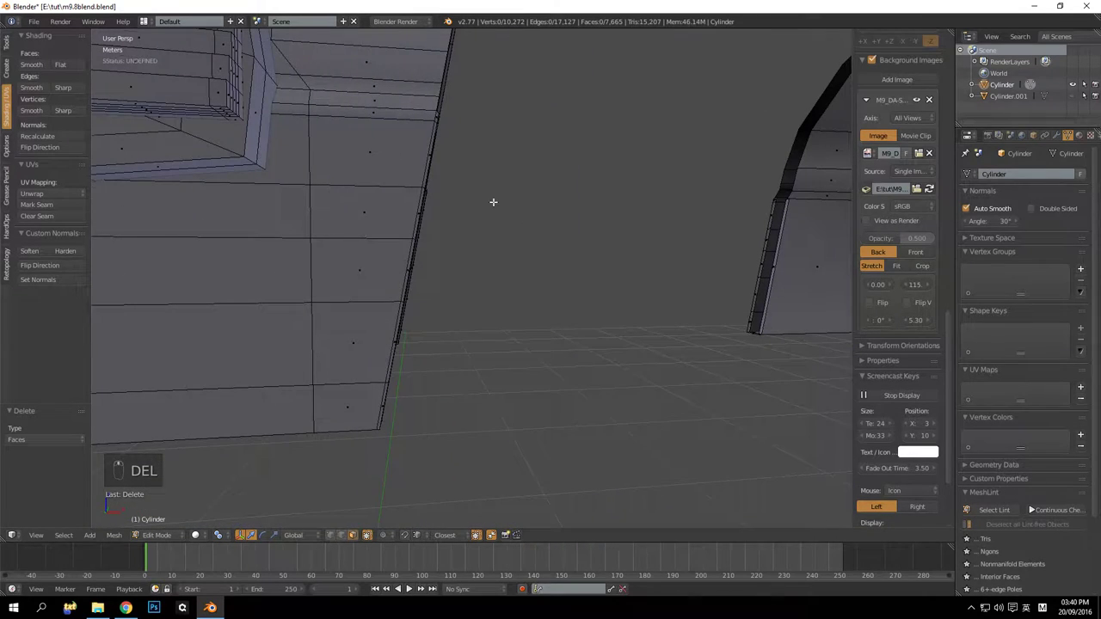
left_click_drag(469, 225, 296, 236)
left_click_drag(296, 236, 412, 244)
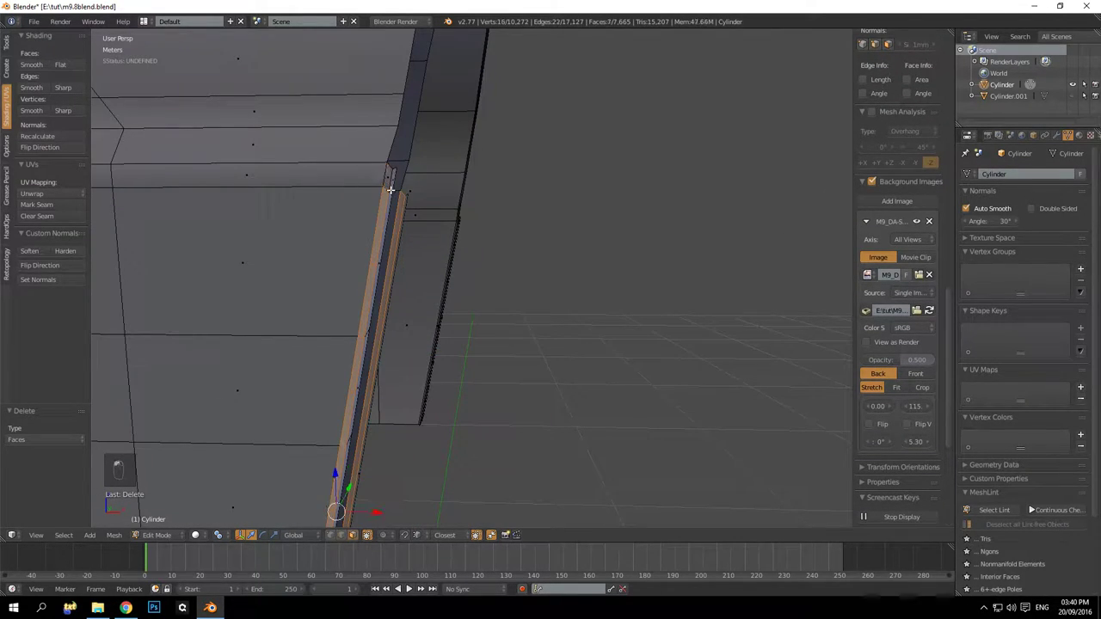
key("ctrl+z")
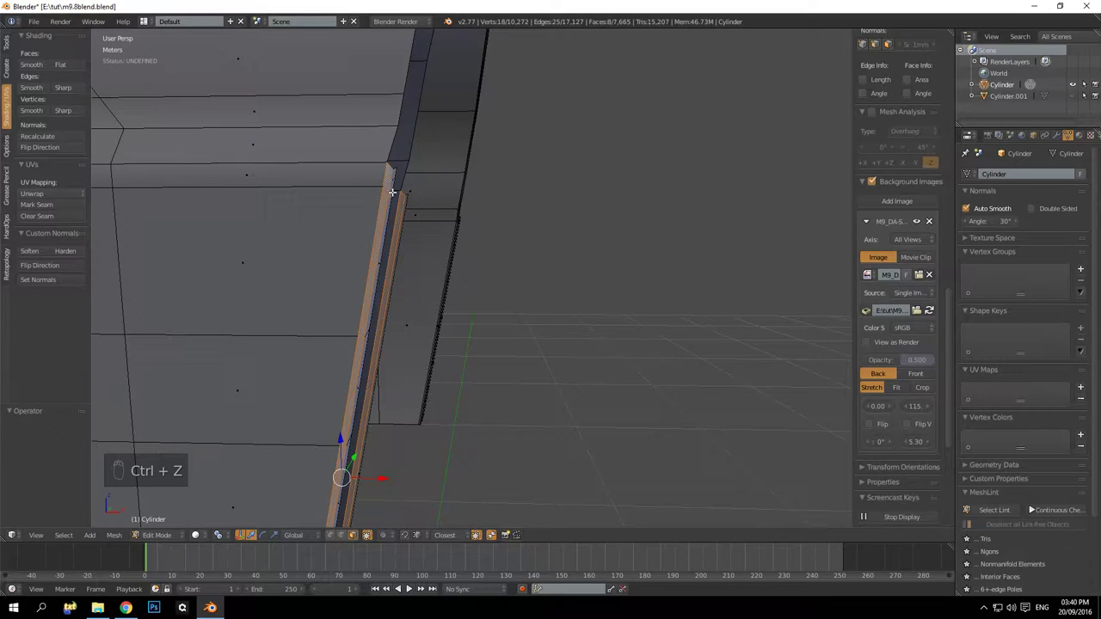
key("ctrl+z")
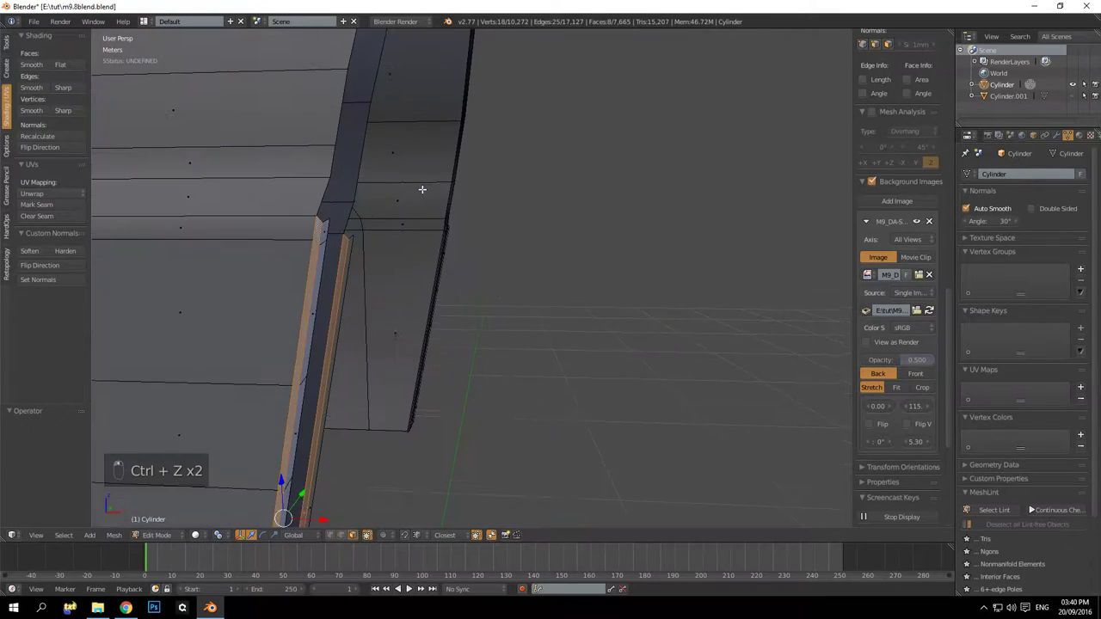
key("KP_Decimal")
left_click_drag(470, 238, 455, 268)
key("Delete")
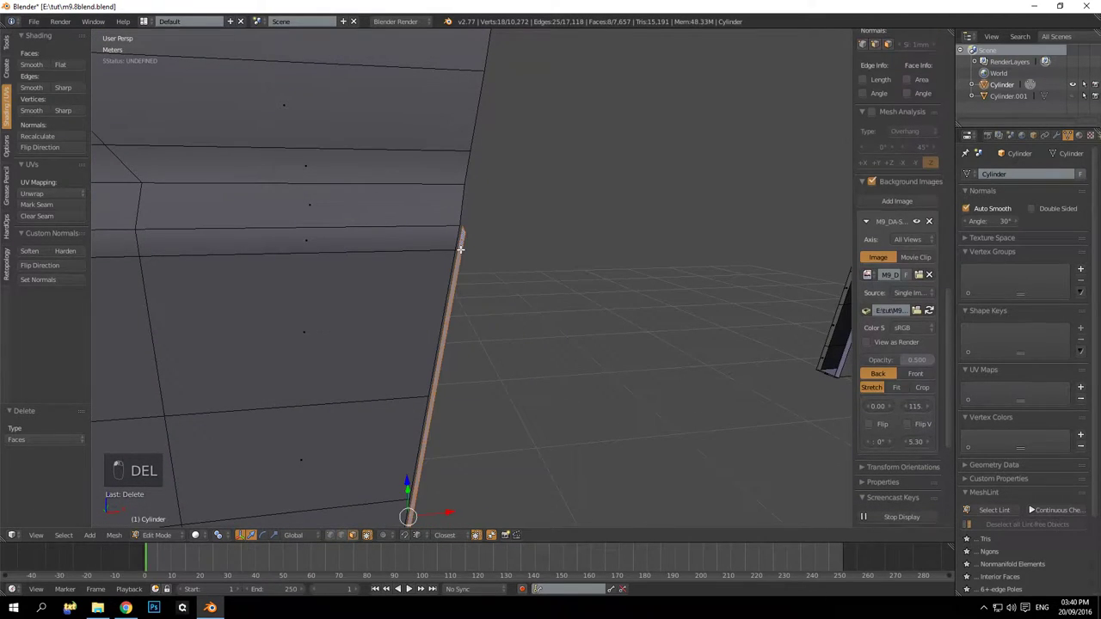
key("End")
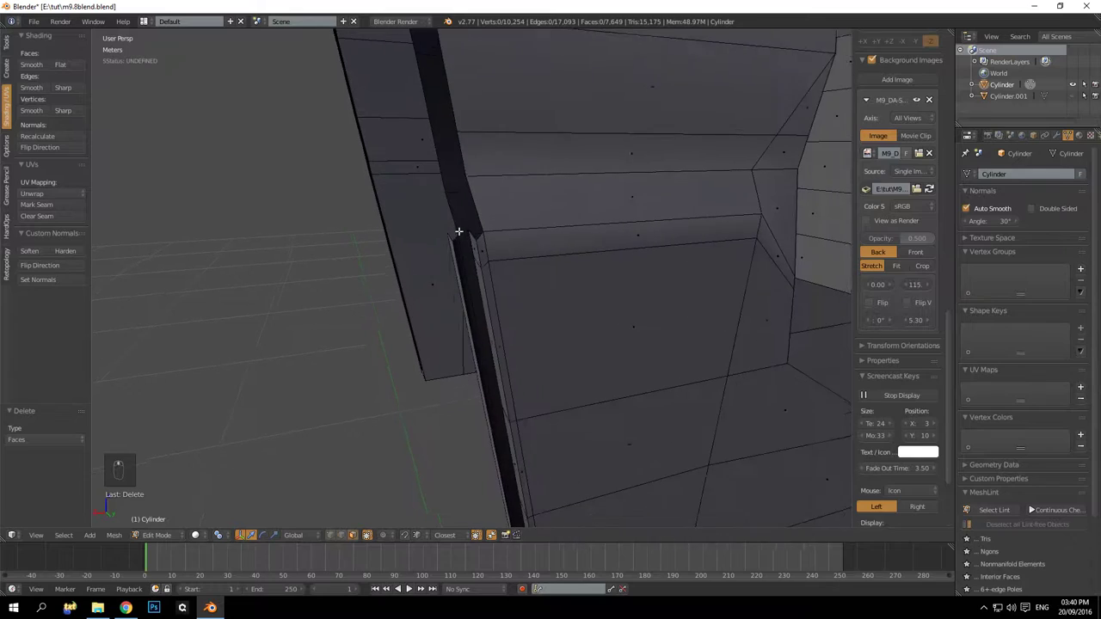
left_click(458, 249)
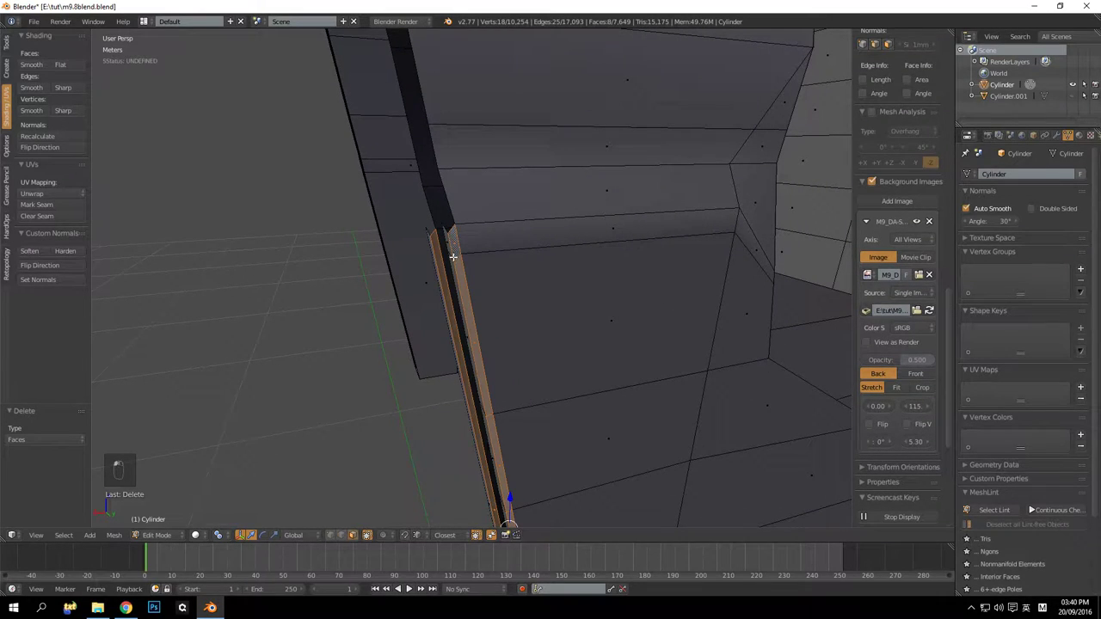
key("Return")
key("Delete")
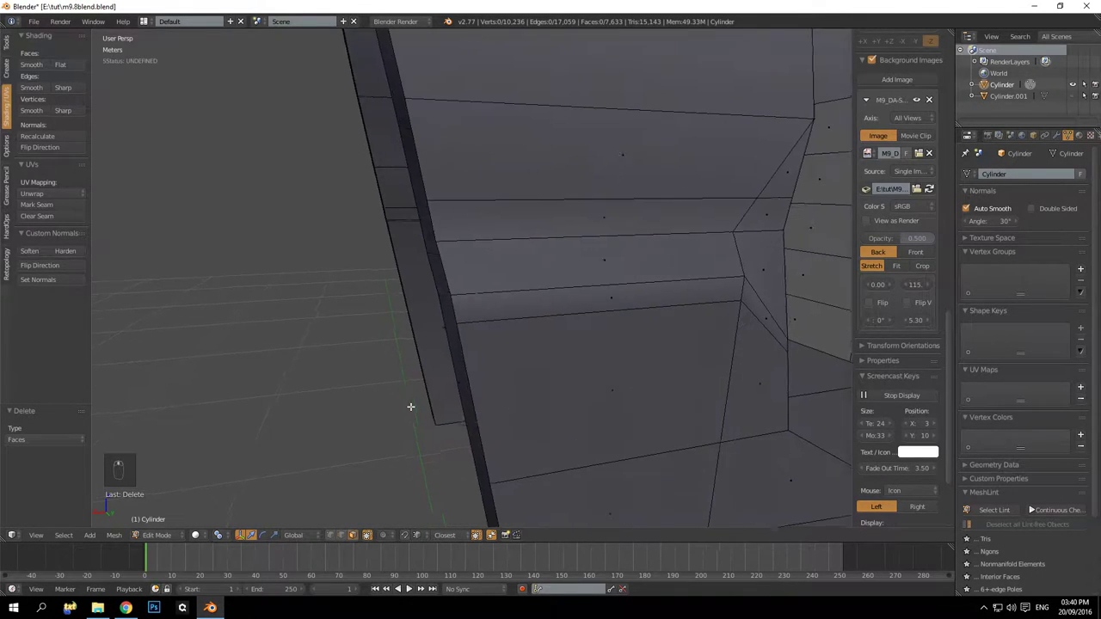
Delete the remaining sliver faces along the other cut edge of the gap
left_click_drag(533, 401, 453, 382)
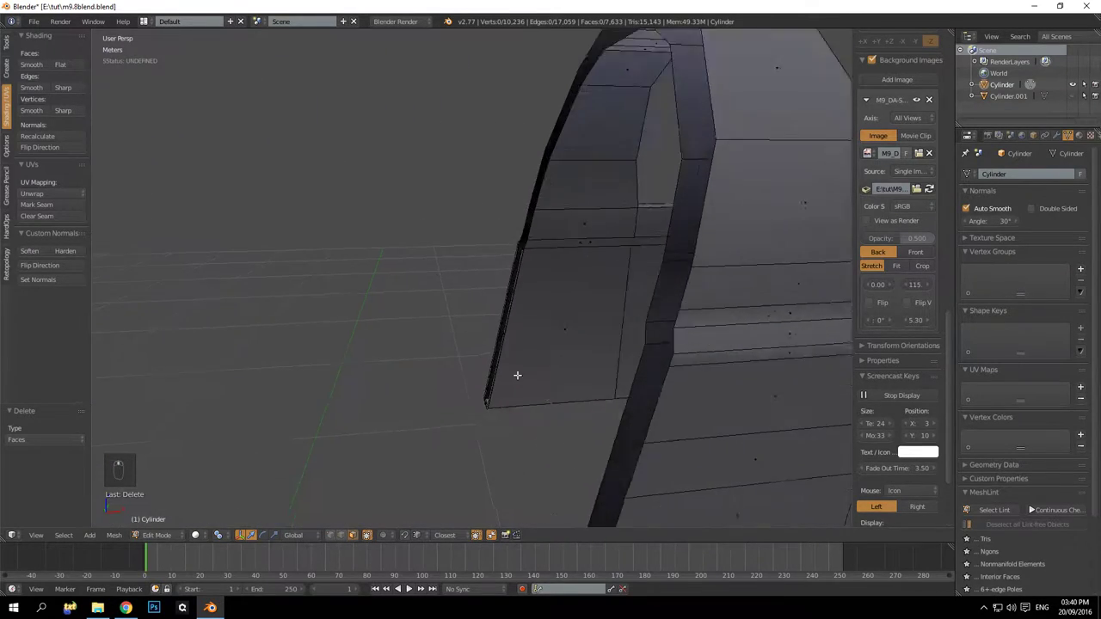
left_click_drag(638, 375, 490, 289)
middle_click(434, 278)
middle_click(417, 190)
key("Delete")
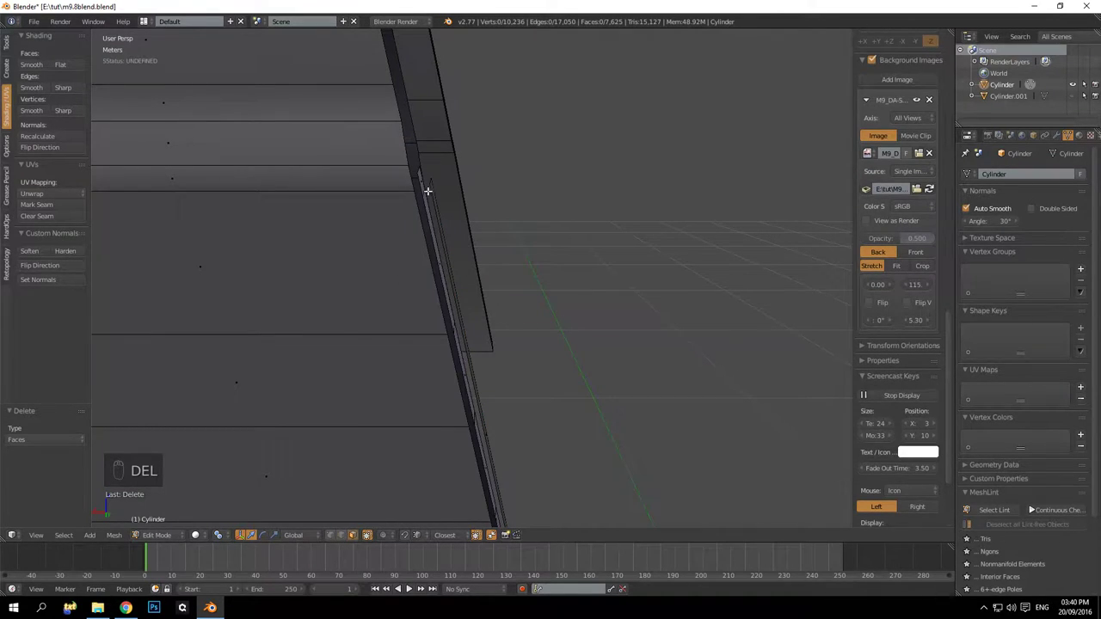
key("Delete")
left_click_drag(610, 234, 597, 234)
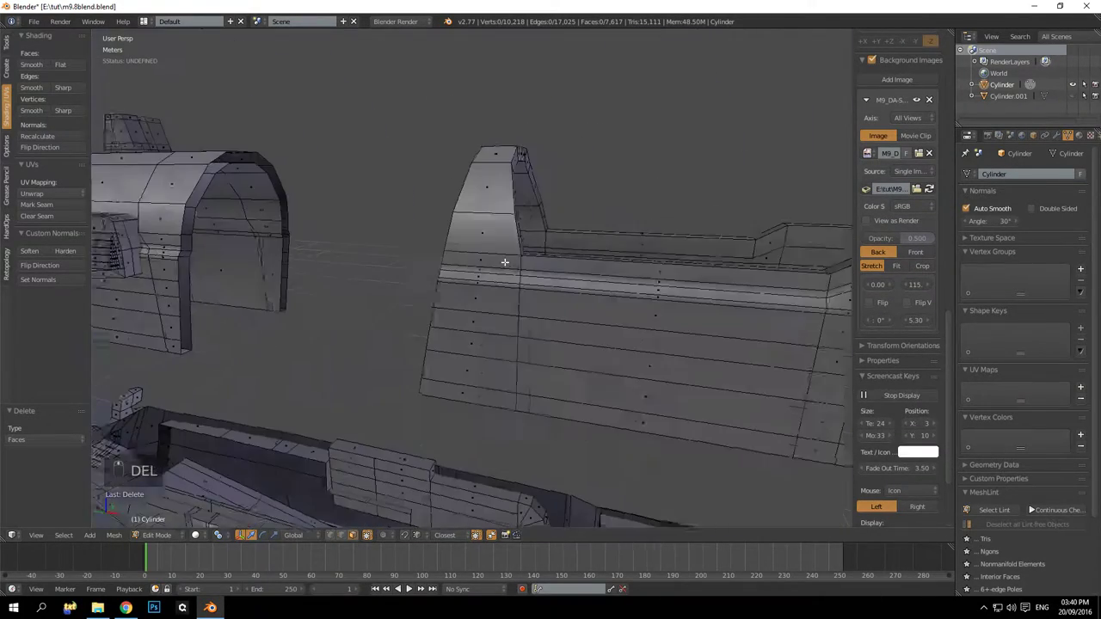
Bridge the two sides of the slide gap with a new face between matching edges
middle_click(512, 260)
middle_click(530, 291)
middle_click(557, 274)
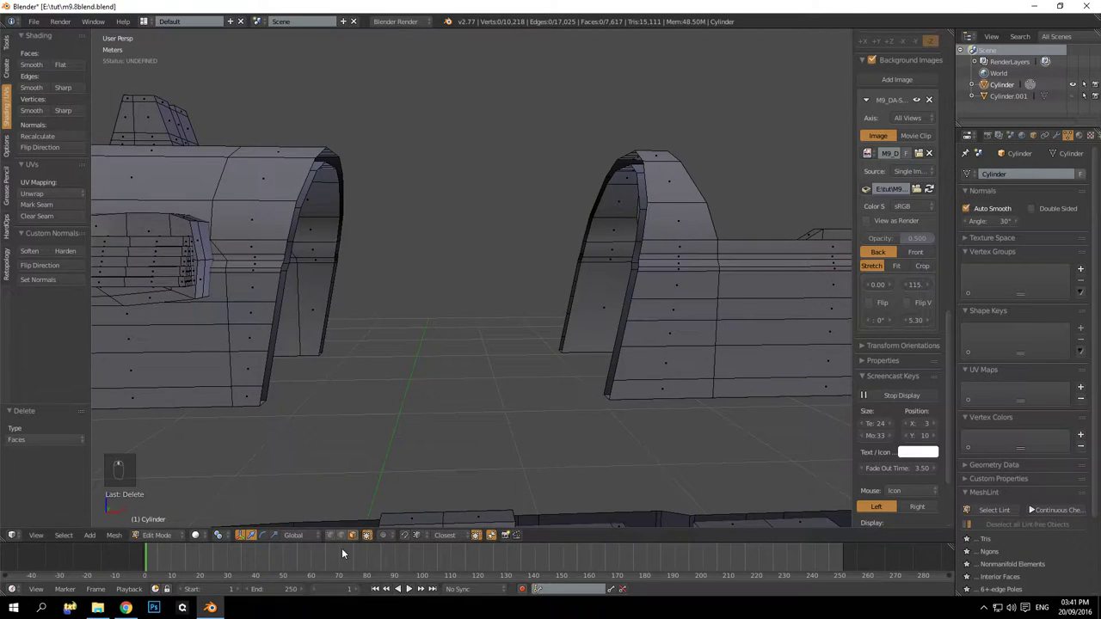
left_click_drag(343, 543, 399, 362)
key("a")
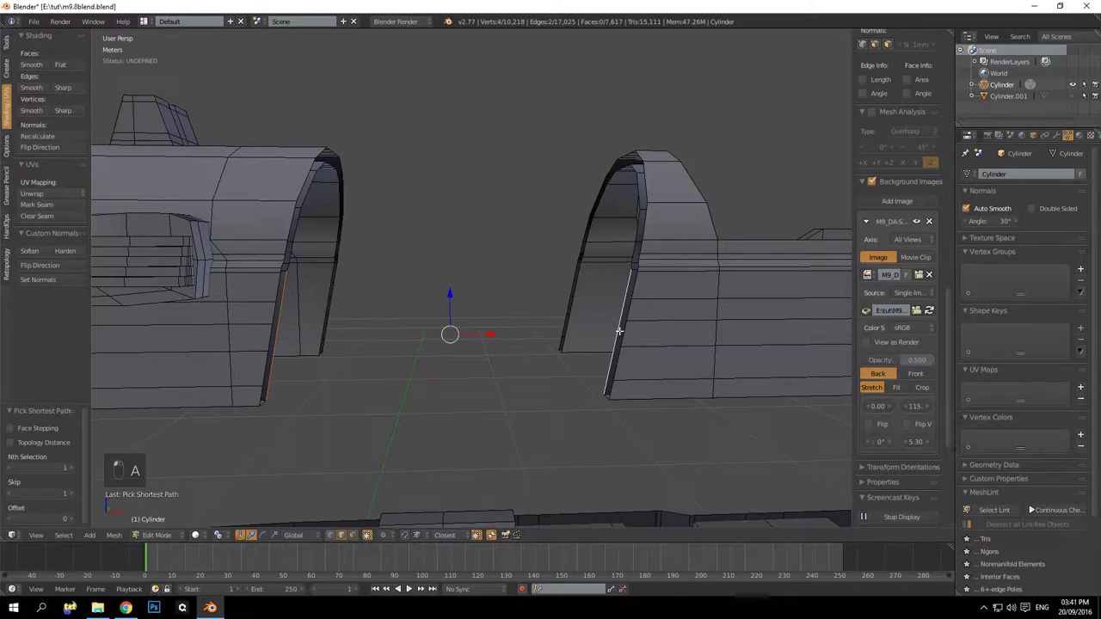
key("f")
left_click_drag(590, 305, 579, 330)
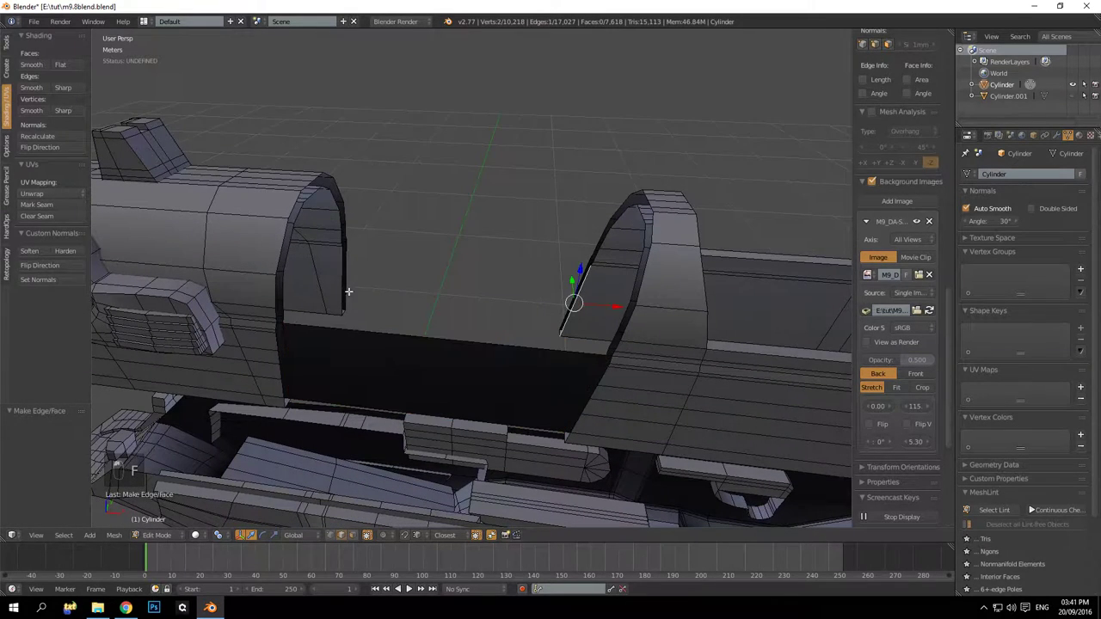
key("f")
middle_click(353, 255)
Fill the openings inside the slide interior with faces
key("a")
key("a")
key("ctrl+f")
left_click_drag(434, 221, 299, 228)
key("a")
left_click_drag(452, 244, 307, 356)
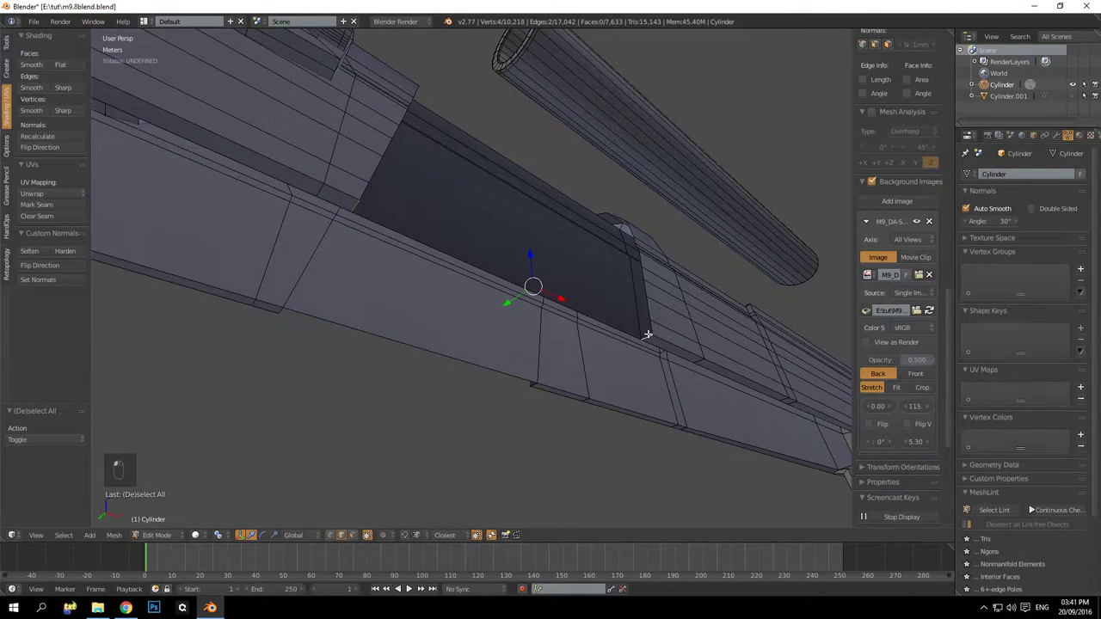
key("f")
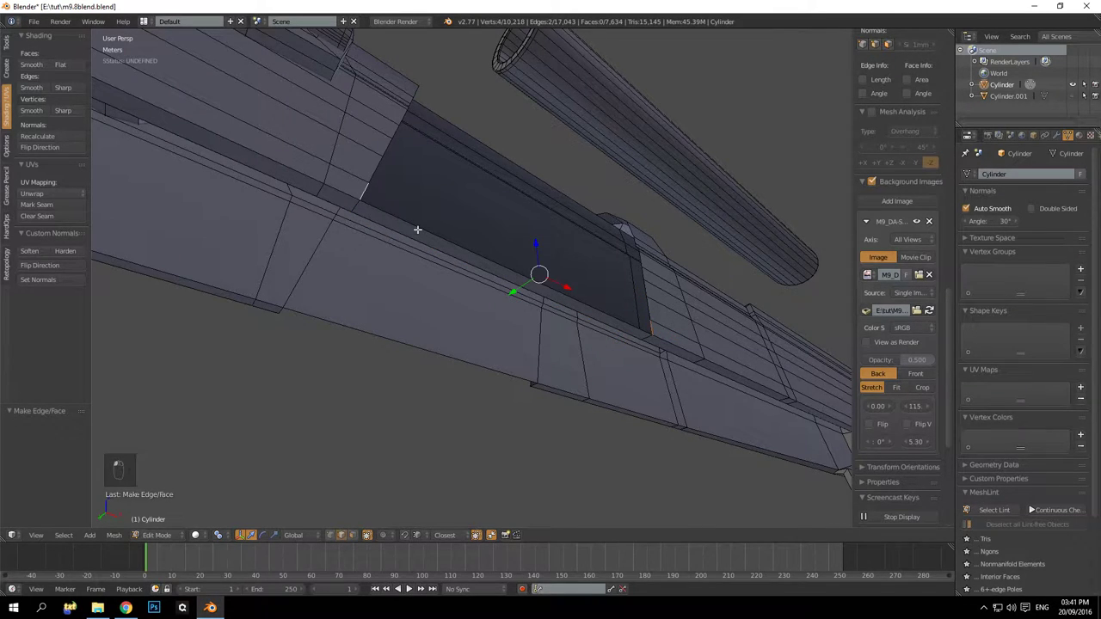
key("f")
left_click_drag(576, 250, 571, 225)
middle_click(568, 212)
middle_click(651, 218)
left_click_drag(606, 194, 314, 303)
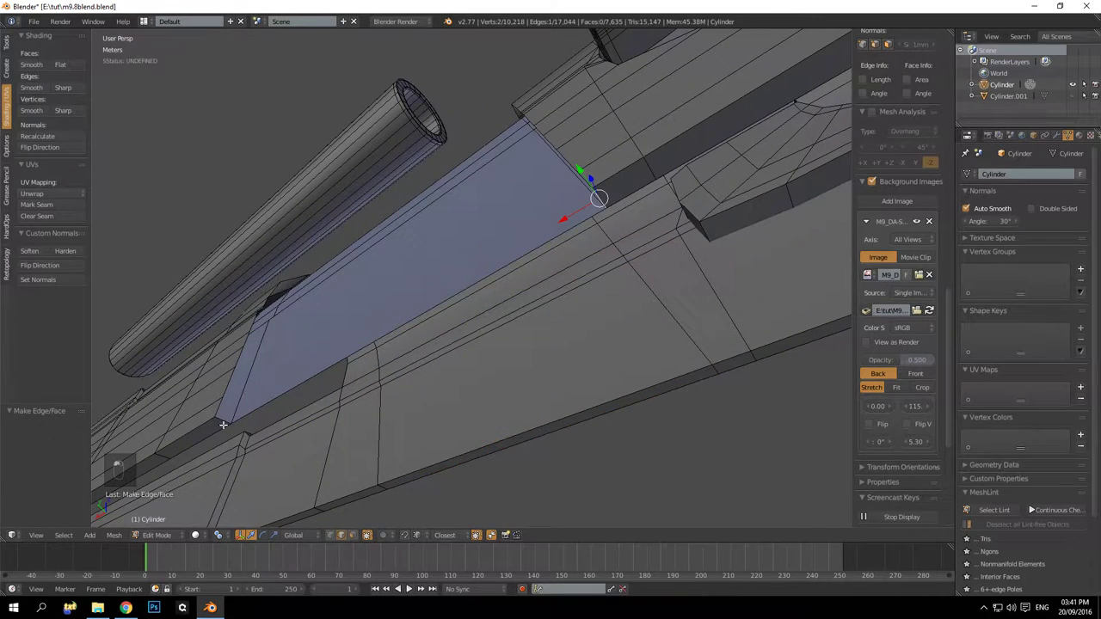
key("f")
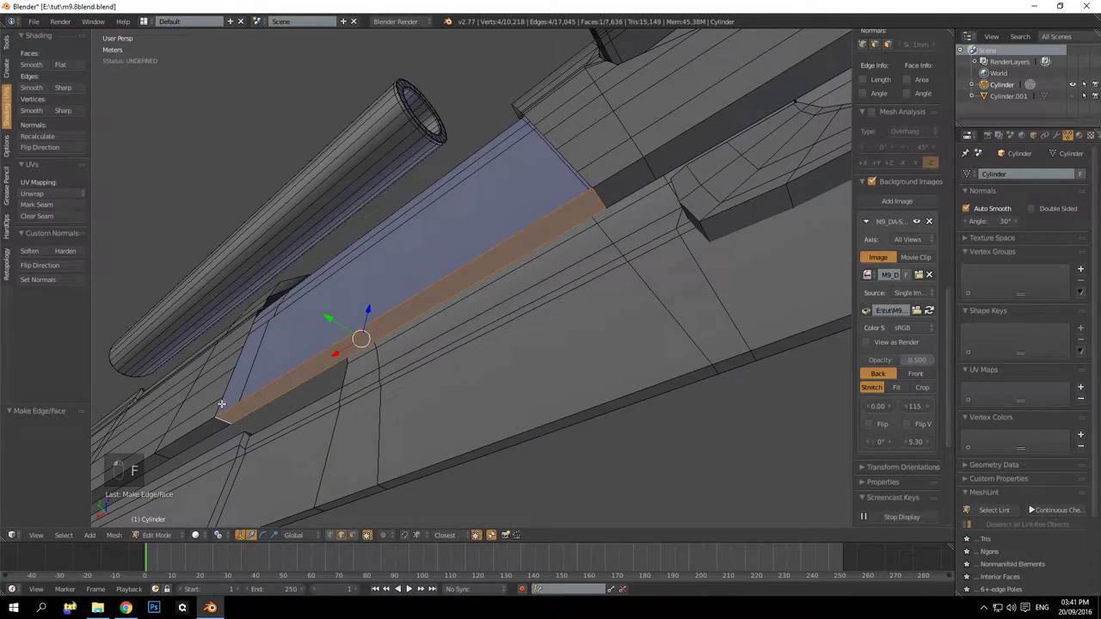
key("f")
Grid-fill the top opening of the slide and dissolve two unneeded edge loops across it
key("a")
left_click_drag(575, 191, 546, 223)
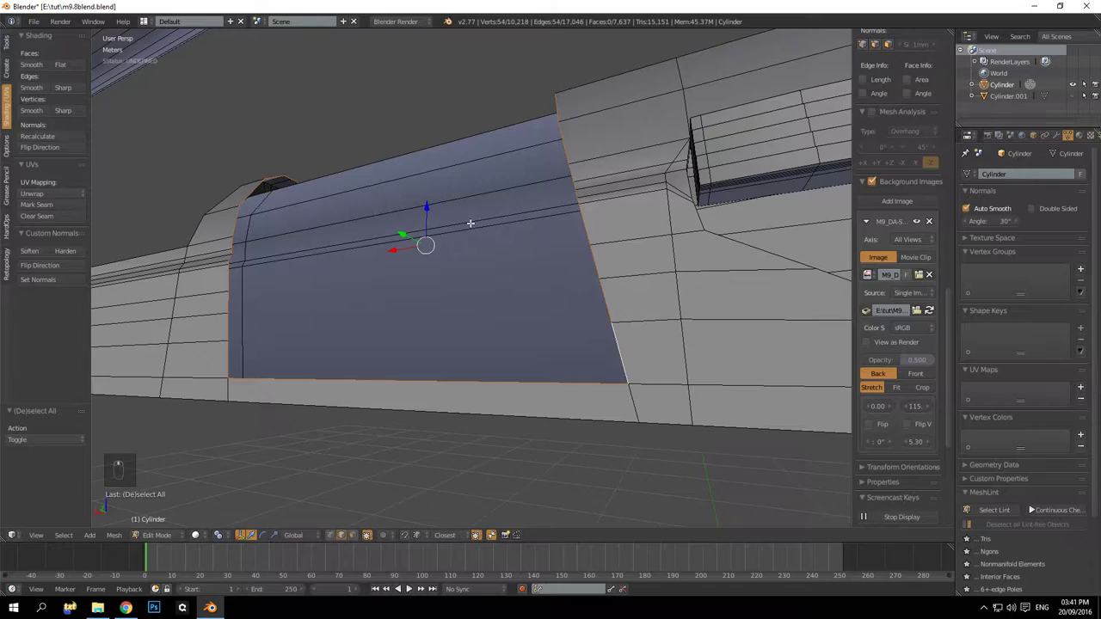
key("ctrl+f")
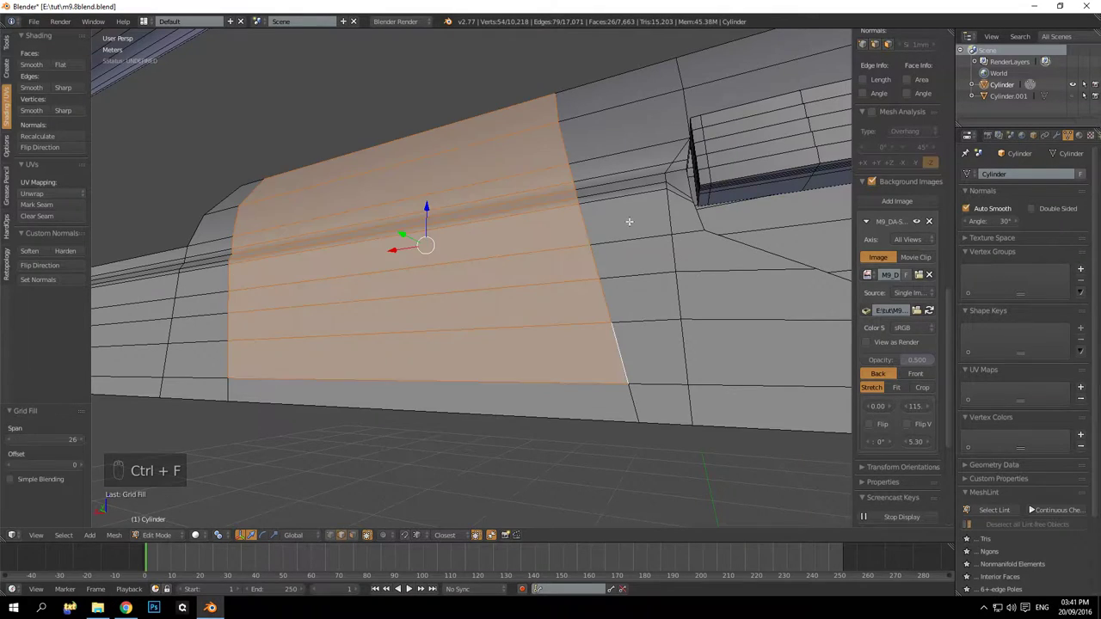
key("a")
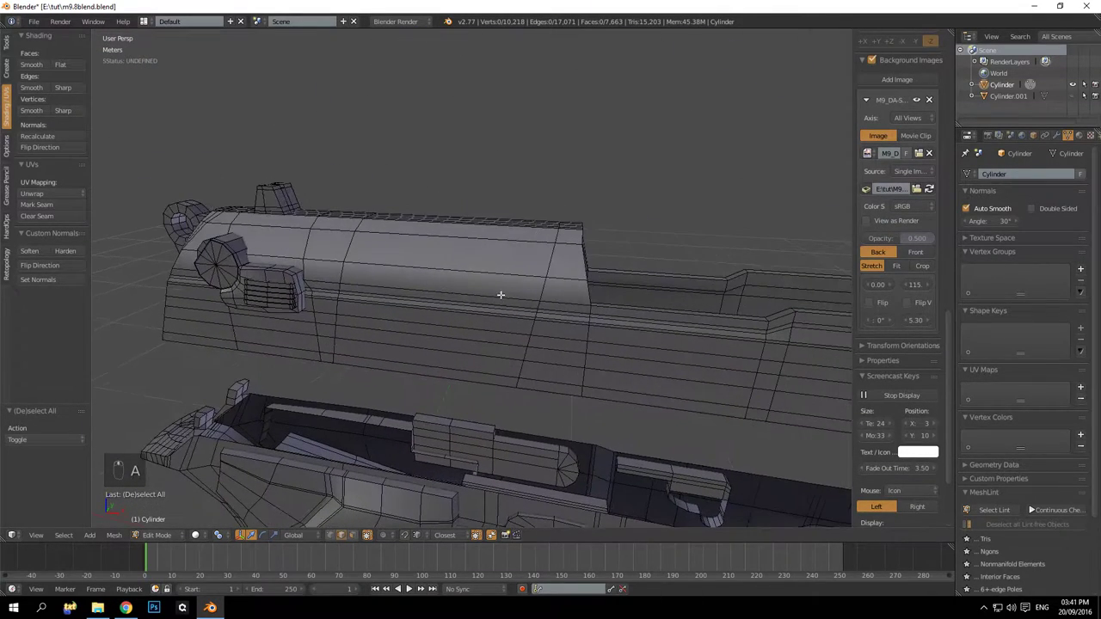
left_click_drag(550, 252, 471, 258)
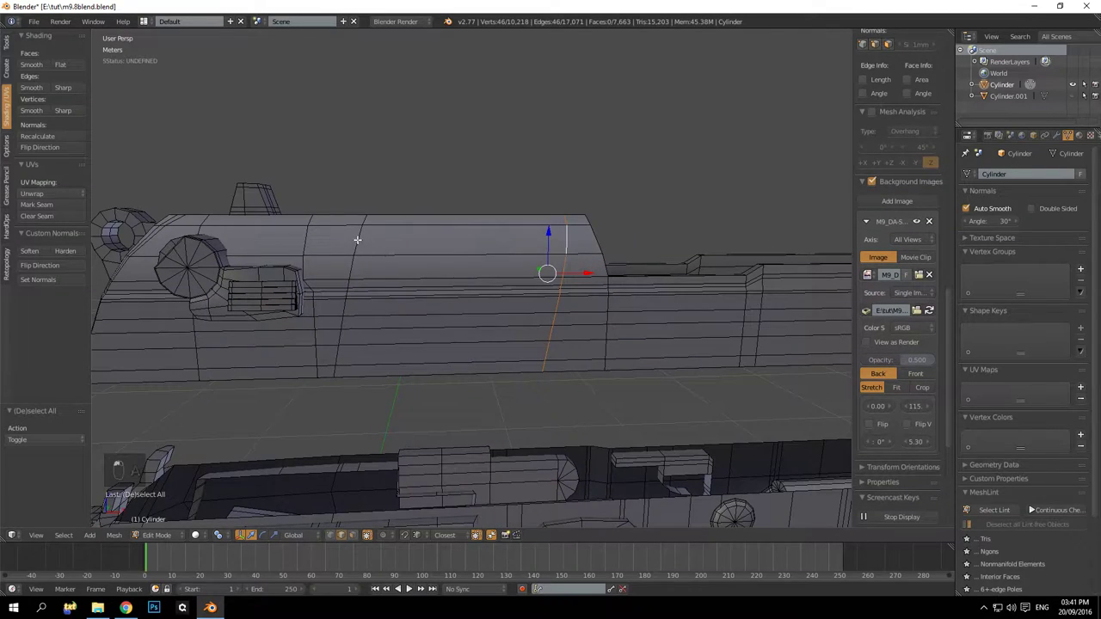
left_click_drag(496, 194, 507, 180)
key("ctrl+x")
Orbit the model to inspect the front end of the slide
left_click(400, 249)
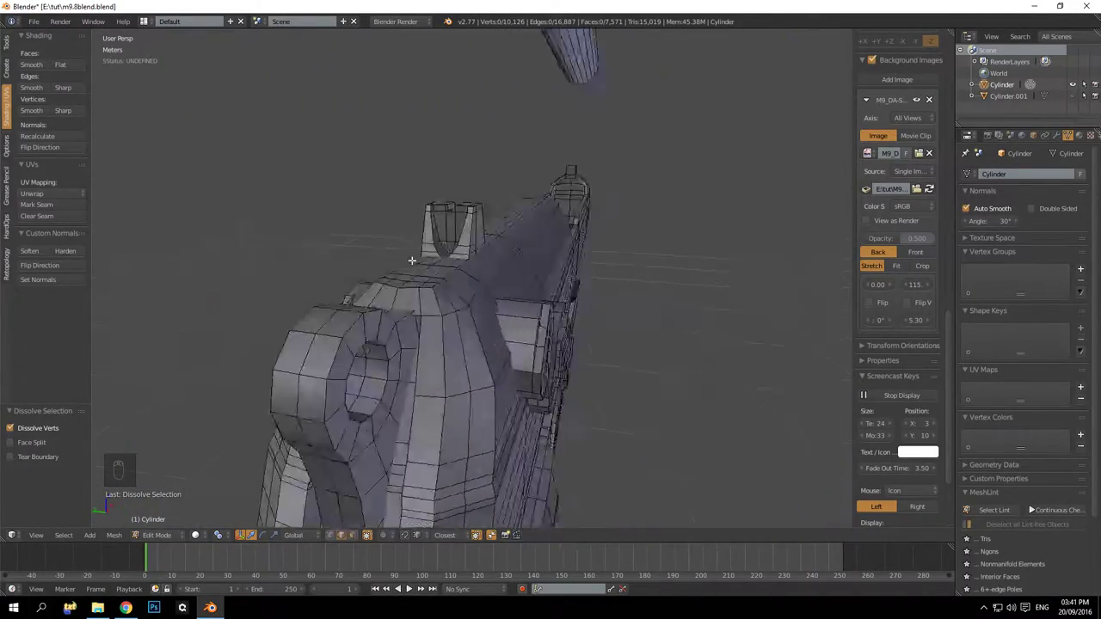
left_click_drag(570, 266, 422, 253)
middle_click(428, 262)
middle_click(434, 272)
middle_click(433, 278)
middle_click(430, 278)
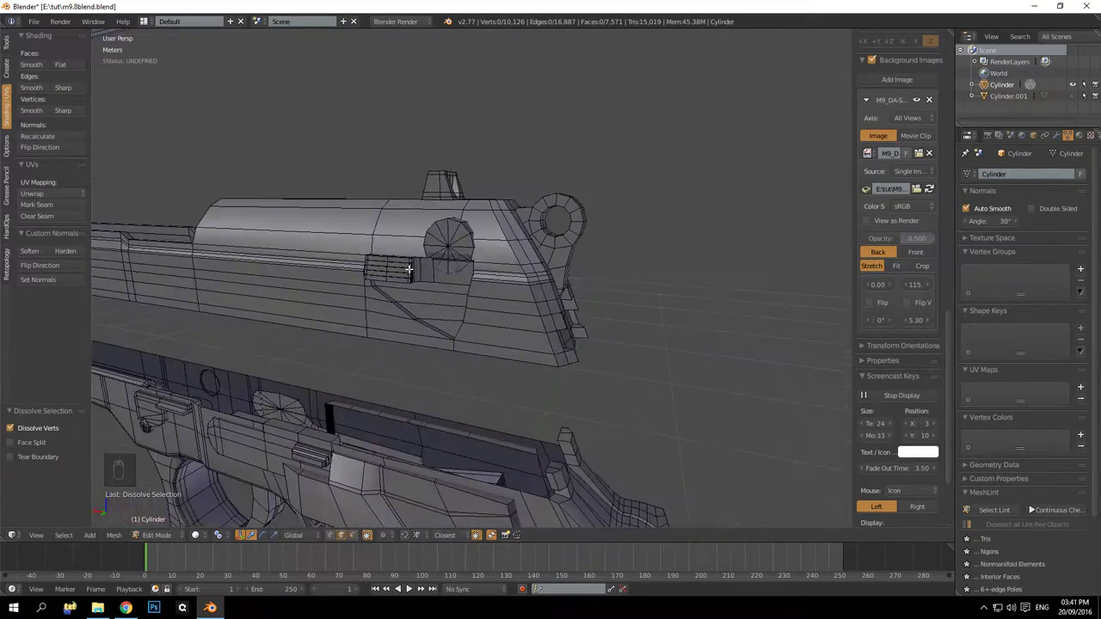
left_click_drag(364, 261, 392, 265)
left_click_drag(458, 228, 531, 232)
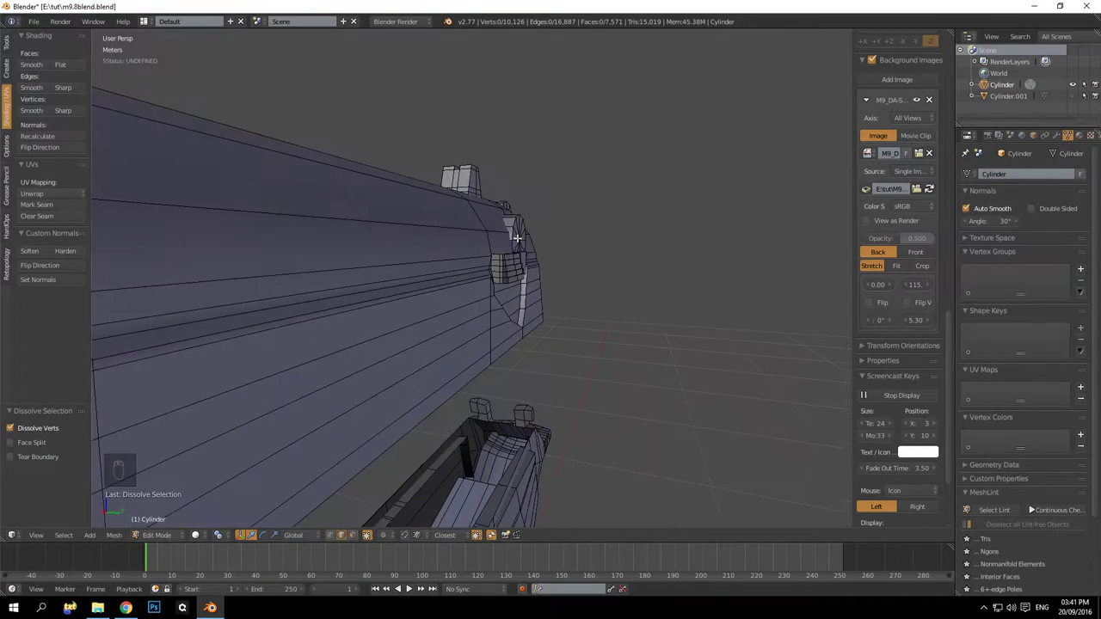
left_click_drag(506, 232, 432, 261)
left_click_drag(424, 262, 433, 243)
middle_click(444, 237)
middle_click(438, 259)
left_click_drag(425, 283, 404, 301)
left_click_drag(478, 342, 495, 344)
left_click_drag(328, 259, 329, 259)
Dissolve an edge loop on the slide front, then undo the attempt
key("ctrl+x")
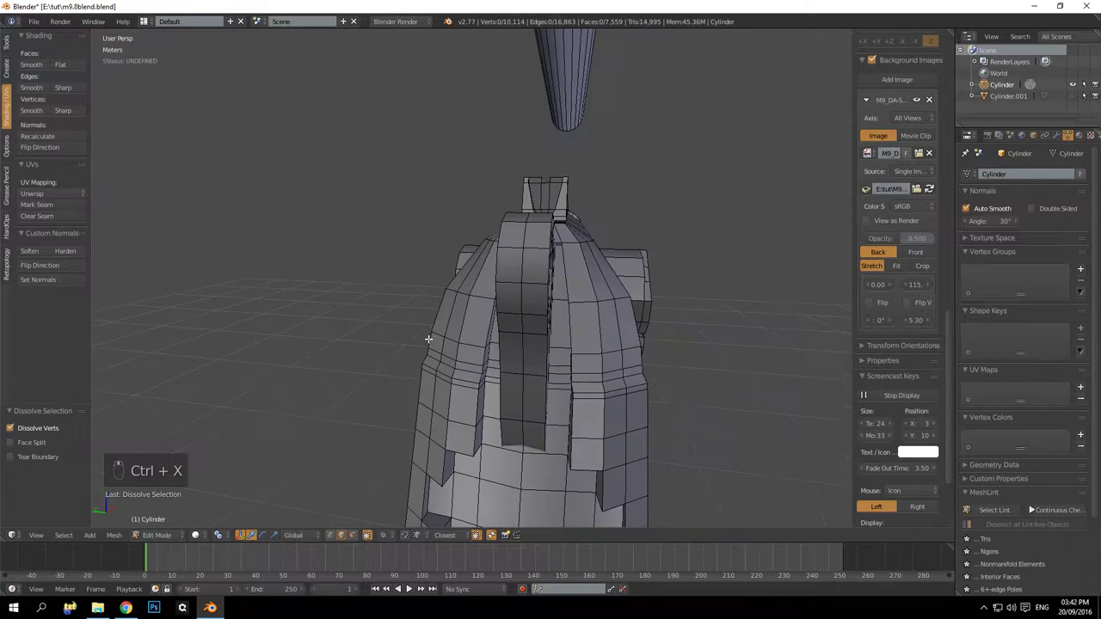
key("a")
key("a")
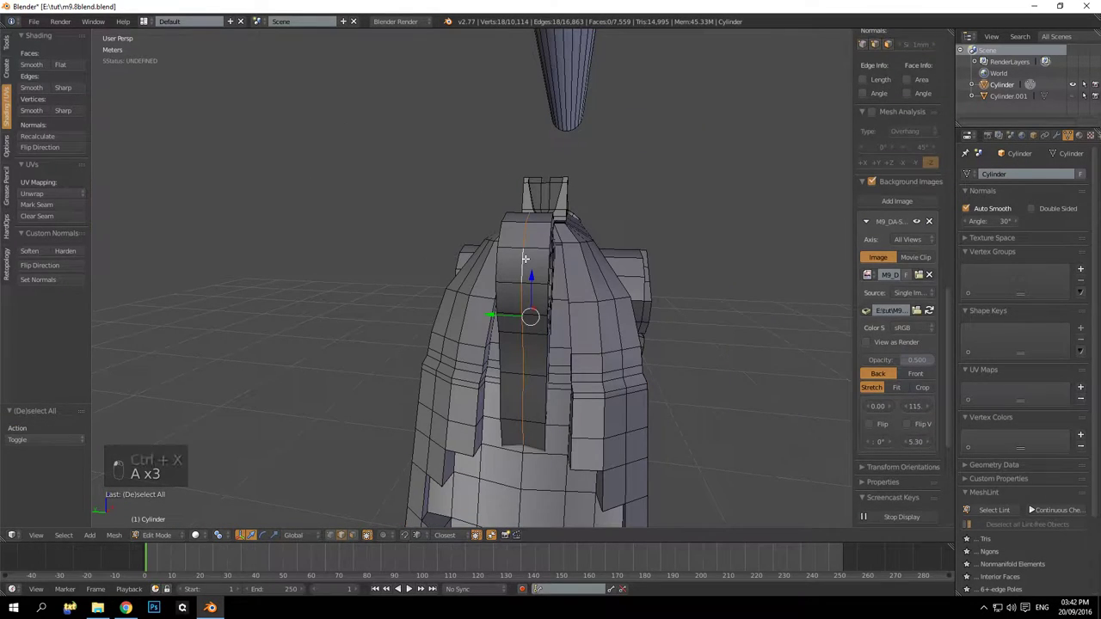
key("ctrl+x")
key("a")
key("a")
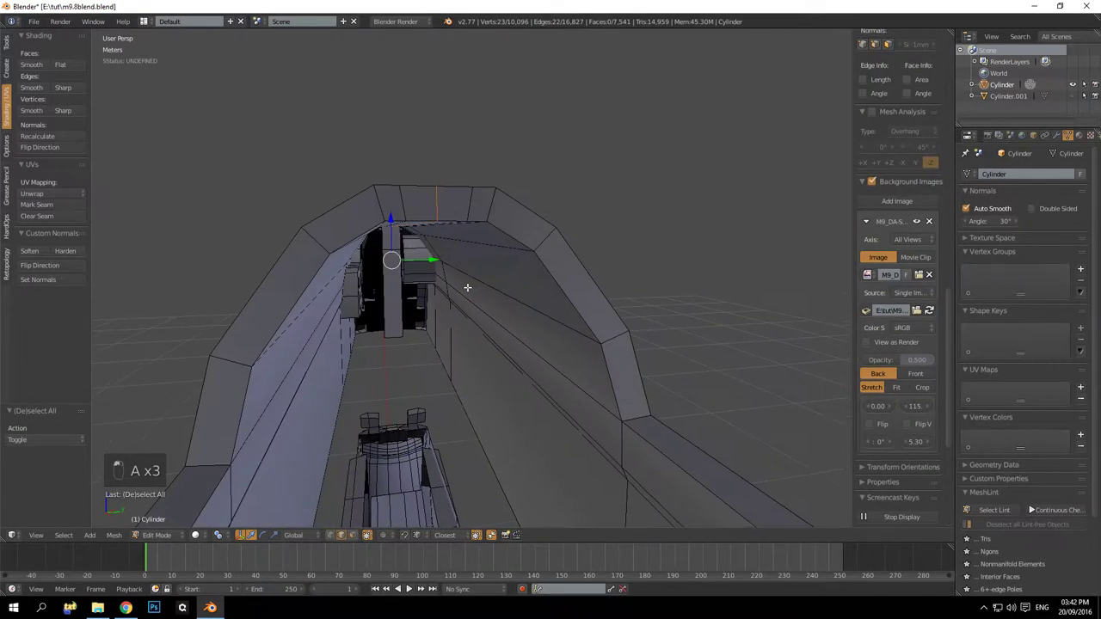
key("ctrl+z")
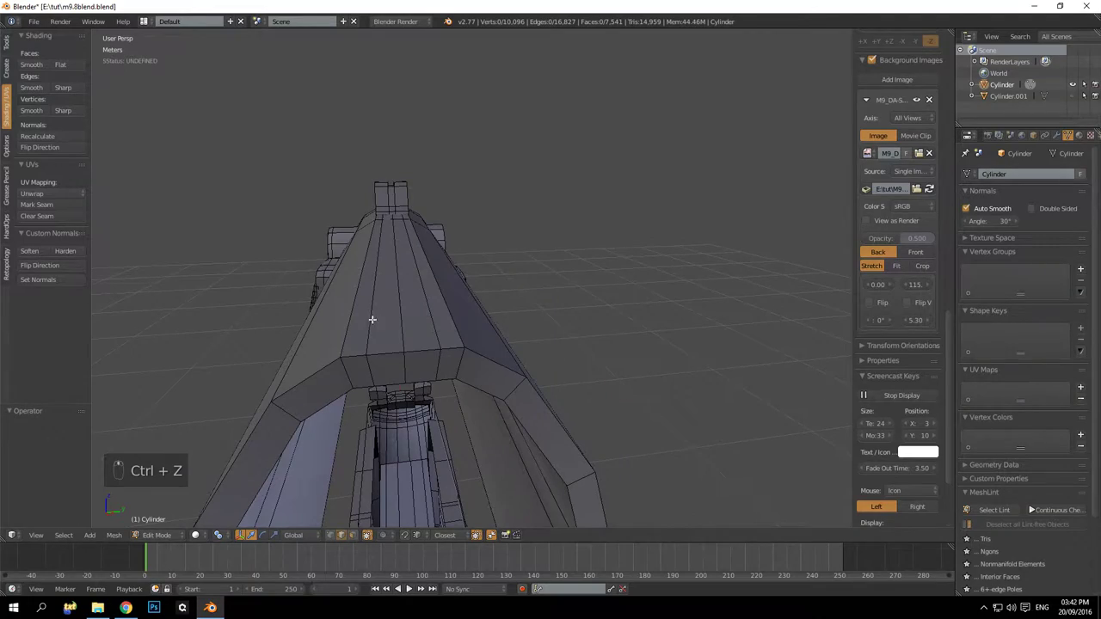
key("ctrl+z")
key("ctrl+z")
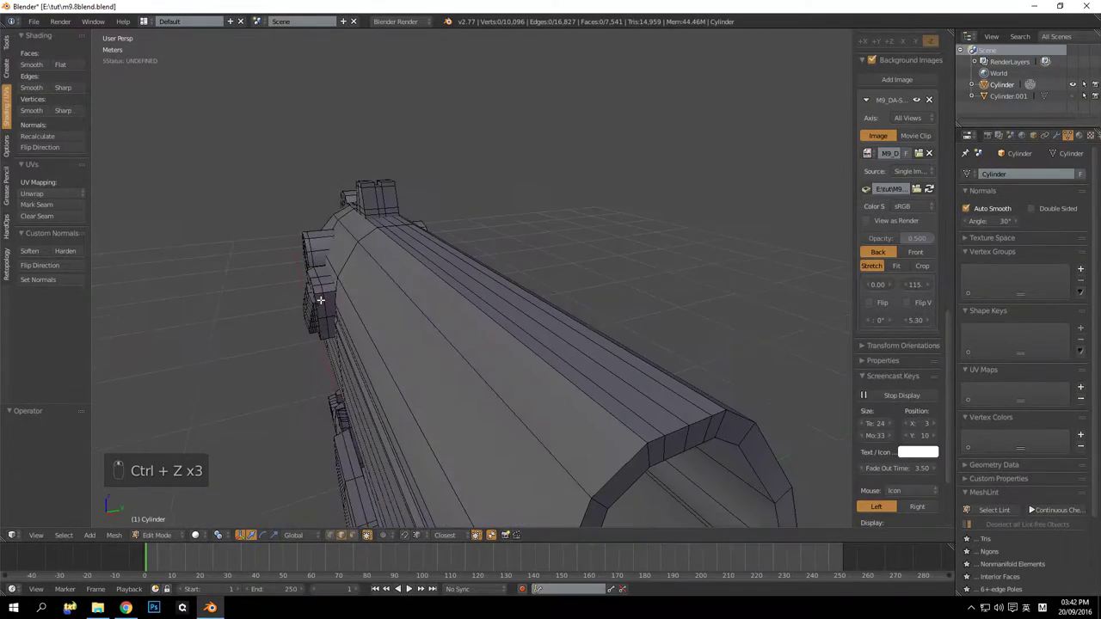
Dissolve the extra edge loops at the slide front, bringing the mesh to 10,073 vertices
left_click_drag(600, 373, 677, 365)
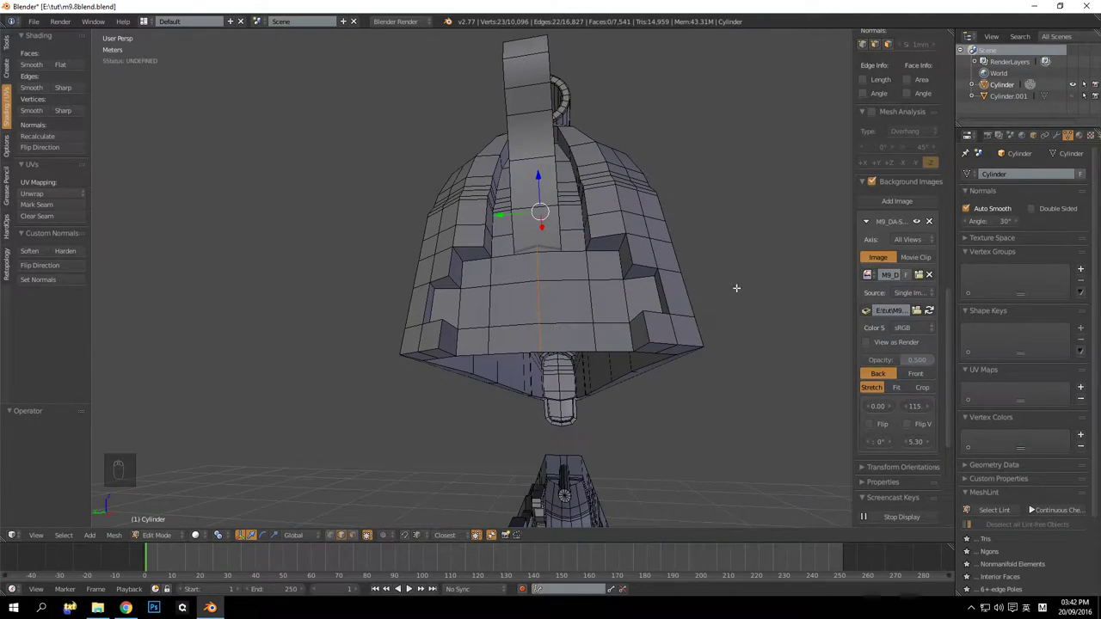
key("ctrl+z")
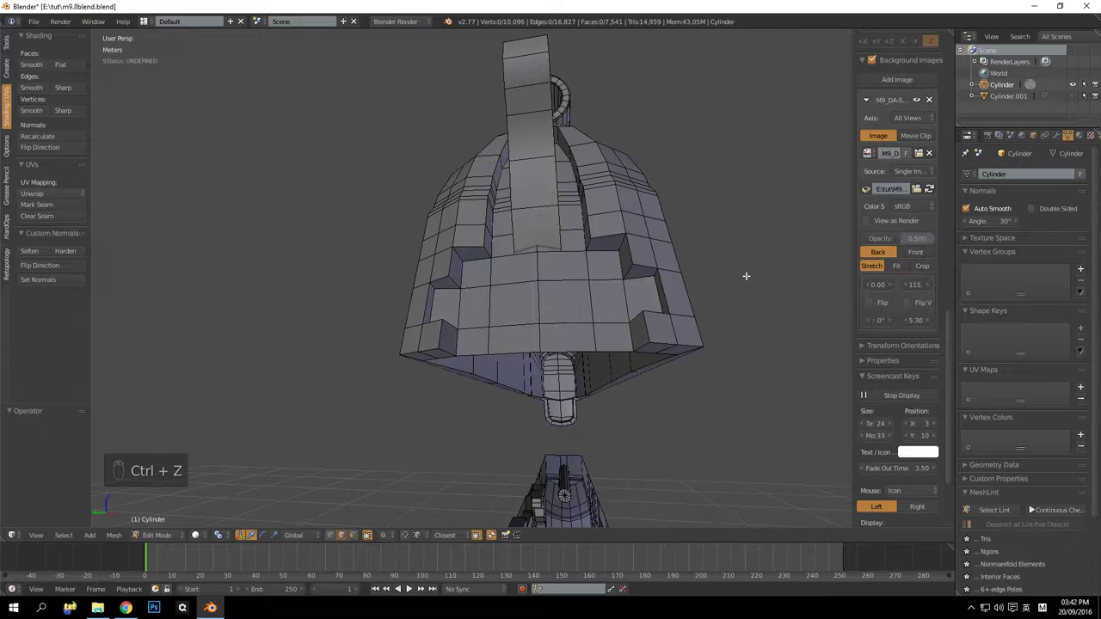
key("ctrl+z")
key("a")
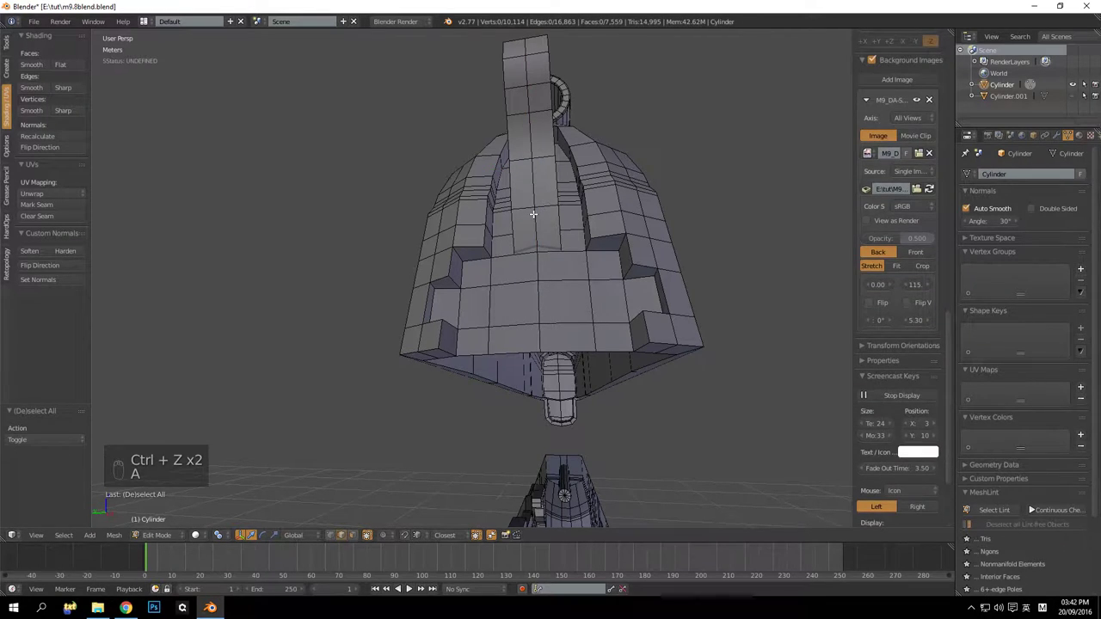
key("ctrl+x")
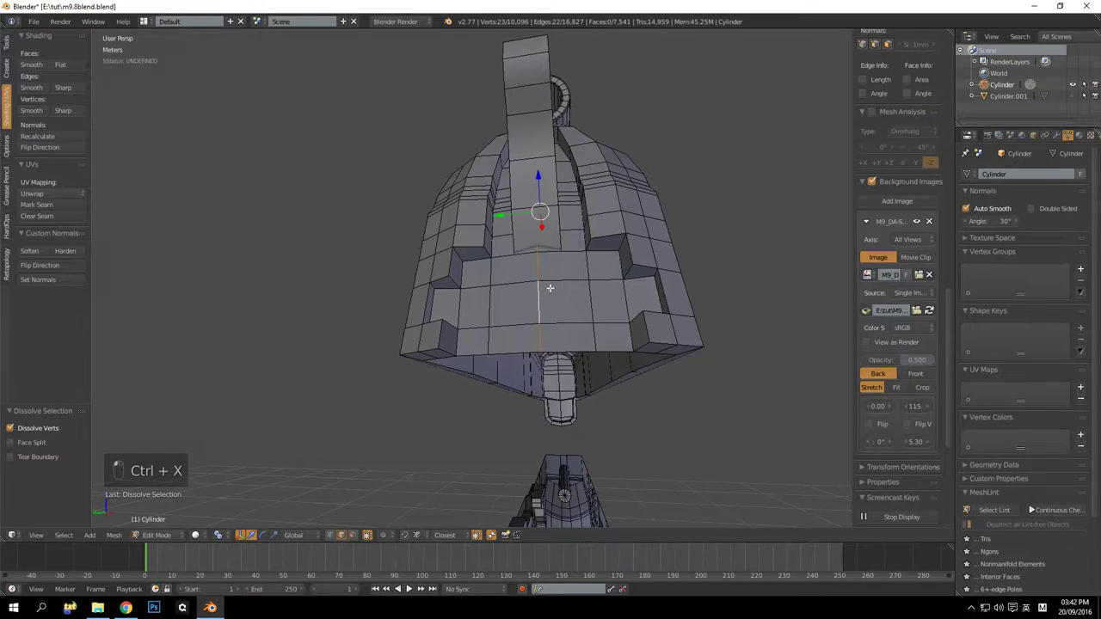
key("ctrl+x")
key("ctrl+x")
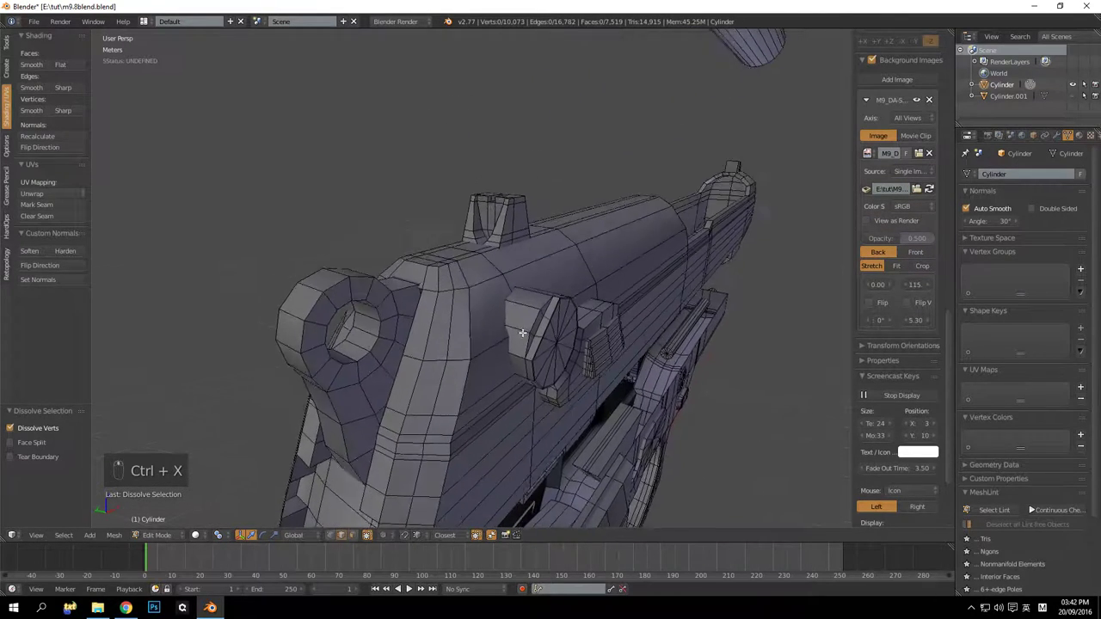
Delete the four hidden interior faces beneath the slide and patch the opening with a single face
key("Tab")
key("Tab")
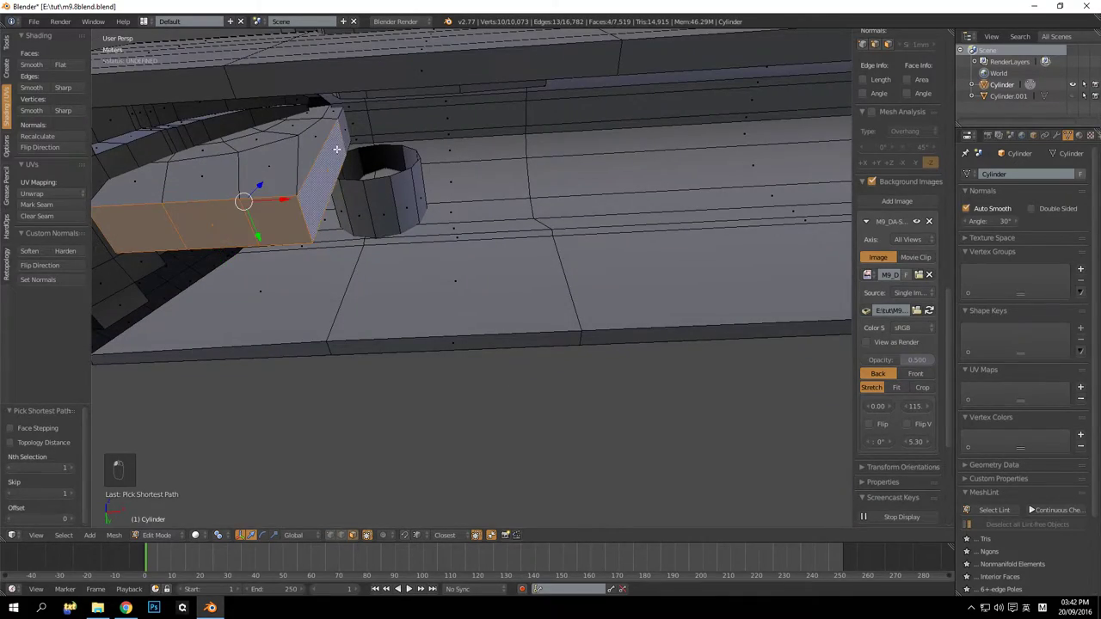
left_click_drag(417, 246, 489, 382)
key("Delete")
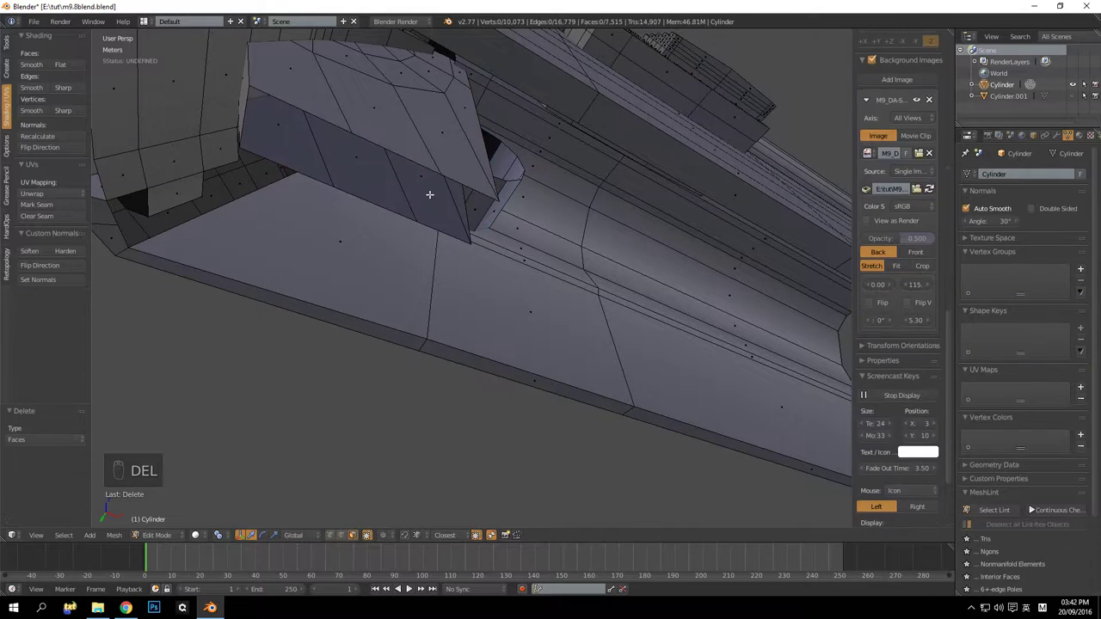
key("ctrl+z")
left_click_drag(354, 198, 357, 210)
key("Delete")
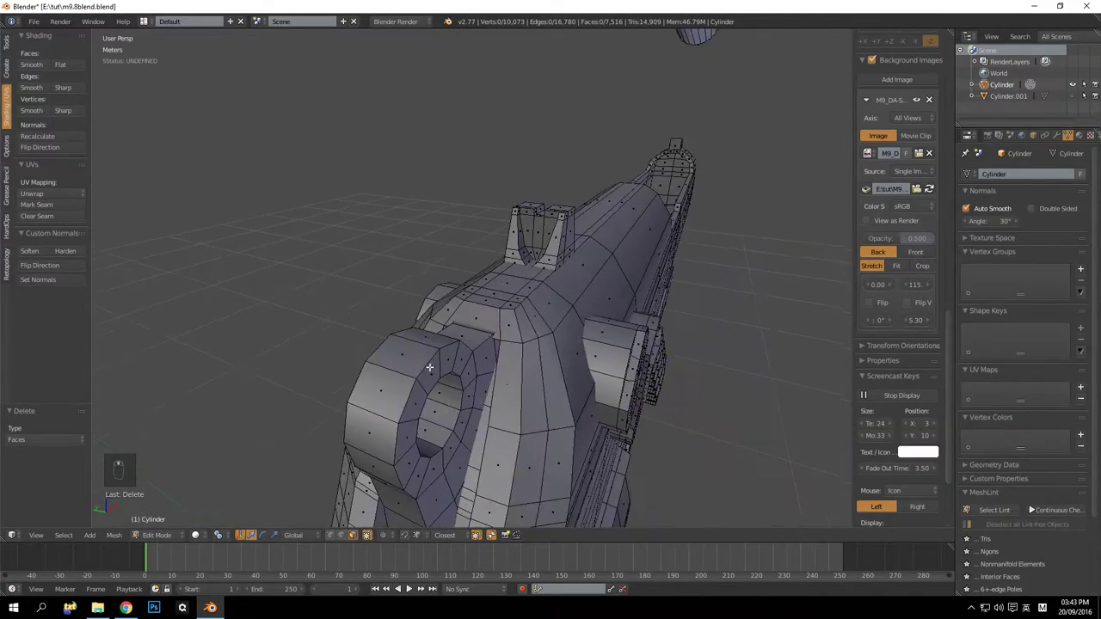
Orbit the pistol to look over the slide side, frame and checkered grip
left_click_drag(632, 267, 608, 241)
left_click_drag(506, 314, 491, 313)
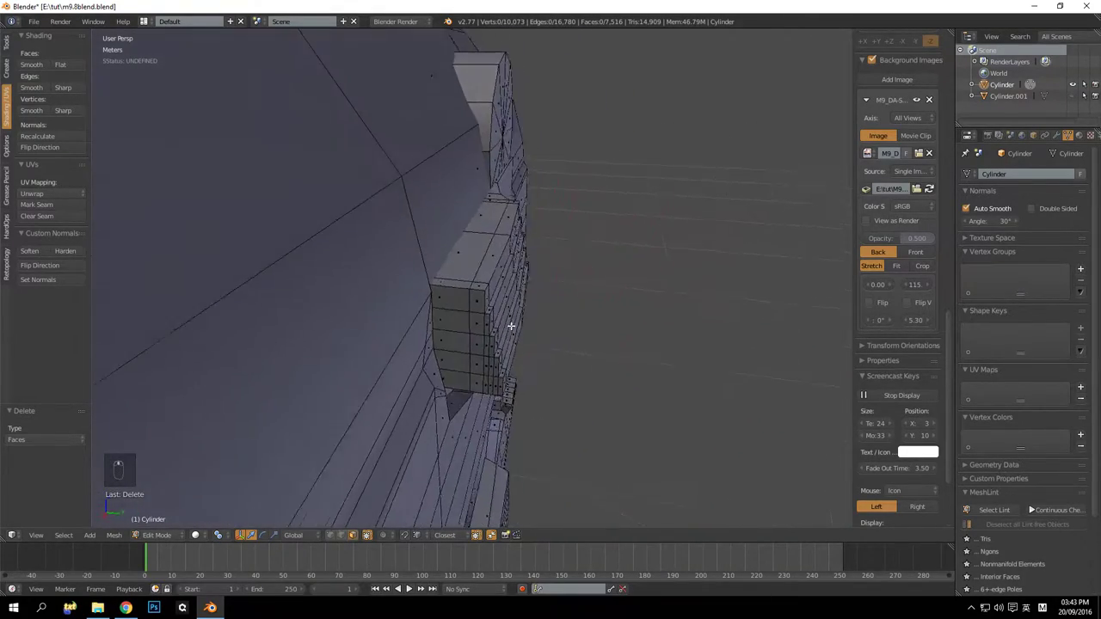
left_click_drag(413, 319, 425, 324)
left_click_drag(354, 359, 440, 364)
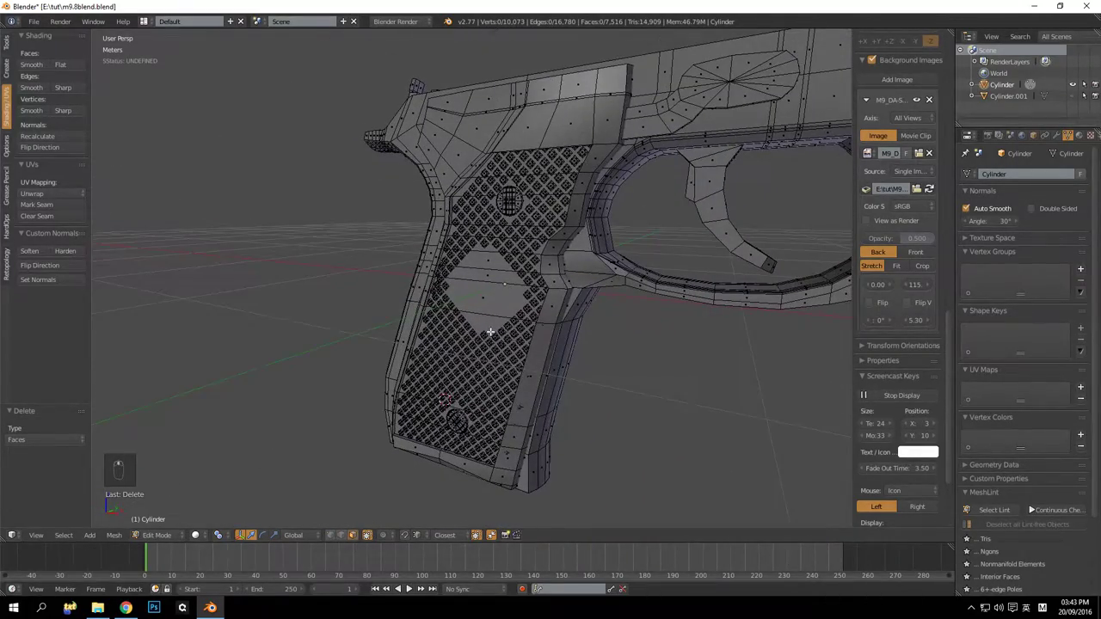
Select all linked pistol frame geometry and hide it, leaving the grip panels and small parts visible
key("KP_1")
key("KP_5")
key("KP_5")
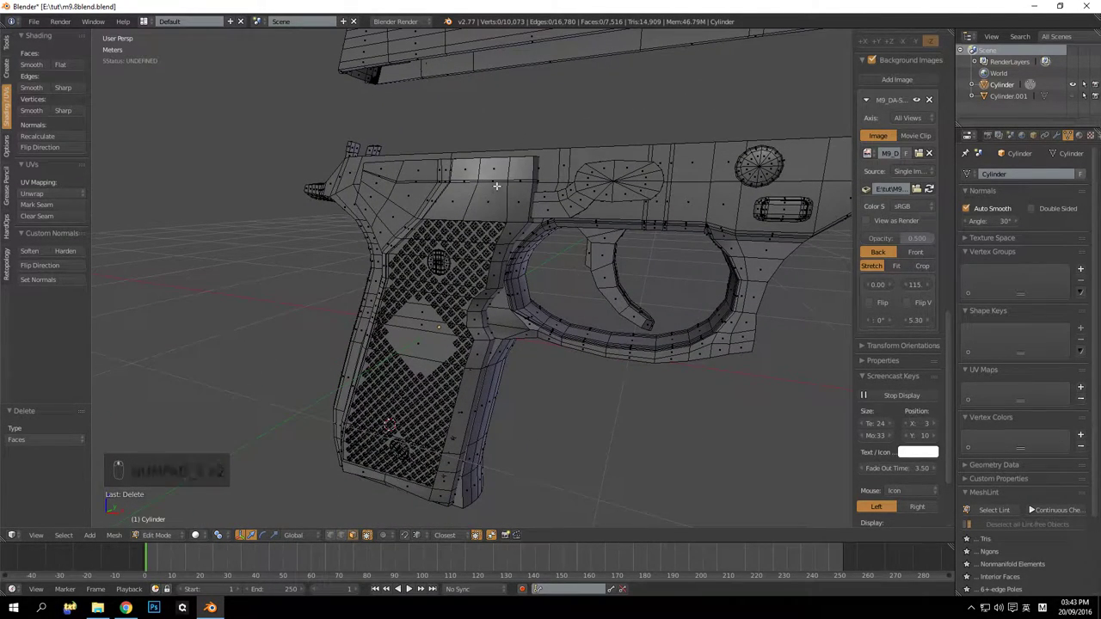
key("l")
key("l")
key("l")
key("l")
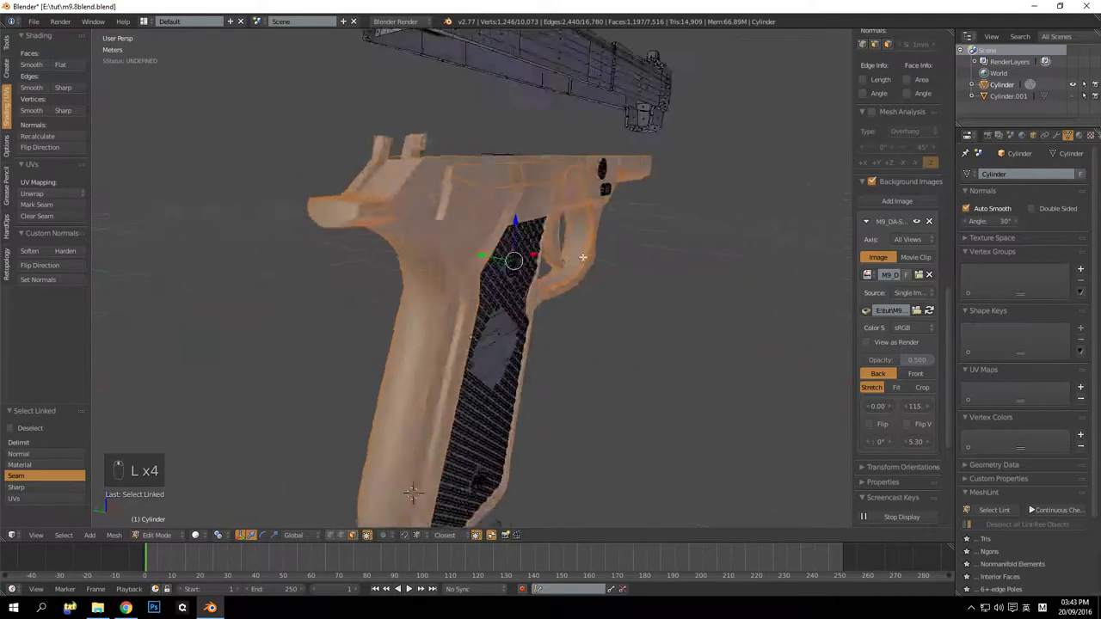
key("l")
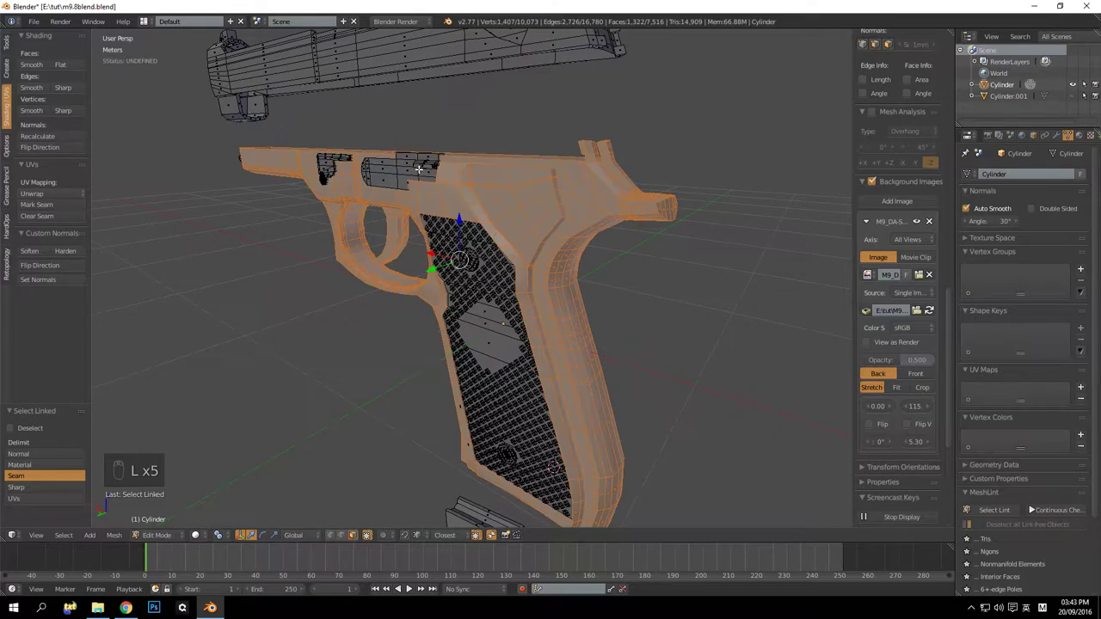
key("l")
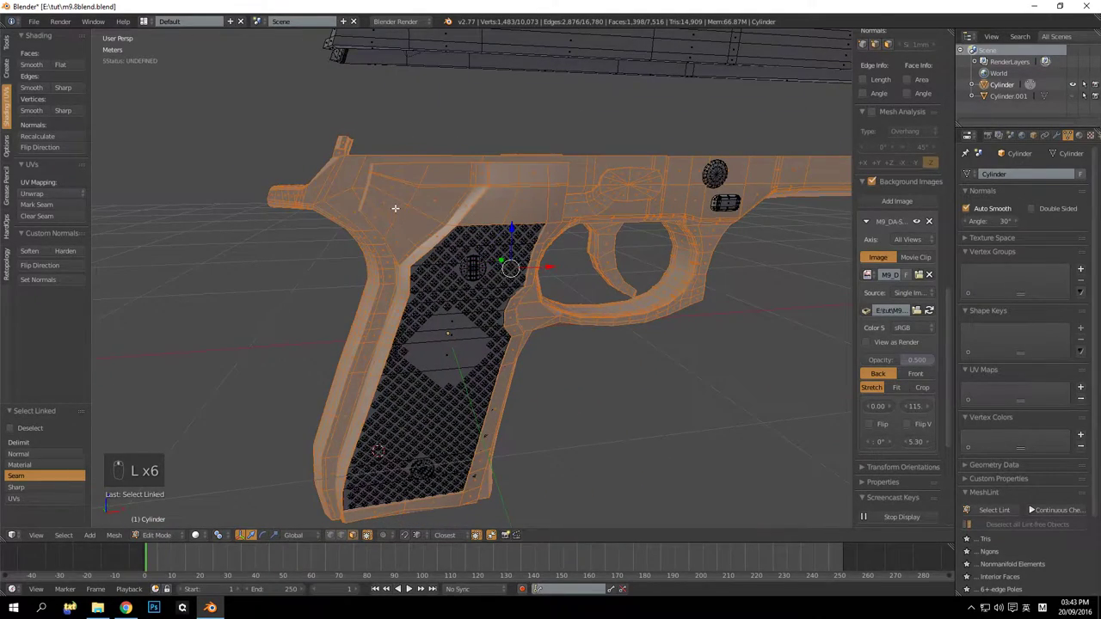
key("h")
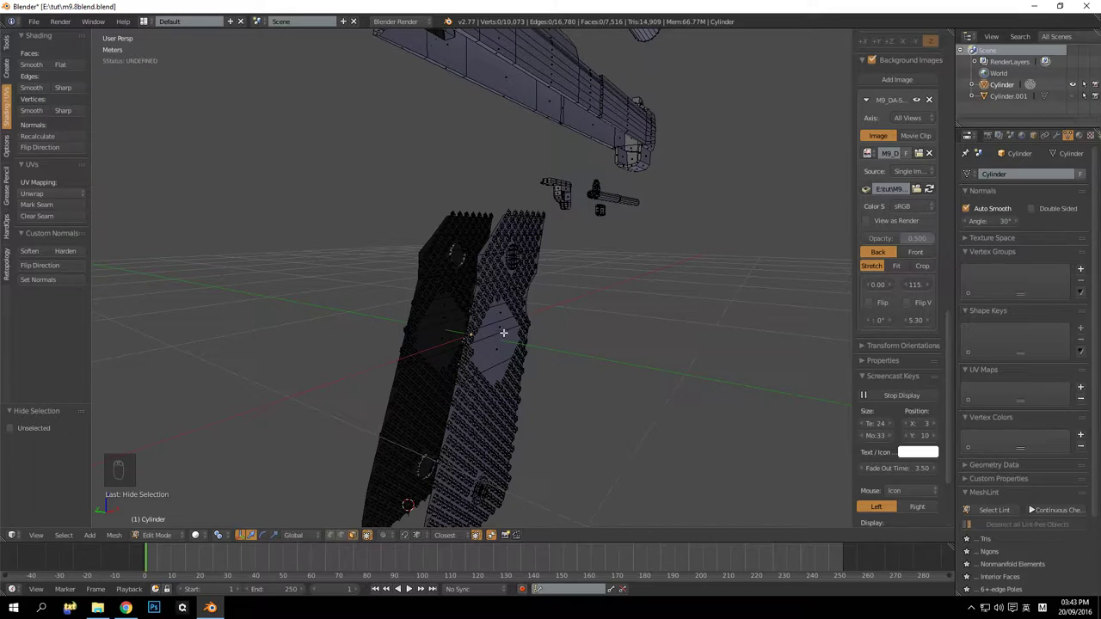
Select the grip panels' flat base plates and scale them slightly larger
key("l")
key("l")
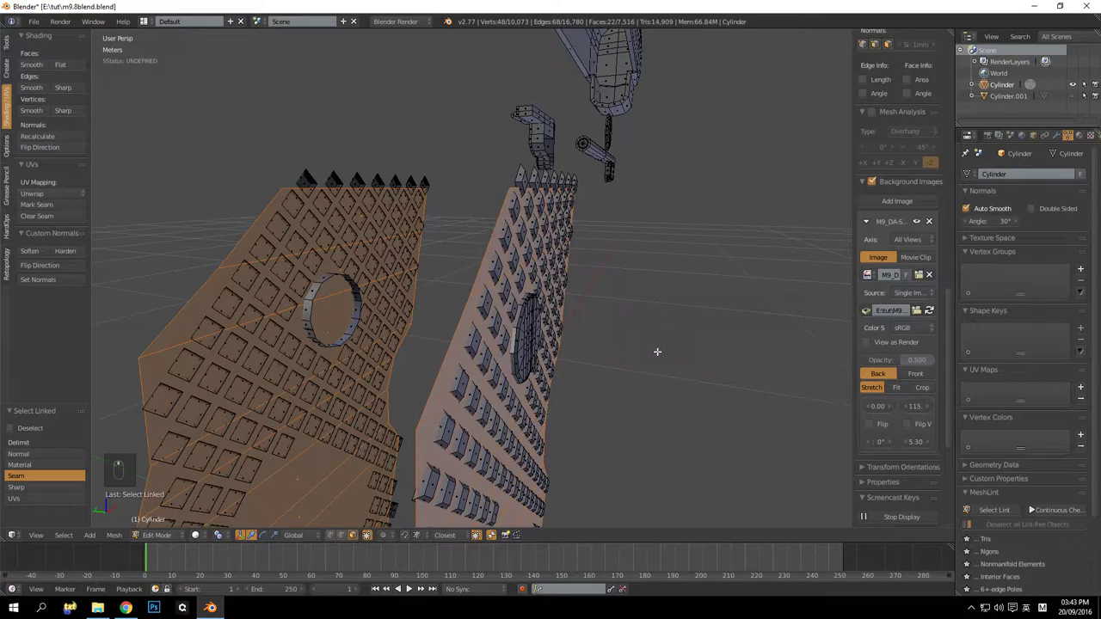
key("s")
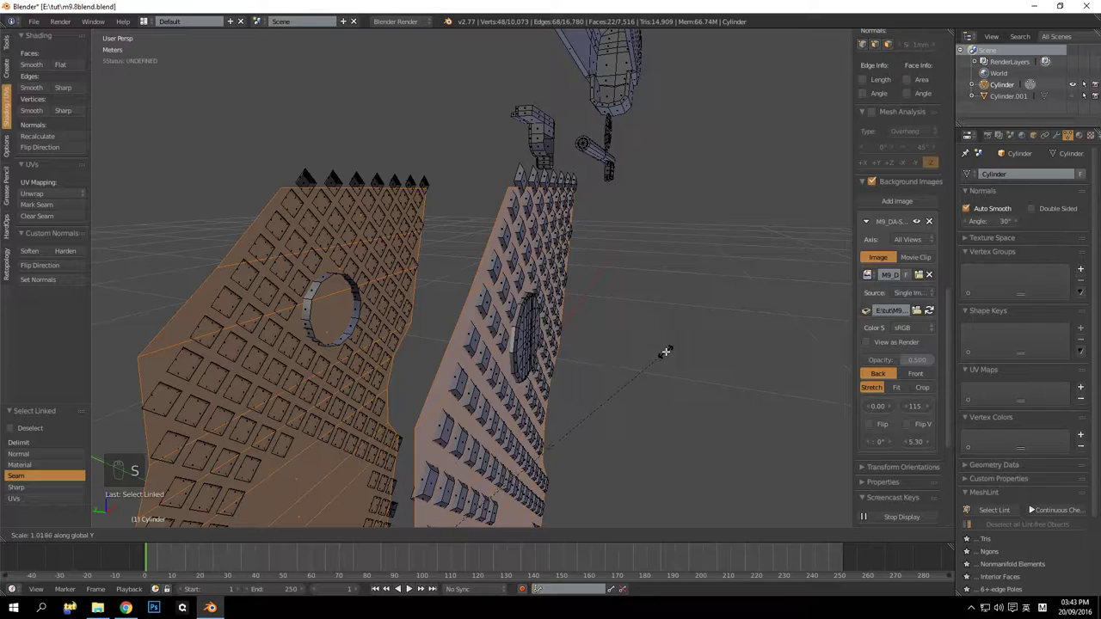
key("ctrl+z")
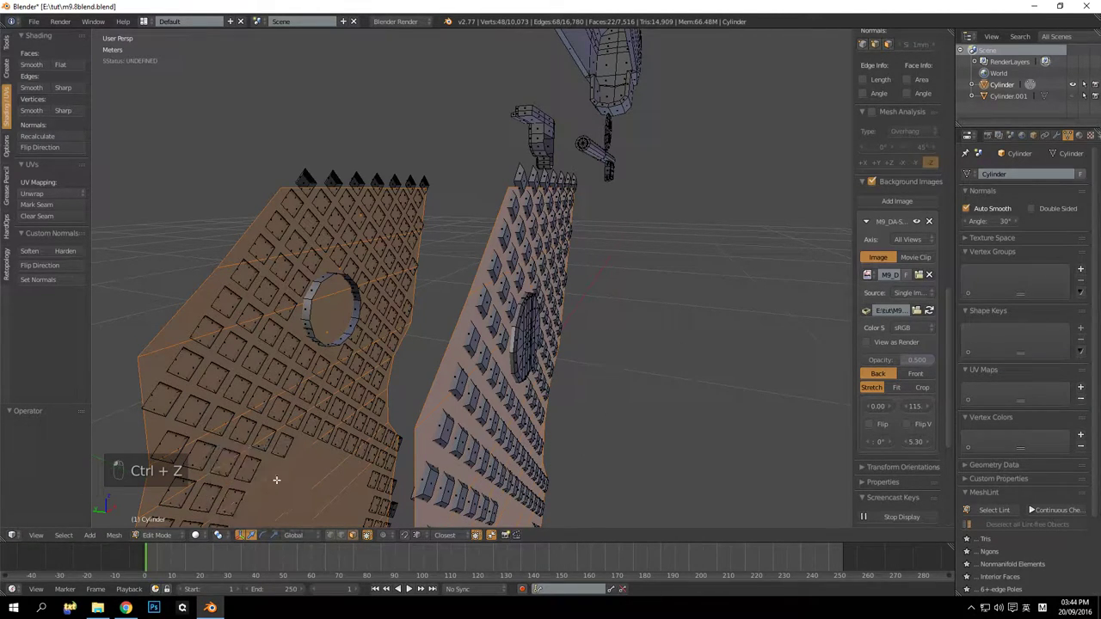
key("s")
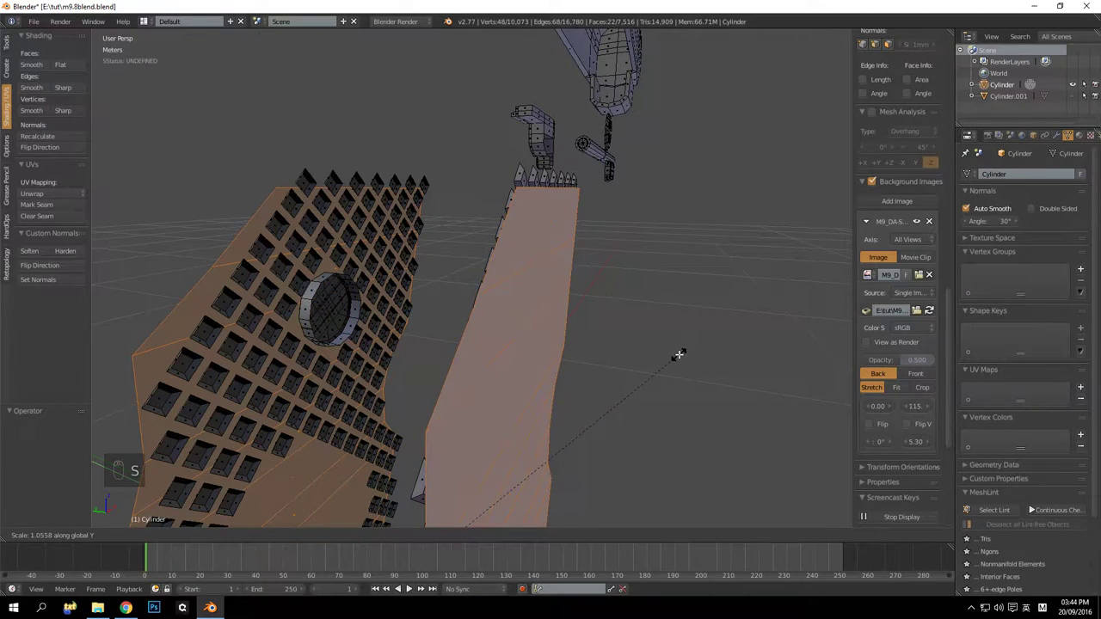
key("a")
Reselect the grip base plates and hide them so only the checkered pattern shows
left_click_drag(562, 350, 531, 350)
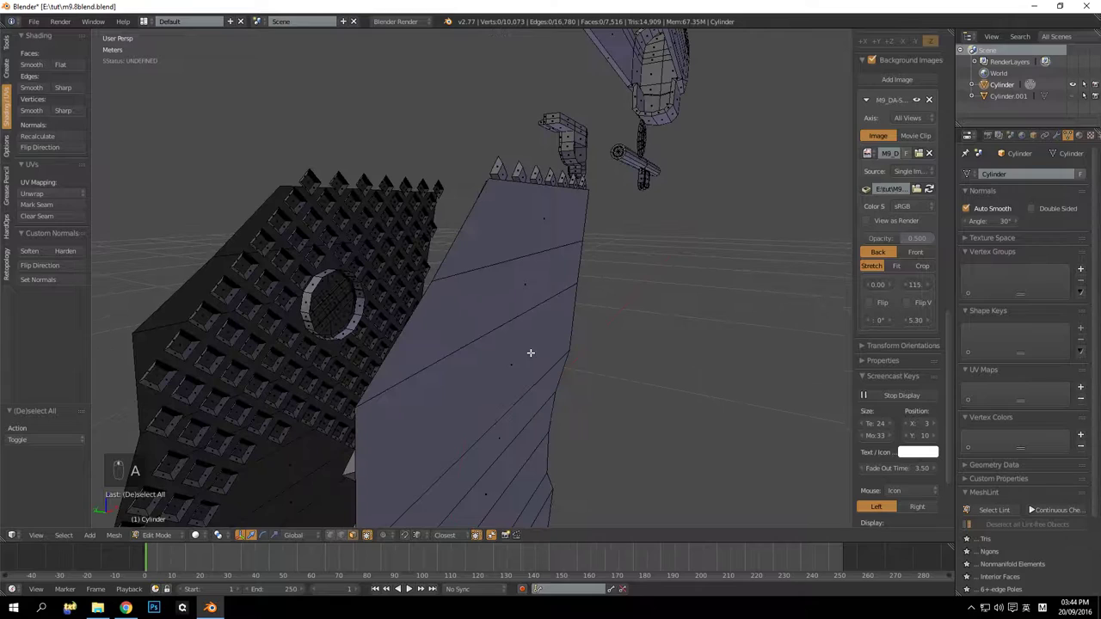
key("ctrl+z")
key("h")
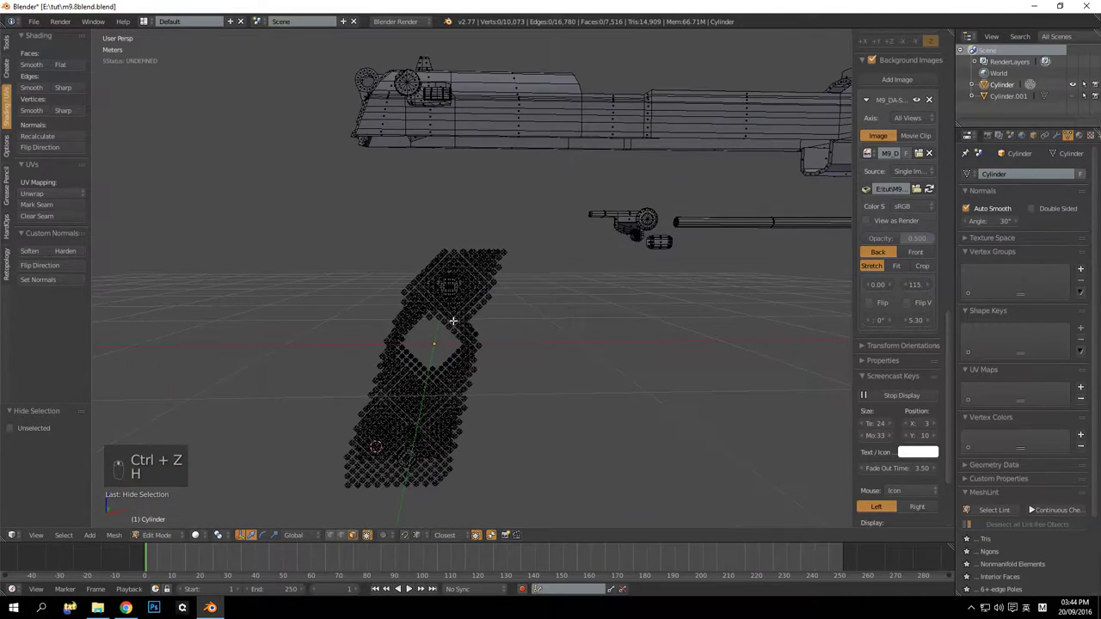
Select the checkered grip pattern, grow the selection across it and delete it
key("b")
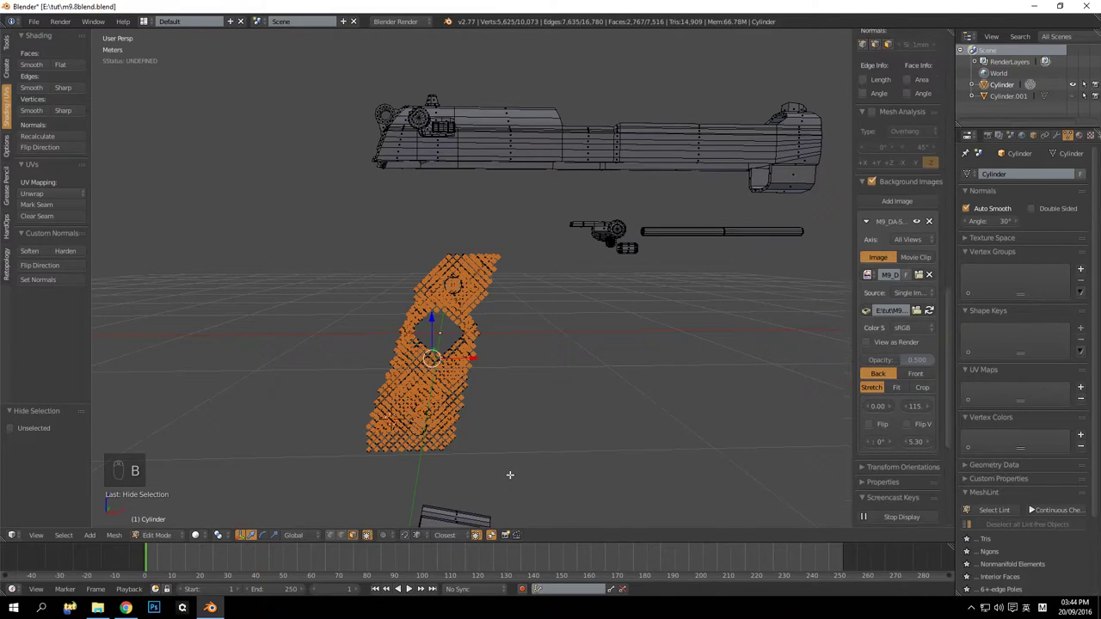
key("ctrl+KP_Add")
key("ctrl+KP_Add")
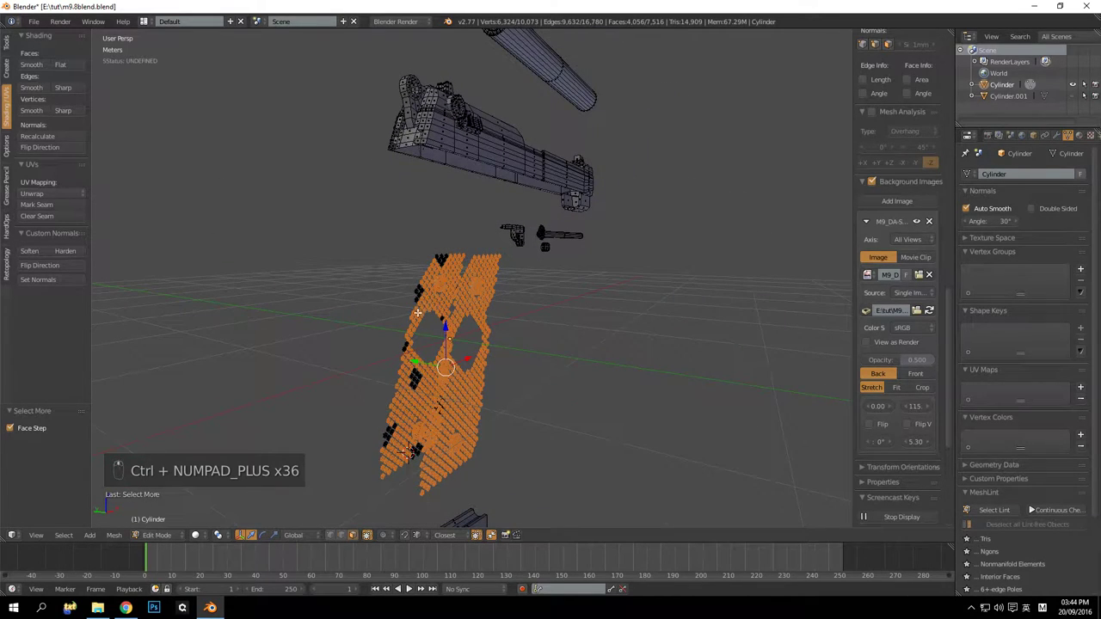
key("z")
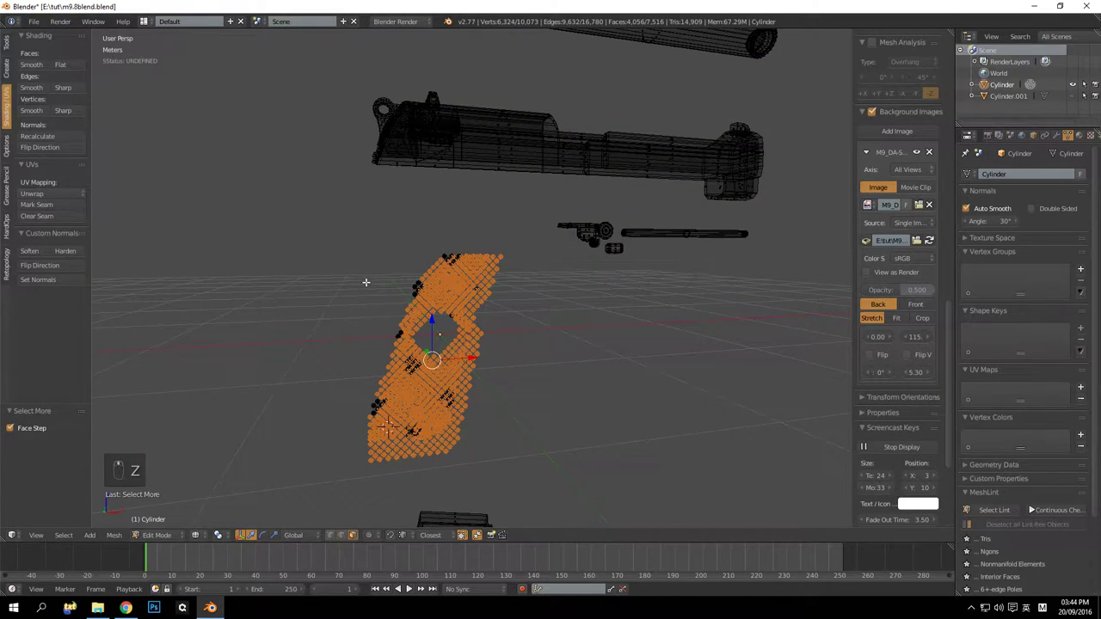
key("b")
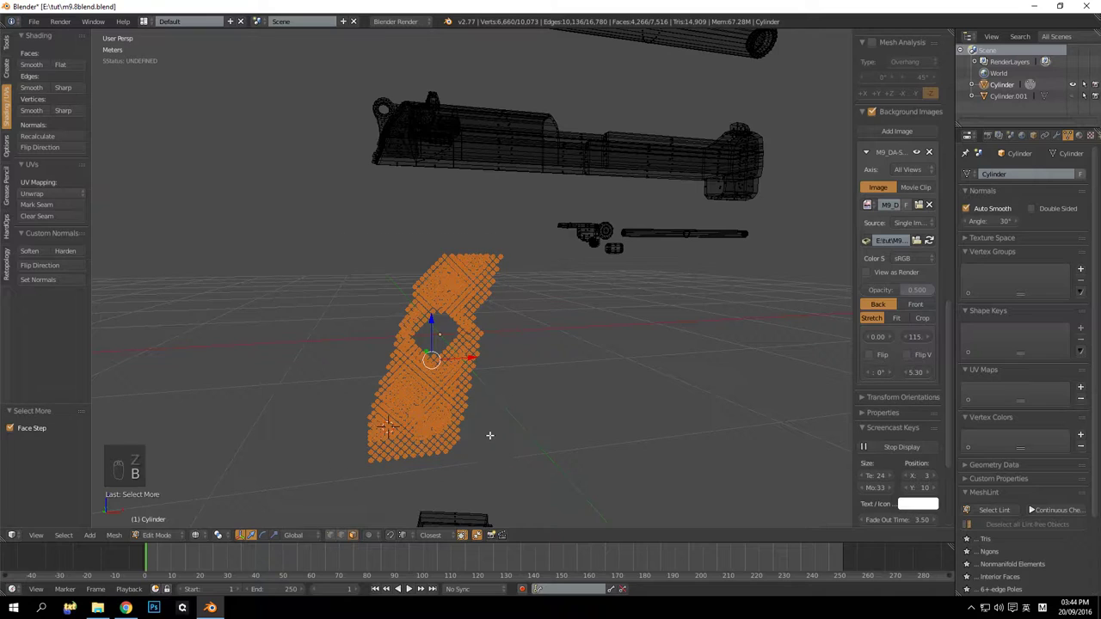
key("ctrl+KP_Add")
key("ctrl+KP_Add")
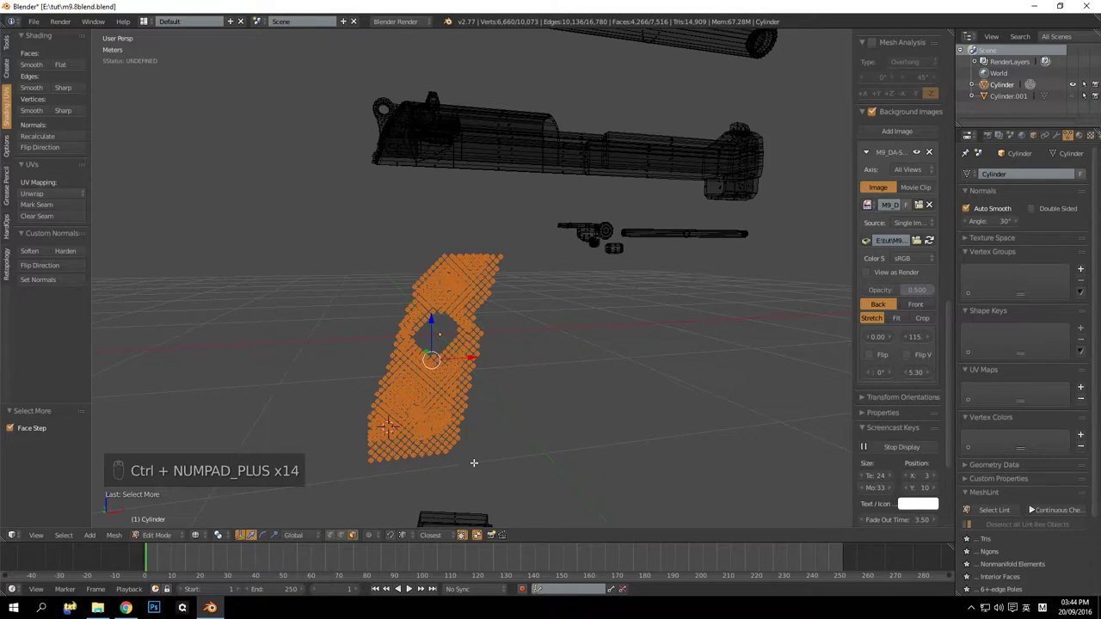
key("z")
key("Delete")
Reveal the hidden frame geometry and clear the selection
key("alt+h")
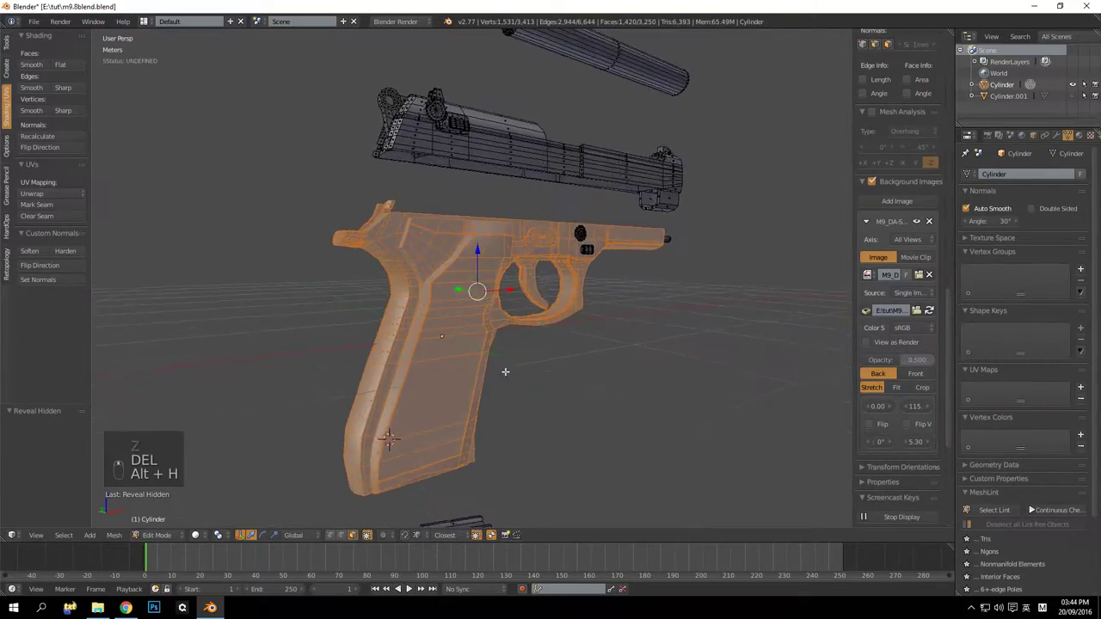
key("a")
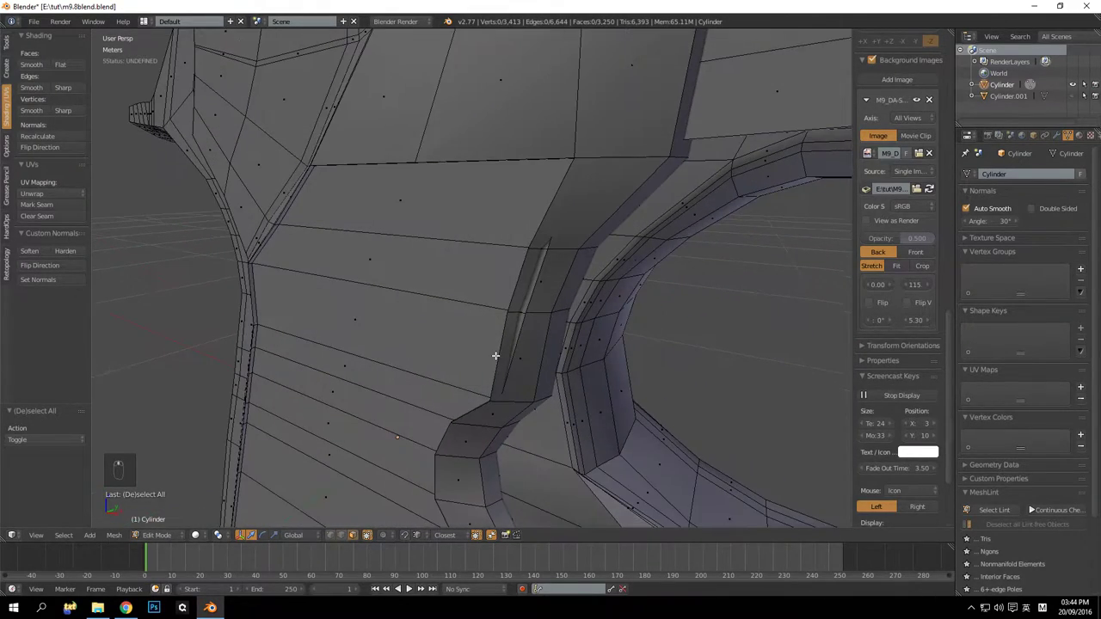
Move the stray edge beside the trigger guard along the X axis and confirm
left_click_drag(477, 372, 503, 294)
left_click_drag(489, 315, 503, 335)
key("shift+Tab")
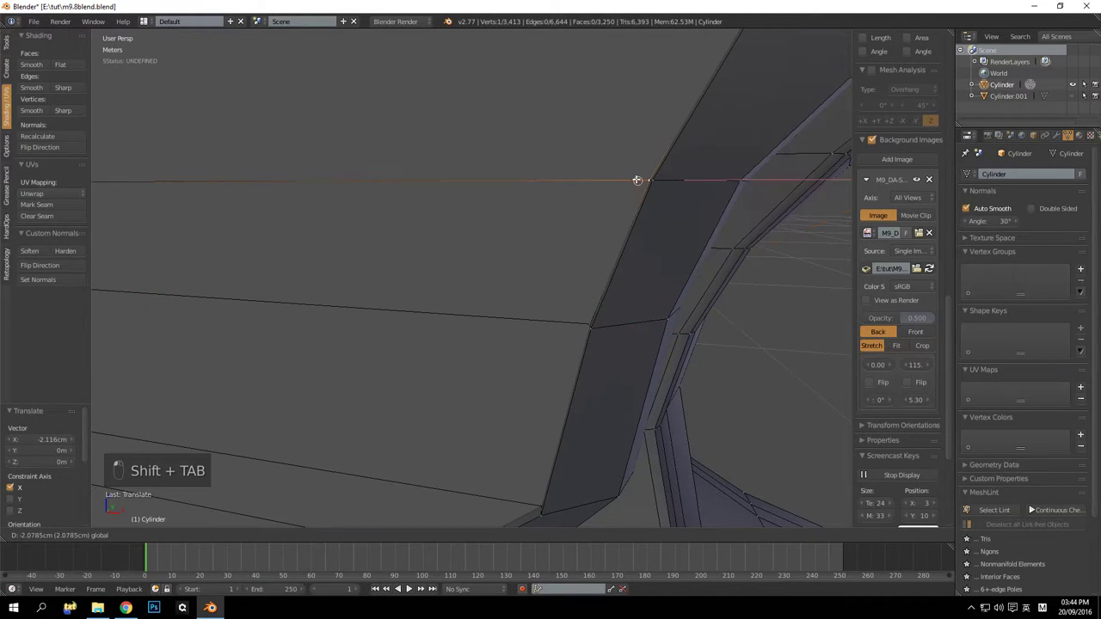
key("a")
left_click_drag(621, 223, 626, 158)
left_click_drag(574, 187, 563, 197)
Orbit around the grip, clear the selection and return to Object Mode to review the shaded pistol
left_click_drag(586, 213, 446, 238)
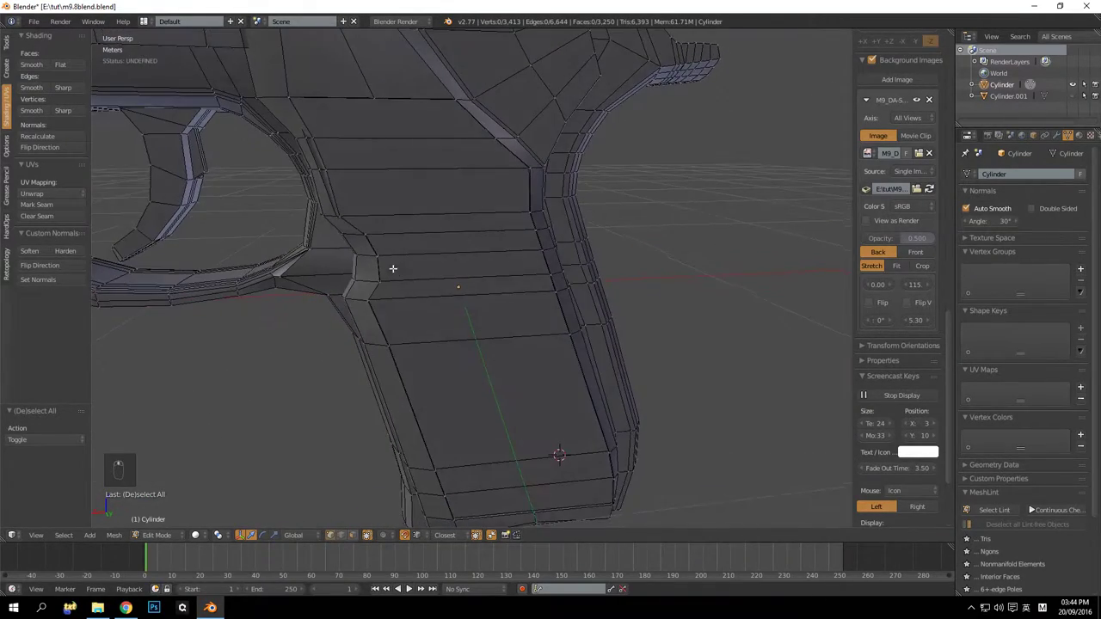
left_click_drag(472, 376, 431, 227)
left_click_drag(425, 274, 338, 245)
left_click_drag(338, 245, 513, 221)
key("a")
key("a")
key("Tab")
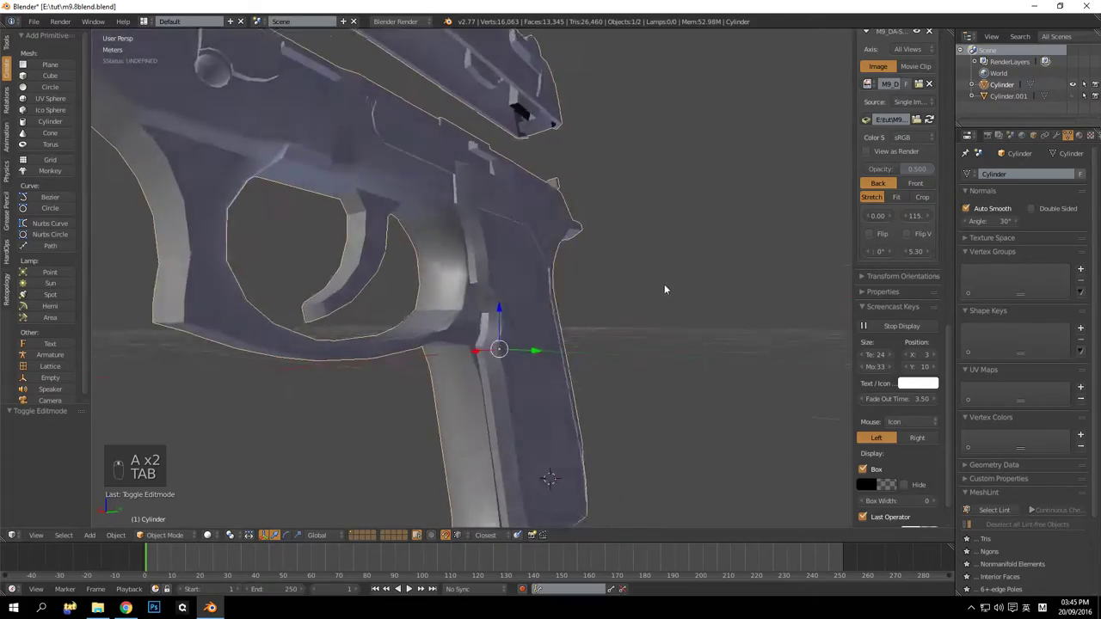
Back in Edit Mode, dissolve the extra edge loop around the trigger guard opening
key("Tab")
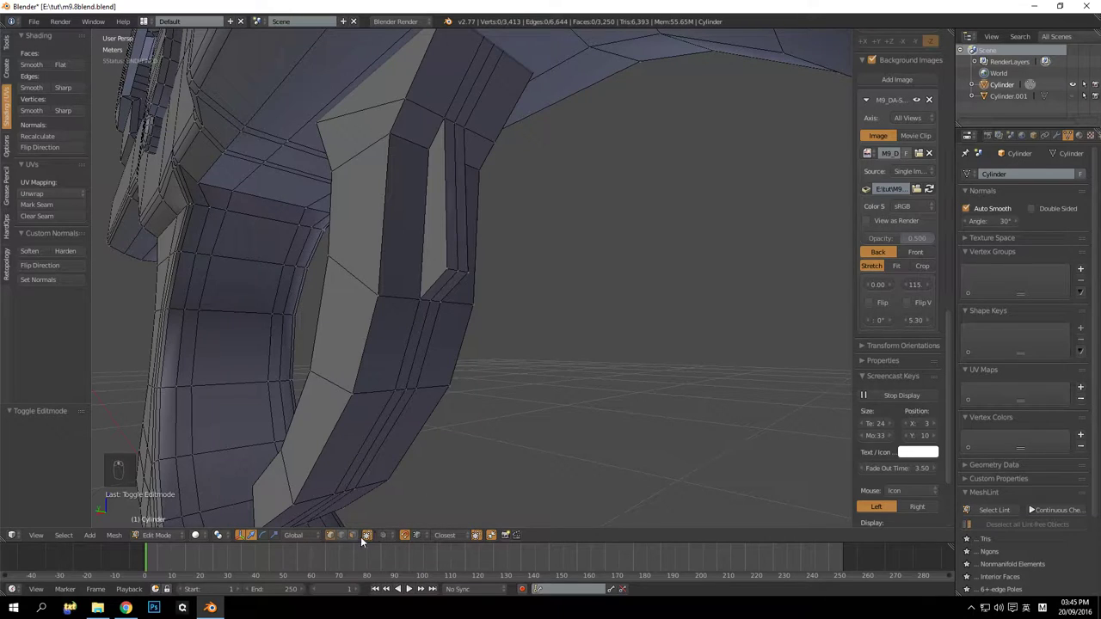
left_click_drag(462, 213, 592, 262)
key("ctrl+x")
Orbit to inspect the trigger area and bring the side of the slide into view
left_click_drag(452, 278, 510, 280)
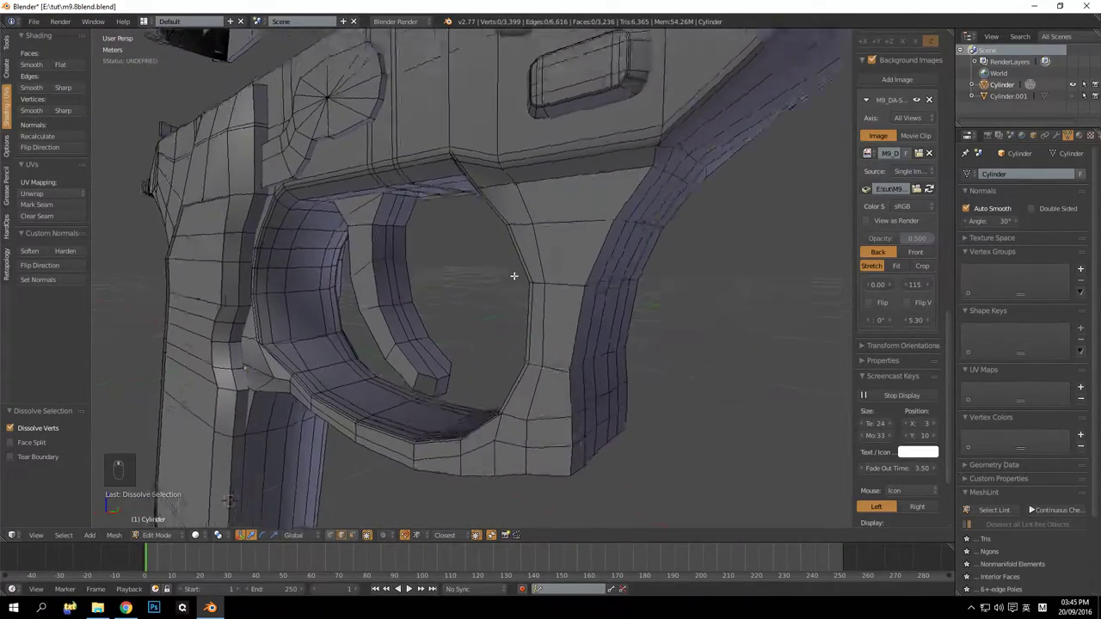
left_click_drag(526, 296, 426, 298)
left_click_drag(426, 298, 476, 301)
middle_click(476, 302)
left_click(494, 301)
left_click_drag(495, 299, 480, 291)
left_click_drag(480, 290, 523, 298)
middle_click(524, 298)
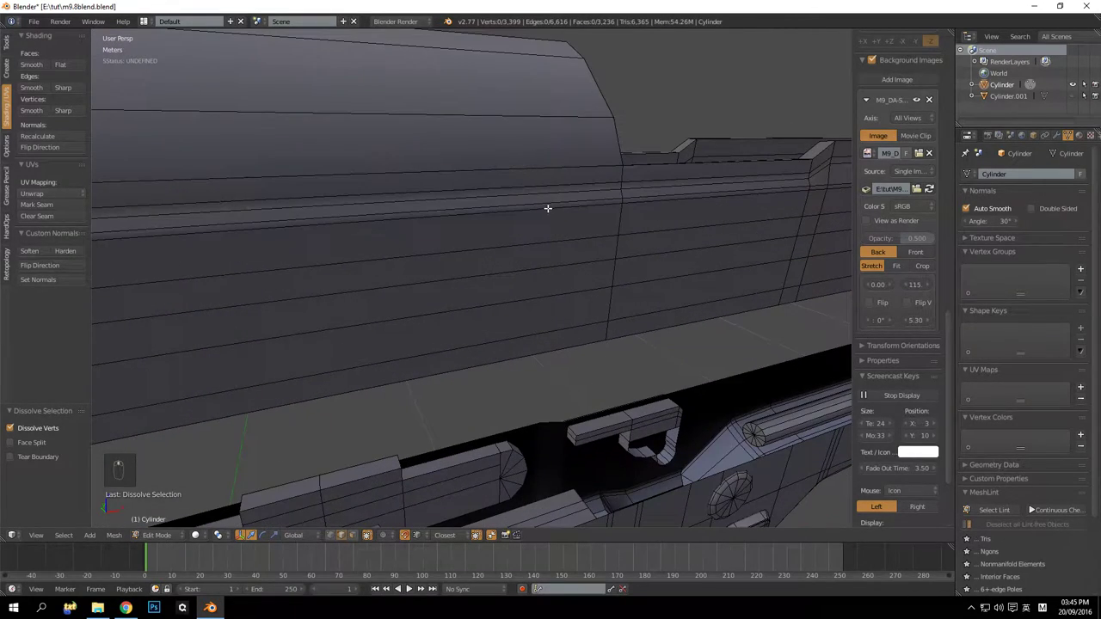
Select the horizontal edge loops along the slide's side and dissolve them
left_click_drag(545, 188, 586, 197)
key("ctrl+z")
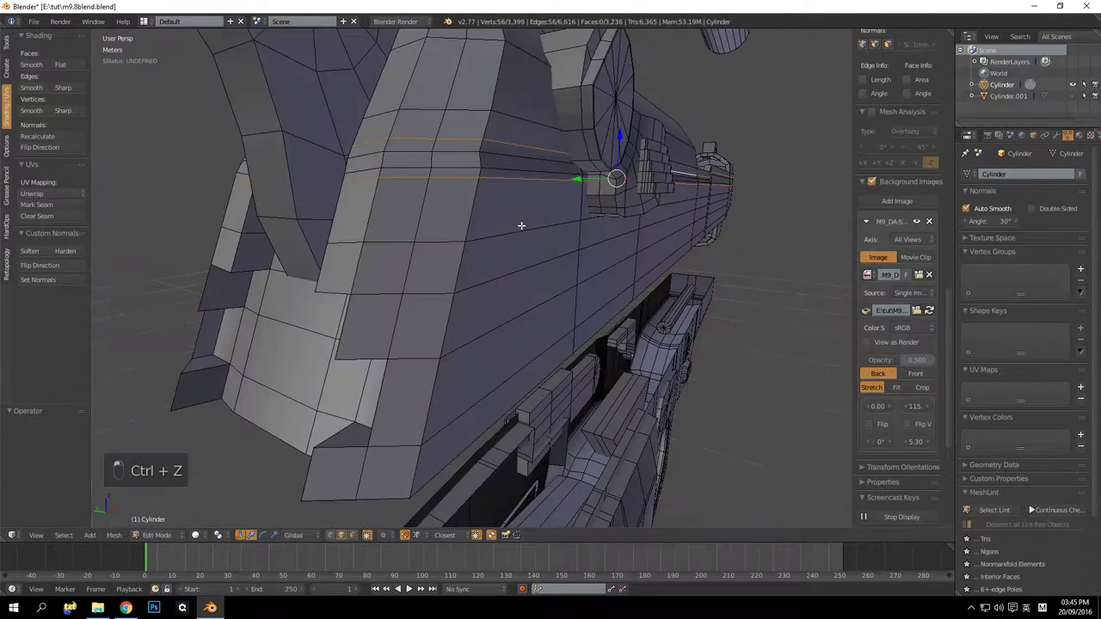
key("ctrl+z")
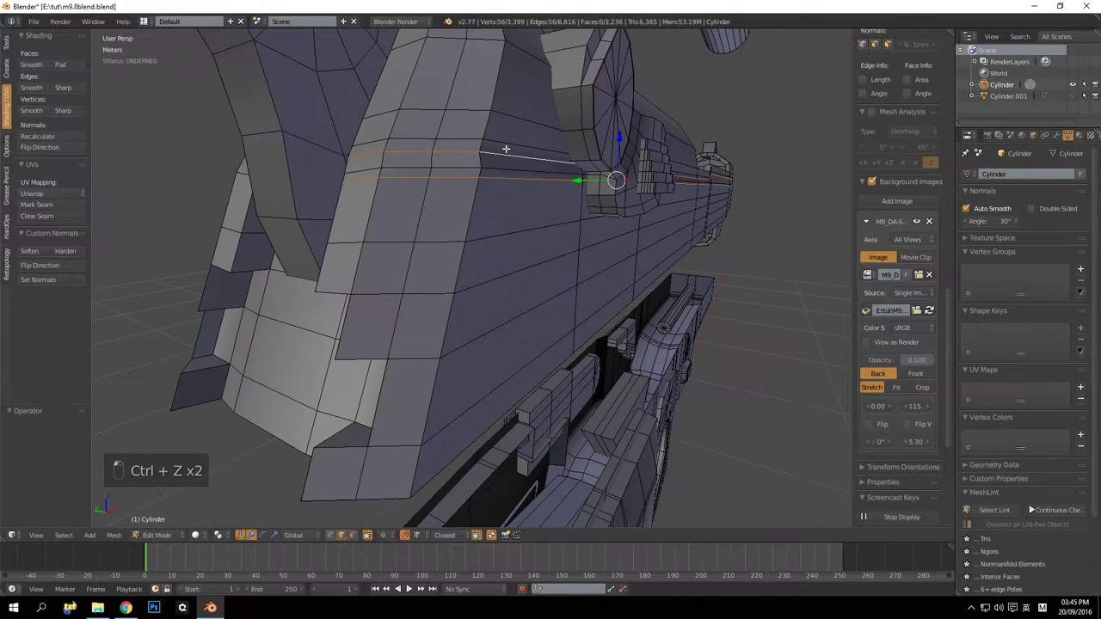
key("ctrl+z")
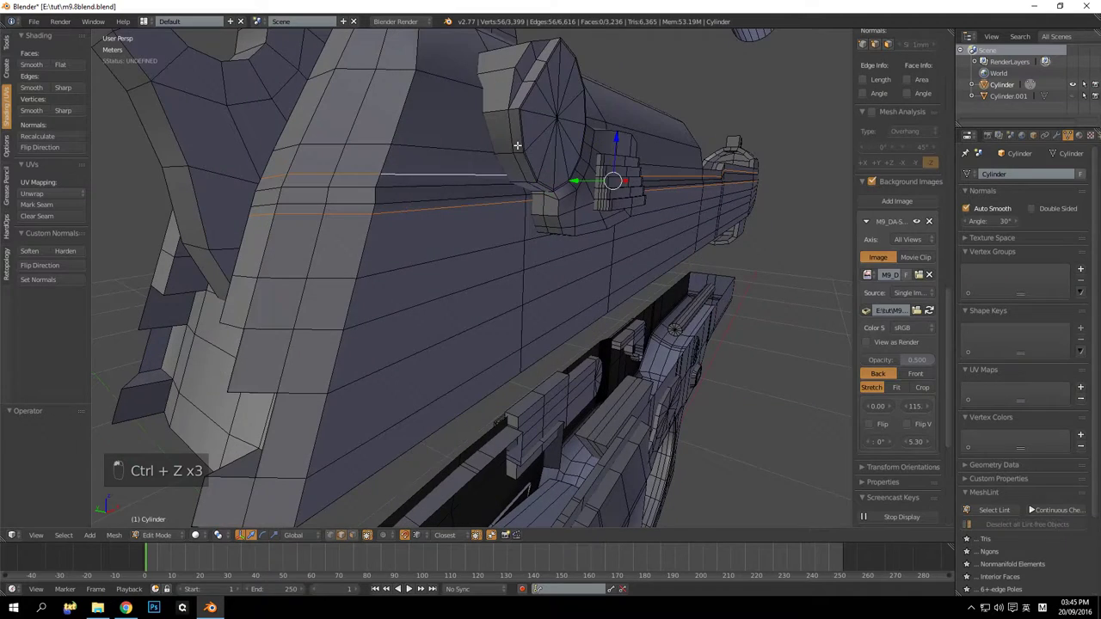
key("ctrl+x")
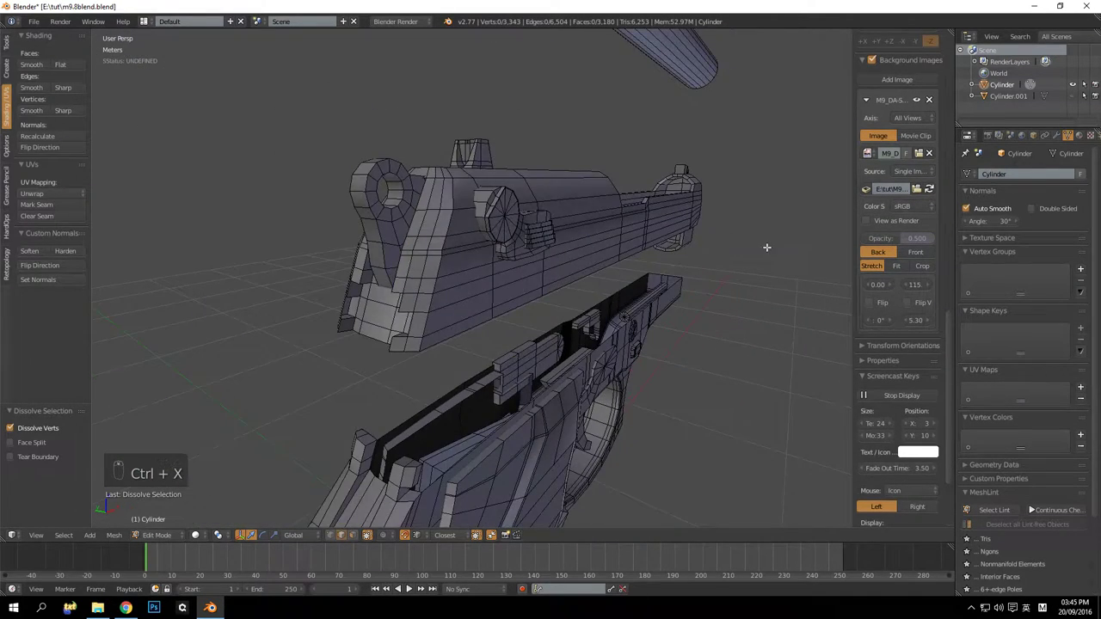
Switch to Object Mode to review the pistol after the dissolve
key("Tab")
key("Tab")
key("Tab")
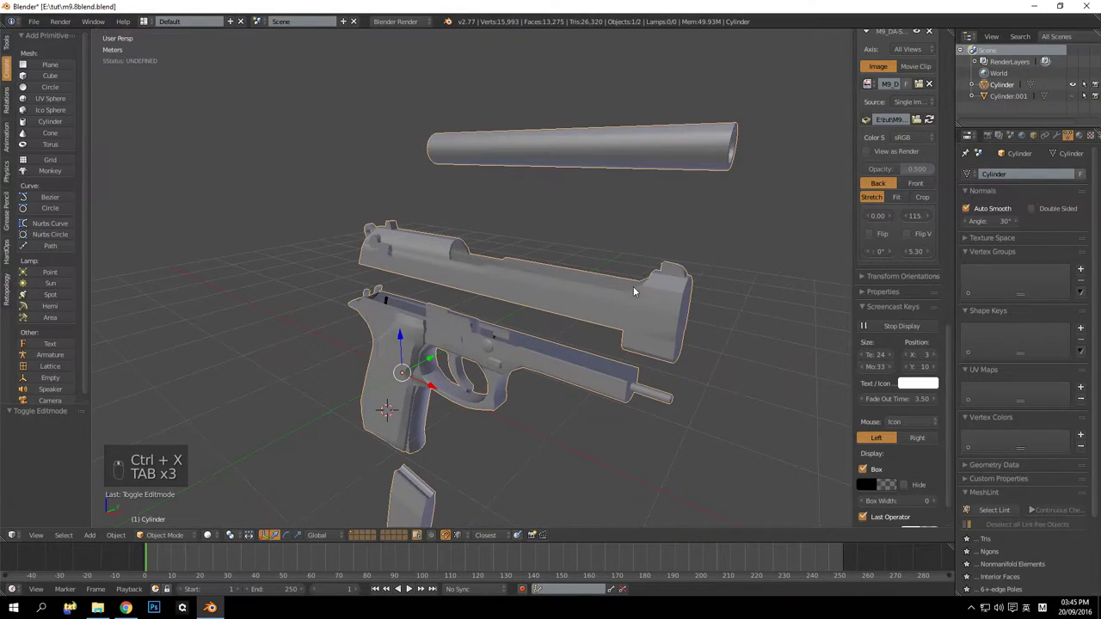
Return to Edit Mode and dissolve the edge loop across the slide's front end
key("Tab")
key("Tab")
key("Tab")
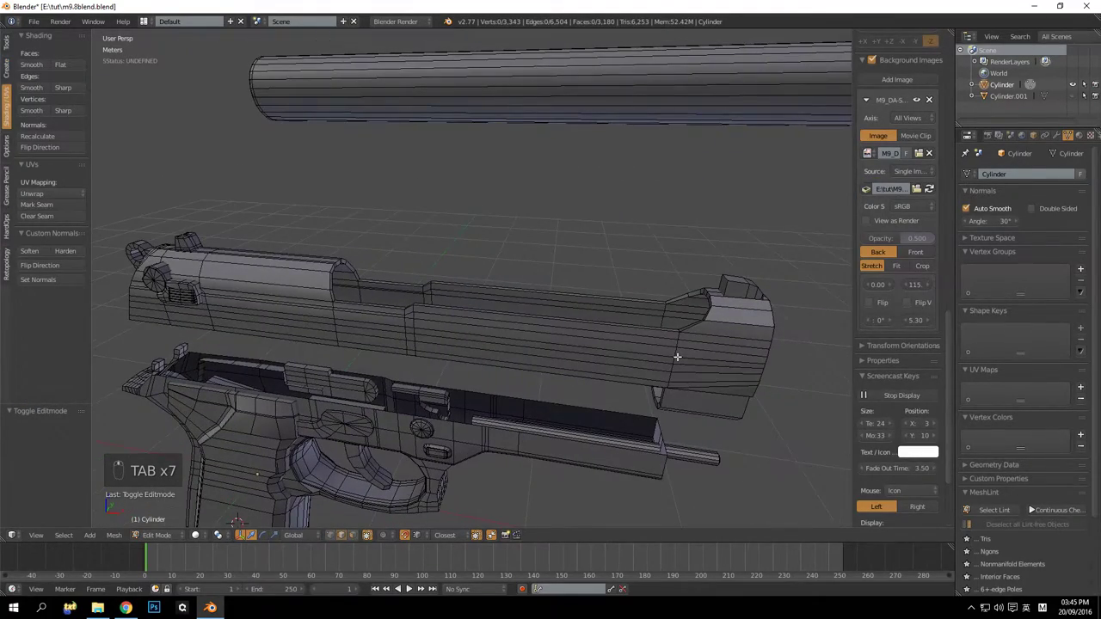
left_click_drag(555, 283, 545, 245)
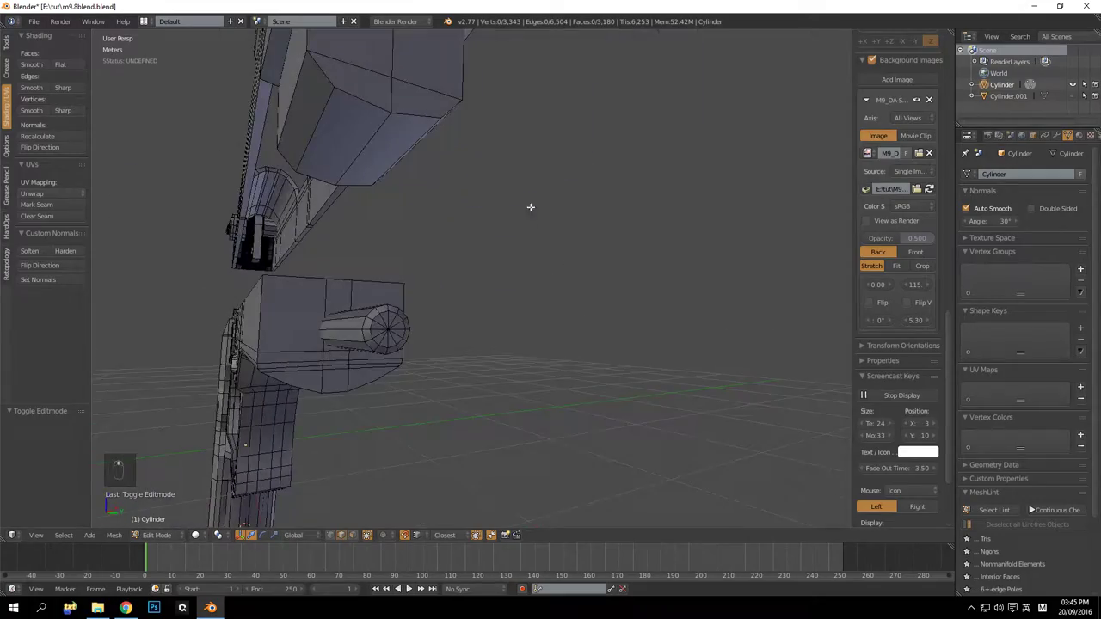
left_click_drag(493, 277, 589, 312)
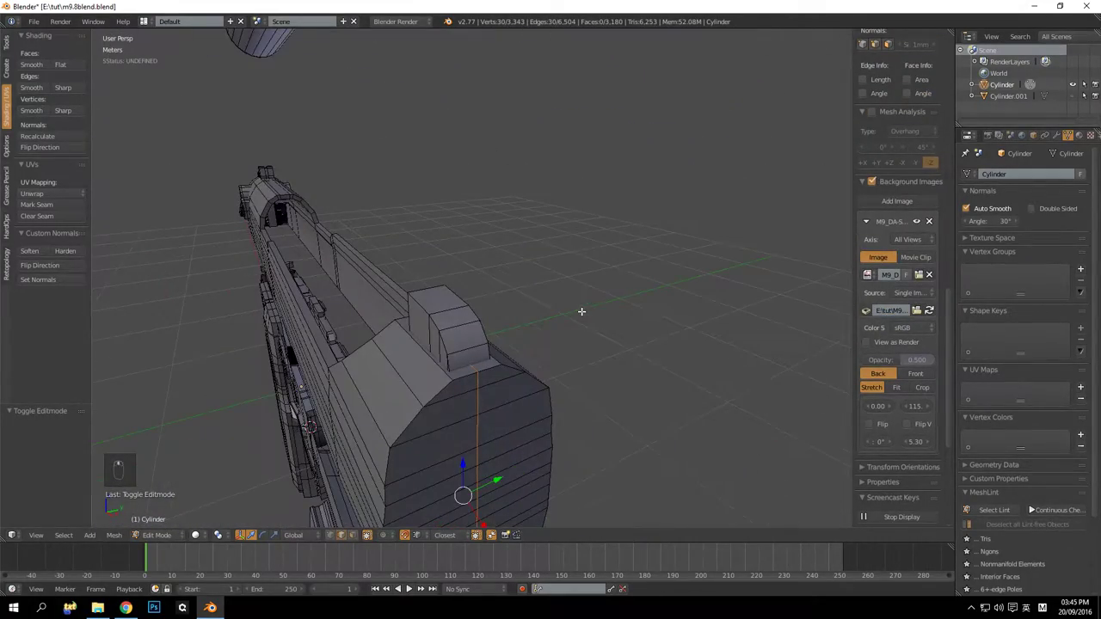
key("ctrl+x")
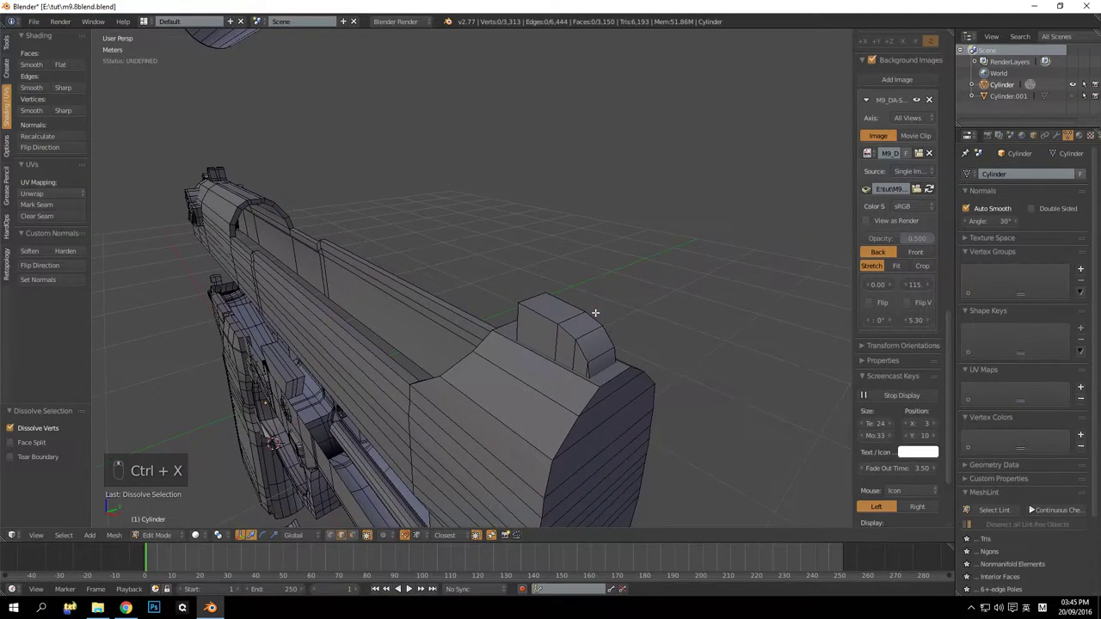
Orbit to the rear top of the frame and dissolve the surplus loops there
middle_click(650, 299)
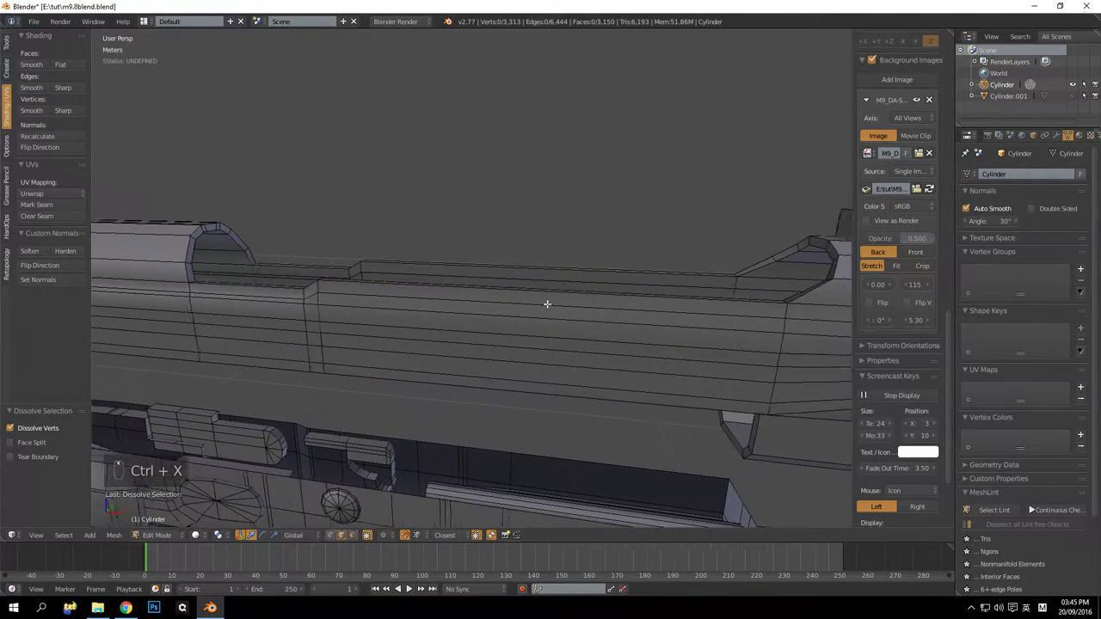
left_click_drag(530, 298, 341, 270)
left_click_drag(516, 260, 461, 189)
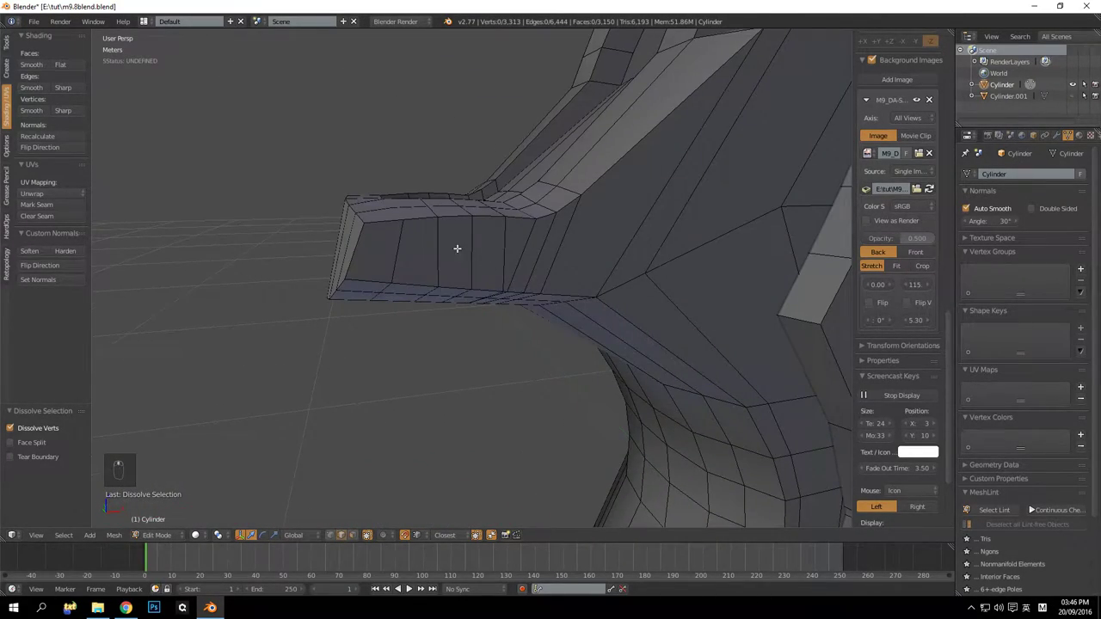
left_click_drag(473, 249, 464, 265)
key("ctrl+x")
left_click_drag(445, 147, 447, 161)
key("ctrl+x")
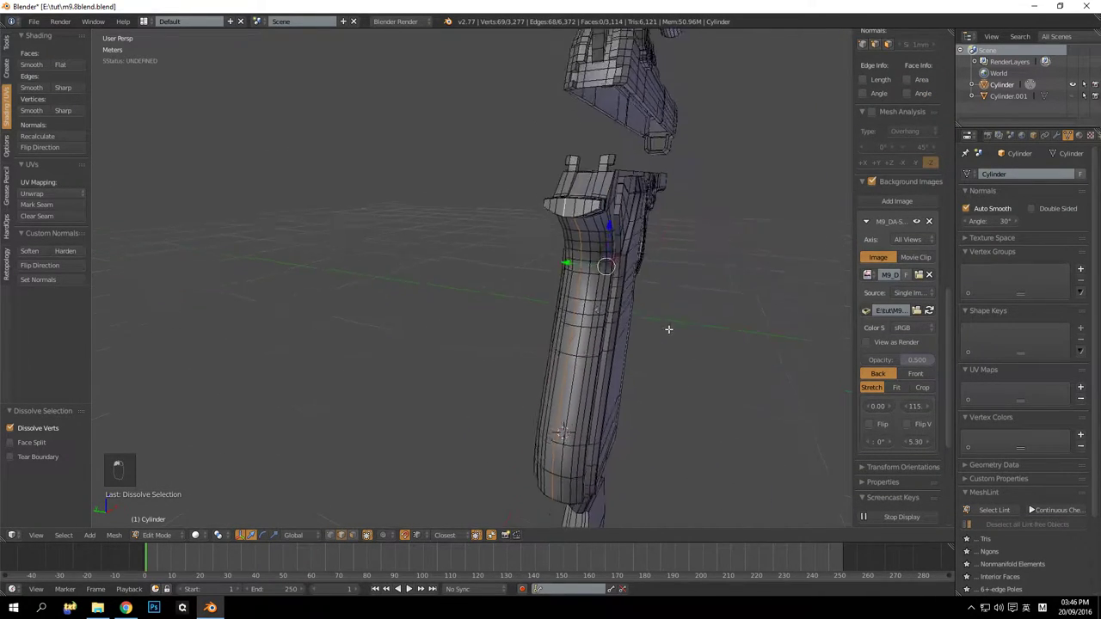
Undo a wrong dissolve, reselect the loop on the frame's rear tang and dissolve it
key("ctrl+x")
key("ctrl+z")
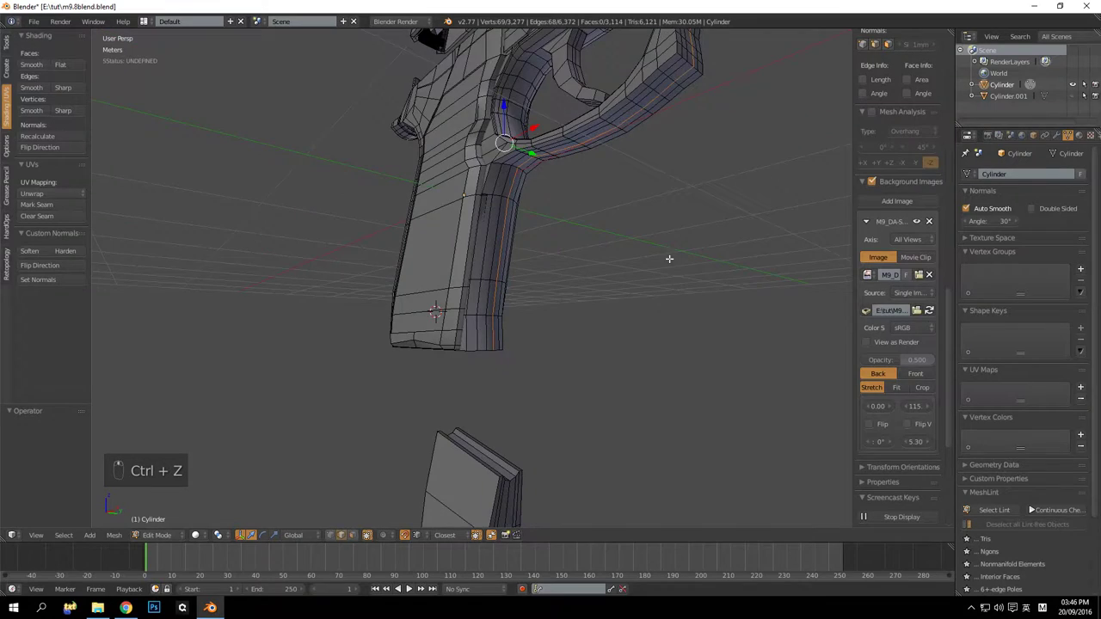
key("ctrl+z")
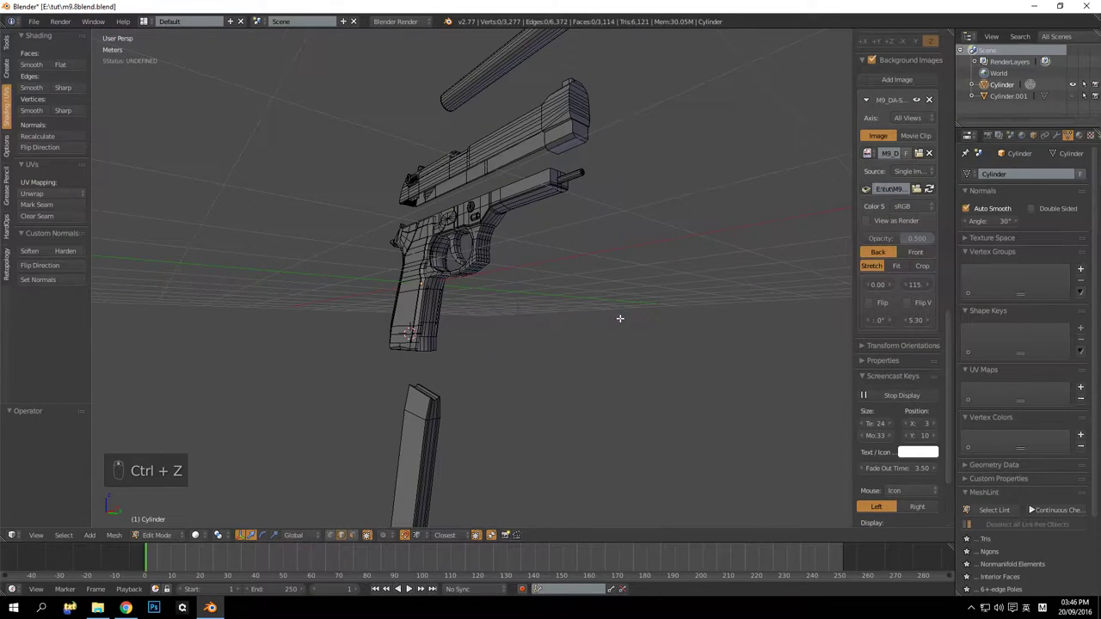
key("ctrl+z")
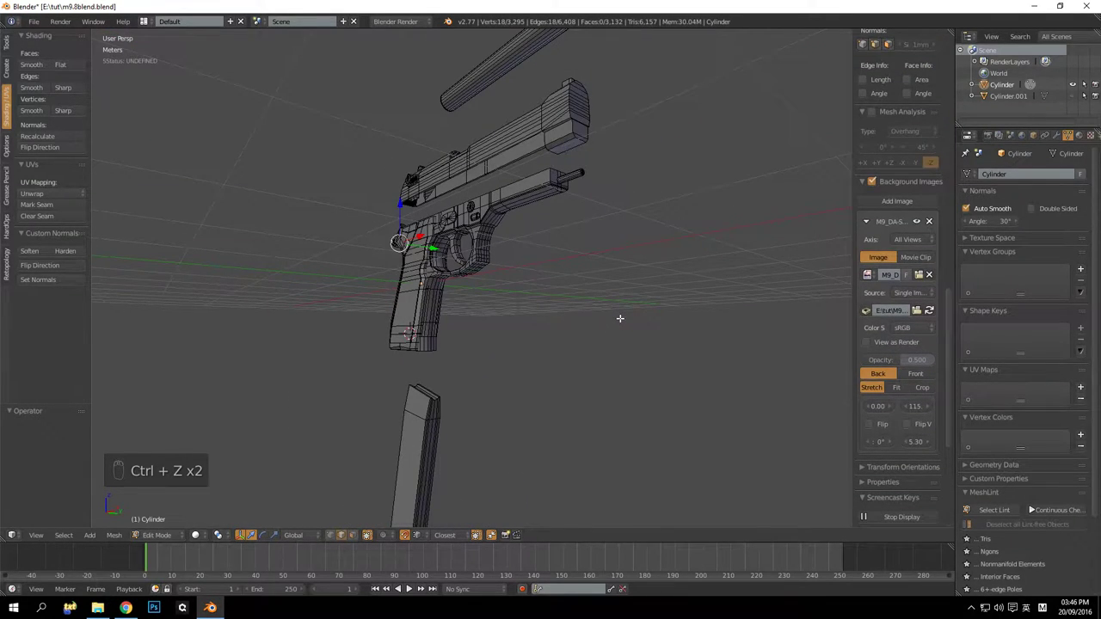
key("ctrl+z")
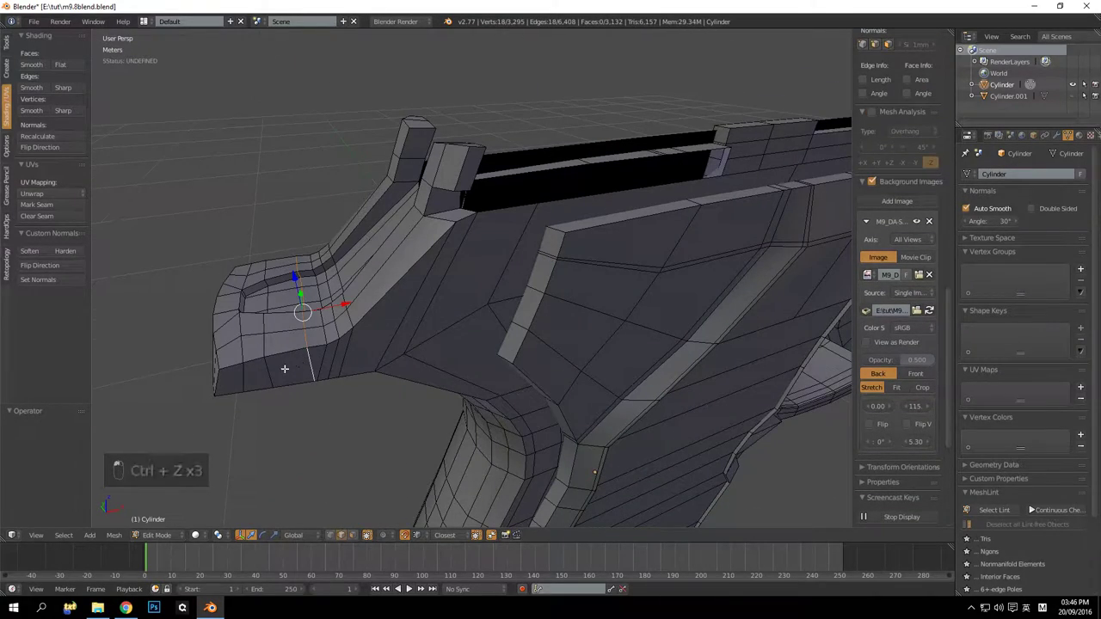
key("ctrl+x")
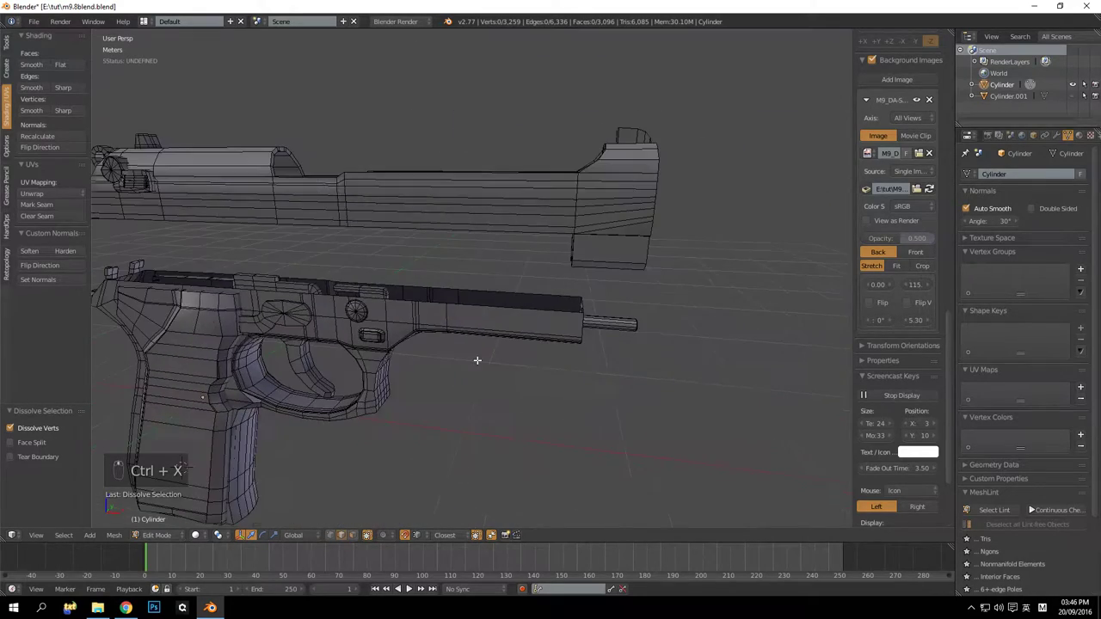
Zoom into the slide interior and delete the first stray interior faces
middle_click(527, 331)
middle_click(566, 345)
middle_click(515, 345)
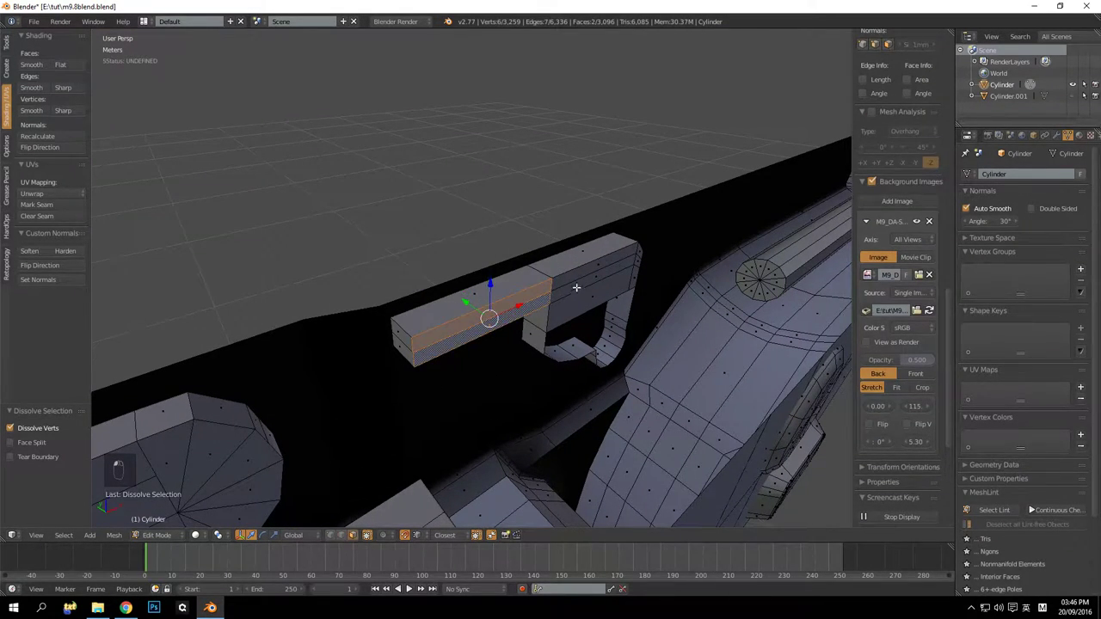
middle_click(614, 256)
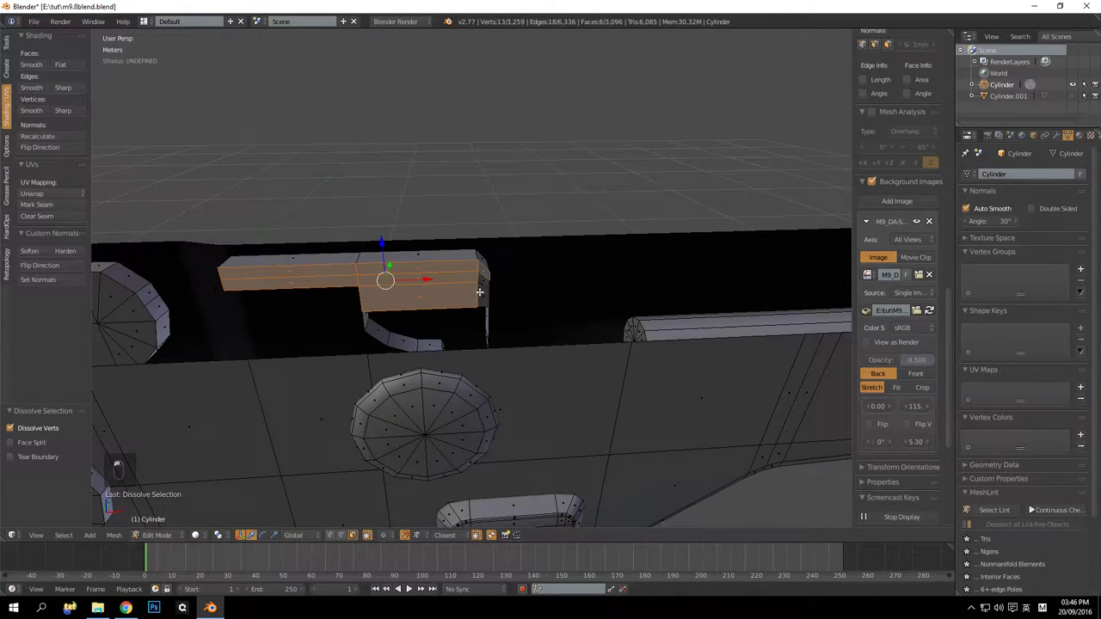
key("Delete")
middle_click(503, 276)
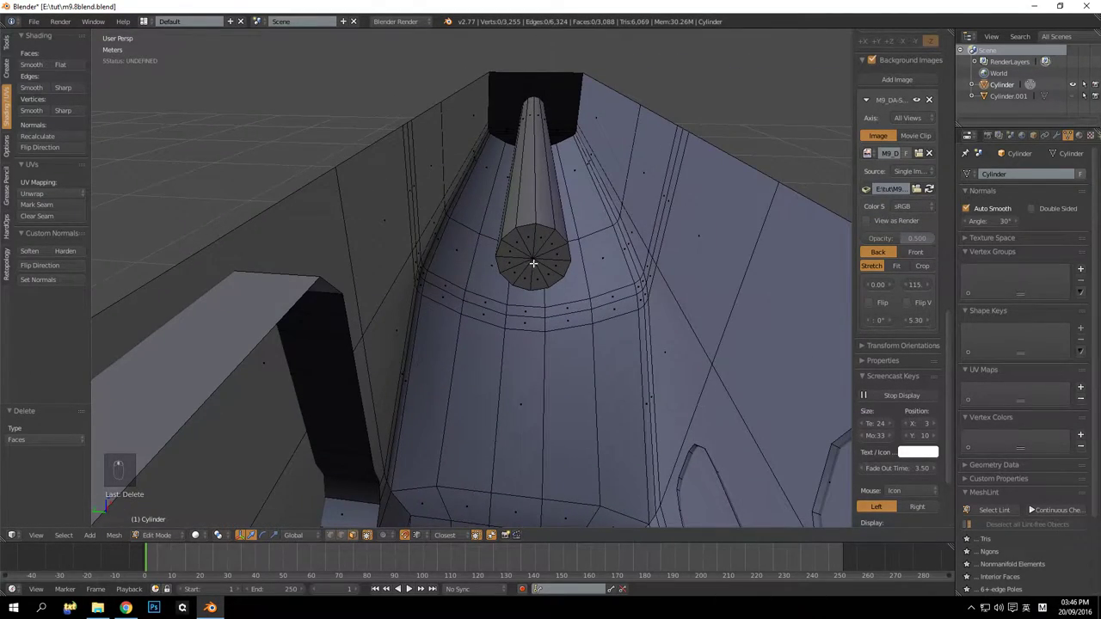
key("c")
key("Delete")
Select and delete the remaining interior slide faces
left_click_drag(508, 287, 498, 334)
left_click_drag(492, 289, 515, 277)
middle_click(513, 264)
left_click_drag(493, 313, 276, 313)
left_click_drag(276, 313, 403, 282)
key("Delete")
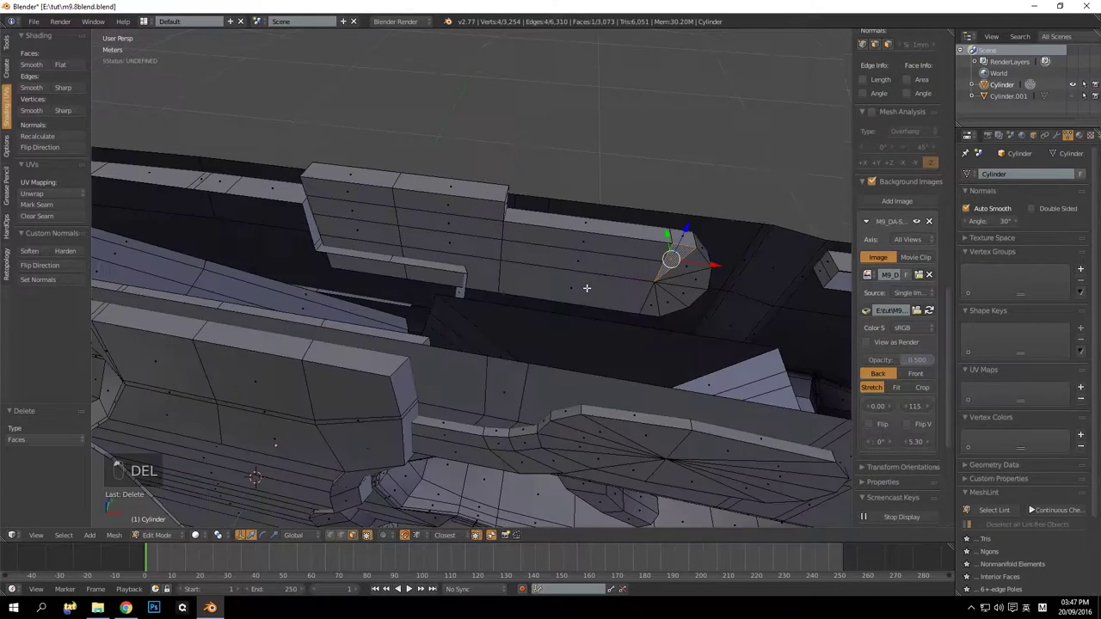
left_click_drag(601, 284, 575, 281)
key("c")
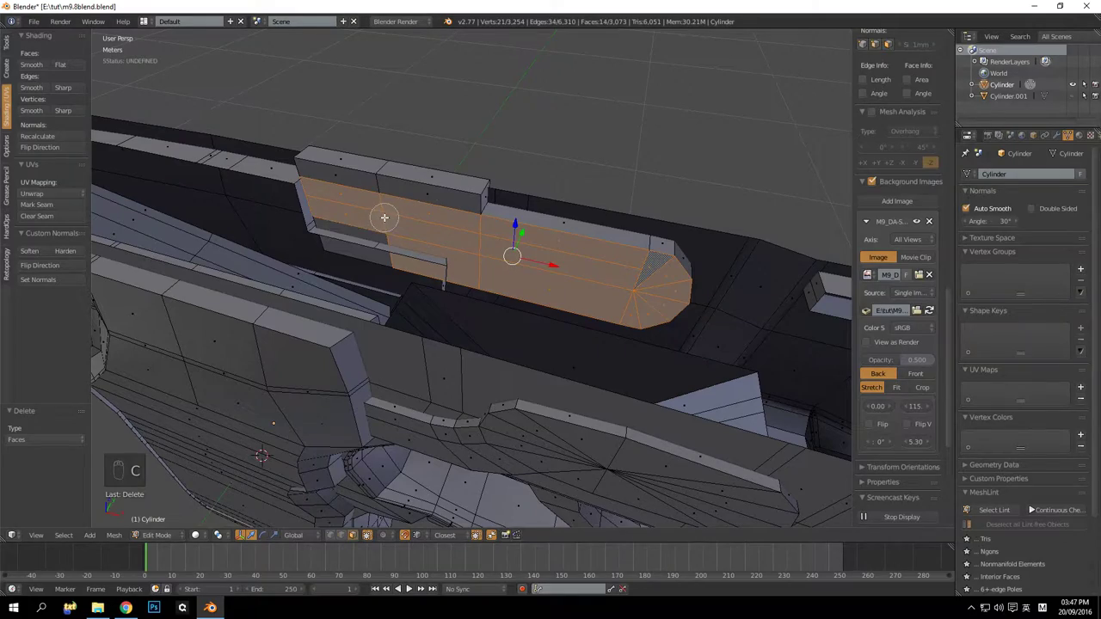
key("Delete")
Orbit along the slide interior and frame channel to check the result, ending at a side view
left_click_drag(414, 228, 378, 221)
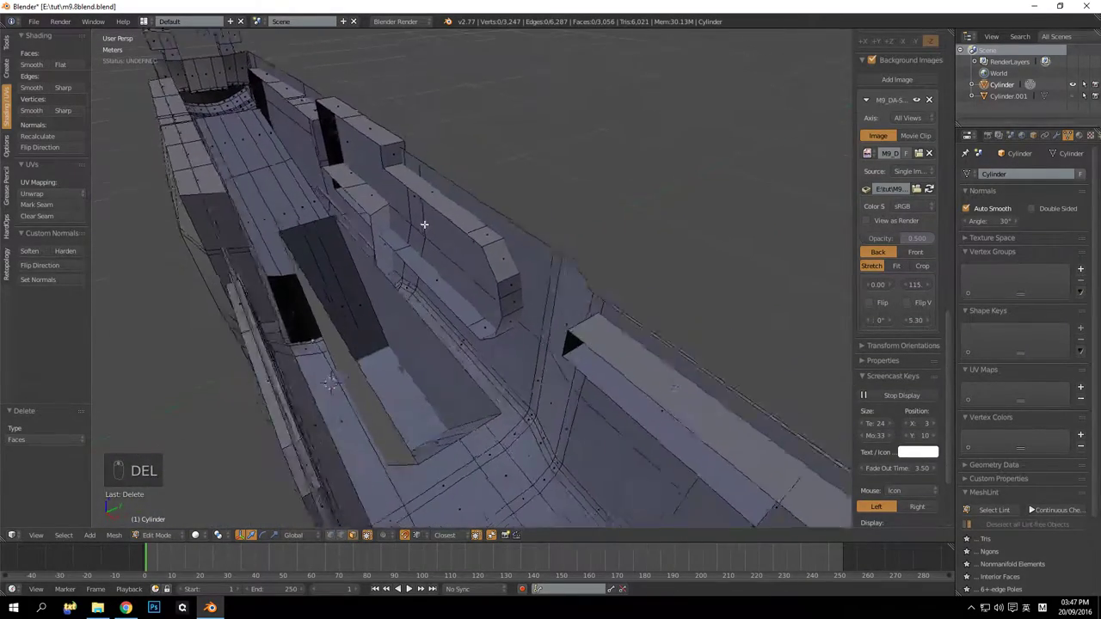
left_click_drag(392, 225, 438, 251)
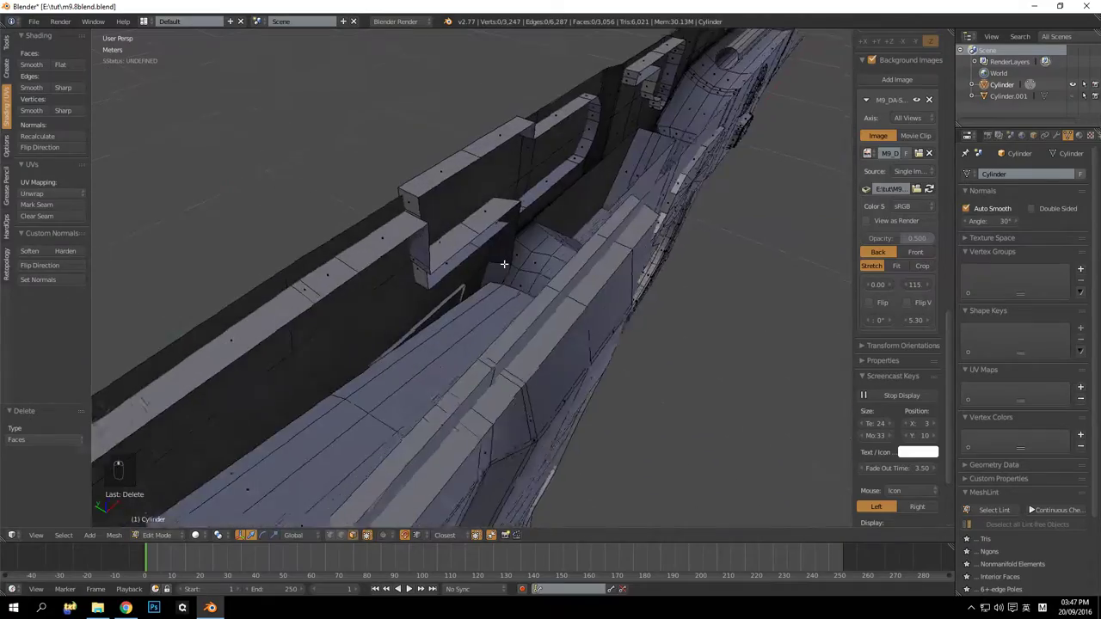
left_click_drag(536, 293, 456, 285)
left_click_drag(479, 263, 589, 244)
left_click_drag(457, 210, 484, 175)
middle_click(566, 120)
left_click_drag(573, 100, 539, 211)
middle_click(529, 229)
middle_click(535, 237)
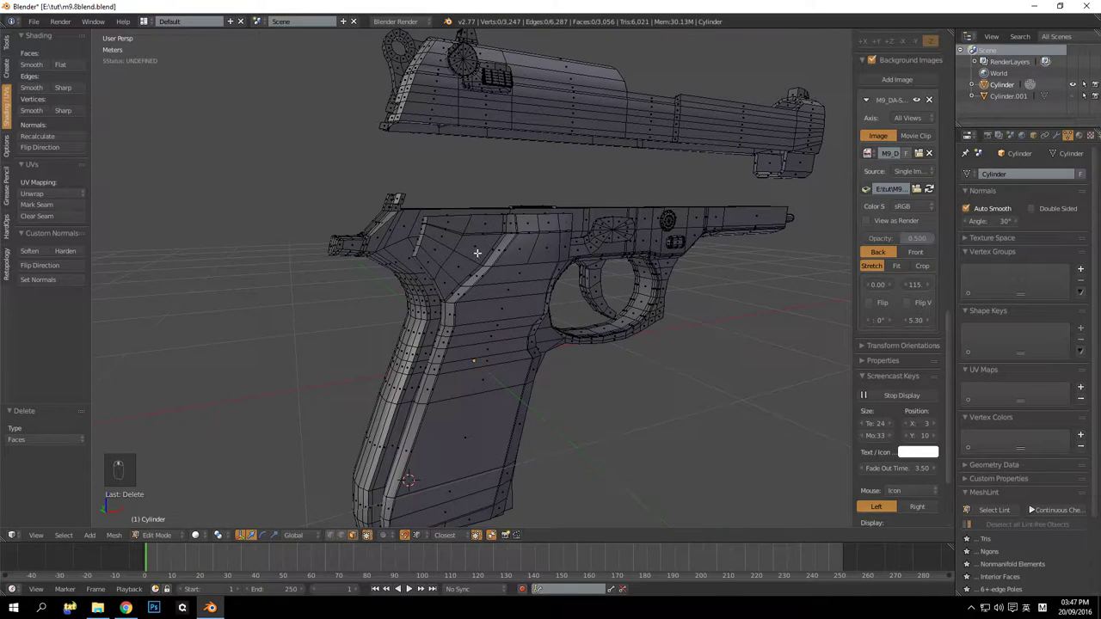
Select the linked grip panel faces and hide them
key("l")
key("l")
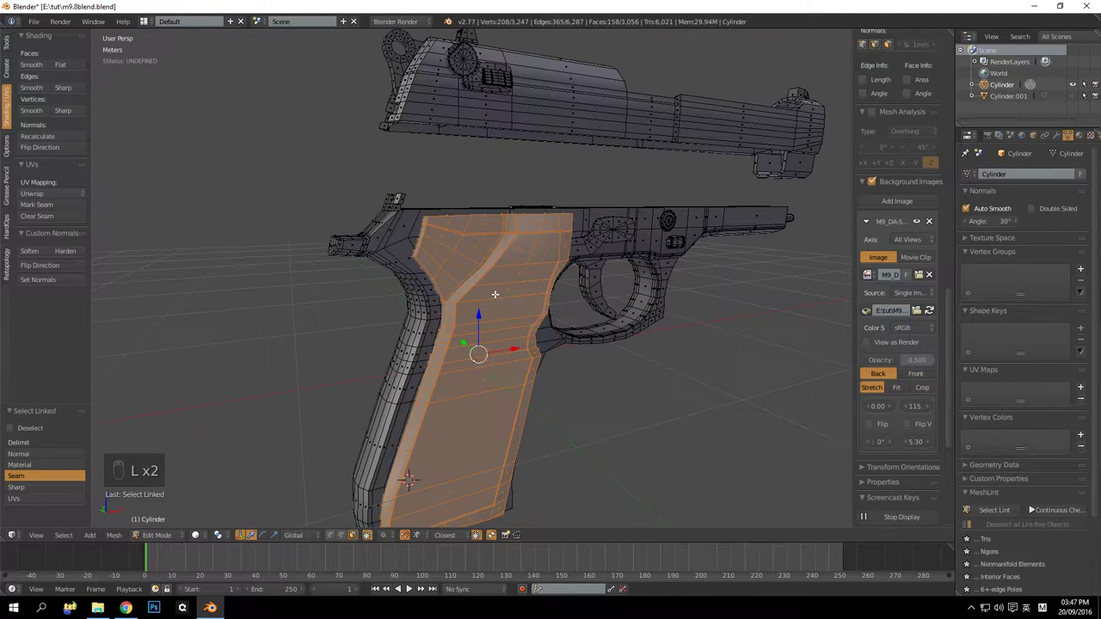
key("h")
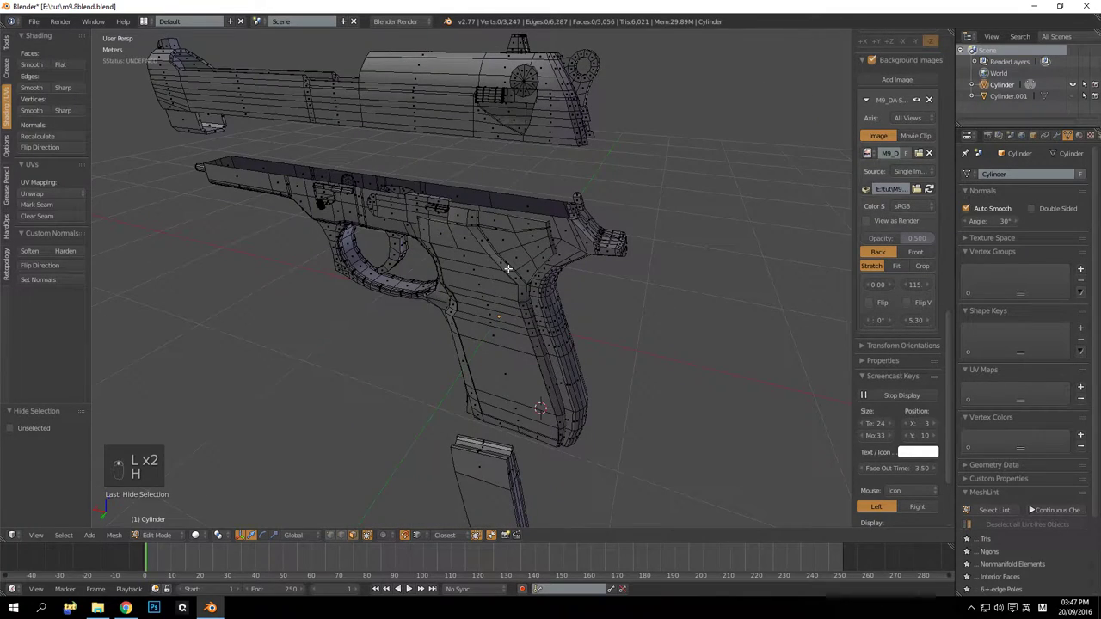
key("l")
key("l")
key("h")
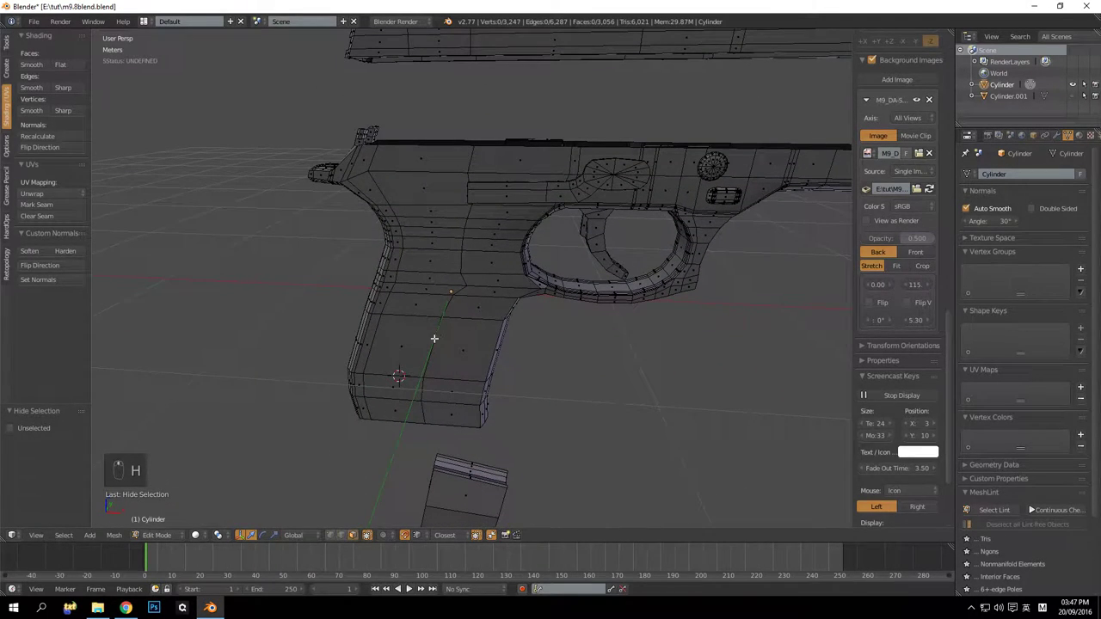
Dissolve the vertical edge loop down the frame and reveal the hidden grip panel again
key("a")
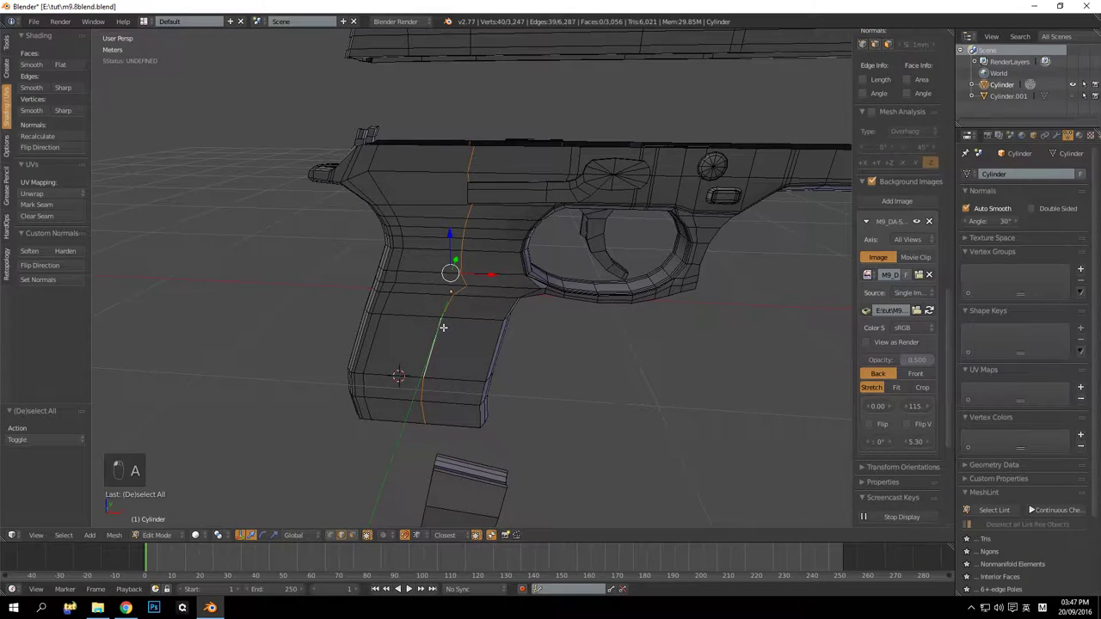
key("ctrl+x")
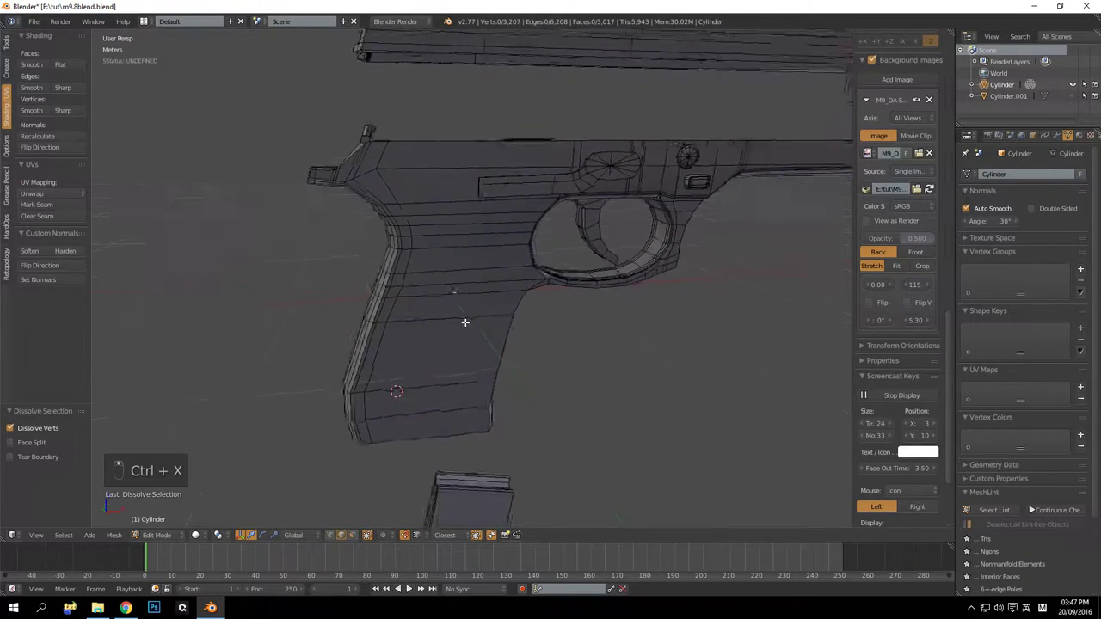
key("alt+h")
Hide the frame side, then delete the inner plate faces and the long strip ending in a round disc
key("h")
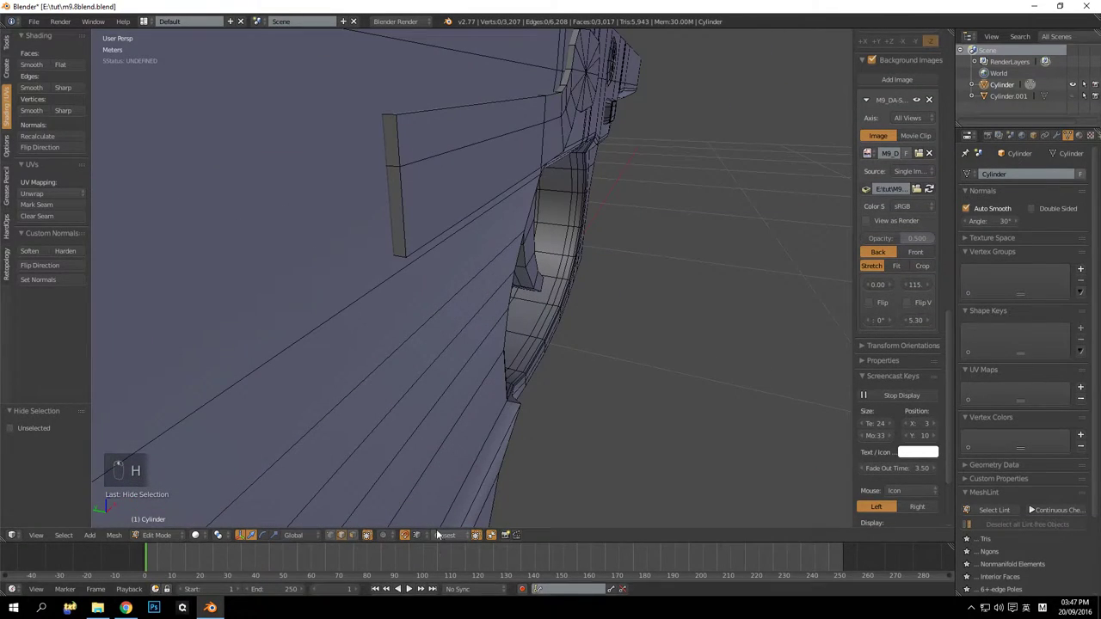
left_click_drag(357, 543, 417, 199)
key("Delete")
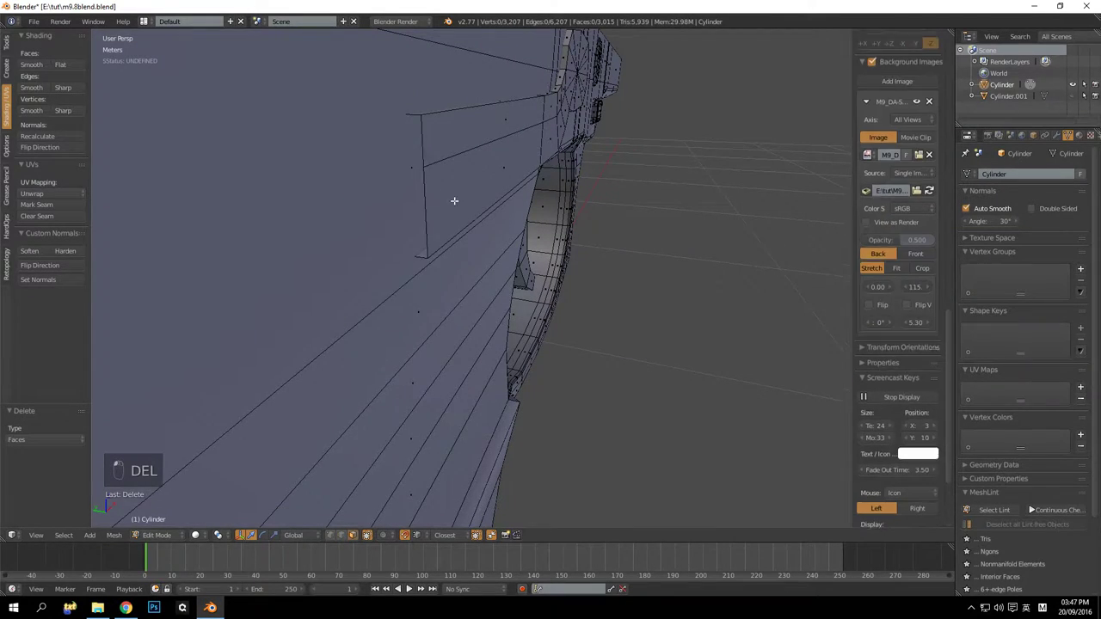
middle_click(512, 235)
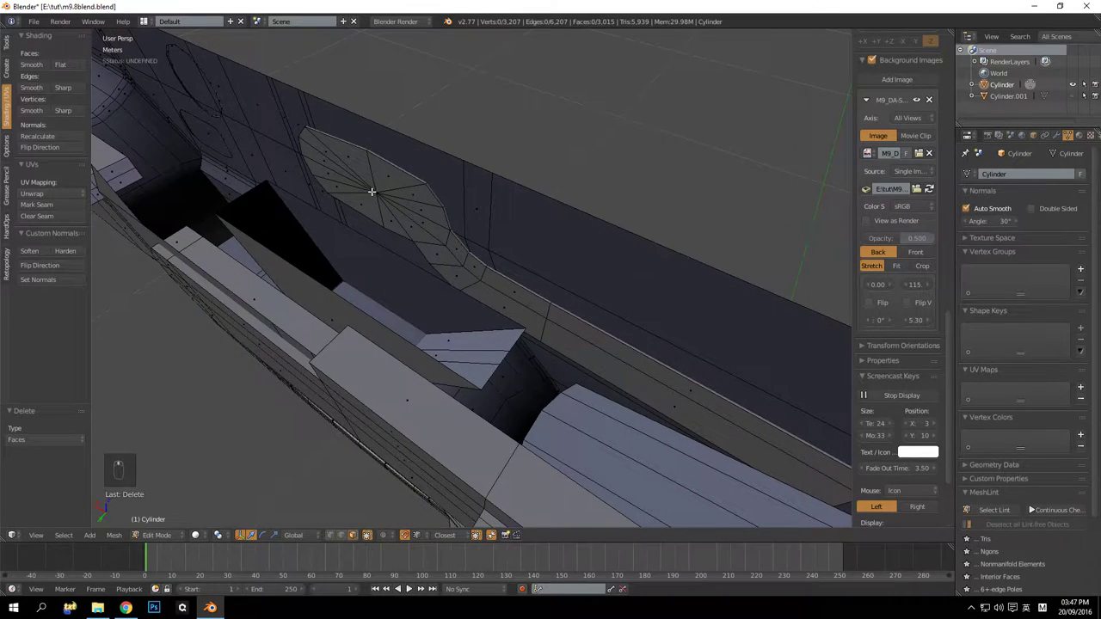
key("c")
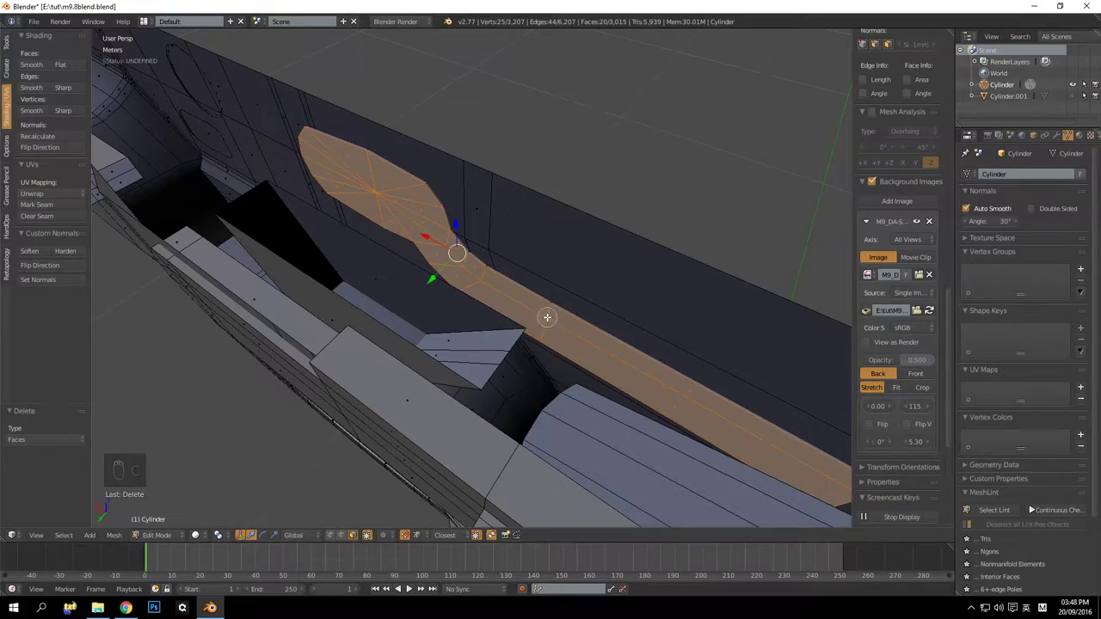
key("Delete")
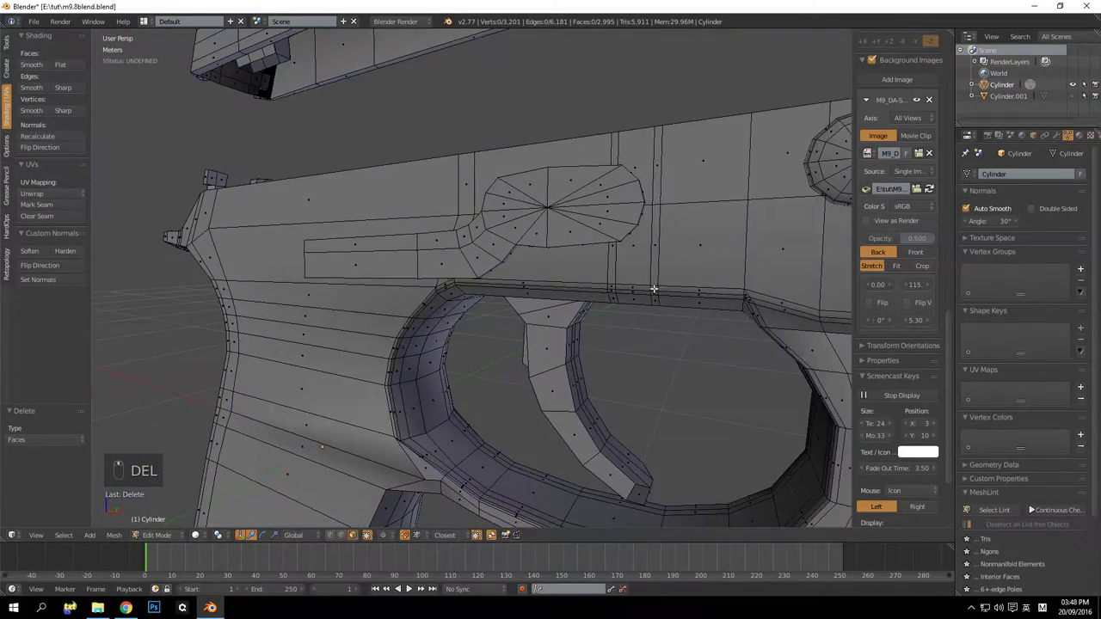
Orbit out to the trigger guard underside and clear the selection
left_click_drag(487, 296, 460, 293)
left_click_drag(480, 297, 568, 304)
left_click_drag(580, 327, 569, 254)
left_click_drag(559, 339, 544, 329)
left_click_drag(524, 340, 457, 202)
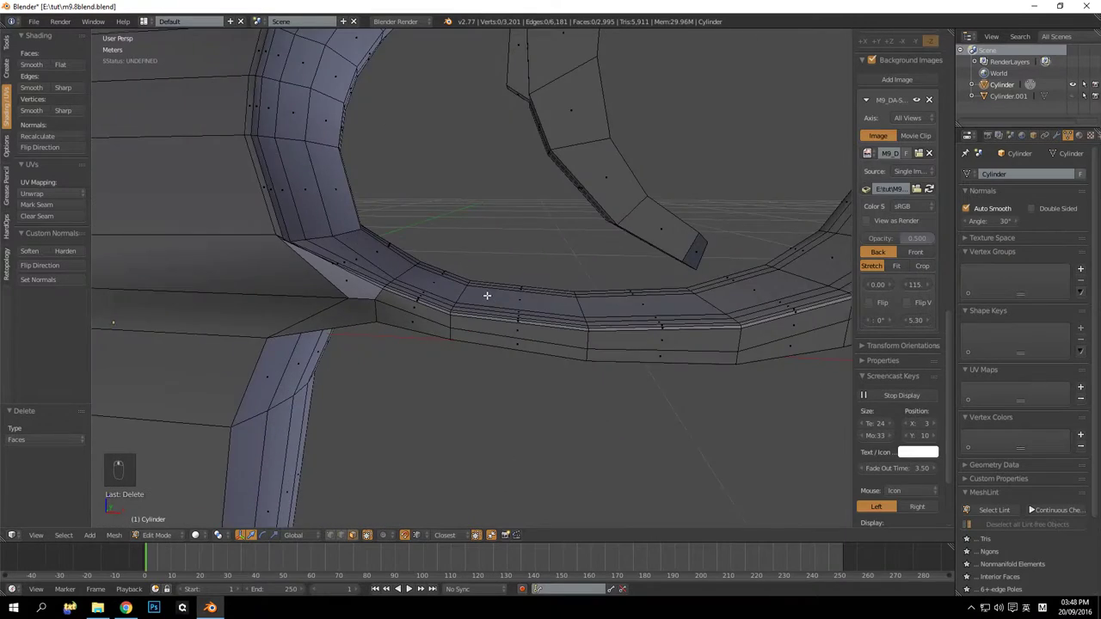
left_click_drag(441, 303, 461, 295)
key("a")
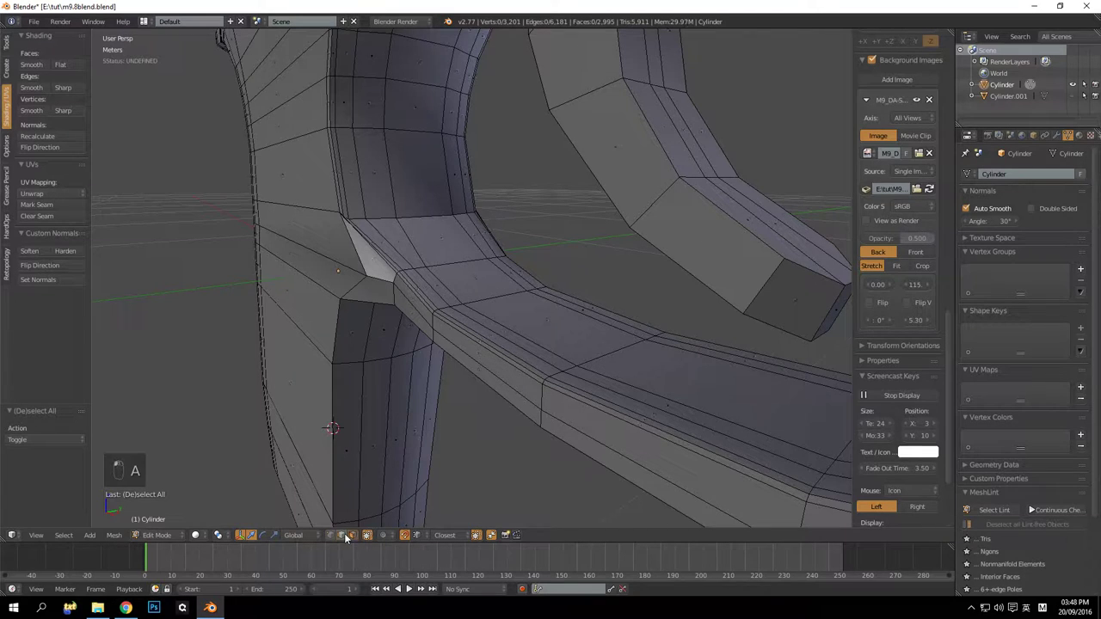
left_click_drag(484, 284, 487, 329)
Try dissolving trigger guard edge loops, undoing each attempt, and finish with the selection cleared
key("ctrl+x")
key("ctrl+z")
key("a")
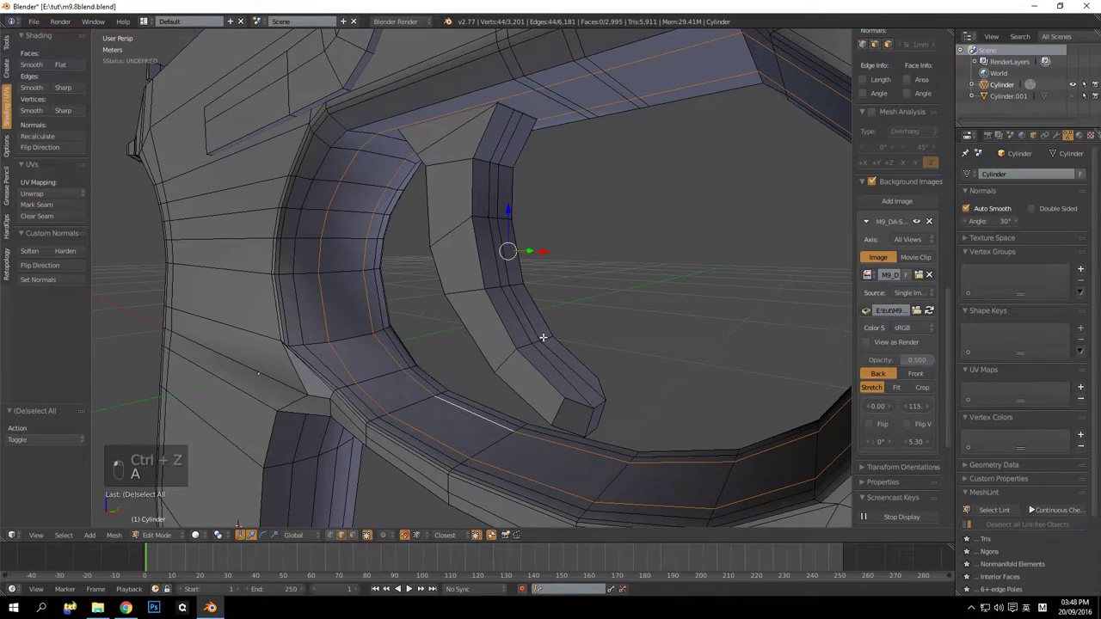
key("ctrl+x")
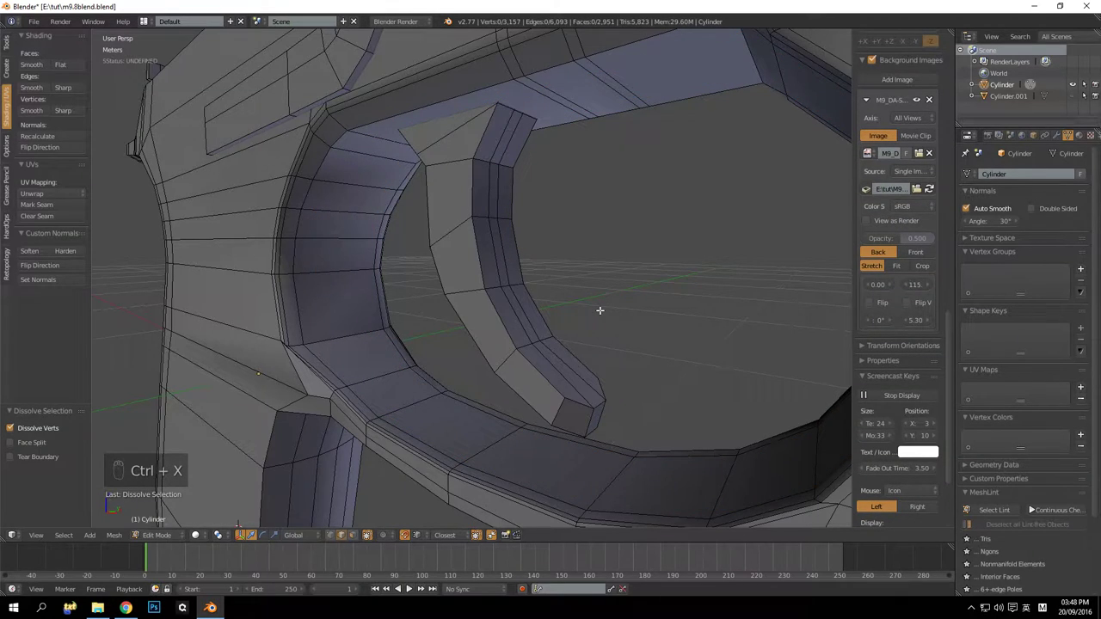
key("ctrl+z")
key("ctrl+x")
key("ctrl+z")
key("ctrl+x")
key("ctrl+z")
left_click_drag(622, 319, 659, 319)
key("ctrl+x")
key("ctrl+z")
key("a")
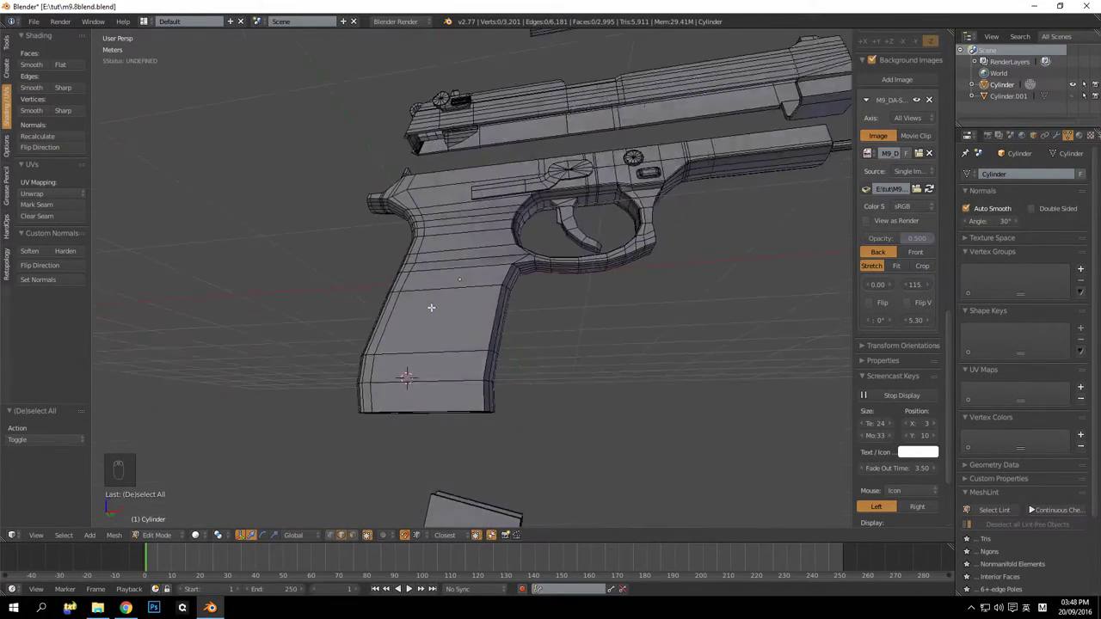
Orbit around the frame's round side discs, inspecting them from below and above
left_click_drag(482, 327, 551, 286)
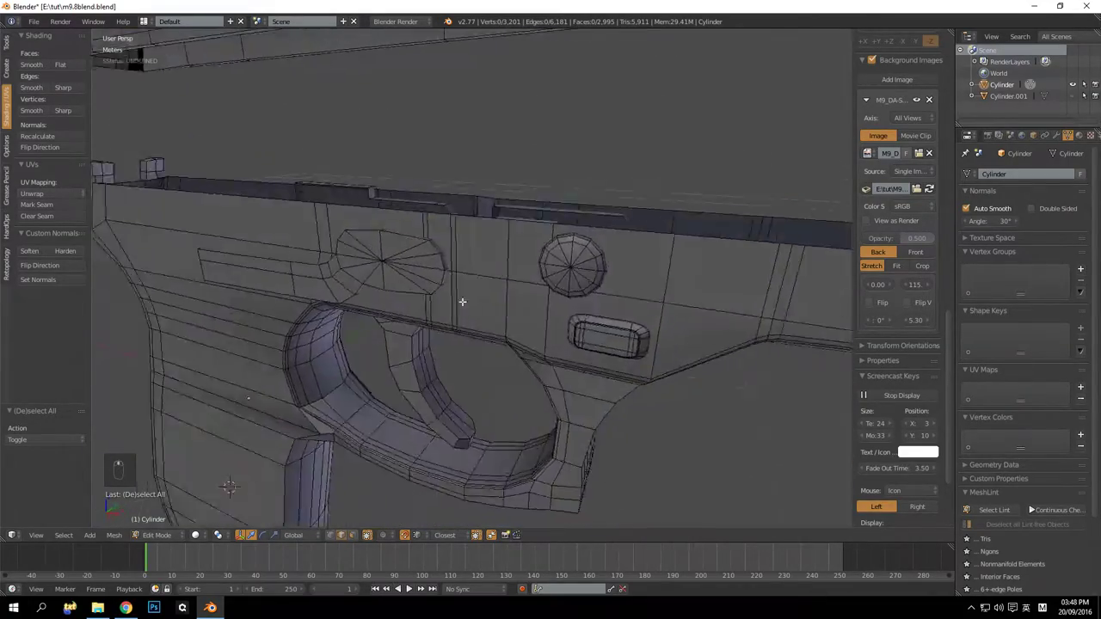
middle_click(502, 224)
left_click_drag(484, 264, 524, 232)
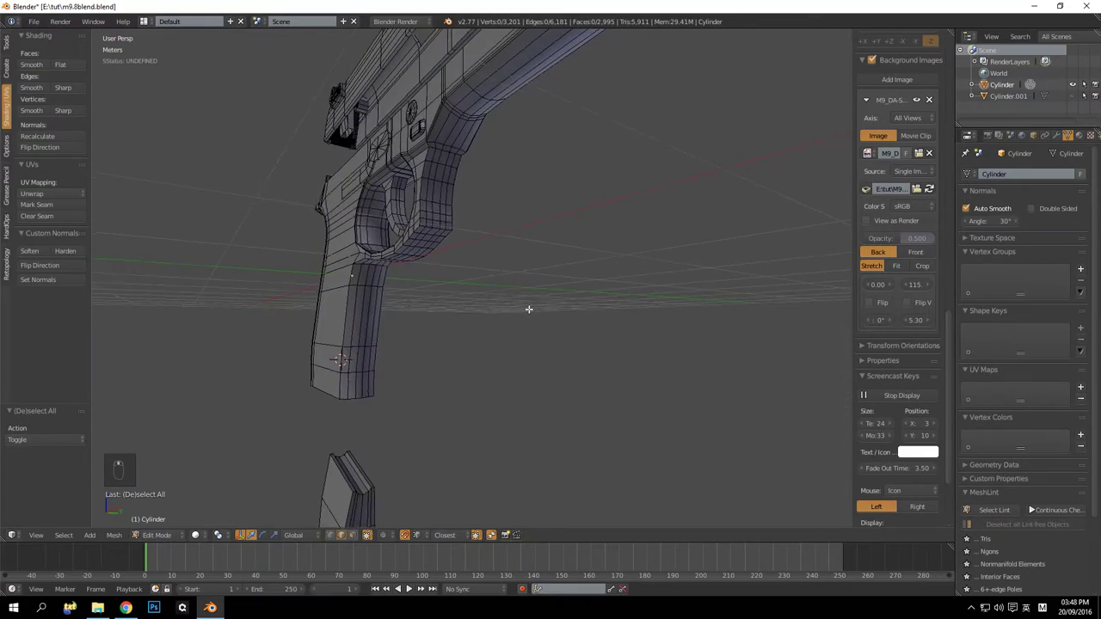
left_click_drag(508, 271, 479, 310)
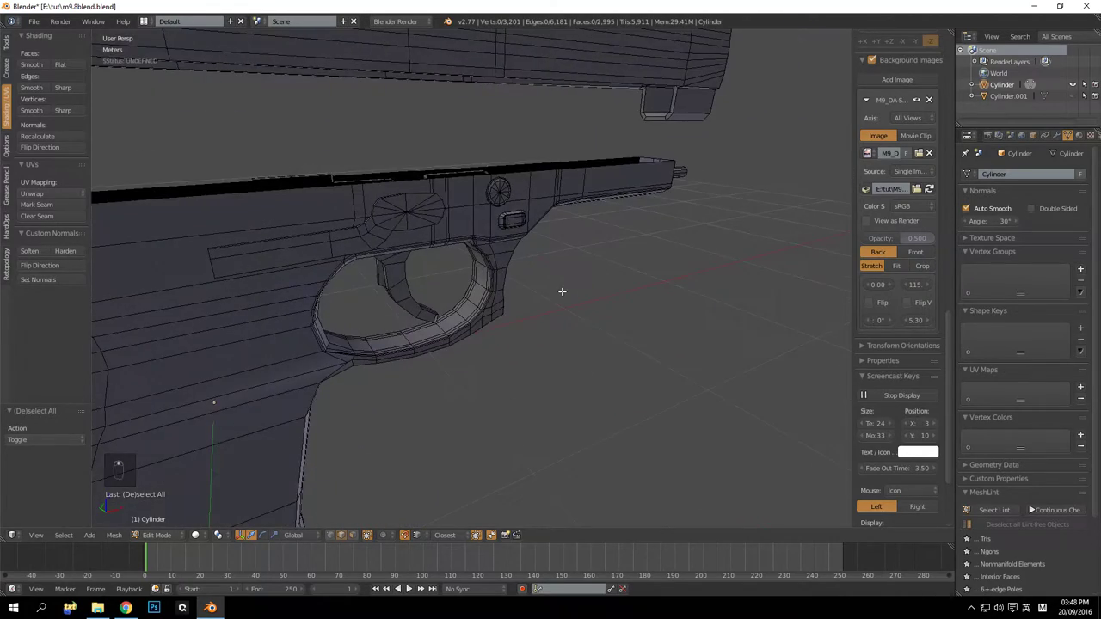
left_click_drag(507, 227, 504, 311)
left_click_drag(475, 344, 469, 356)
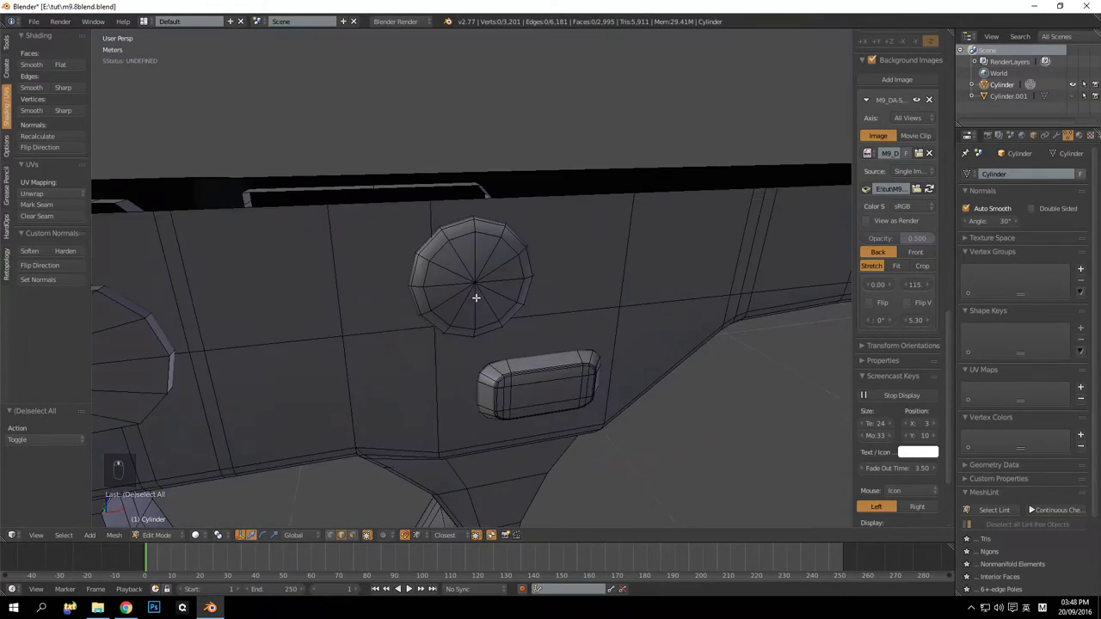
left_click_drag(507, 354, 441, 345)
middle_click(439, 343)
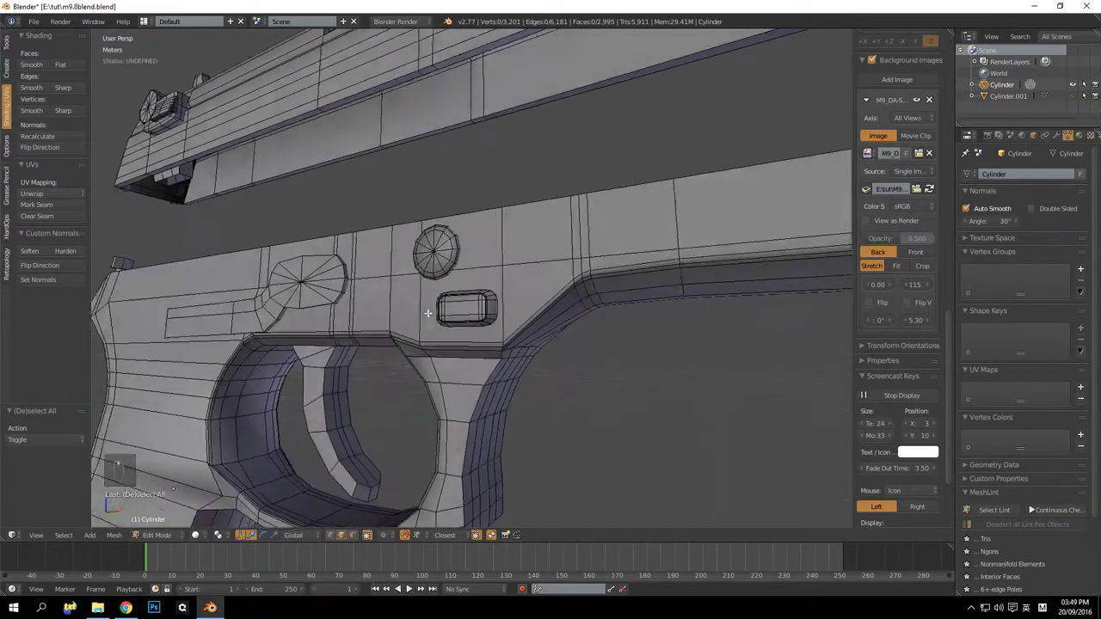
left_click_drag(436, 337, 436, 343)
Unhide everything, select the frame's linked geometry and hide it
key("alt+h")
key("a")
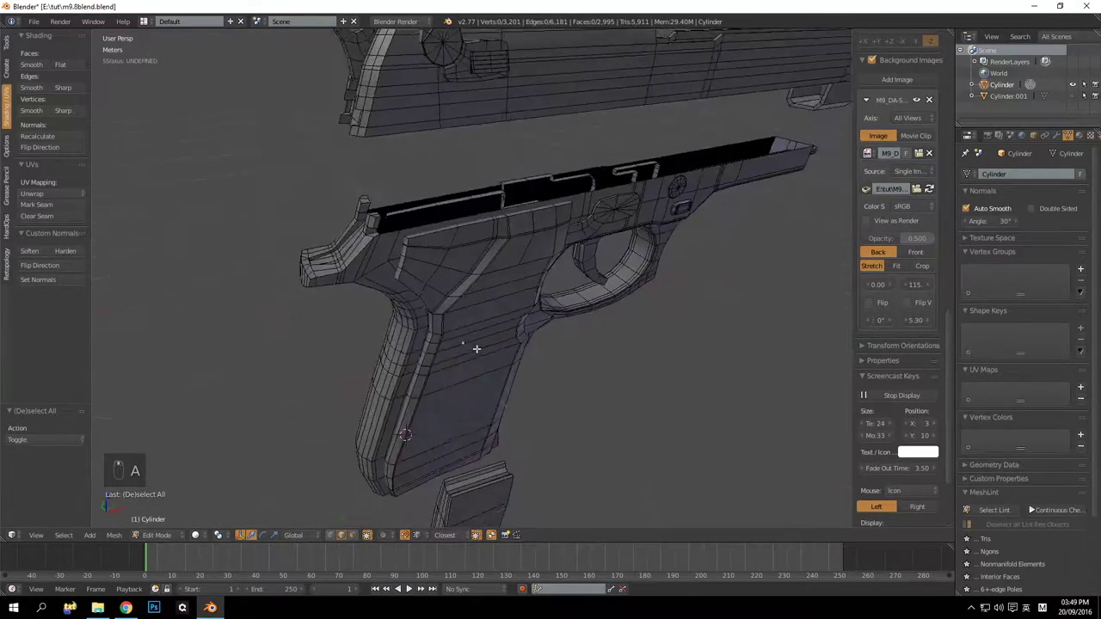
key("l")
key("h")
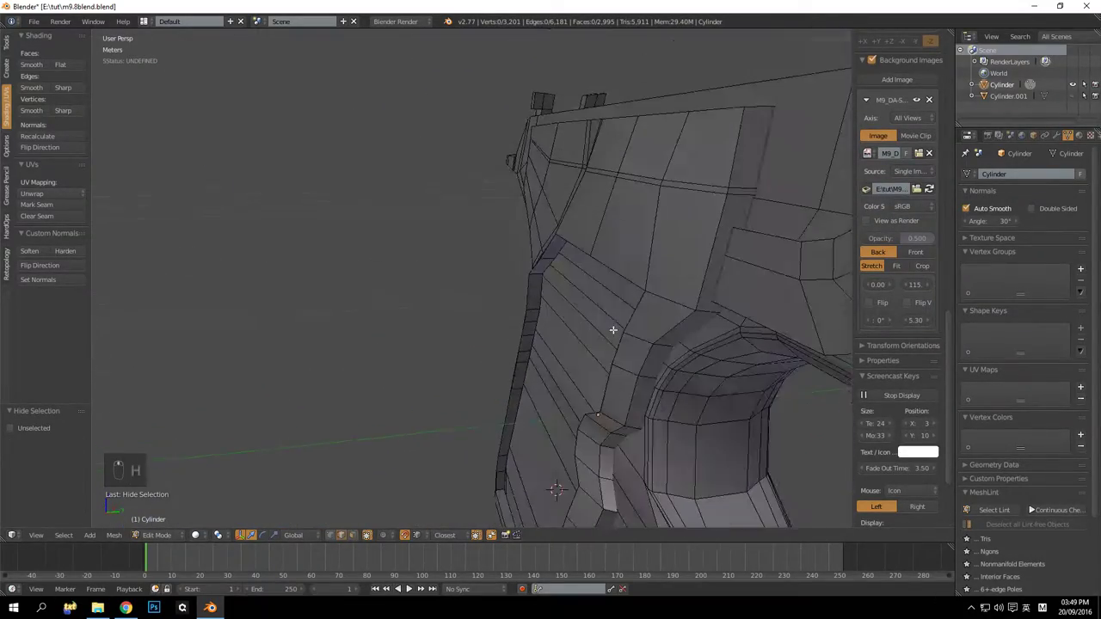
Inspect the grip and slide, unhide the mesh again and clear the selection
left_click_drag(581, 314, 524, 235)
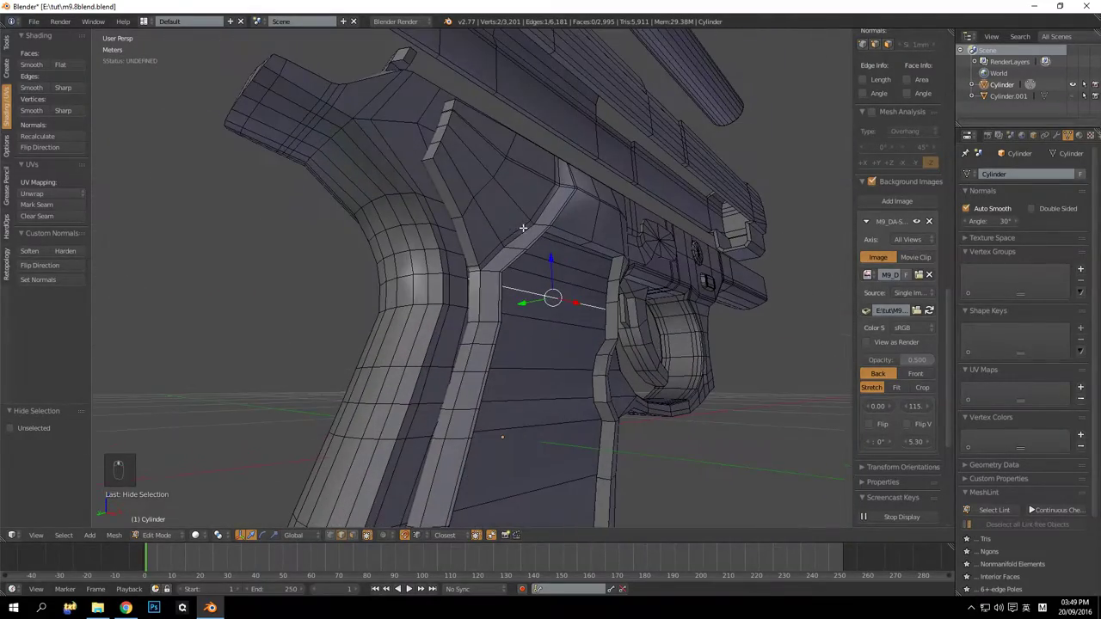
key("a")
left_click_drag(602, 261, 492, 265)
left_click_drag(502, 320, 569, 336)
left_click_drag(471, 309, 555, 333)
left_click_drag(543, 328, 491, 309)
left_click_drag(492, 306, 551, 297)
key("alt+h")
key("a")
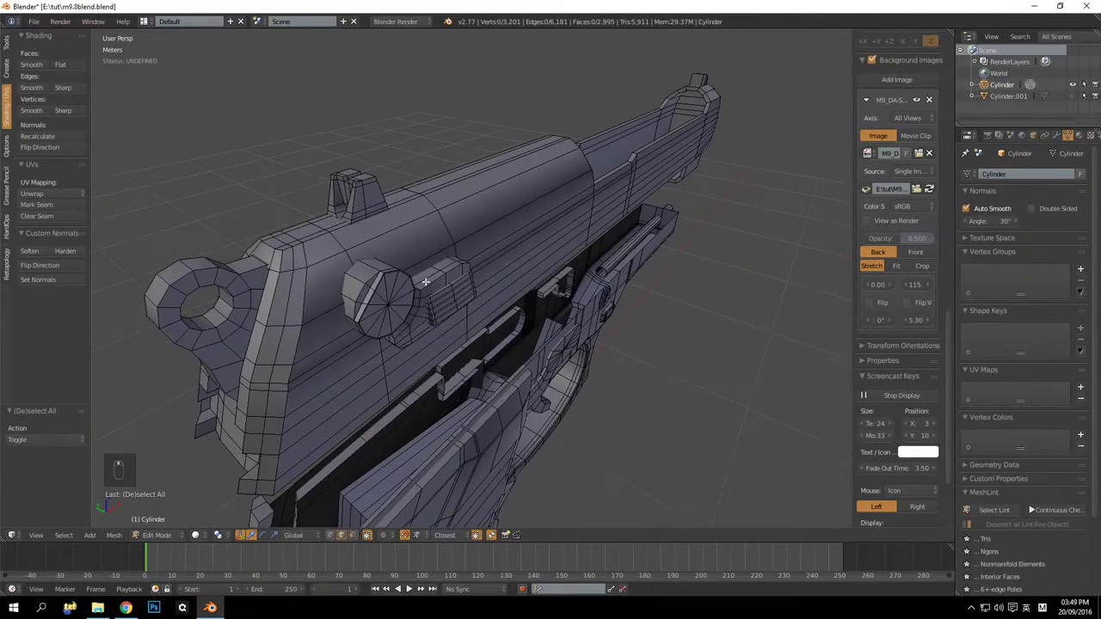
Select the slide's linked geometry and hide it, leaving only the barrel and suppressor pieces
left_click_drag(505, 303, 498, 307)
middle_click(512, 321)
left_click_drag(475, 354, 462, 356)
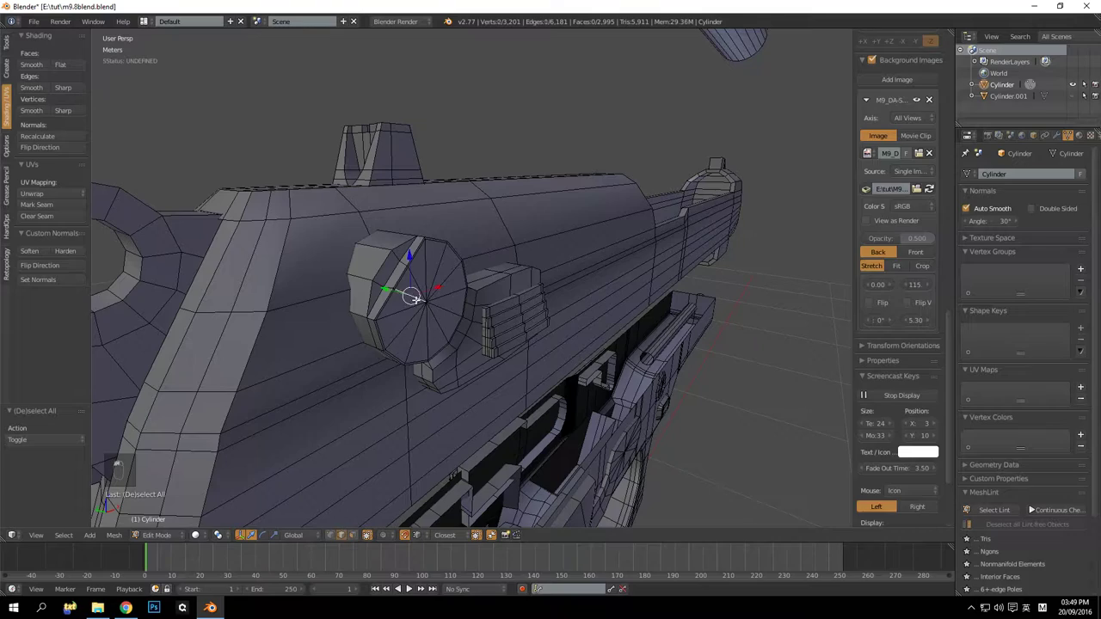
key("KP_Decimal")
left_click_drag(400, 319, 546, 314)
key("a")
key("l")
key("l")
key("h")
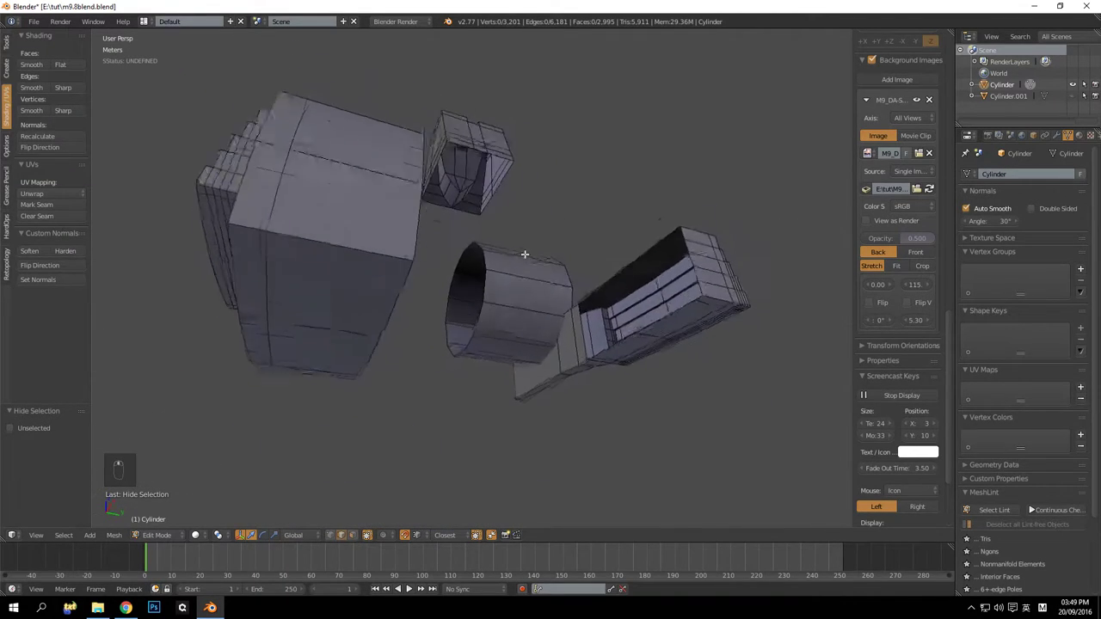
Delete the stray end-cap faces at the open end of the barrel tube
left_click_drag(530, 282, 360, 542)
left_click_drag(359, 542, 515, 273)
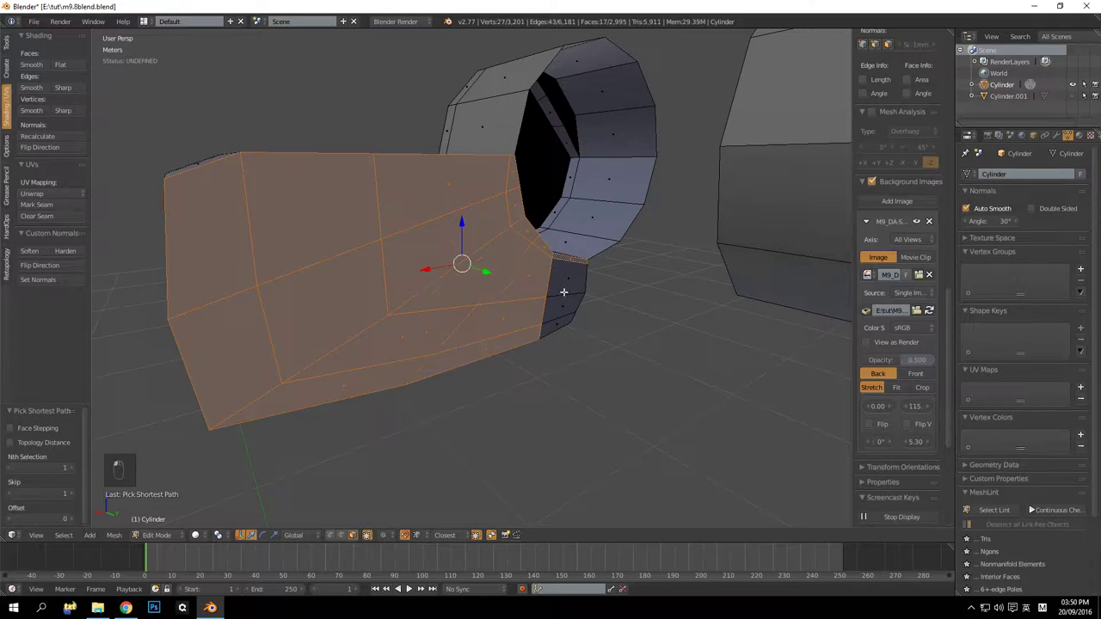
left_click_drag(570, 285, 567, 303)
key("Delete")
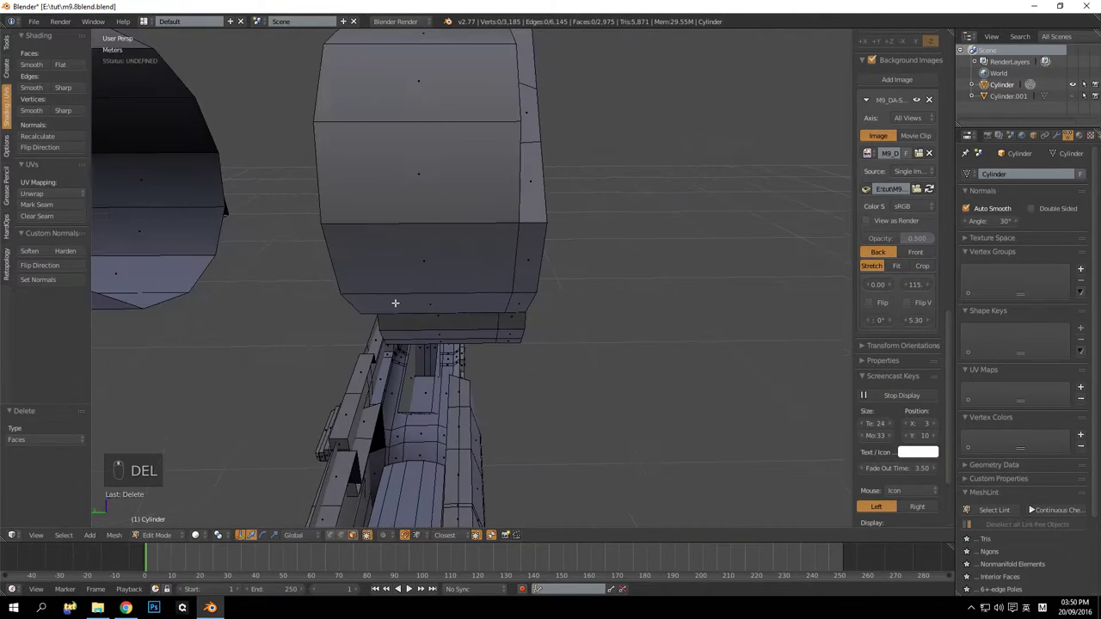
left_click_drag(396, 241, 444, 262)
key("Delete")
left_click_drag(544, 285, 563, 310)
middle_click(586, 334)
middle_click(591, 337)
middle_click(603, 336)
left_click_drag(721, 325, 753, 325)
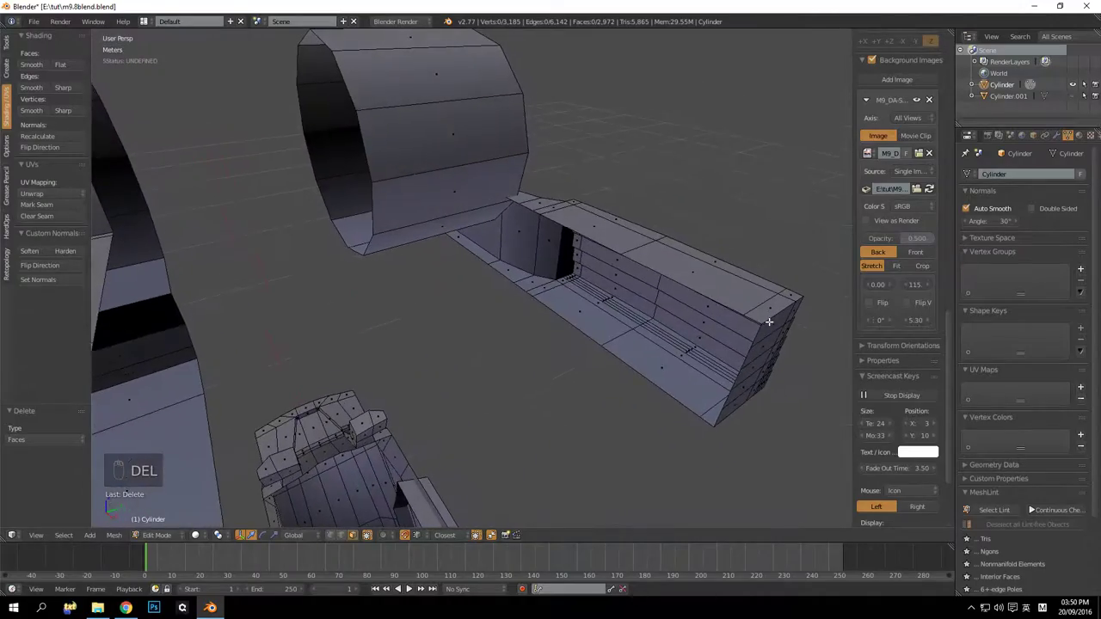
Dissolve the extra edge loop across the round end cap into a clean triangle fan
left_click_drag(527, 313, 629, 324)
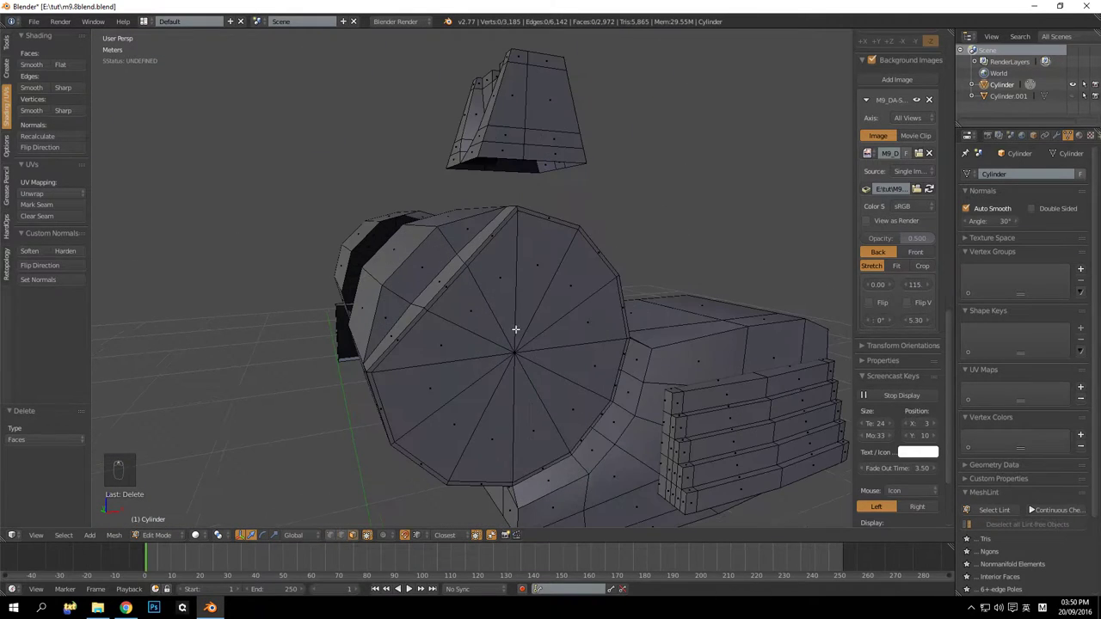
left_click_drag(506, 234, 529, 335)
key("a")
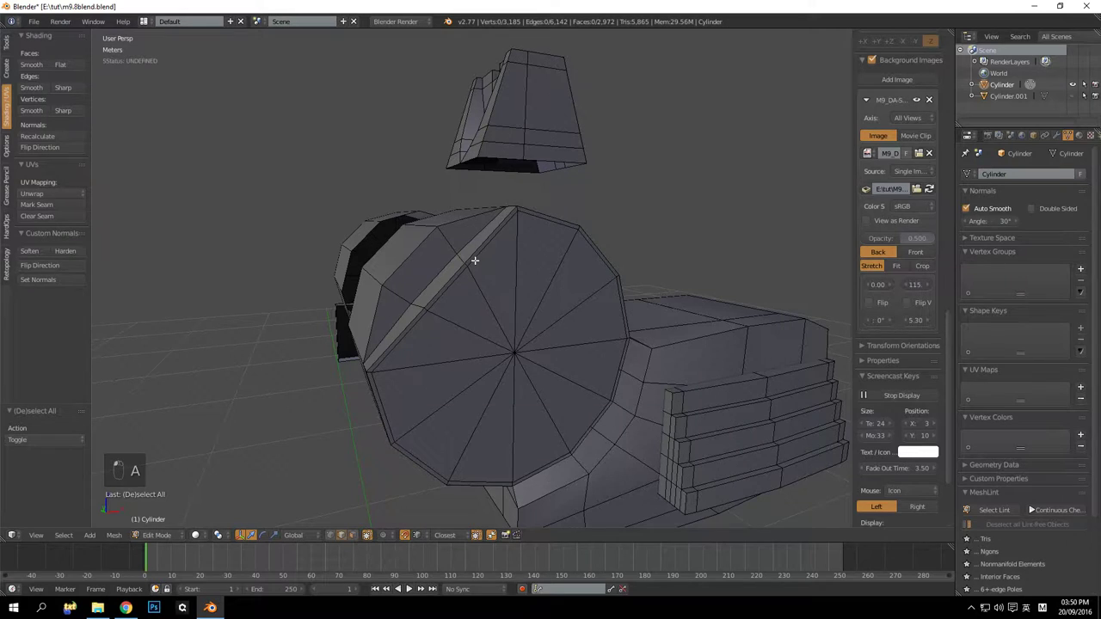
key("ctrl+x")
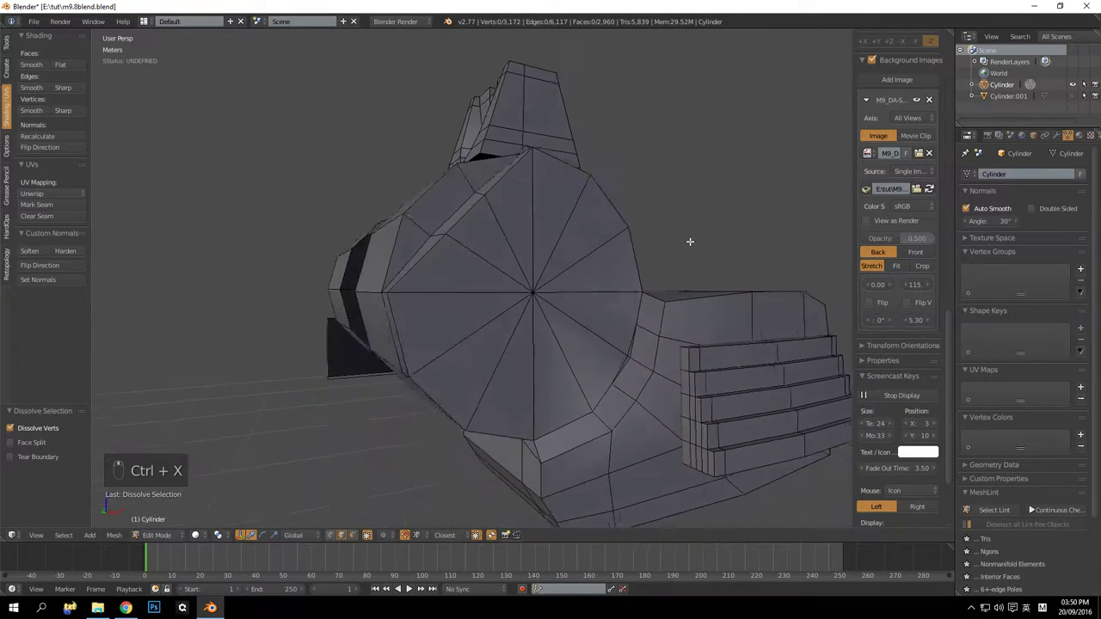
key("ctrl+z")
key("ctrl+x")
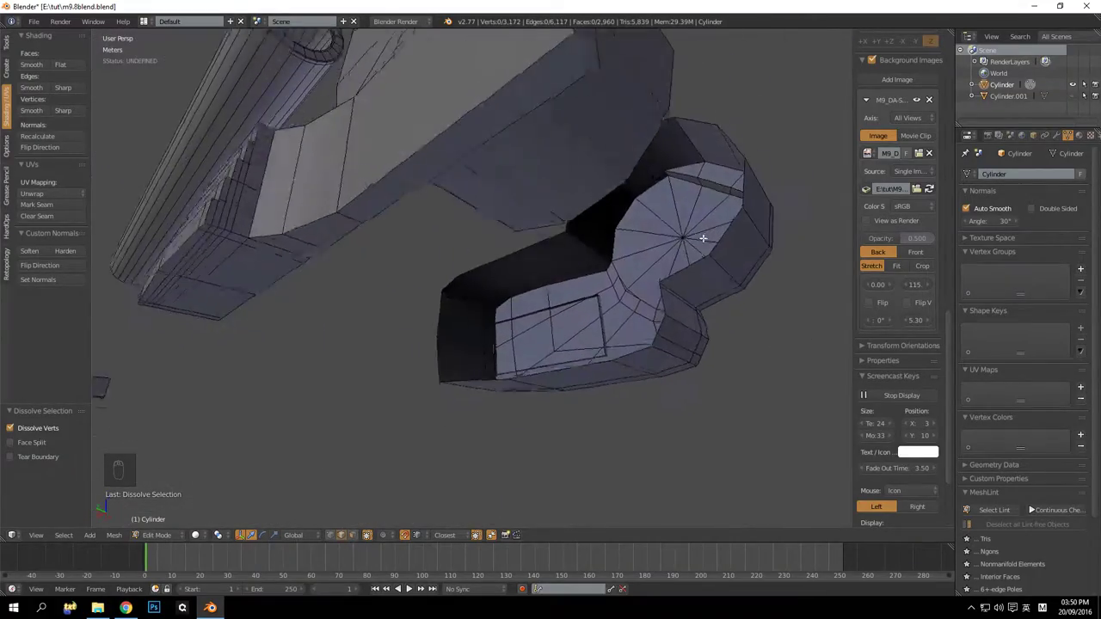
Zoom out to the whole pistol, unhide the frame and deselect all geometry
left_click_drag(572, 315, 564, 263)
middle_click(564, 263)
middle_click(525, 264)
left_click_drag(515, 267, 557, 336)
middle_click(506, 289)
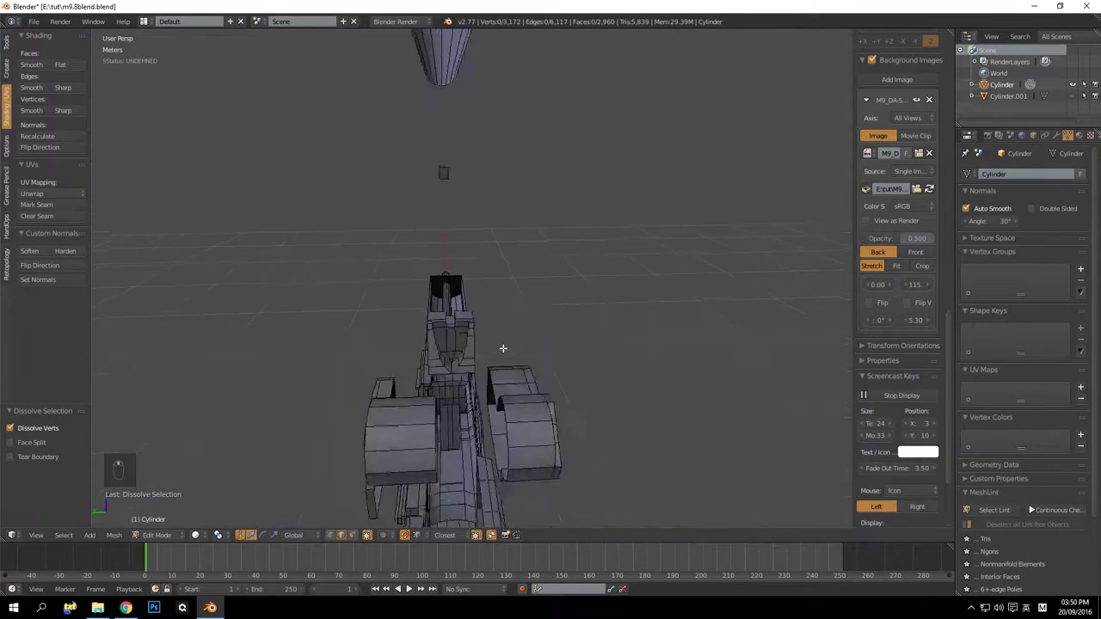
middle_click(505, 342)
key("alt+h")
key("a")
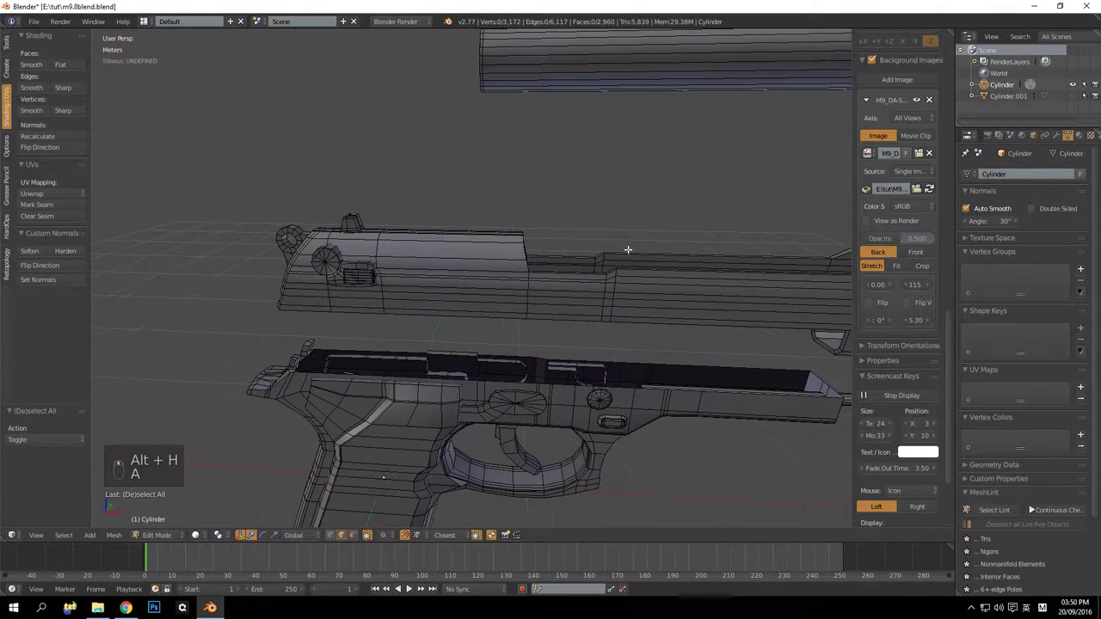
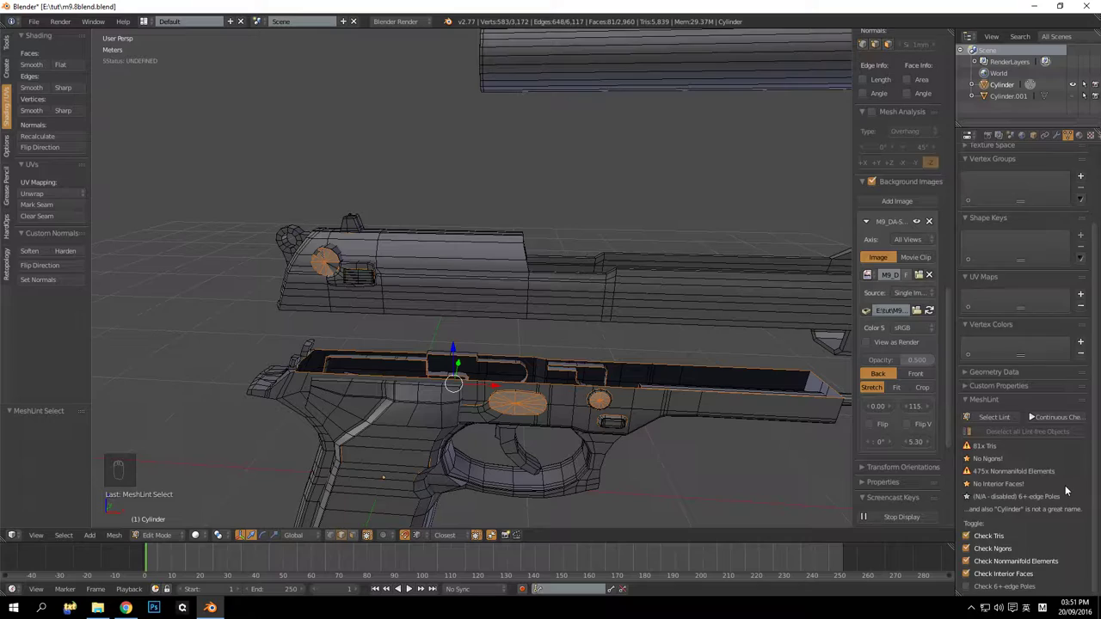
Deselect the flagged lint elements and inspect the slide up close from front and side
left_click_drag(630, 398, 584, 405)
key("a")
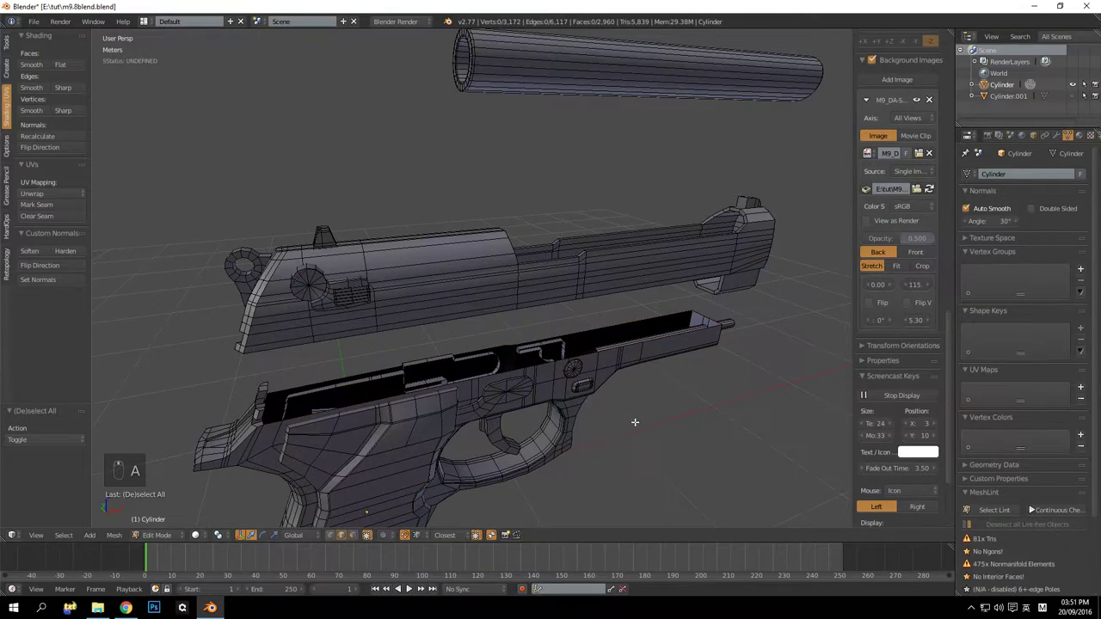
left_click_drag(419, 324, 510, 324)
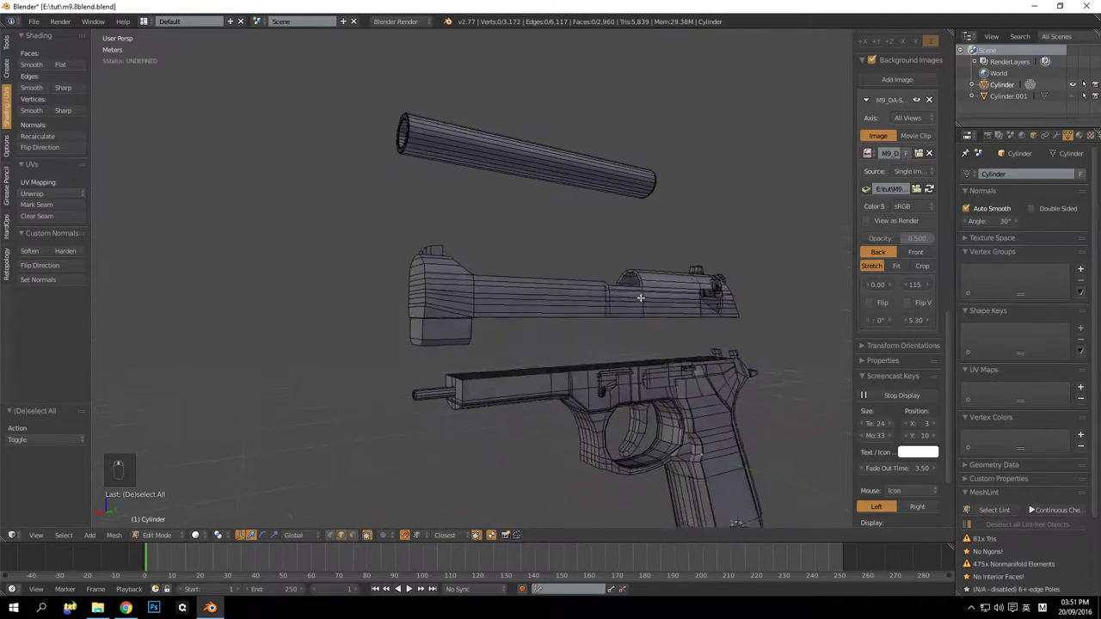
left_click_drag(557, 318, 633, 320)
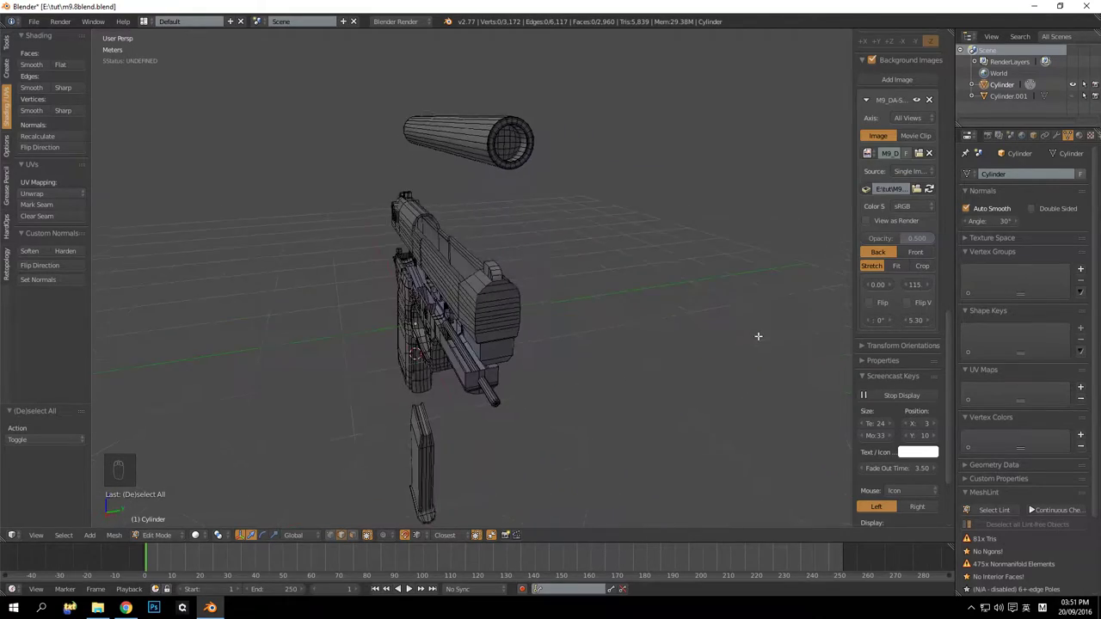
left_click_drag(598, 344, 508, 337)
middle_click(485, 352)
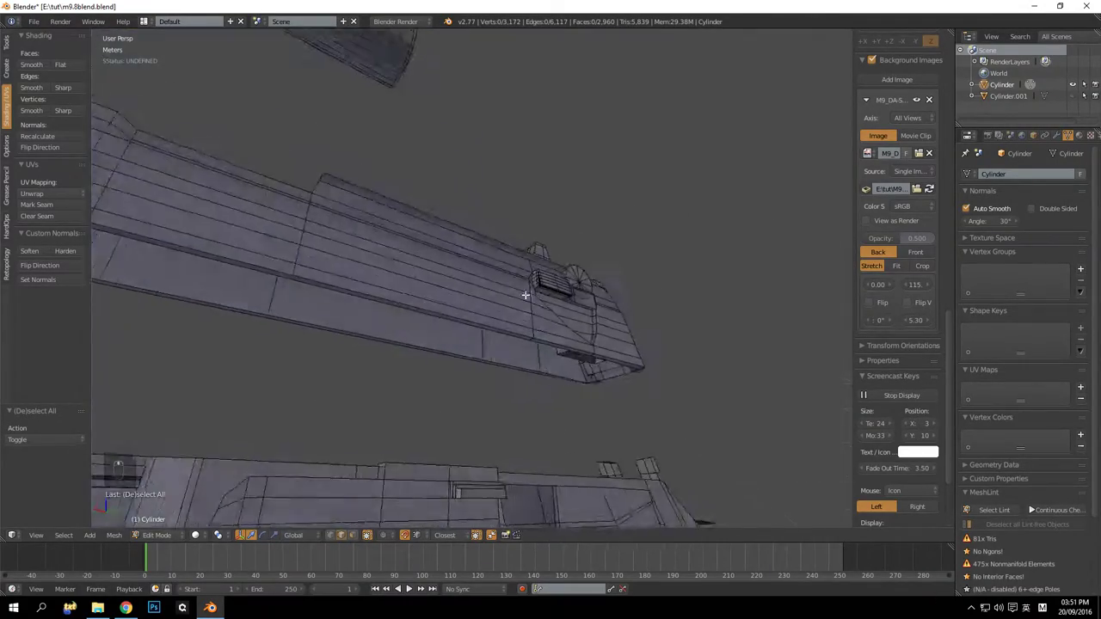
left_click_drag(464, 260, 508, 311)
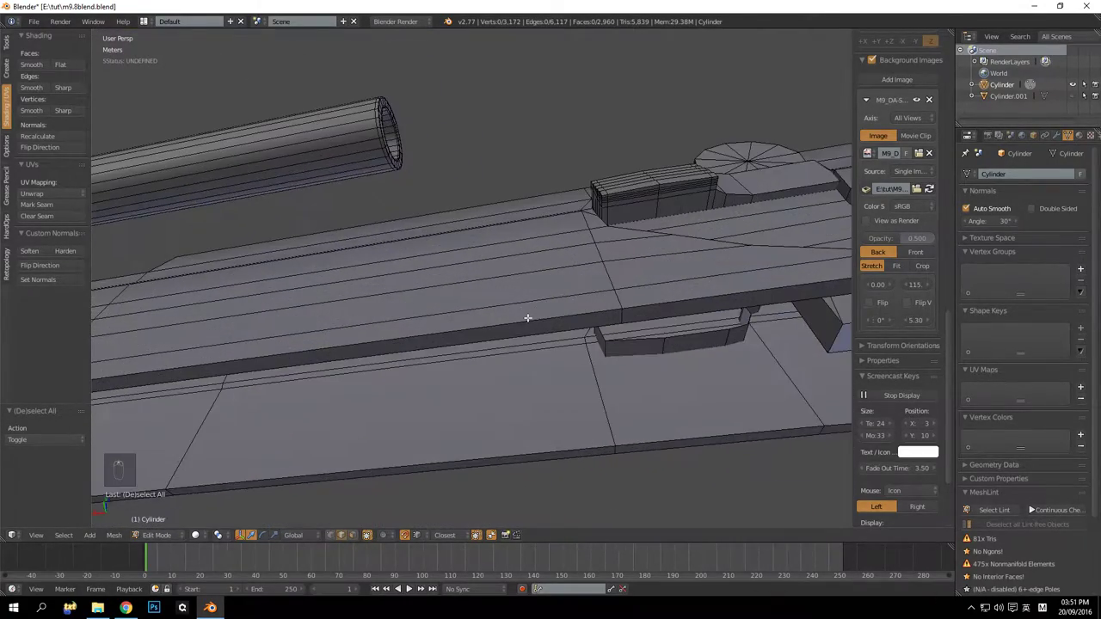
left_click_drag(491, 361, 515, 396)
middle_click(534, 413)
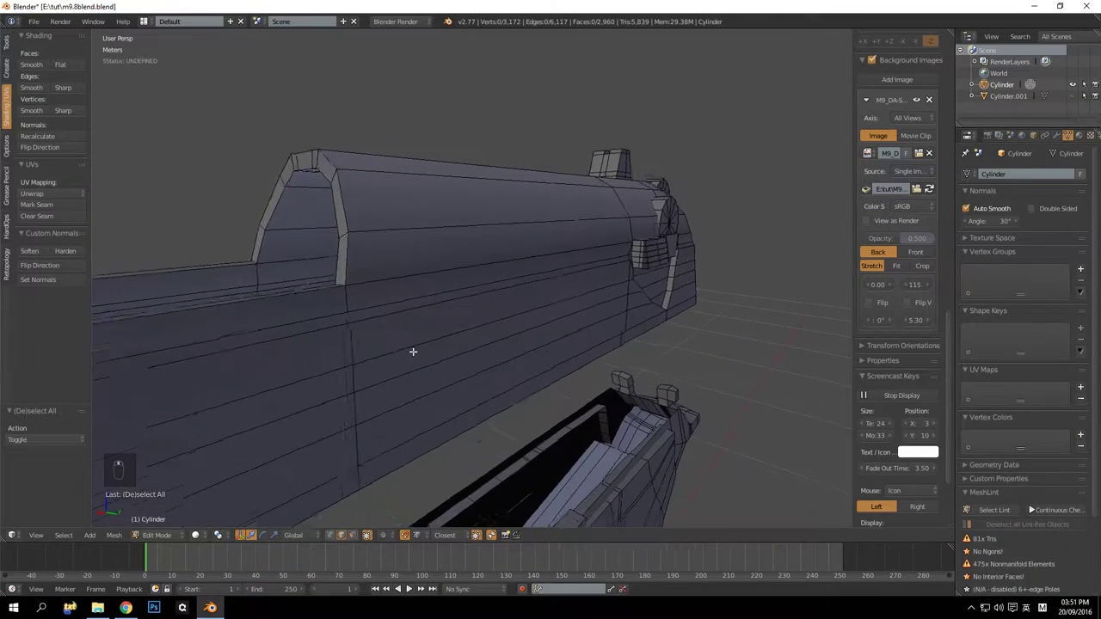
left_click_drag(522, 367, 577, 368)
middle_click(555, 373)
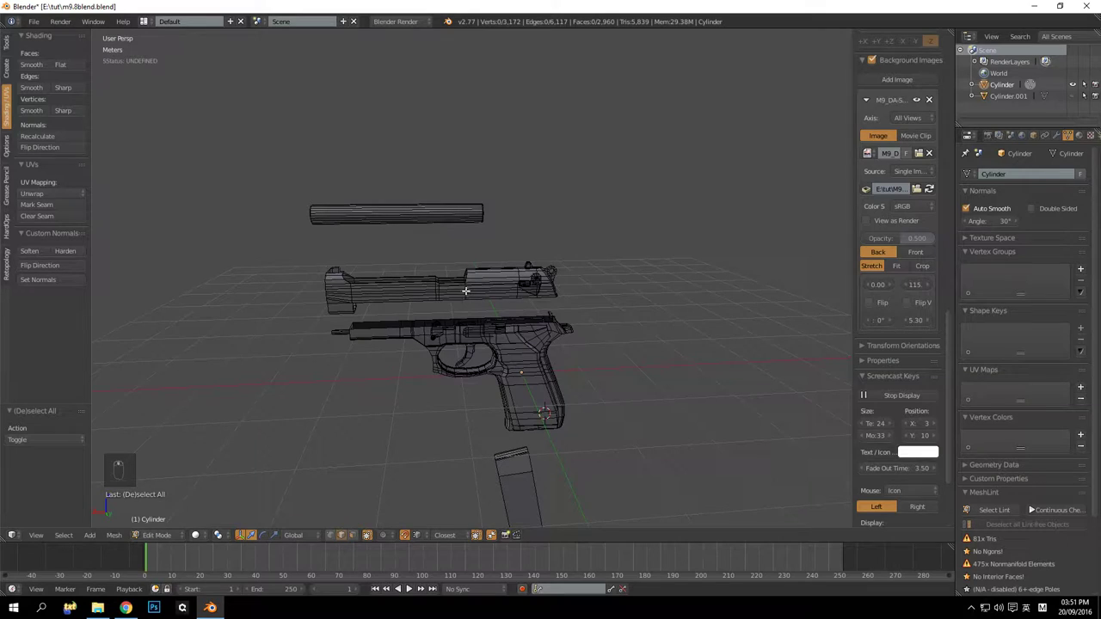
Select the whole slide part, undo its accidental move and deselect again
key("l")
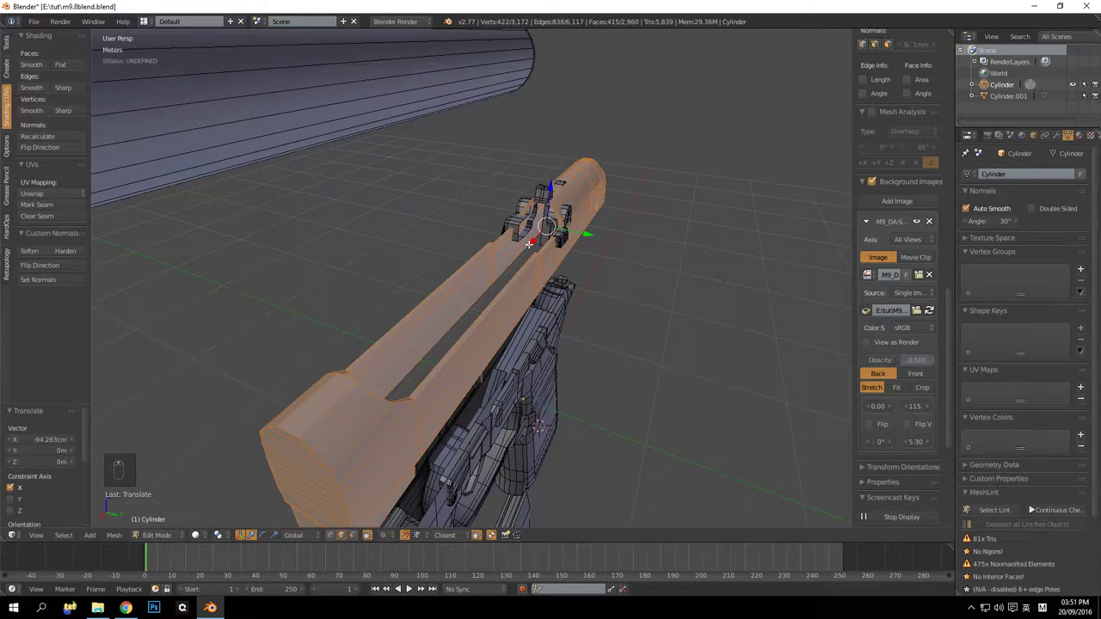
key("ctrl+z")
left_click_drag(576, 337, 526, 312)
key("a")
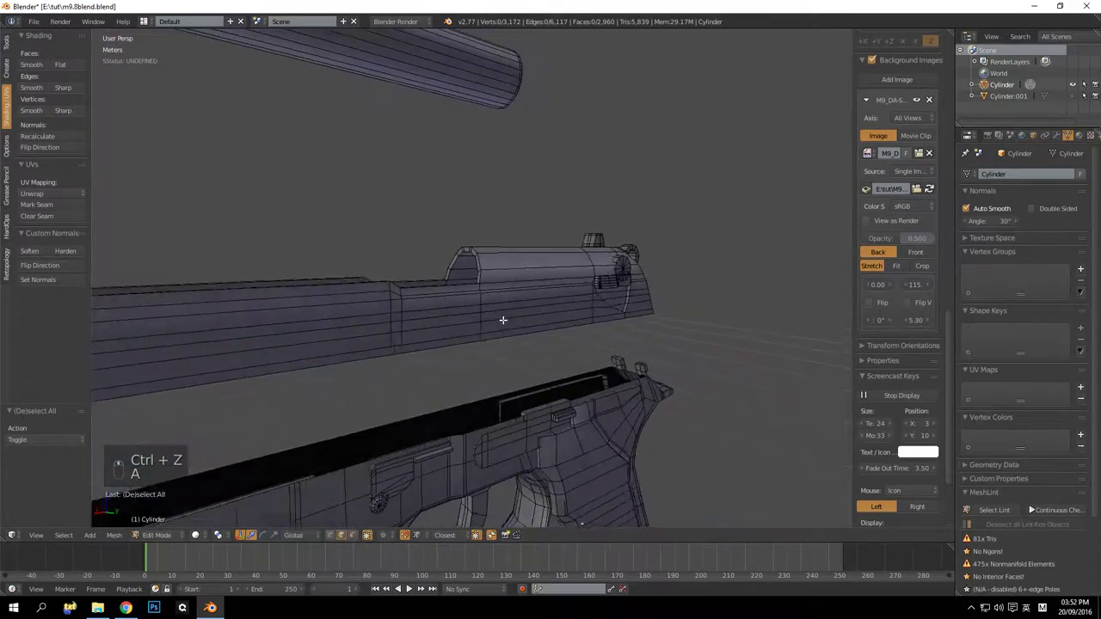
Orbit around the slide's rear and frame side, framing a side view of both
left_click_drag(513, 297, 584, 292)
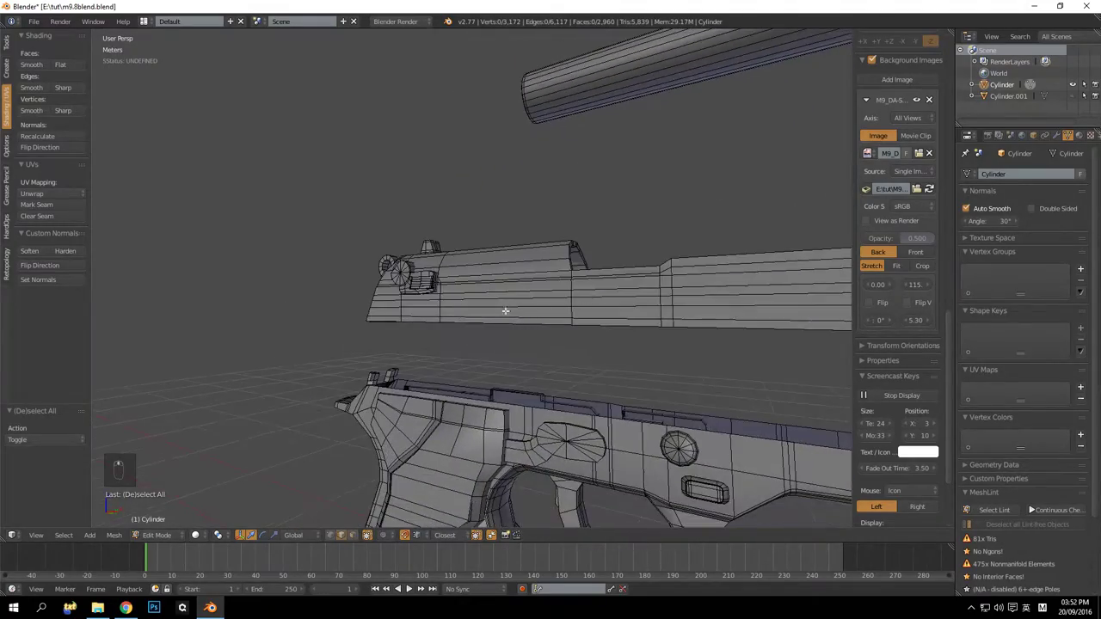
left_click_drag(619, 289, 655, 281)
left_click_drag(651, 284, 609, 287)
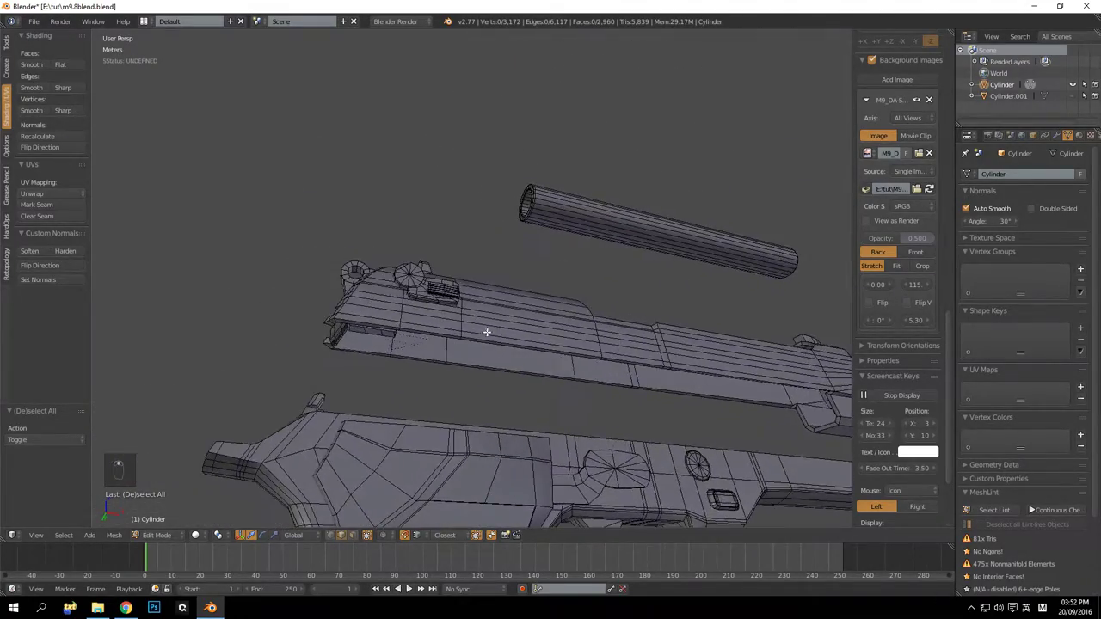
left_click_drag(540, 368, 498, 336)
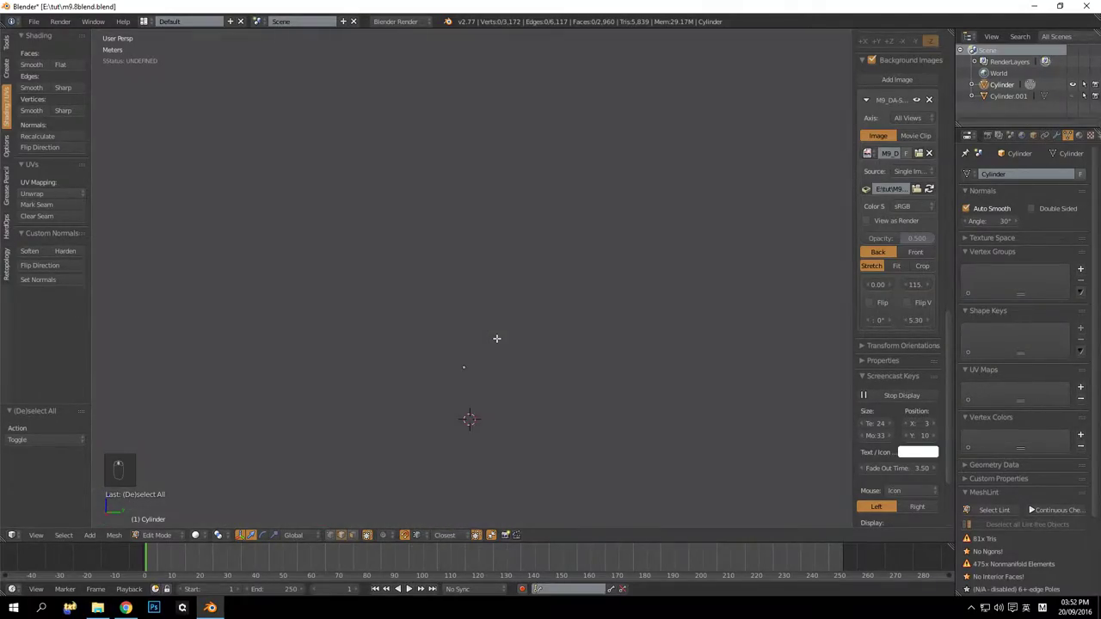
left_click_drag(554, 358, 431, 318)
left_click_drag(454, 318, 556, 318)
middle_click(532, 326)
left_click_drag(572, 330, 606, 324)
left_click_drag(610, 325, 730, 323)
middle_click(592, 325)
left_click_drag(515, 320, 552, 293)
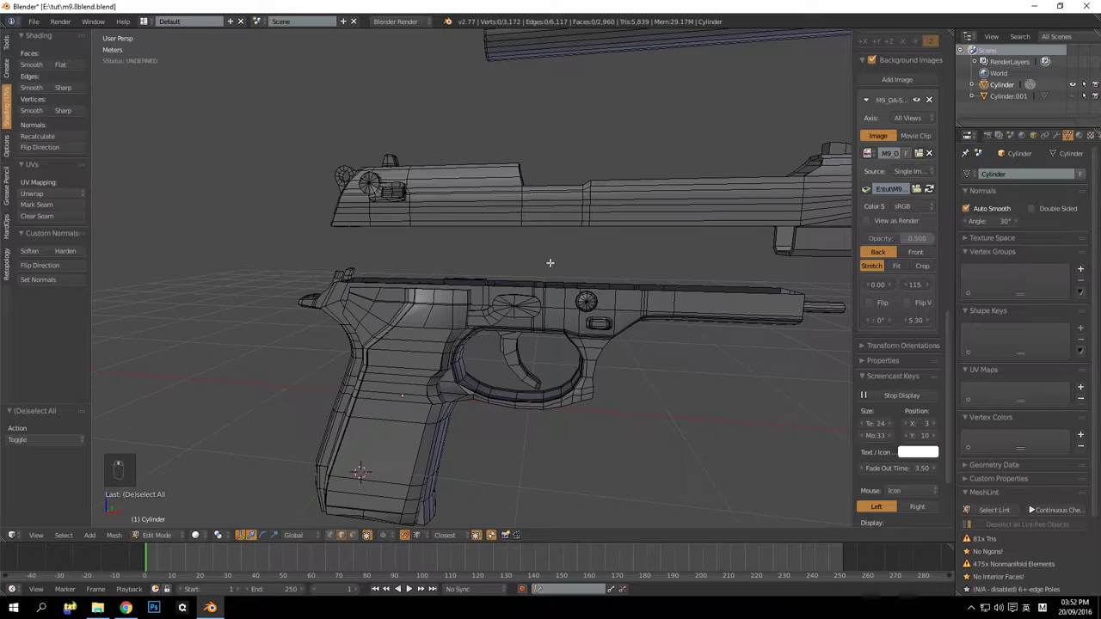
Select the slide part, undo its stray move and close in on the frame's top rail
key("l")
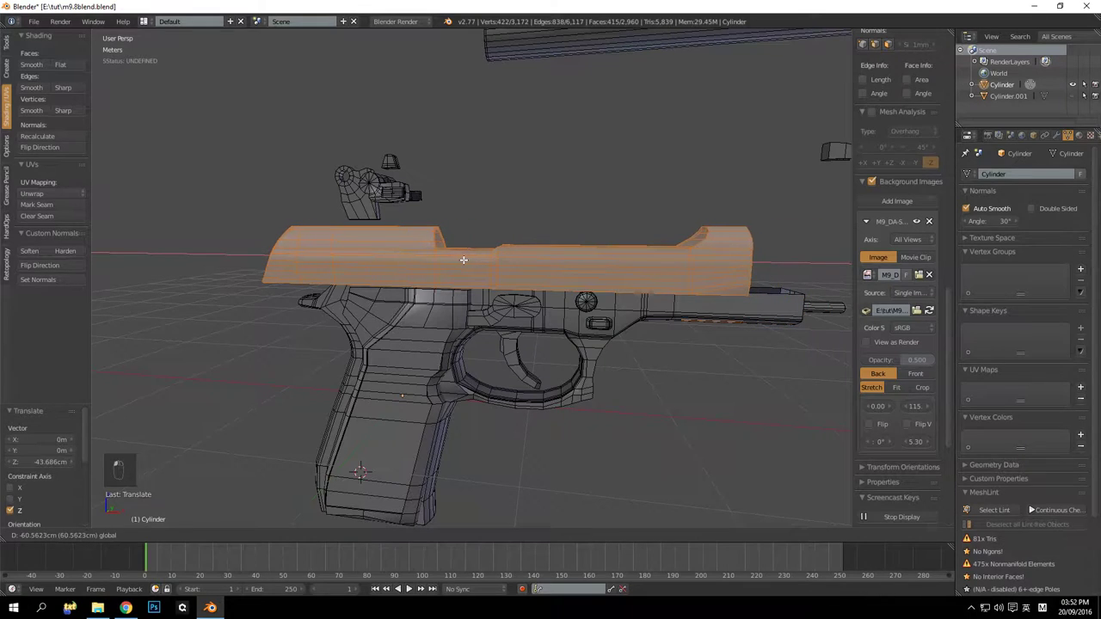
key("ctrl+z")
key("ctrl+z")
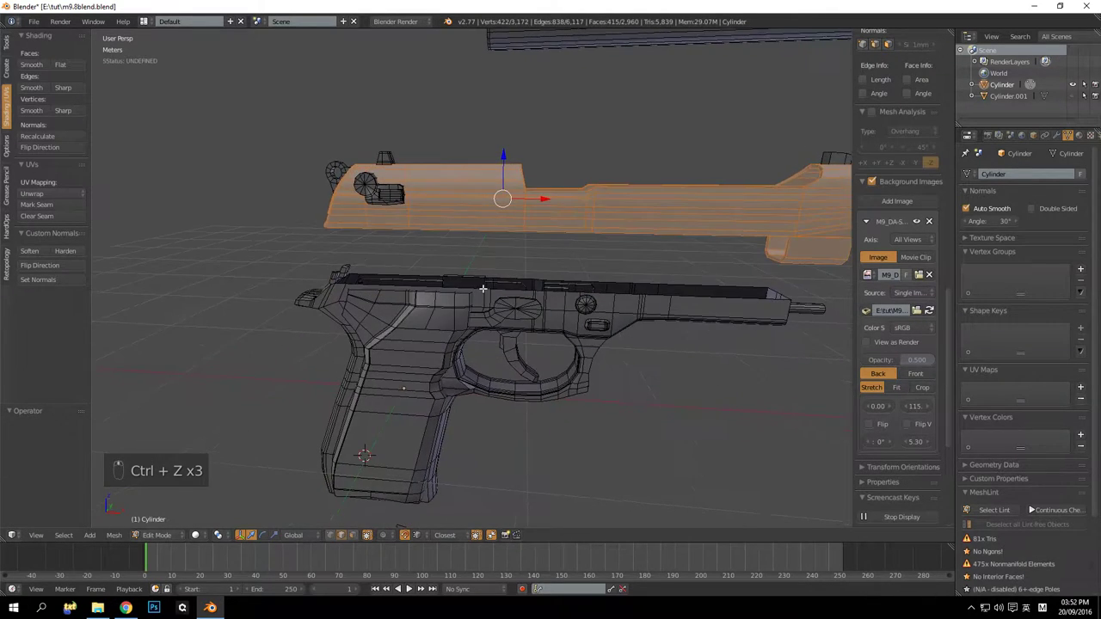
left_click_drag(556, 296, 503, 308)
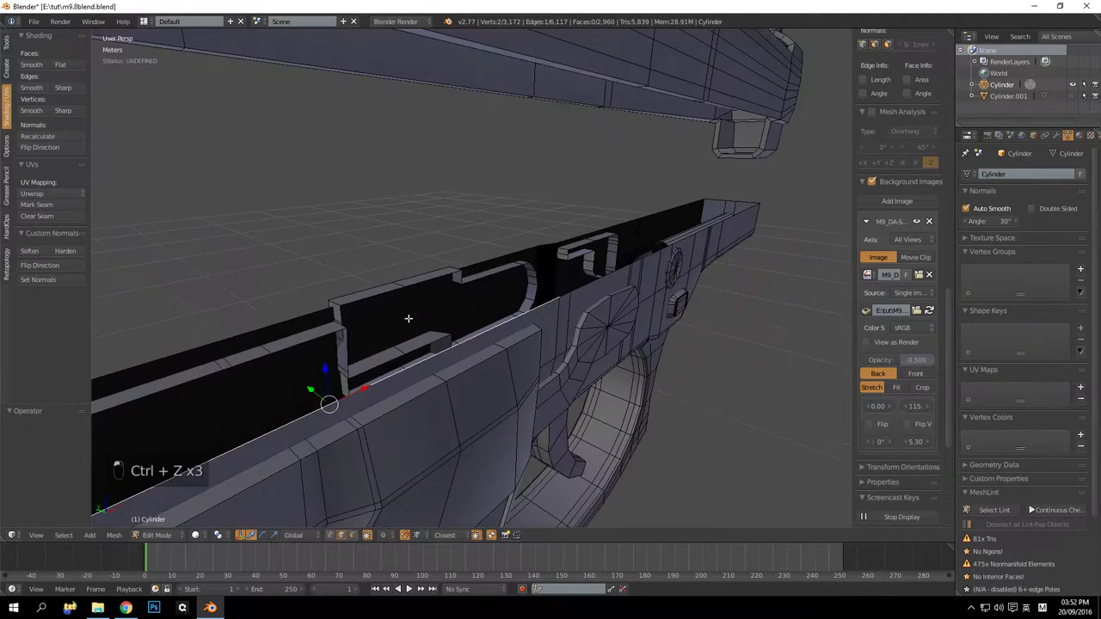
Fill the four gaps along the frame's top rail with new faces, then deselect
key("f")
left_click_drag(576, 263, 564, 270)
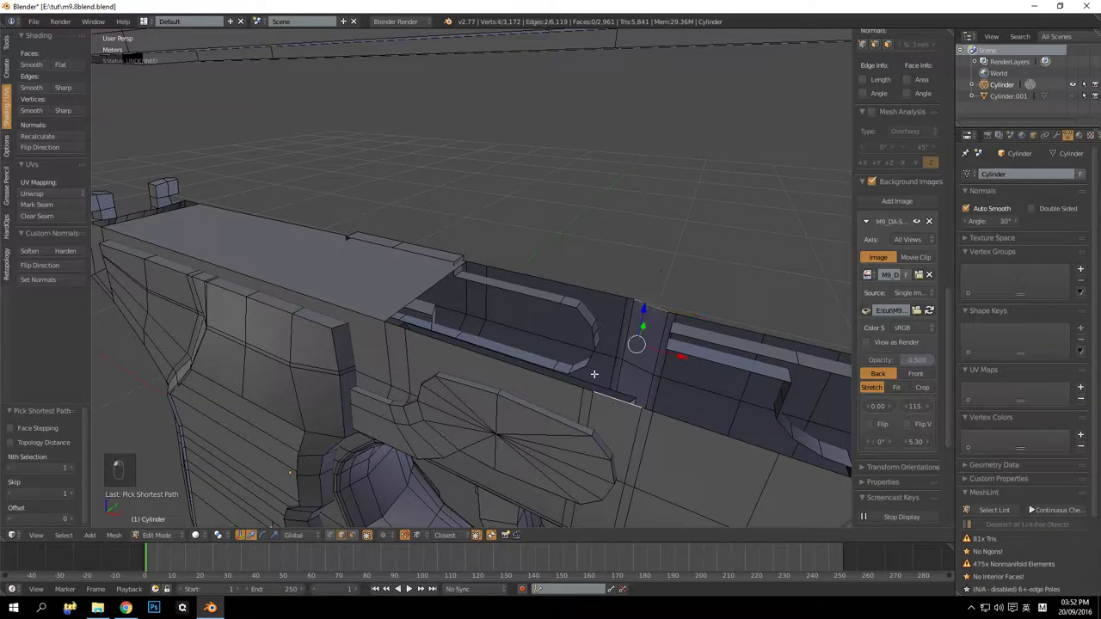
key("f")
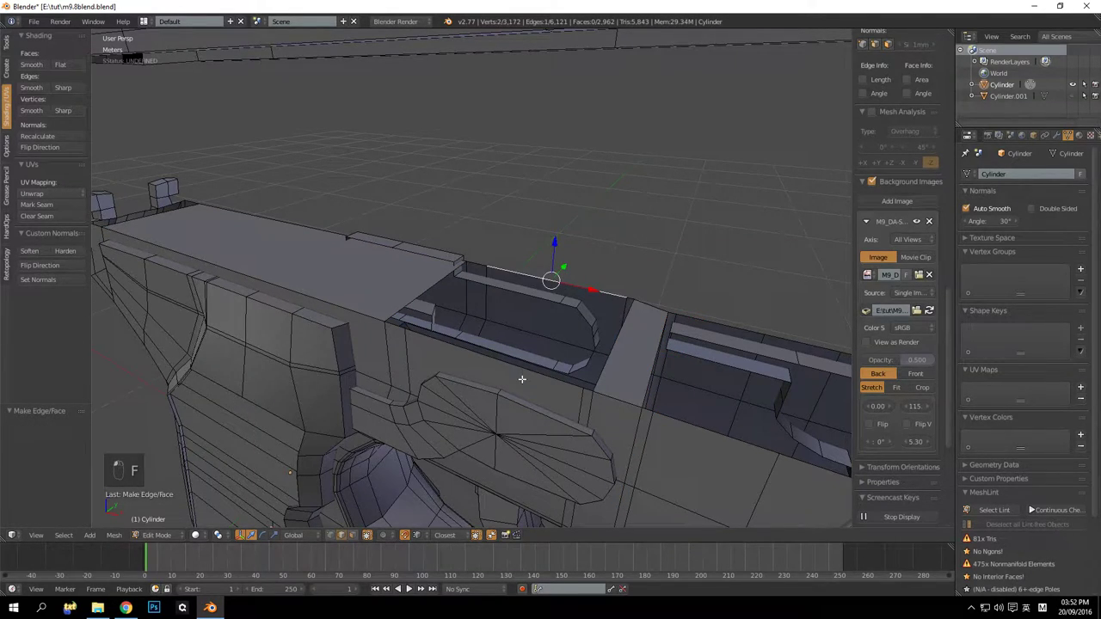
key("f")
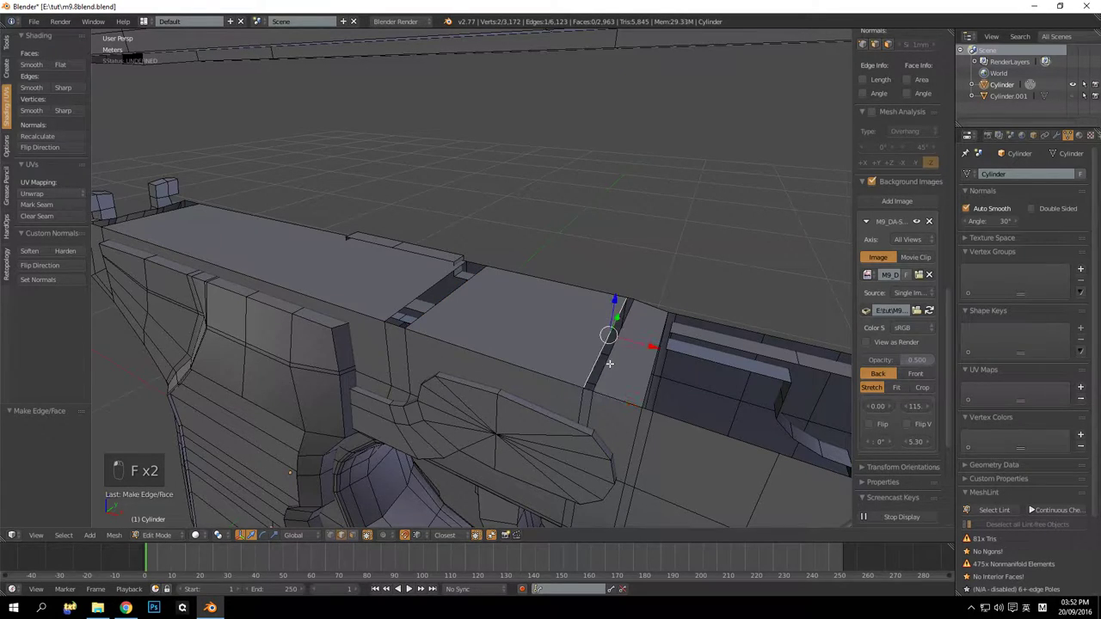
key("f")
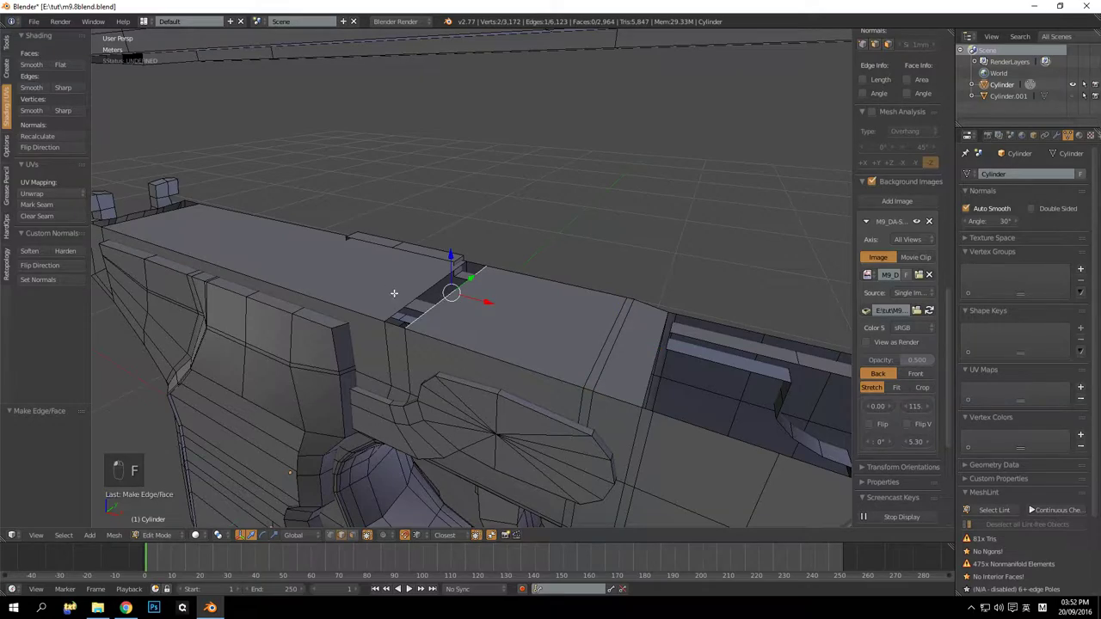
key("f")
key("a")
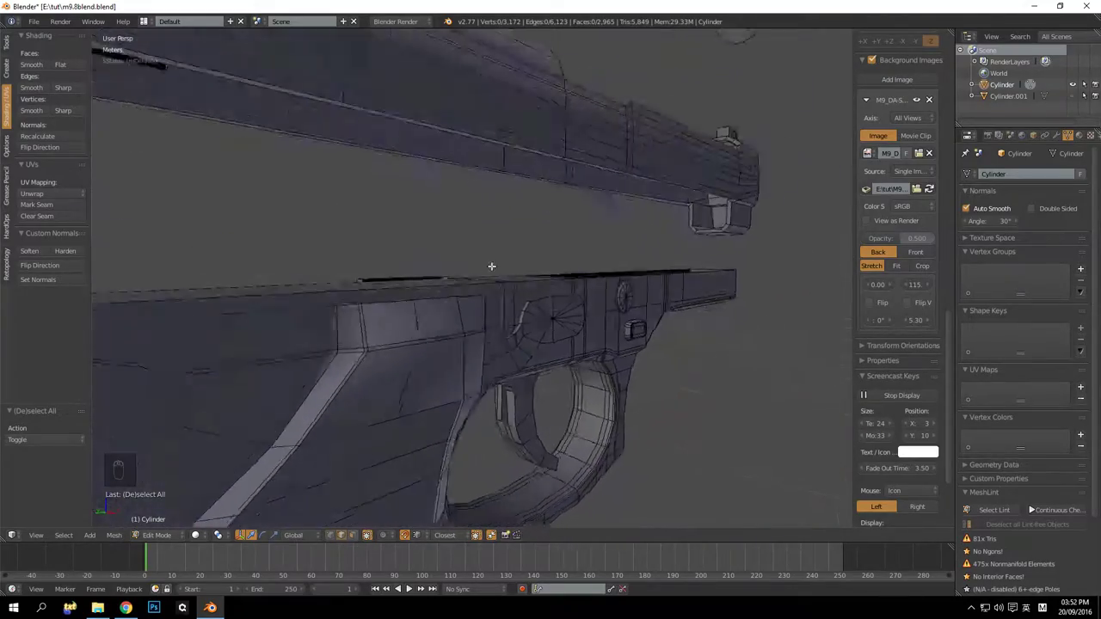
Toggle out of editing the pistol mesh and unhide the second pistol copy
left_click_drag(445, 271, 561, 285)
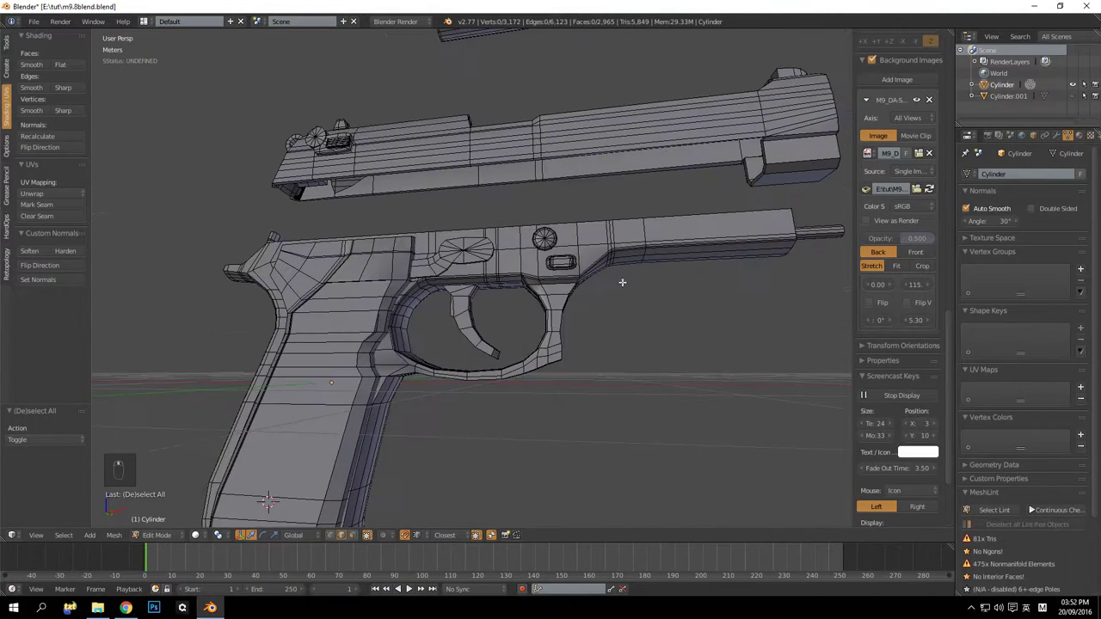
key("Tab")
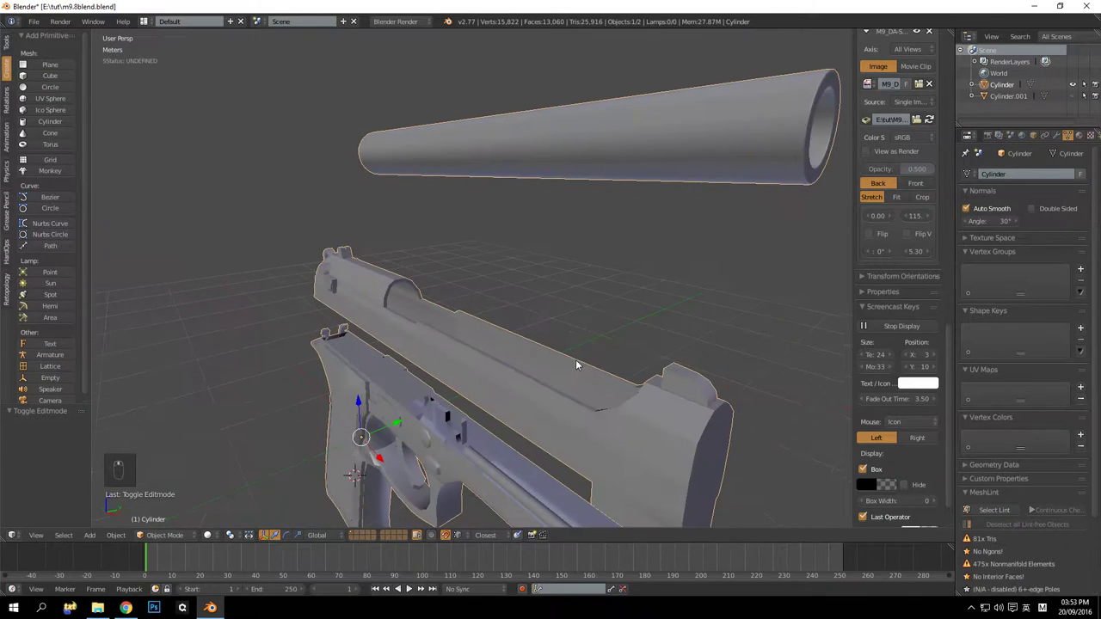
key("Tab")
key("a")
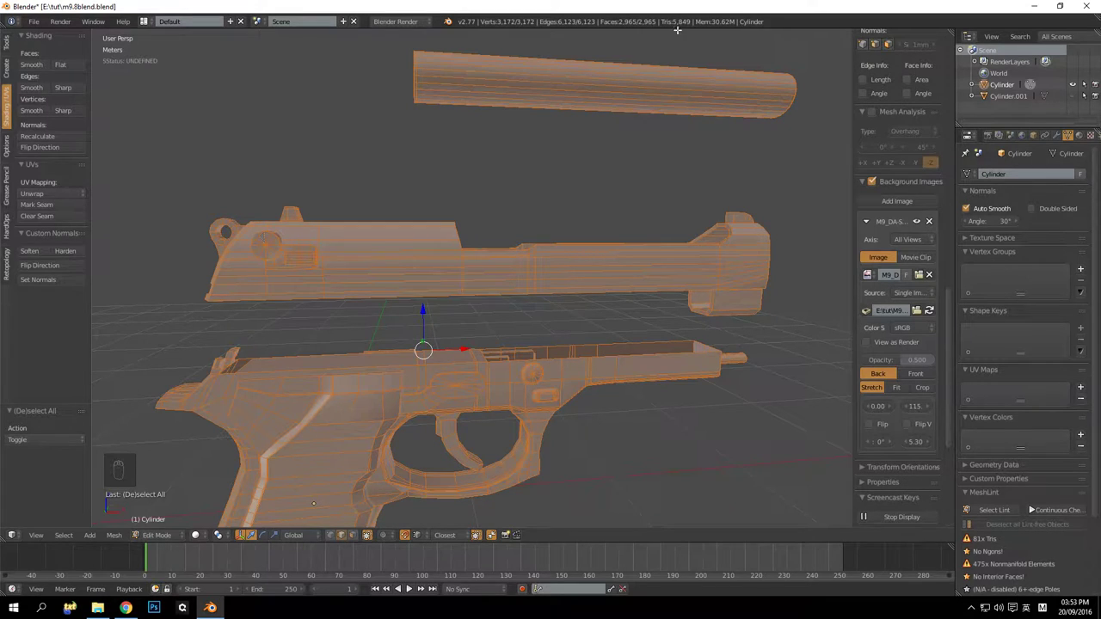
key("Tab")
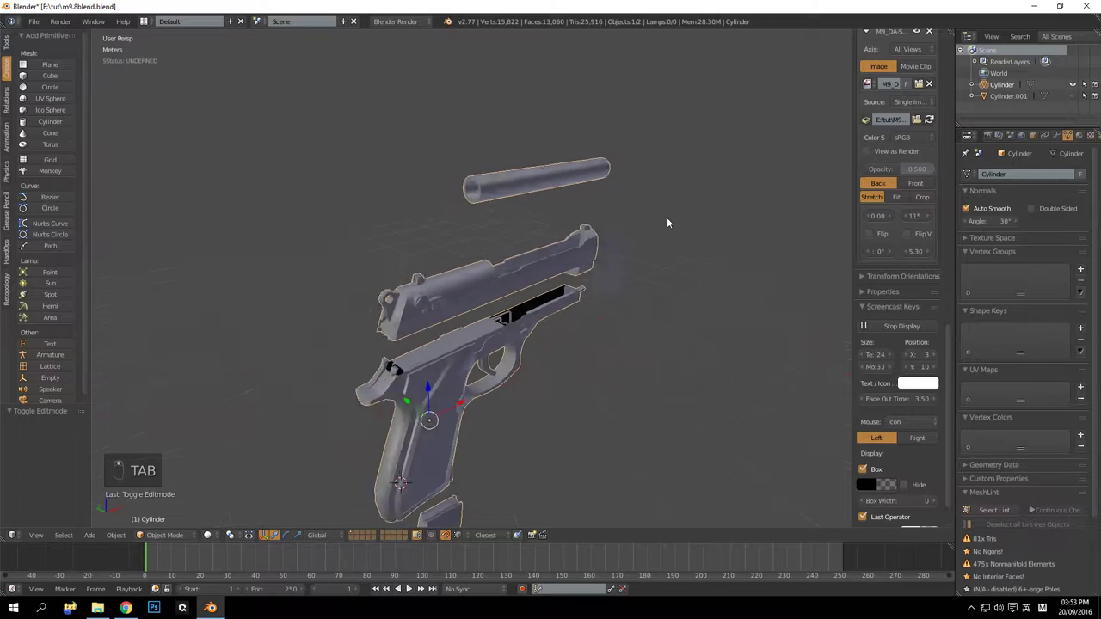
key("alt+h")
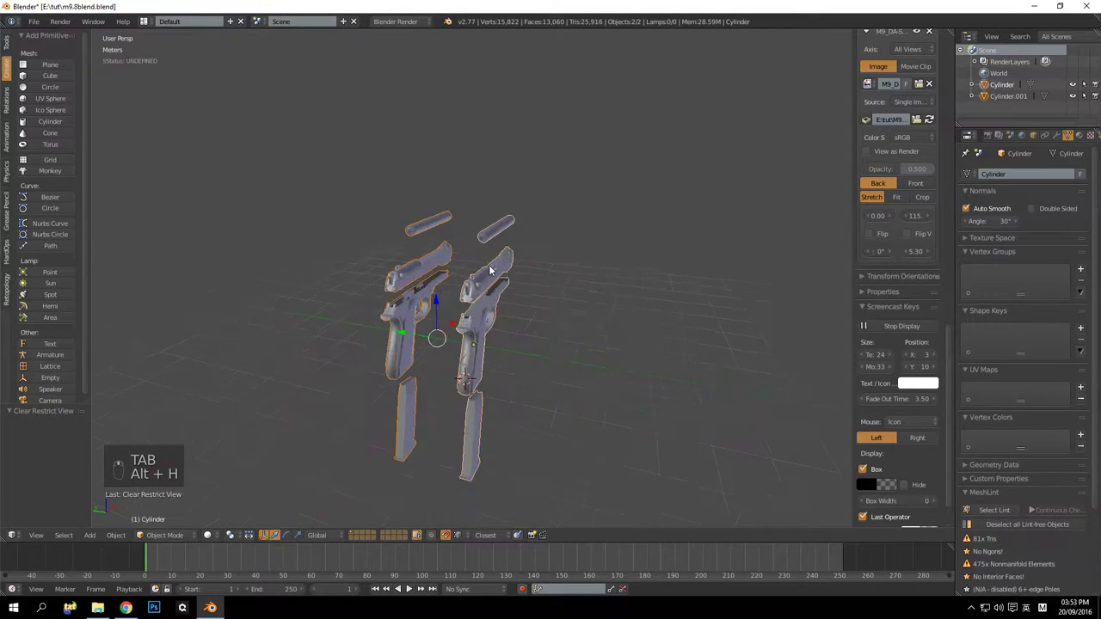
Compare the two copies, then enter the hp mesh and select all 12,650 vertices
left_click_drag(446, 267, 1017, 105)
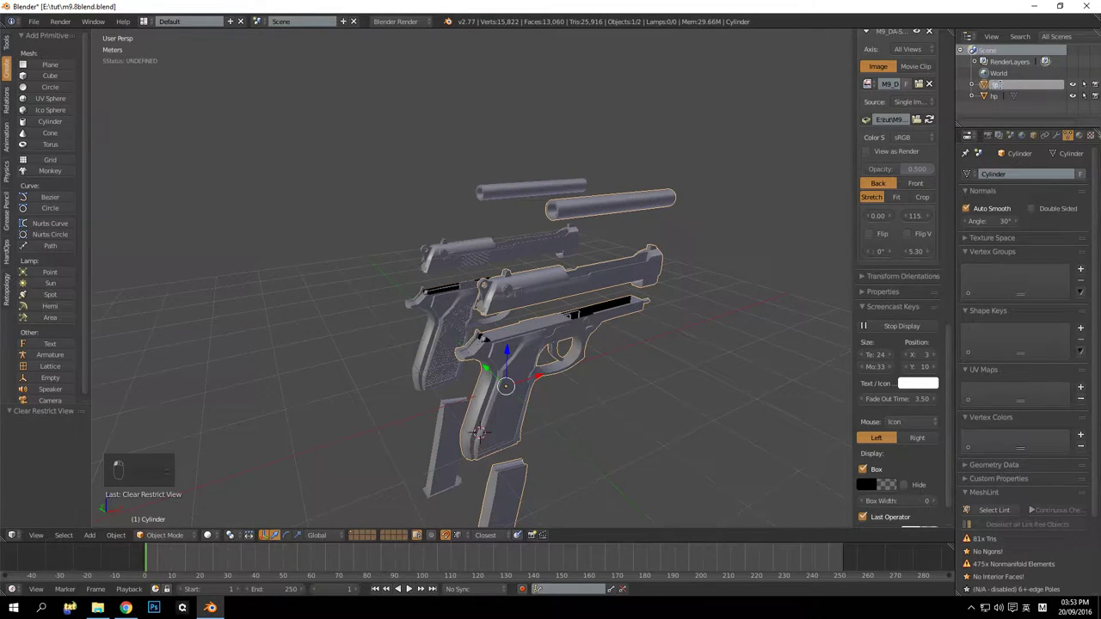
left_click_drag(468, 270, 663, 262)
key("Tab")
key("a")
key("a")
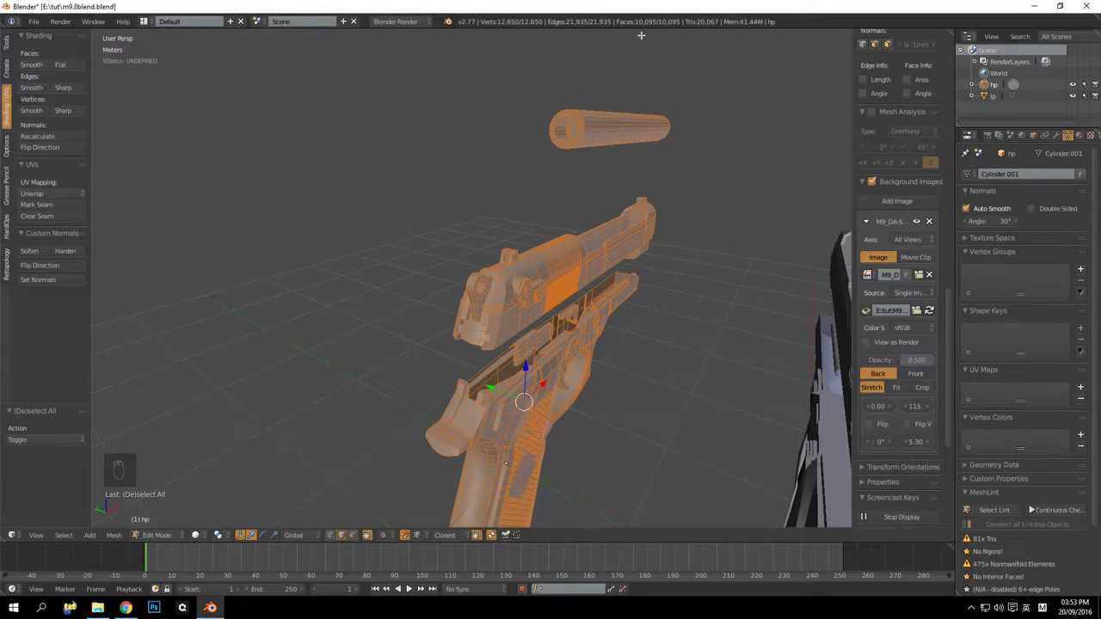
Switch editing from hp to the lp mesh, zoom to the frame above the trigger and clear the selection
key("Tab")
key("Tab")
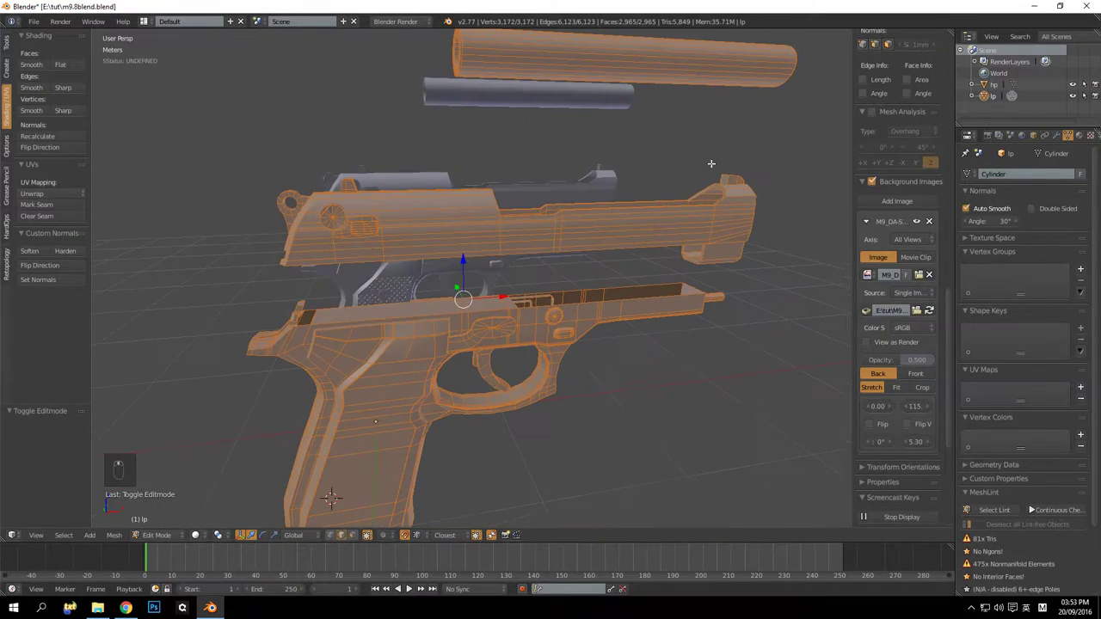
key("Tab")
key("Tab")
key("Tab")
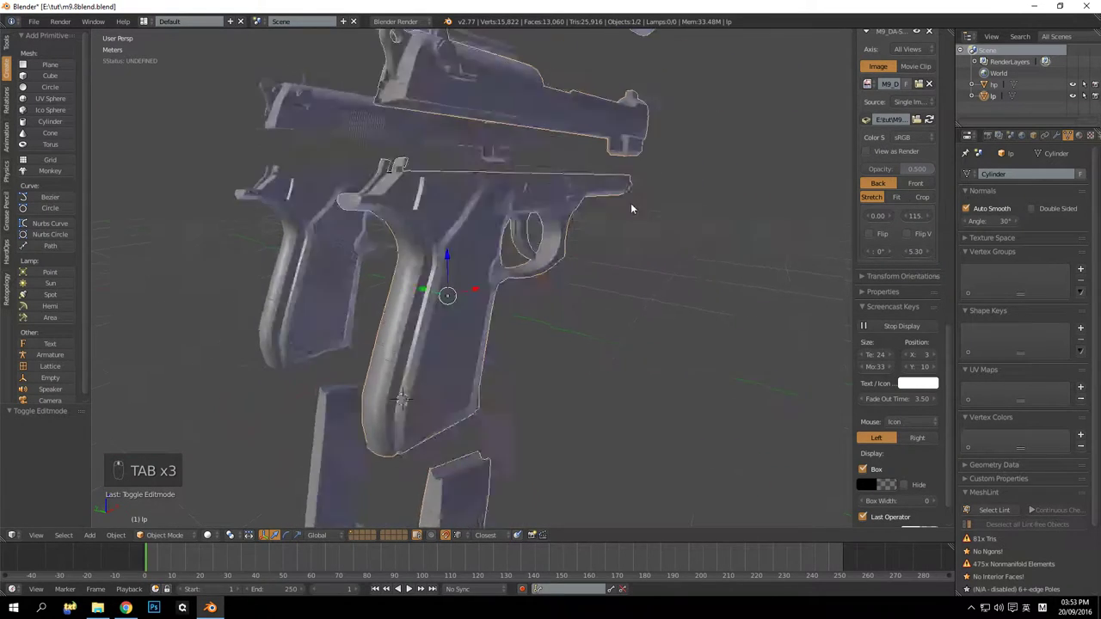
key("Tab")
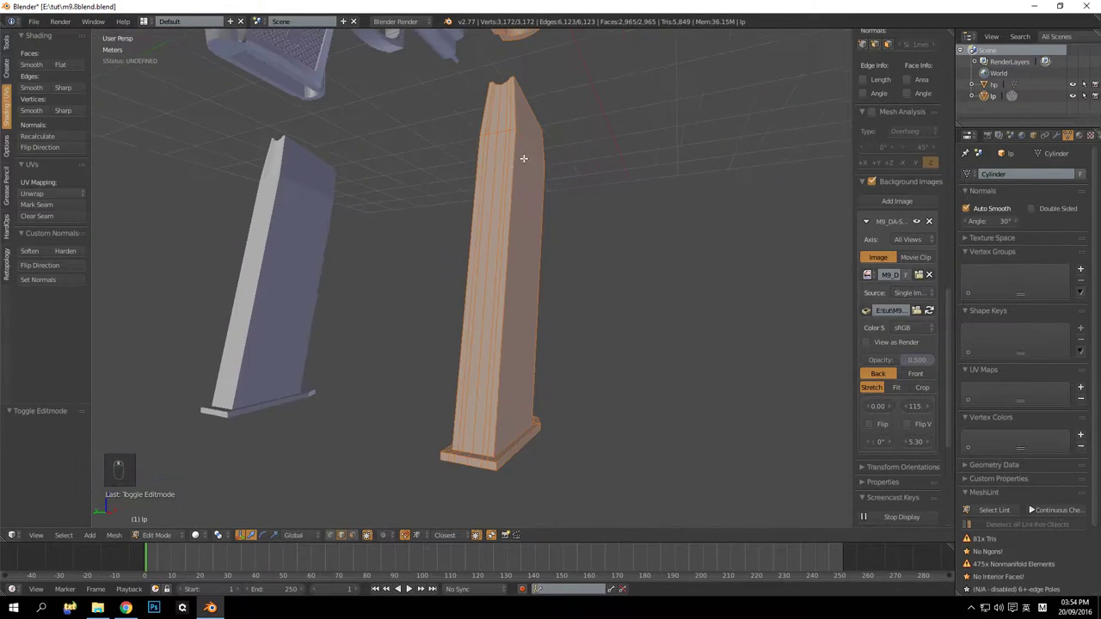
key("Tab")
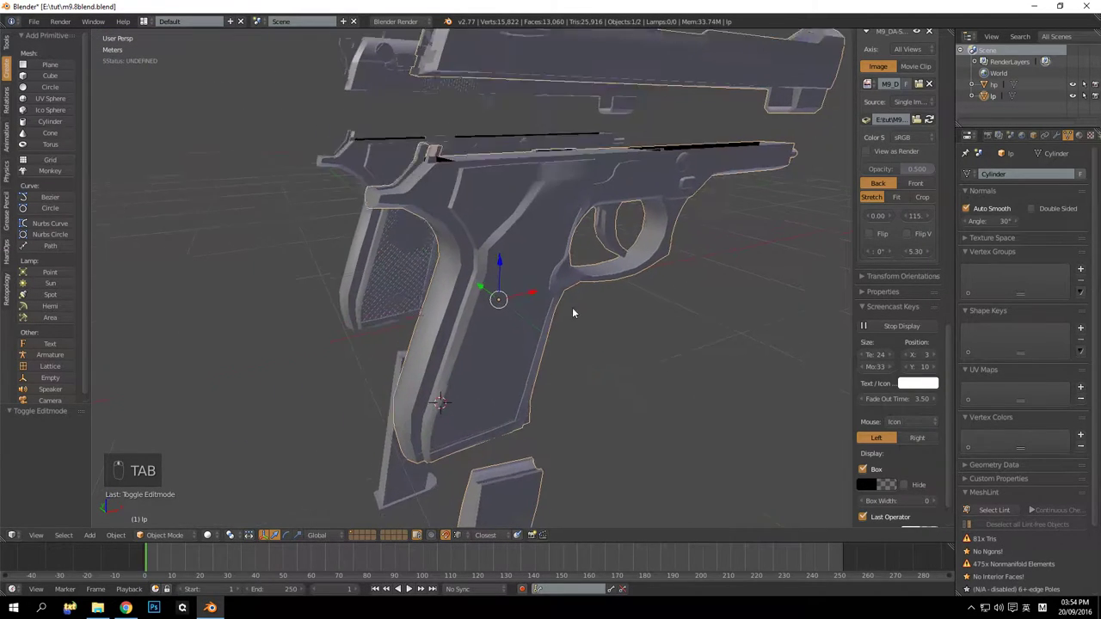
key("Tab")
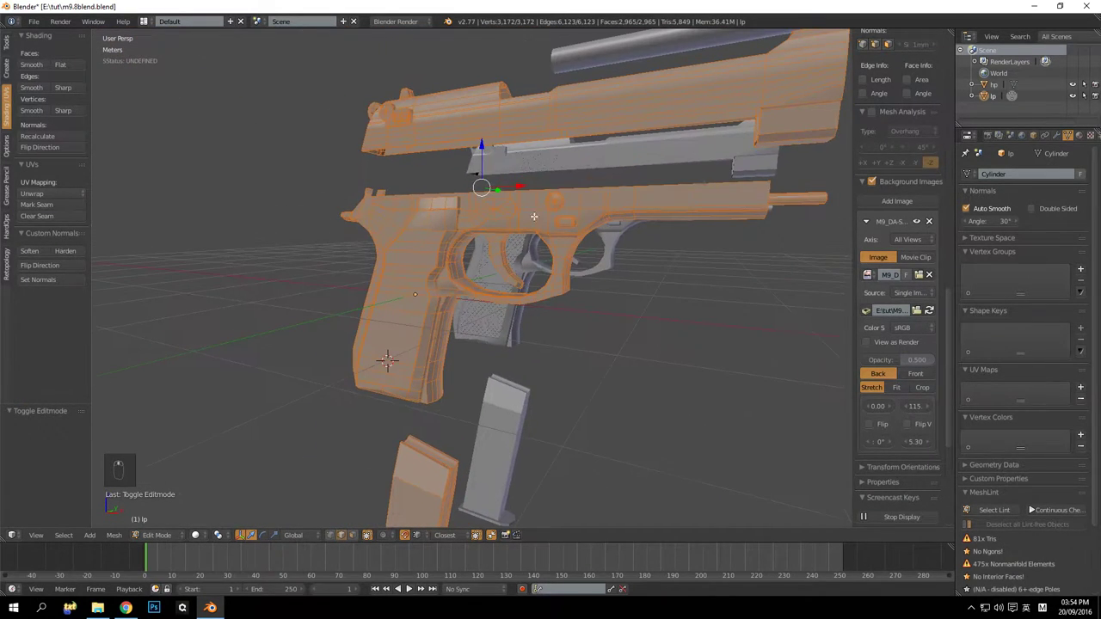
left_click_drag(720, 158, 707, 195)
key("a")
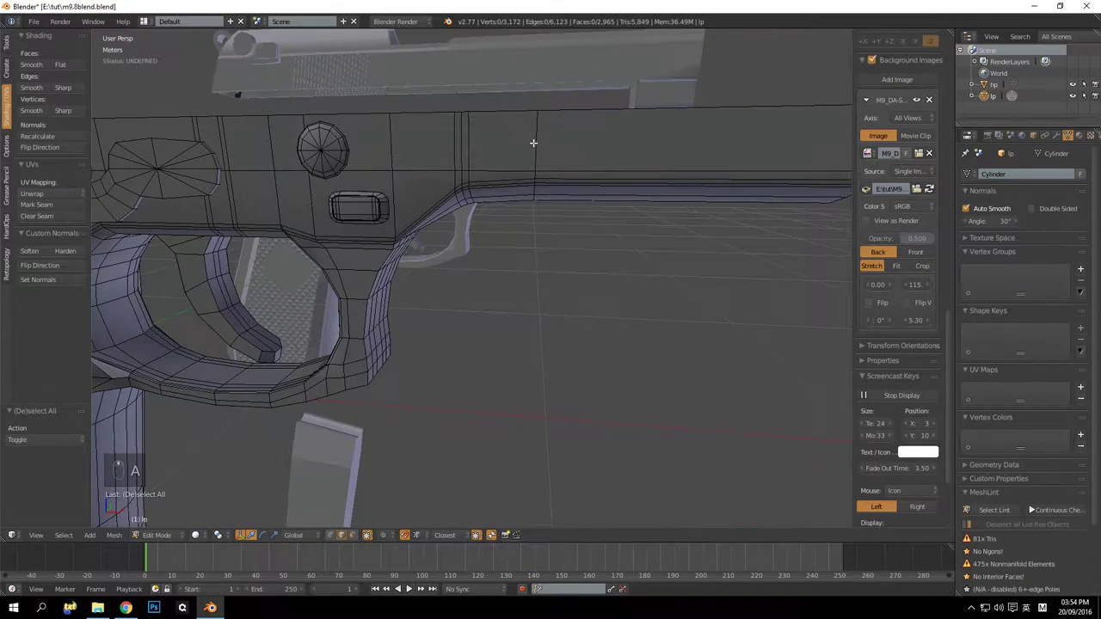
In edge select mode, pick the edge loops along the trigger guard and the frame
key("ctrl+x")
key("ctrl+z")
key("a")
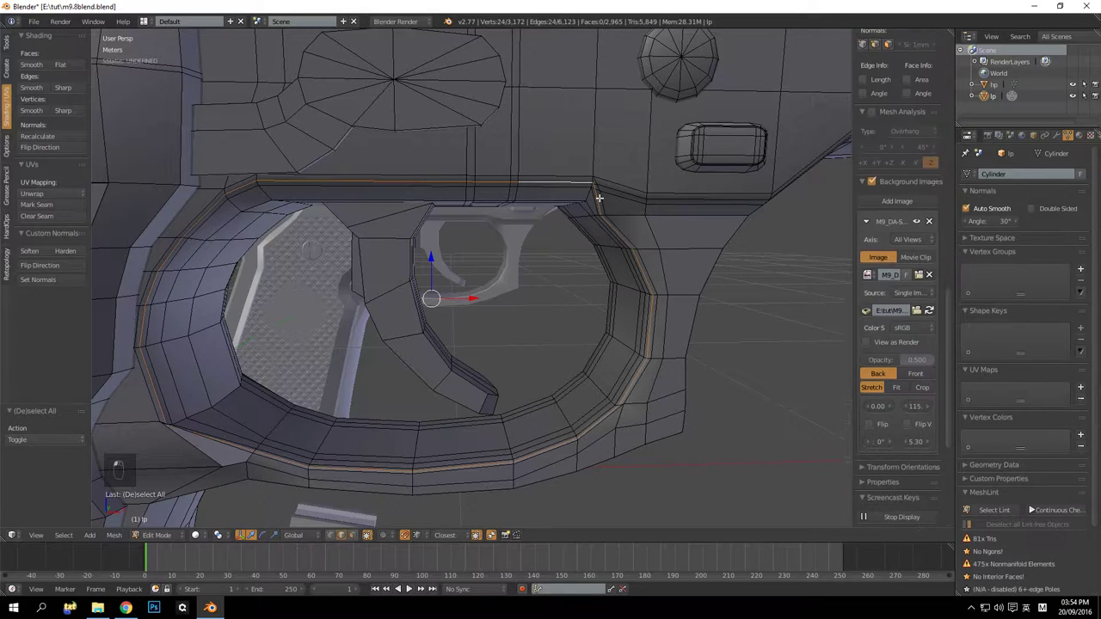
key("a")
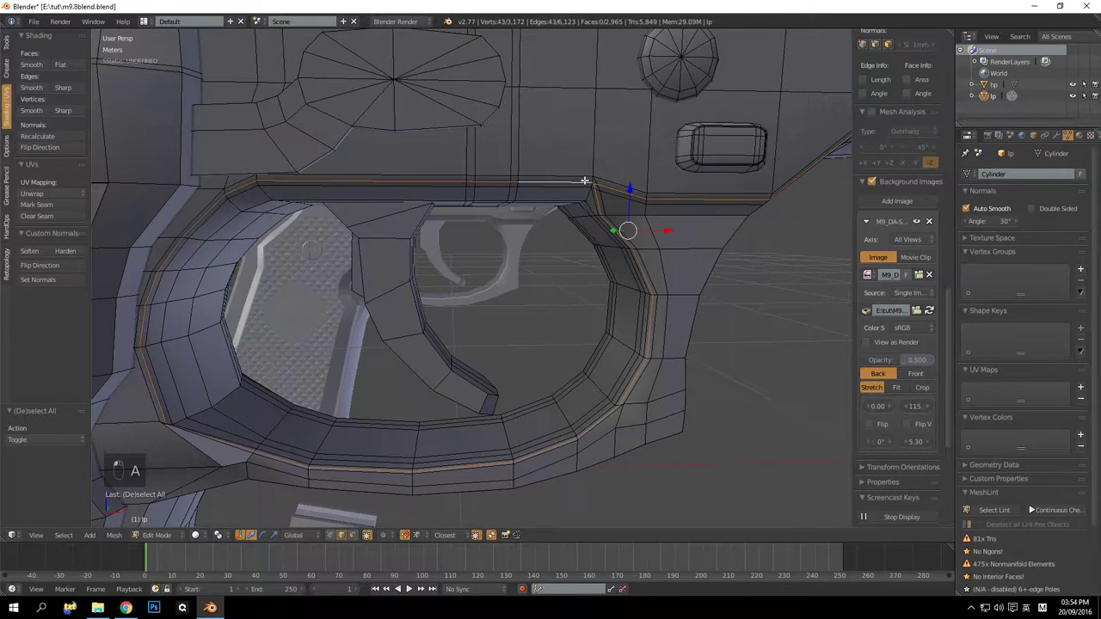
Inspect inside the trigger guard, test-dissolve the selected loops and undo
left_click_drag(697, 316, 656, 277)
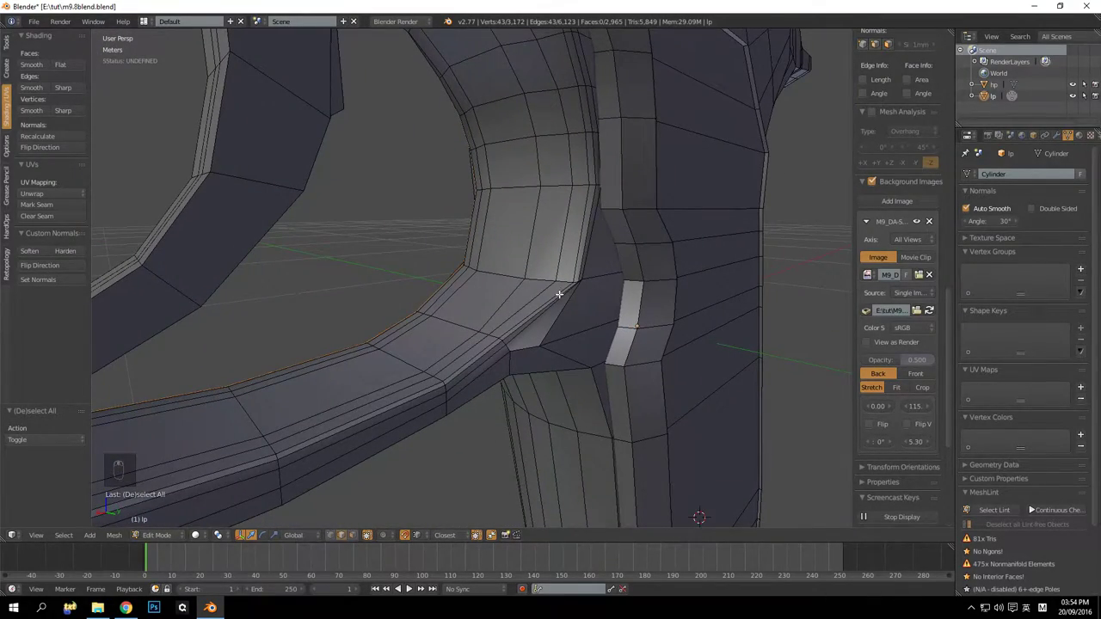
left_click(559, 290)
middle_click(535, 239)
left_click_drag(479, 218, 489, 234)
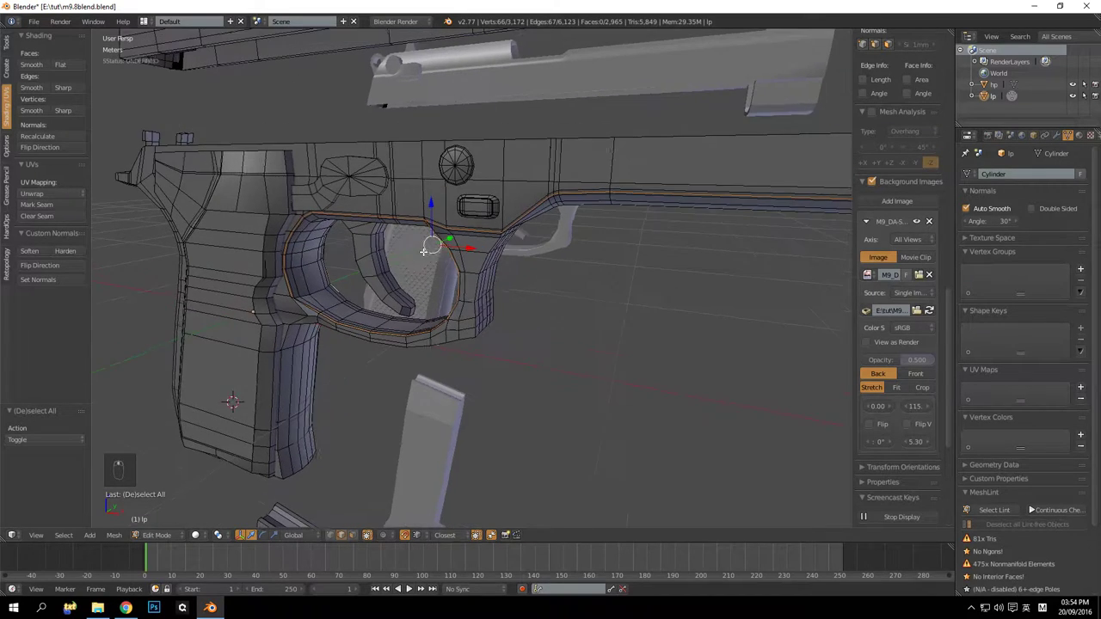
middle_click(582, 264)
left_click_drag(599, 260, 697, 245)
key("ctrl+x")
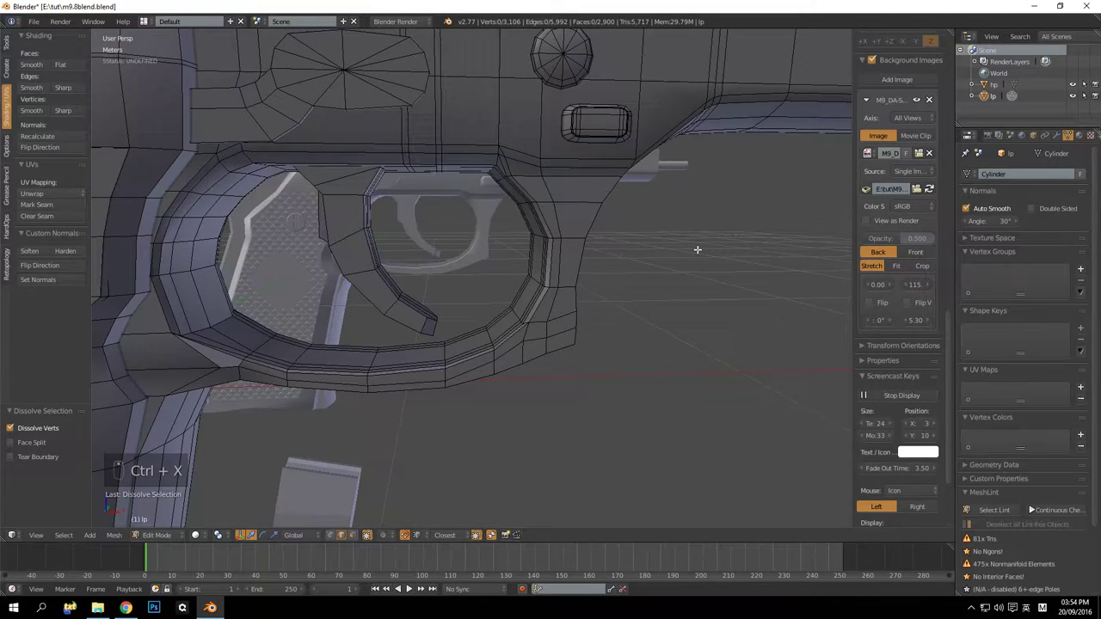
key("ctrl+z")
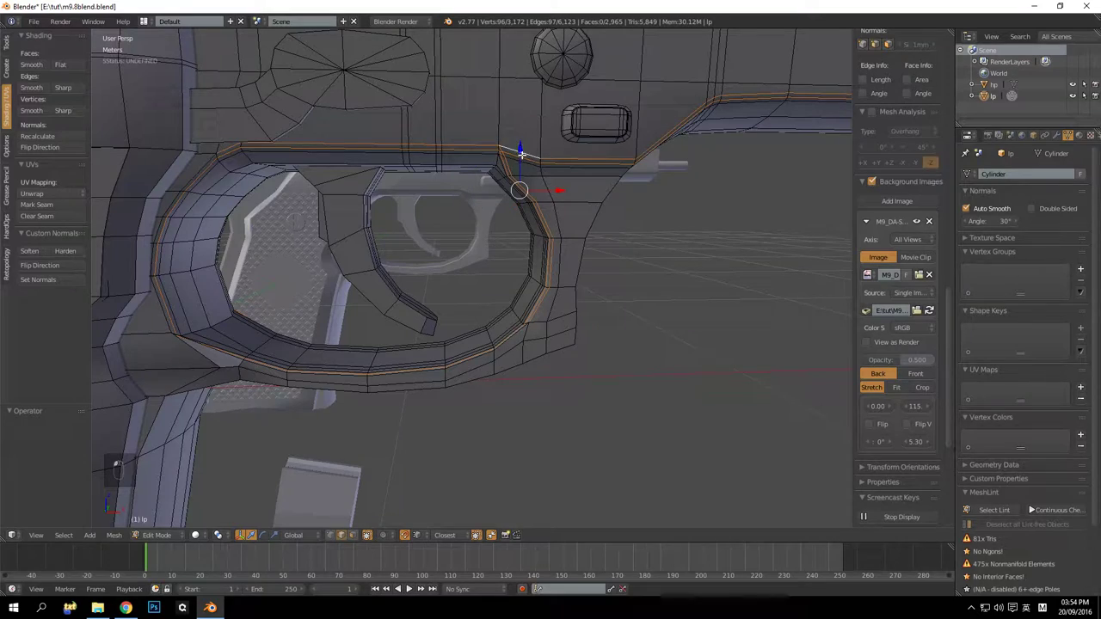
Add another edge loop to the selection and check the 118-vertex path around the guard
left_click(610, 168)
left_click_drag(601, 168, 533, 168)
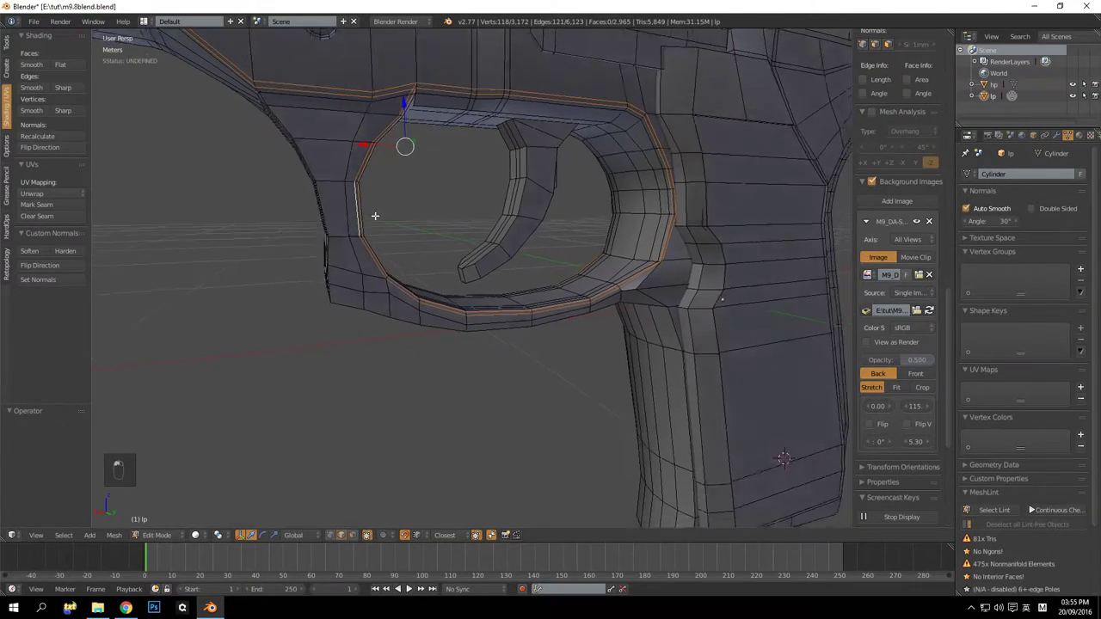
left_click_drag(502, 212, 616, 213)
middle_click(546, 222)
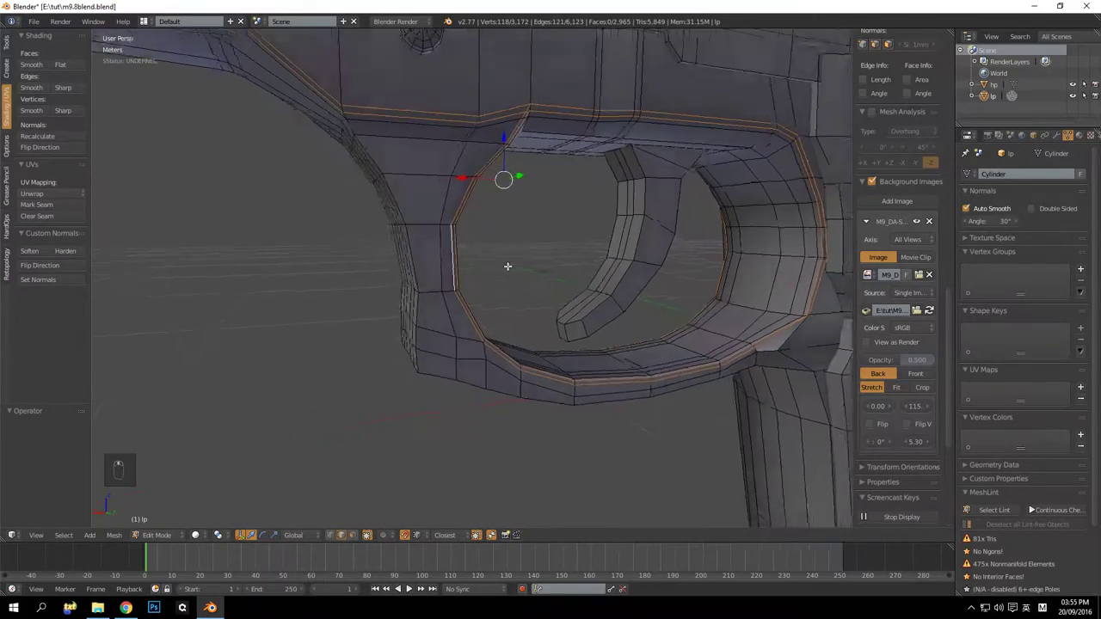
Select the redundant edge loops inside the trigger guard and along the frame
key("ctrl+z")
key("ctrl+z")
key("ctrl+z")
key("a")
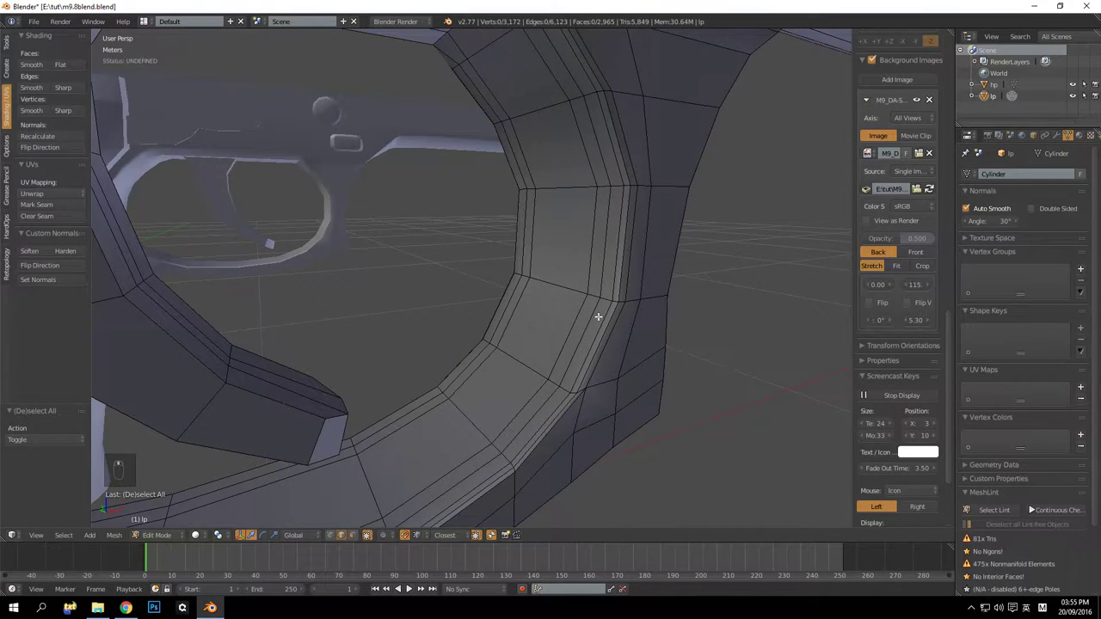
middle_click(600, 315)
middle_click(515, 272)
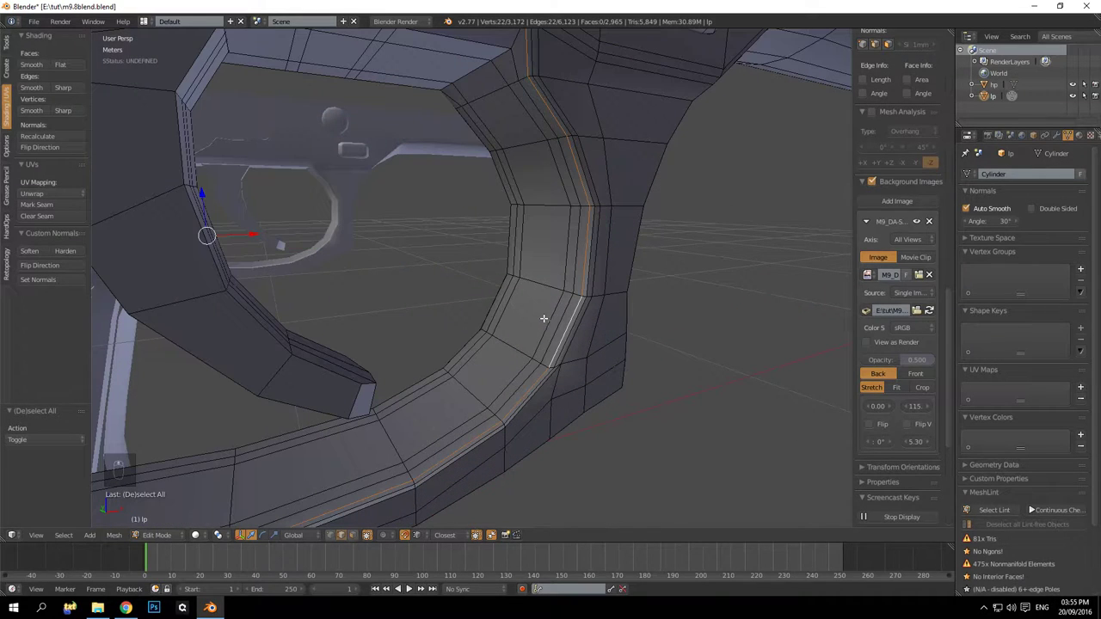
left_click_drag(575, 317, 510, 193)
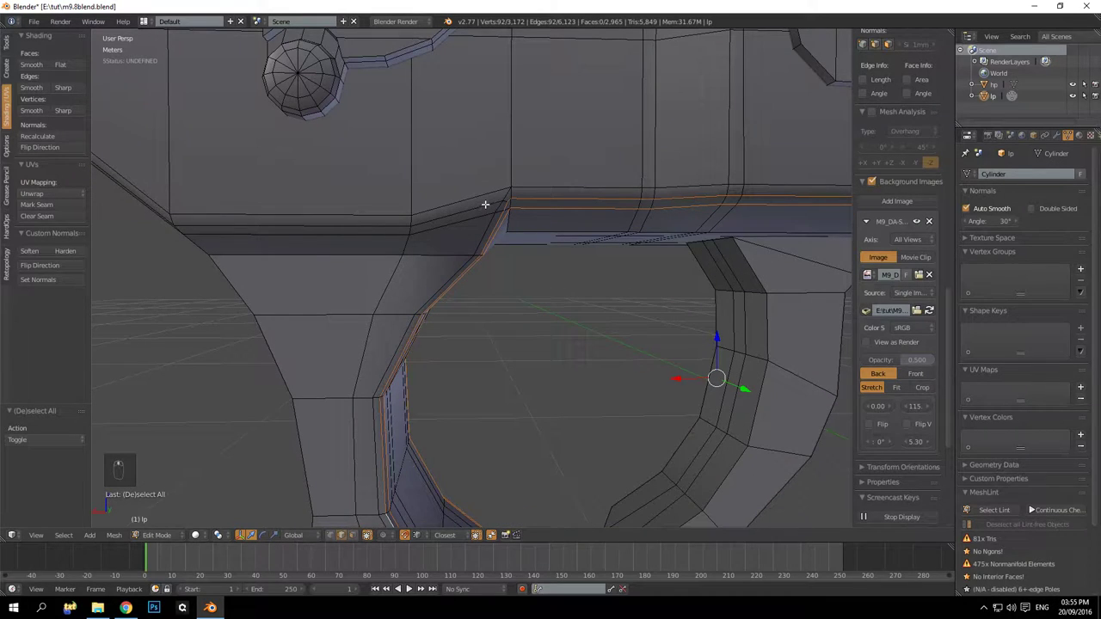
left_click_drag(485, 199, 486, 238)
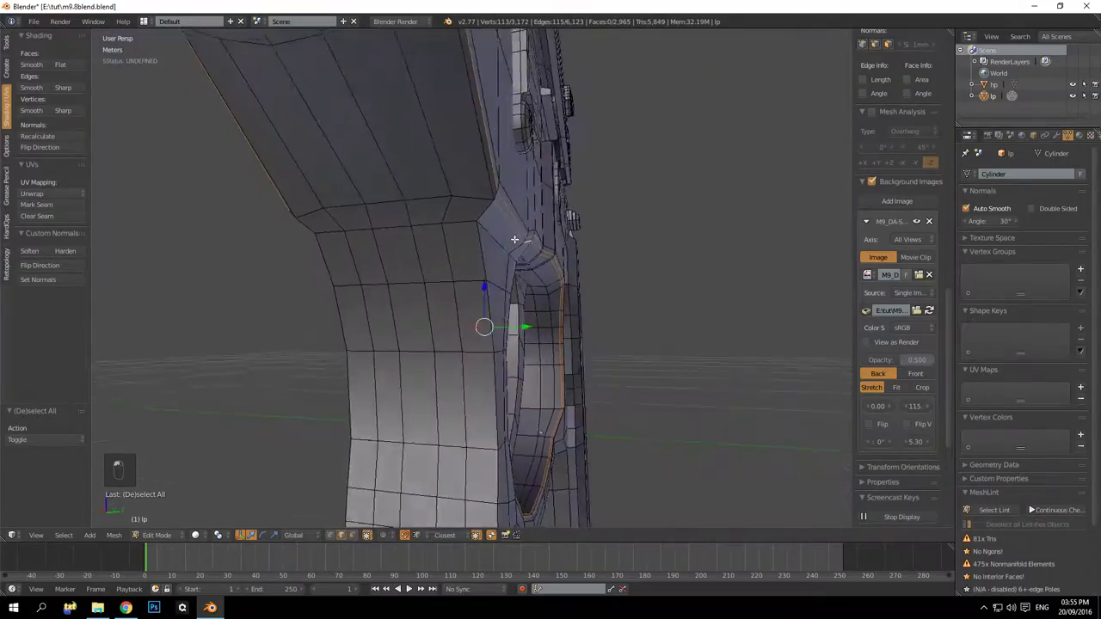
left_click_drag(520, 208, 545, 226)
left_click_drag(548, 226, 455, 232)
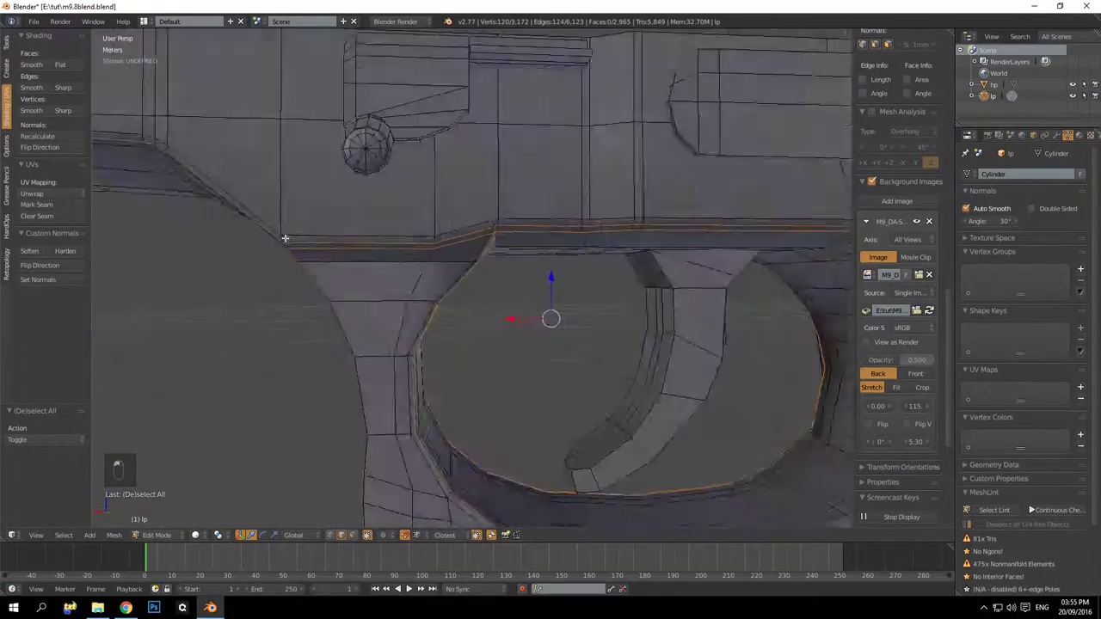
Dissolve the trigger-guard and frame edge loops, trying and redoing until the shape holds
key("ctrl+x")
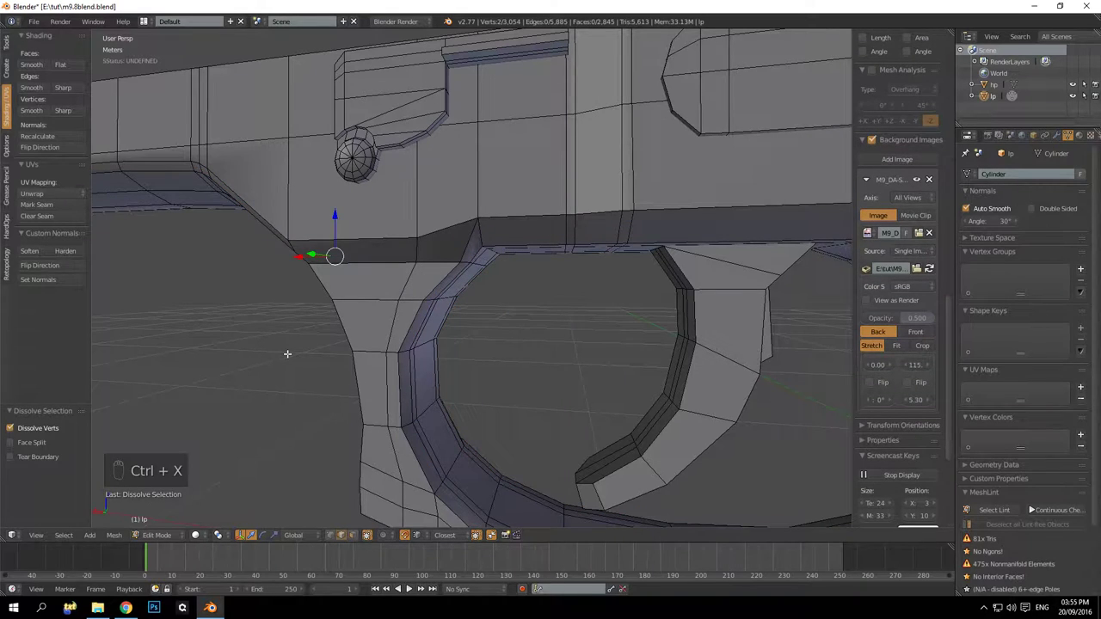
key("ctrl+z")
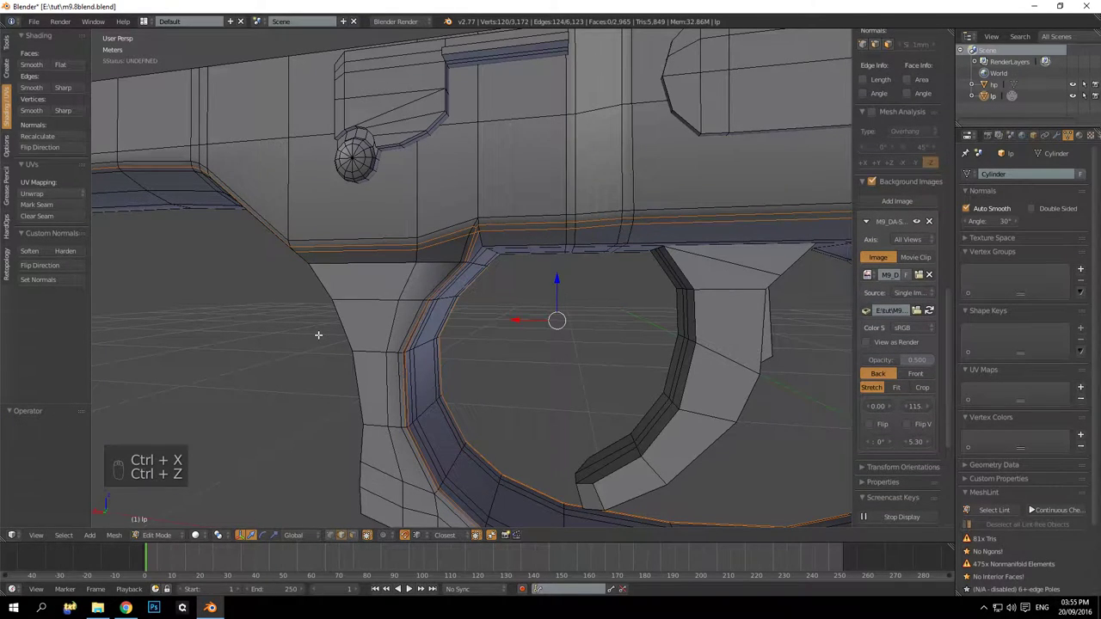
key("ctrl+x")
key("ctrl+z")
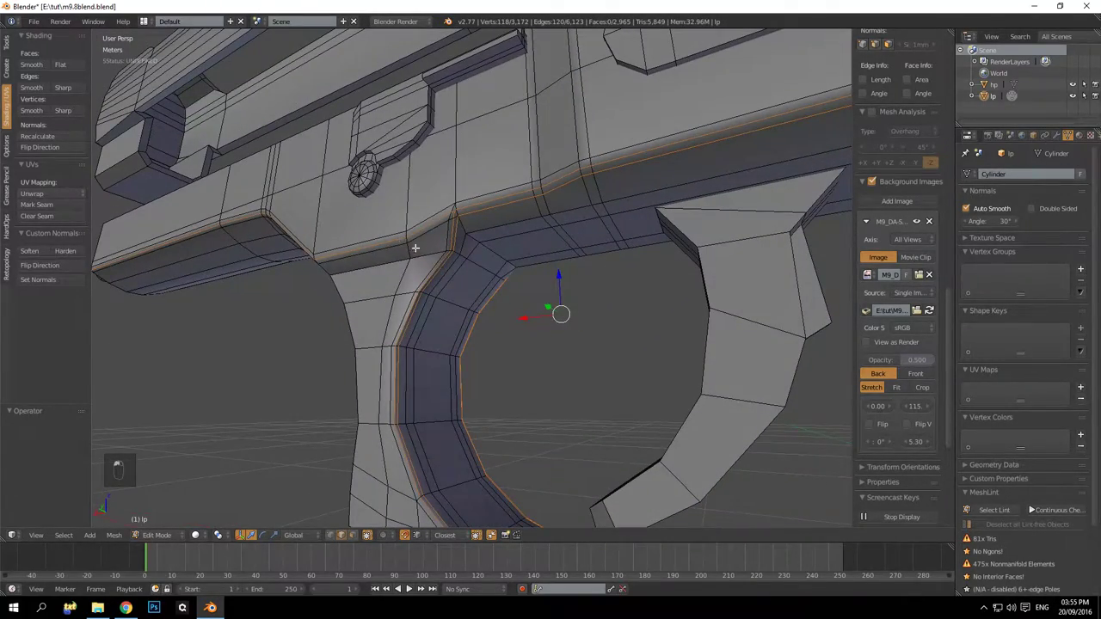
key("ctrl+x")
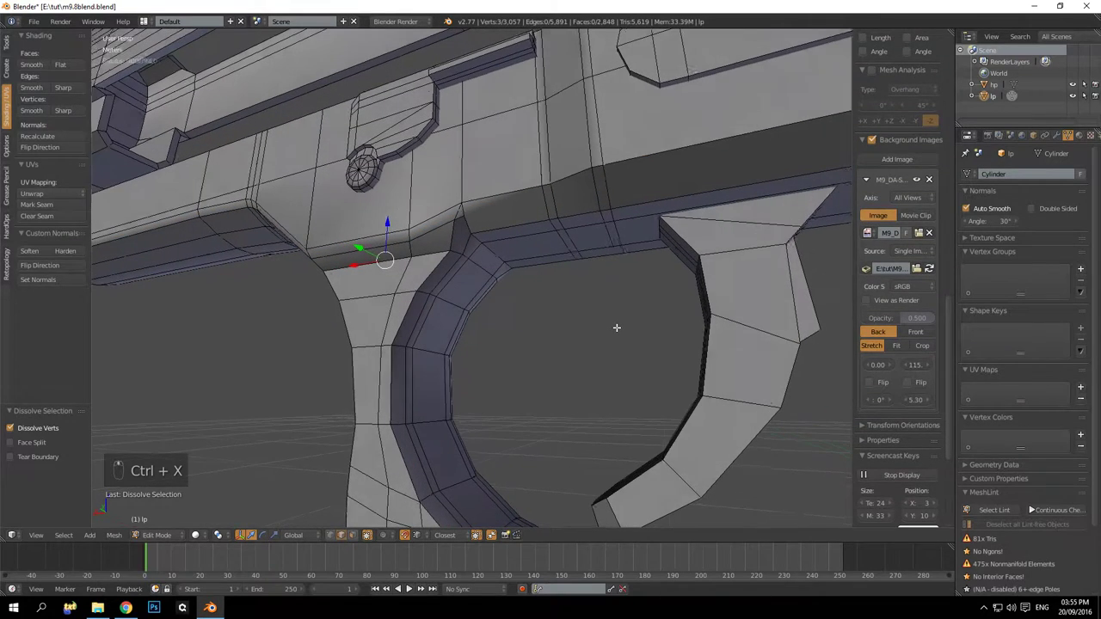
key("ctrl+z")
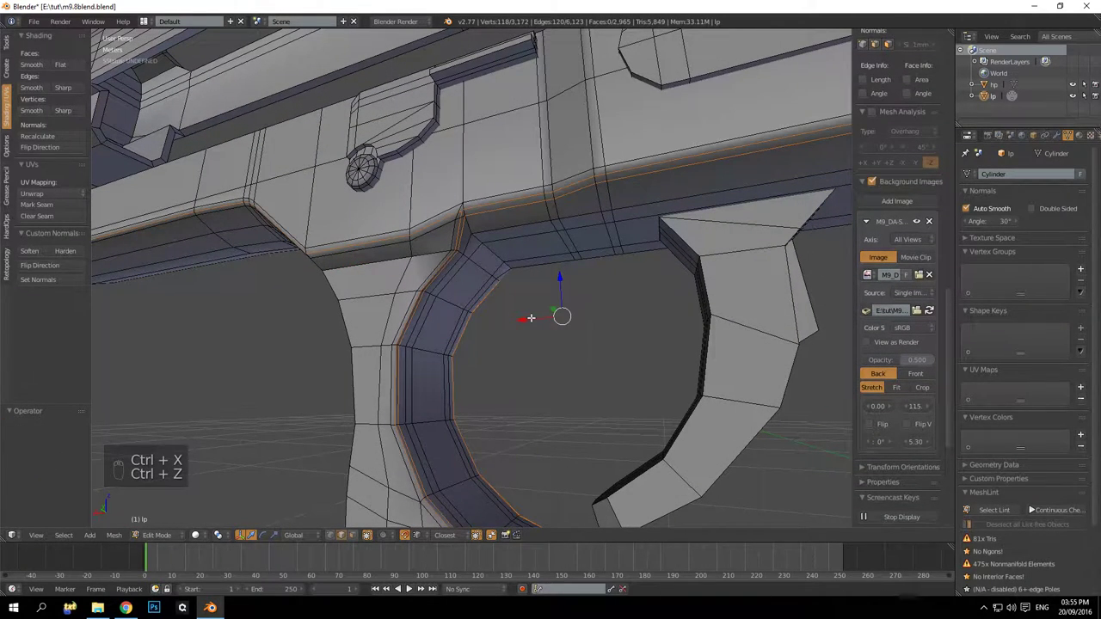
key("a")
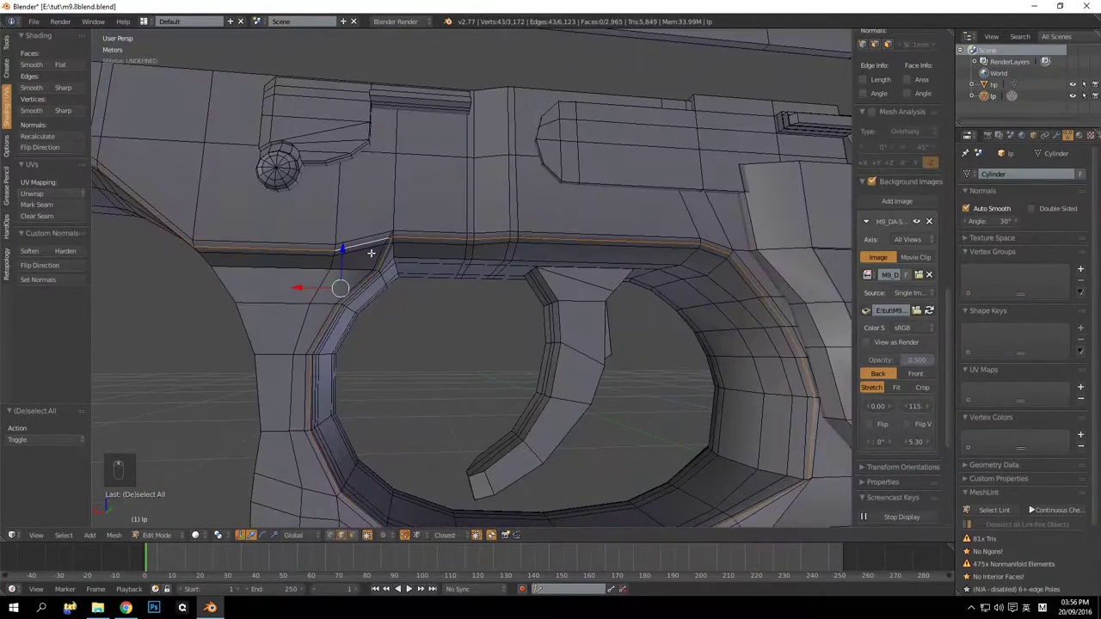
middle_click(371, 248)
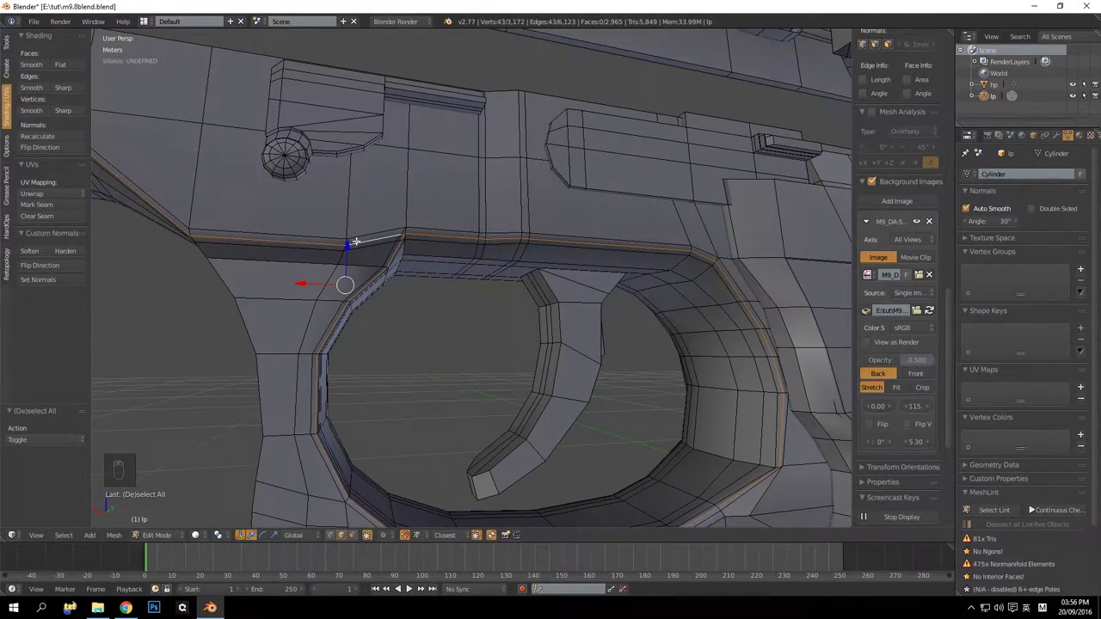
left_click_drag(374, 243, 509, 256)
left_click_drag(604, 268, 579, 256)
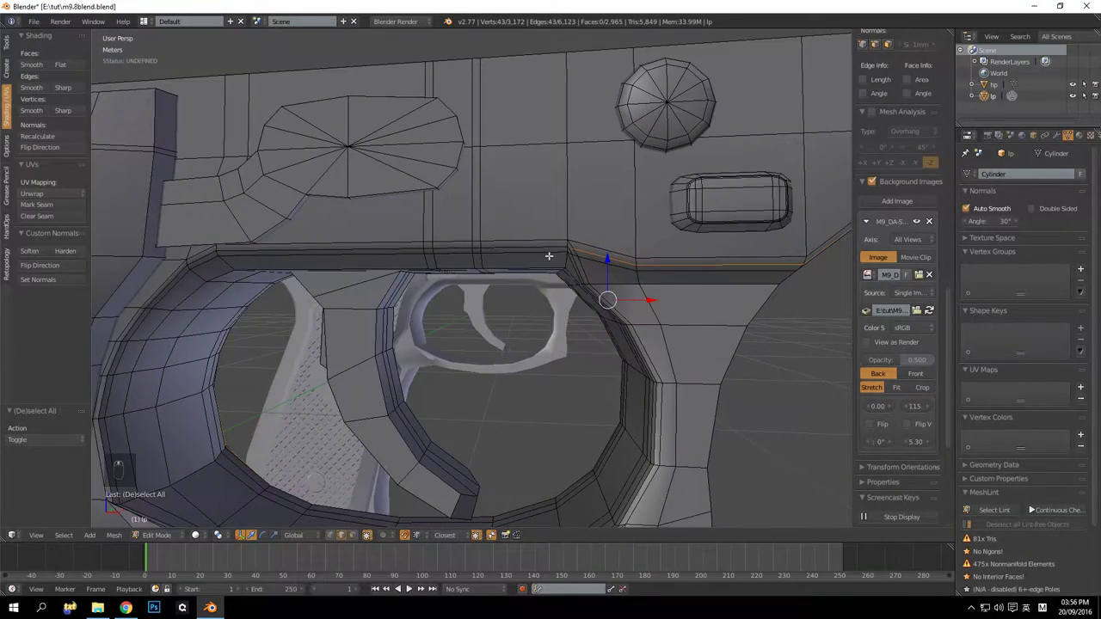
key("ctrl+z")
left_click_drag(674, 278, 648, 279)
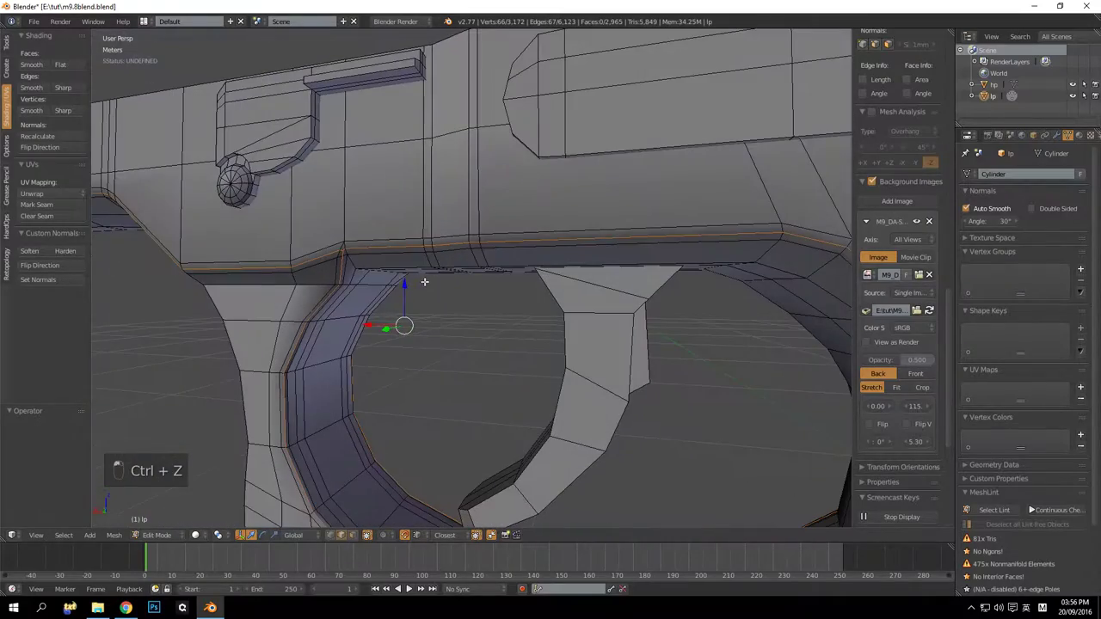
key("ctrl+x")
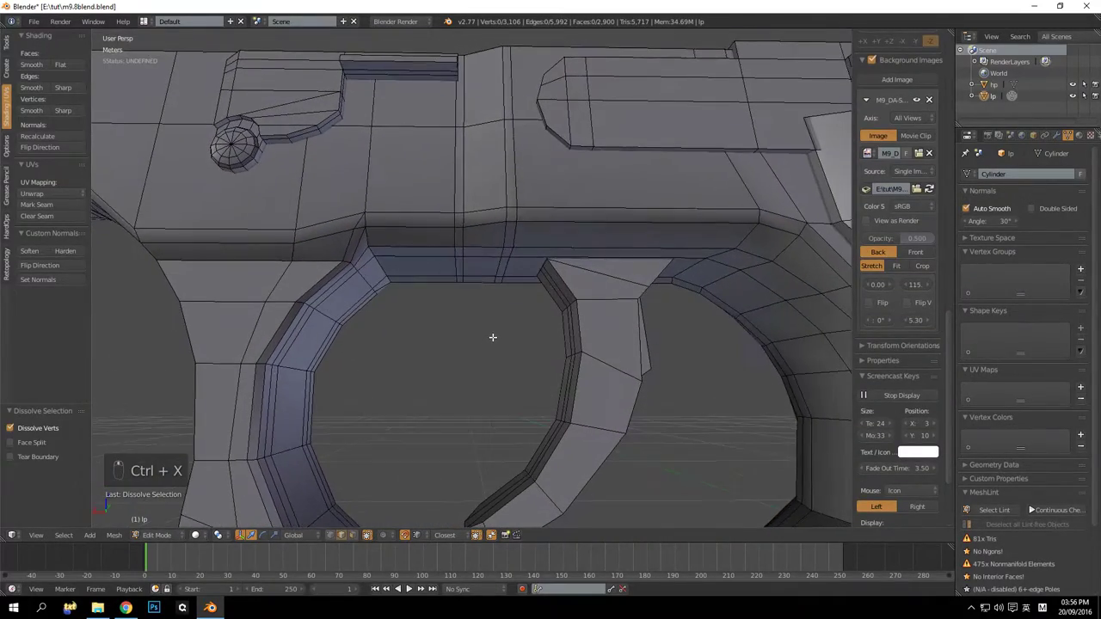
Check the dissolved frame's shading in Object Mode, then return to editing with nothing selected
key("Tab")
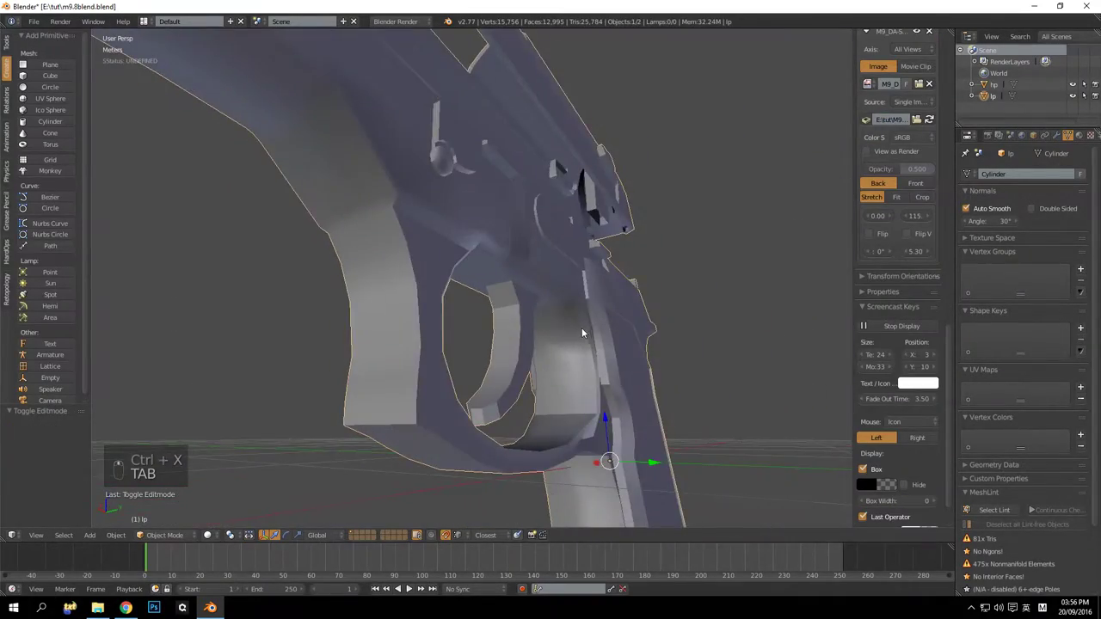
key("Tab")
key("Tab")
key("Tab")
key("a")
key("a")
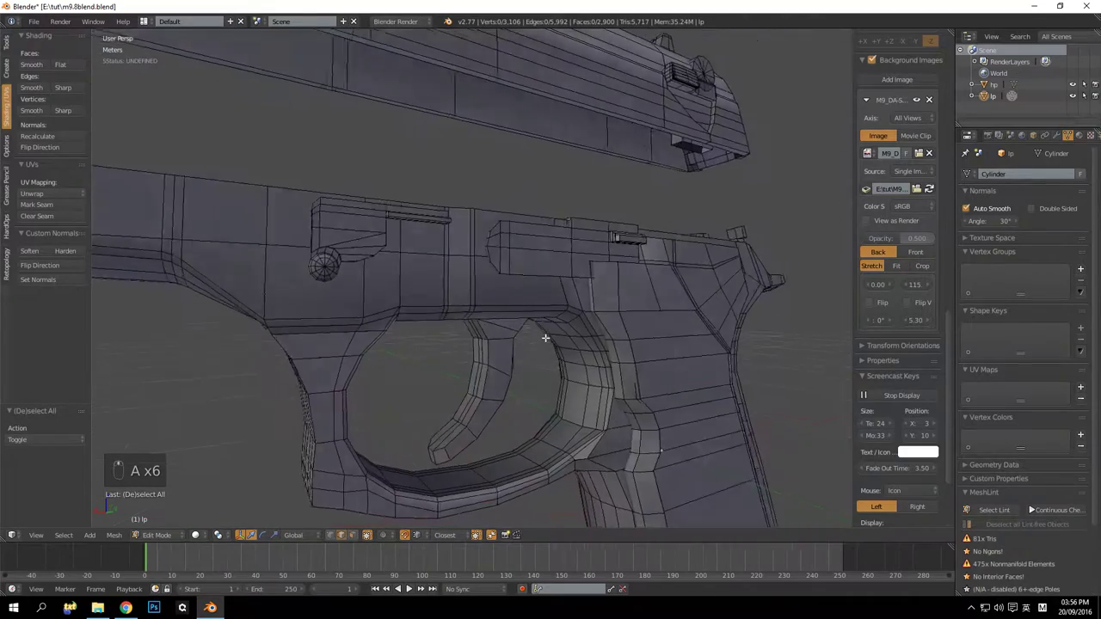
Dissolve the stray frame edge beside the slide stop
middle_click(506, 324)
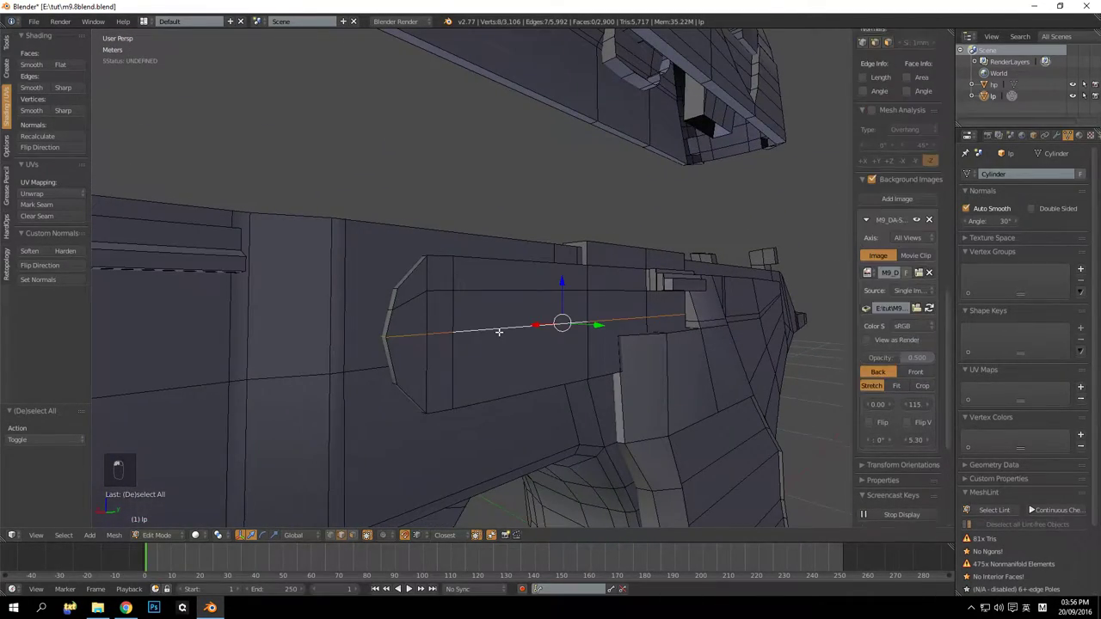
key("ctrl+x")
key("ctrl+z")
key("a")
left_click_drag(533, 294, 551, 283)
key("ctrl+x")
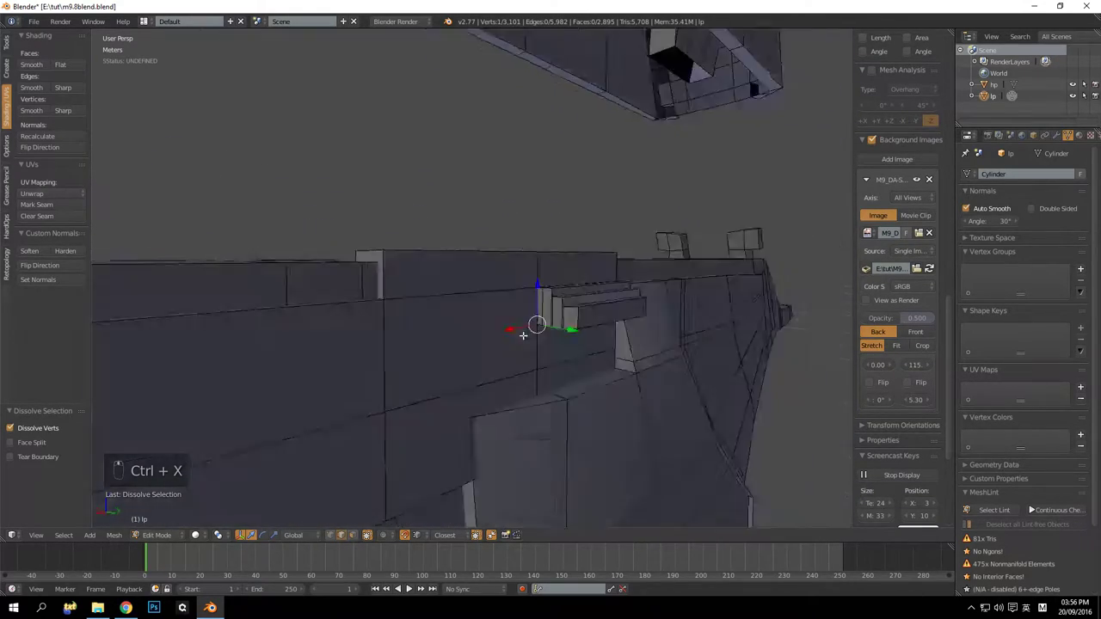
key("z")
key("z")
Knife-cut the resulting n-gon so the frame has no n-gons left
left_click_drag(682, 322, 684, 313)
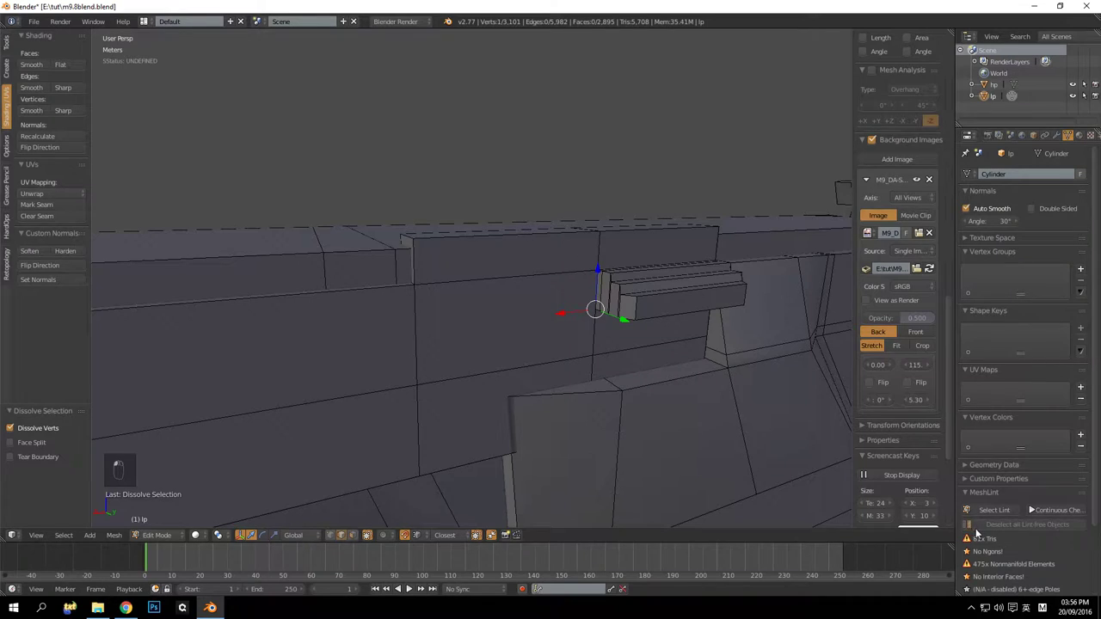
left_click_drag(603, 298, 616, 294)
left_click_drag(578, 272, 544, 246)
key("a")
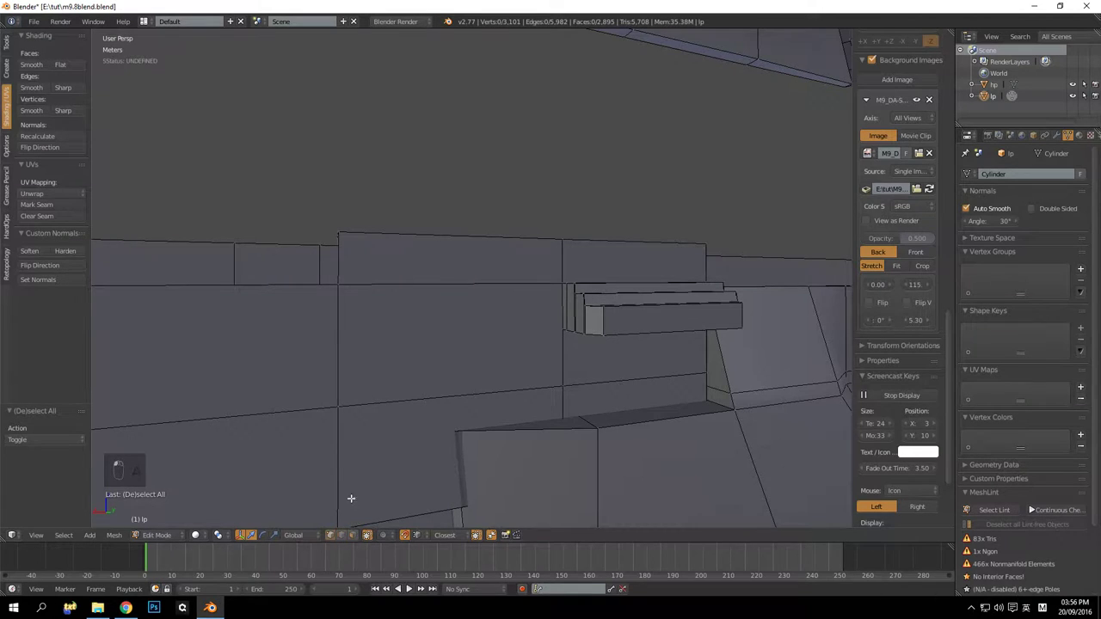
key("k")
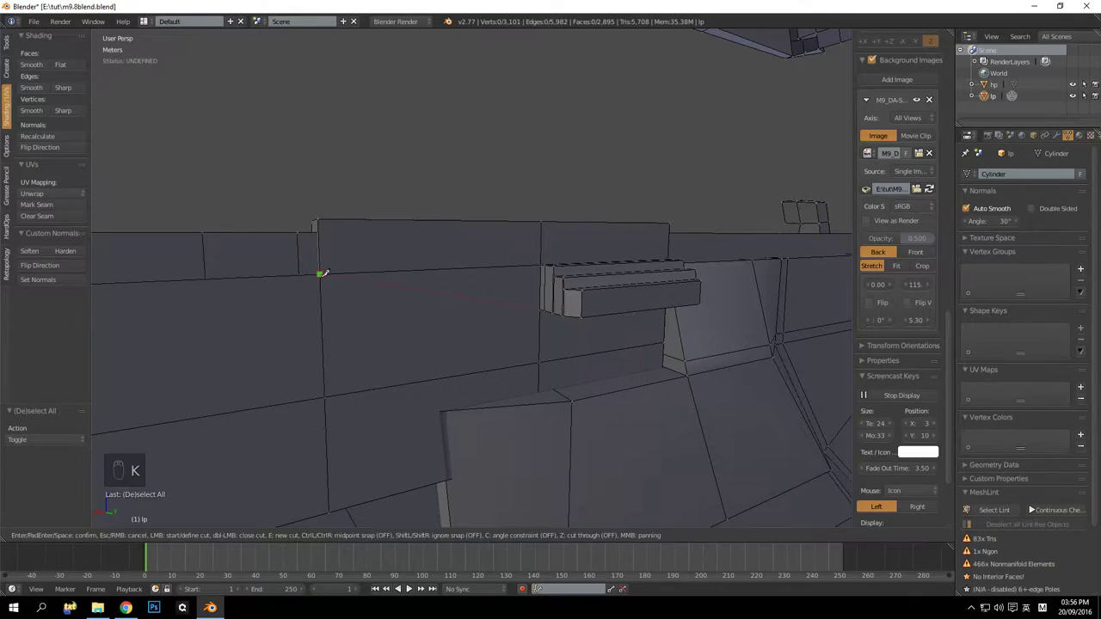
key("a")
middle_click(505, 323)
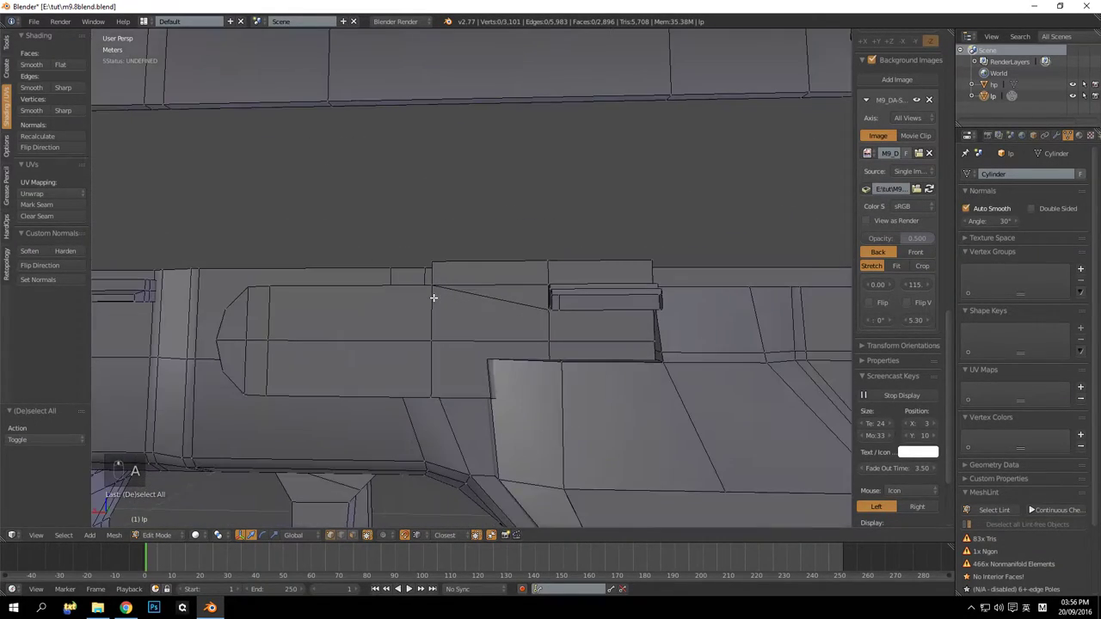
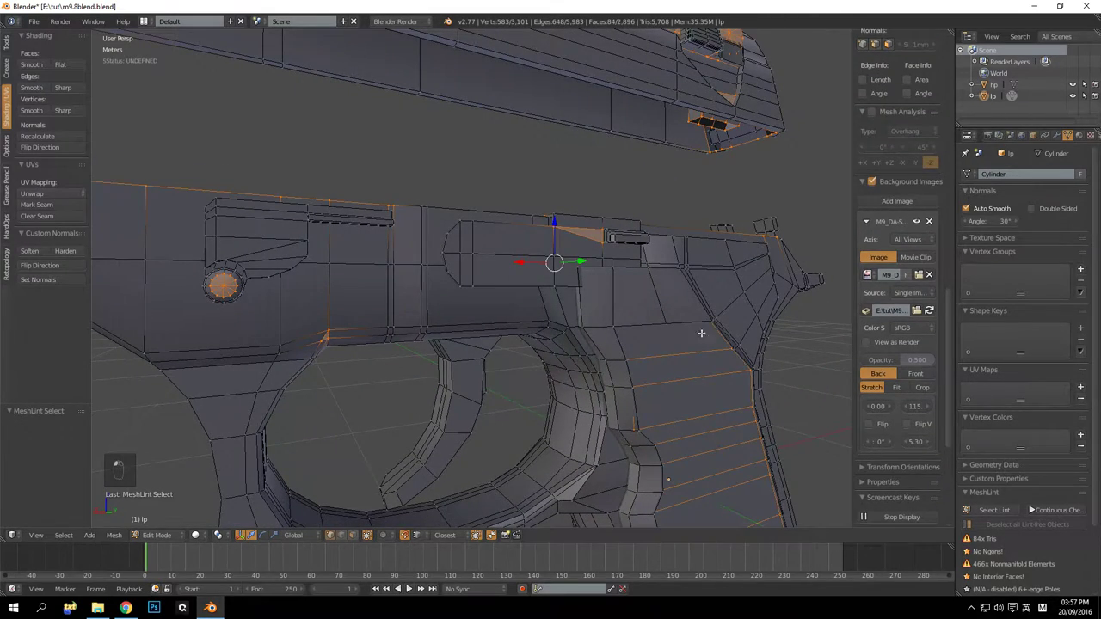
key("a")
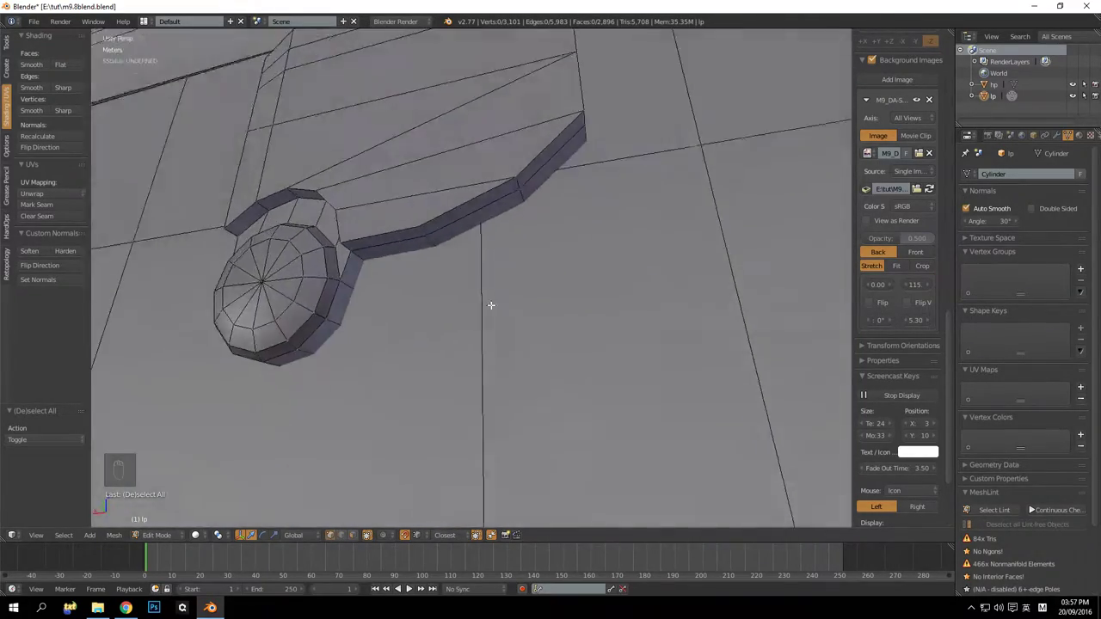
left_click_drag(539, 330, 574, 308)
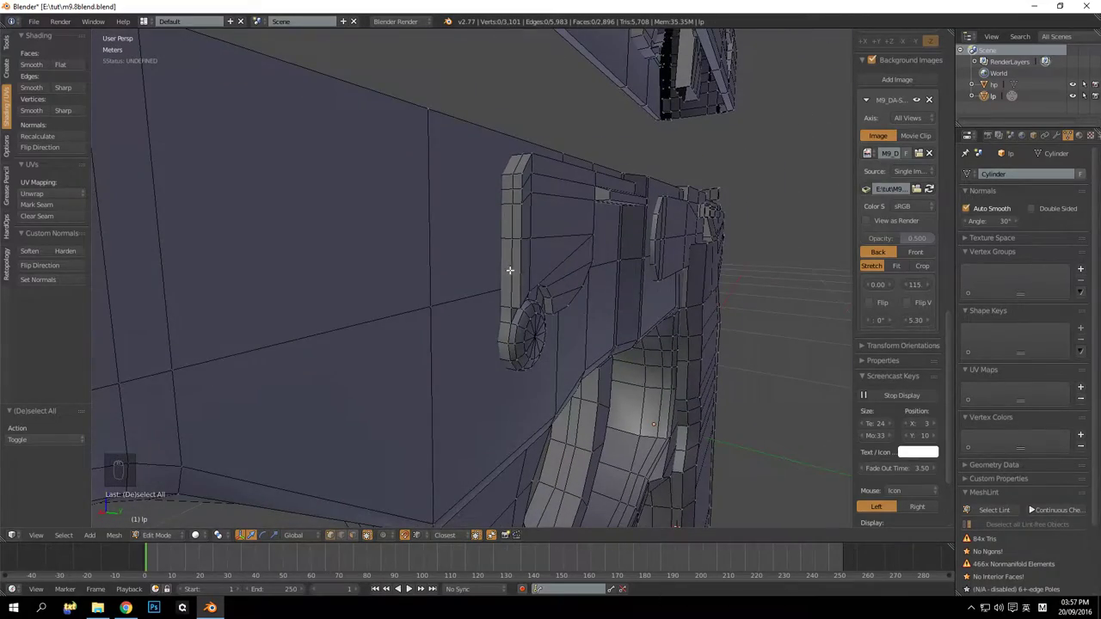
left_click(514, 263)
left_click_drag(515, 267, 448, 269)
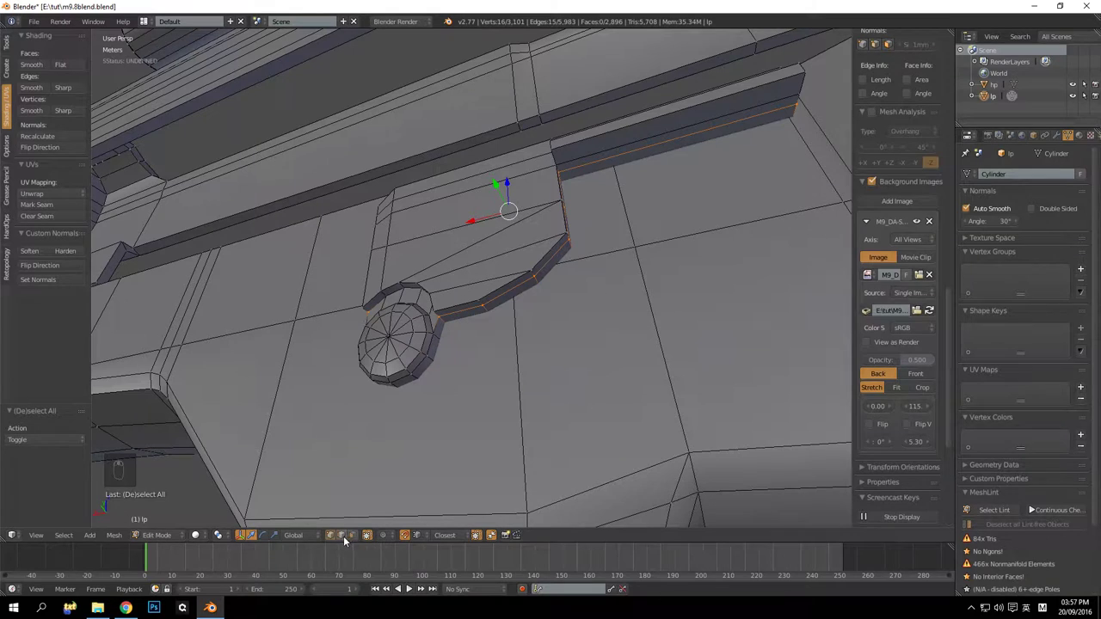
Dissolve the edge loop around the slide stop lever and hide the lever
left_click_drag(343, 541, 458, 286)
left_click_drag(457, 286, 463, 274)
key("ctrl+x")
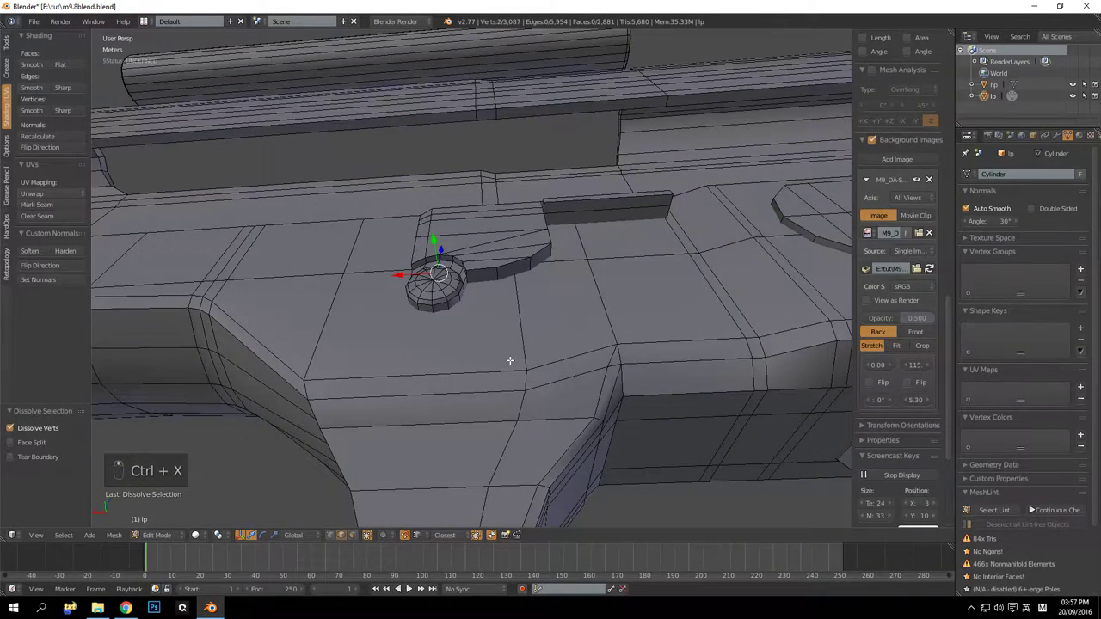
key("l")
key("h")
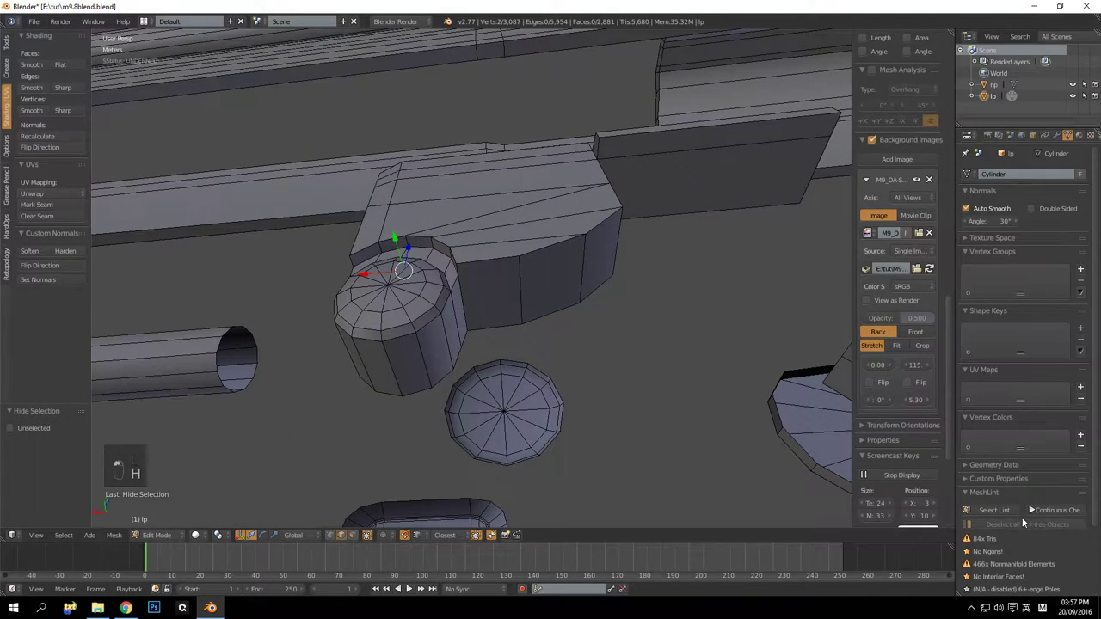
Knife-cut the n-gons beneath the lever into quads so mesh lint reports none
left_click_drag(574, 322, 541, 298)
key("a")
key("k")
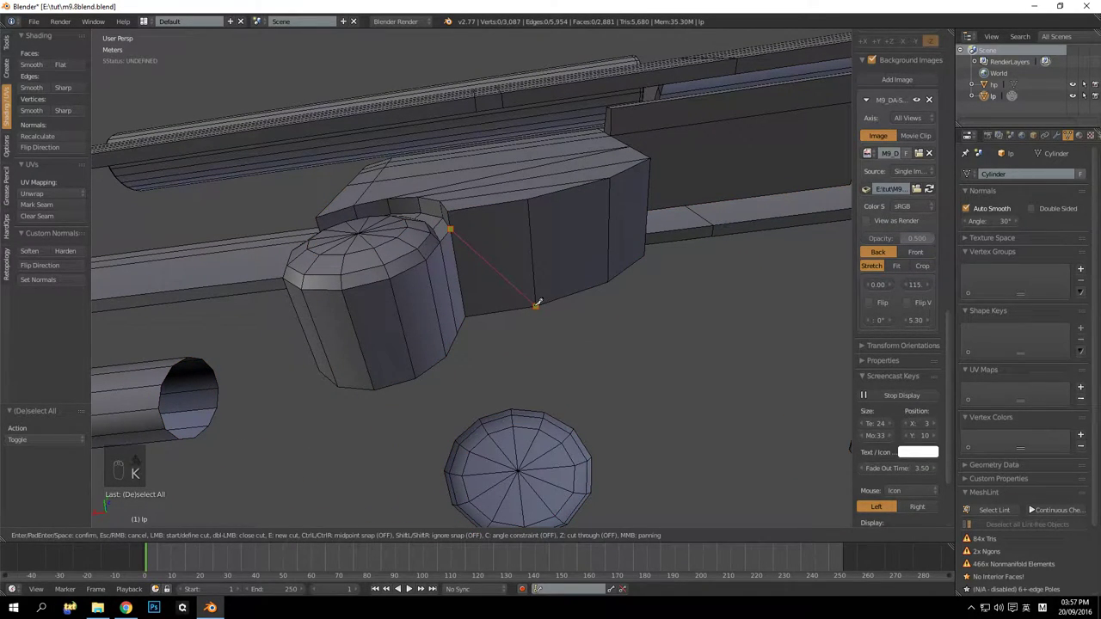
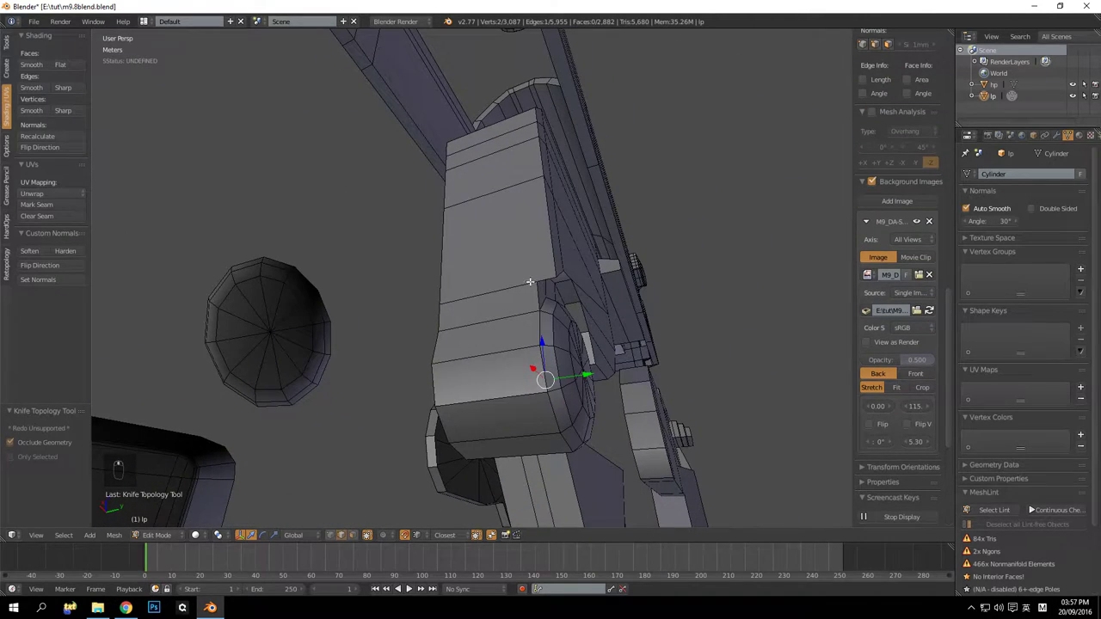
key("k")
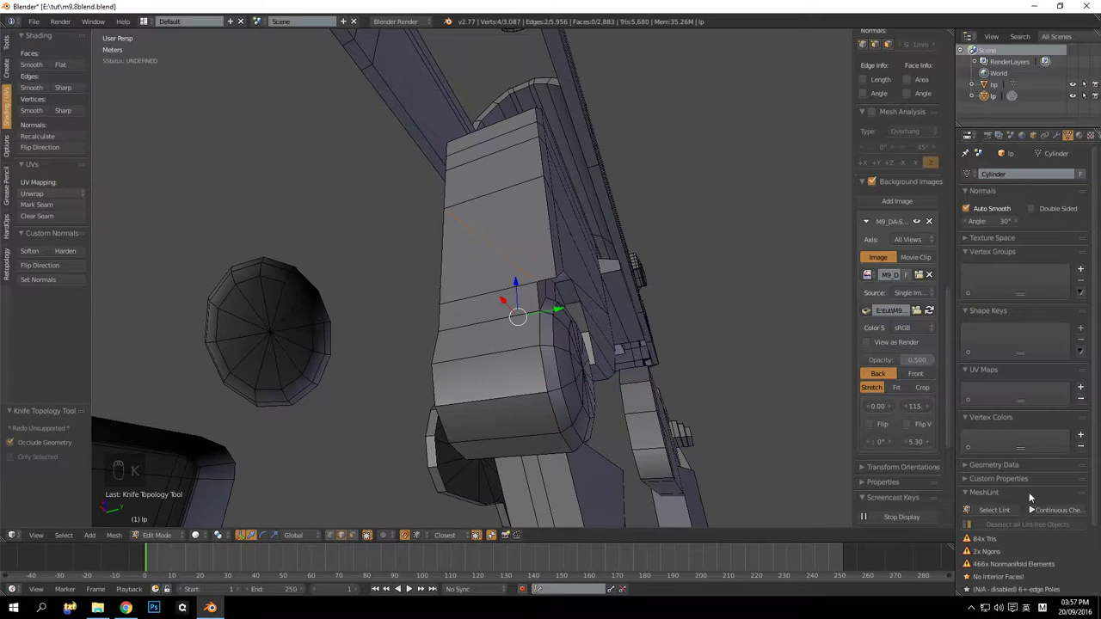
middle_click(670, 318)
middle_click(649, 317)
left_click_drag(536, 299, 510, 287)
key("a")
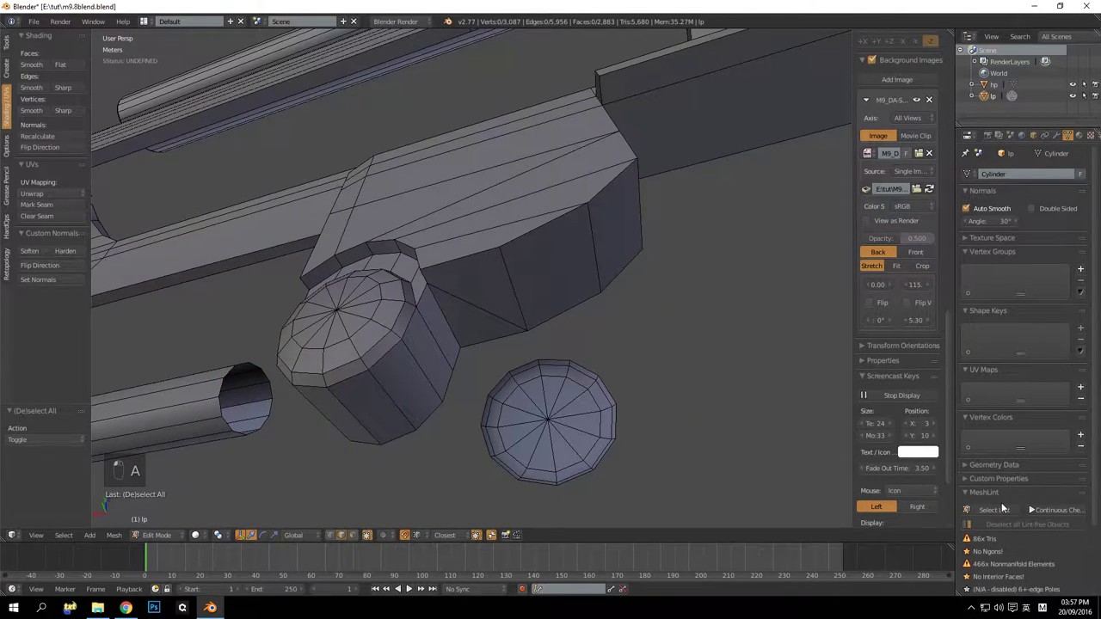
left_click_drag(590, 352, 542, 332)
key("a")
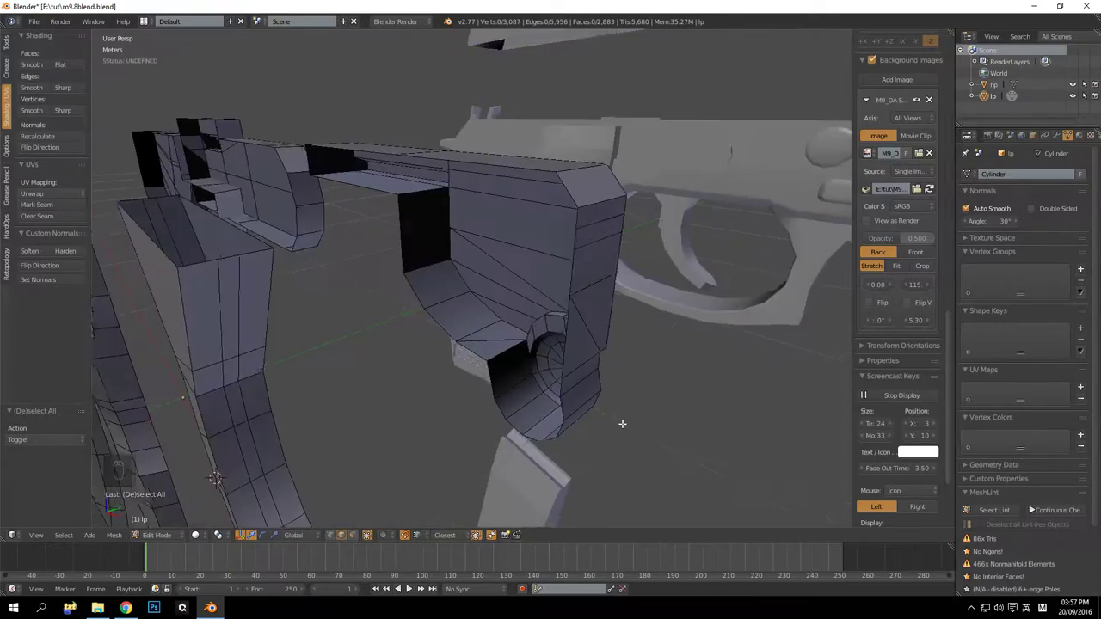
Unhide the lever and dissolve the redundant edge loop on the frame's front block
key("alt+h")
key("a")
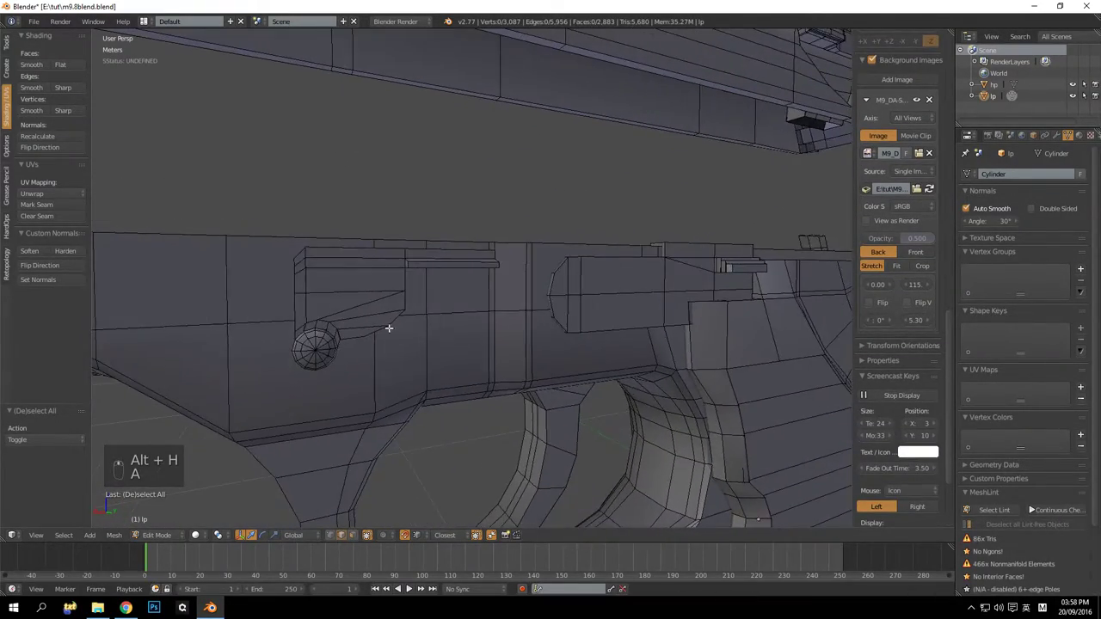
left_click_drag(616, 311, 543, 288)
left_click_drag(532, 284, 573, 309)
left_click_drag(520, 311, 443, 312)
key("KP_Decimal")
key("a")
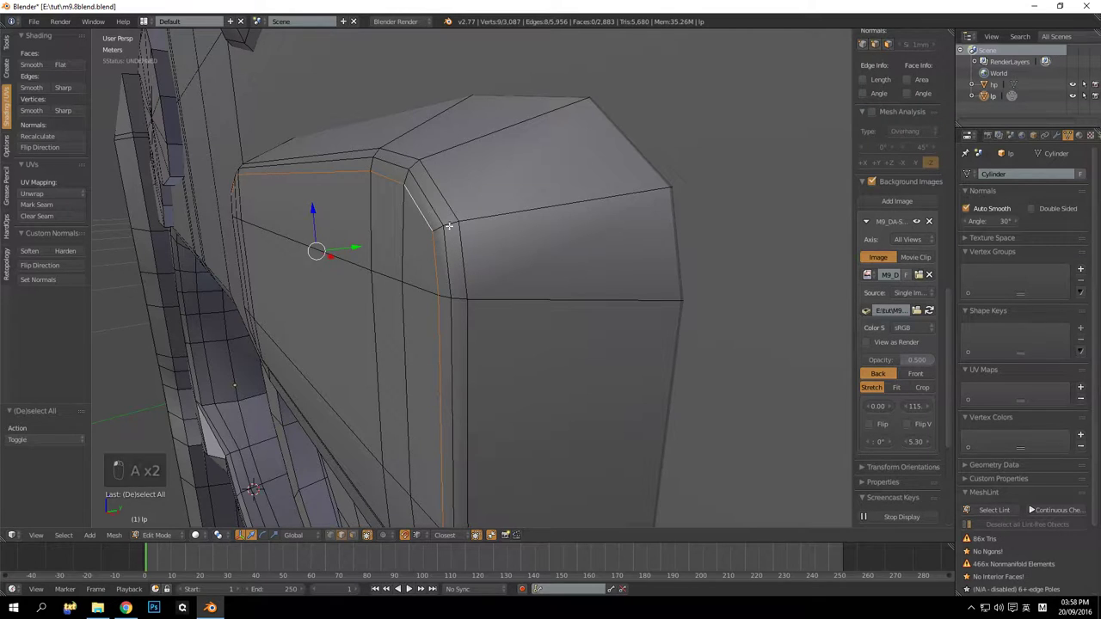
left_click_drag(389, 200, 498, 266)
left_click_drag(486, 287, 372, 292)
left_click_drag(372, 293, 643, 343)
left_click_drag(642, 344, 547, 328)
key("ctrl+x")
Dissolve the edge loop on the rounded oblong side bump and review the result in Object Mode
middle_click(502, 328)
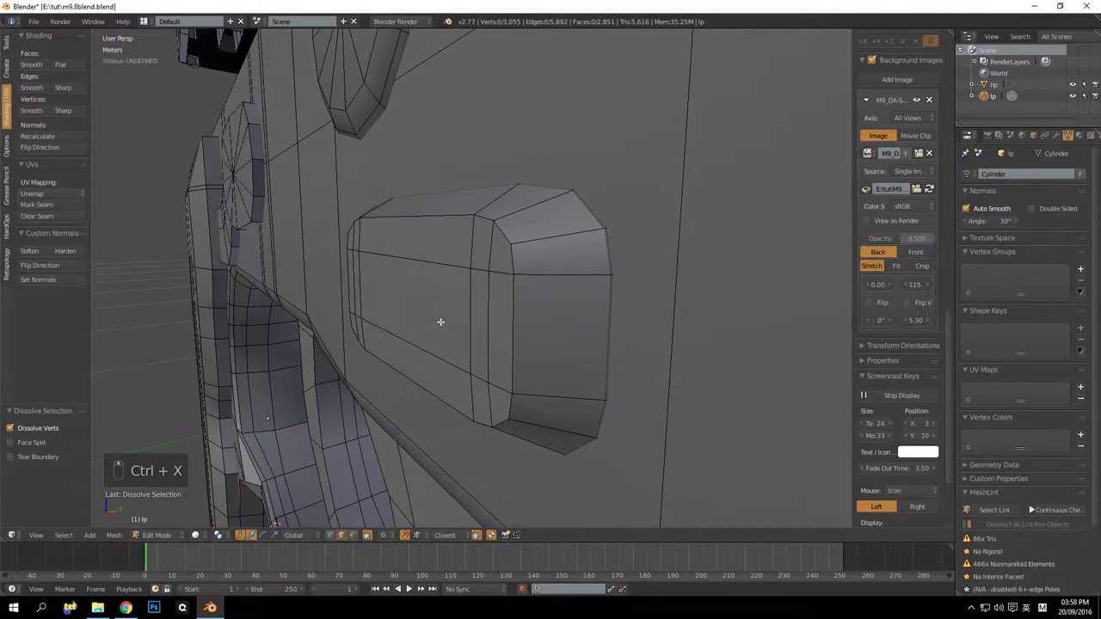
middle_click(457, 320)
left_click_drag(542, 319, 473, 304)
middle_click(473, 304)
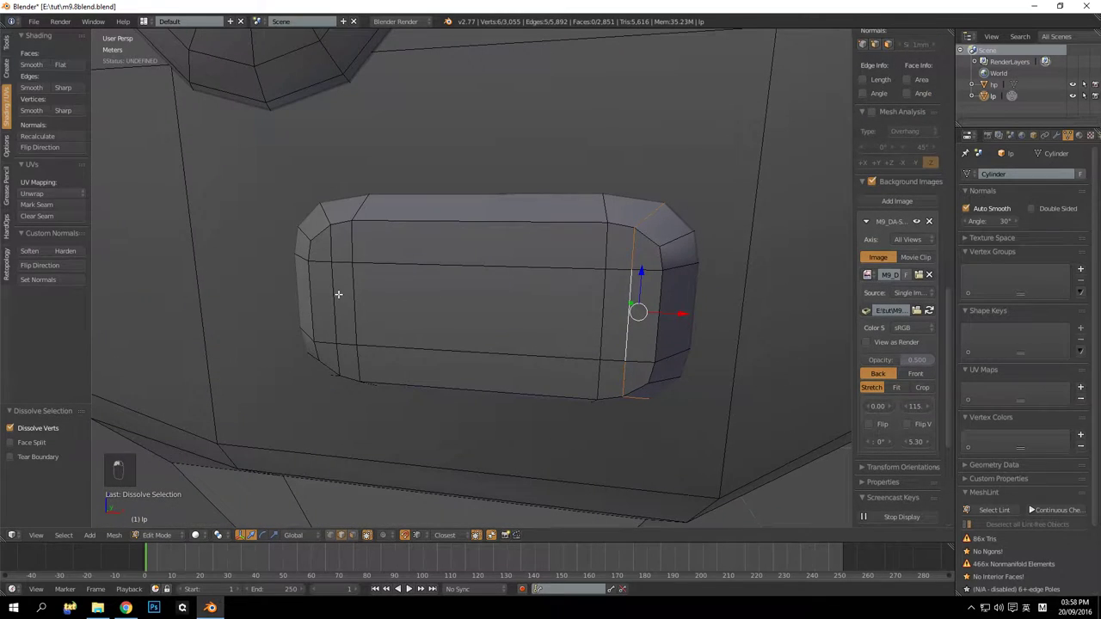
key("ctrl+x")
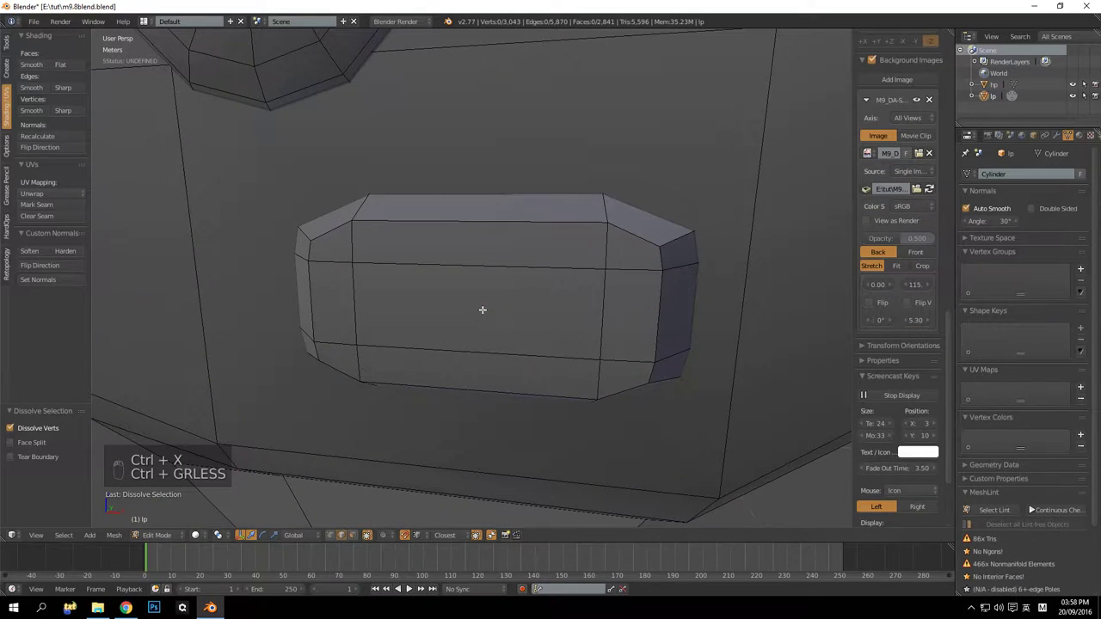
key("ctrl+z")
key("a")
key("Tab")
middle_click(539, 315)
middle_click(498, 323)
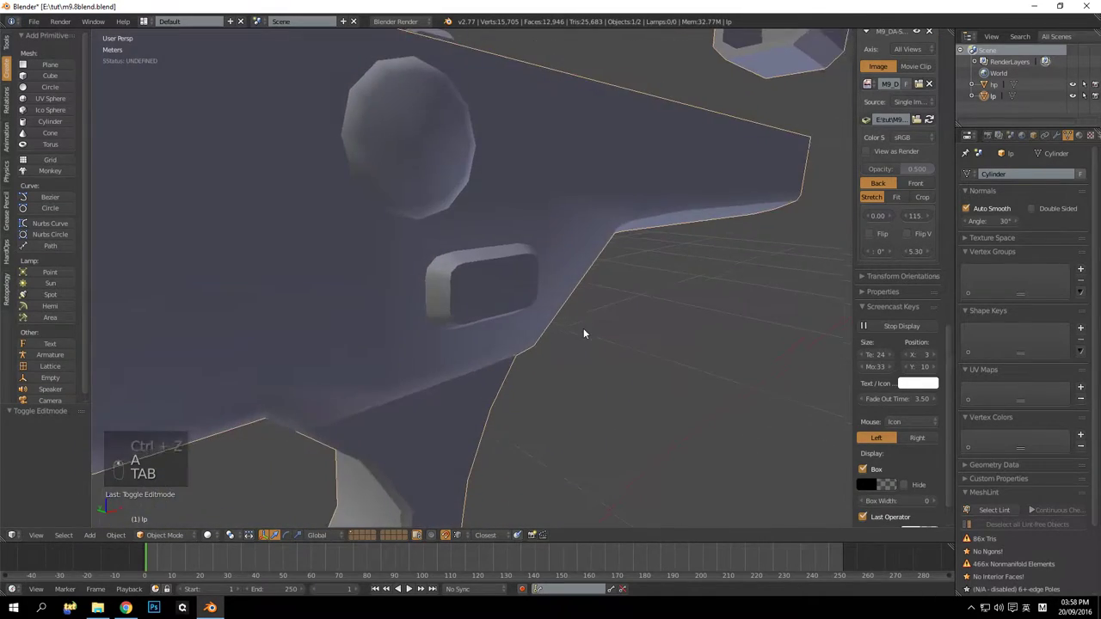
key("Tab")
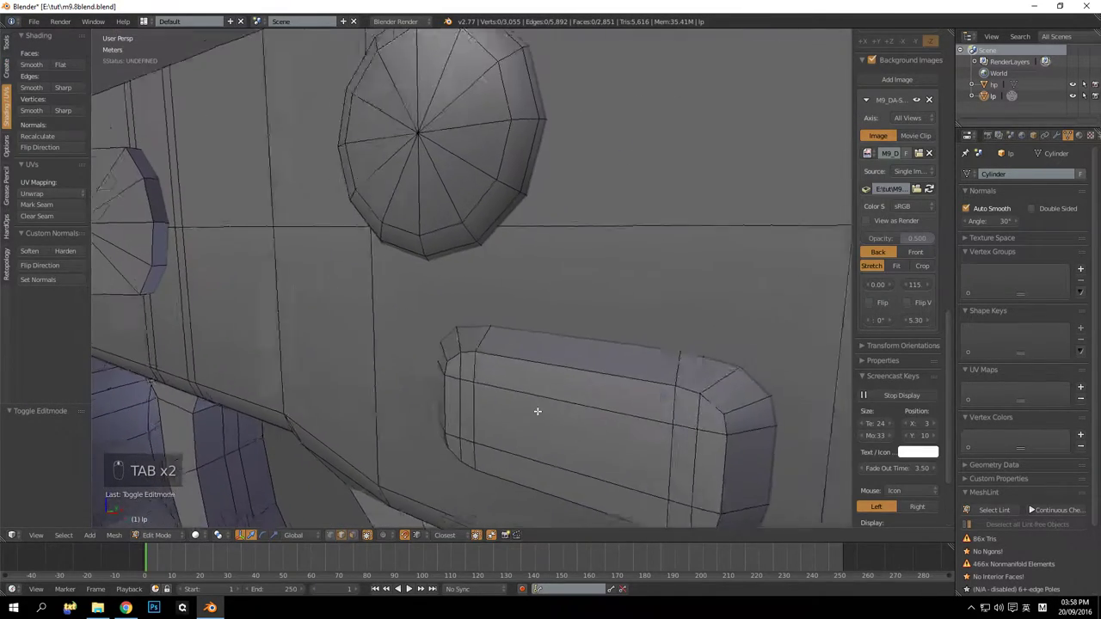
middle_click(495, 314)
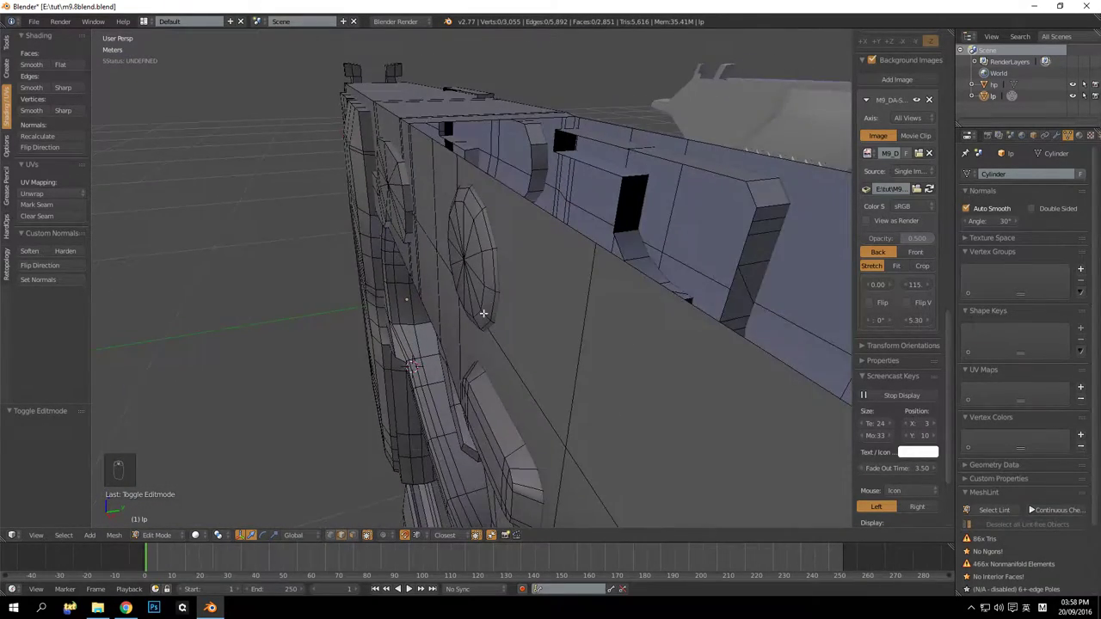
left_click_drag(527, 147, 531, 160)
key("ctrl+x")
key("ctrl+z")
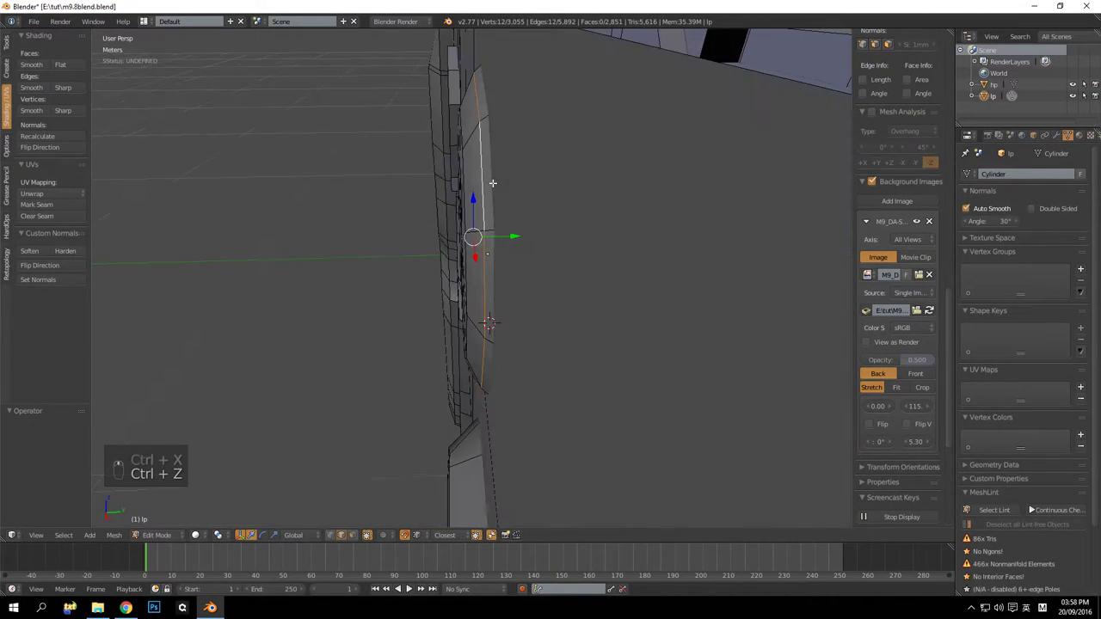
key("a")
left_click_drag(439, 156, 481, 146)
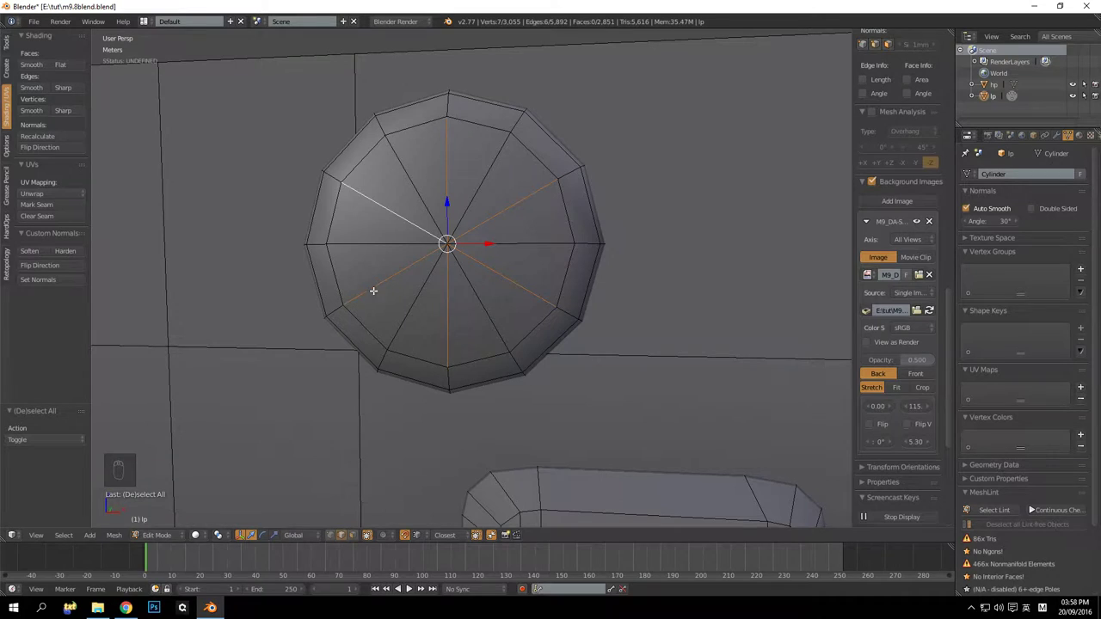
key("ctrl+x")
key("ctrl+z")
key("ctrl+x")
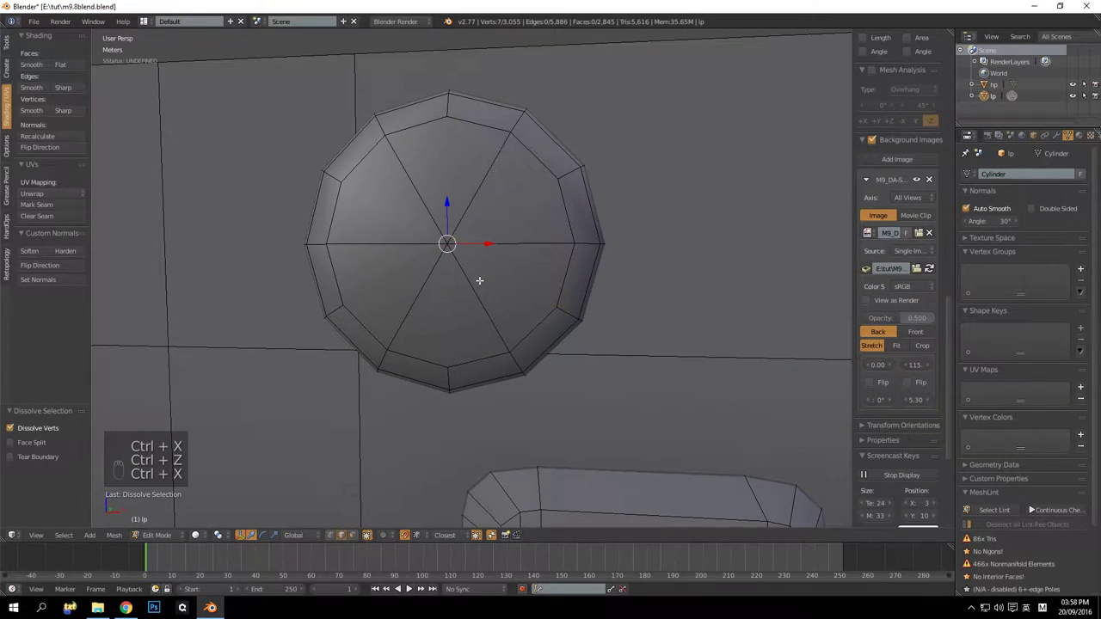
key("ctrl+z")
key("ctrl+x")
key("ctrl+z")
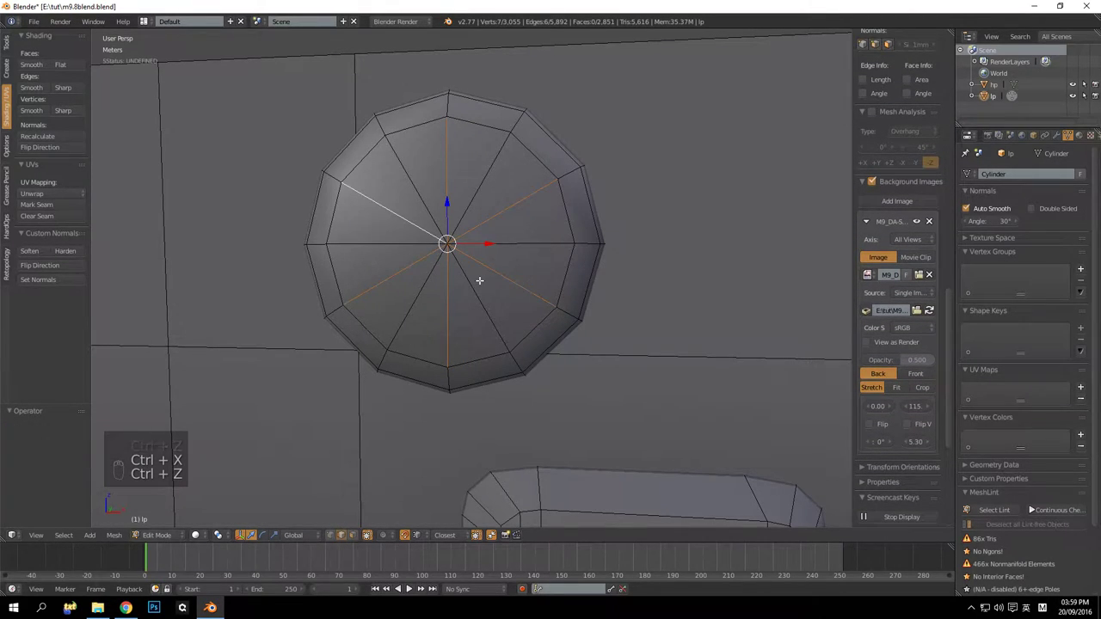
key("ctrl+x")
key("ctrl+z")
key("ctrl+x")
key("ctrl+z")
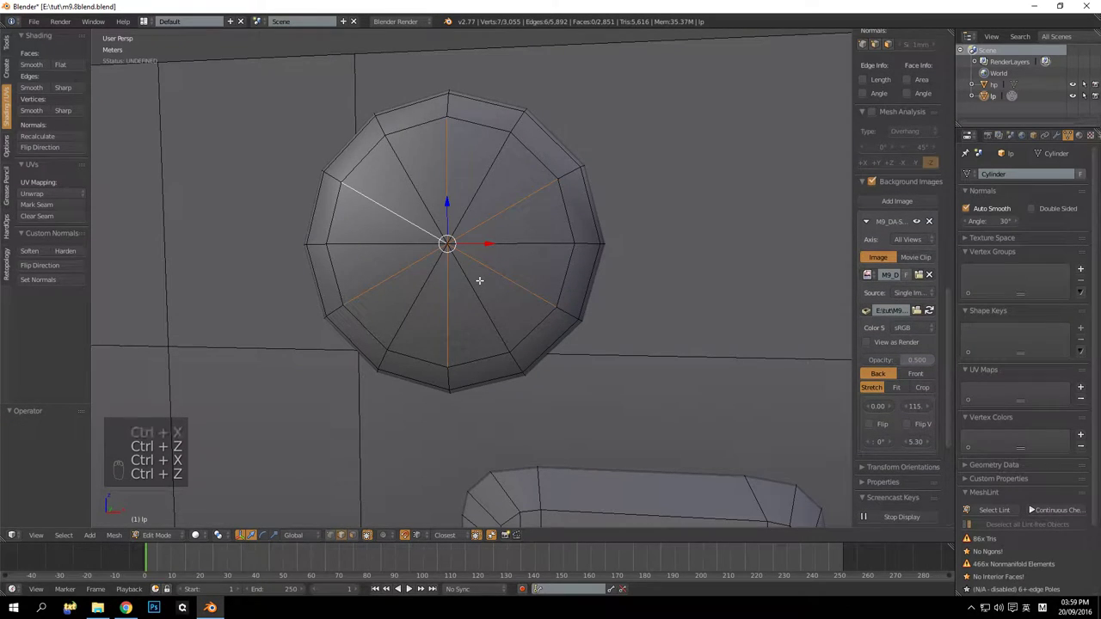
key("ctrl+x")
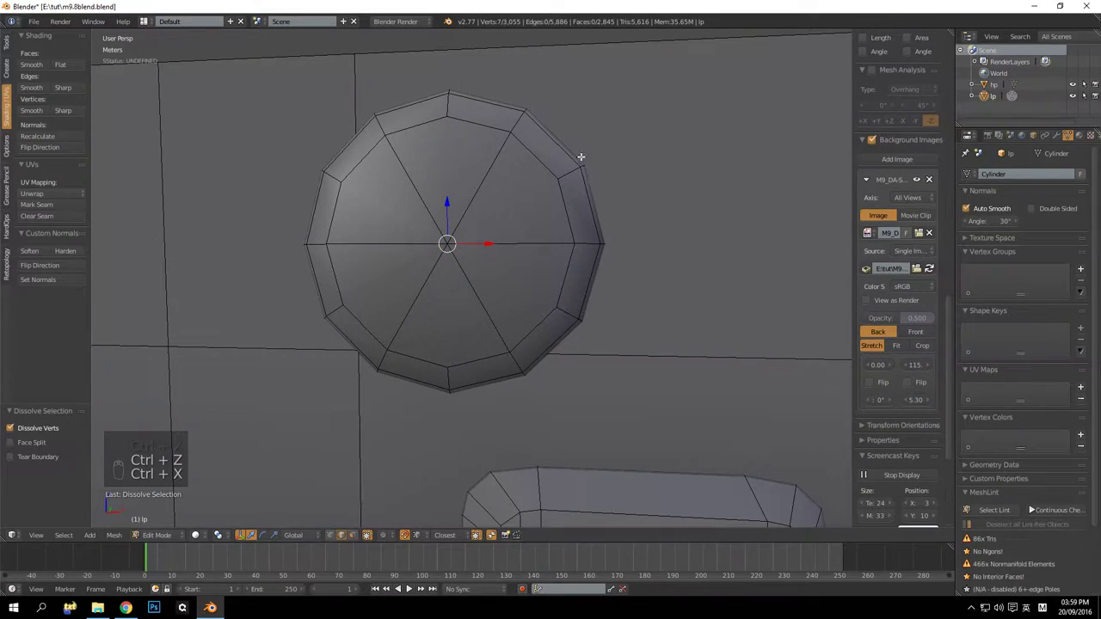
key("ctrl+z")
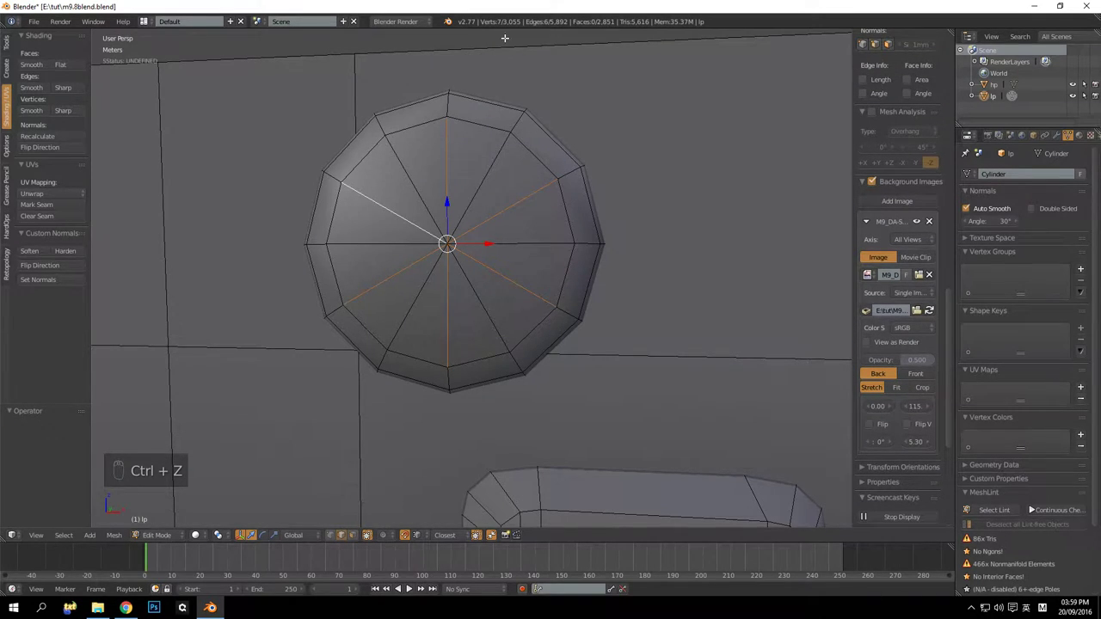
key("ctrl+x")
key("ctrl+z")
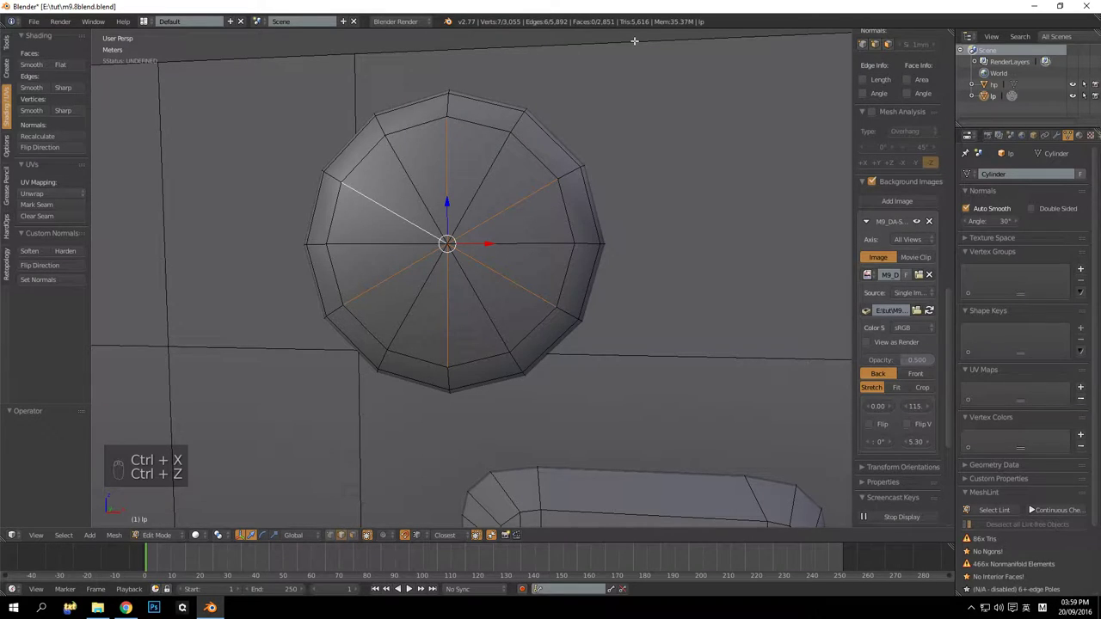
key("ctrl+x")
key("ctrl+z")
key("ctrl+x")
key("ctrl+z")
key("ctrl+x")
key("ctrl+z")
key("a")
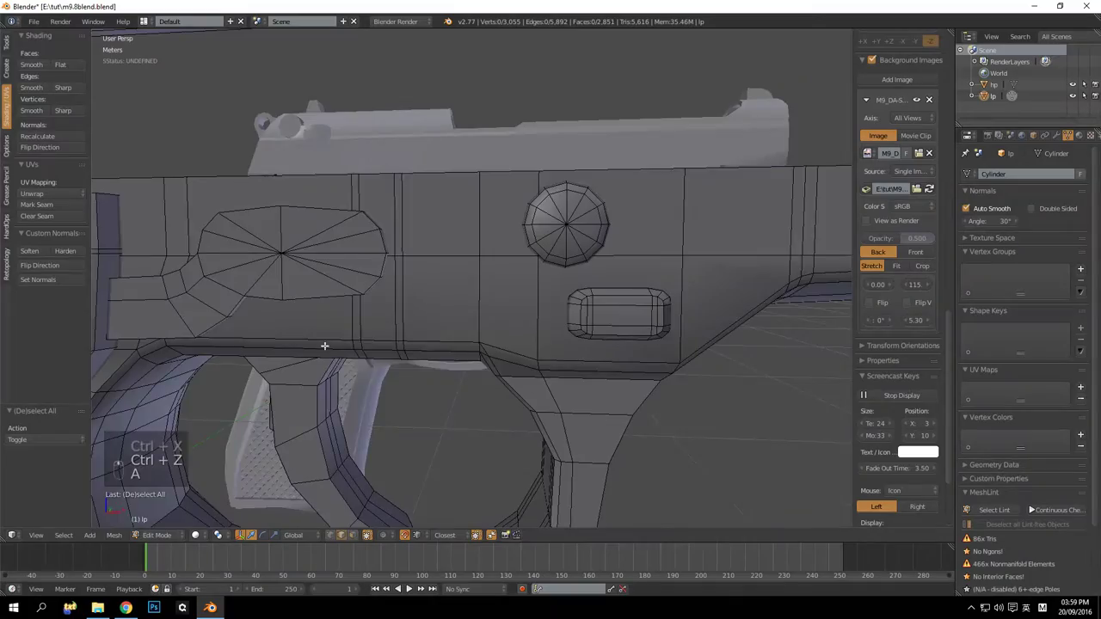
middle_click(442, 370)
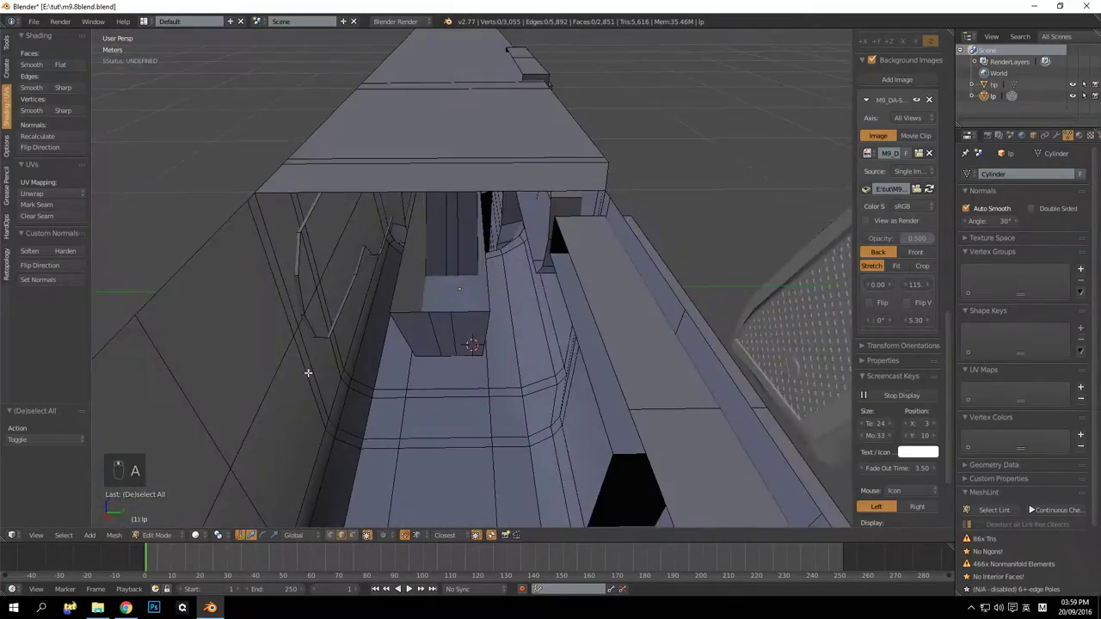
left_click_drag(313, 356, 346, 339)
left_click_drag(458, 267, 471, 235)
middle_click(506, 264)
left_click_drag(500, 260, 601, 278)
middle_click(617, 263)
left_click_drag(578, 273, 446, 363)
left_click(410, 356)
left_click_drag(405, 330, 492, 543)
left_click_drag(492, 543, 354, 539)
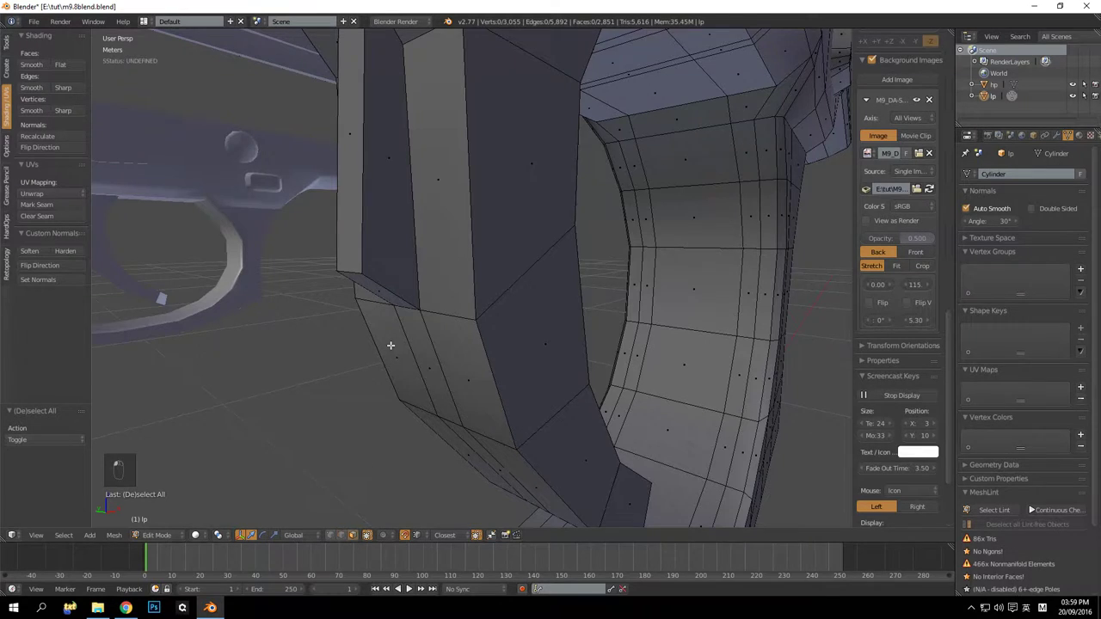
left_click_drag(394, 384, 626, 335)
key("a")
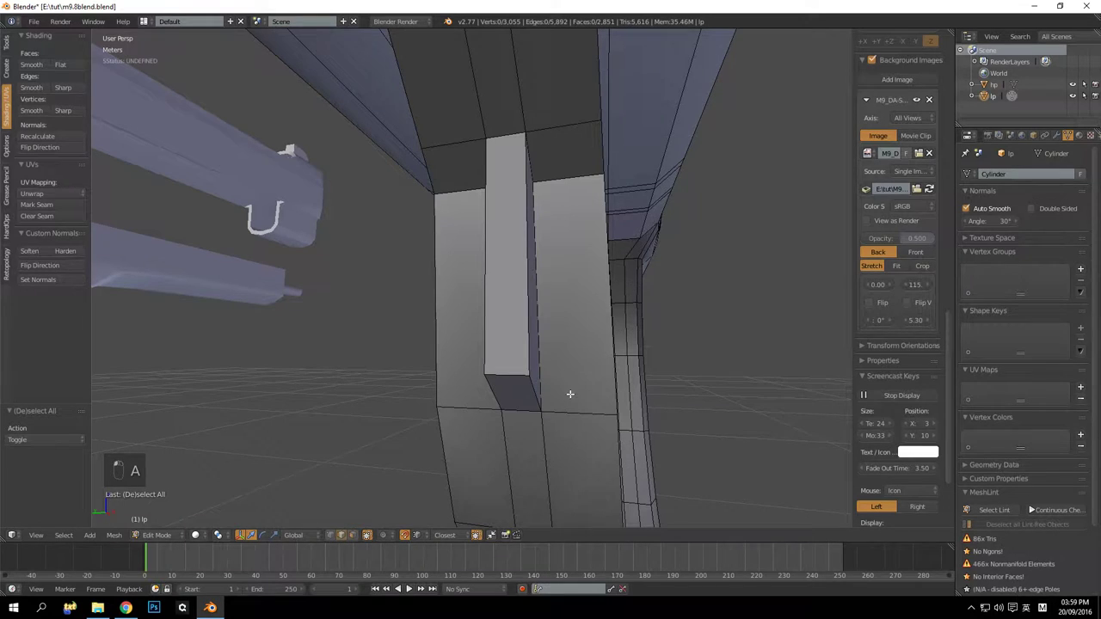
left_click_drag(544, 378, 510, 377)
left_click_drag(473, 395, 451, 371)
left_click_drag(464, 351, 579, 356)
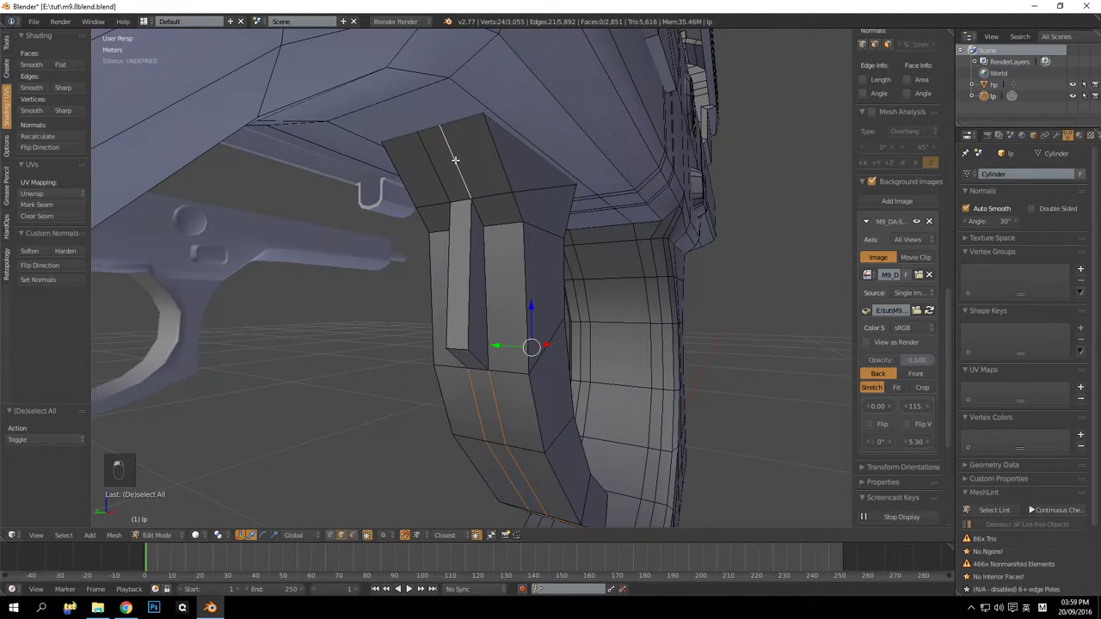
Dissolve the extra edge loops on the front of the frame
key("ctrl+x")
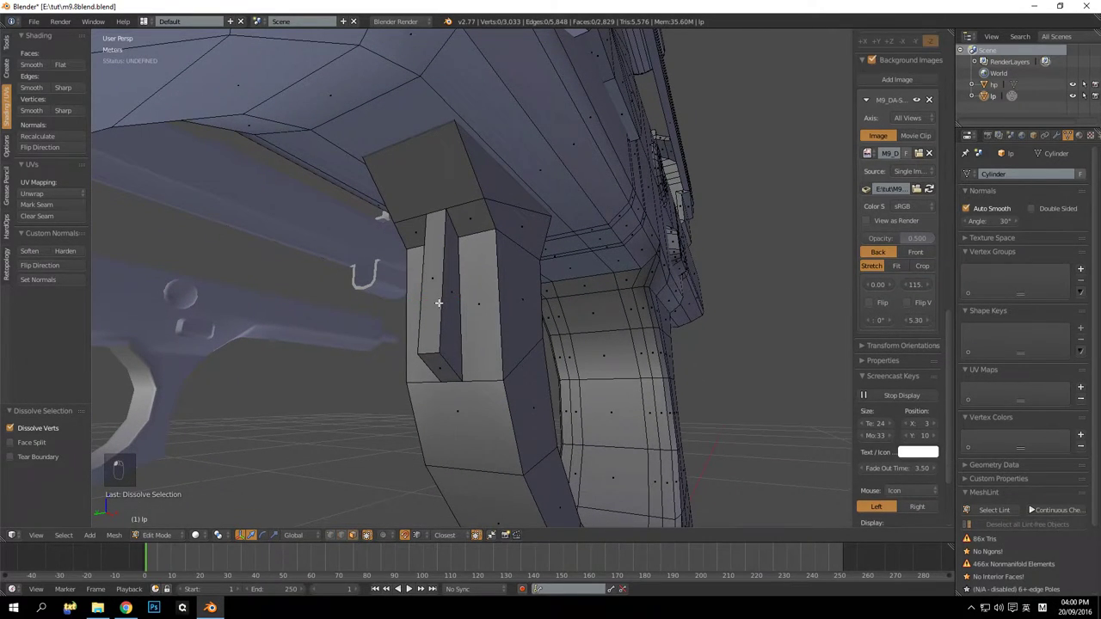
left_click_drag(462, 312, 419, 430)
key("a")
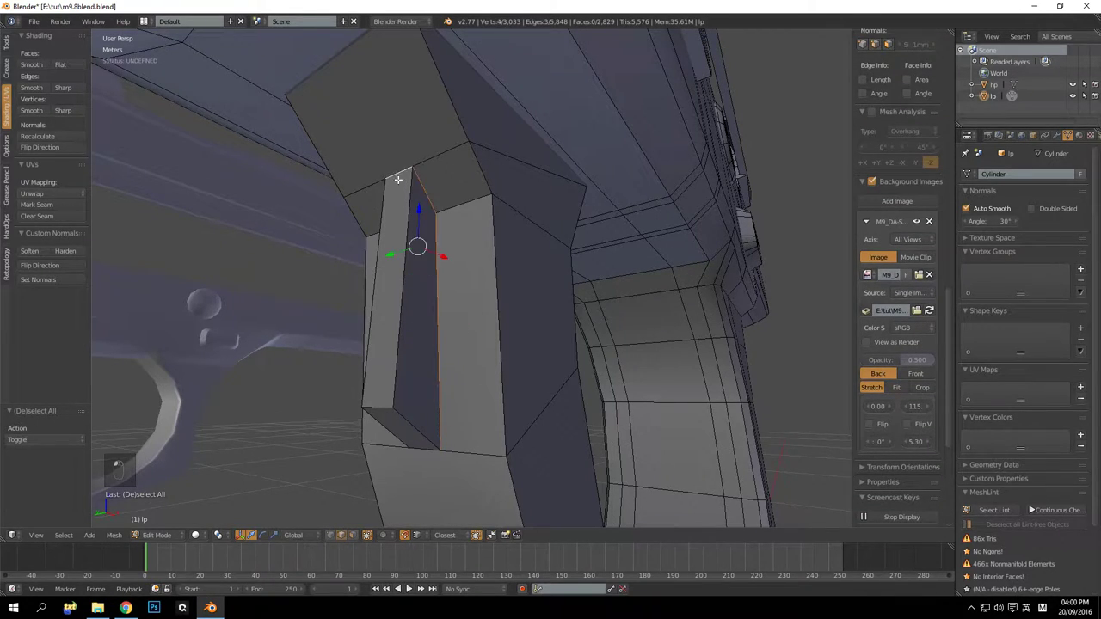
left_click_drag(547, 246, 270, 378)
Rip the groove edge, move it along X and extrude to rebuild the narrow groove strip
key("v")
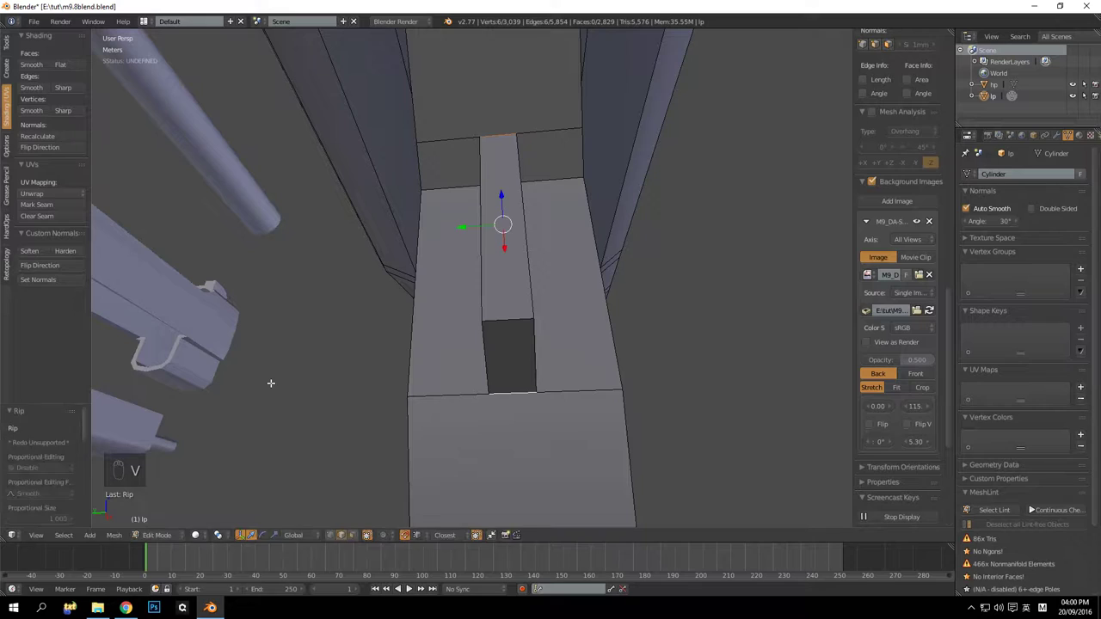
left_click_drag(453, 346, 425, 321)
left_click_drag(423, 319, 372, 328)
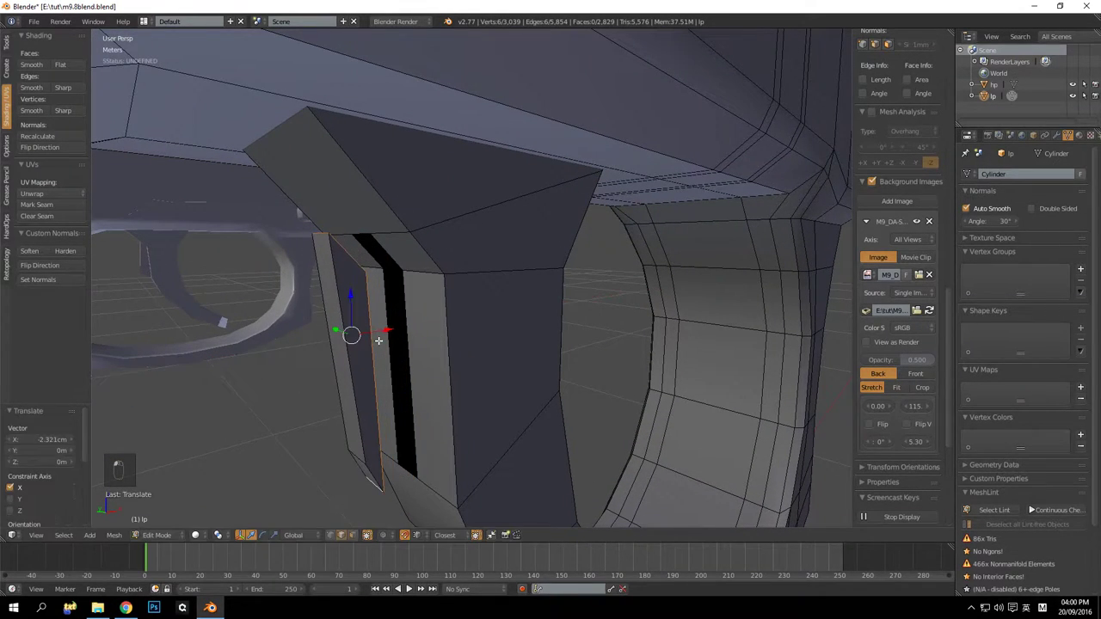
key("ctrl+z")
key("a")
key("ctrl+z")
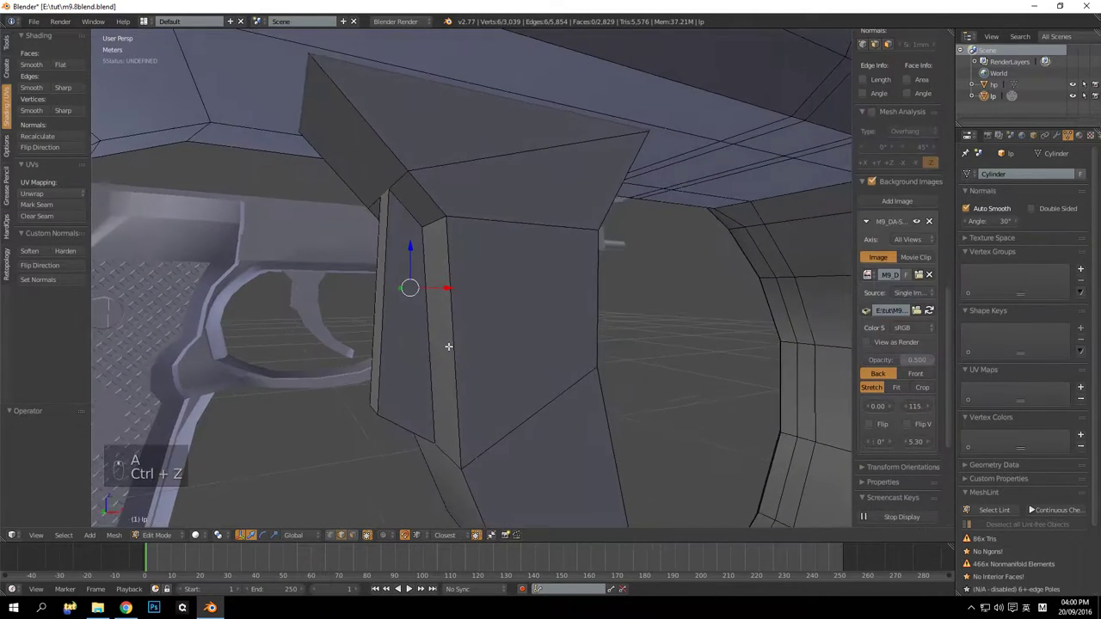
middle_click(420, 348)
left_click_drag(437, 286, 680, 354)
key("ctrl+z")
key("e")
key("KP_Decimal")
Finish extruding the groove strip, then hide it to reach the gap behind
key("z")
key("z")
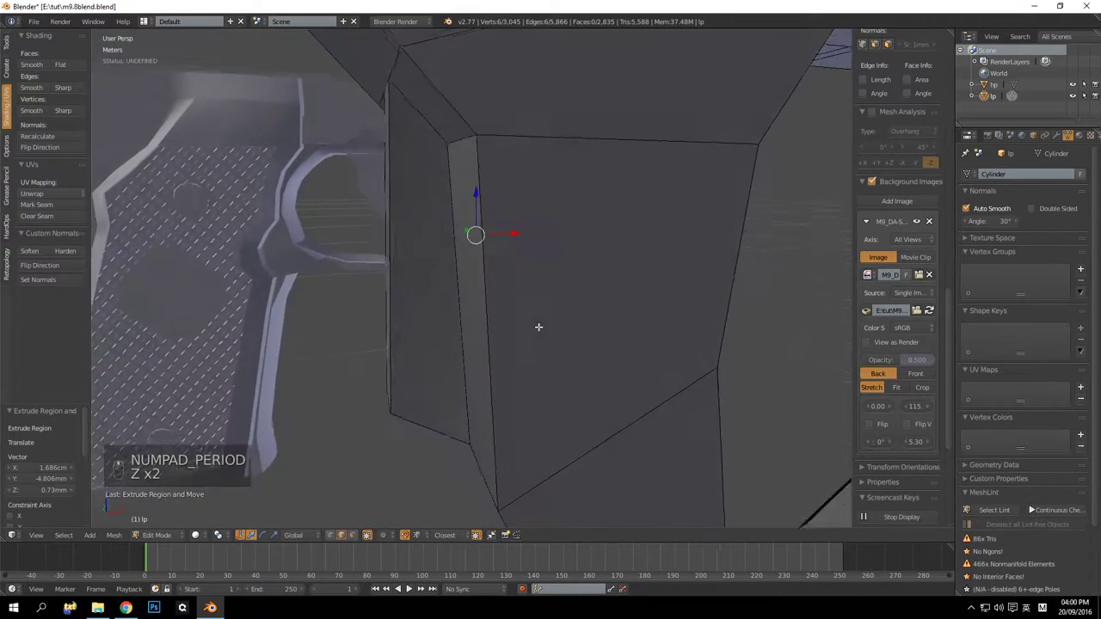
key("a")
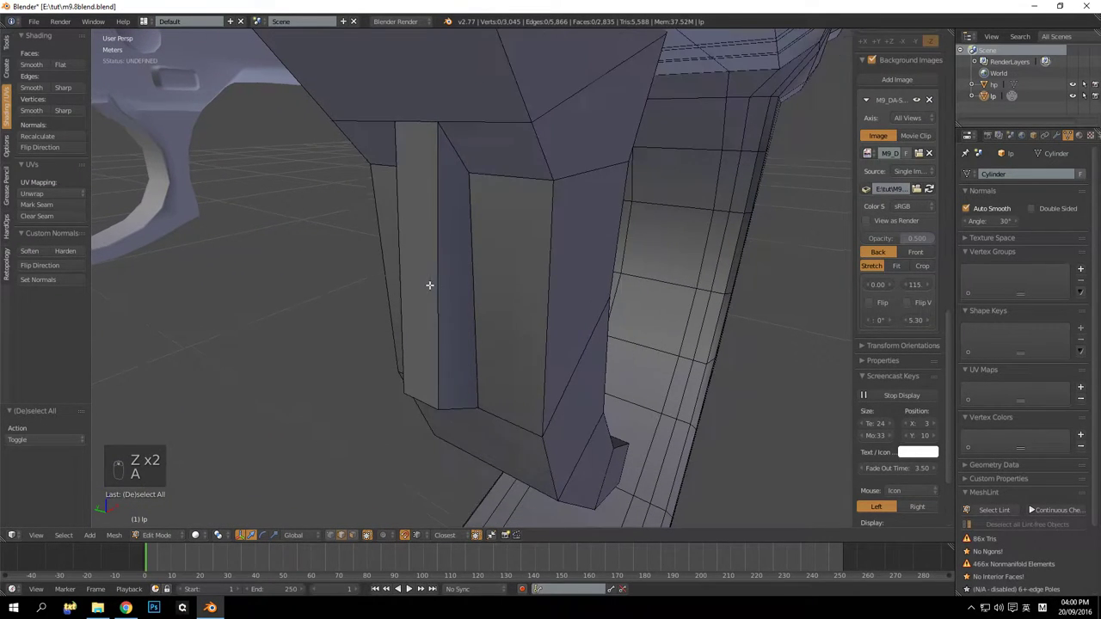
key("l")
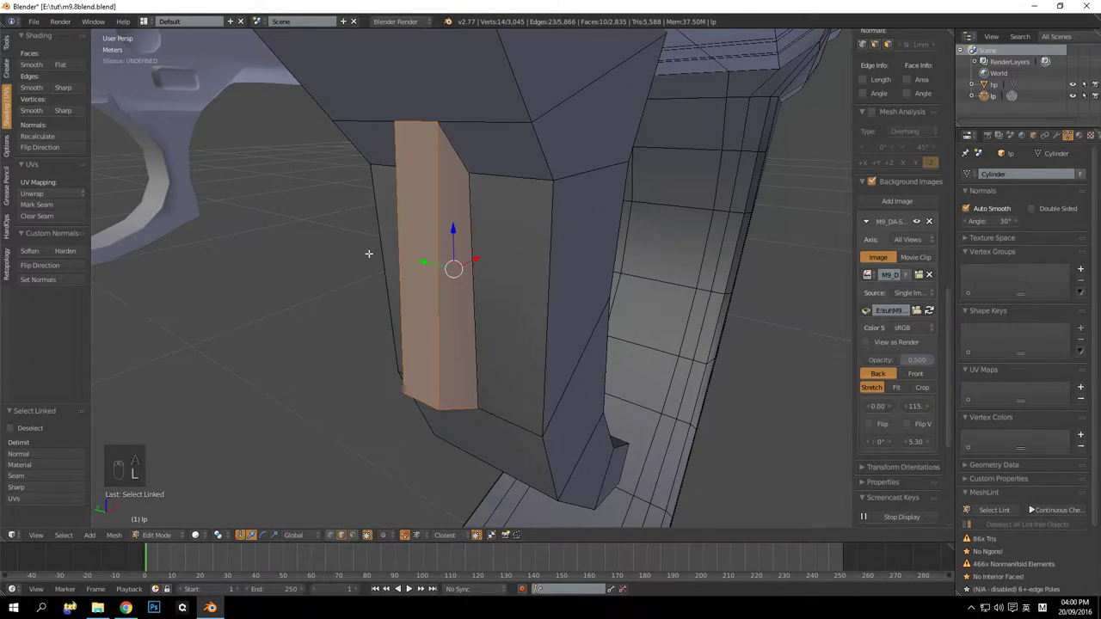
key("h")
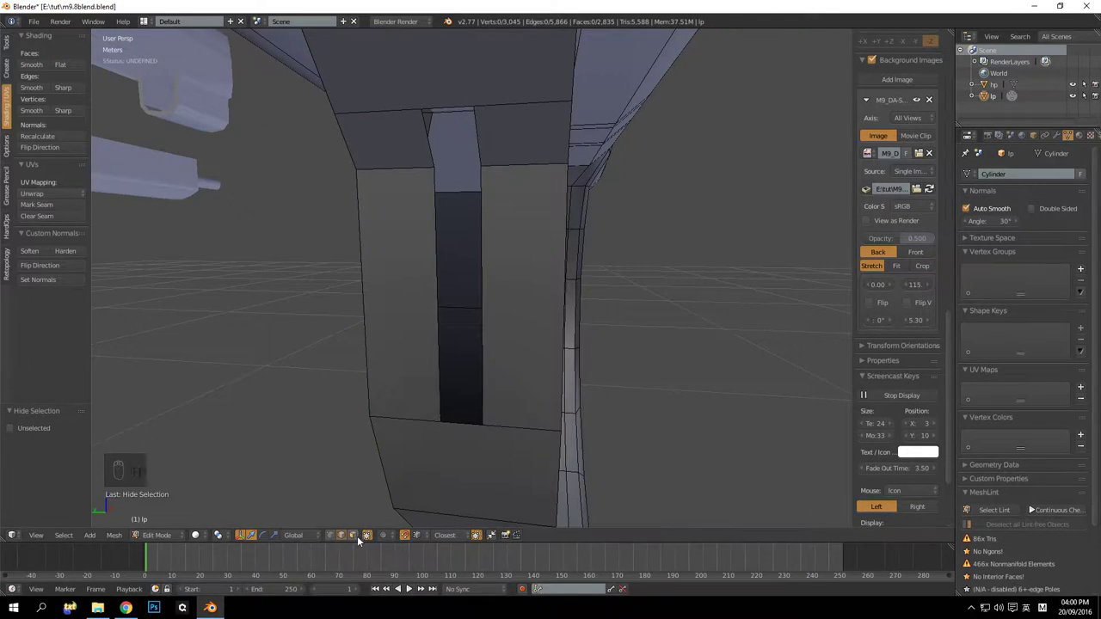
left_click_drag(334, 542, 441, 426)
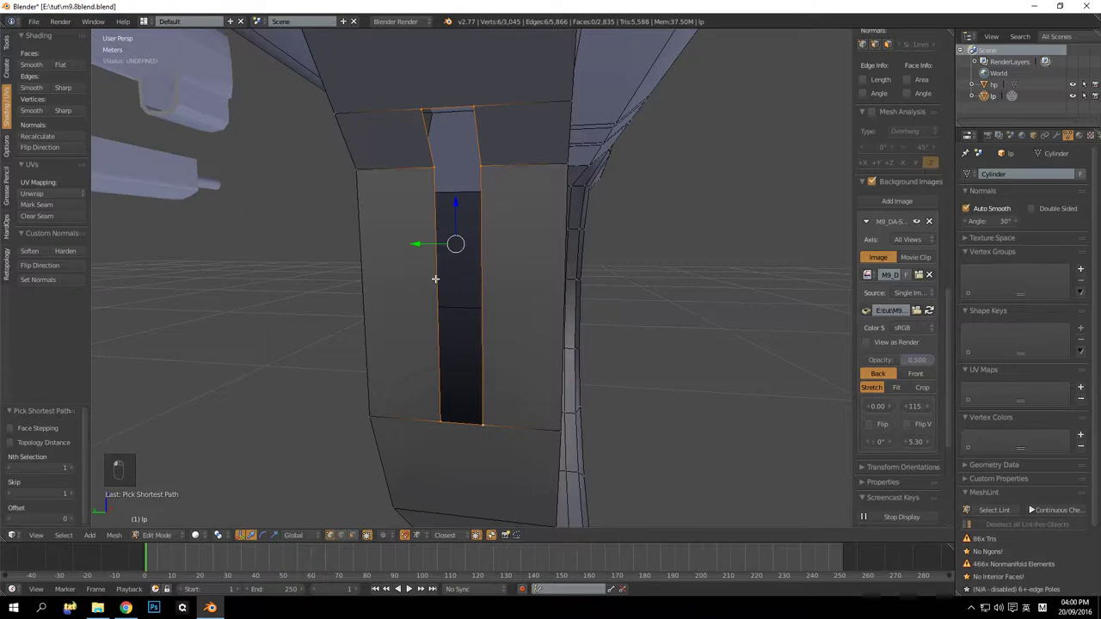
key("s")
key("ctrl+z")
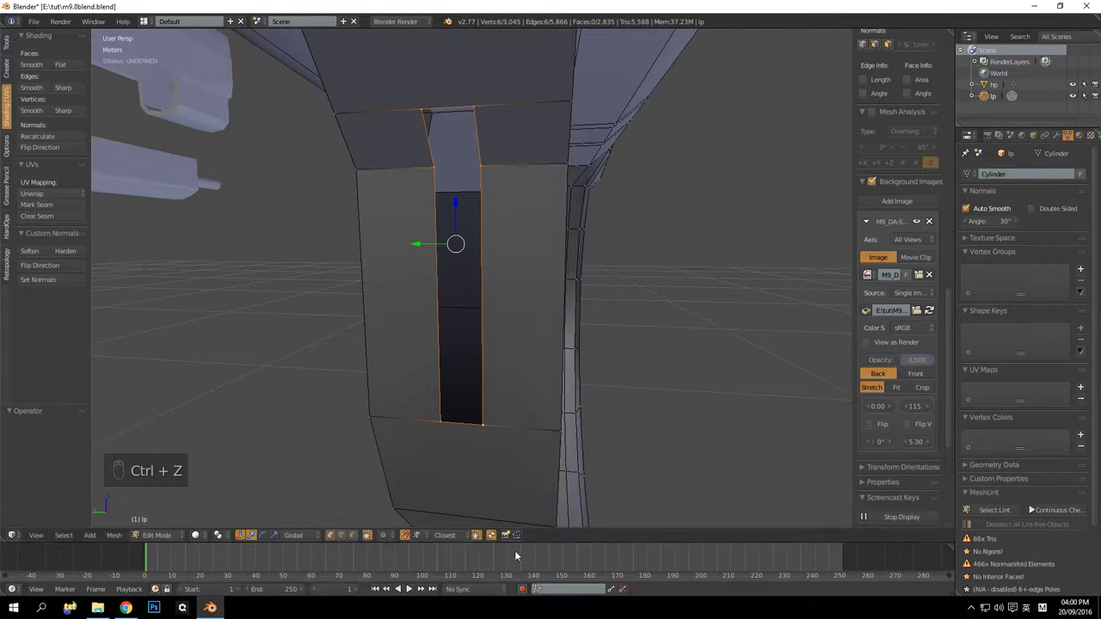
Merge the edge pair, dissolve the leftover edge and move edges along Y to close the seam
key("a")
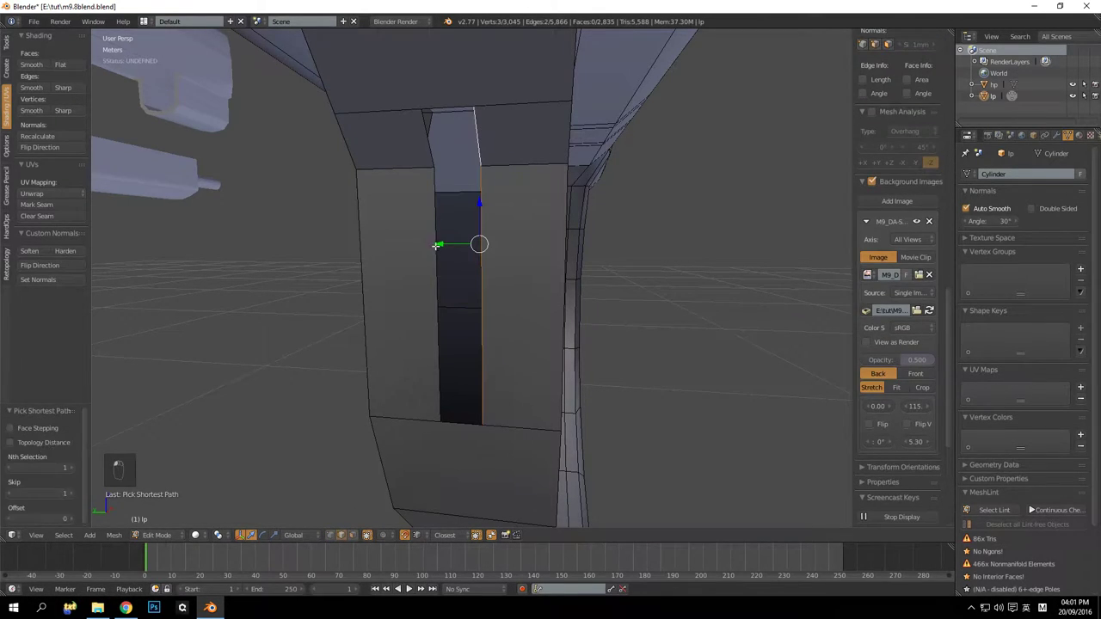
key("a")
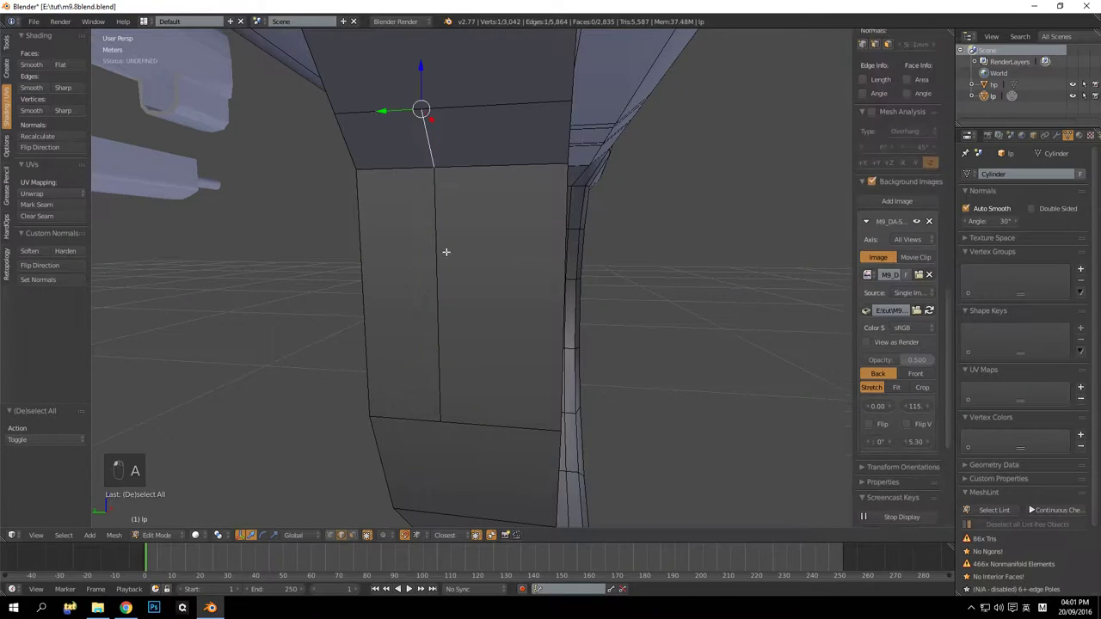
key("ctrl+x")
key("ctrl+x")
key("ctrl+x")
key("ctrl+x")
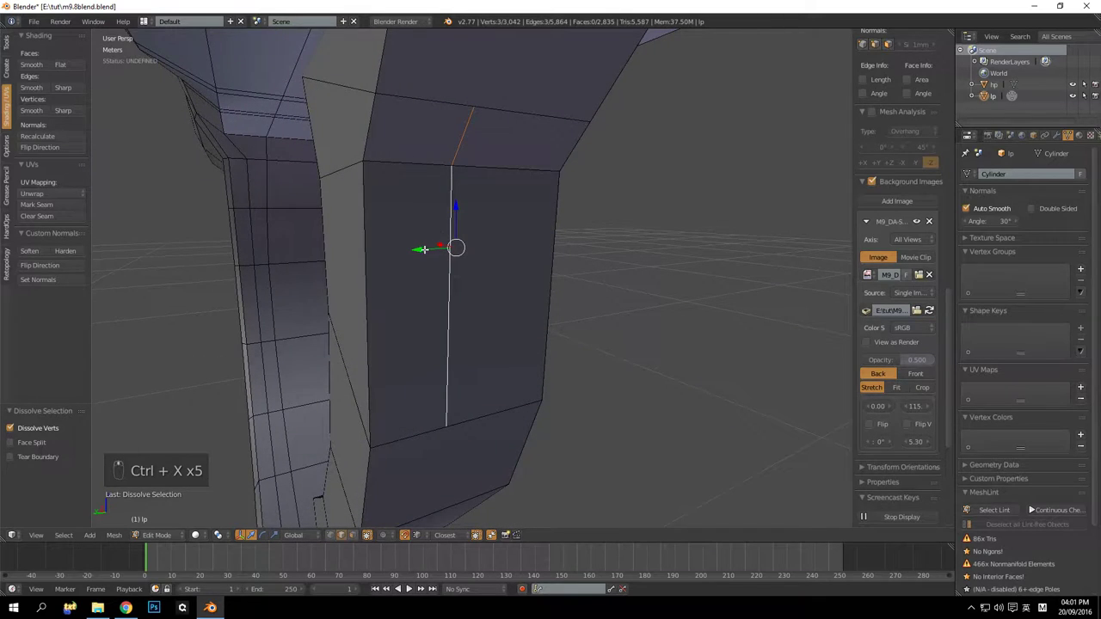
key("ctrl+z")
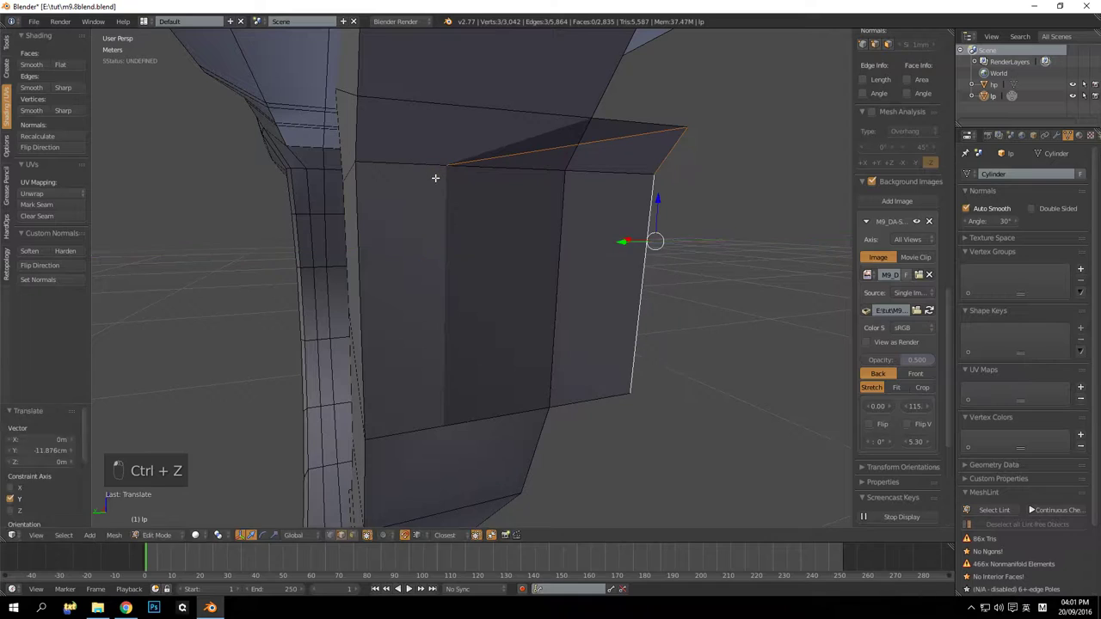
key("ctrl+z")
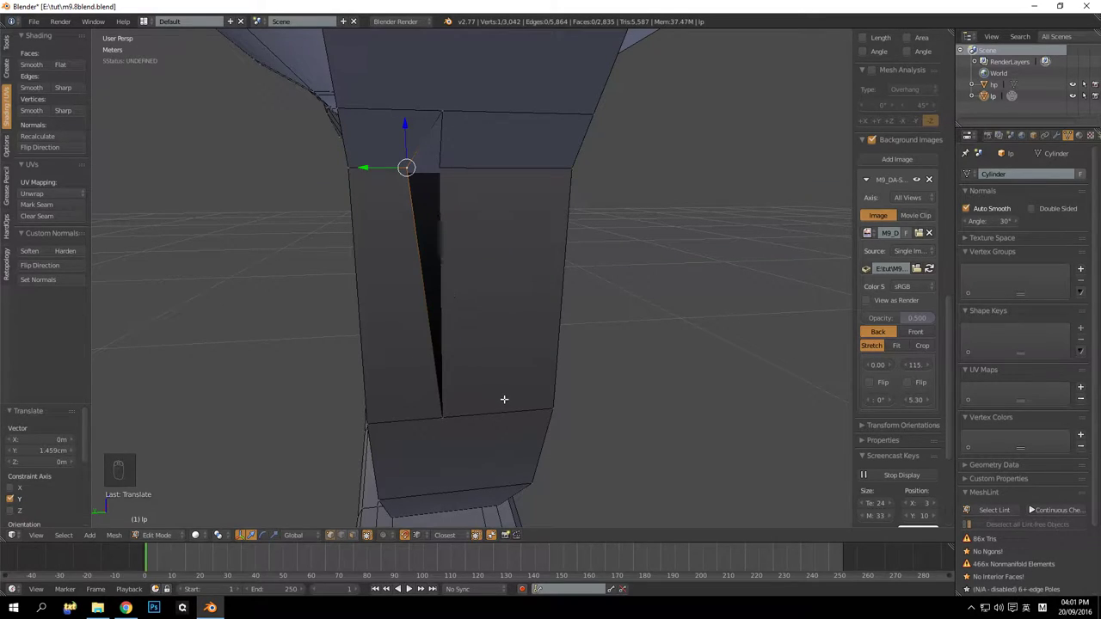
key("ctrl+z")
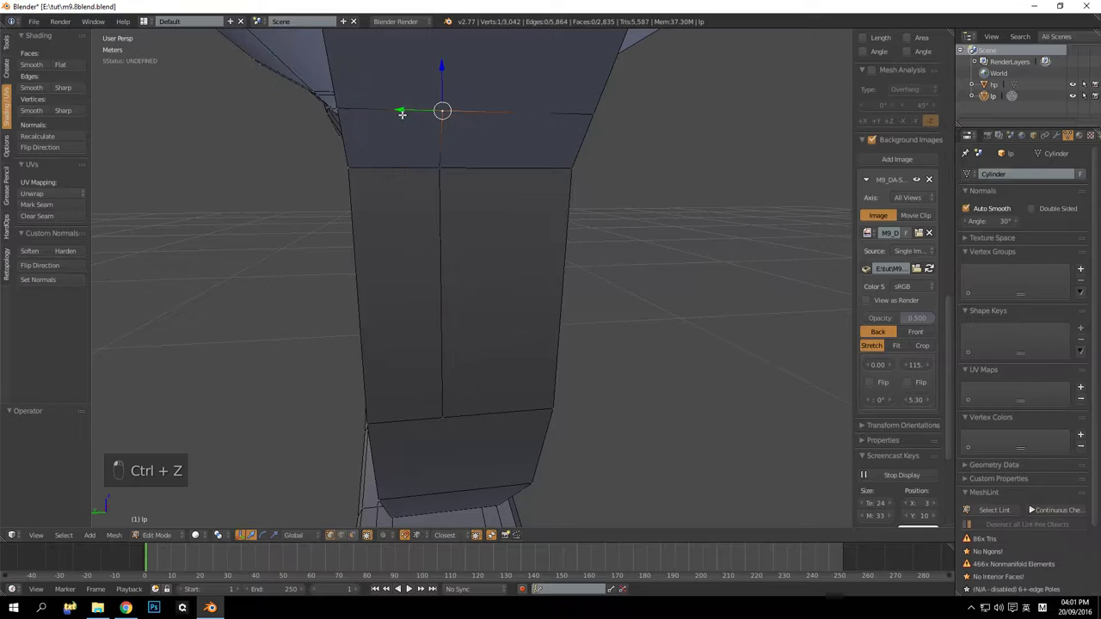
key("ctrl+z")
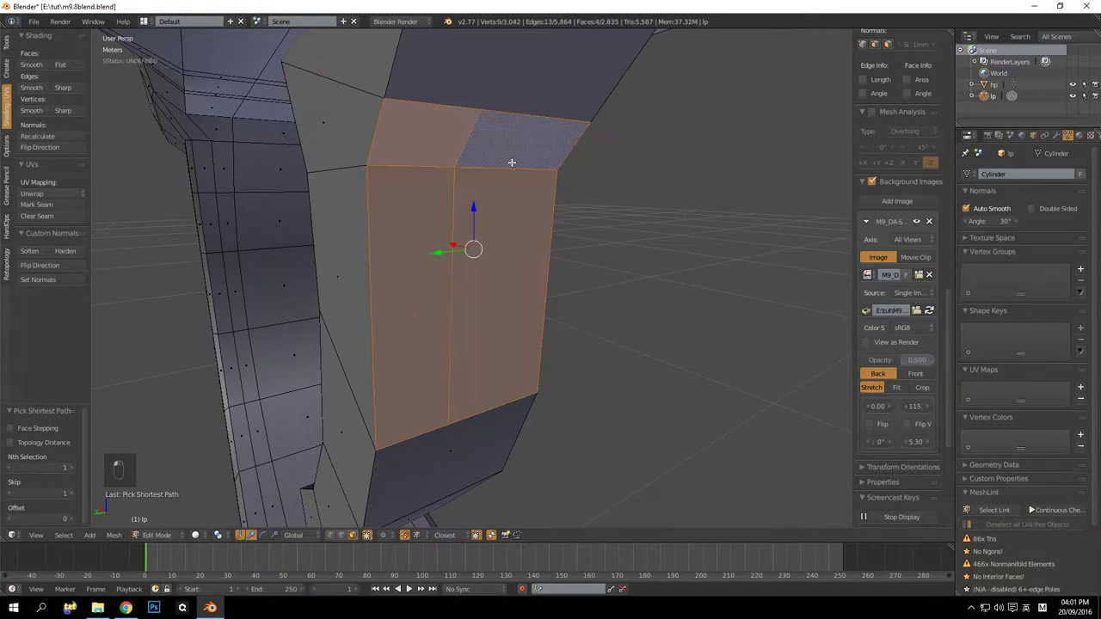
Delete the front panel faces and fill the opening with larger faces
key("Delete")
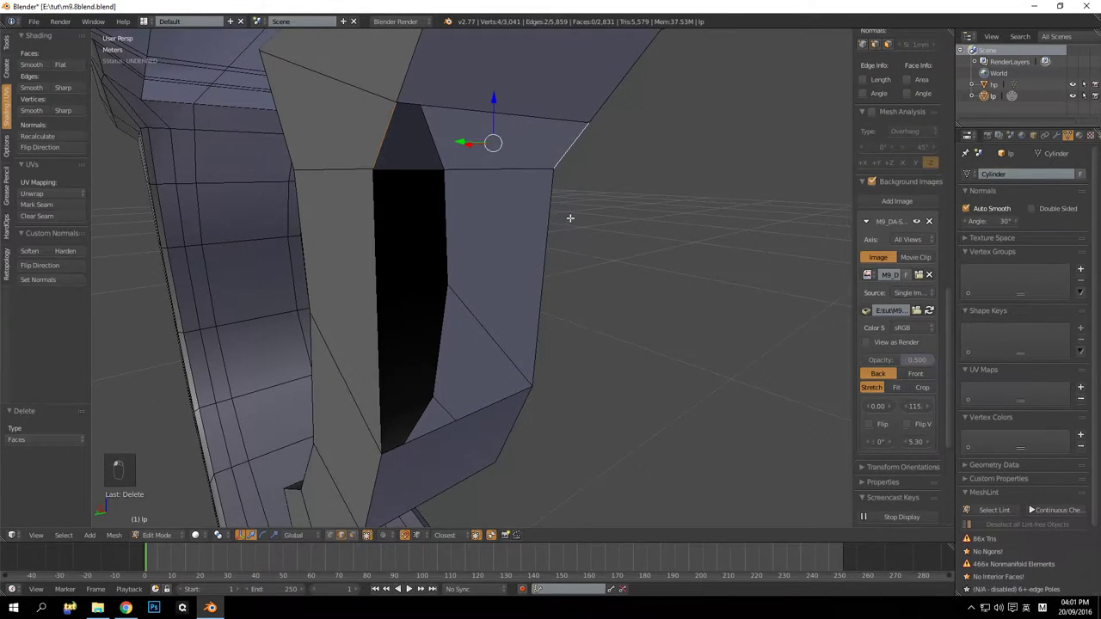
key("f")
key("d")
key("ctrl+z")
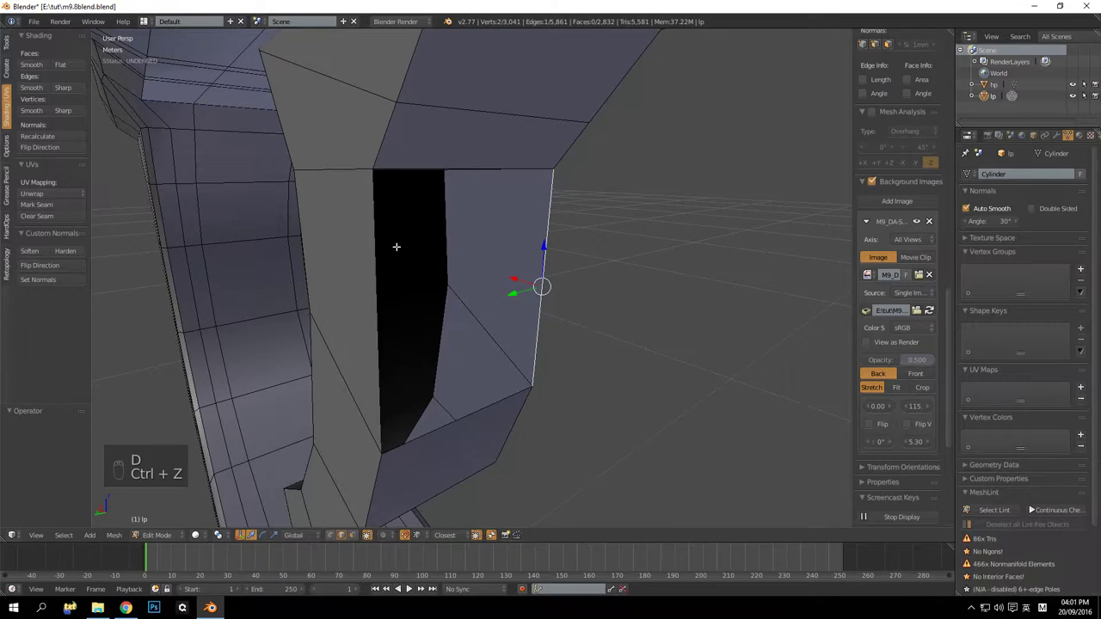
key("f")
key("a")
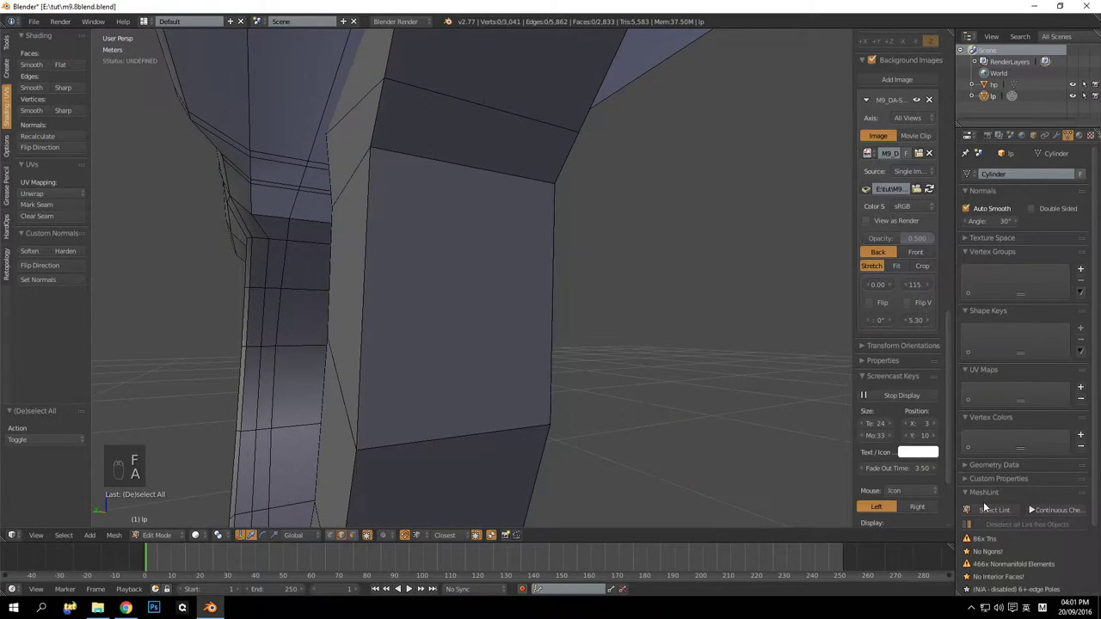
Inspect the flagged corner faces and move the corner vertex up along Z
middle_click(559, 328)
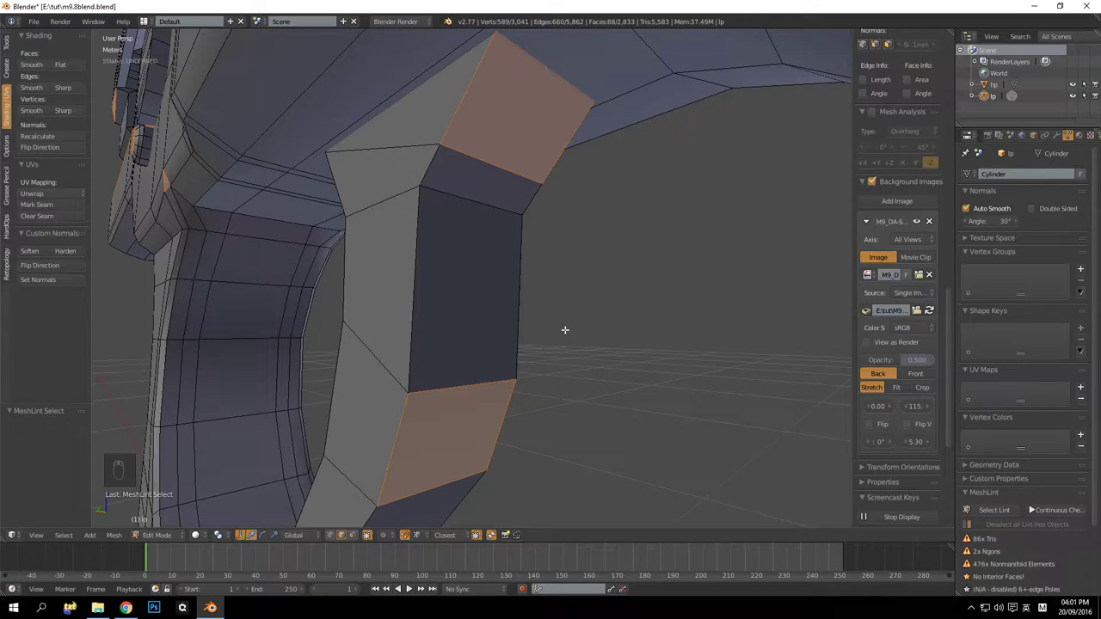
left_click_drag(487, 368, 530, 260)
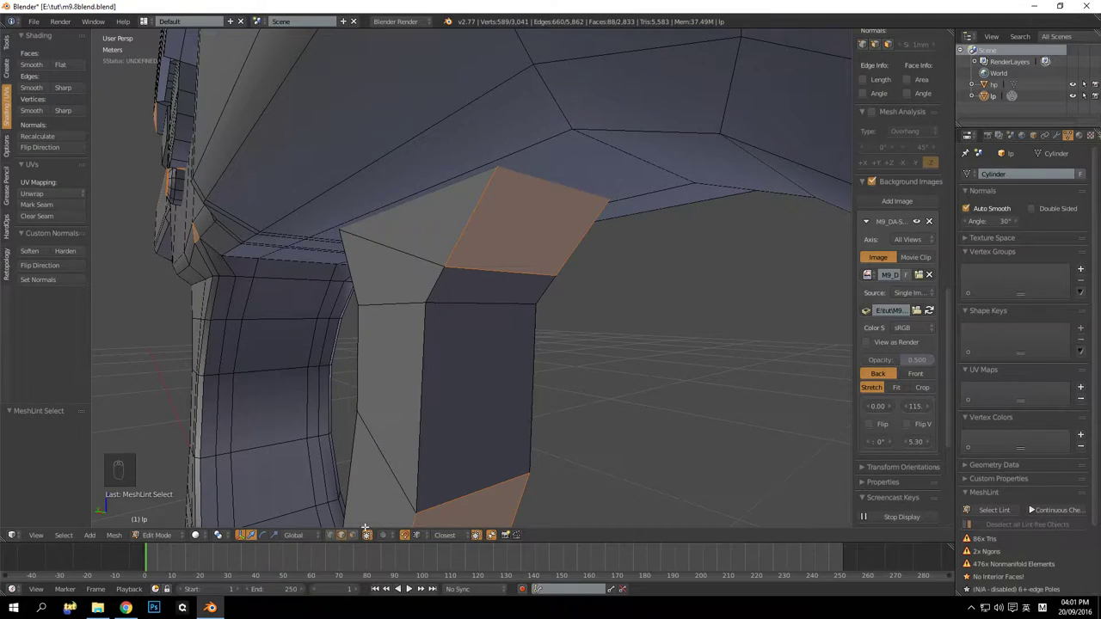
left_click_drag(501, 329, 532, 294)
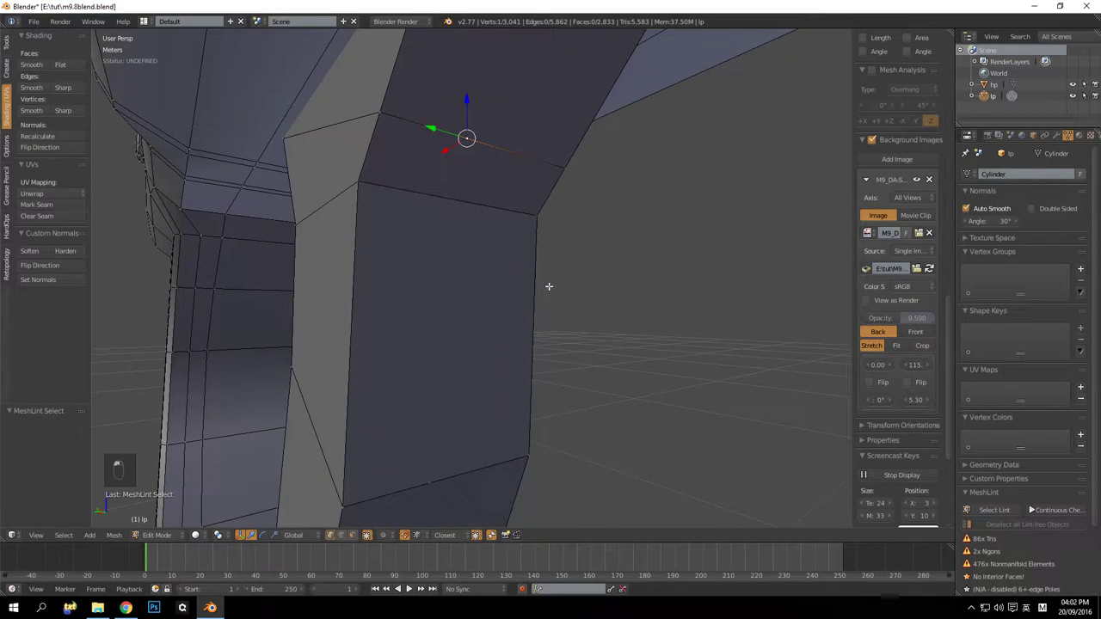
key("ctrl+x")
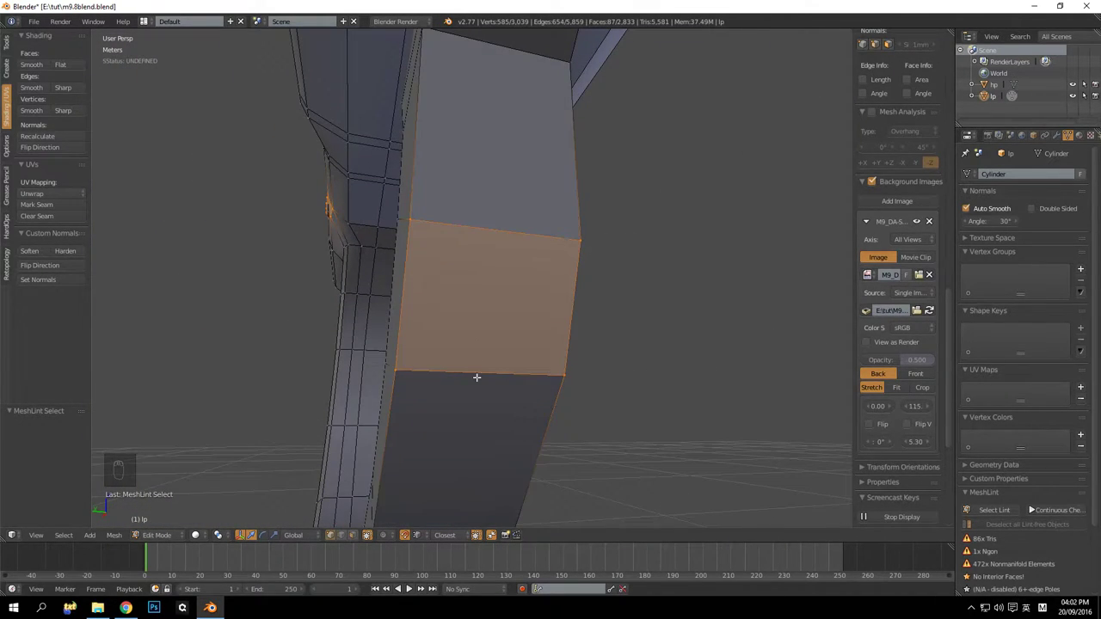
left_click_drag(545, 355, 496, 236)
middle_click(489, 224)
left_click_drag(492, 209, 511, 280)
left_click_drag(441, 211, 444, 323)
key("ctrl+z")
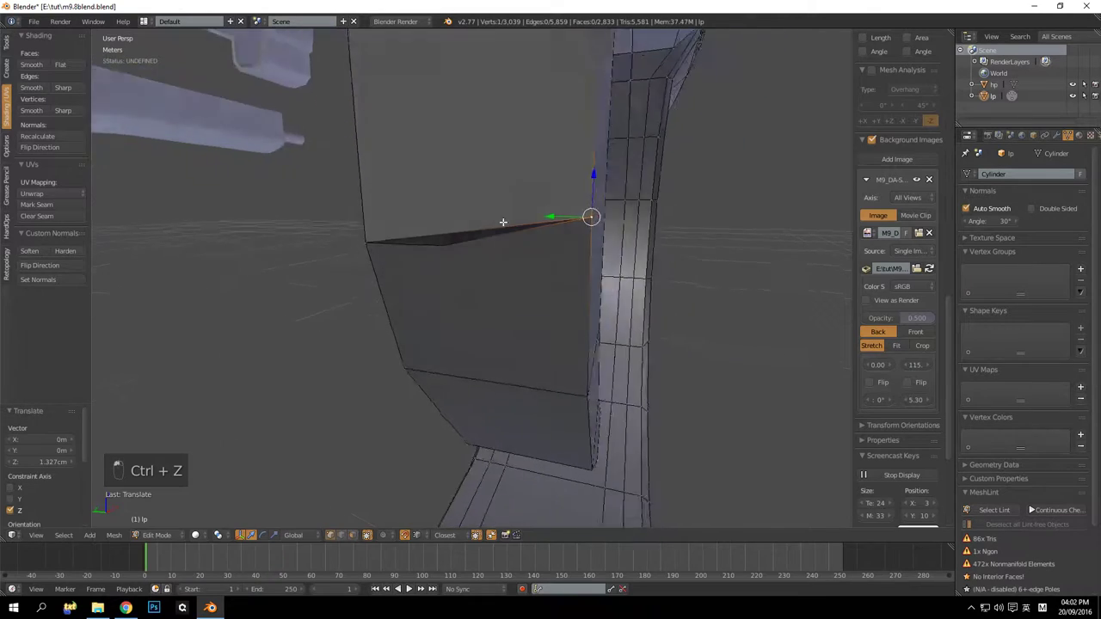
double_click(540, 203)
middle_click(547, 200)
key("ctrl+z")
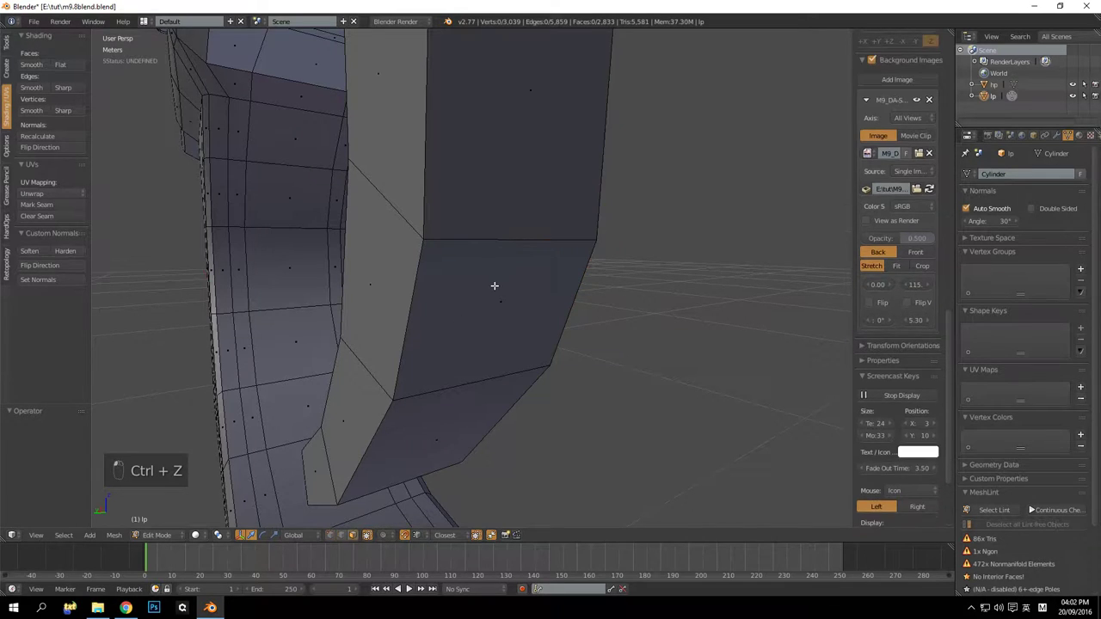
Delete the corner n-gon face and refill the hole with quads so no n-gons remain
key("Delete")
middle_click(516, 250)
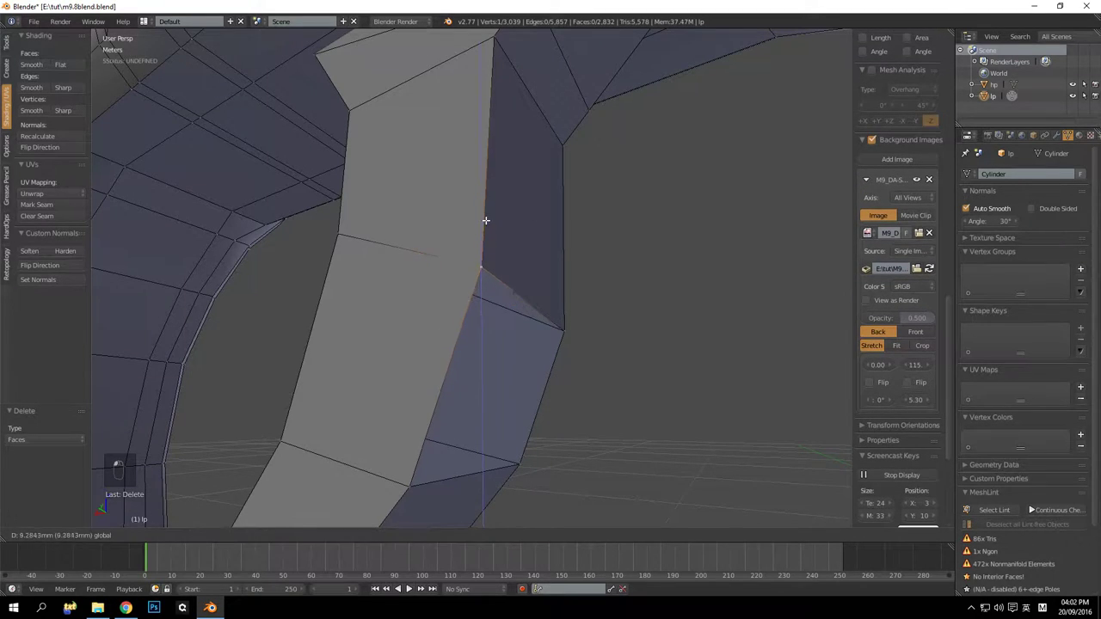
key("ctrl+z")
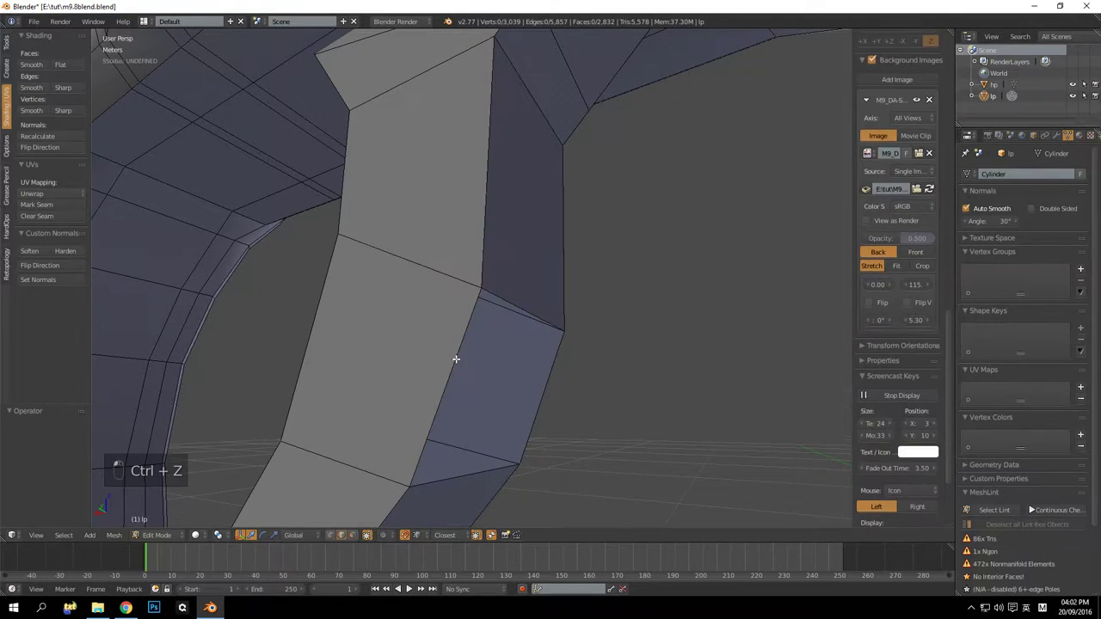
key("f")
left_click_drag(589, 381, 585, 352)
key("alt+h")
key("a")
middle_click(512, 315)
Select the whole hidden inner block inside the frame via a vertex and linked selection
key("z")
left_click(479, 264)
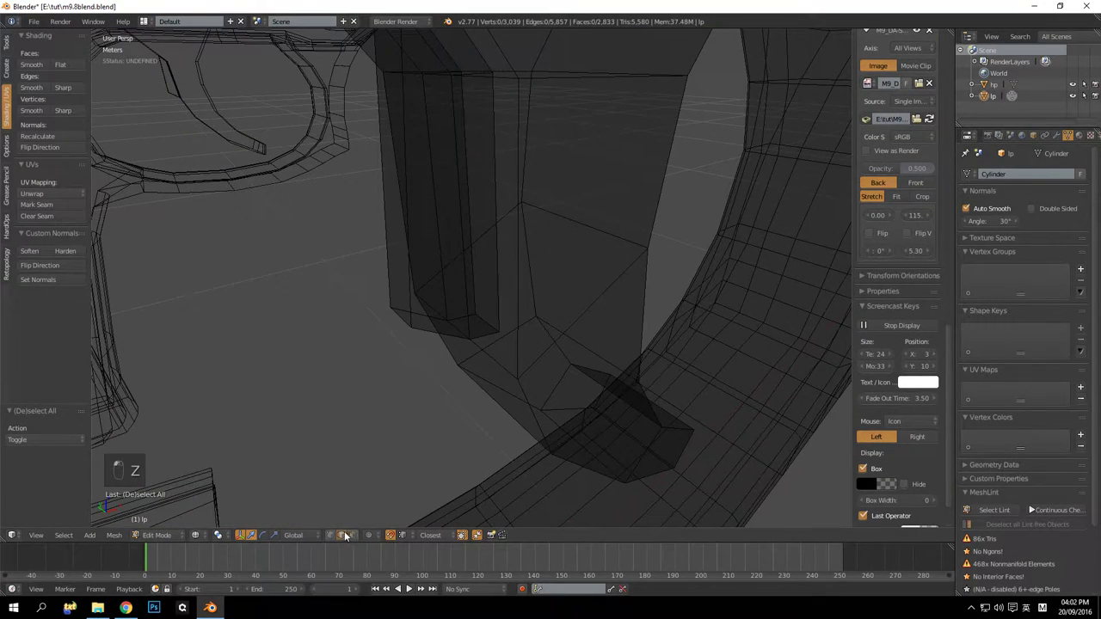
key("z")
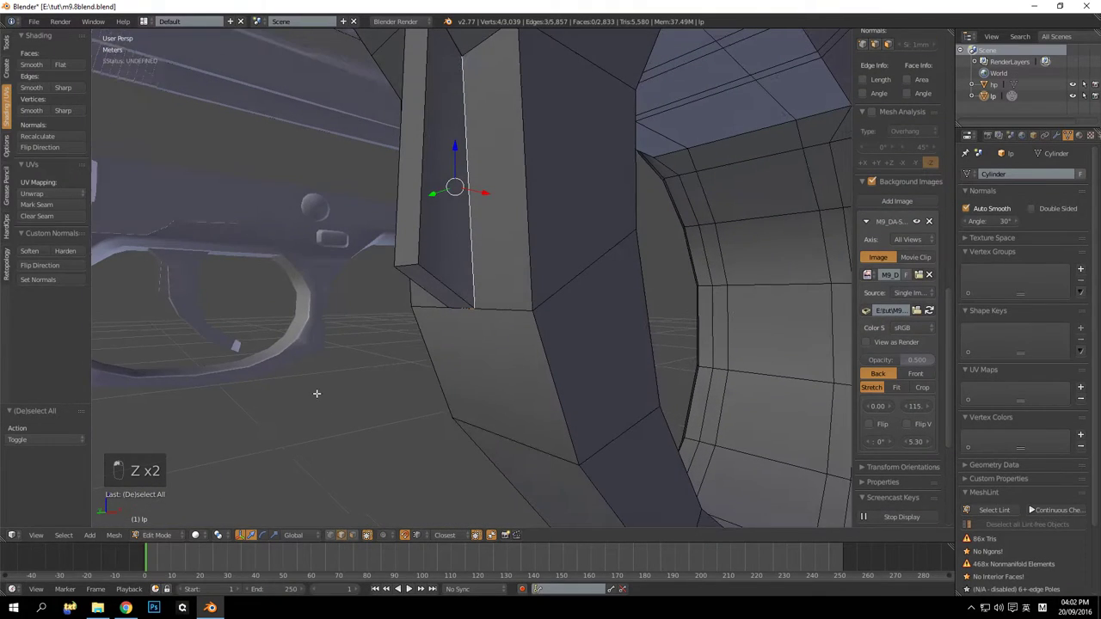
key("ctrl+x")
key("ctrl+z")
key("a")
key("z")
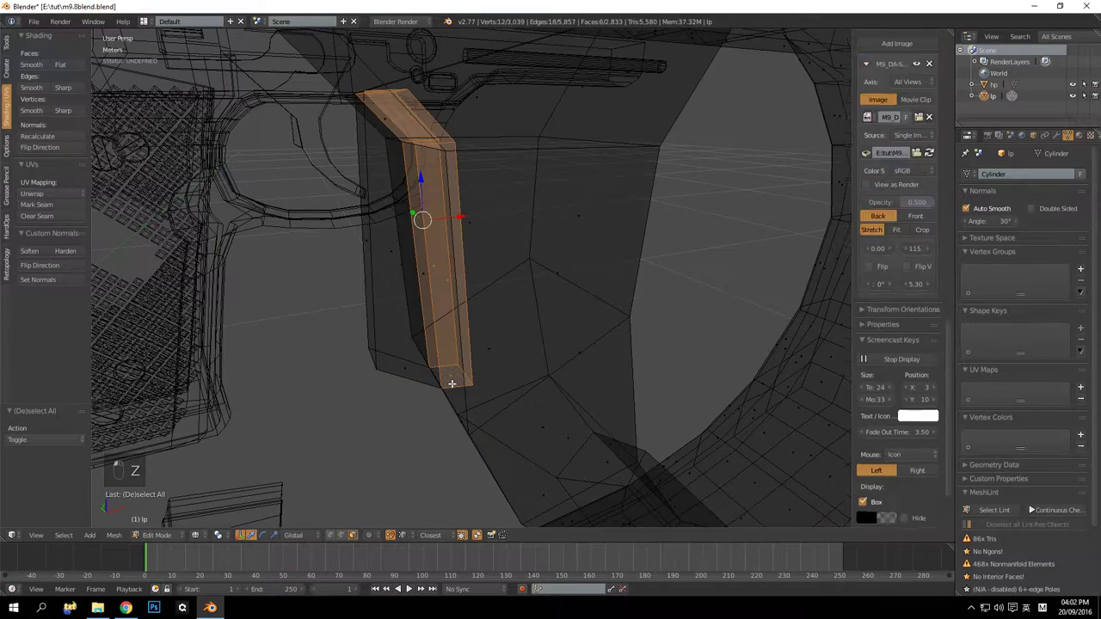
Delete the inner block's faces, leaving 3,033 vertices and 2,827 faces, and bring the trigger guard into view
key("Delete")
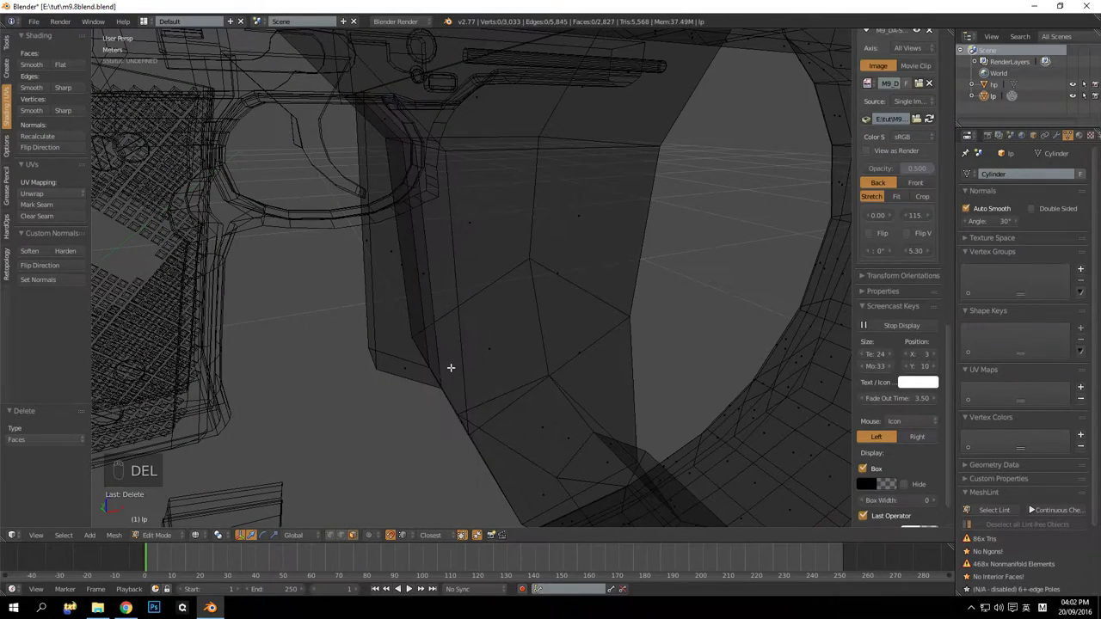
key("z")
key("a")
key("a")
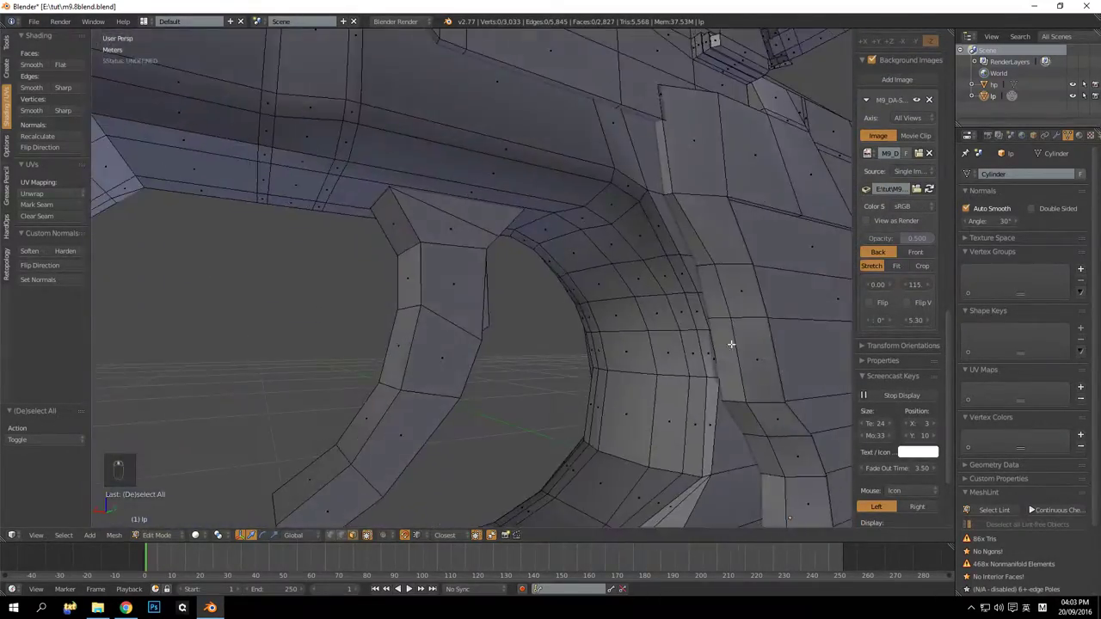
left_click_drag(627, 356, 554, 314)
left_click_drag(584, 334, 480, 331)
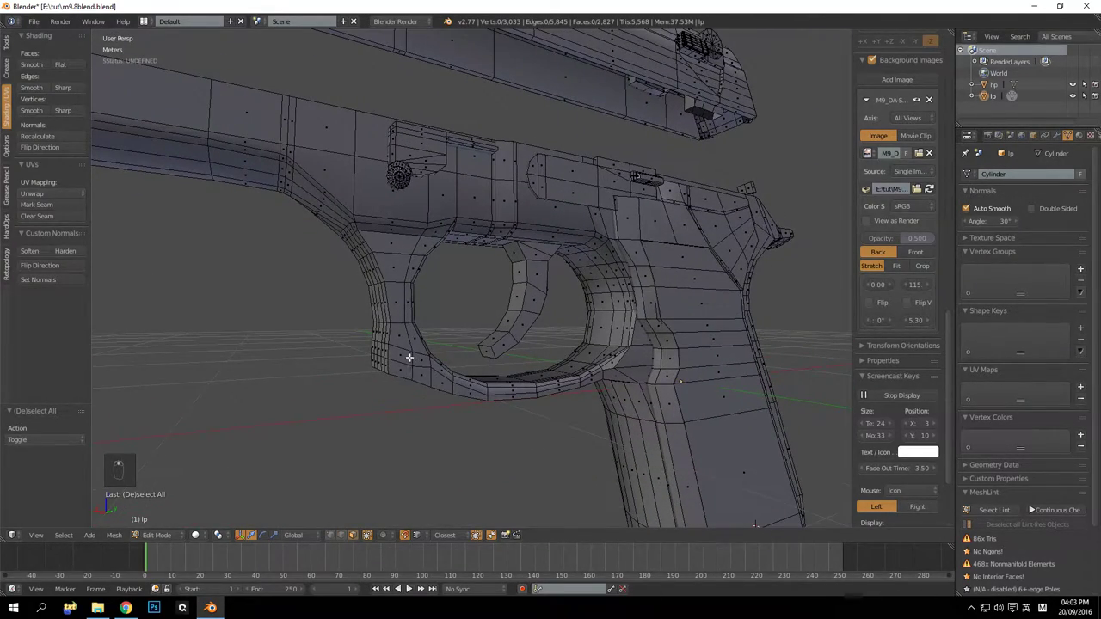
Dissolve the redundant edge loop on the trigger guard after checking it from another angle
key("a")
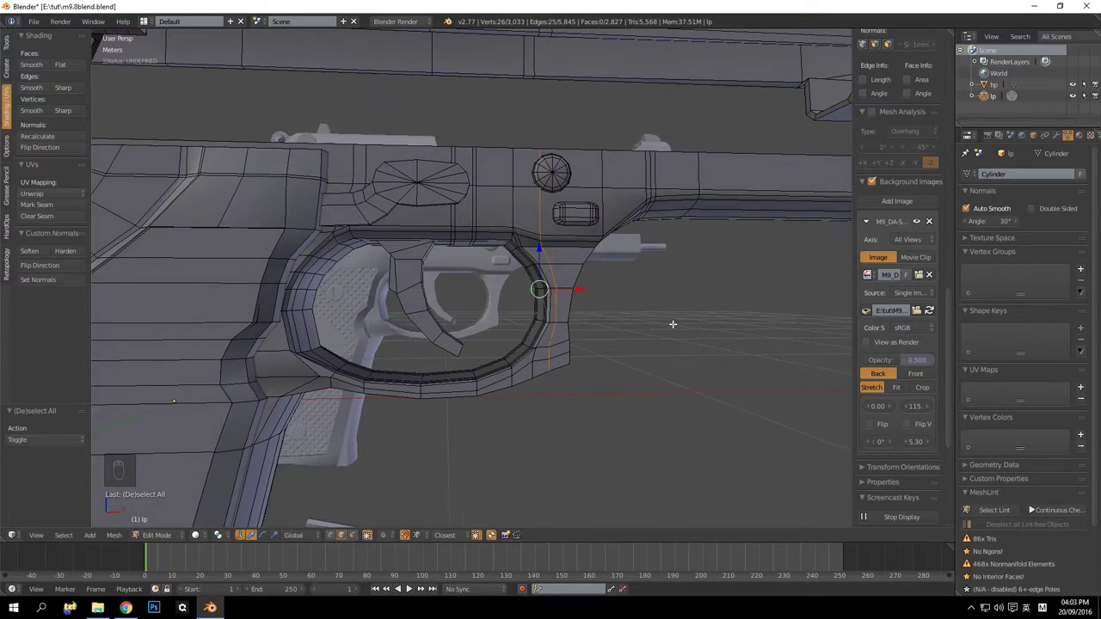
key("ctrl+x")
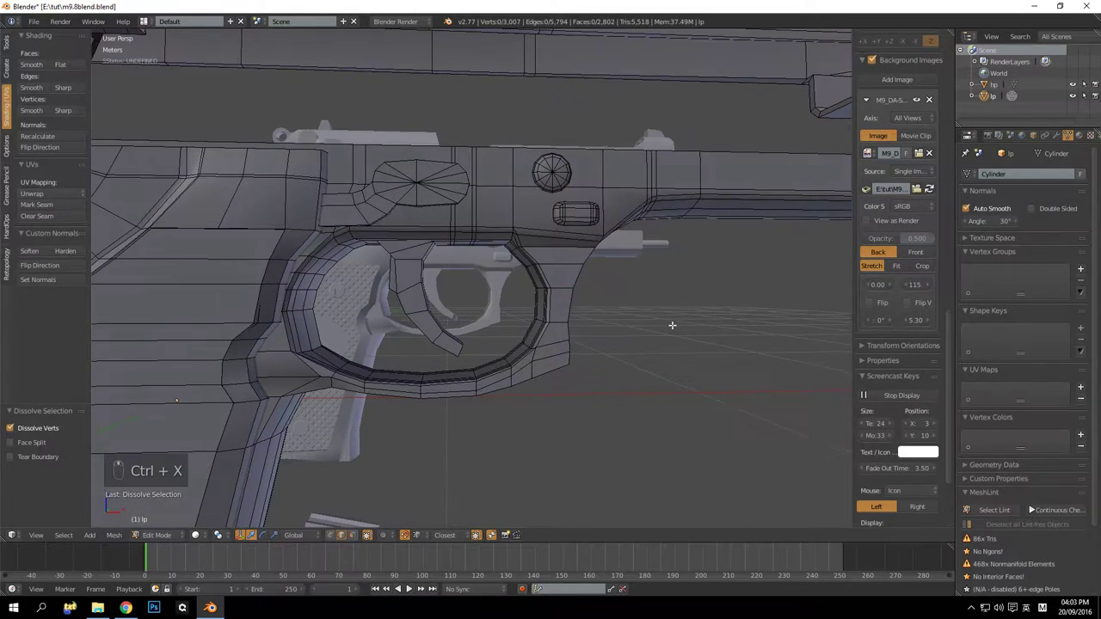
key("ctrl+z")
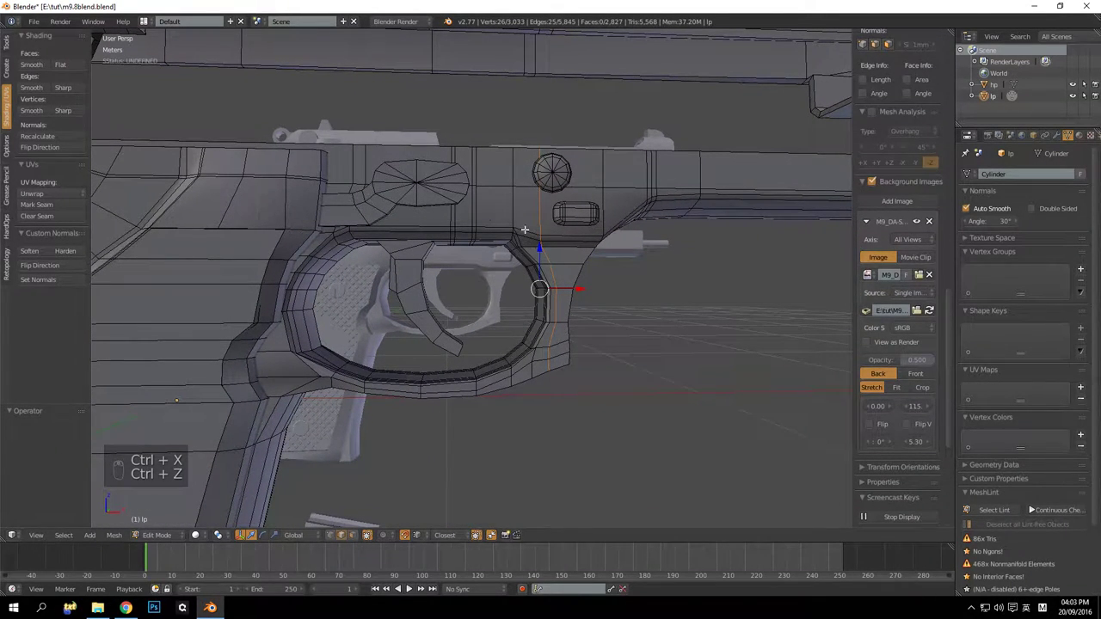
middle_click(611, 173)
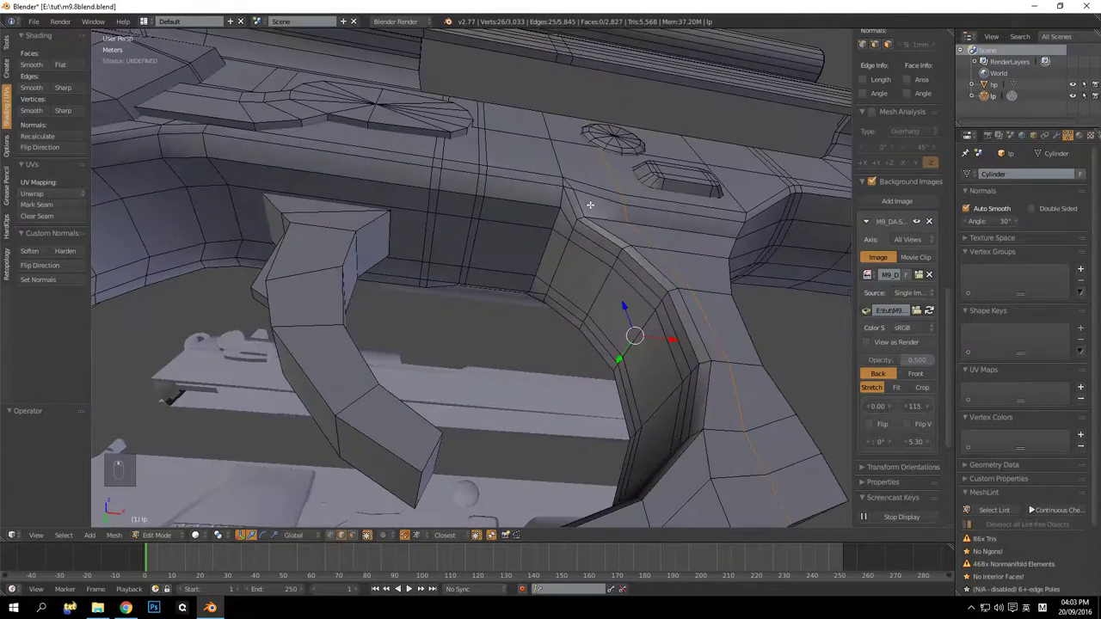
key("ctrl+x")
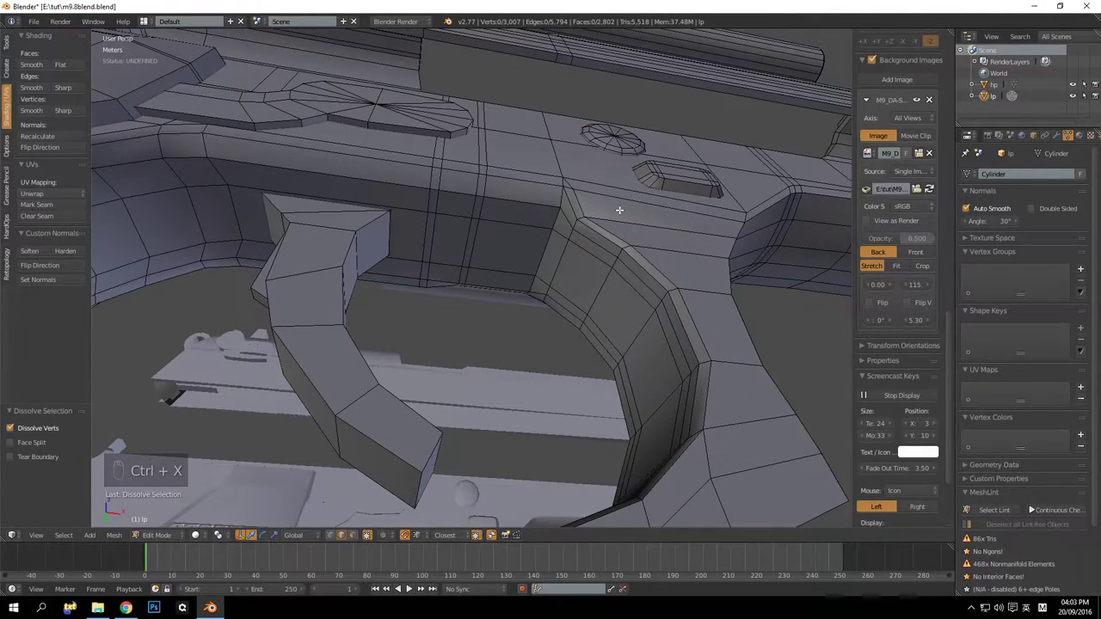
key("ctrl+z")
key("ctrl+x")
key("ctrl+z")
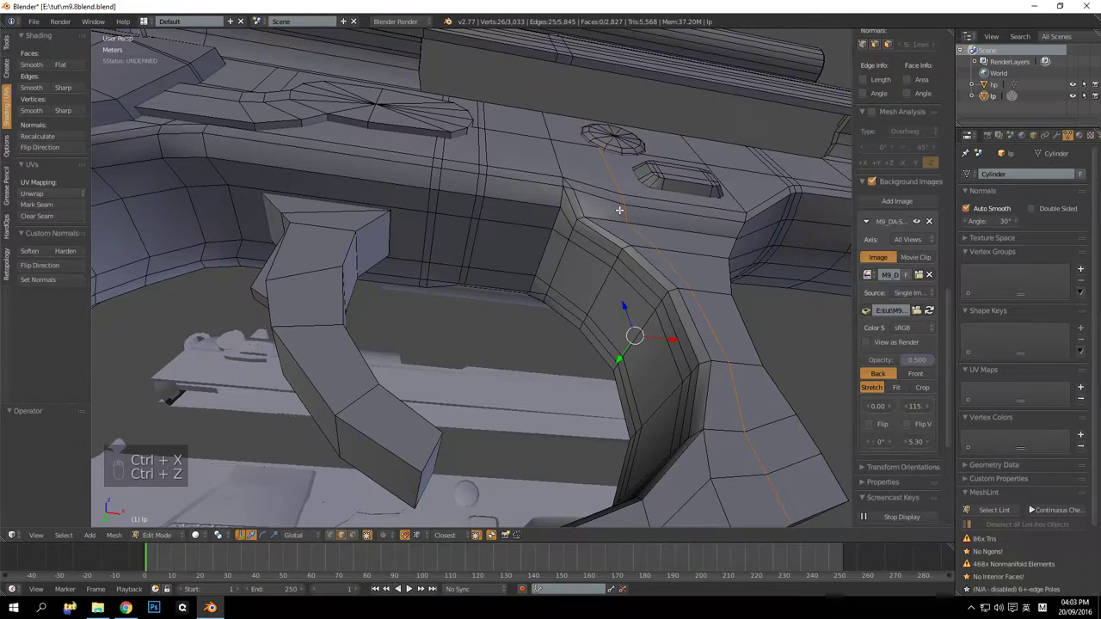
key("ctrl+x")
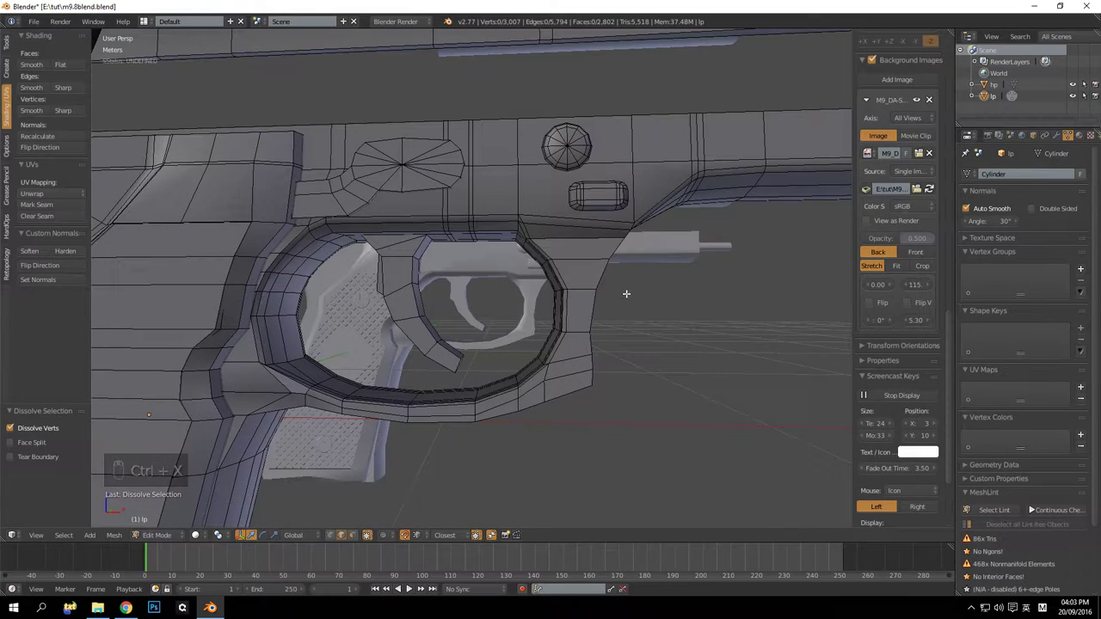
Dissolve the extra loops on the frame side and near the grip, reaching 3,015 vertices
key("ctrl+z")
key("a")
key("ctrl+x")
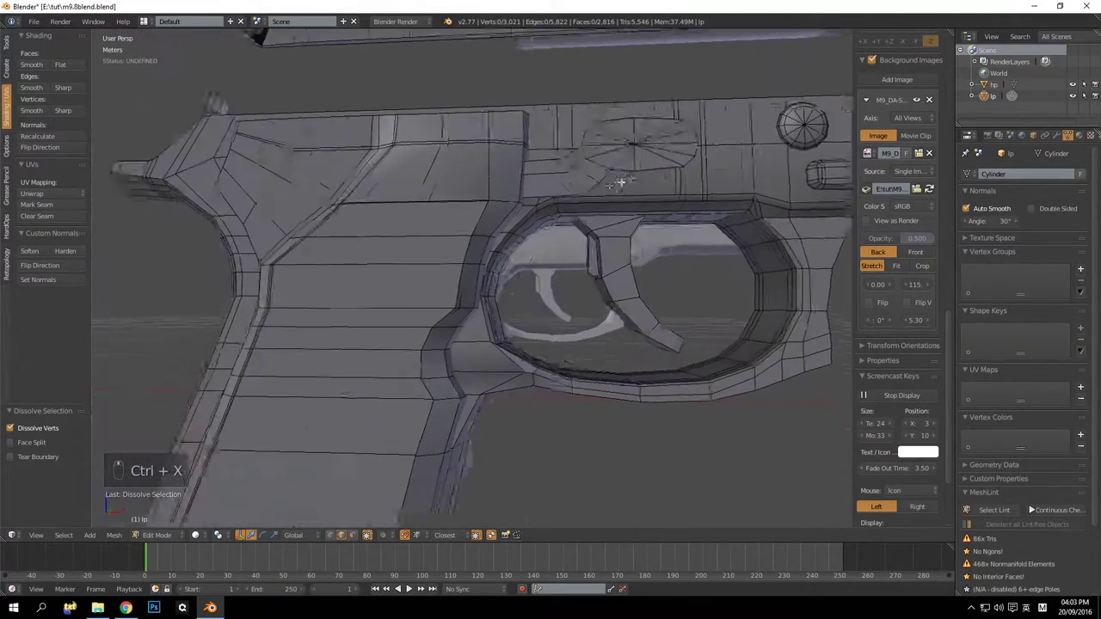
left_click_drag(494, 167, 525, 131)
key("ctrl+x")
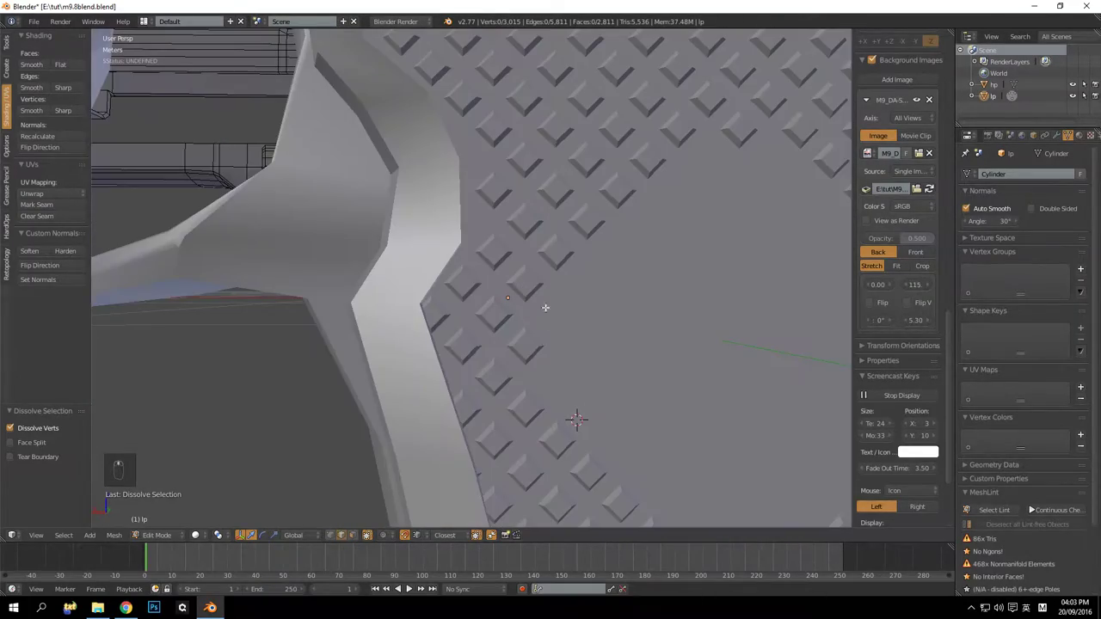
left_click_drag(592, 256, 557, 258)
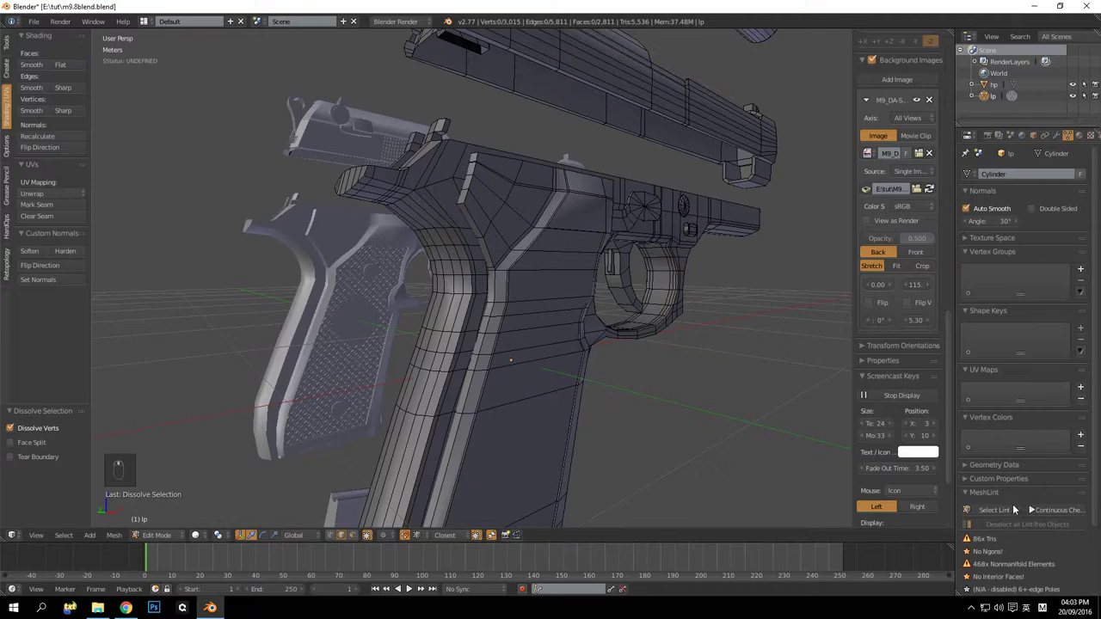
Inspect the rear of the slide and move a vertex to tidy the round hammer cap edge
left_click_drag(1008, 512, 653, 271)
key("BackSpace")
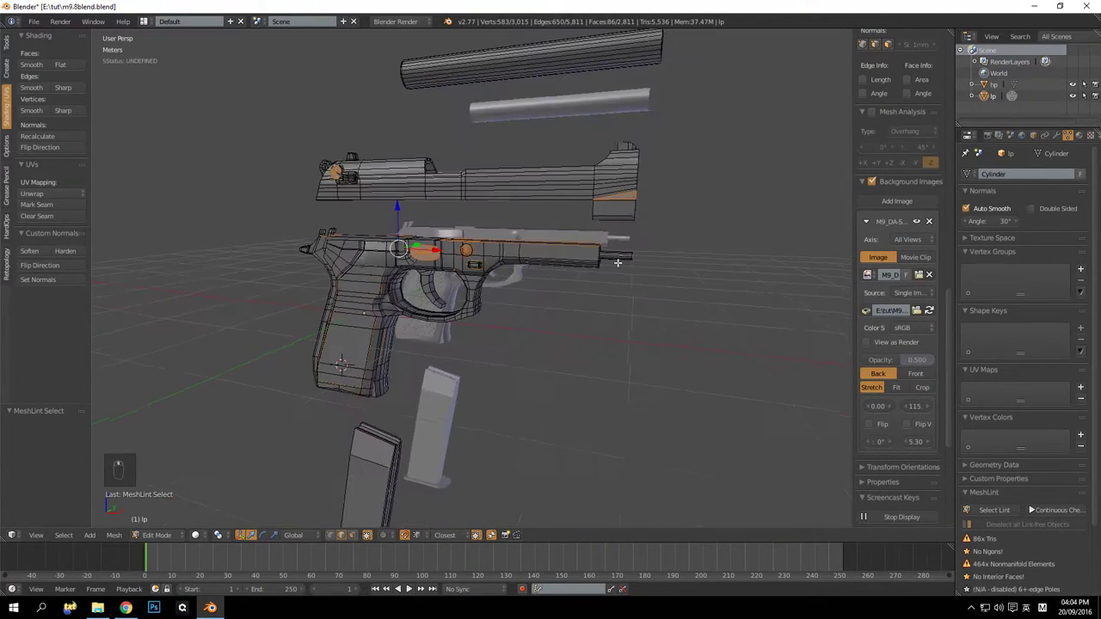
left_click_drag(475, 256, 580, 301)
middle_click(582, 301)
left_click_drag(581, 299, 575, 288)
key("a")
middle_click(576, 289)
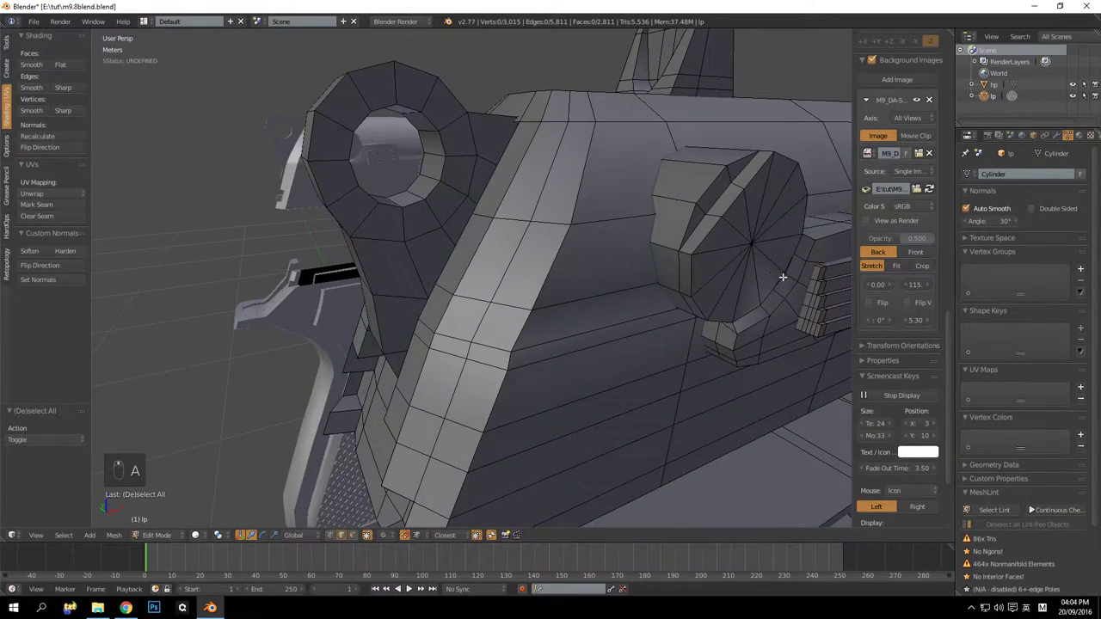
middle_click(785, 273)
key("KP_Decimal")
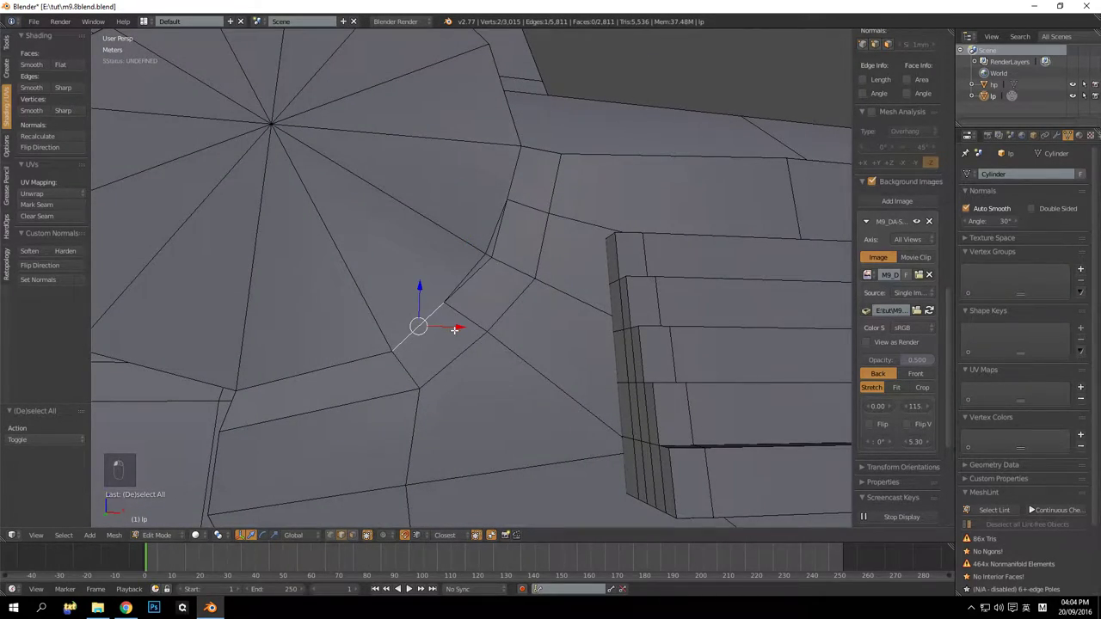
key("ctrl+z")
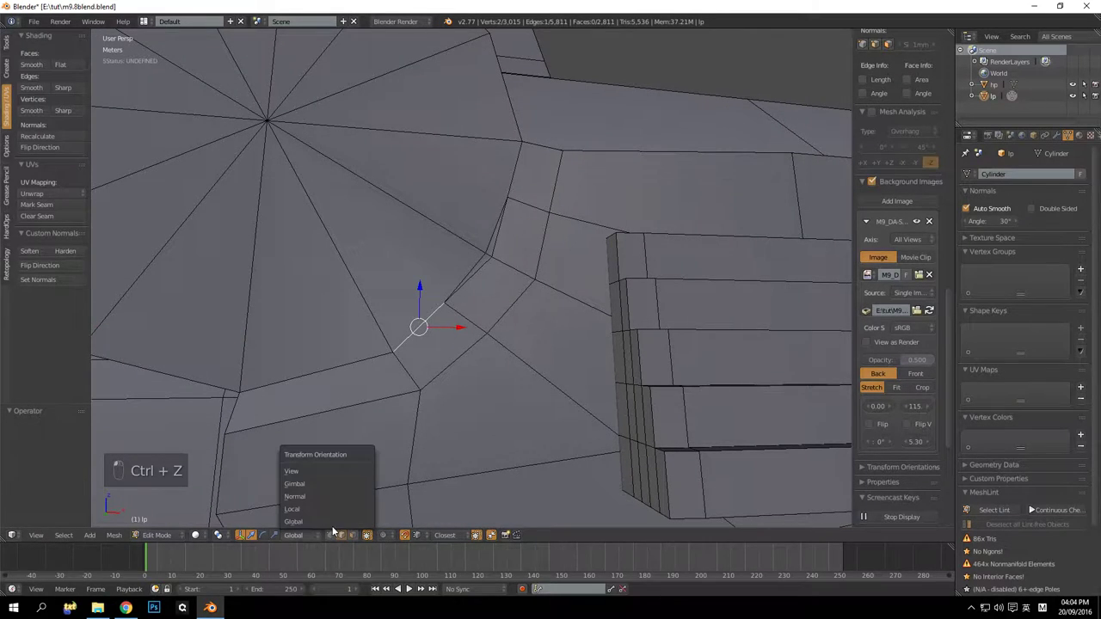
left_click_drag(337, 539, 516, 244)
key("g")
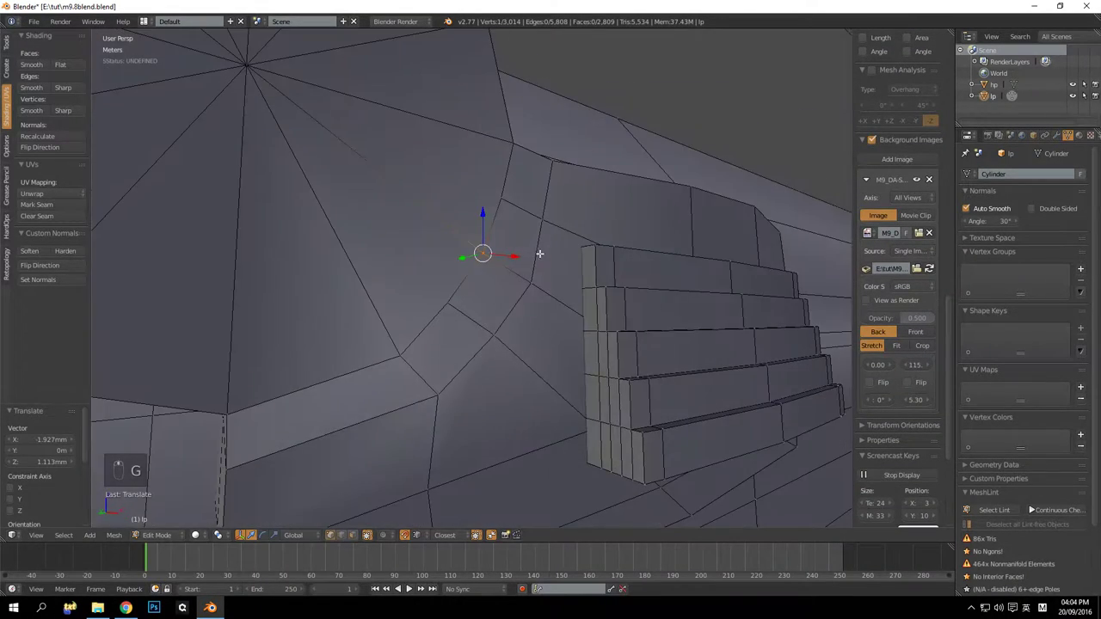
Hide the linked frame faces and inspect the slide interior that remains
key("a")
key("Tab")
key("Tab")
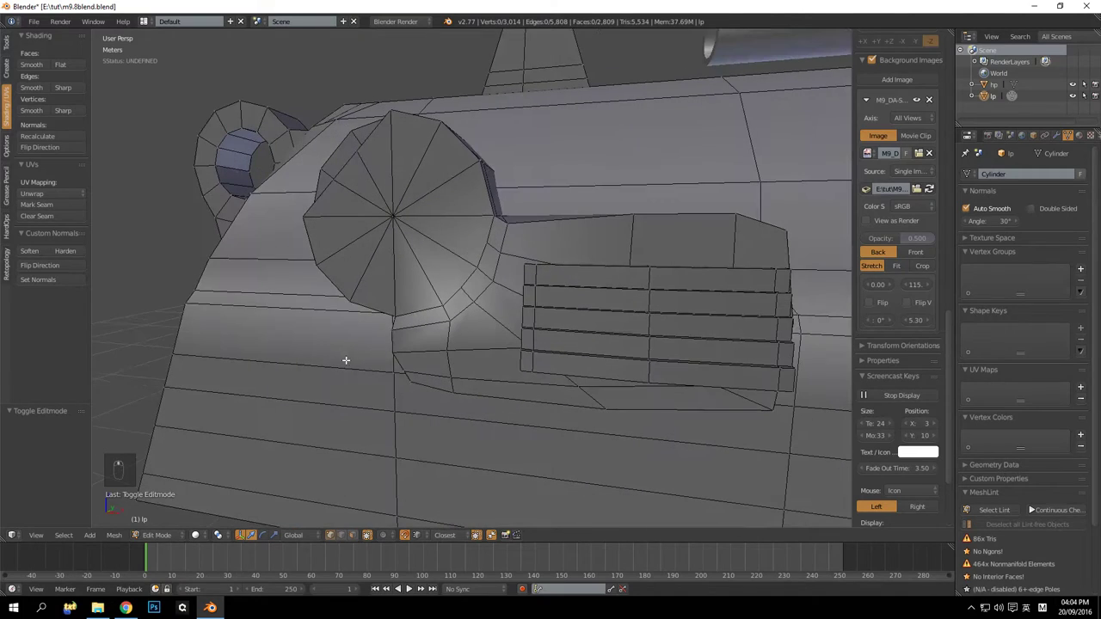
key("l")
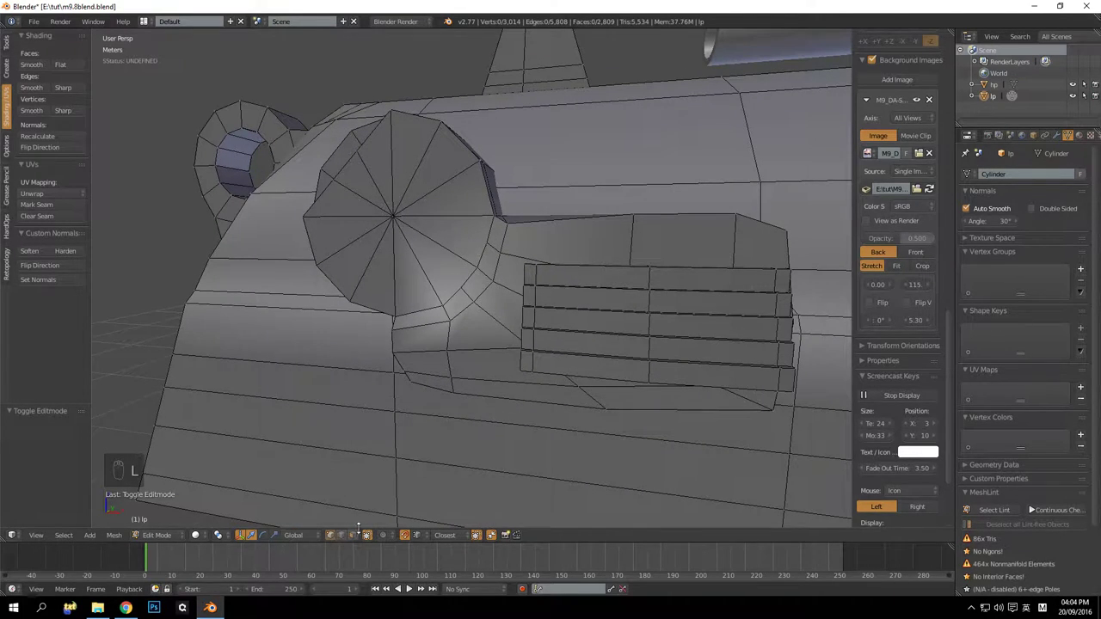
key("l")
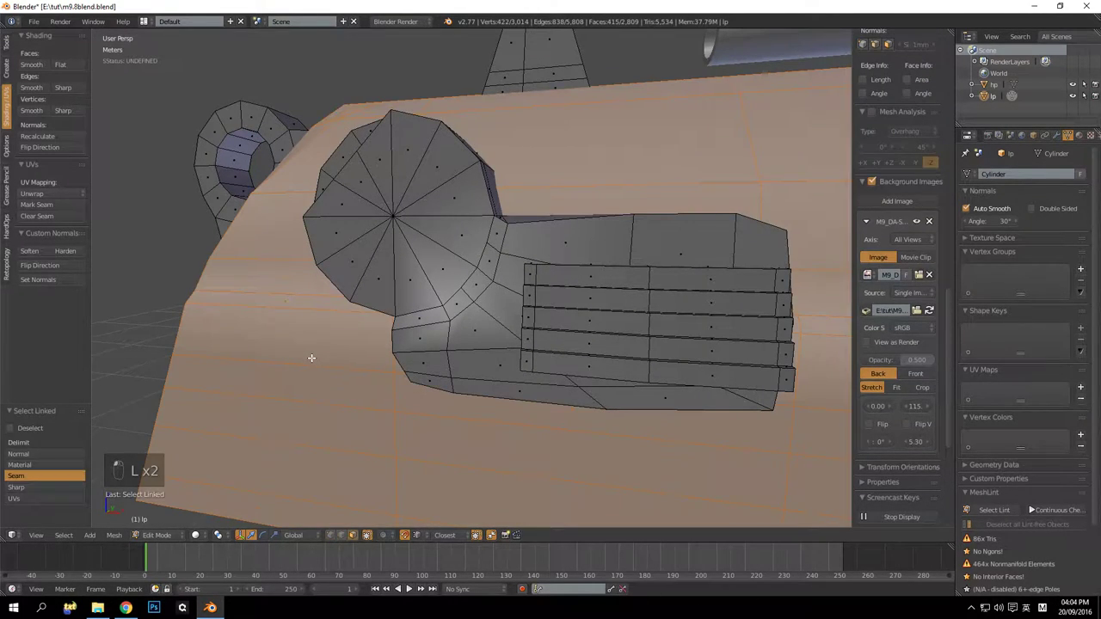
key("h")
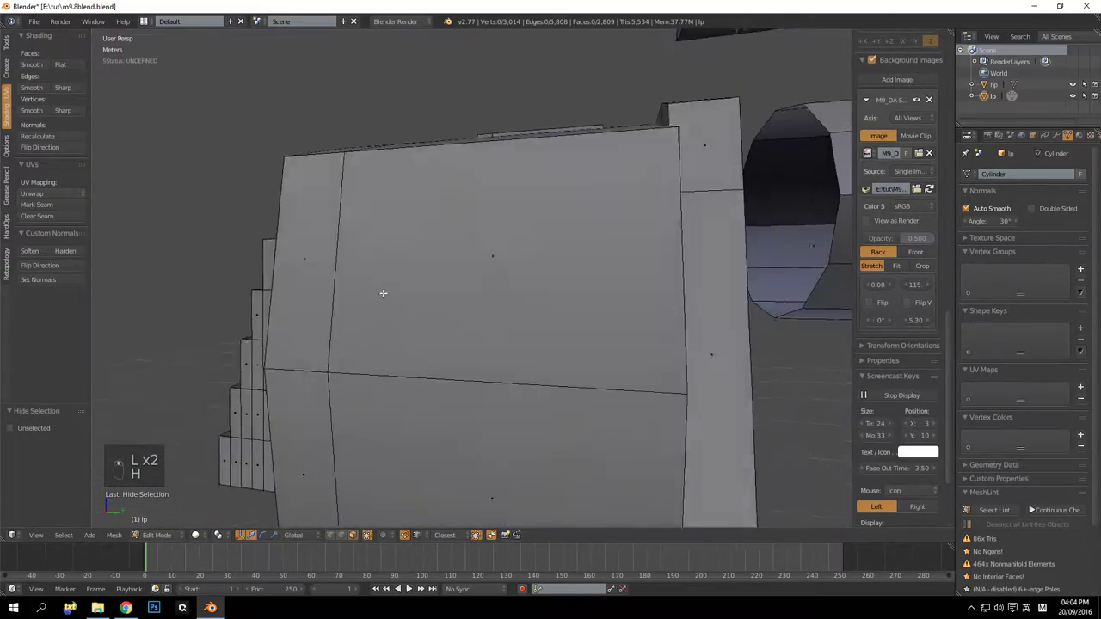
left_click_drag(362, 291, 391, 292)
middle_click(396, 292)
left_click_drag(415, 294, 446, 314)
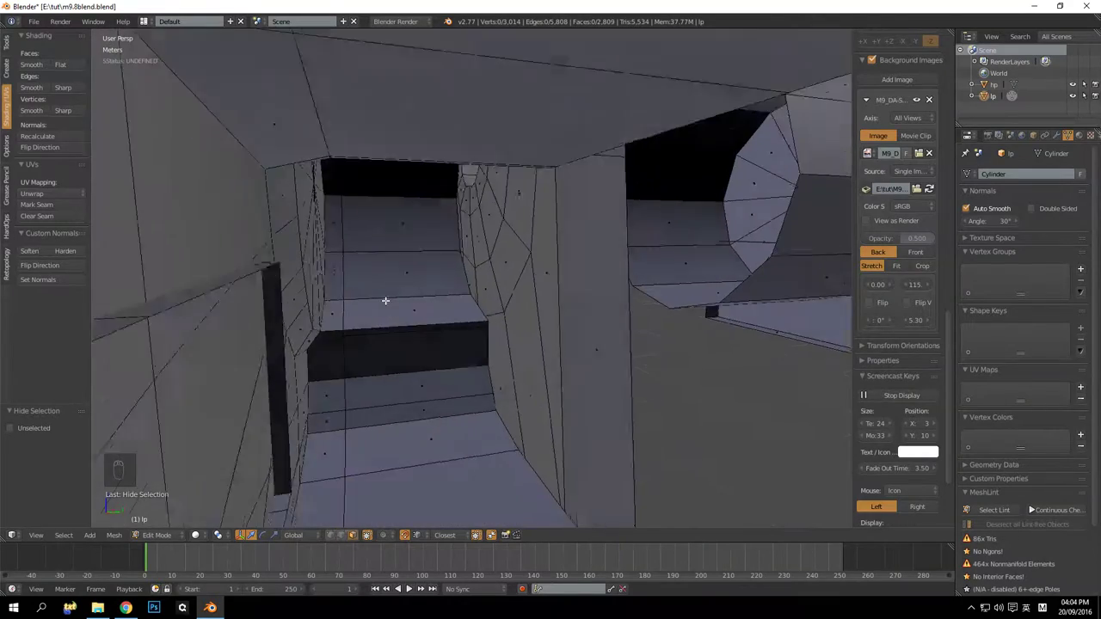
middle_click(312, 220)
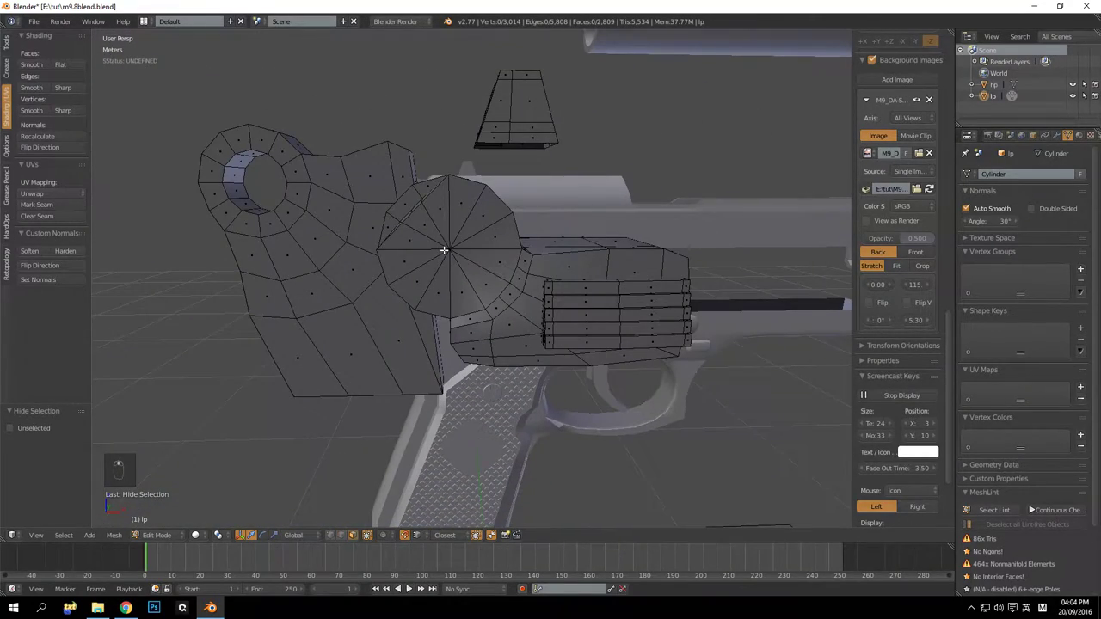
Reveal all hidden parts of the low-poly mesh and select everything
key("ctrl+z")
key("a")
key("a")
key("a")
key("alt+h")
Merge duplicate vertices across the whole mesh with Remove Doubles, then deselect
key("a")
key("a")
key("a")
key("w")
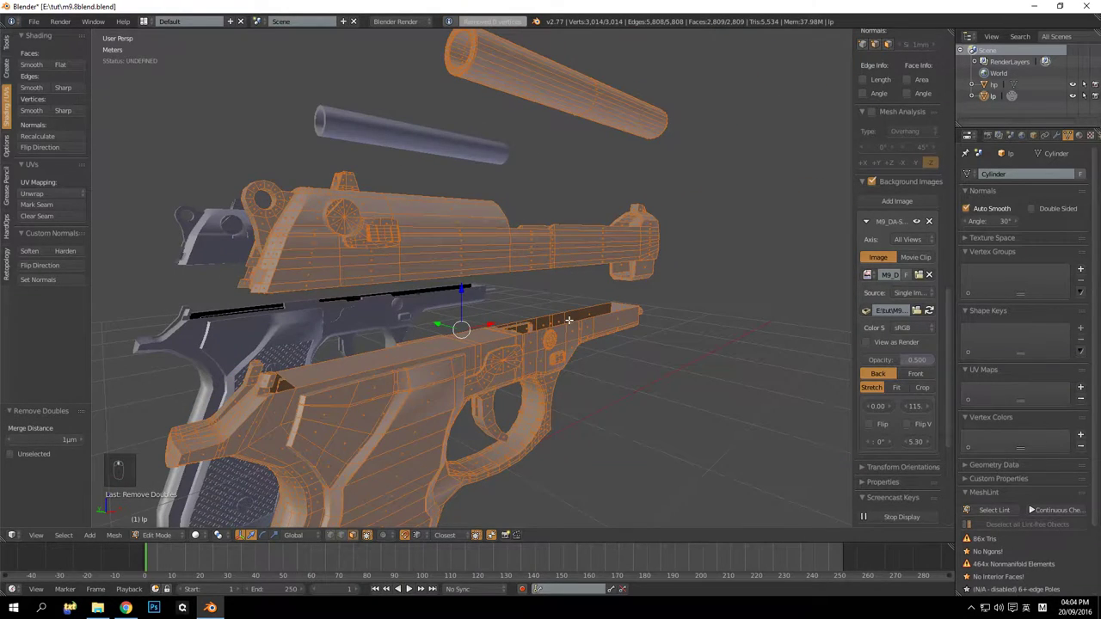
key("a")
key("a")
key("a")
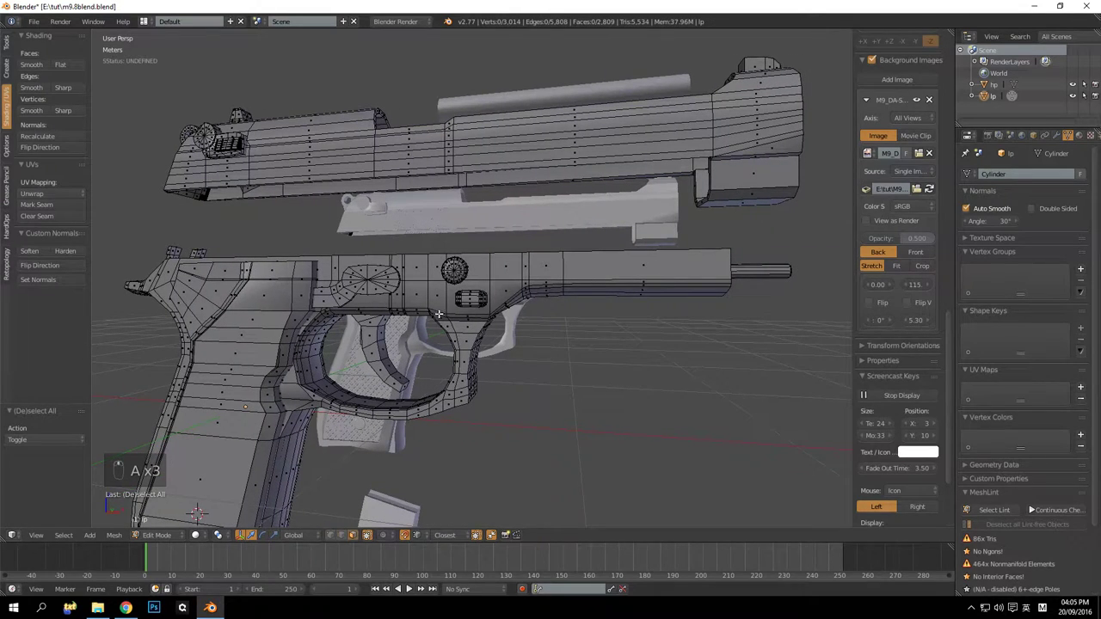
In edge select, dissolve the frame edges around the trigger guard, down to 2,980 vertices
key("a")
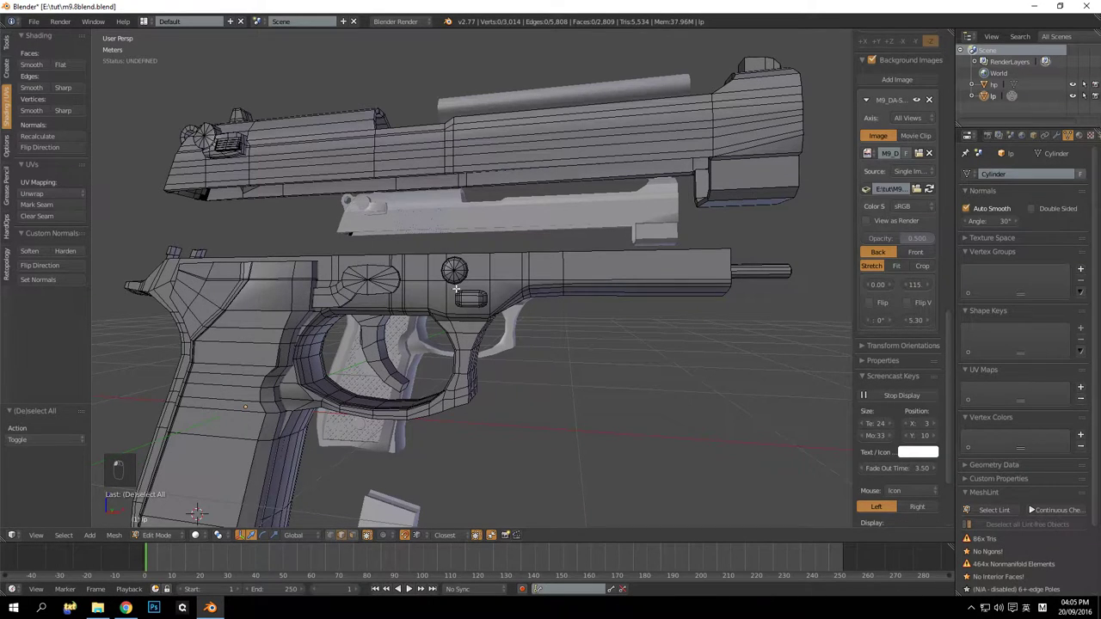
left_click_drag(441, 365, 515, 397)
left_click(515, 397)
left_click_drag(495, 395, 470, 393)
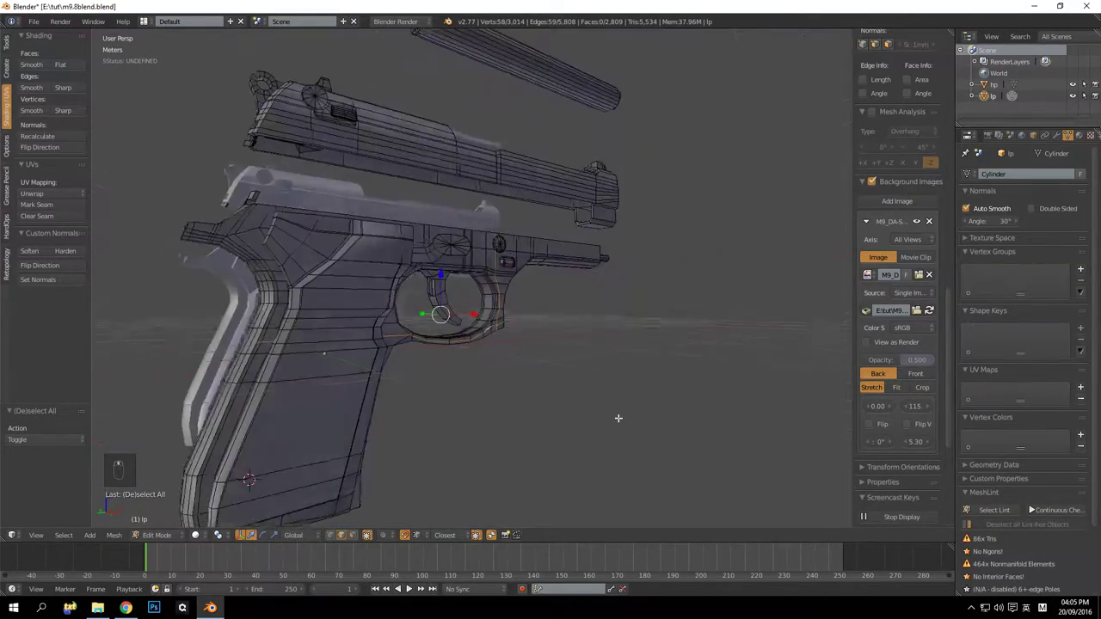
middle_click(634, 416)
key("ctrl+x")
key("ctrl+z")
key("a")
key("ctrl+x")
key("ctrl+z")
key("ctrl+c")
key("ctrl+x")
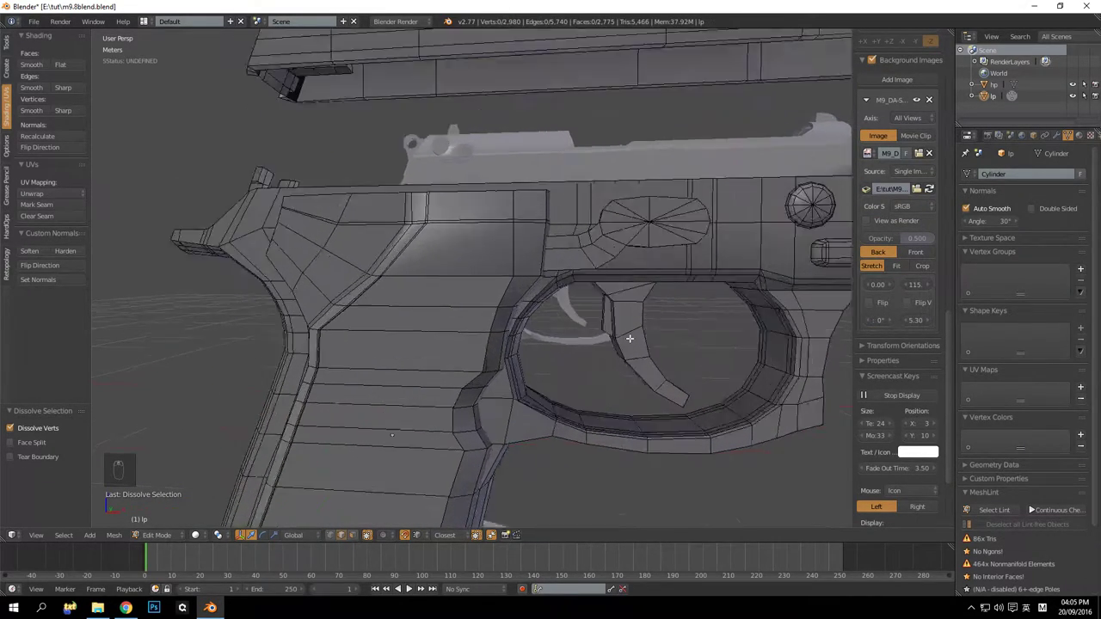
Try dissolving an edge above the trigger guard, undoing to refine the selection up close
left_click_drag(619, 322, 522, 315)
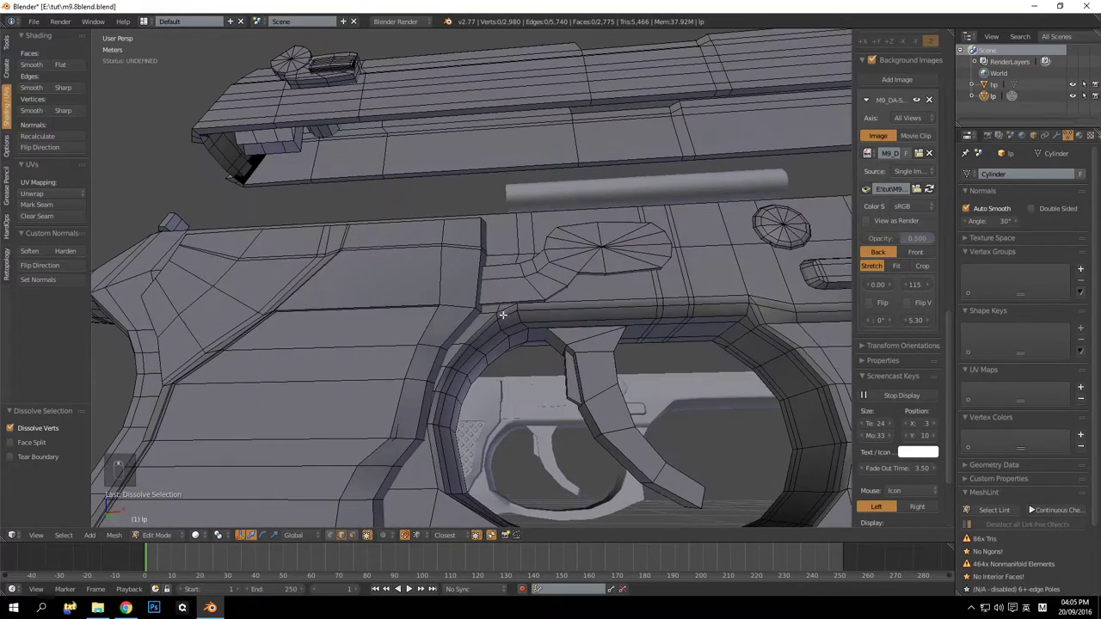
middle_click(544, 335)
left_click(552, 346)
key("ctrl+x")
key("ctrl+z")
key("a")
left_click_drag(495, 311, 508, 345)
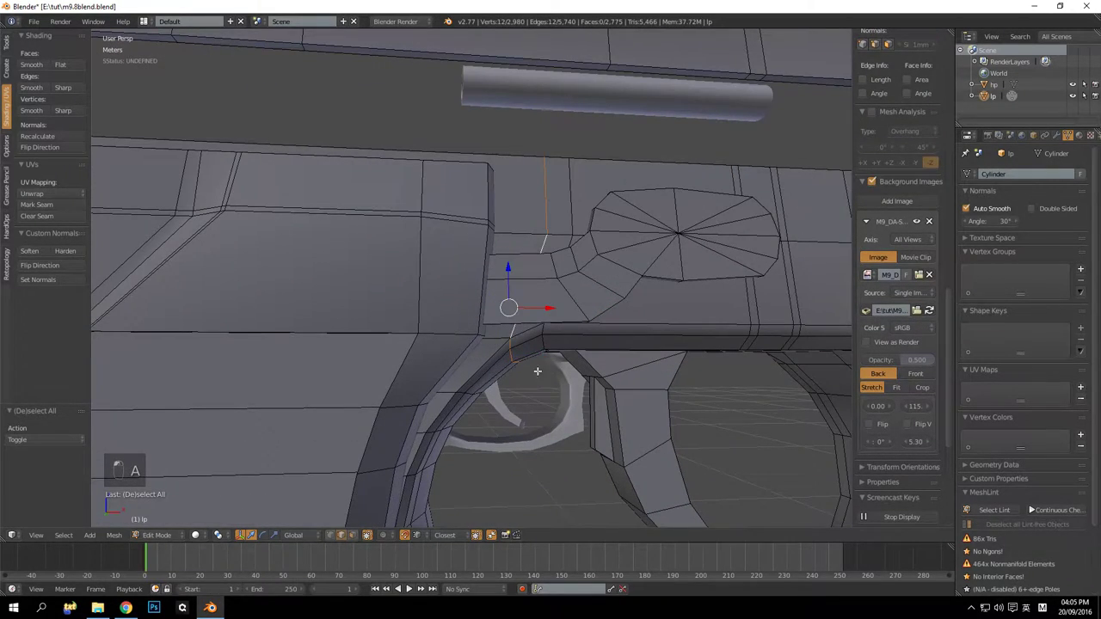
left_click_drag(520, 327, 371, 332)
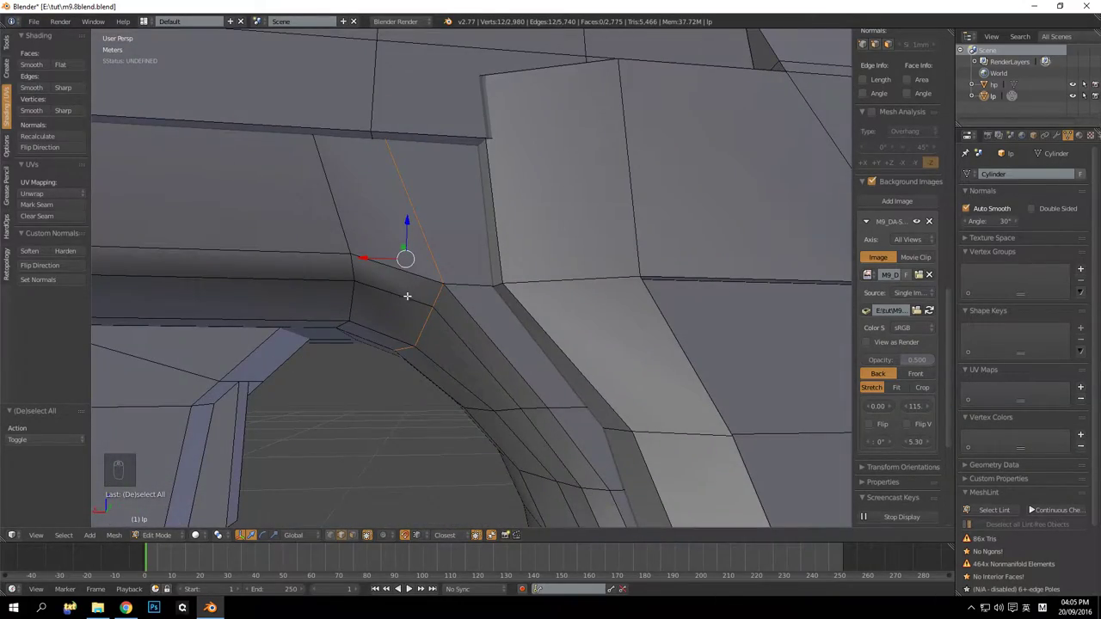
key("ctrl+x")
key("ctrl+z")
key("a")
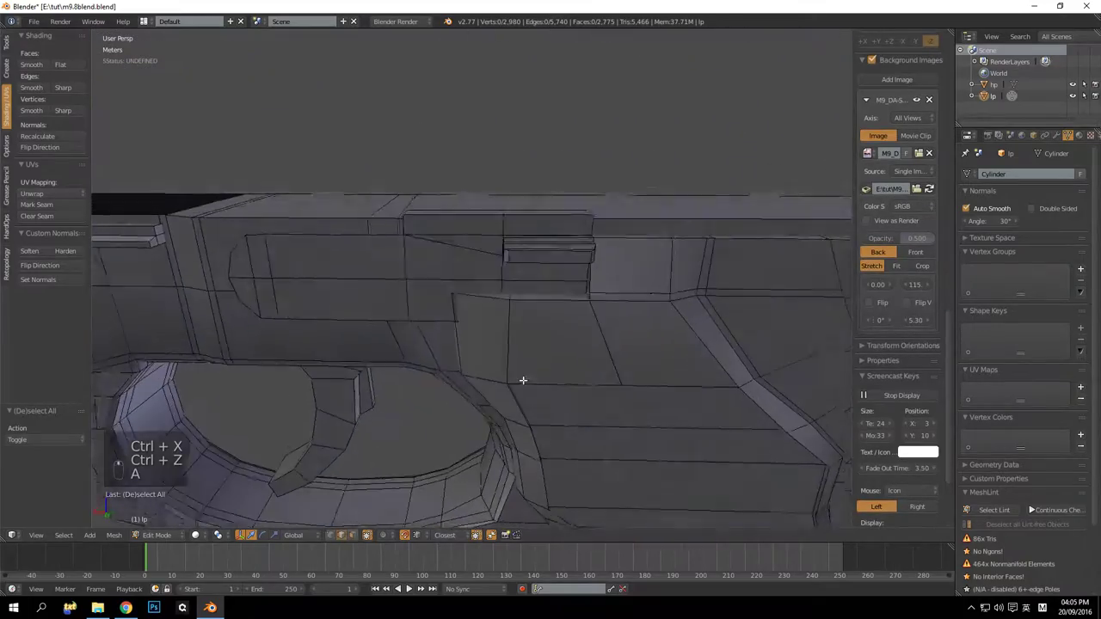
Dissolve the short edge loop above the trigger guard, leaving 2,976 vertices with two ngons flagged
middle_click(548, 392)
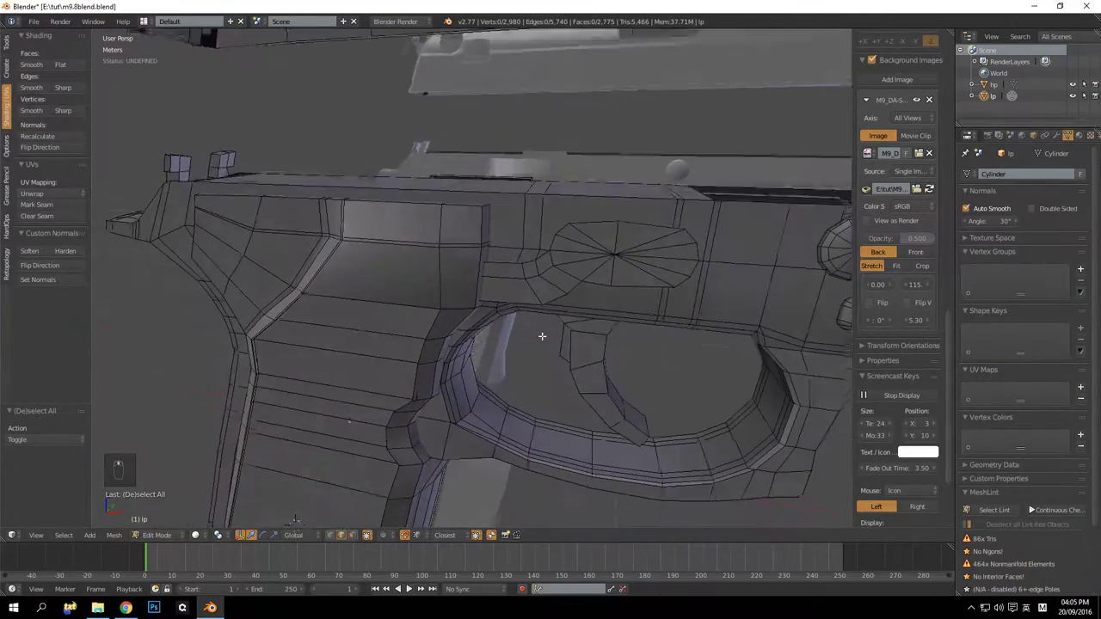
middle_click(528, 213)
left_click_drag(541, 163, 534, 394)
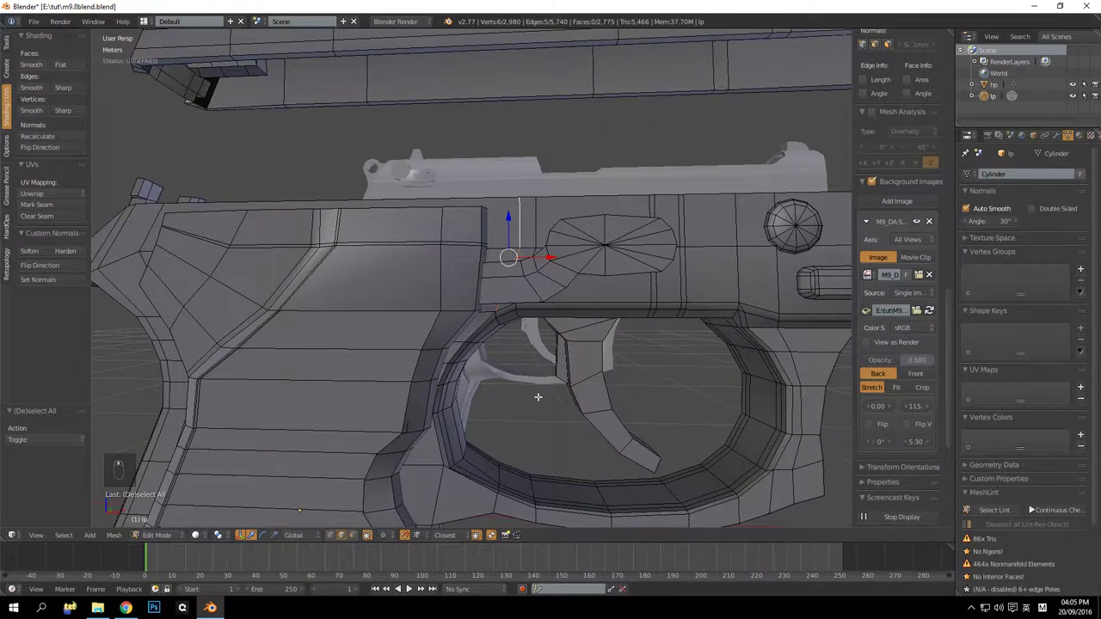
key("ctrl+x")
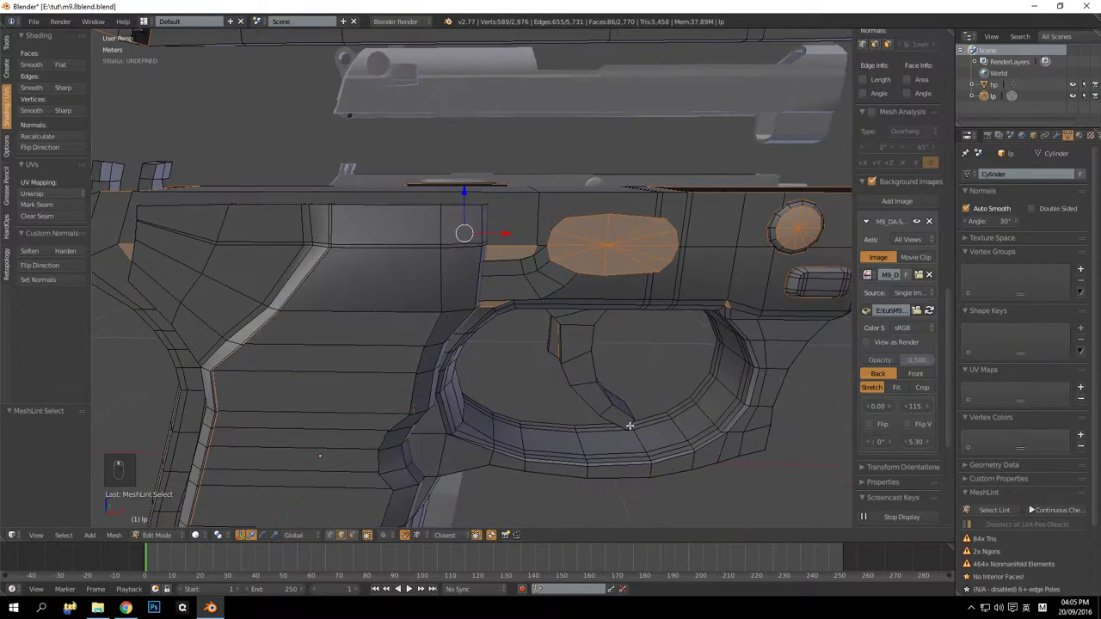
Undo the edge-loop dissolve and return the view to the trigger guard with nothing selected
key("ctrl+z")
key("ctrl+z")
left_click_drag(587, 372, 589, 368)
left_click_drag(590, 363, 588, 349)
middle_click(601, 342)
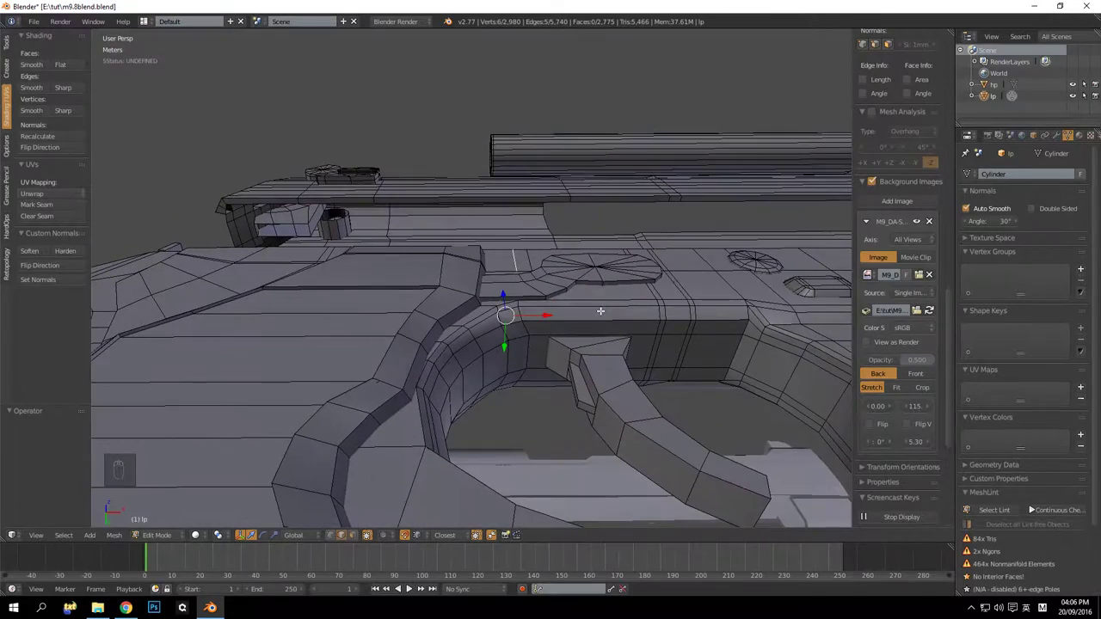
key("a")
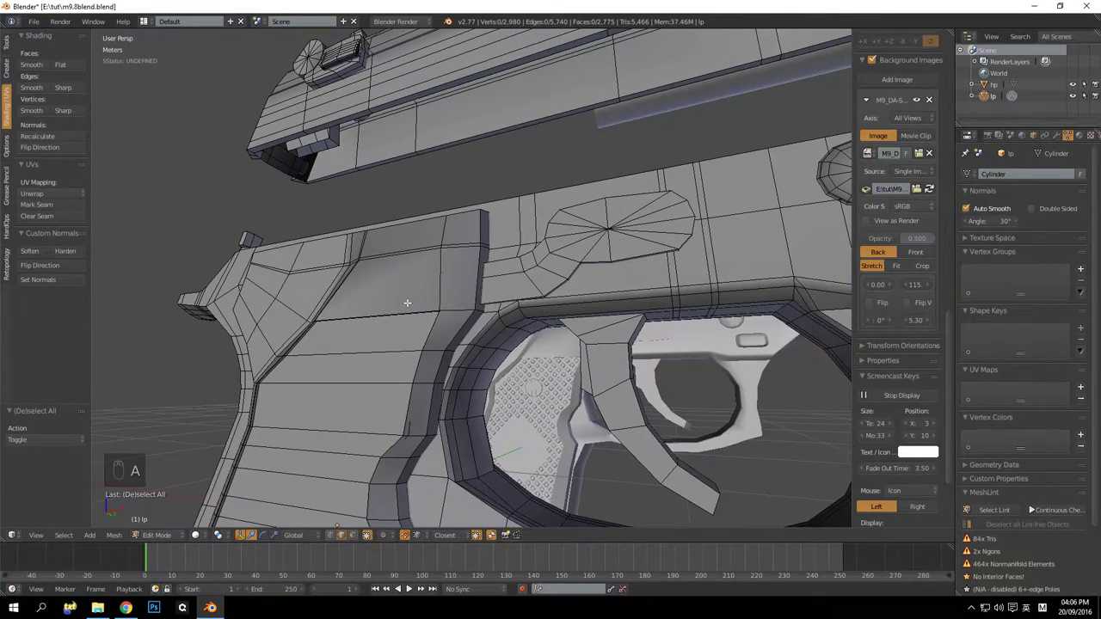
Select the whole overlapping grip piece by linked selection and hide it
key("l")
key("l")
key("l")
key("l")
key("l")
key("l")
key("l")
key("l")
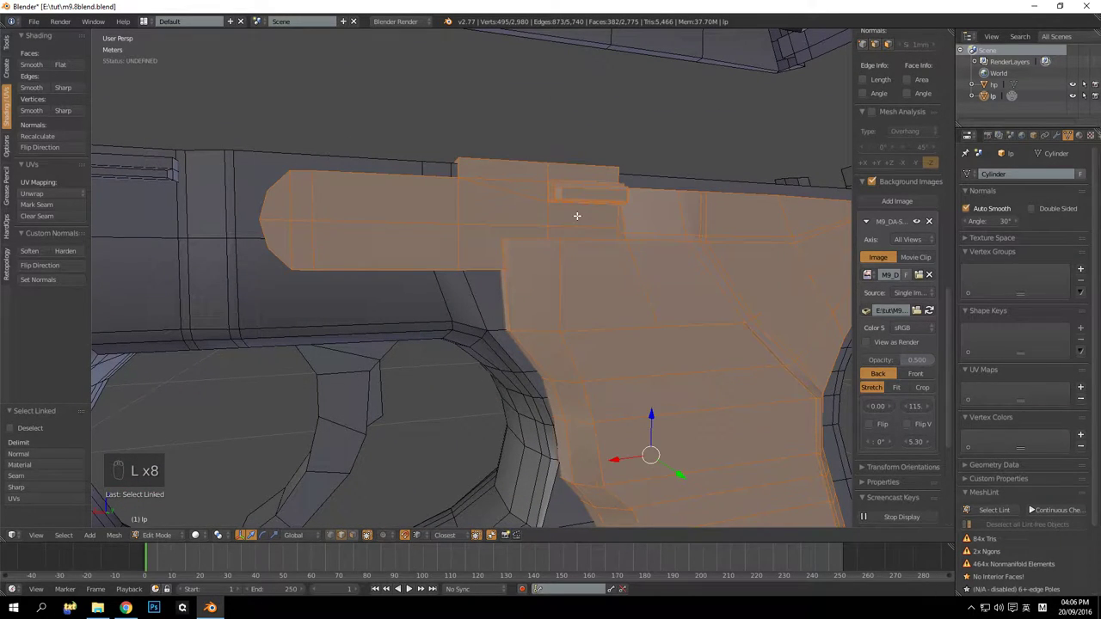
key("h")
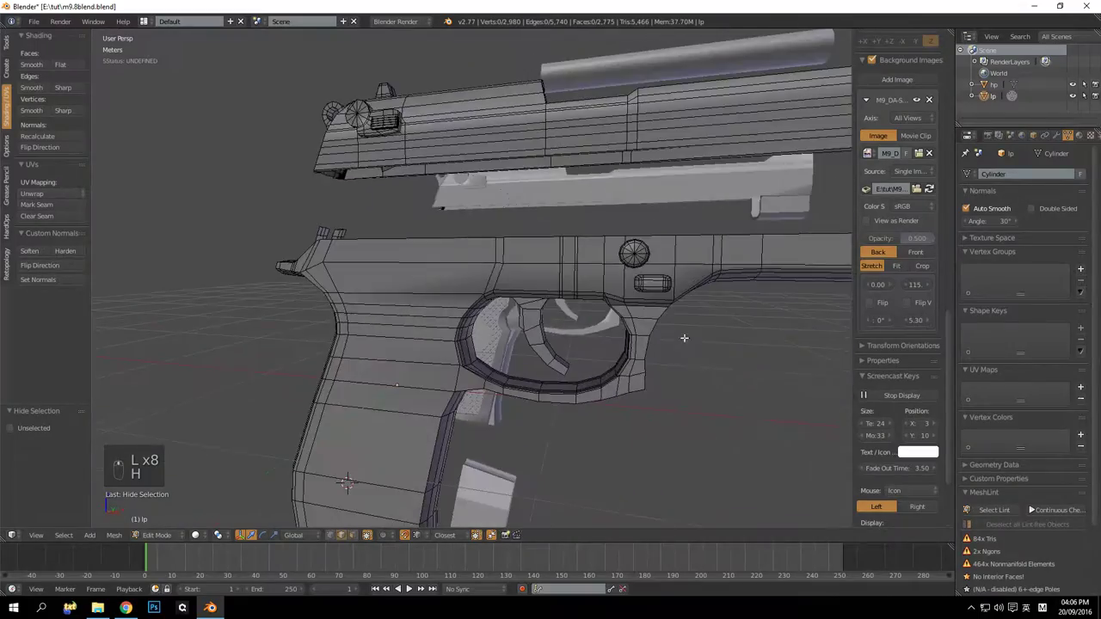
Dissolve the frame edges above the front of the trigger guard, reaching 2,970 vertices
left_click_drag(499, 275, 512, 289)
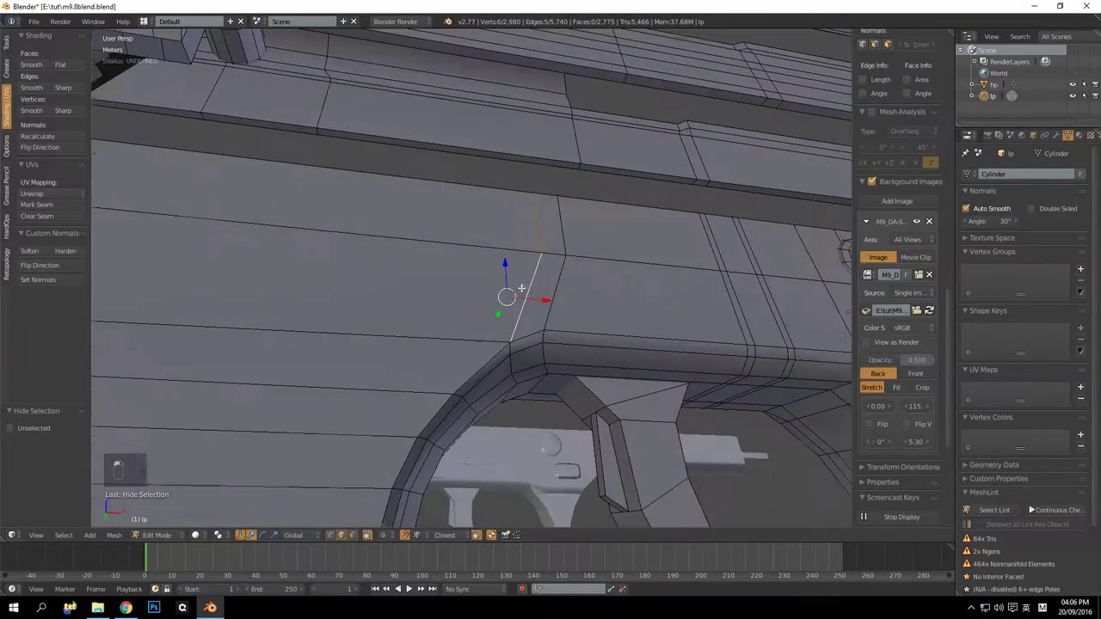
left_click_drag(546, 399, 527, 453)
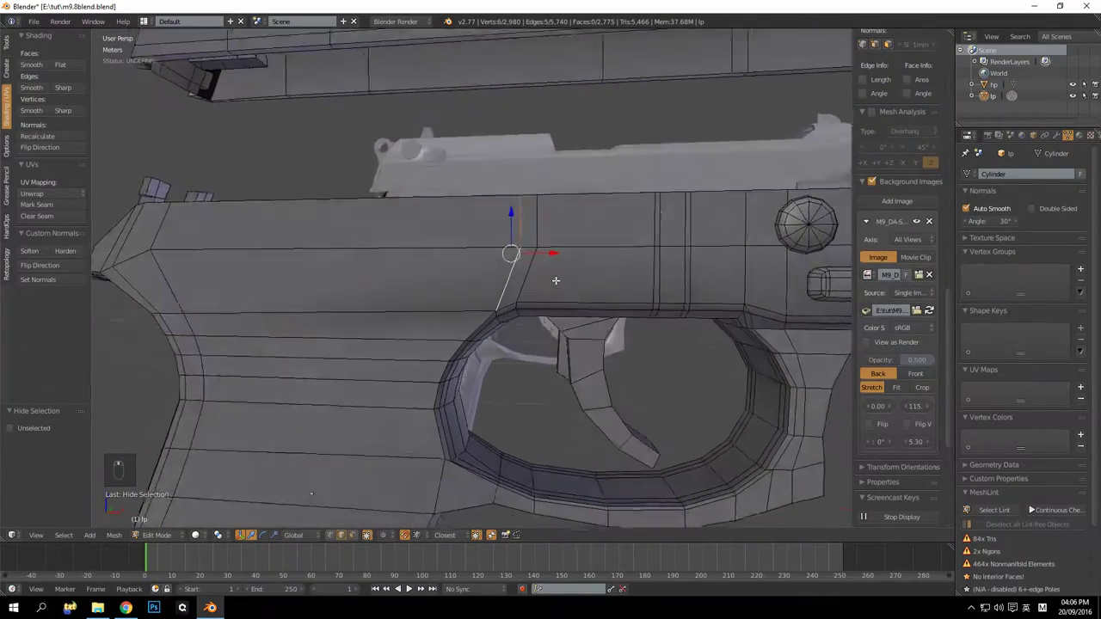
left_click_drag(514, 336, 550, 304)
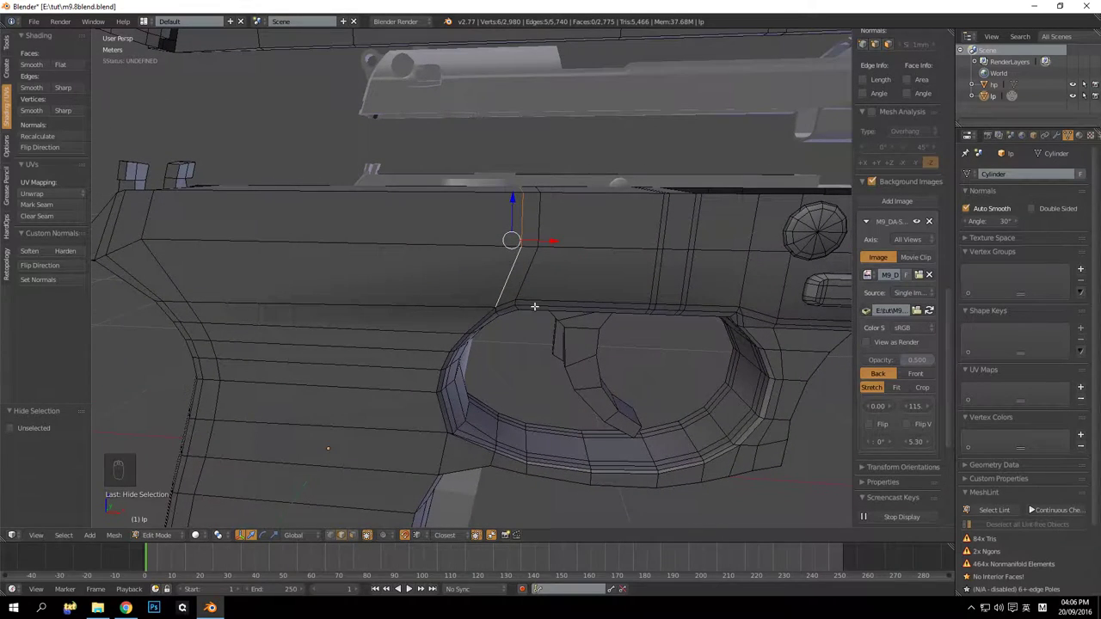
left_click_drag(494, 306, 530, 280)
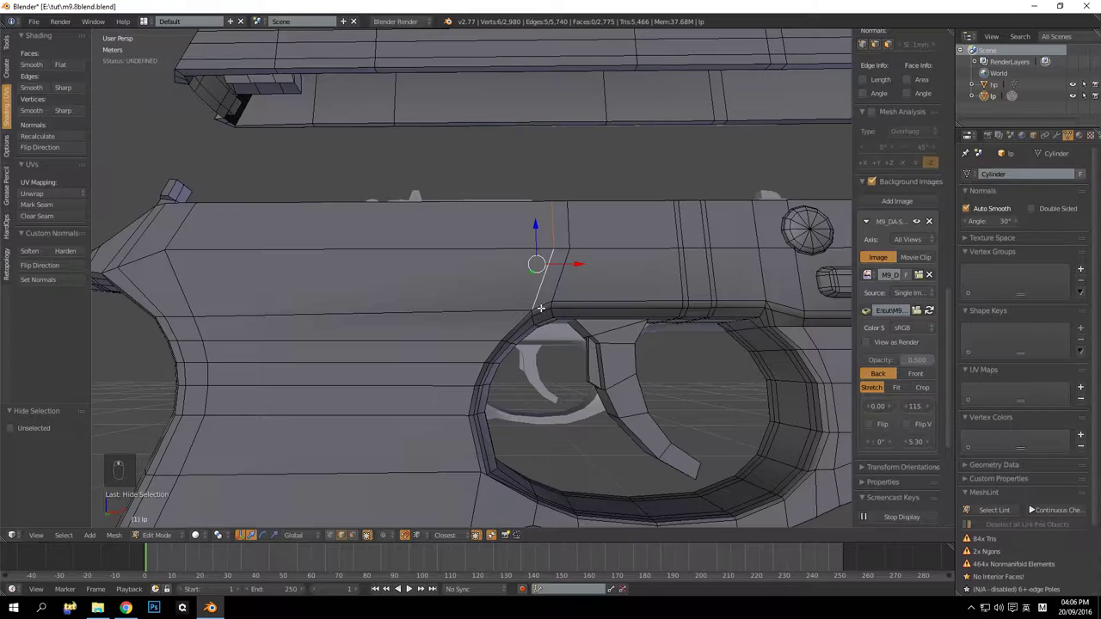
middle_click(538, 303)
left_click_drag(542, 291, 534, 319)
left_click_drag(534, 320, 532, 332)
key("ctrl+x")
key("ctrl+z")
left_click_drag(547, 347, 545, 336)
key("ctrl+x")
middle_click(514, 318)
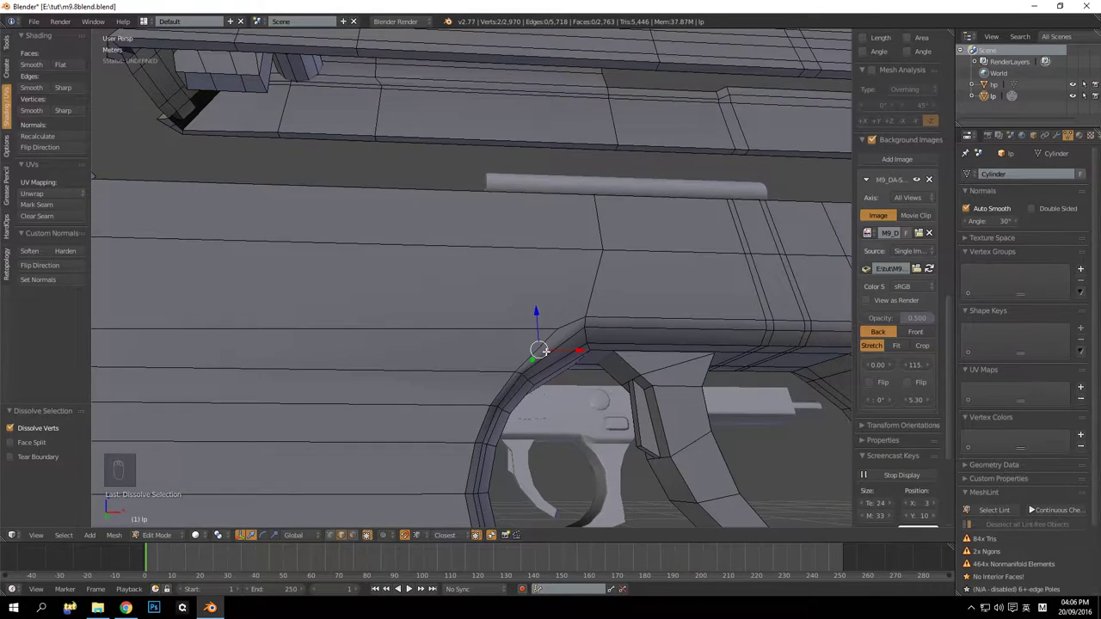
Redo the dissolve of the frame edge loop above the trigger guard after checking under the frame
key("ctrl+z")
key("ctrl+x")
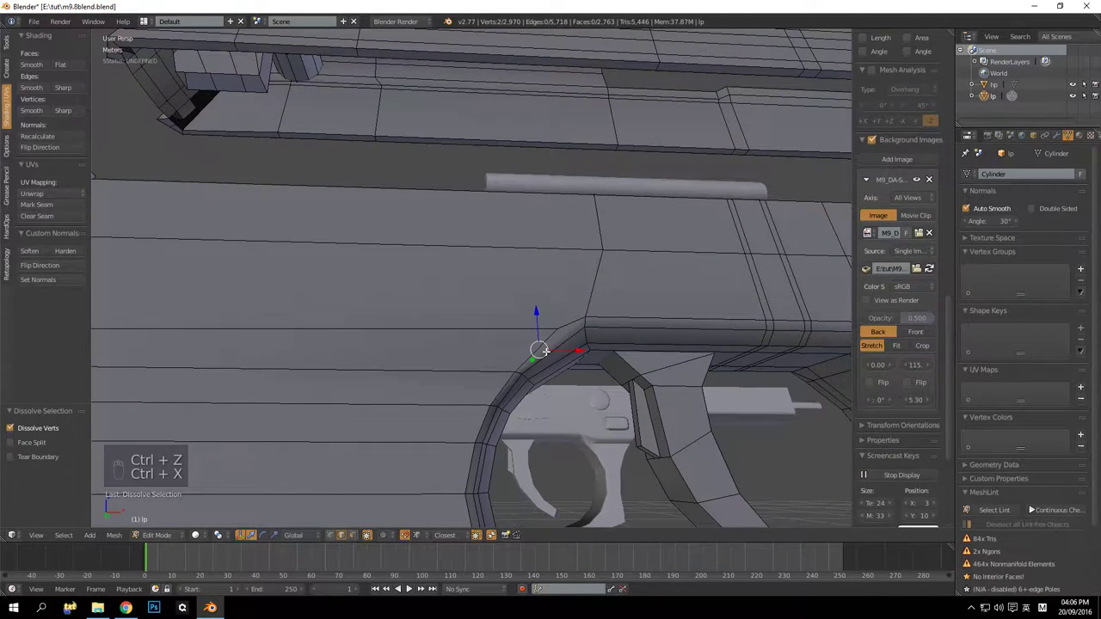
key("ctrl+z")
left_click_drag(542, 348, 513, 353)
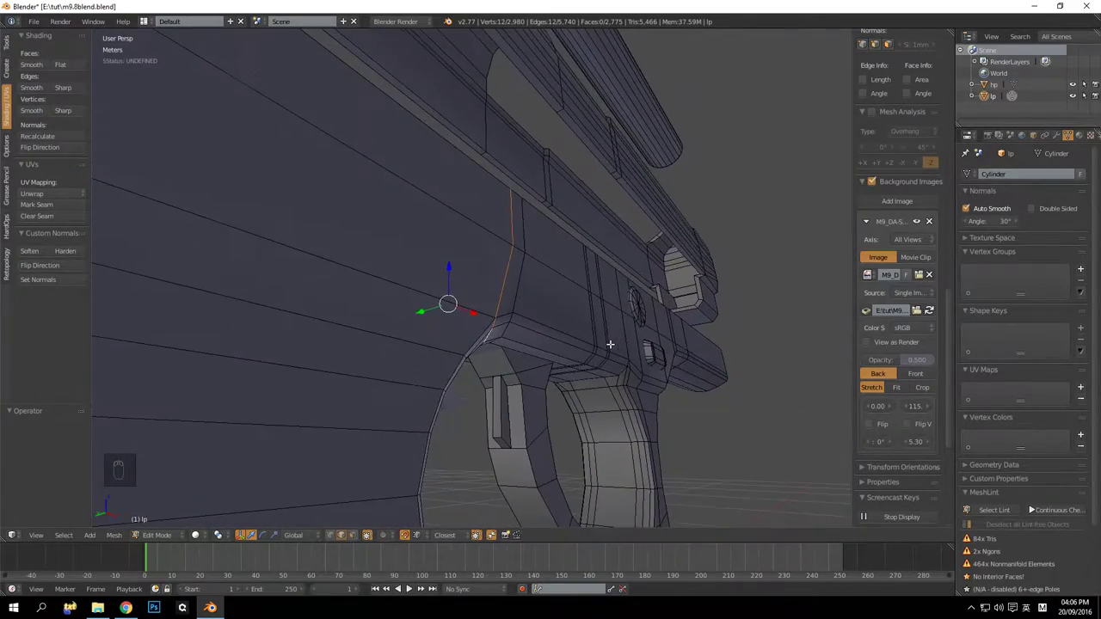
left_click_drag(509, 256, 510, 304)
key("ctrl+x")
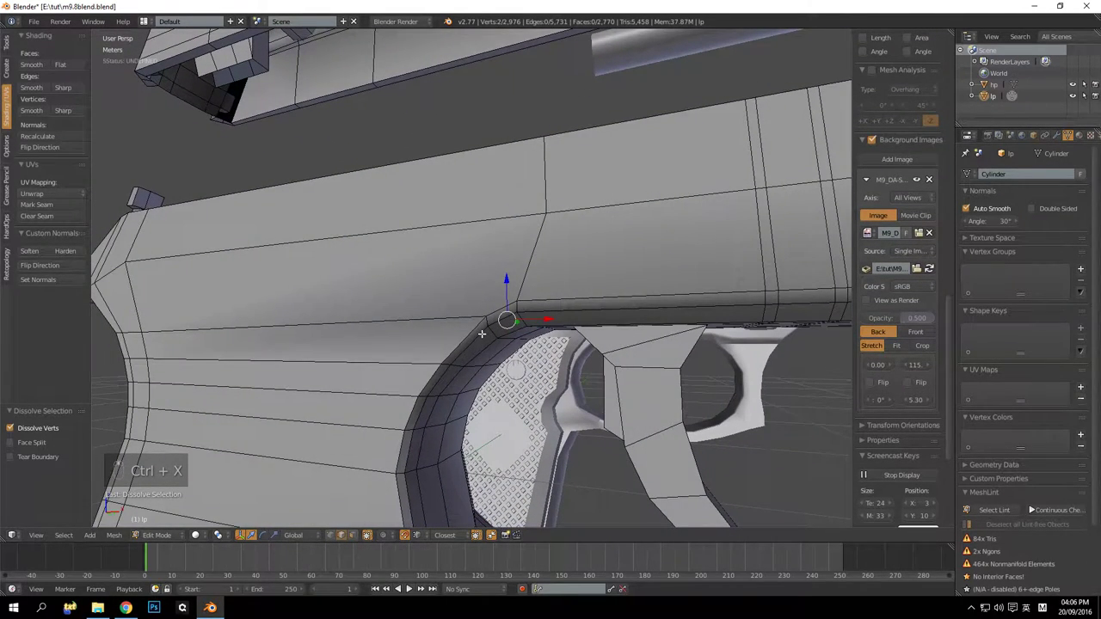
Knife-cut two connecting edges across the frame faces and return to Object Mode
middle_click(481, 269)
middle_click(502, 271)
middle_click(503, 274)
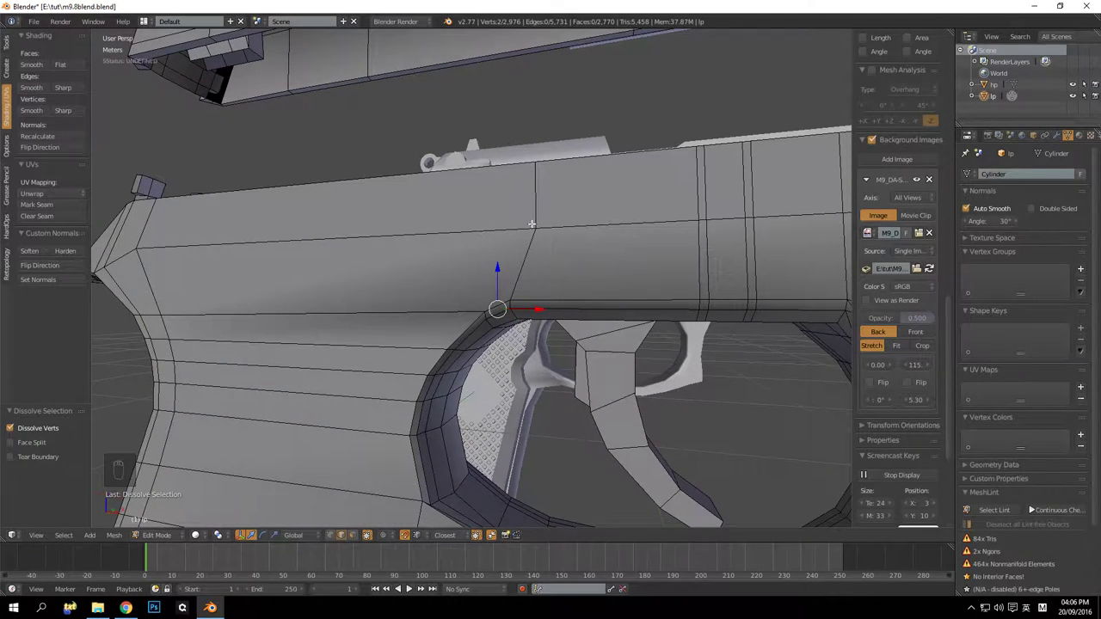
key("k")
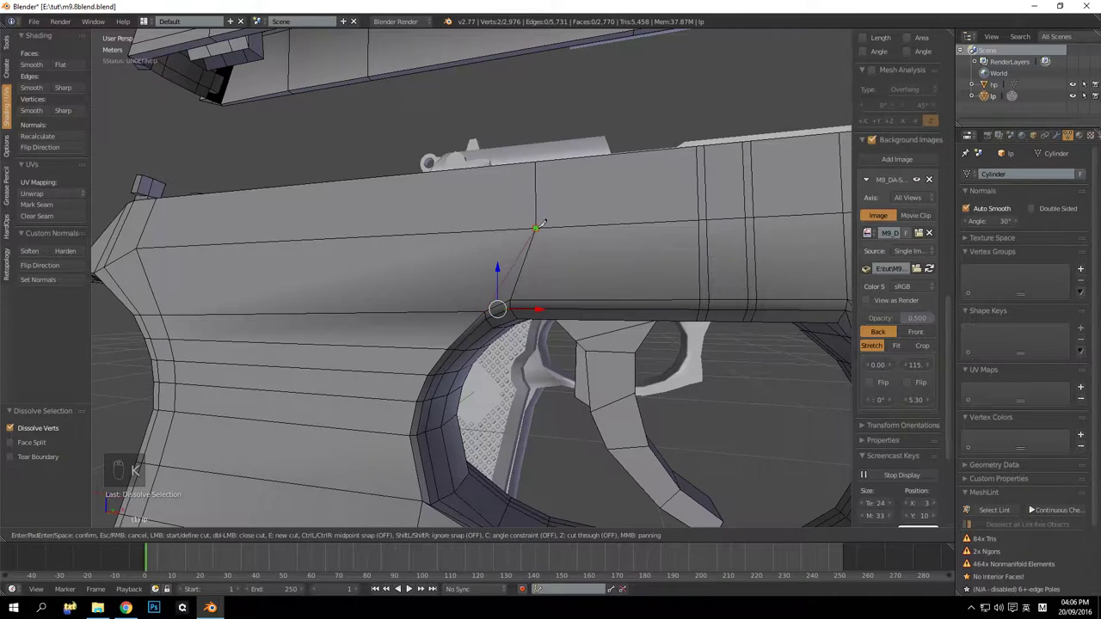
key("a")
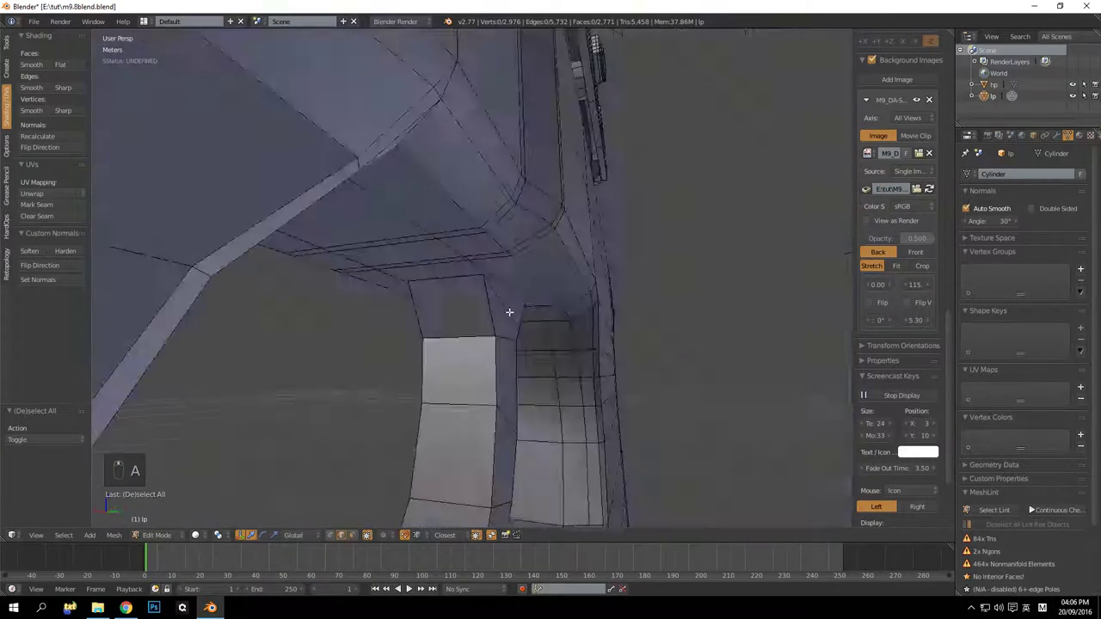
key("k")
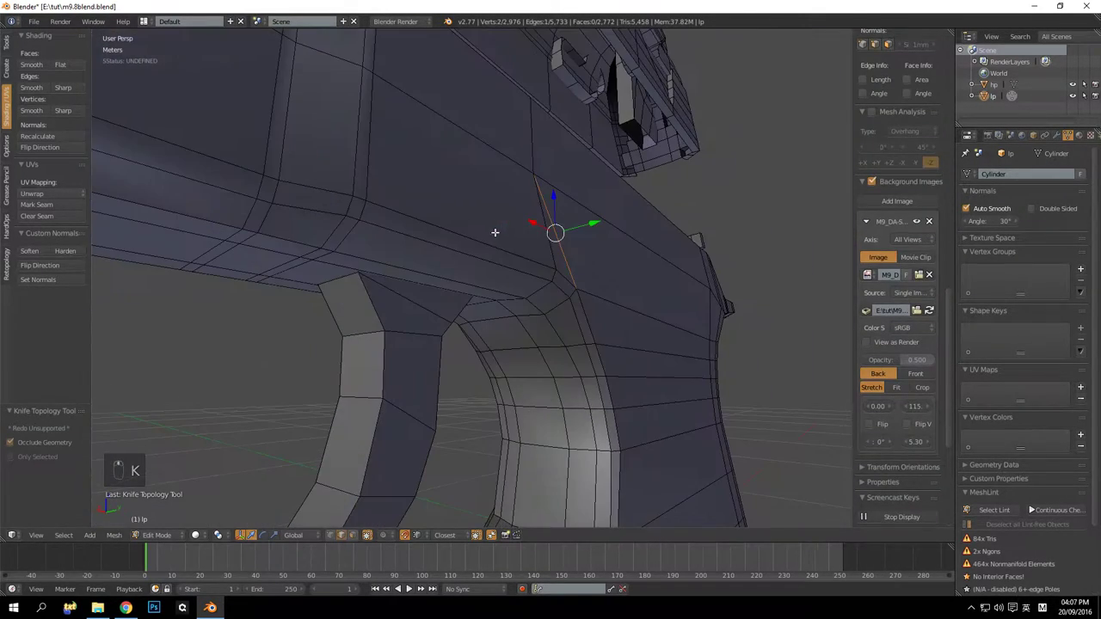
key("a")
key("Tab")
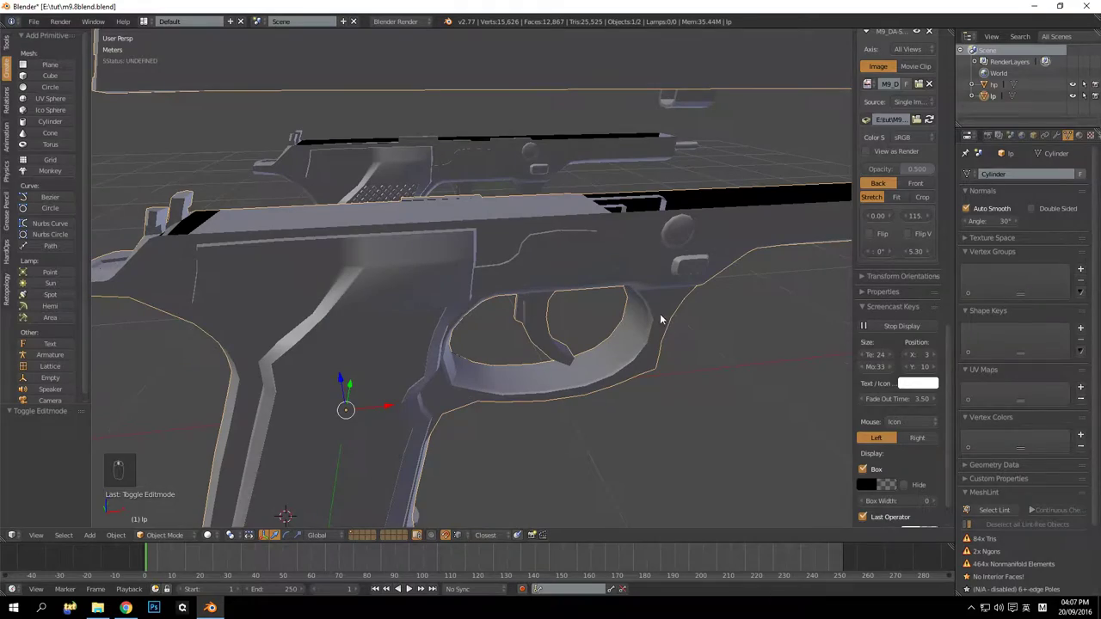
Dissolve the stray vertices along the frame's side above the trigger guard
key("Tab")
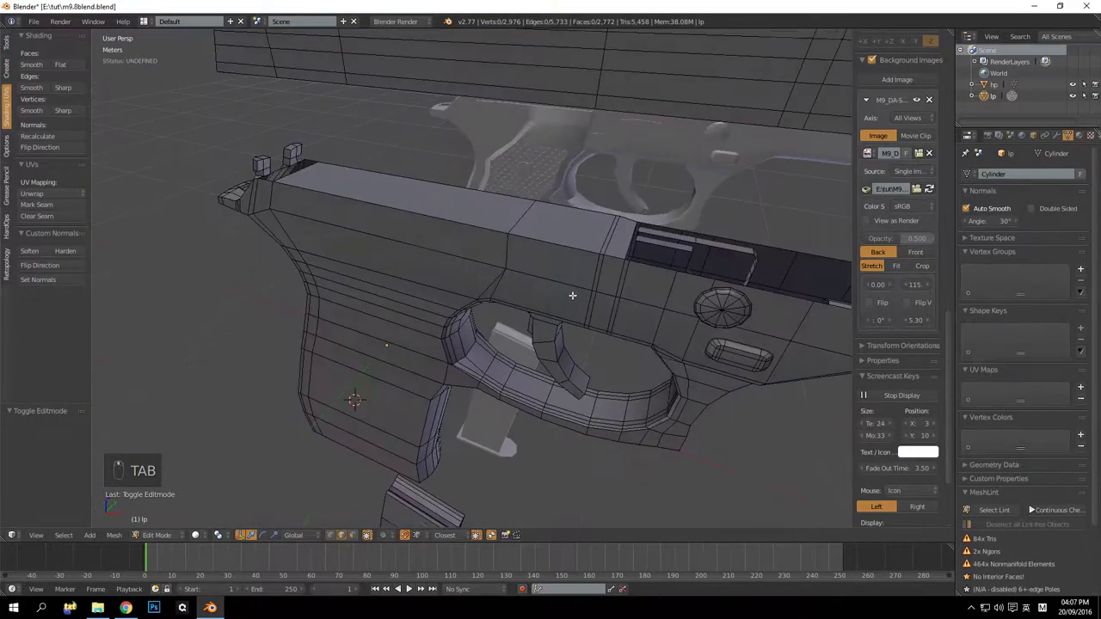
left_click_drag(556, 273, 523, 313)
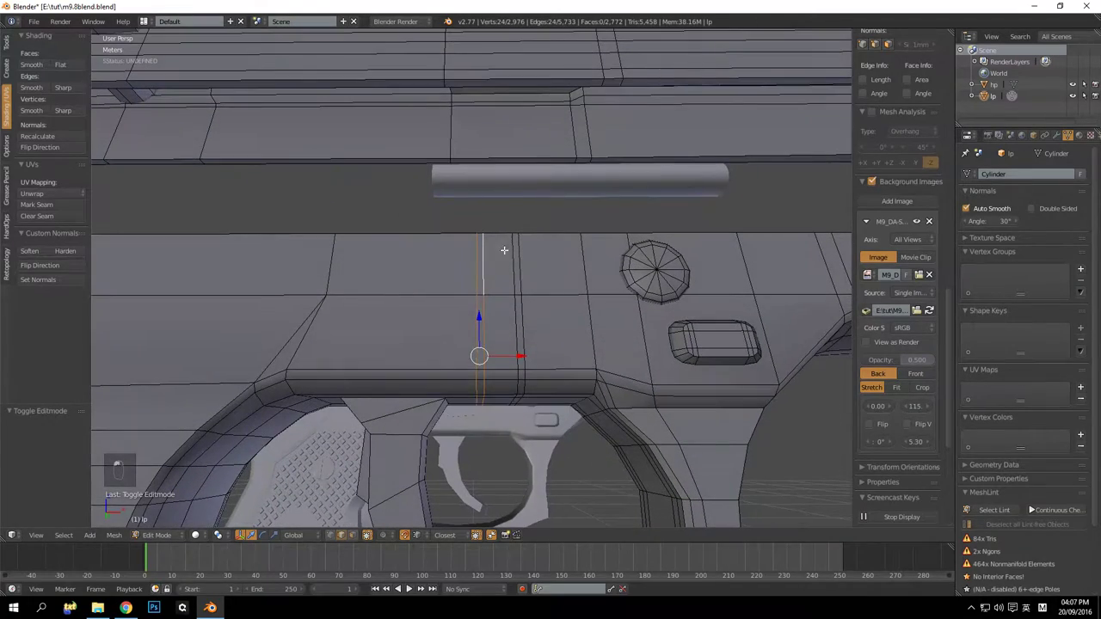
key("ctrl+x")
left_click_drag(498, 292, 494, 308)
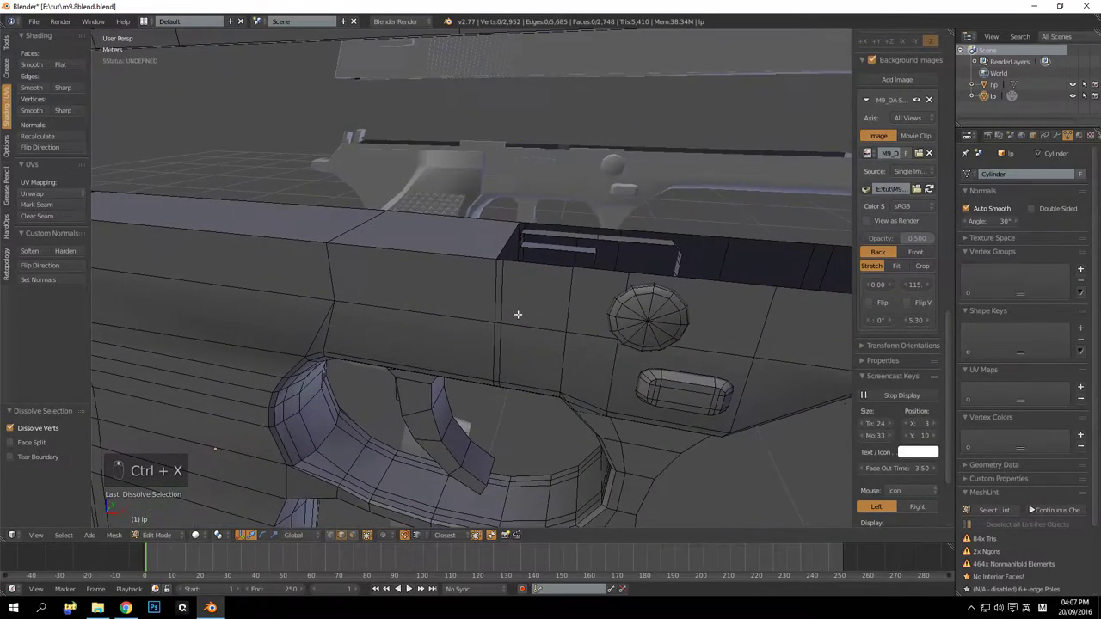
left_click_drag(506, 282, 553, 242)
left_click_drag(563, 212, 552, 223)
key("ctrl+x")
middle_click(544, 241)
middle_click(527, 263)
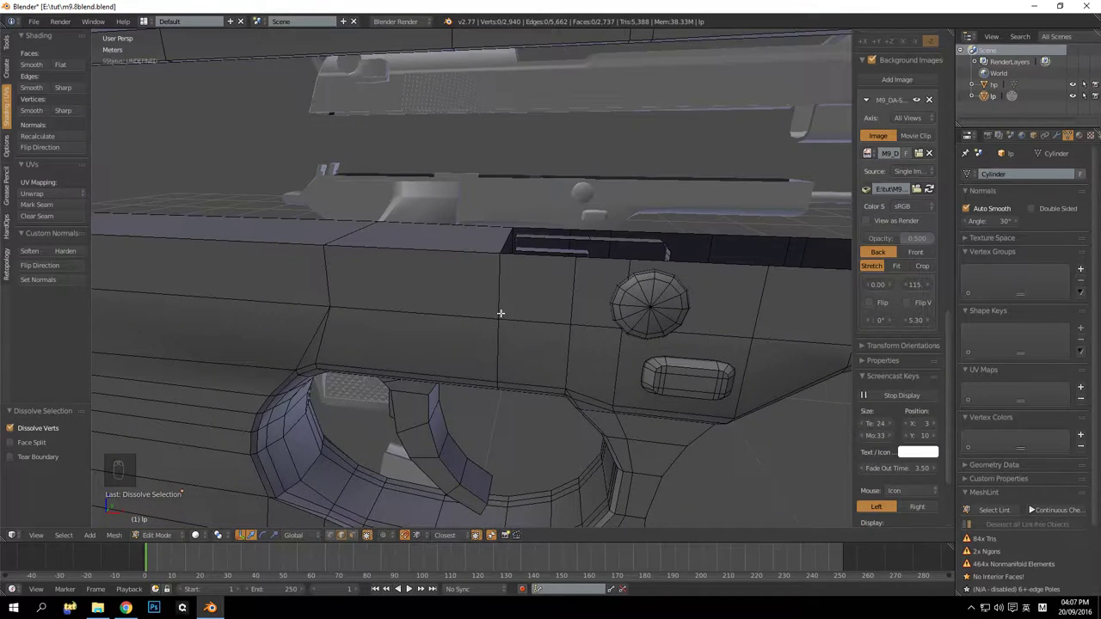
Delete the faces along the frame's top edge and dissolve the leftover edge there
left_click_drag(508, 285, 528, 240)
left_click_drag(528, 239, 490, 292)
key("a")
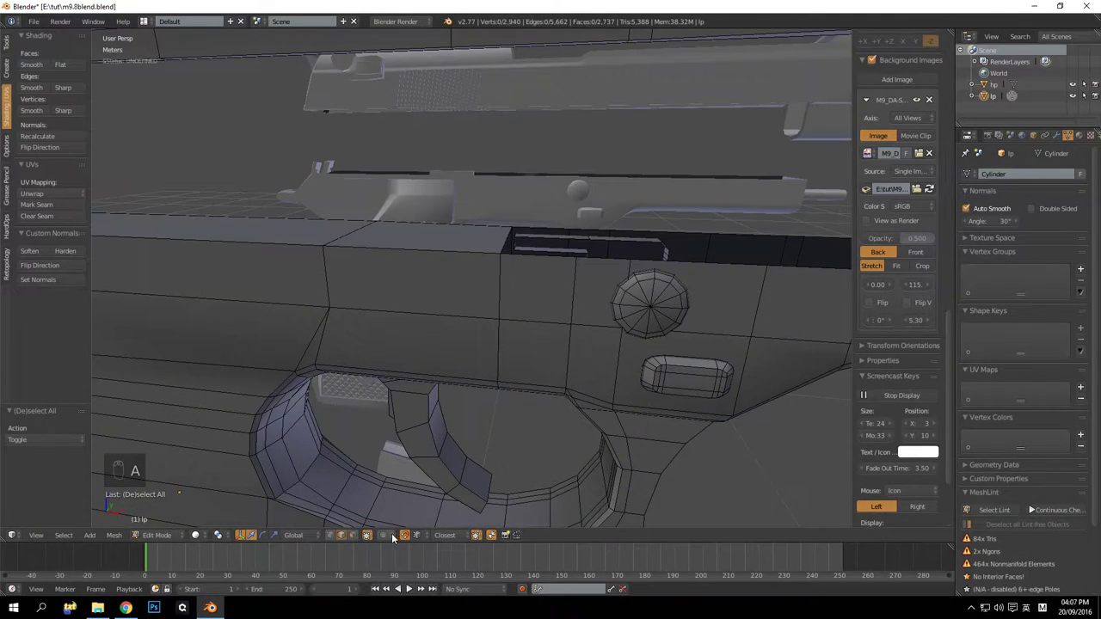
key("Delete")
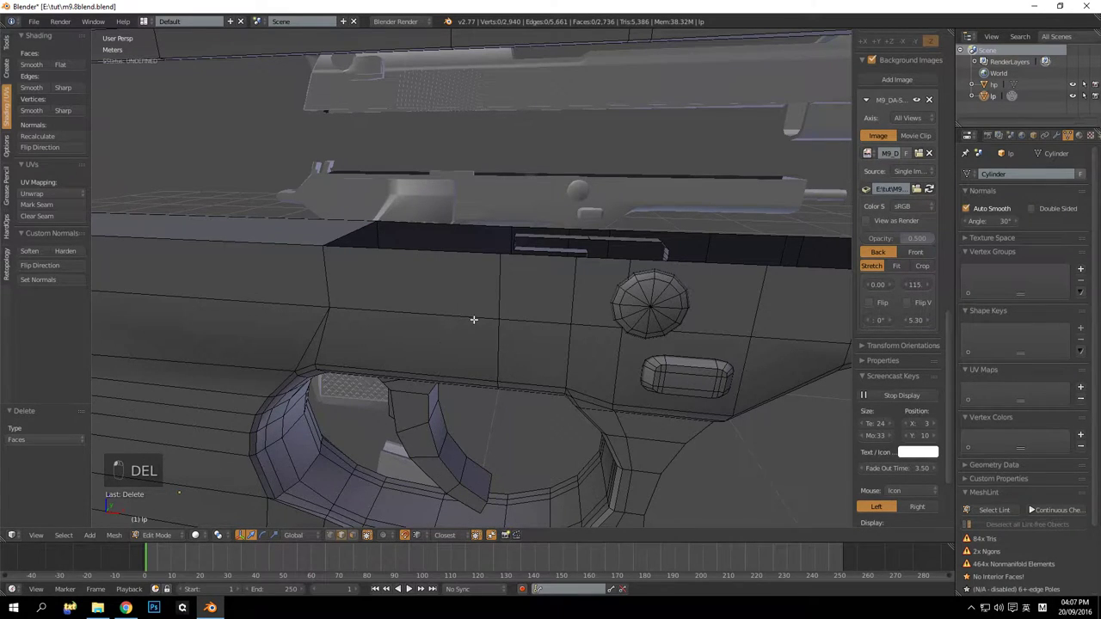
key("ctrl+x")
left_click_drag(605, 248, 612, 242)
middle_click(589, 291)
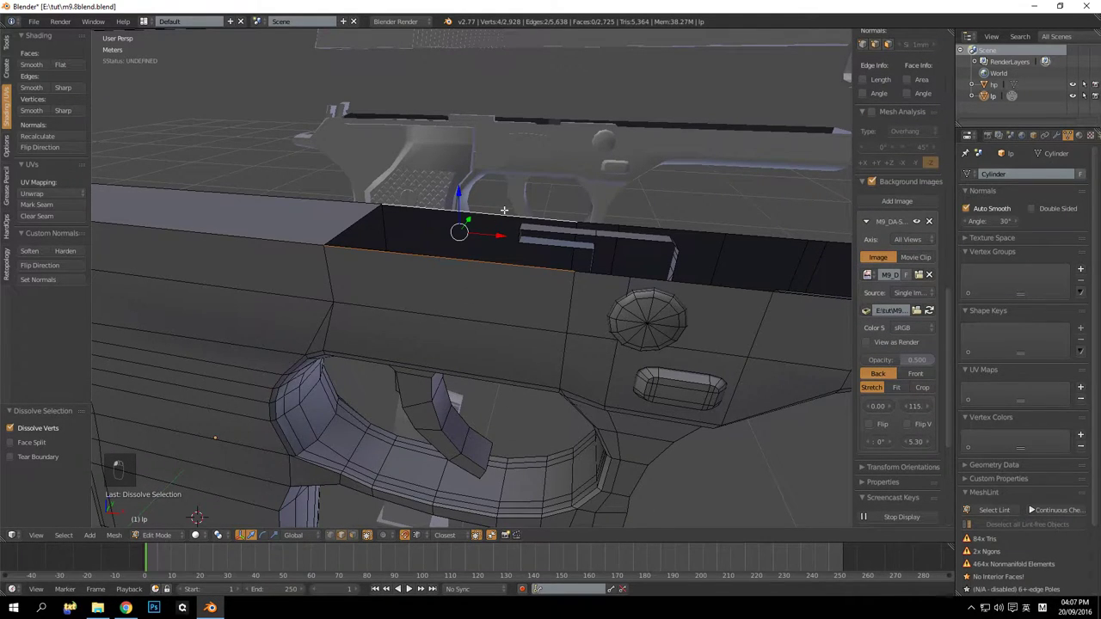
Fill the gap on the frame's top, then unhide the rest of the frame geometry
key("f")
key("a")
left_click_drag(524, 239, 656, 307)
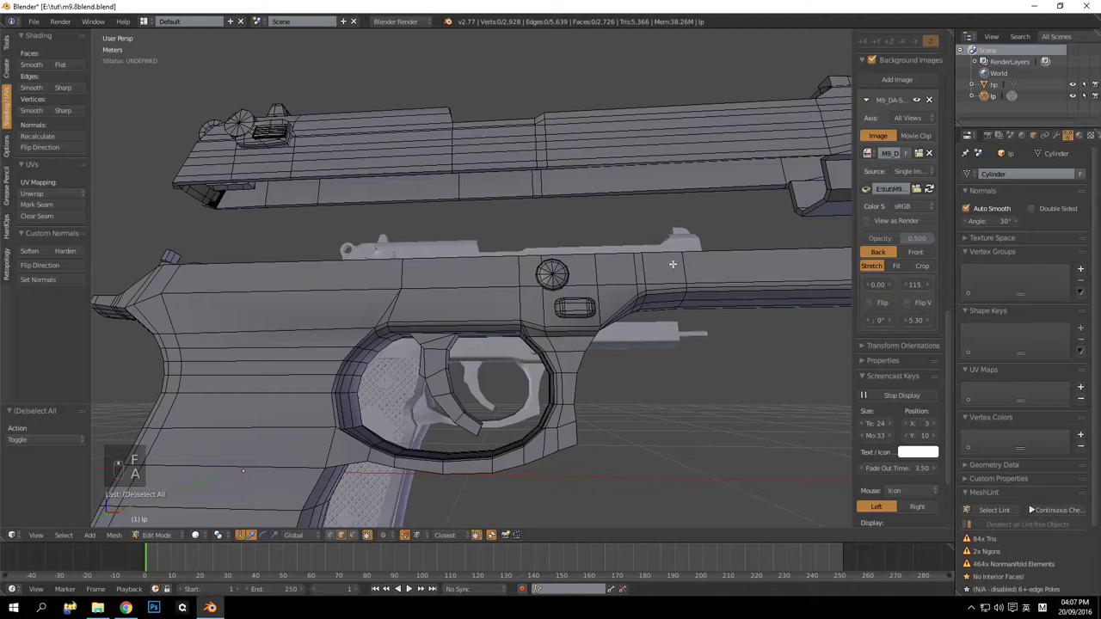
key("Tab")
left_click(668, 291)
key("Tab")
left_click(667, 285)
key("alt+h")
key("a")
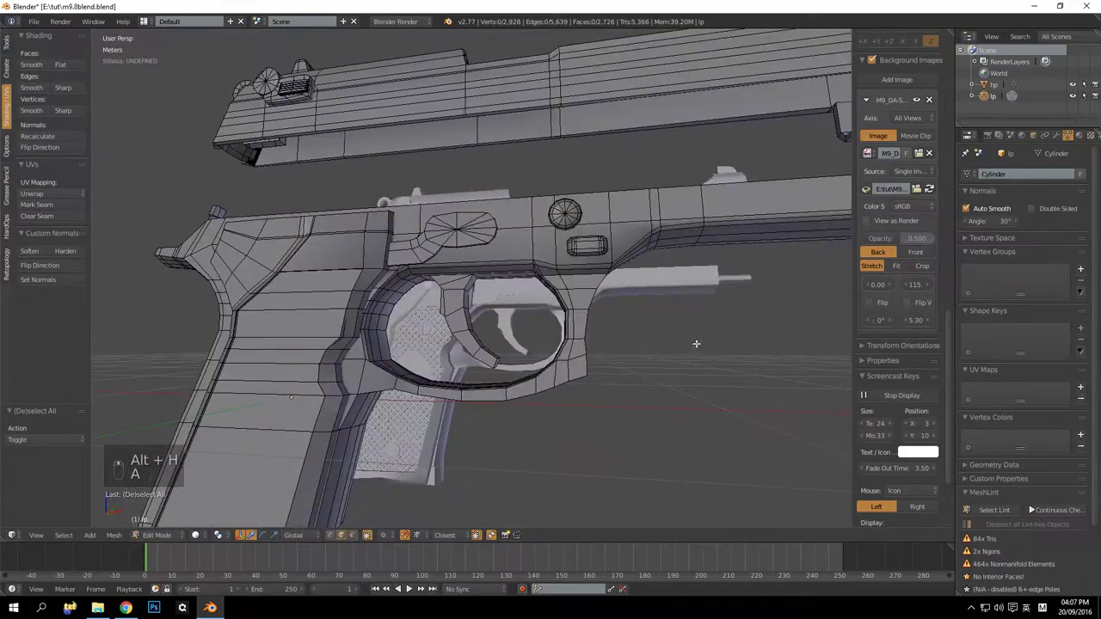
Orbit under the trigger guard to inspect the front of the grip
left_click_drag(650, 245, 633, 250)
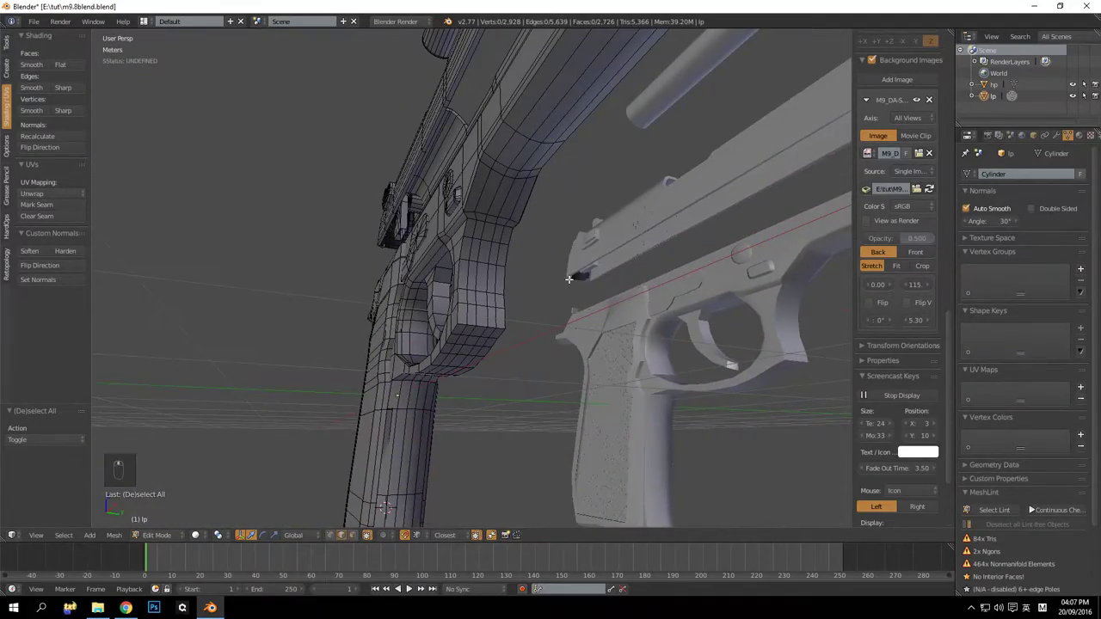
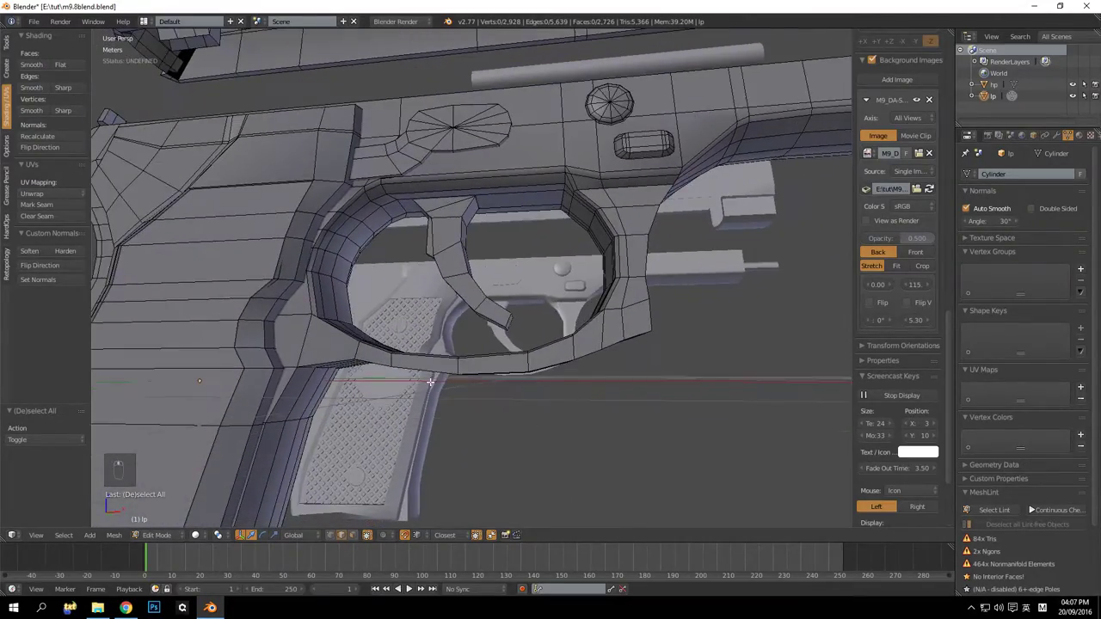
middle_click(451, 338)
middle_click(440, 332)
left_click_drag(542, 291, 529, 322)
left_click_drag(531, 314, 511, 313)
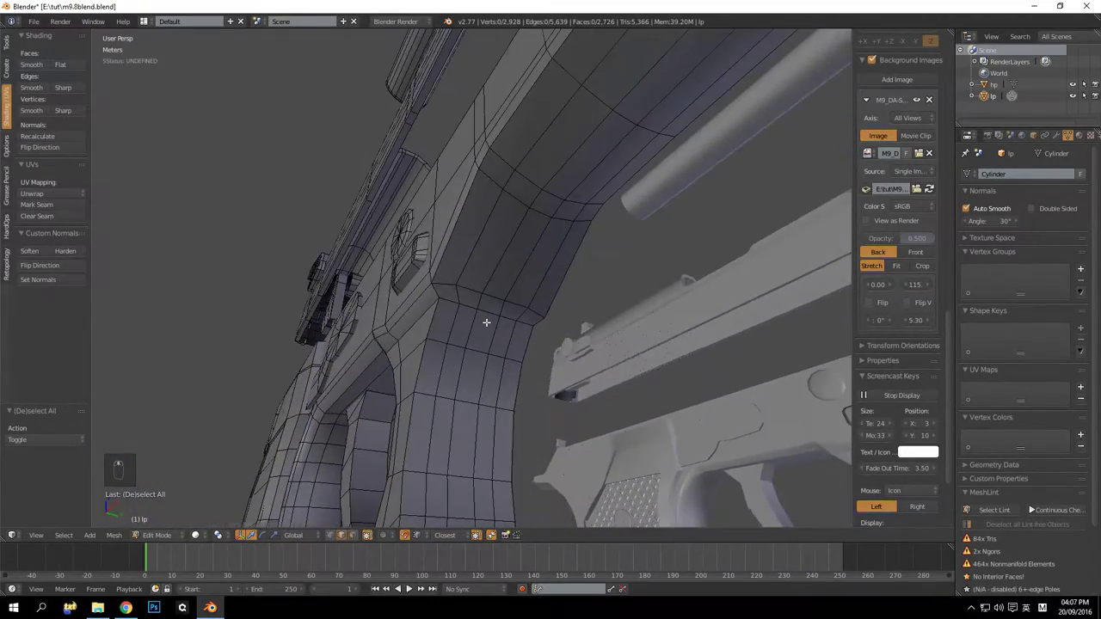
middle_click(502, 308)
middle_click(510, 302)
middle_click(531, 299)
middle_click(539, 307)
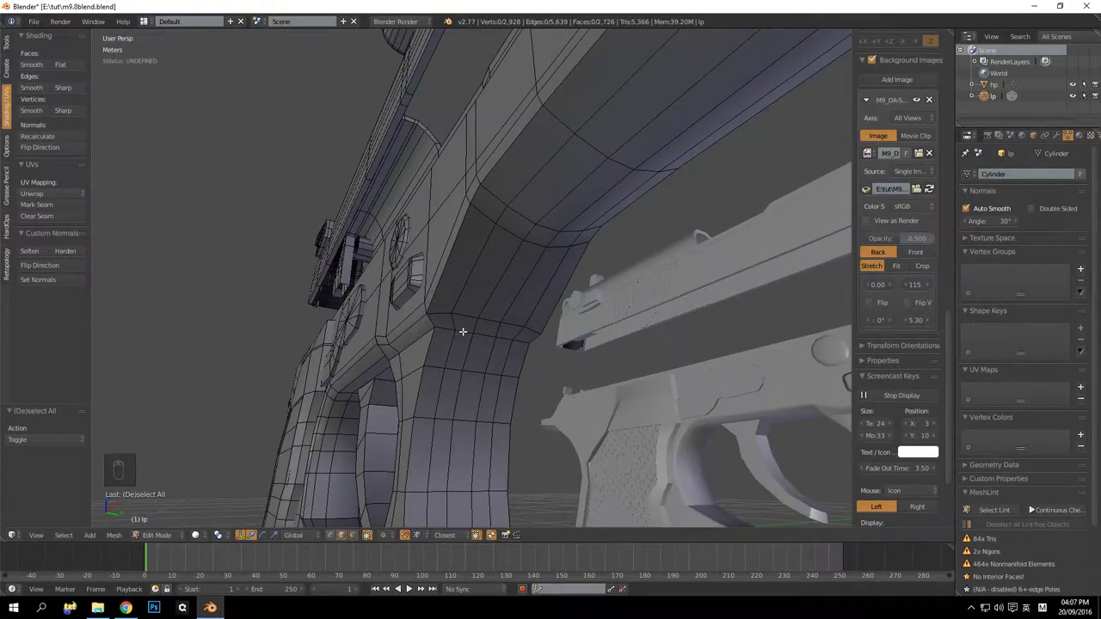
left_click_drag(449, 325, 509, 329)
left_click_drag(509, 329, 561, 329)
left_click_drag(620, 332, 573, 334)
middle_click(549, 334)
Try ripping the edge loop across the frame side, then undo it
left_click_drag(546, 334, 614, 341)
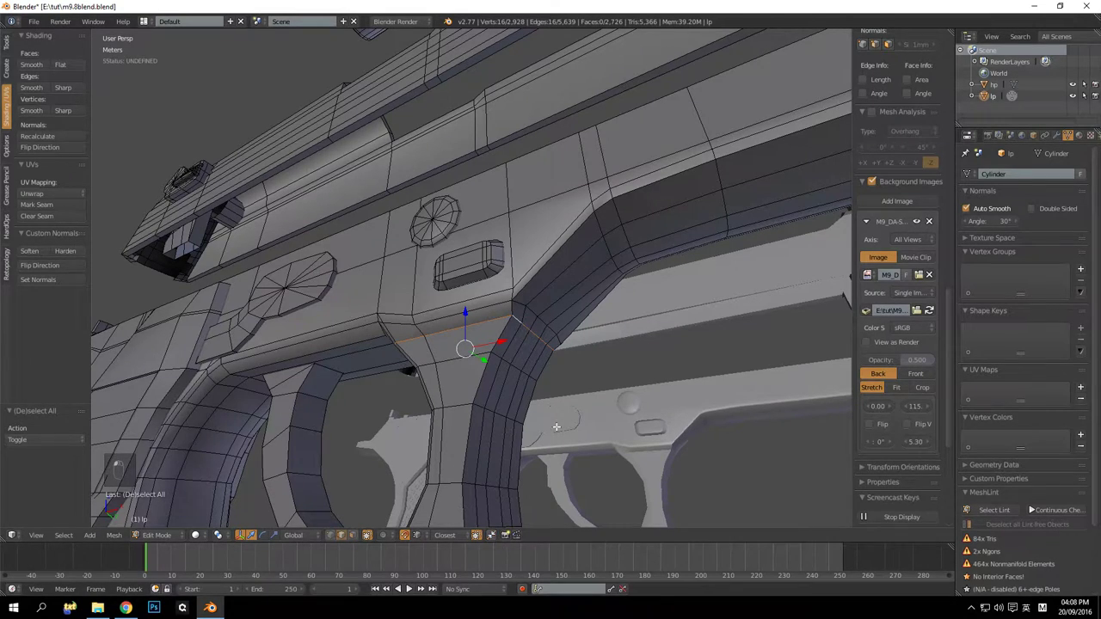
key("v")
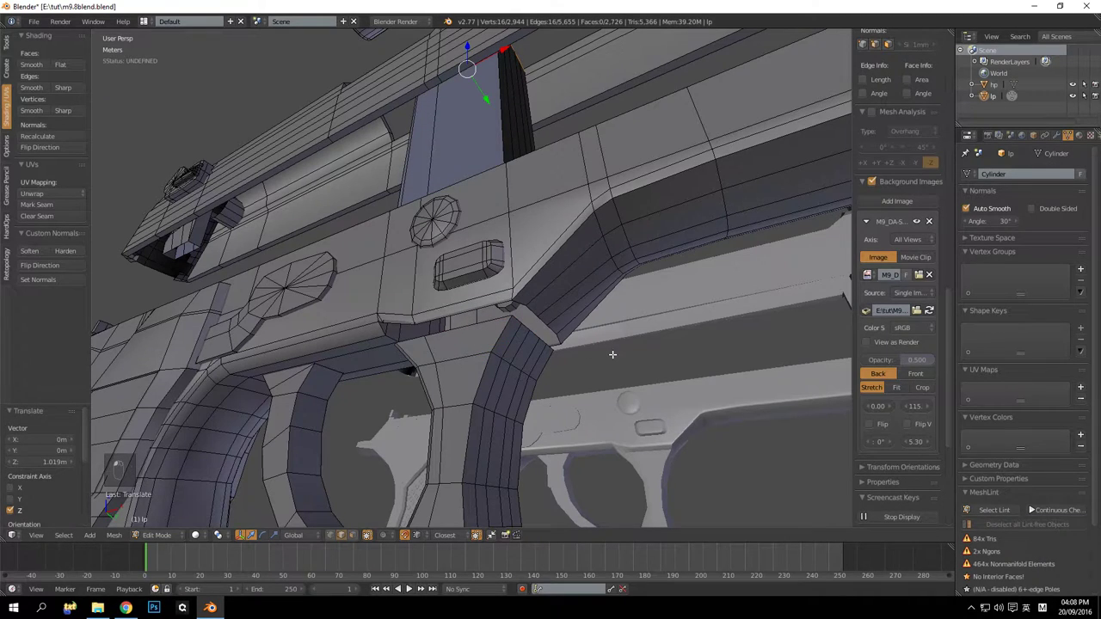
key("ctrl+z")
key("shift+Tab")
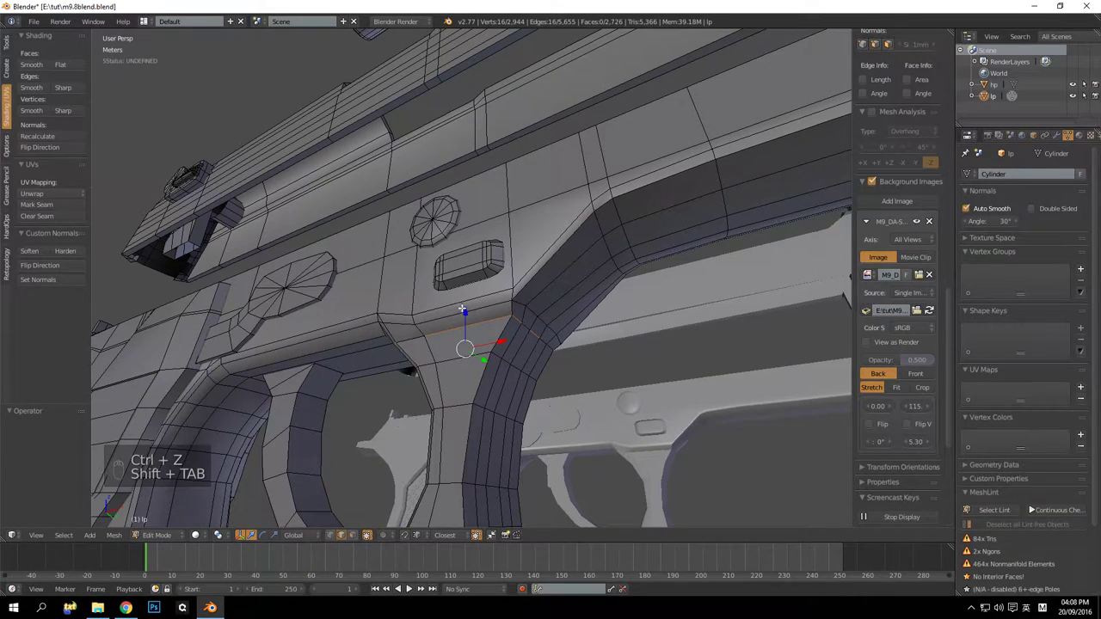
key("ctrl+z")
middle_click(554, 342)
key("a")
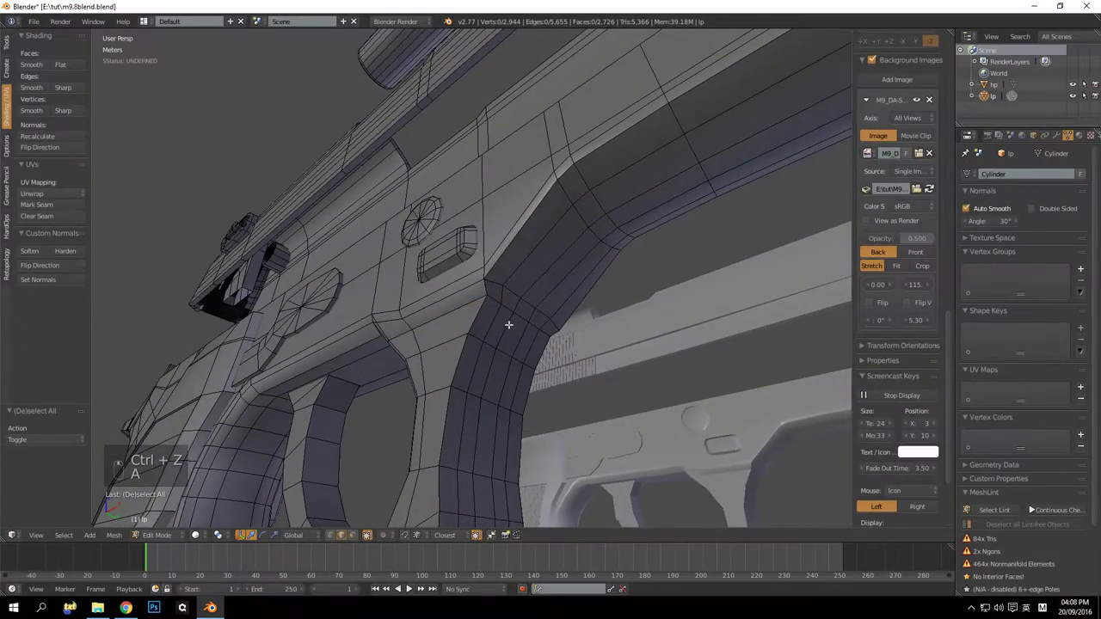
Rip the edges where the guard meets the grip and dissolve the grip's front edge loops
middle_click(516, 393)
left_click_drag(544, 220, 541, 345)
left_click_drag(561, 333, 423, 335)
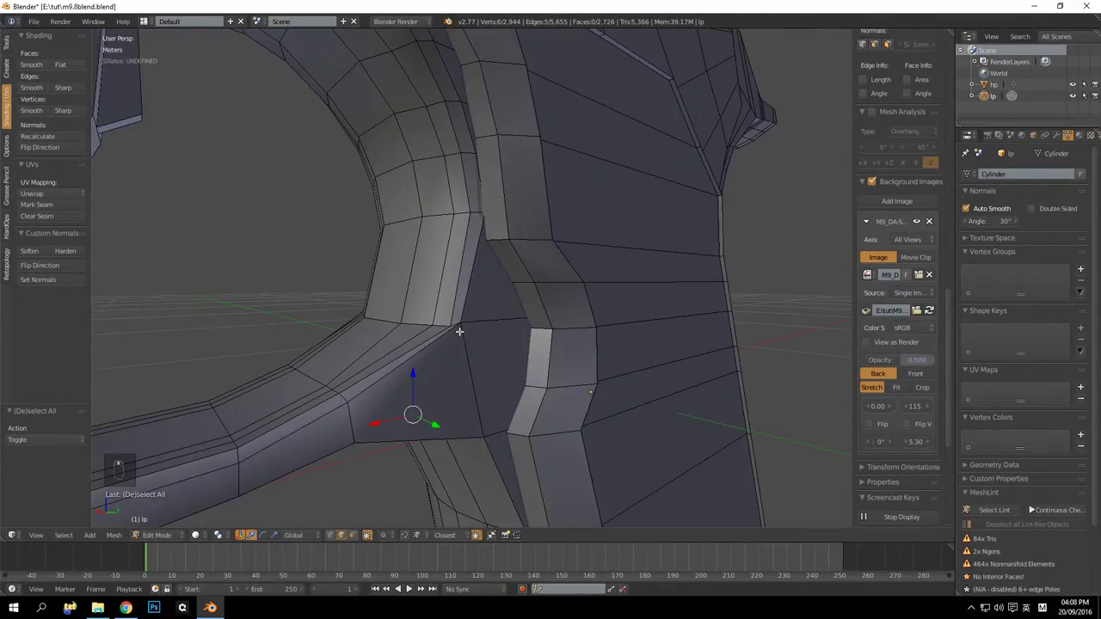
left_click_drag(441, 333, 471, 311)
middle_click(604, 298)
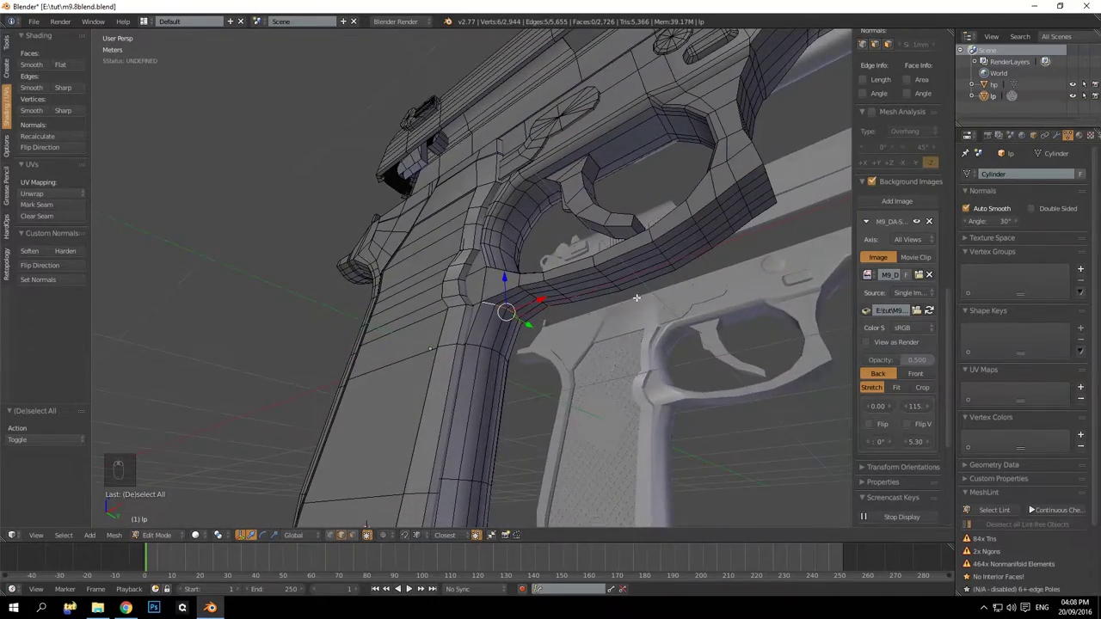
left_click_drag(385, 299, 158, 292)
key("v")
key("a")
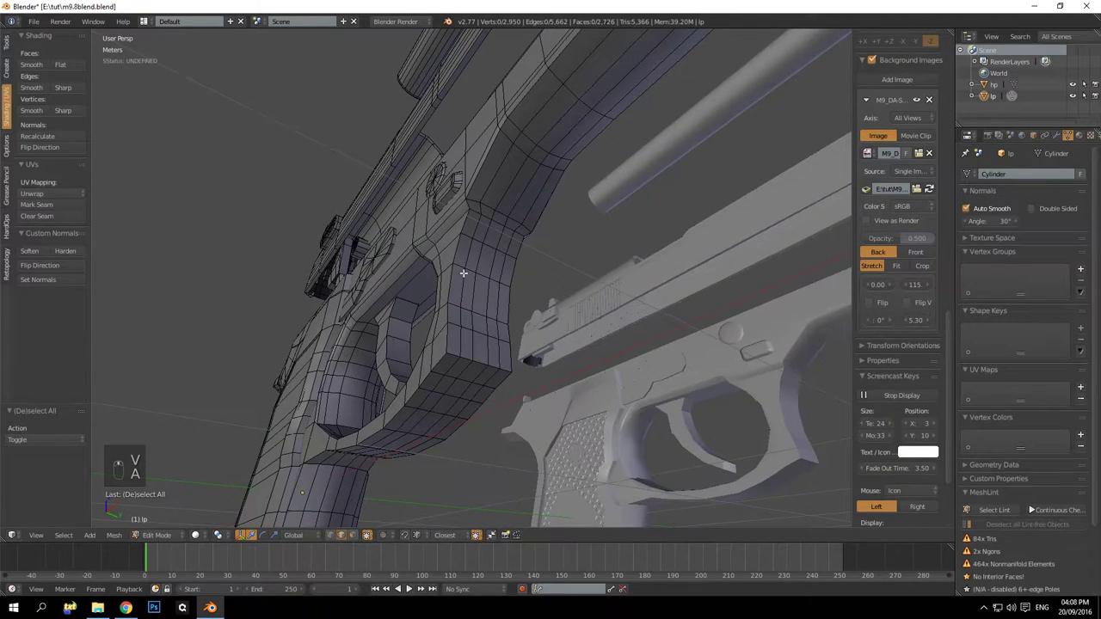
key("a")
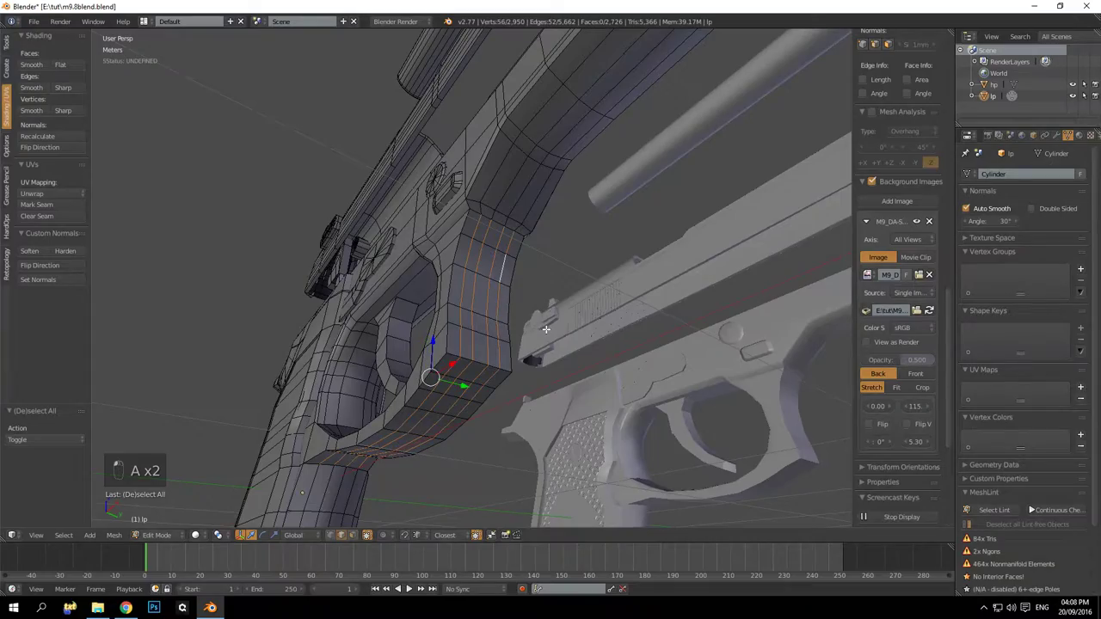
key("ctrl+x")
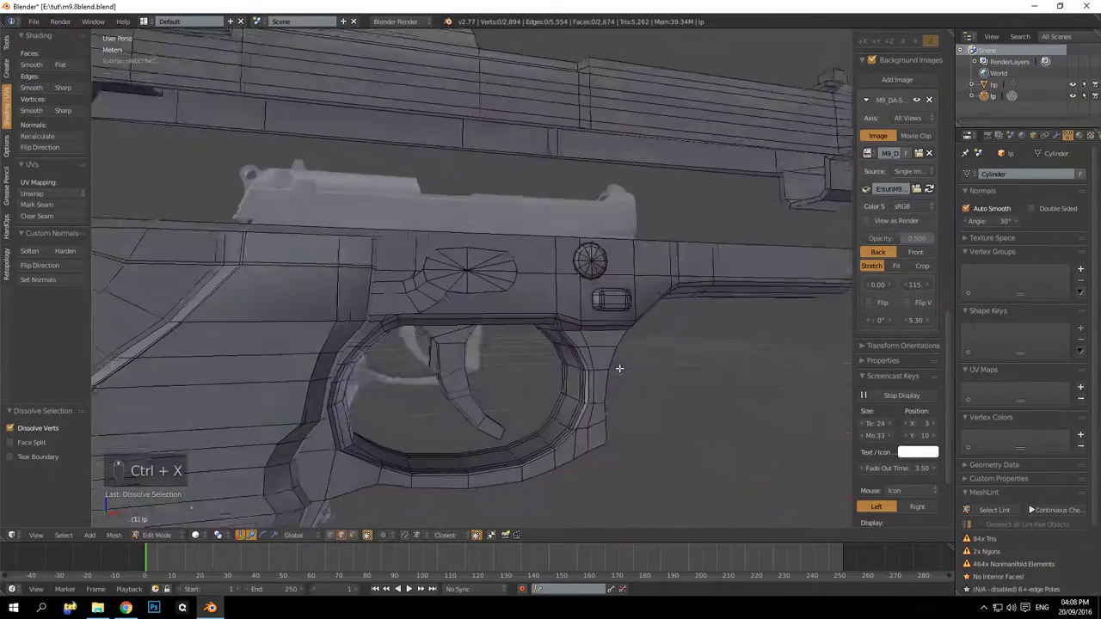
middle_click(485, 272)
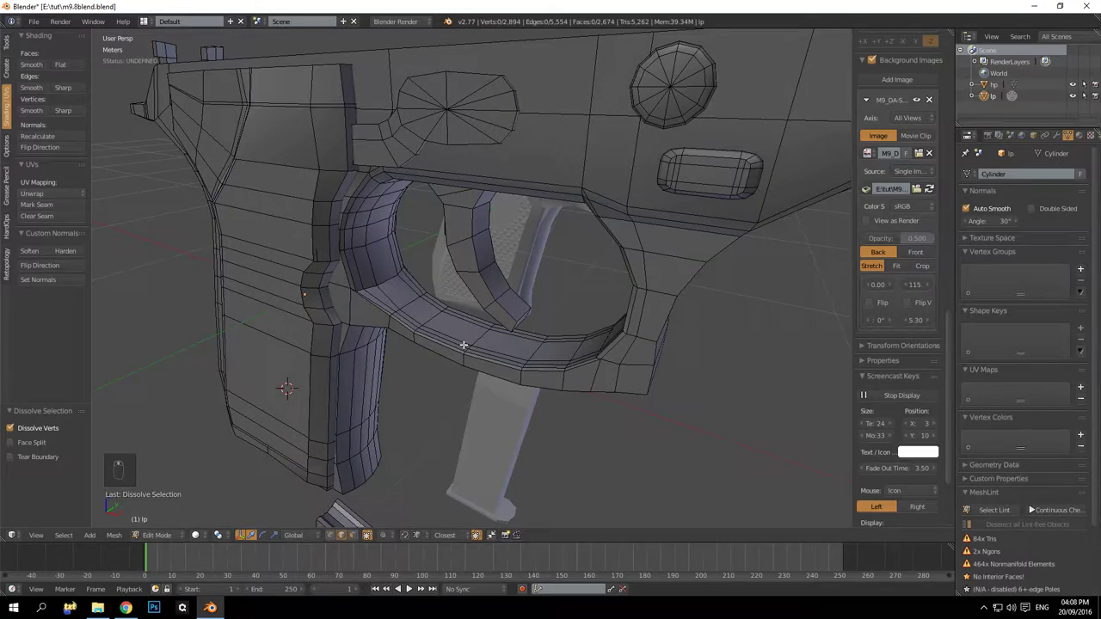
left_click_drag(464, 340, 523, 321)
left_click_drag(536, 306, 491, 314)
key("a")
left_click_drag(579, 362, 583, 289)
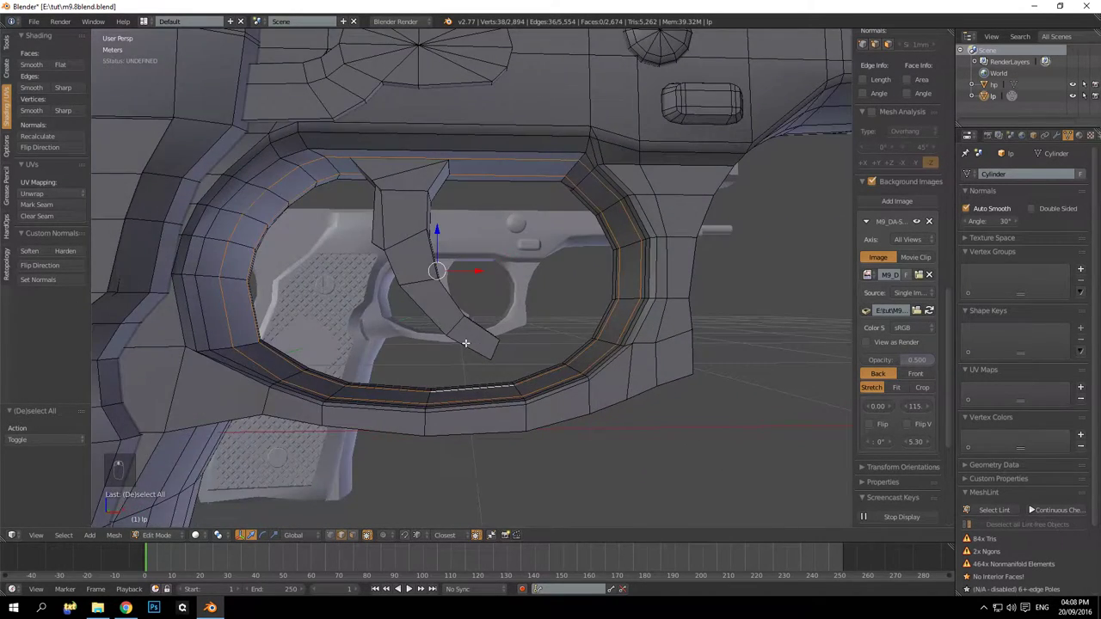
key("ctrl+x")
key("ctrl+z")
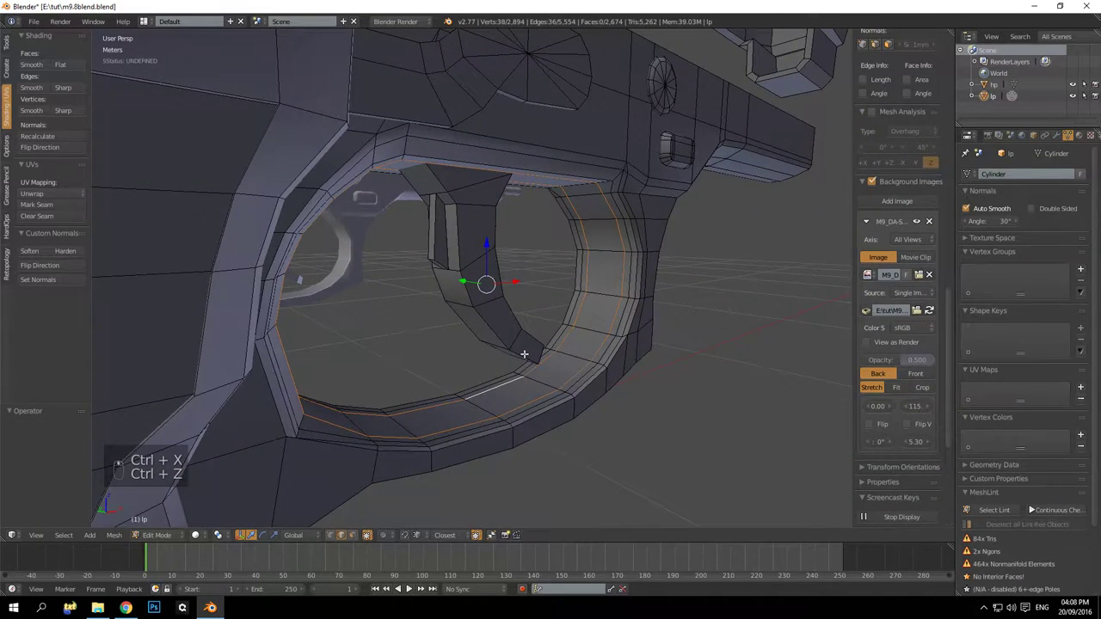
key("ctrl+x")
key("ctrl+z")
key("ctrl+x")
key("ctrl+z")
key("ctrl+x")
key("a")
key("a")
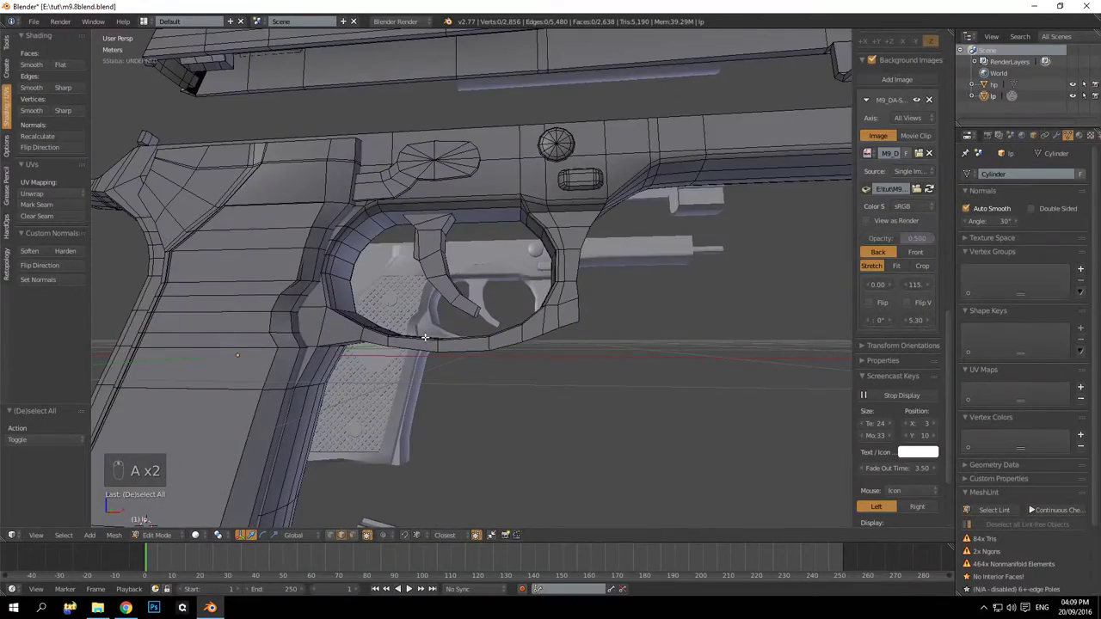
key("ctrl+z")
key("ctrl+z")
key("ctrl+z")
key("a")
left_click_drag(454, 328, 473, 288)
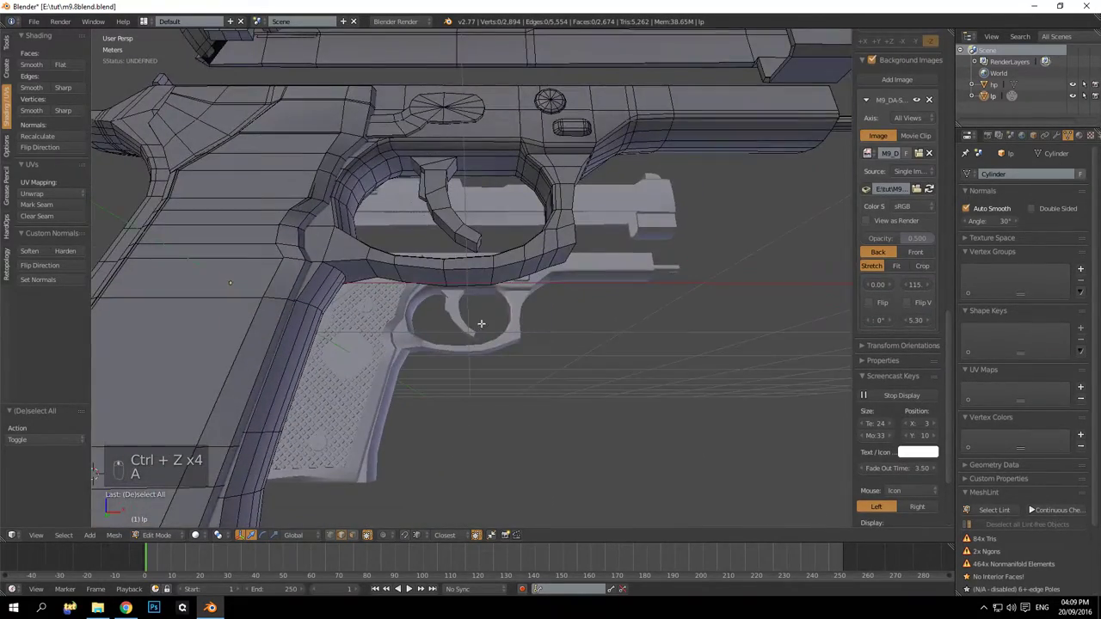
Select the surplus edge loops along the grip and dissolve them
left_click_drag(531, 272, 548, 309)
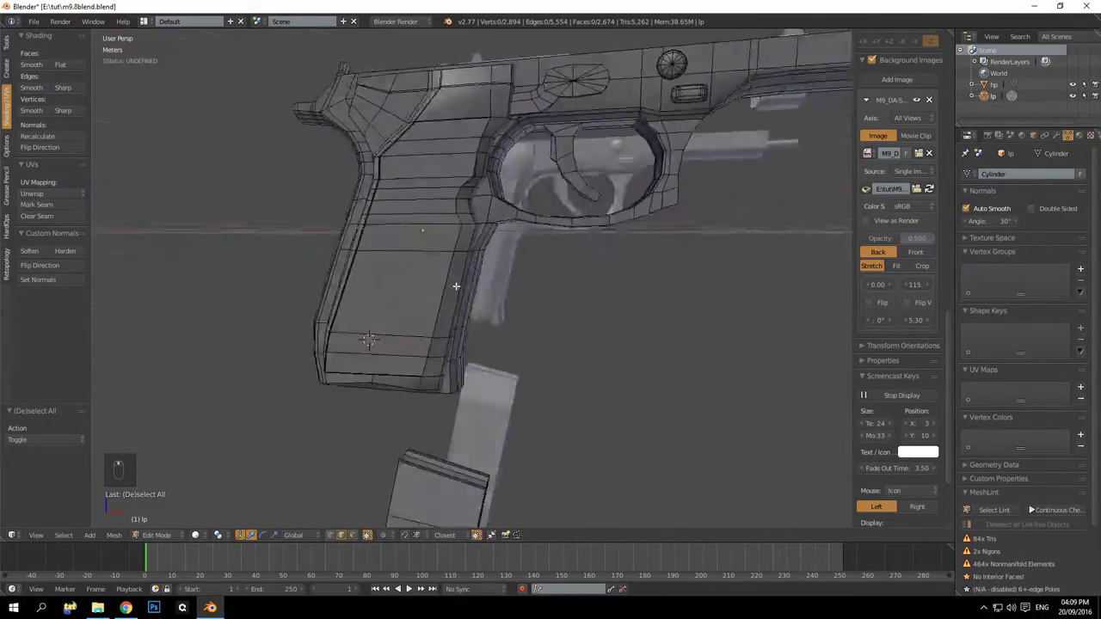
left_click_drag(522, 283, 537, 318)
left_click_drag(418, 248, 431, 343)
key("a")
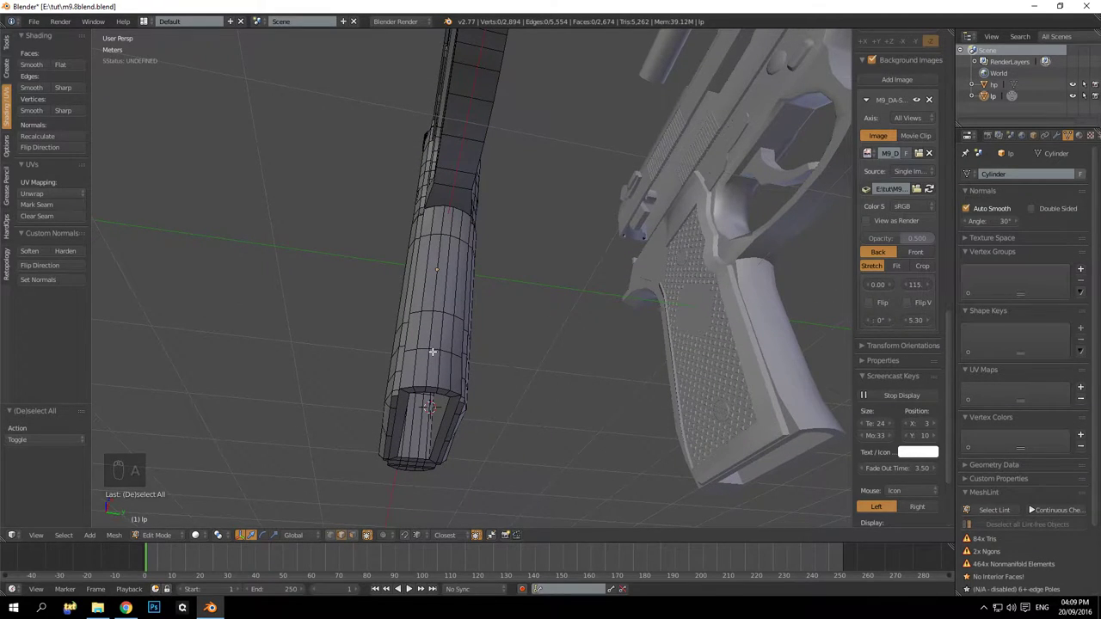
left_click_drag(440, 335, 433, 323)
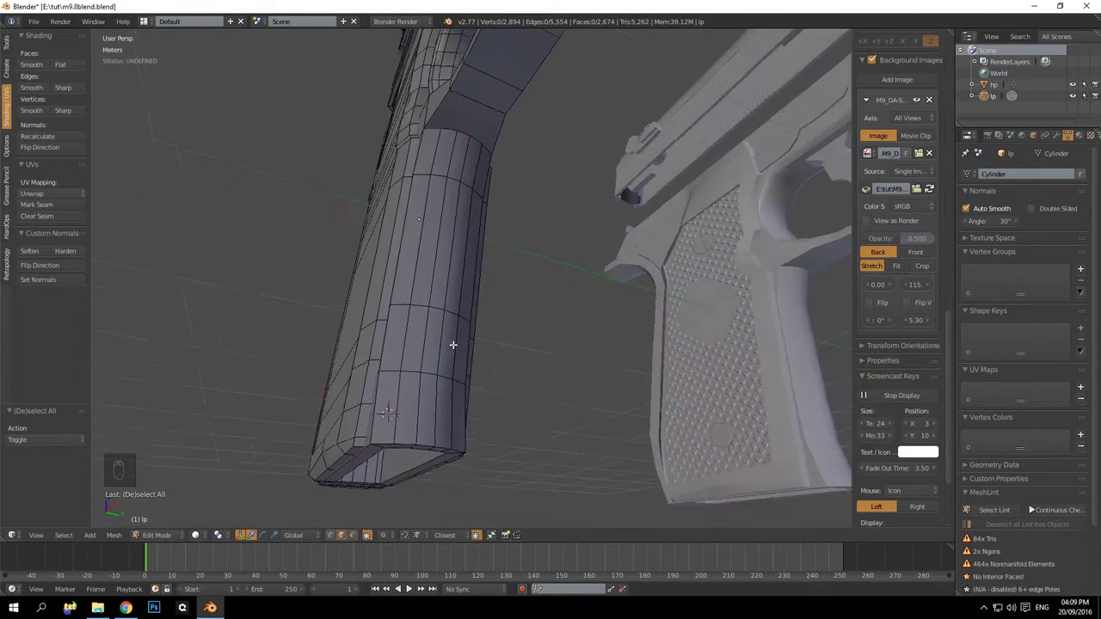
left_click_drag(403, 333, 441, 333)
left_click(441, 333)
key("a")
key("ctrl+e")
key("ctrl+r")
key("a")
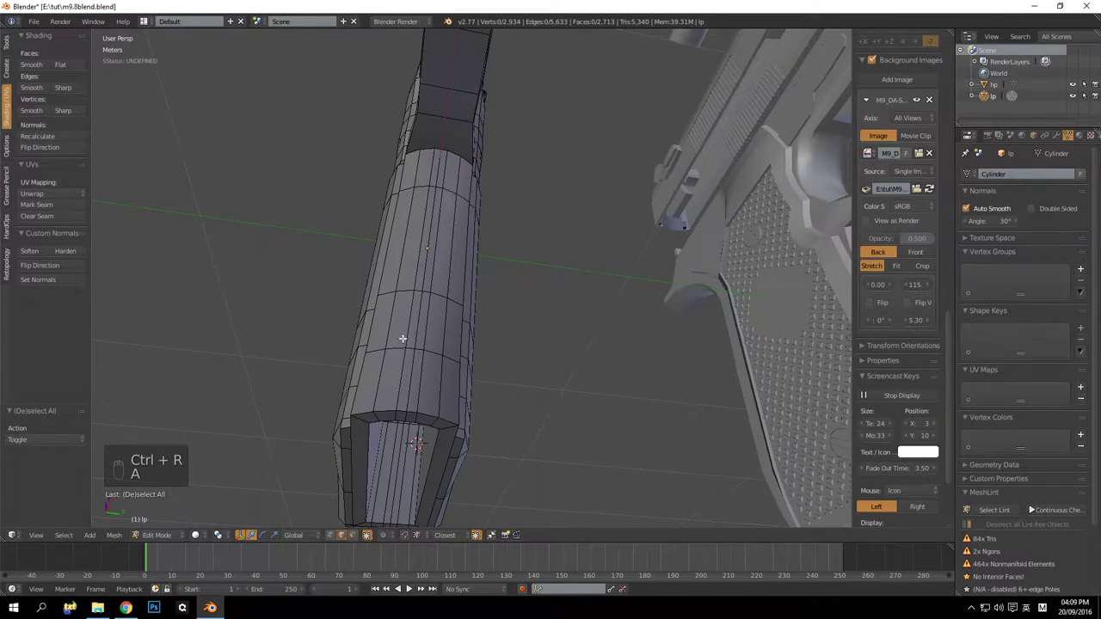
key("ctrl+x")
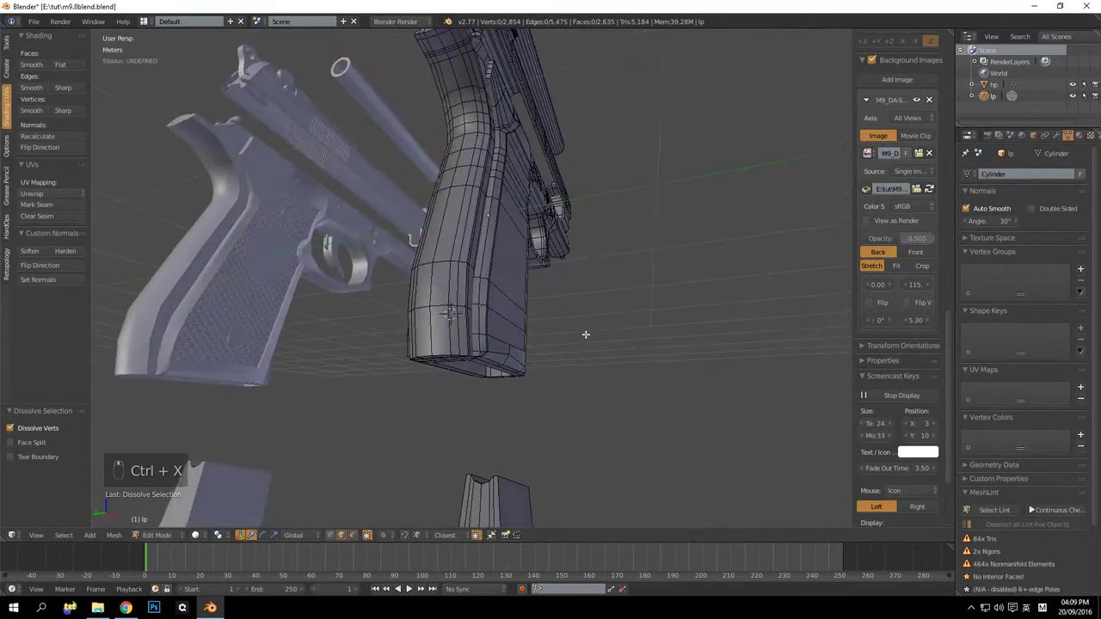
Redo the grip loop dissolve after an undo, then dissolve a vertex loop on the frame
left_click_drag(546, 343, 469, 298)
key("ctrl+z")
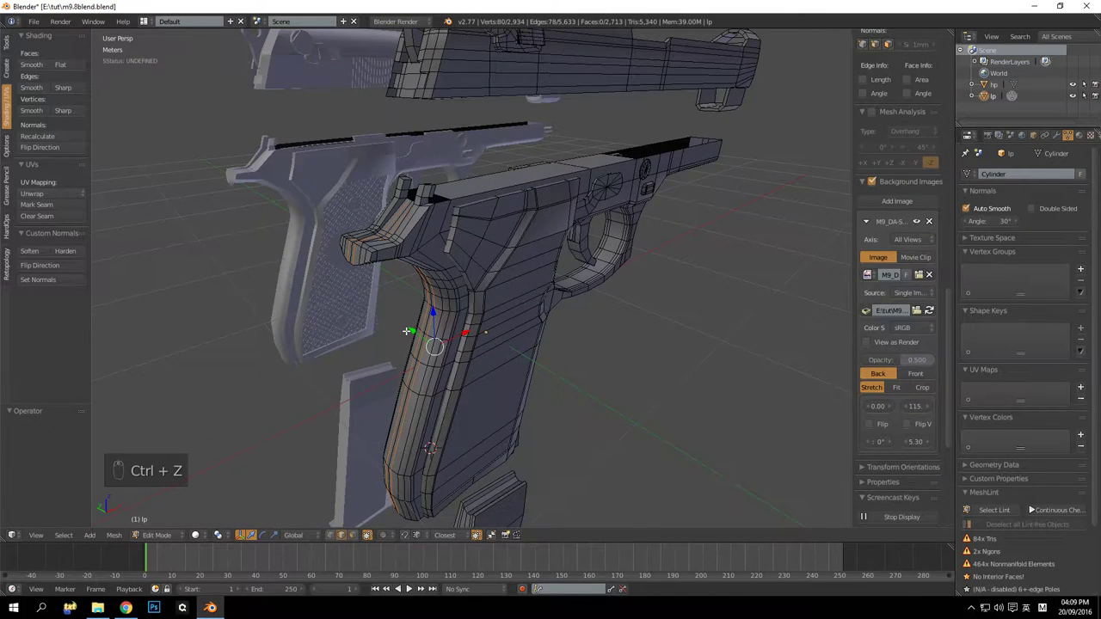
key("ctrl+x")
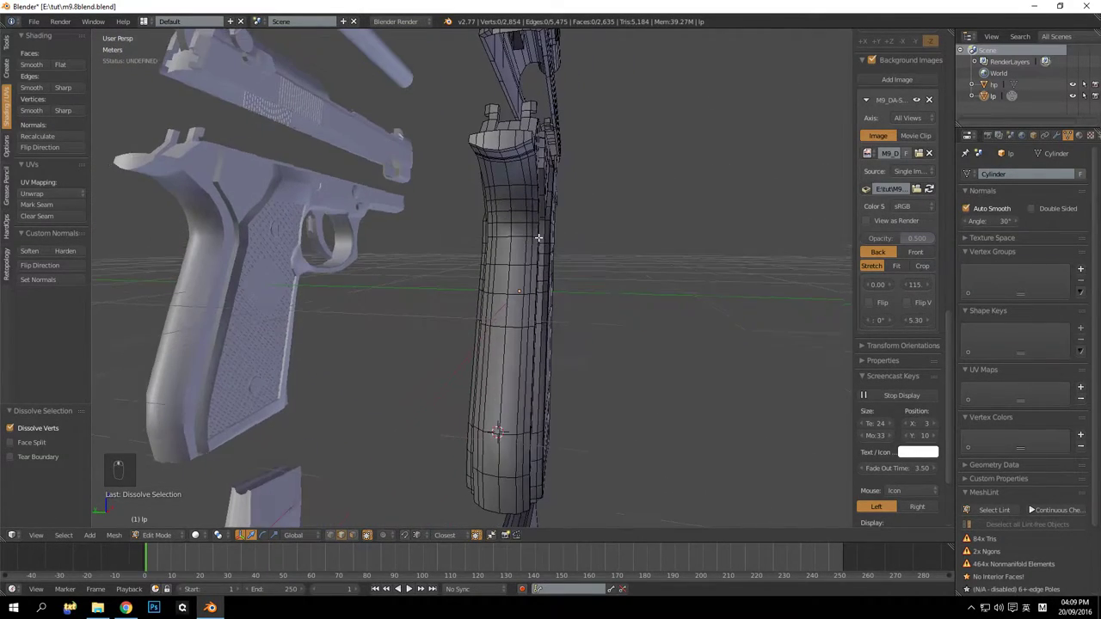
left_click_drag(517, 225, 483, 192)
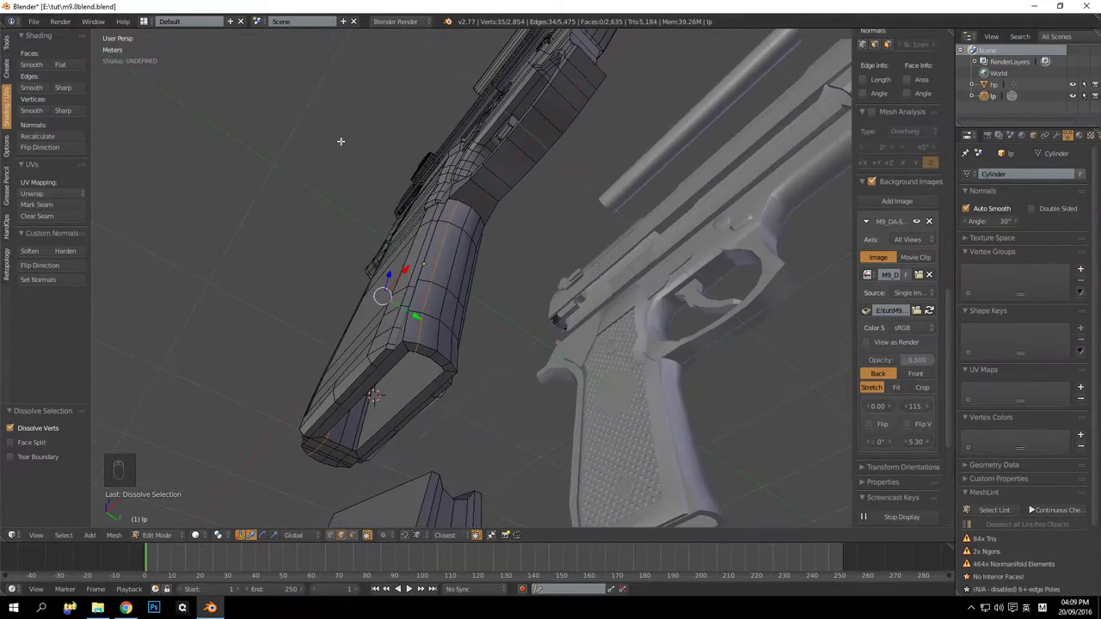
left_click_drag(484, 338, 612, 353)
key("ctrl+x")
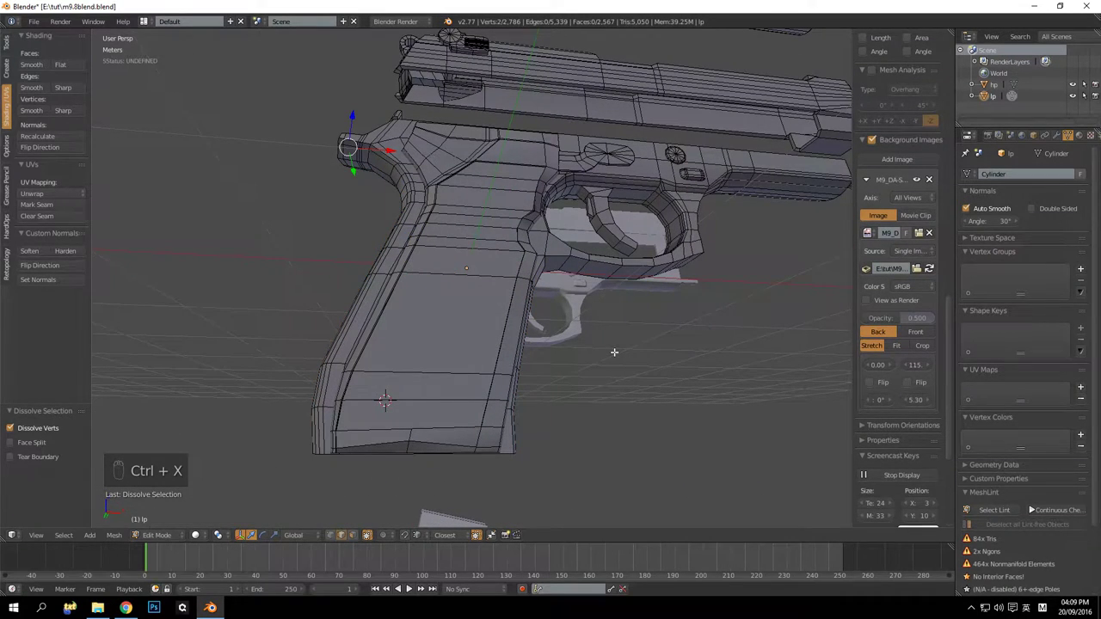
Undo the last dissolve and redo it on the corrected frame edge selection
key("ctrl+z")
key("ctrl+x")
key("ctrl+z")
key("a")
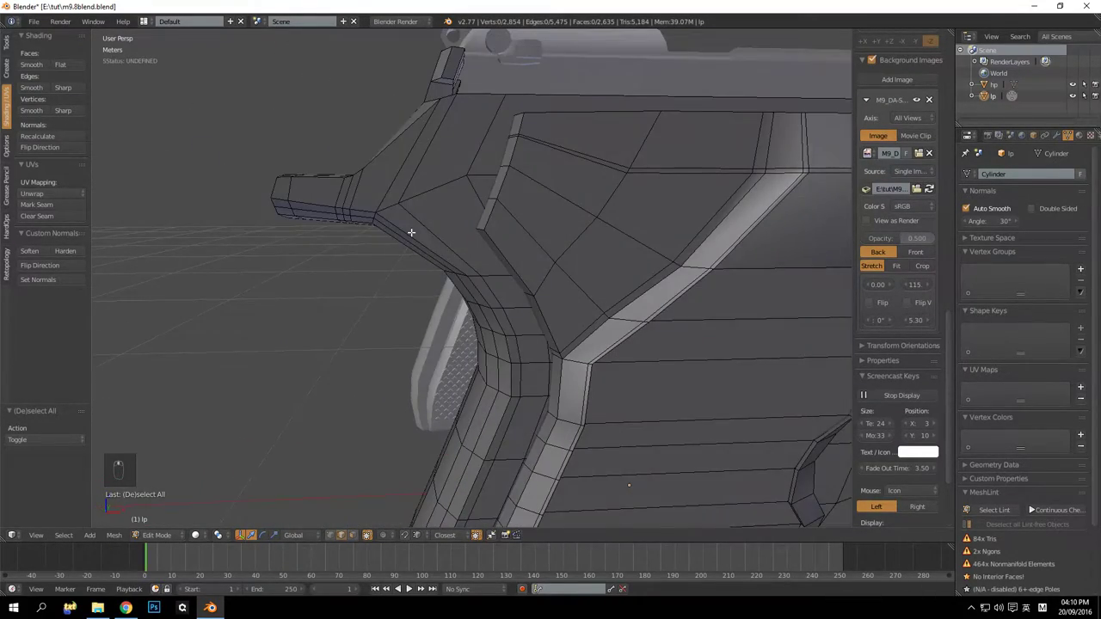
key("ctrl+x")
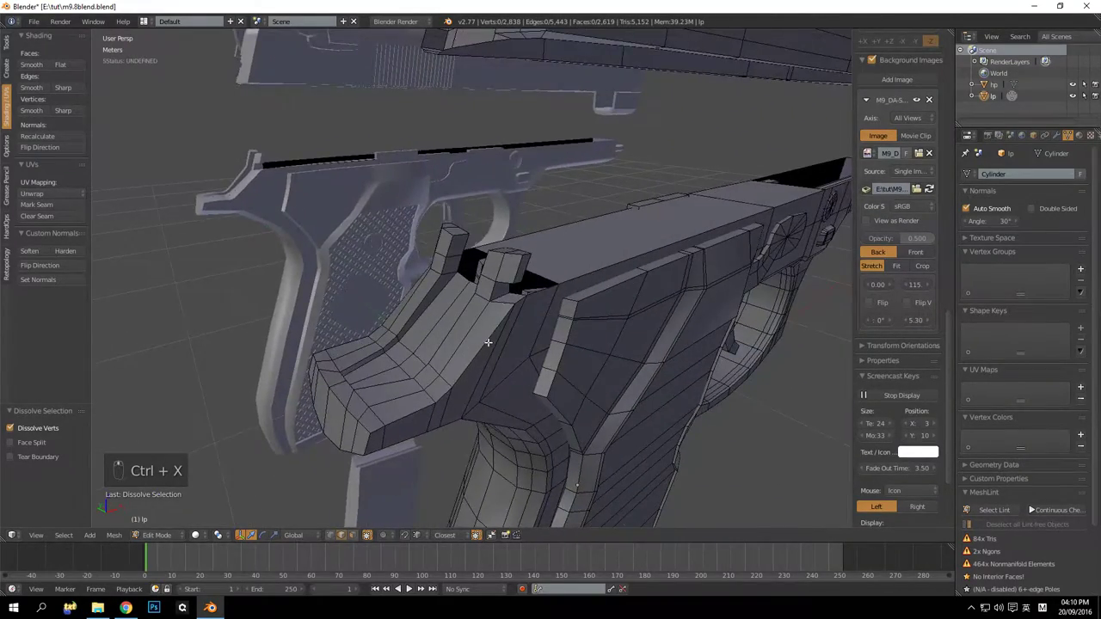
middle_click(489, 319)
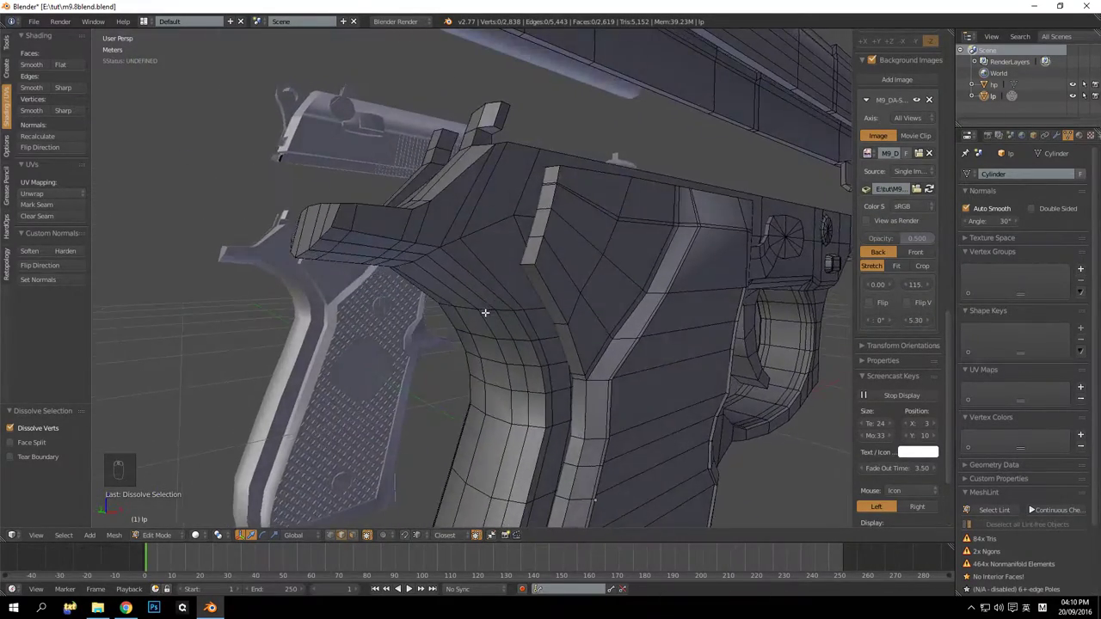
left_click_drag(552, 301, 524, 260)
Dissolve several redundant edge loops across the frame side around the trigger guard
left_click(538, 254)
left_click_drag(557, 255, 506, 271)
left_click_drag(487, 279, 457, 297)
key("ctrl+x")
key("ctrl+z")
key("a")
key("ctrl+x")
middle_click(416, 278)
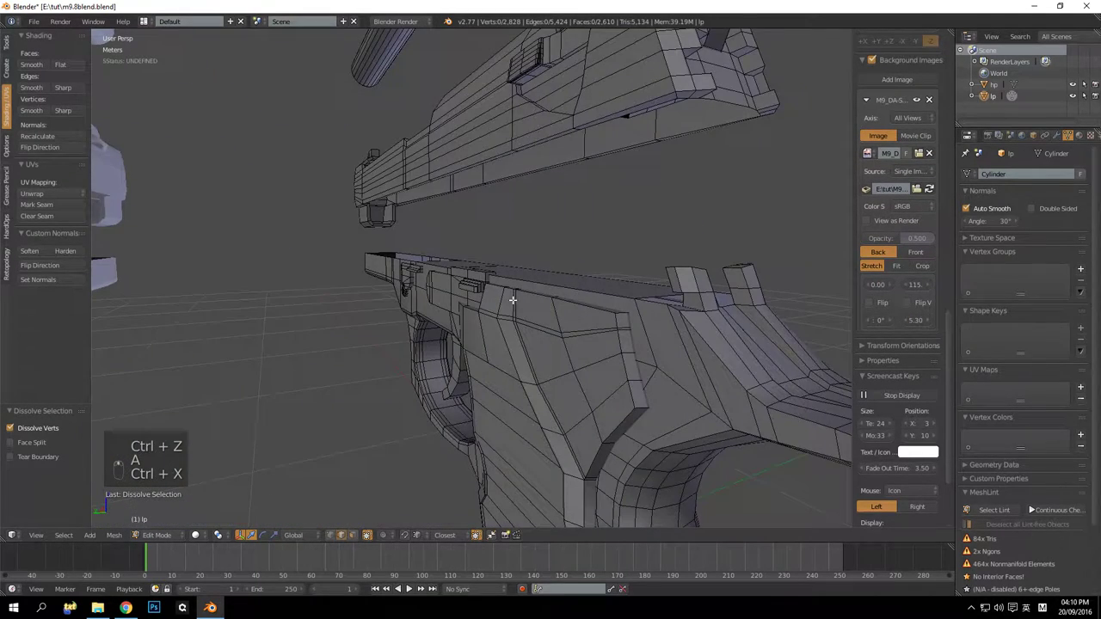
key("ctrl+x")
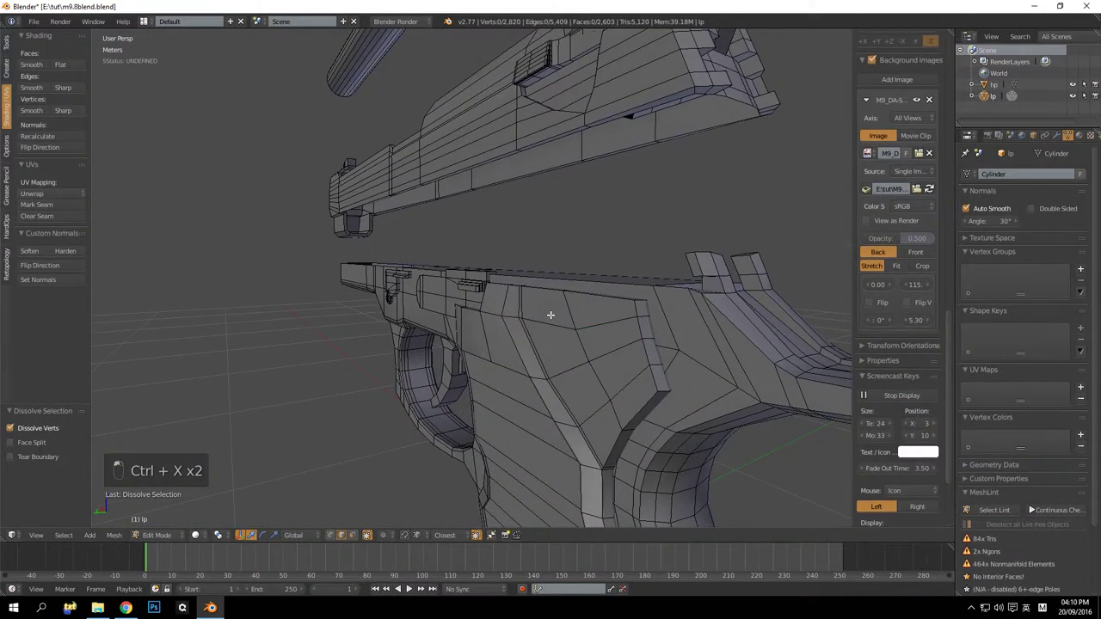
middle_click(496, 292)
key("ctrl+x")
Dissolve the edges along the curved strip at the back of the grip and clear the selection
left_click_drag(481, 287, 533, 287)
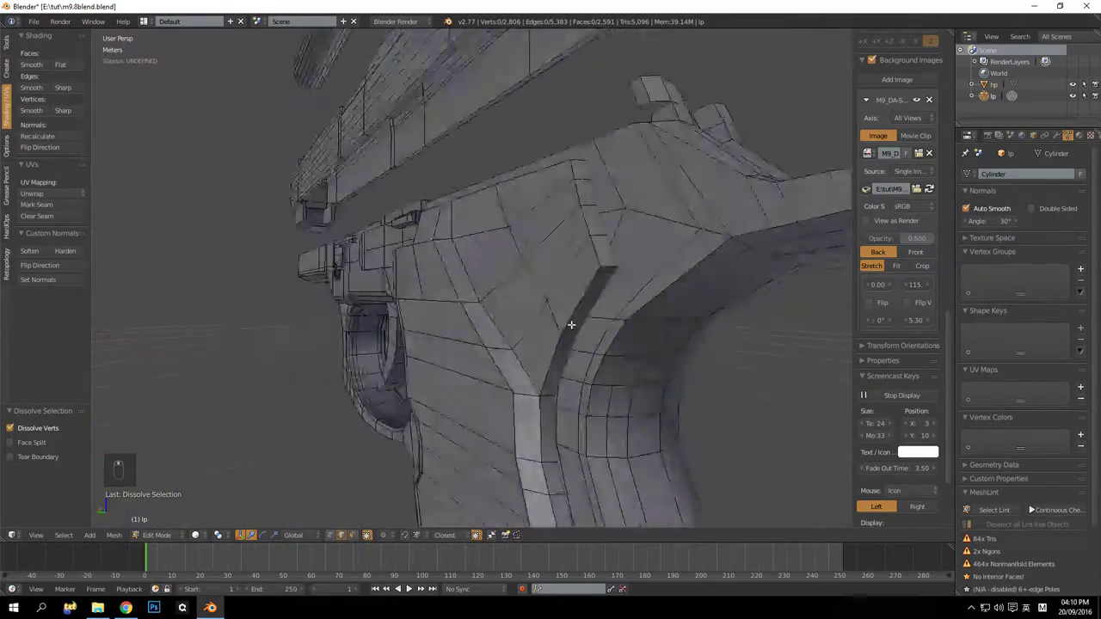
left_click_drag(511, 325, 493, 327)
middle_click(471, 317)
middle_click(475, 288)
key("ctrl+x")
left_click_drag(481, 299, 572, 315)
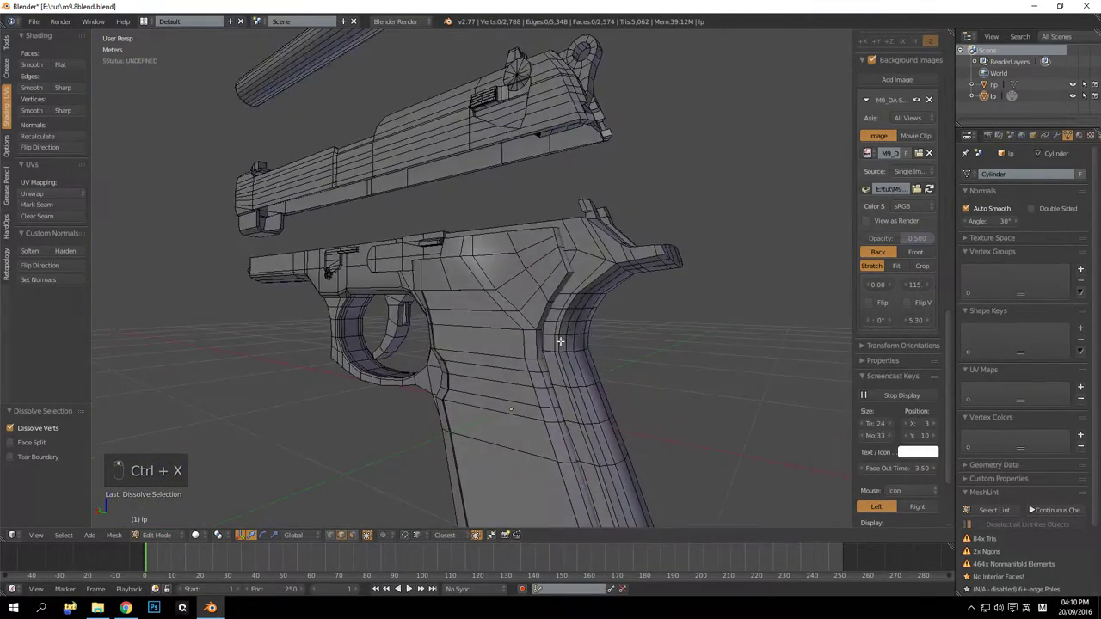
left_click_drag(519, 294, 548, 336)
key("a")
key("a")
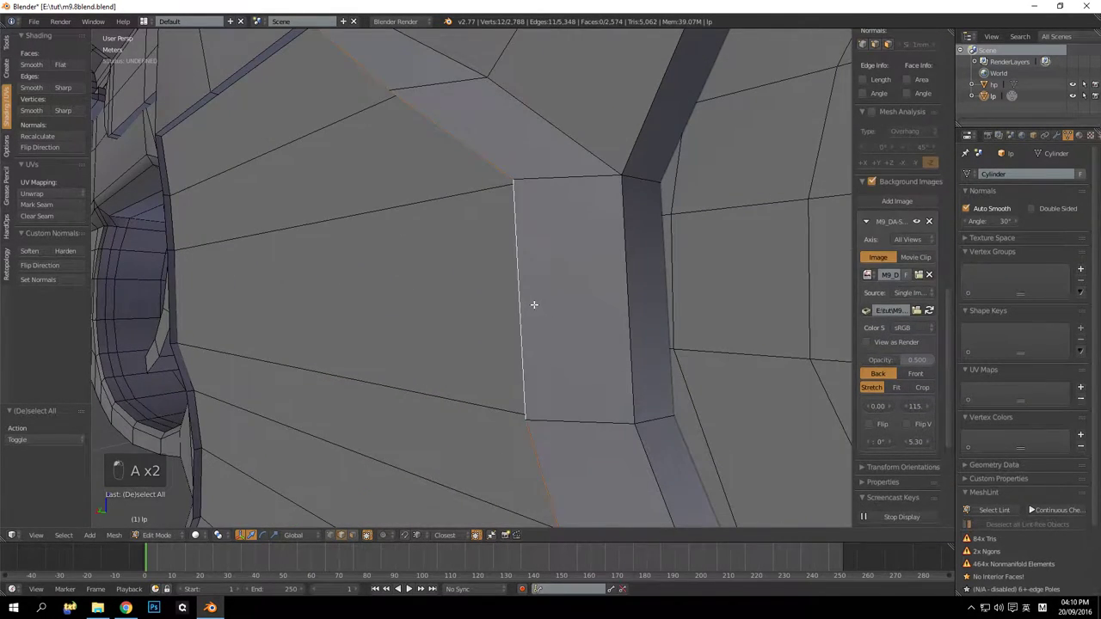
Inspect the frame edges around the trigger area with everything selected
key("a")
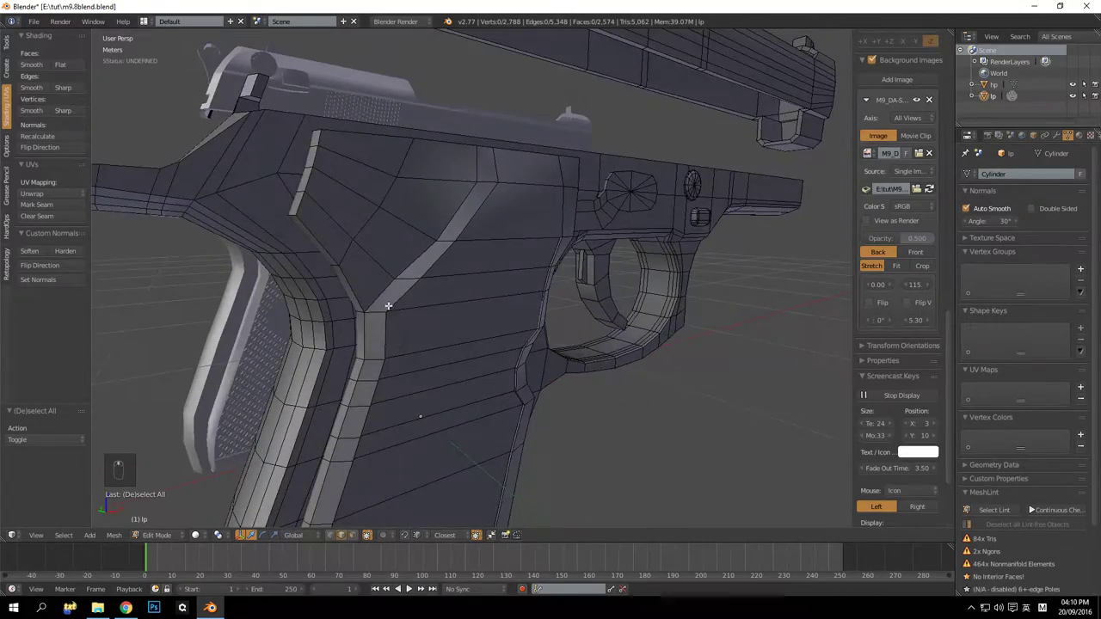
left_click_drag(361, 204, 486, 223)
middle_click(488, 224)
middle_click(443, 194)
key("a")
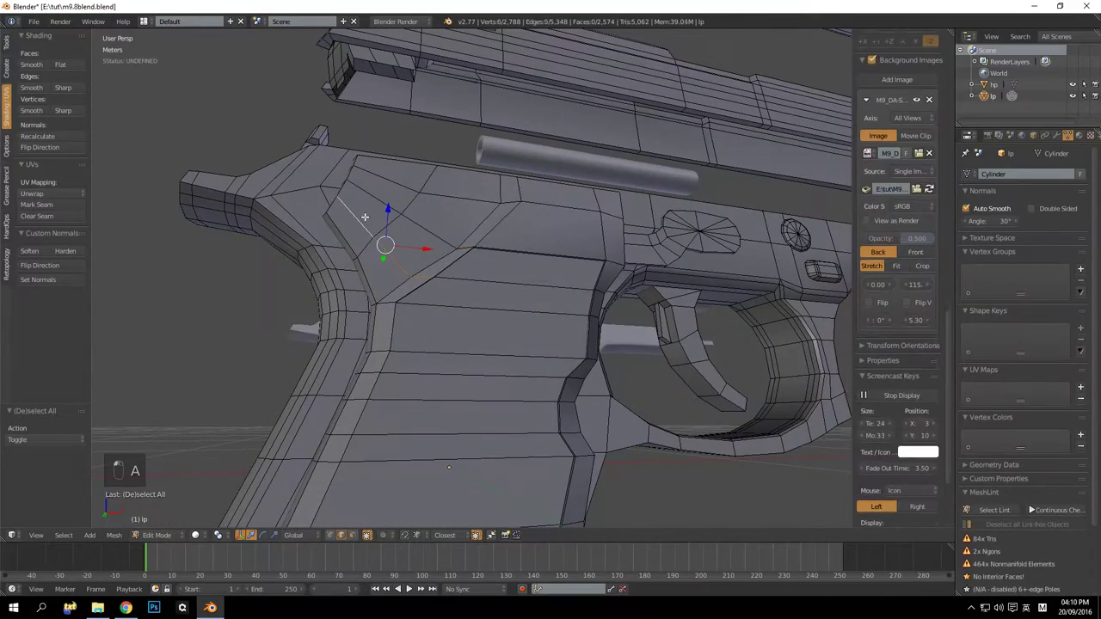
left_click_drag(498, 283, 495, 271)
left_click_drag(537, 278, 524, 220)
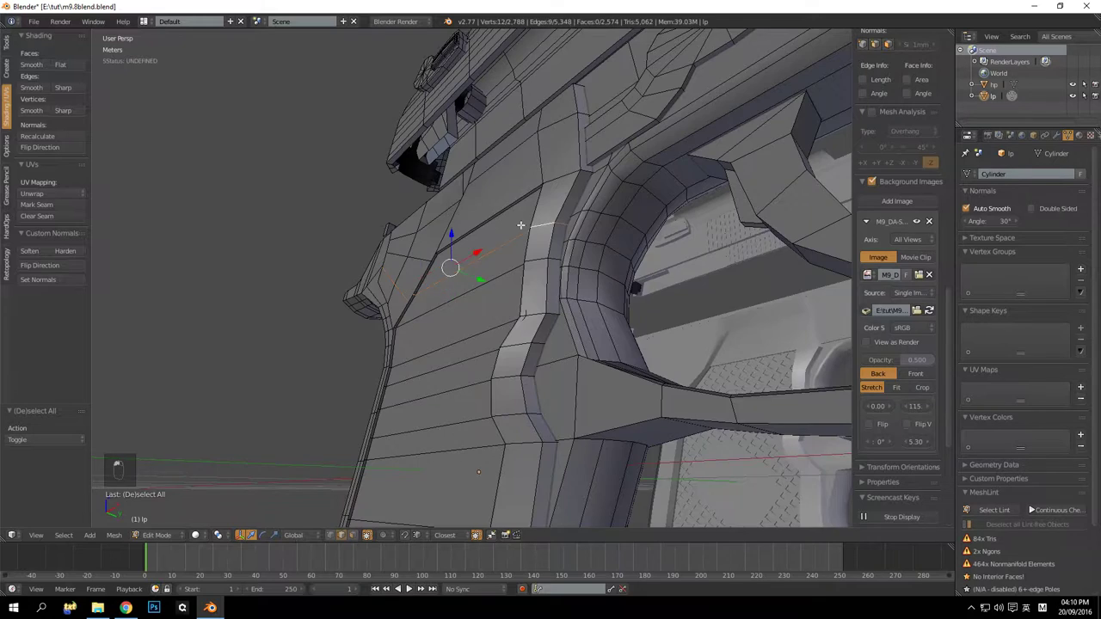
Repeatedly test a dissolve on the frame and undo it each time, leaving the mesh unchanged
key("ctrl+x")
key("ctrl+z")
key("ctrl+x")
key("ctrl+z")
key("ctrl+x")
key("ctrl+z")
key("ctrl+x")
key("ctrl+z")
key("ctrl+x")
key("ctrl+z")
key("ctrl+x")
key("ctrl+z")
key("a")
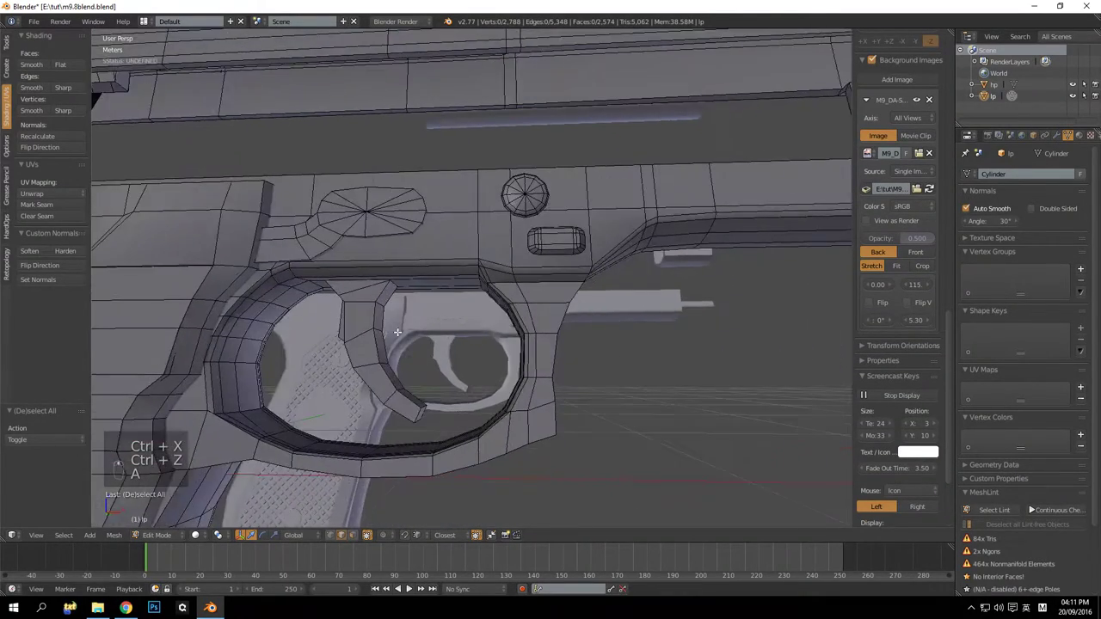
Reveal the hidden slide, barrel and suppressor with Alt+H
key("Tab")
key("Tab")
key("alt+h")
key("alt+h")
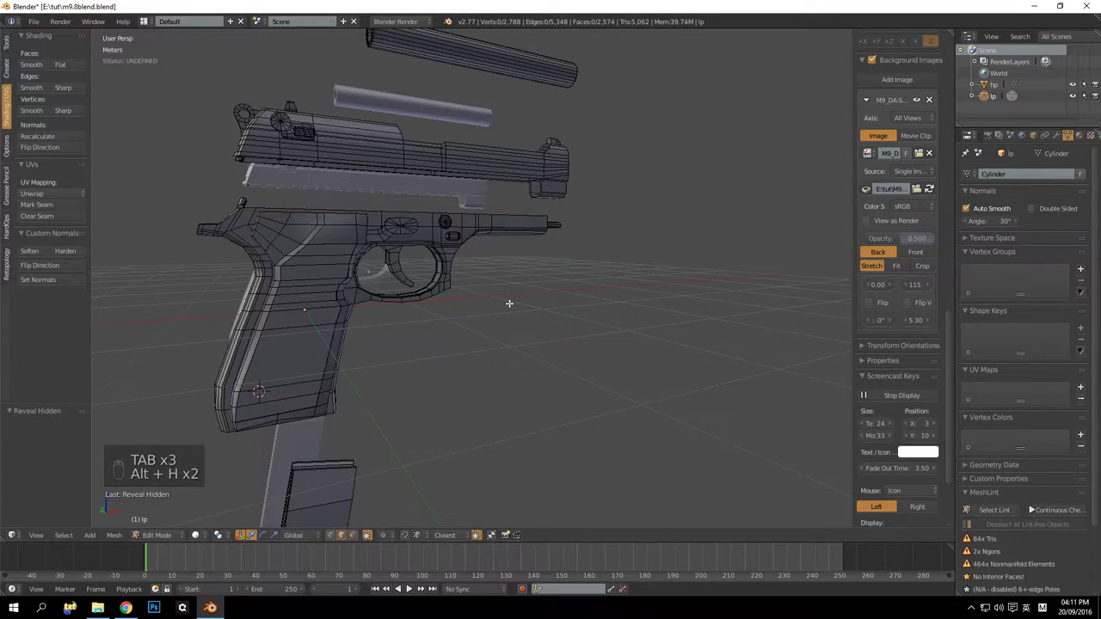
Select the edge loops along the slide's side and dissolve their vertices
key("a")
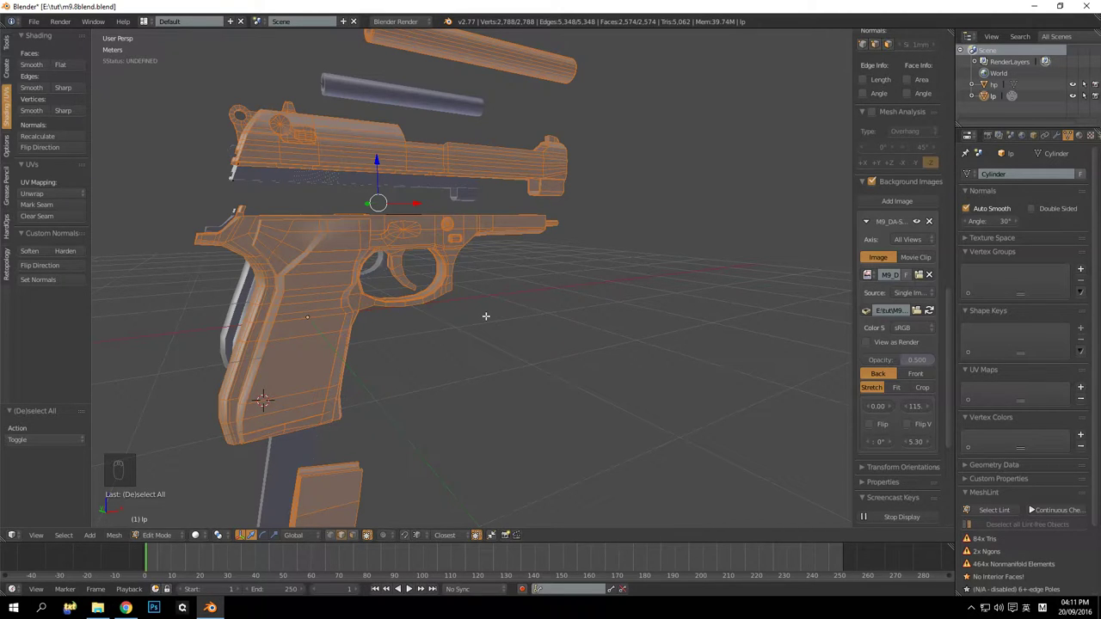
left_click_drag(575, 302, 557, 295)
key("Tab")
key("Tab")
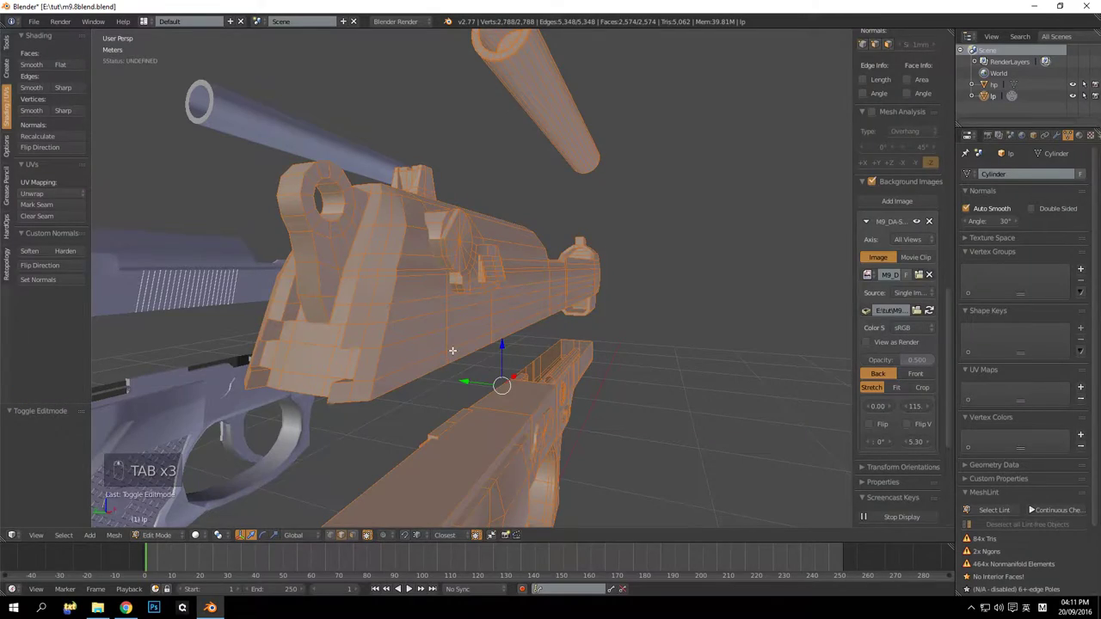
key("a")
left_click_drag(501, 317, 371, 312)
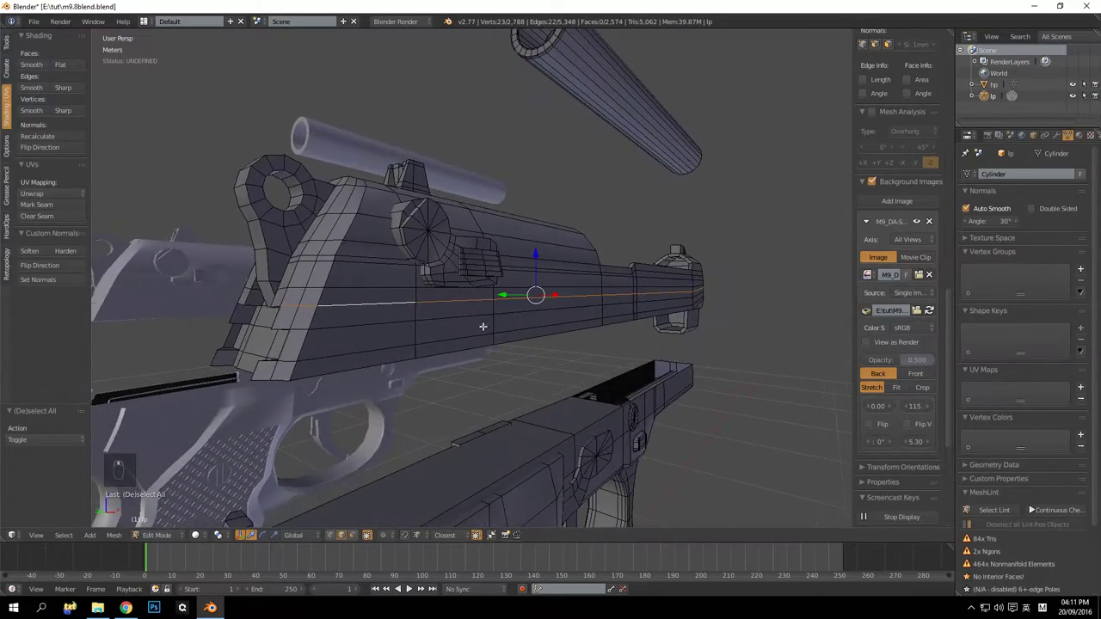
left_click_drag(553, 295, 421, 294)
key("ctrl+x")
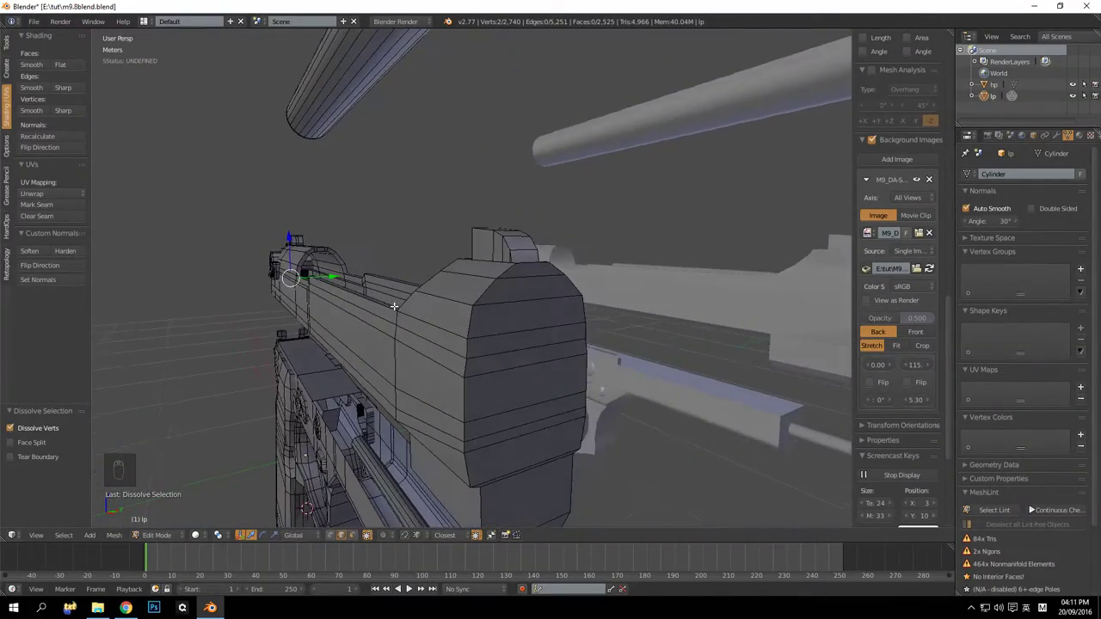
Try dissolving edge loops along the slide, then undo the dissolves and clear the selection
middle_click(521, 330)
middle_click(576, 330)
left_click_drag(590, 330, 436, 343)
key("KP_Decimal")
left_click_drag(524, 310, 475, 328)
key("ctrl+x")
key("ctrl+z")
middle_click(478, 330)
left_click_drag(512, 326, 535, 325)
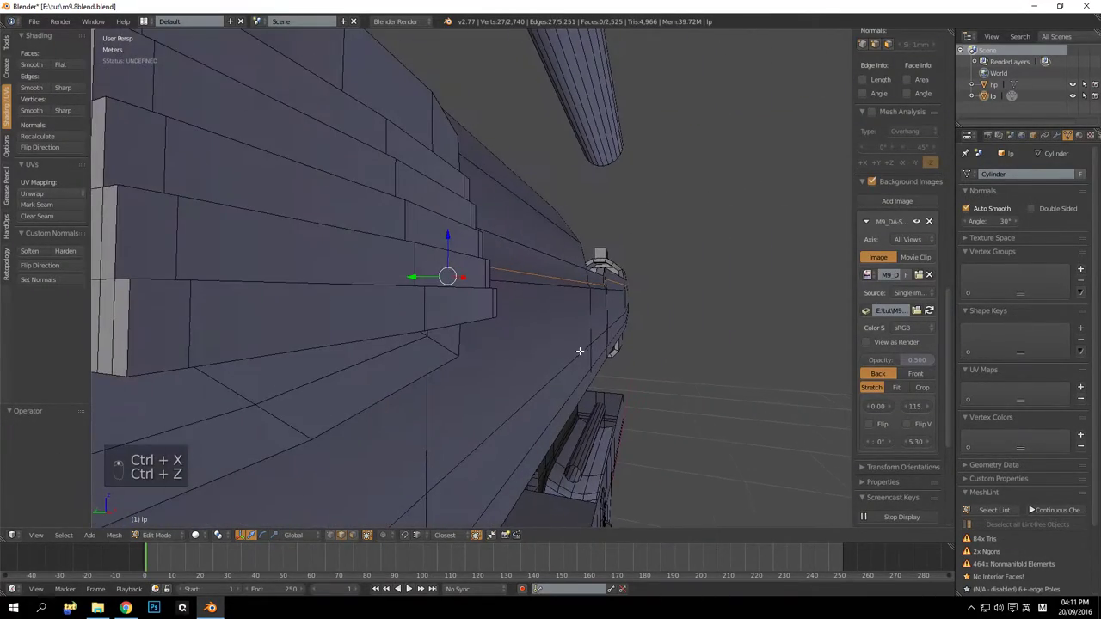
key("ctrl+x")
middle_click(561, 339)
middle_click(541, 339)
key("ctrl+x")
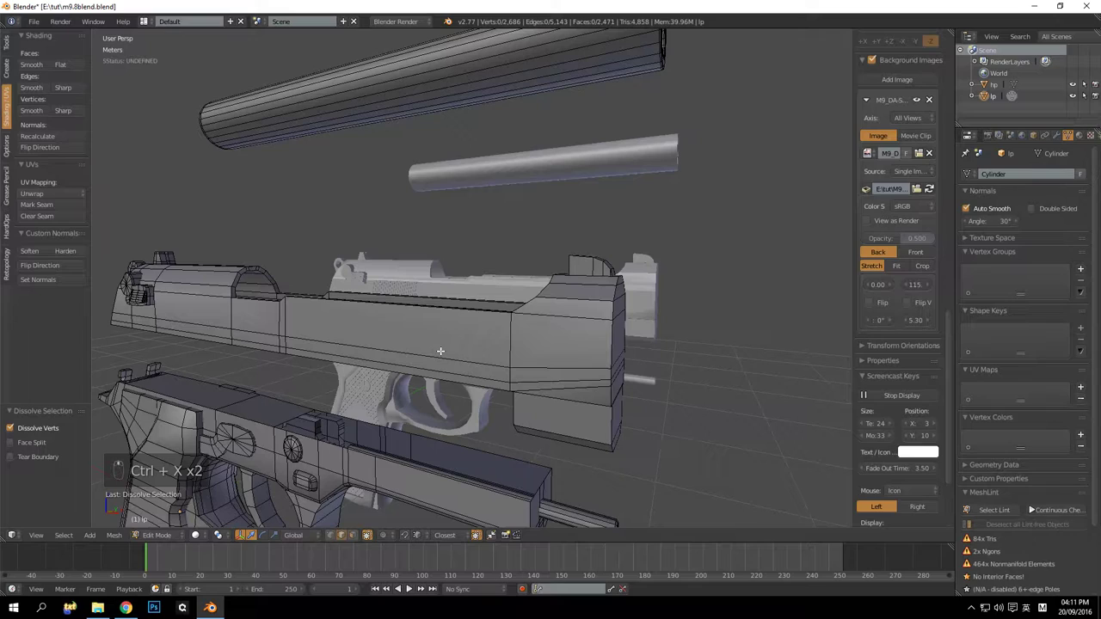
key("ctrl+z")
key("ctrl+z")
key("ctrl+z")
key("a")
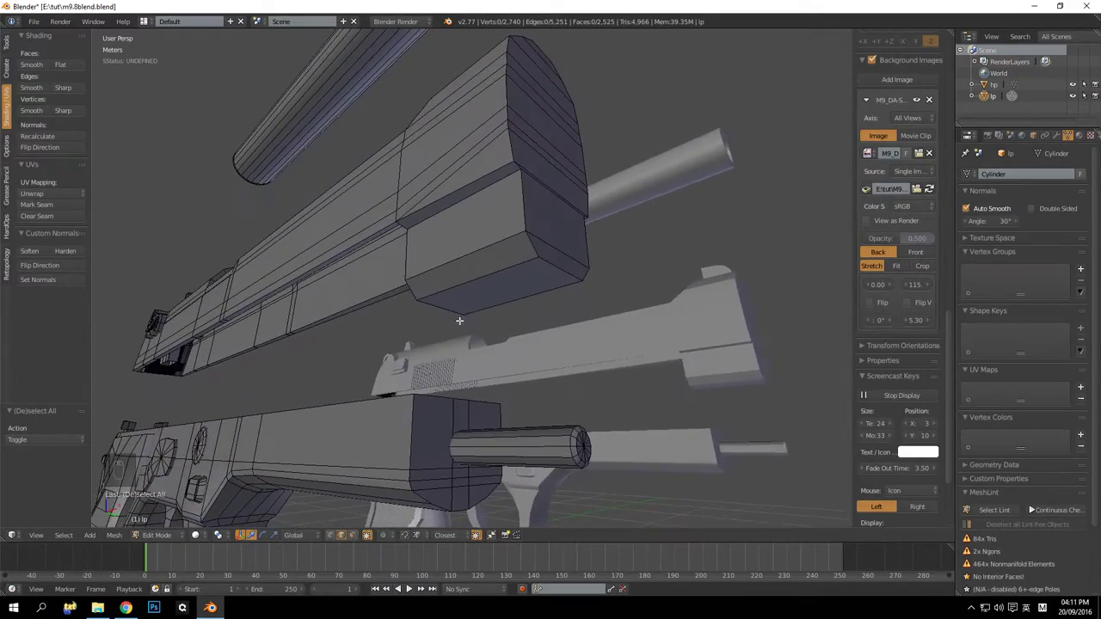
Inspect the slide underside and try extruding edges there, undoing the unwanted results
left_click_drag(452, 322, 466, 312)
left_click_drag(490, 349, 504, 349)
left_click_drag(470, 325, 450, 302)
left_click_drag(498, 334, 543, 357)
left_click_drag(564, 330, 531, 375)
left_click_drag(491, 334, 412, 270)
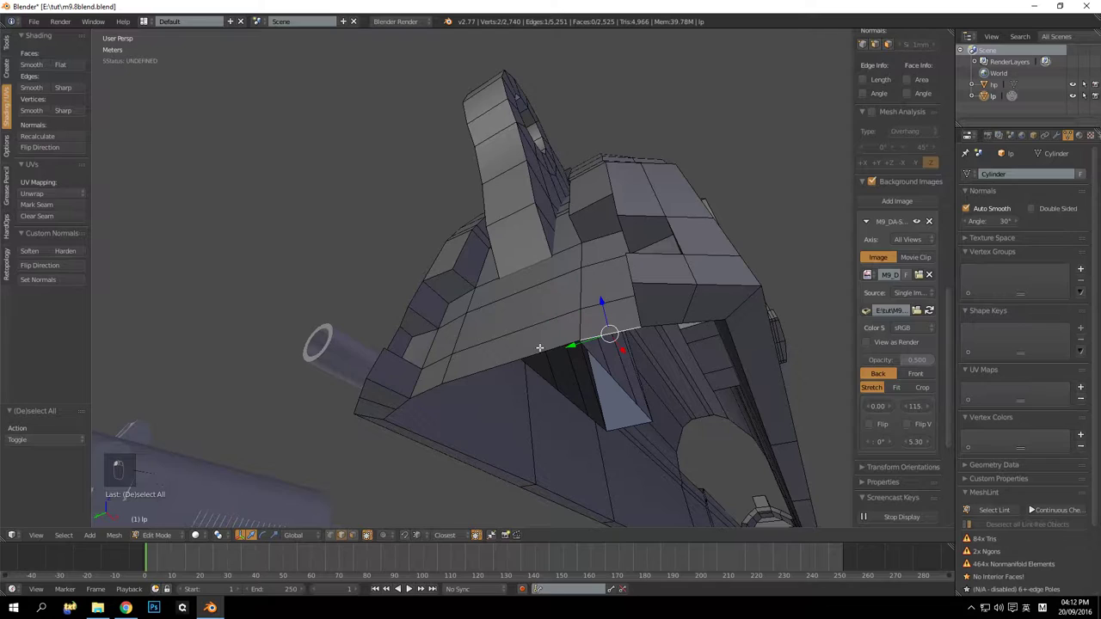
left_click_drag(467, 370, 373, 396)
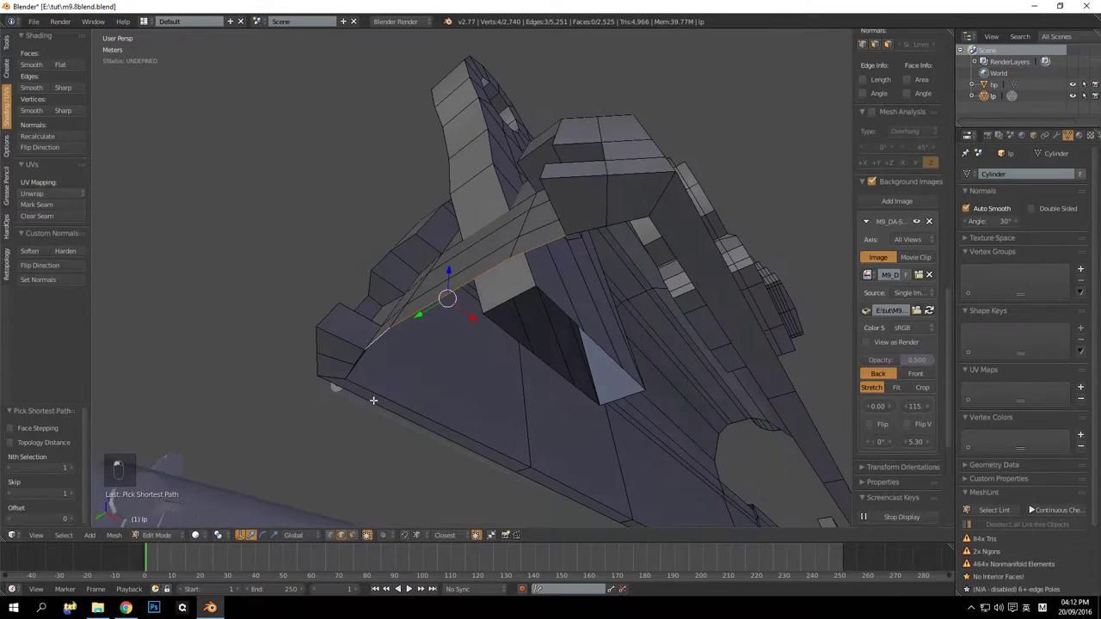
left_click_drag(363, 396, 540, 458)
key("shift+Tab")
key("shift+Tab")
key("shift+Tab")
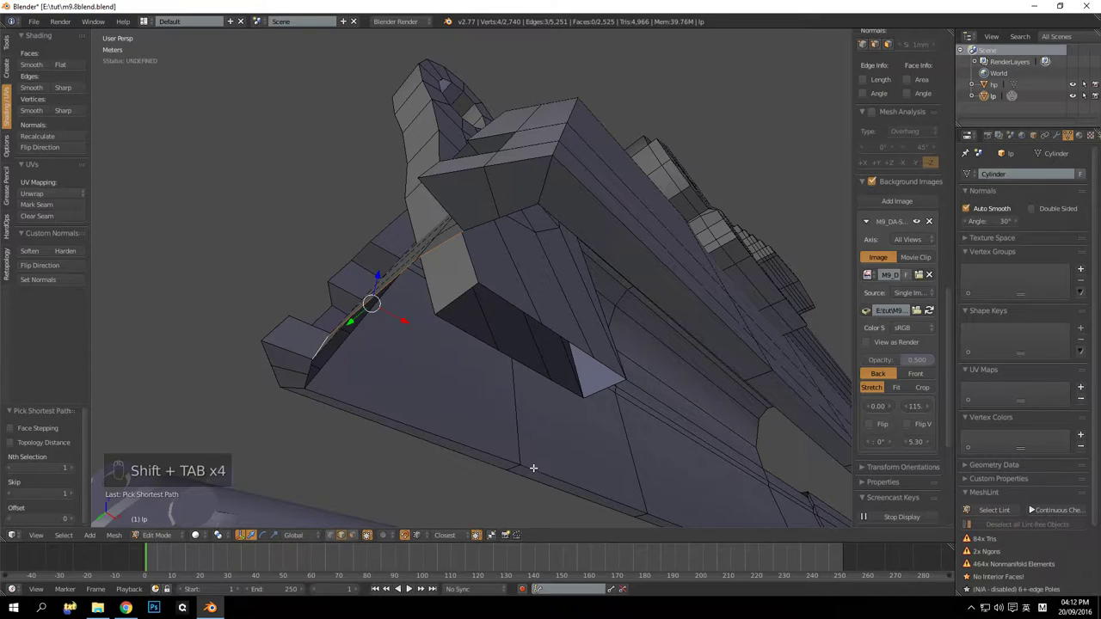
key("e")
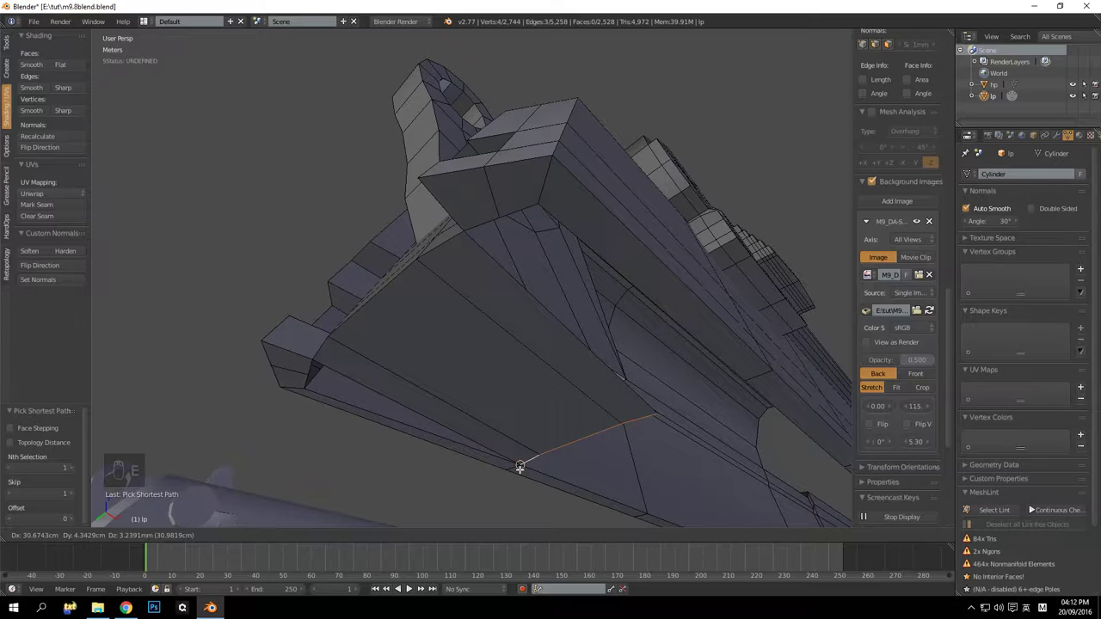
left_click_drag(435, 386, 565, 312)
key("ctrl+z")
left_click_drag(571, 293, 301, 411)
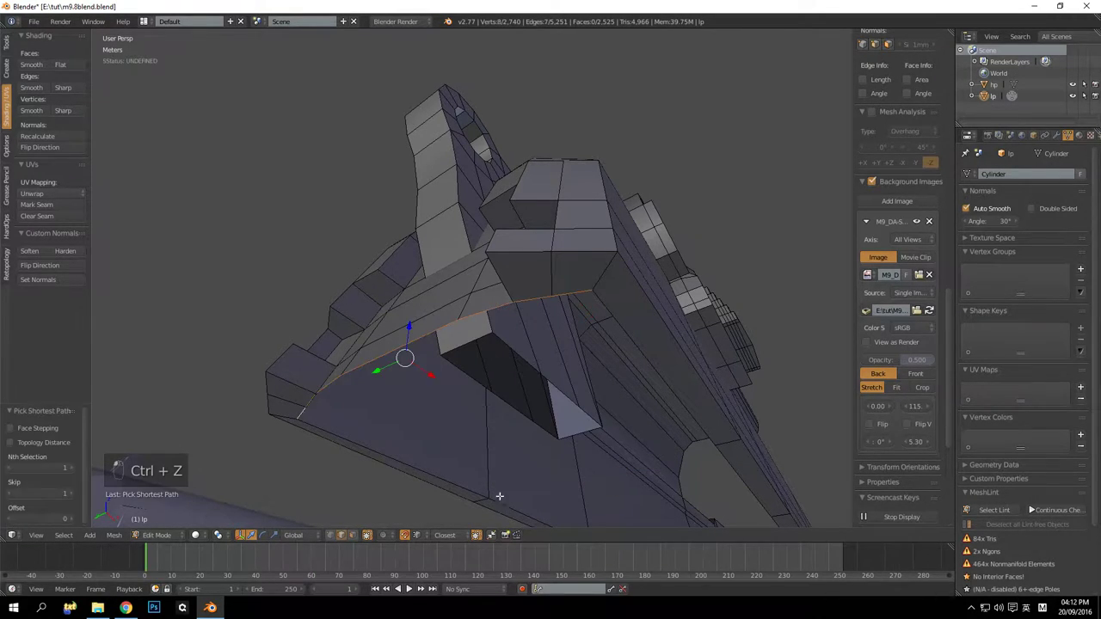
key("e")
left_click(488, 500)
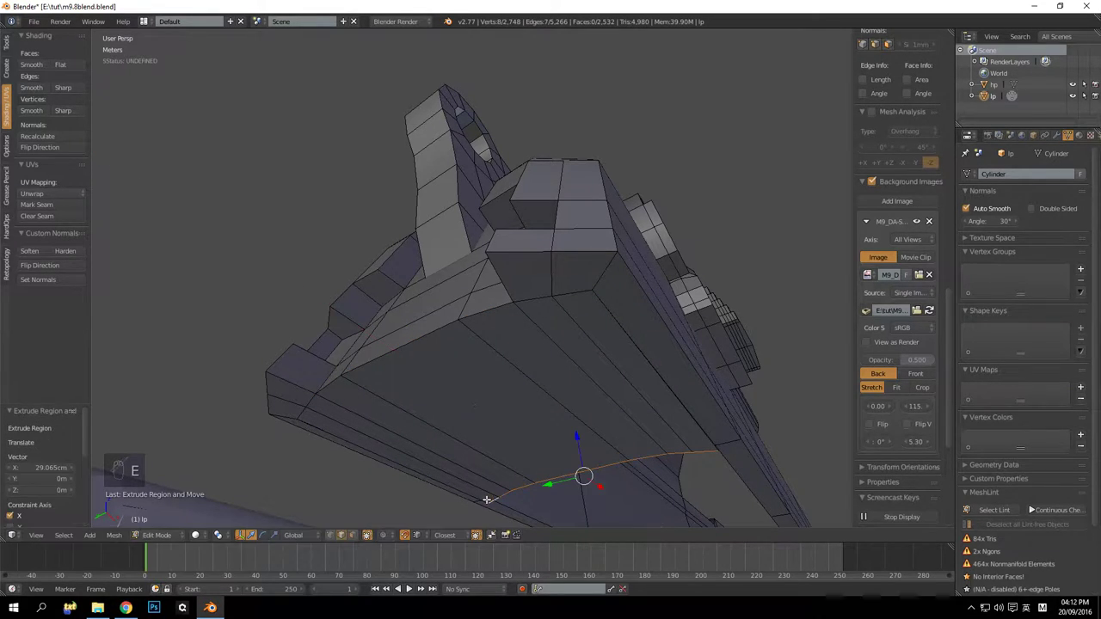
key("ctrl+z")
left_click_drag(493, 544, 466, 457)
key("e")
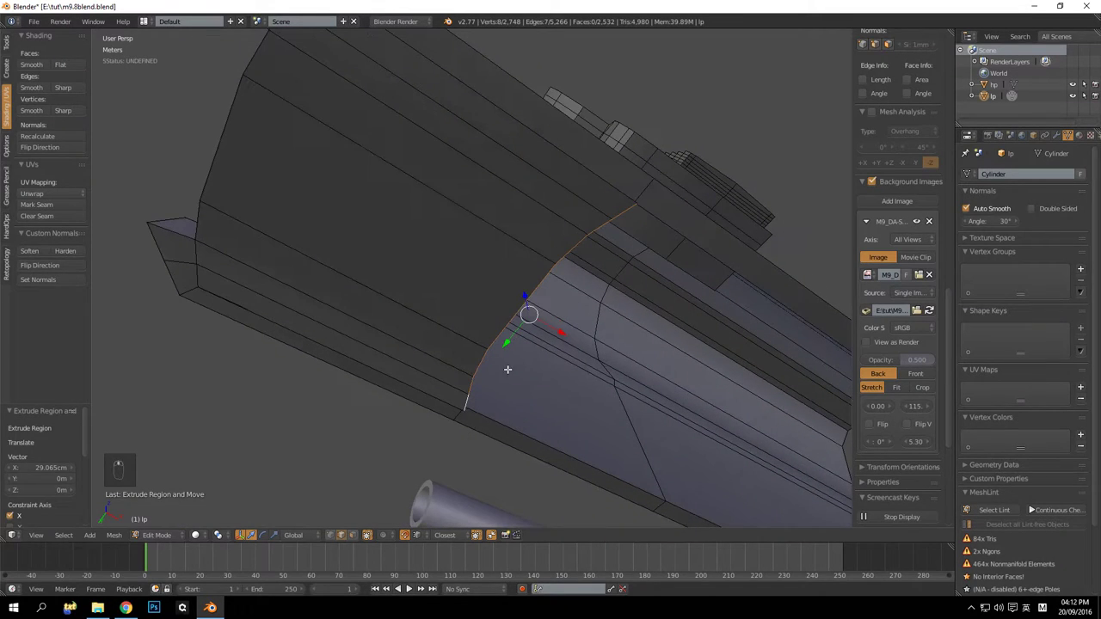
left_click_drag(562, 330, 471, 405)
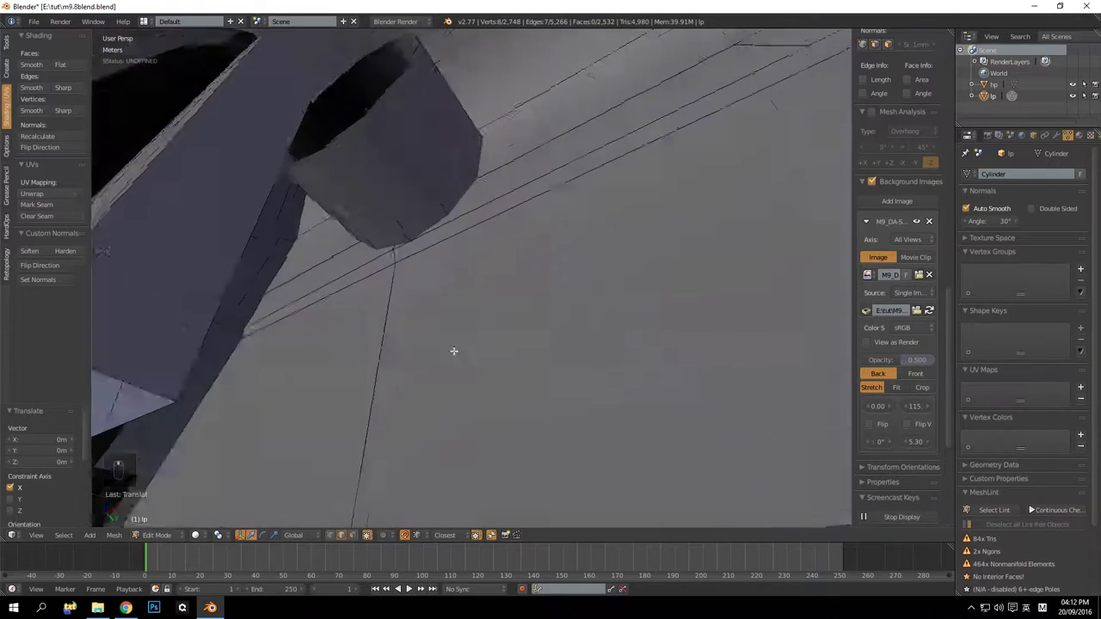
key("KP_Decimal")
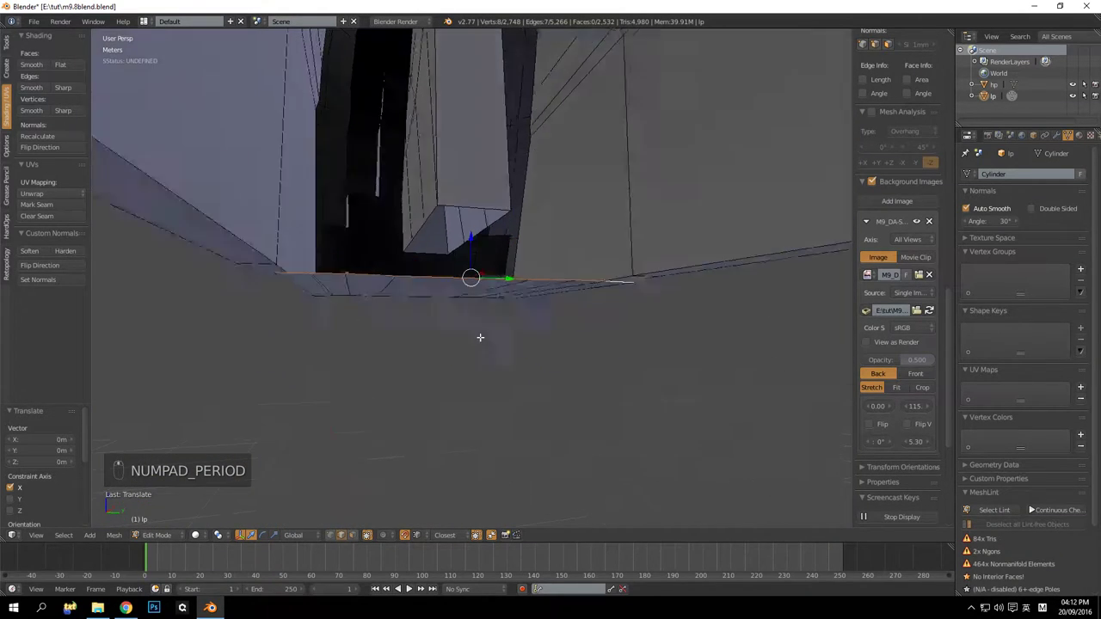
left_click_drag(468, 230, 279, 274)
key("a")
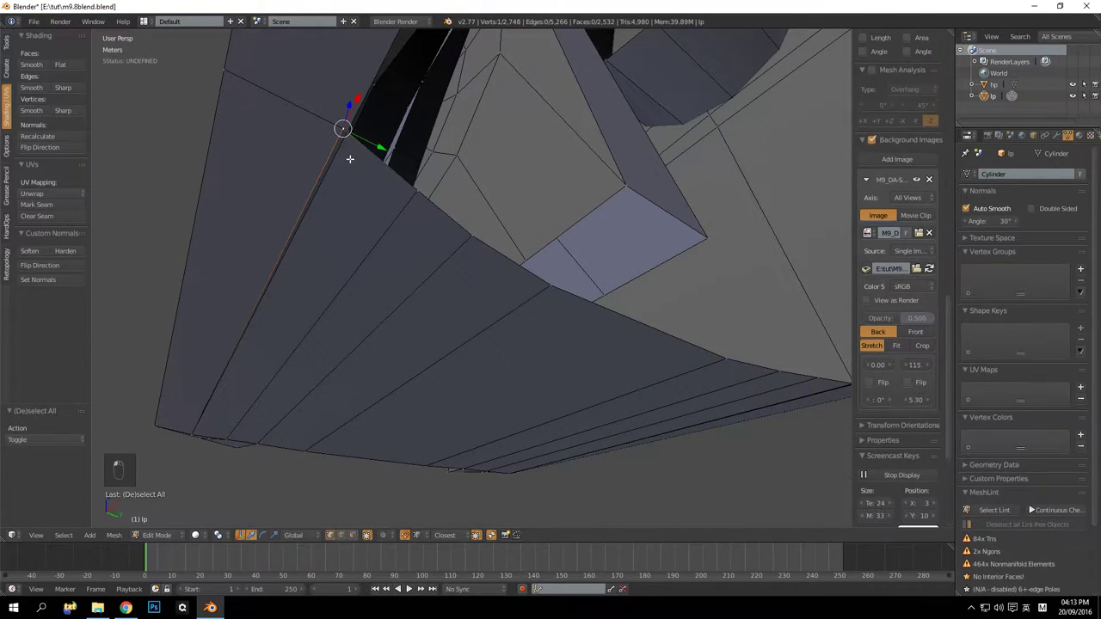
Snap the stray vertex onto its neighbour so the duplicate merges away
key("g")
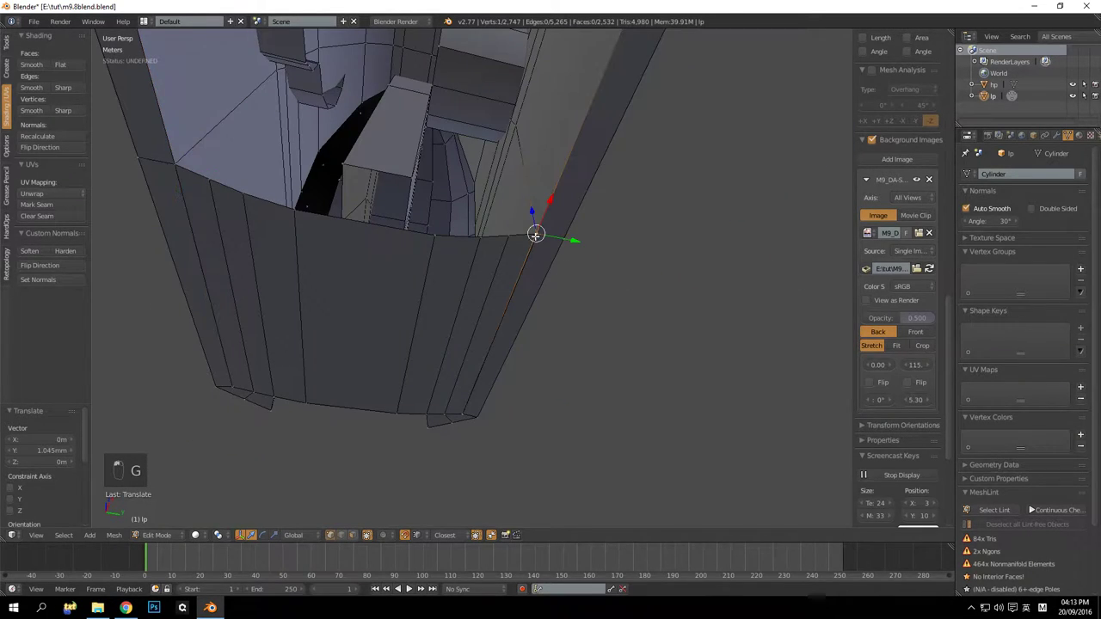
left_click_drag(544, 243, 566, 221)
key("a")
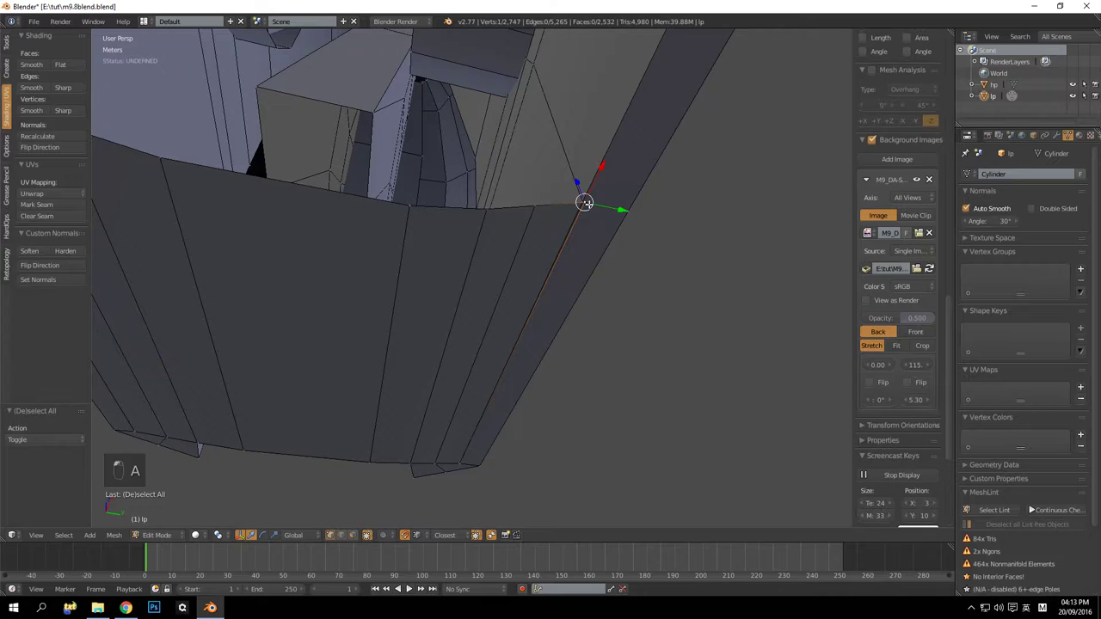
key("g")
key("a")
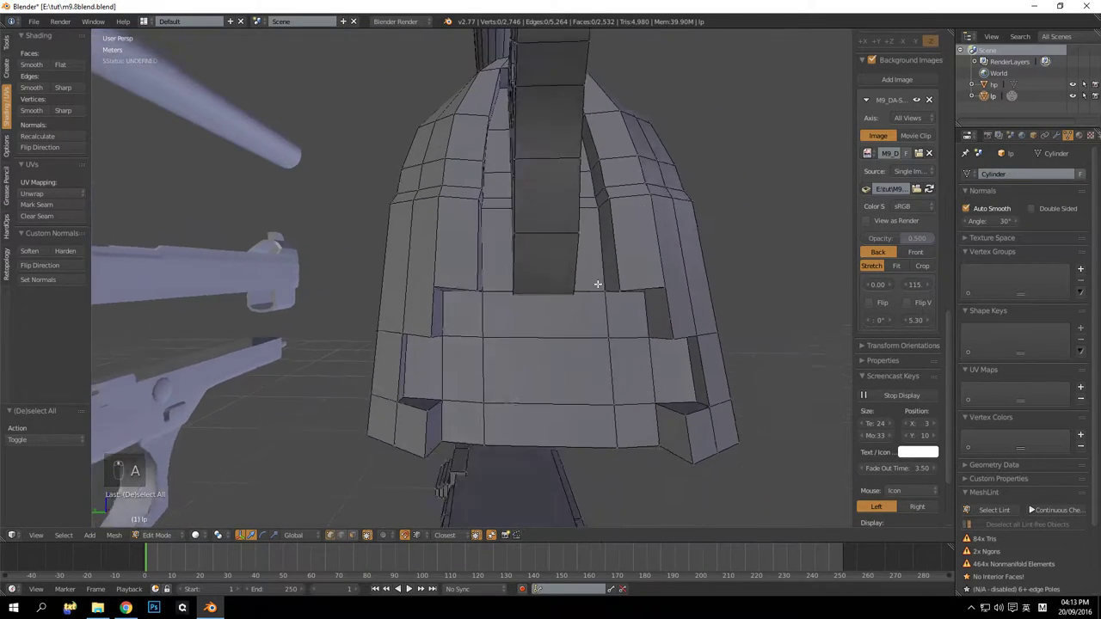
middle_click(606, 253)
key("a")
middle_click(419, 307)
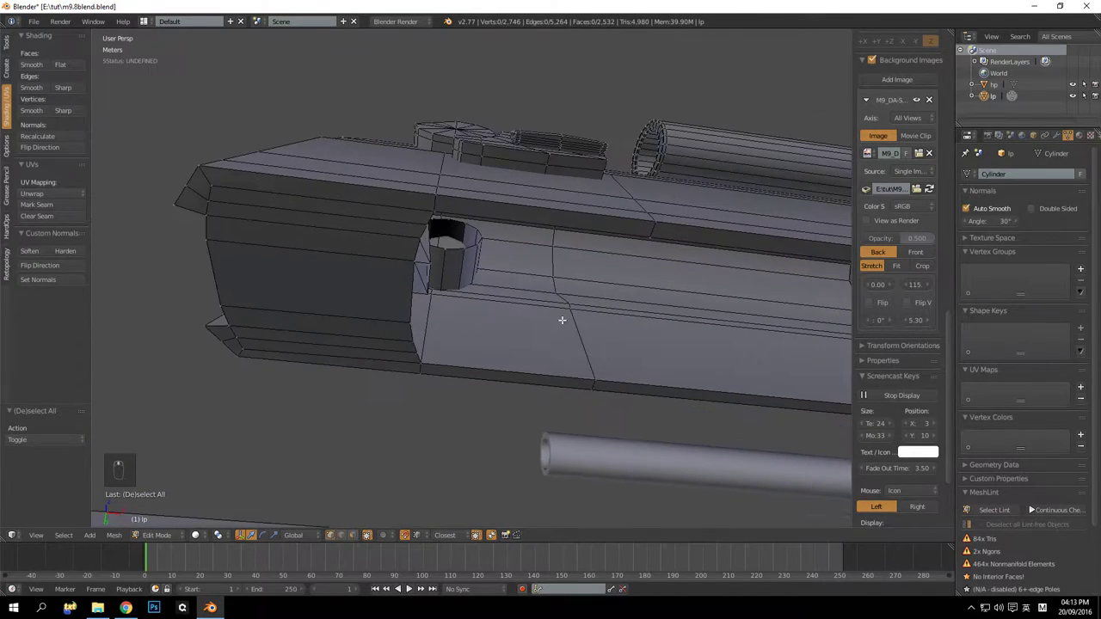
middle_click(494, 291)
left_click_drag(503, 318, 524, 325)
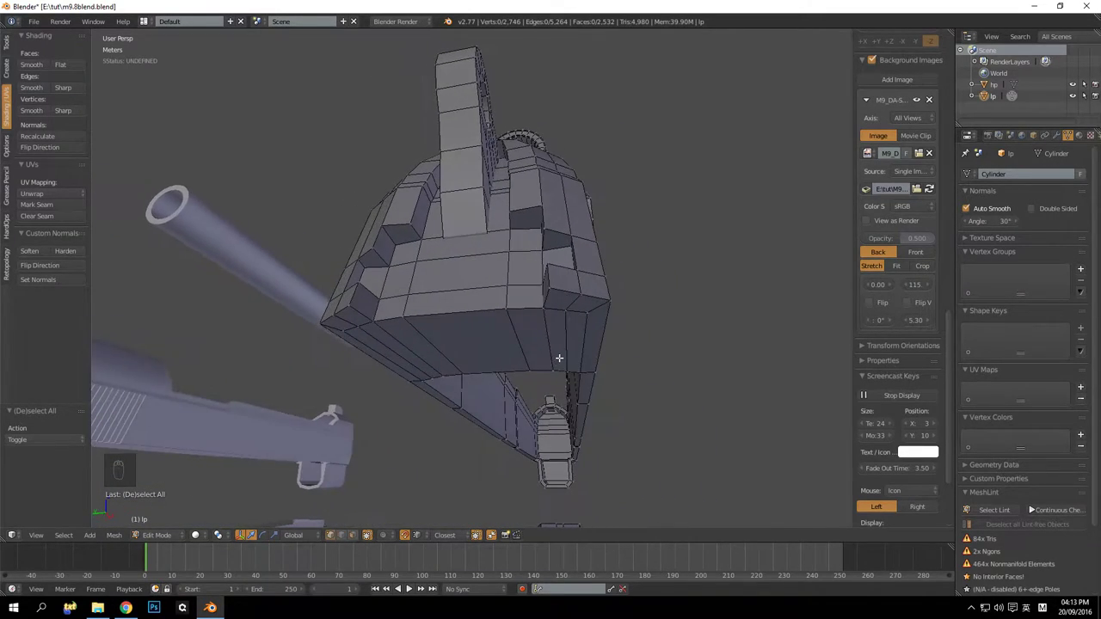
left_click_drag(454, 304, 532, 313)
Flatten the row of side edges to one plane and fill the gap at the slide opening with a new face
key("a")
key("a")
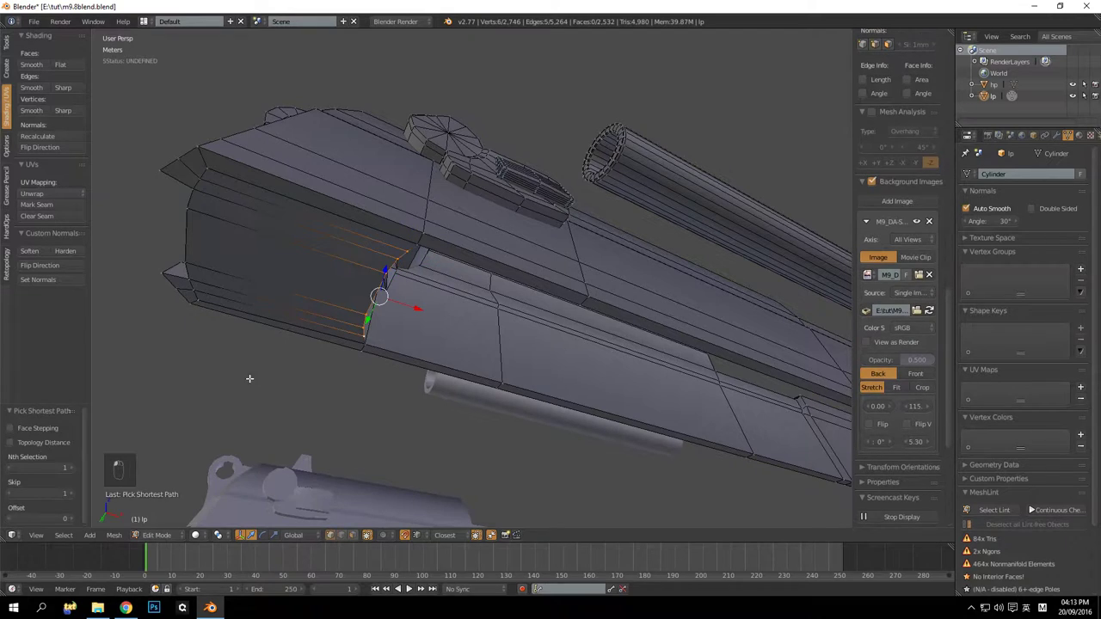
key("s")
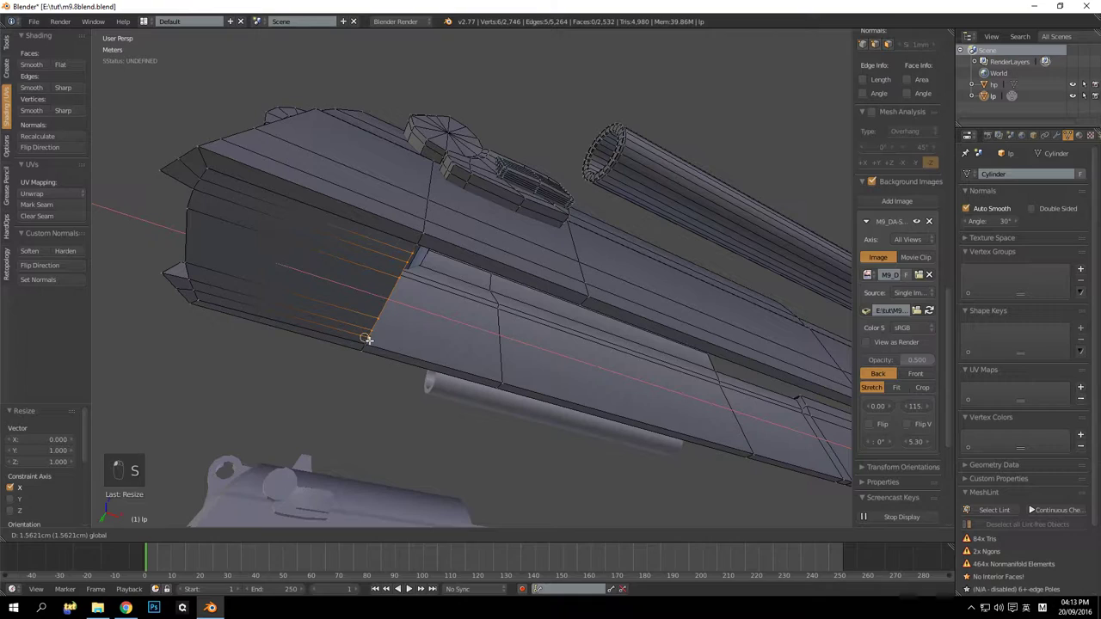
key("a")
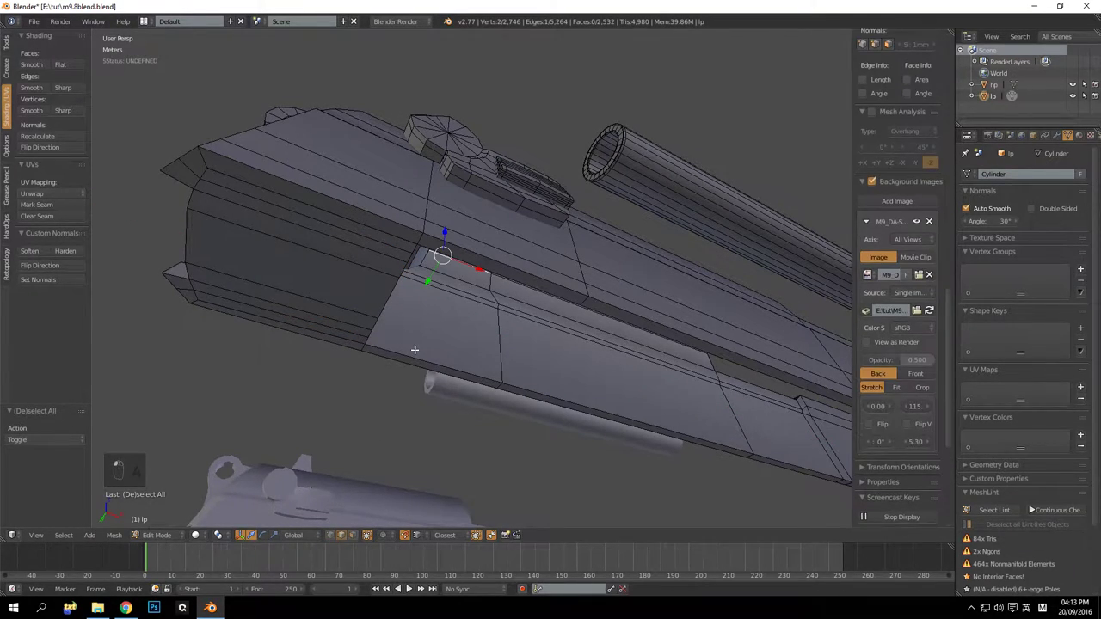
key("a")
middle_click(530, 309)
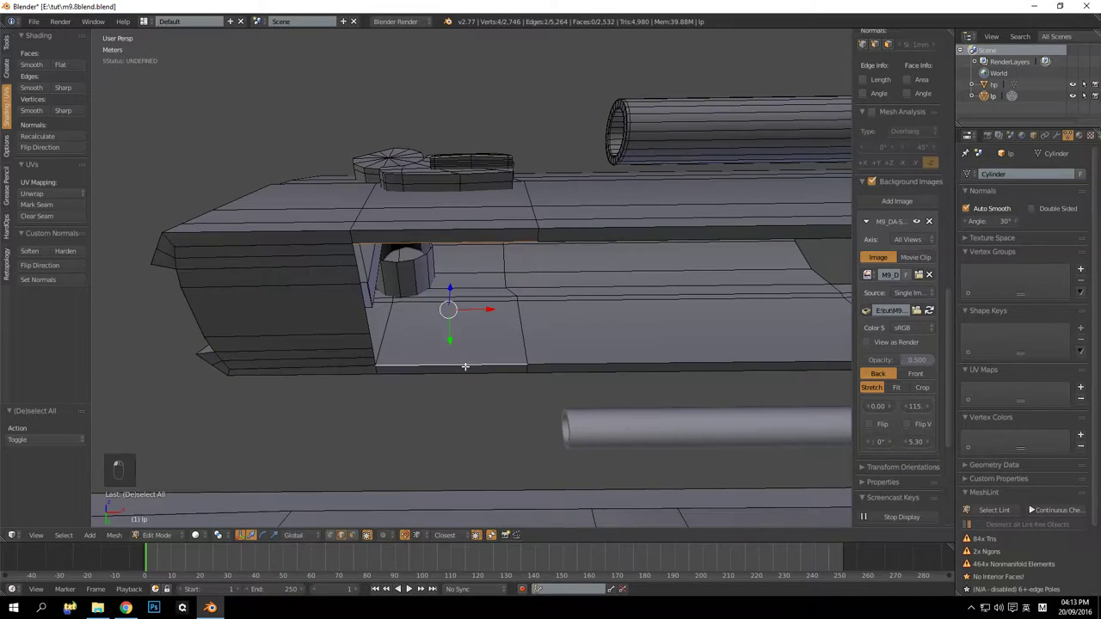
key("f")
key("a")
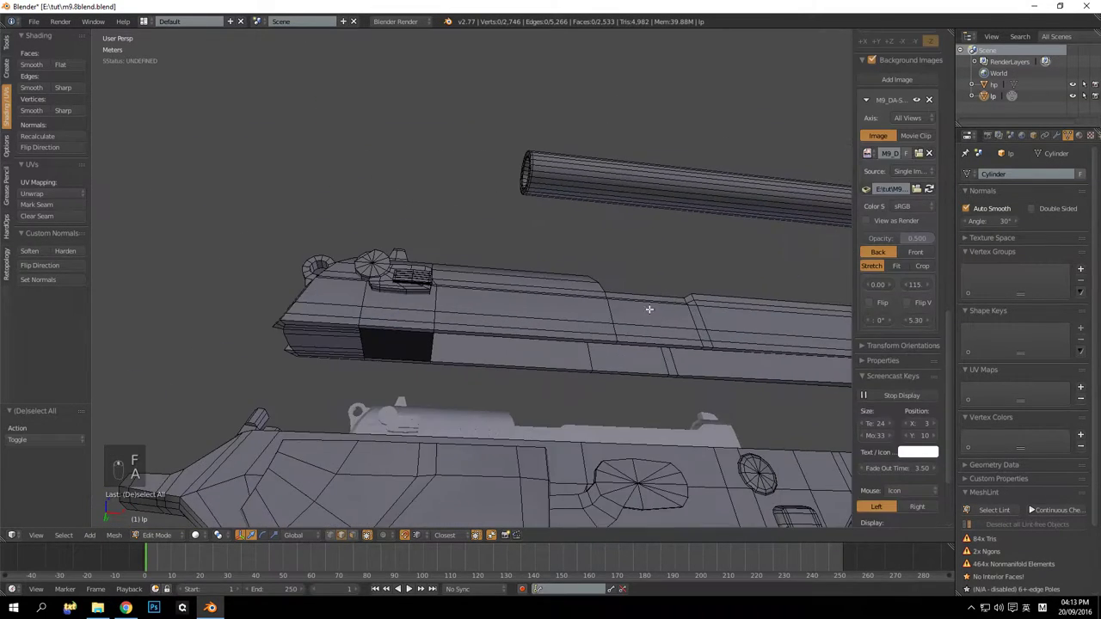
left_click_drag(658, 304, 739, 300)
middle_click(597, 323)
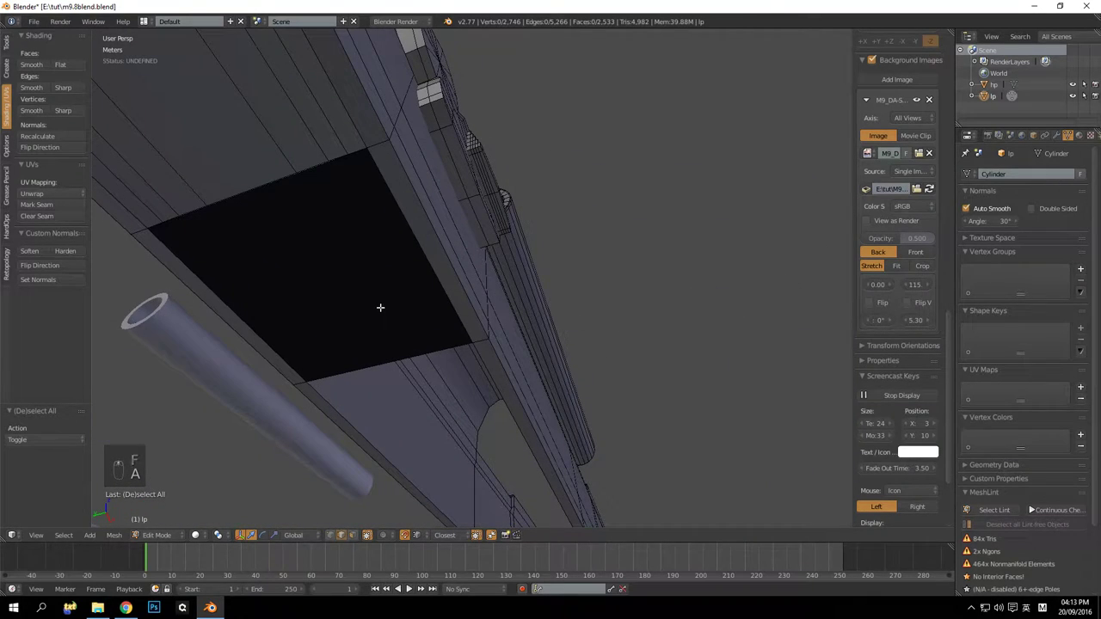
Flip the new face's normal outward and check inside the slide for dark faces
key("a")
key("alt+n")
key("a")
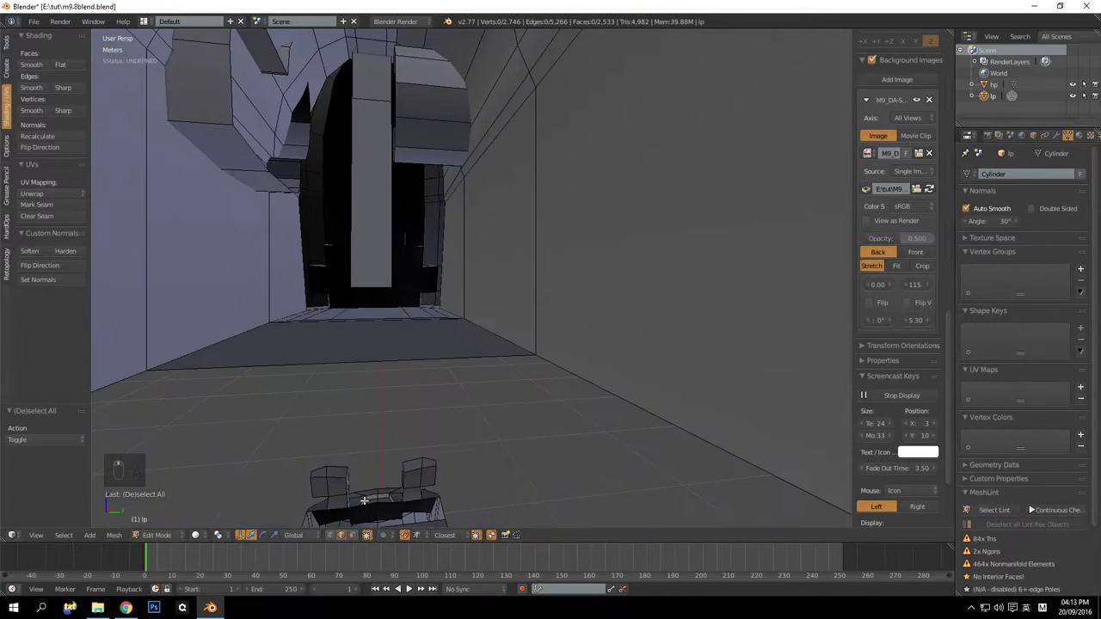
left_click_drag(349, 547, 183, 280)
left_click_drag(184, 280, 289, 217)
left_click_drag(289, 217, 56, 153)
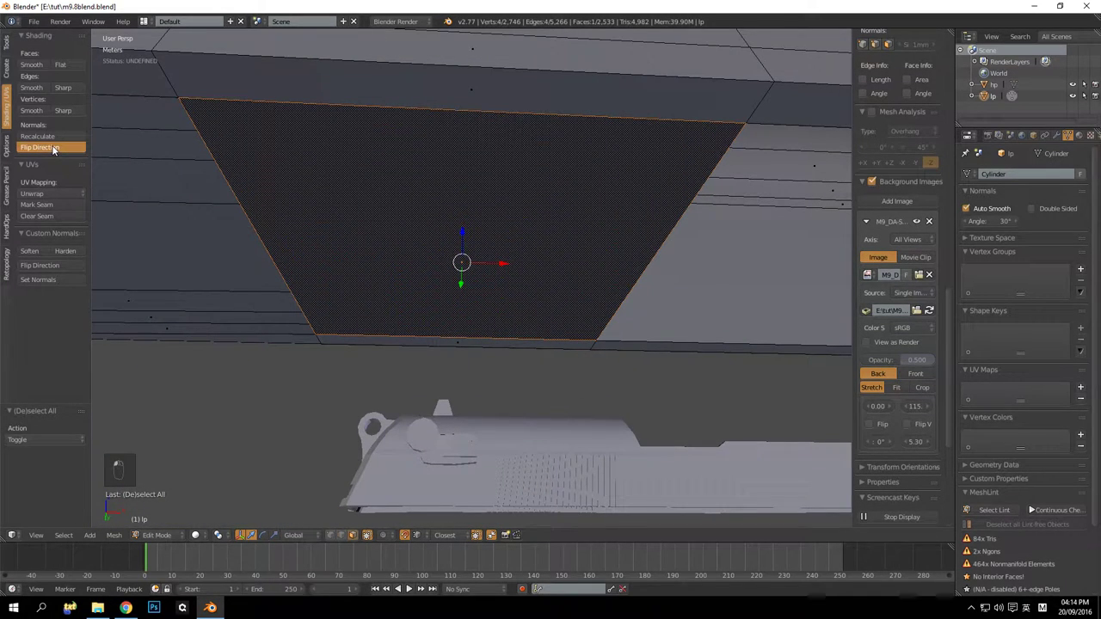
key("a")
Scale the slide's bottom edges to one height along Z and return to object mode
key("Tab")
key("Tab")
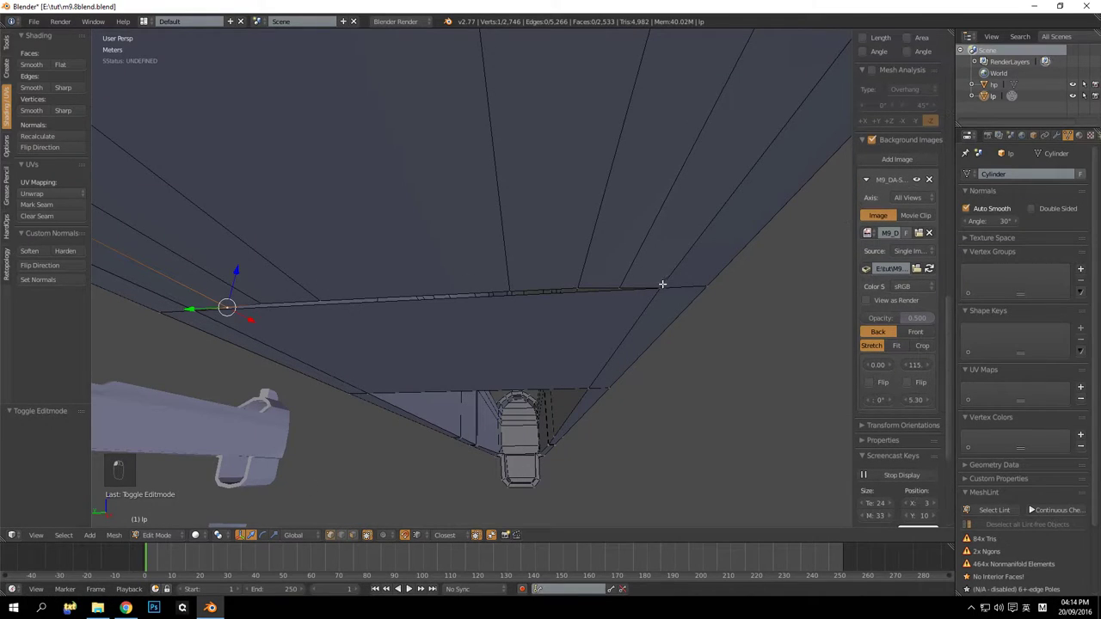
key("s")
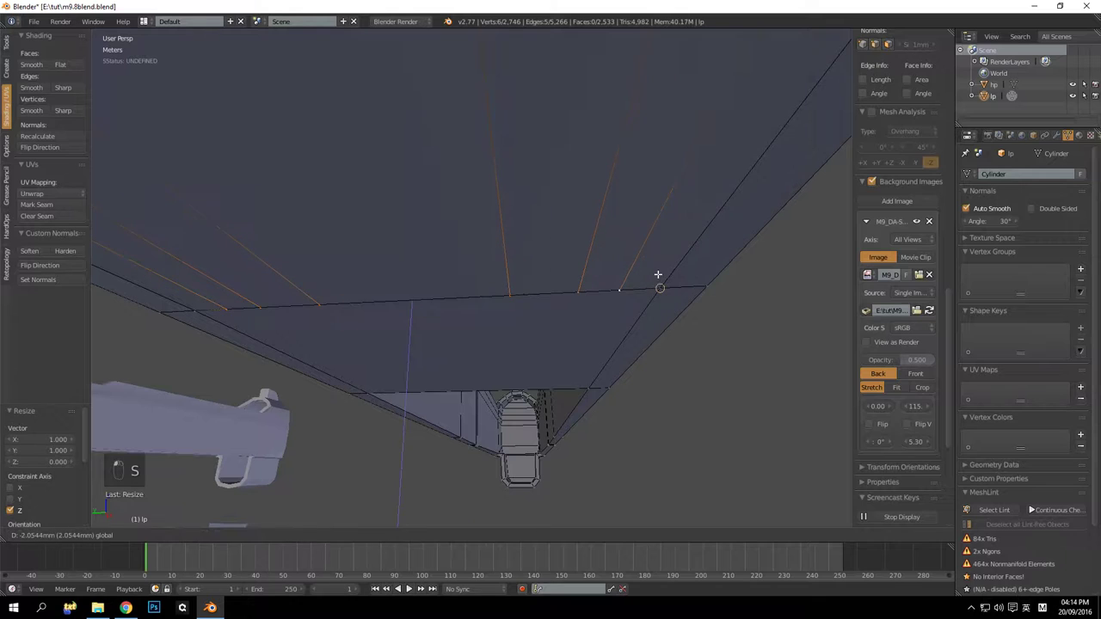
key("a")
left_click(652, 284)
Leave edit mode and orbit around the shaded high- and low-poly pistols, ending under the slide
key("Tab")
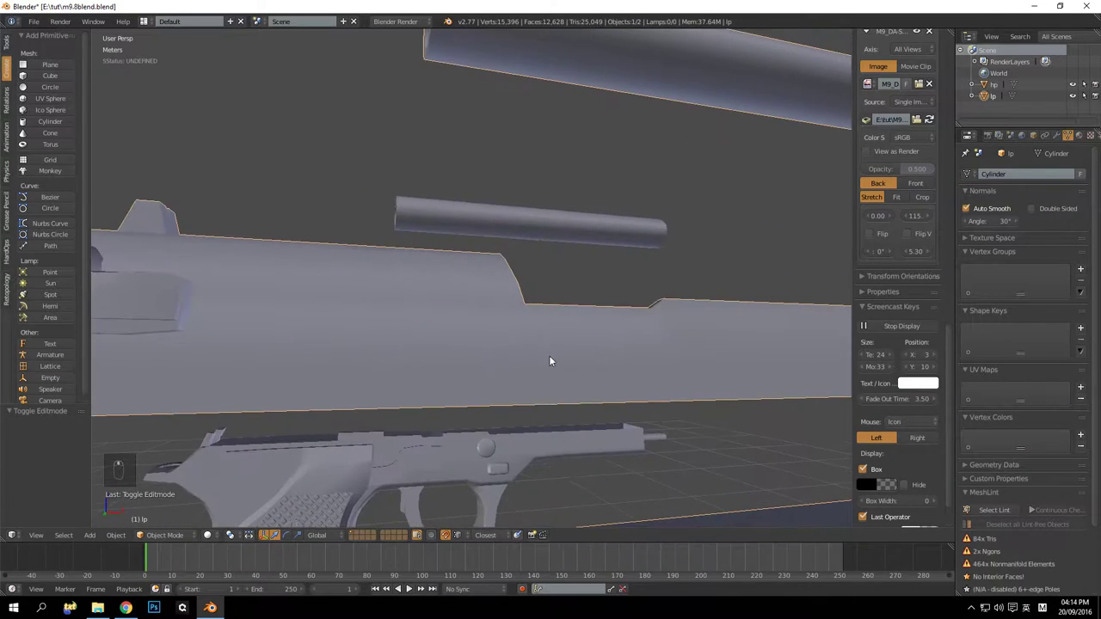
left_click_drag(522, 387, 499, 402)
middle_click(392, 383)
left_click_drag(417, 396, 487, 397)
left_click_drag(421, 363, 367, 373)
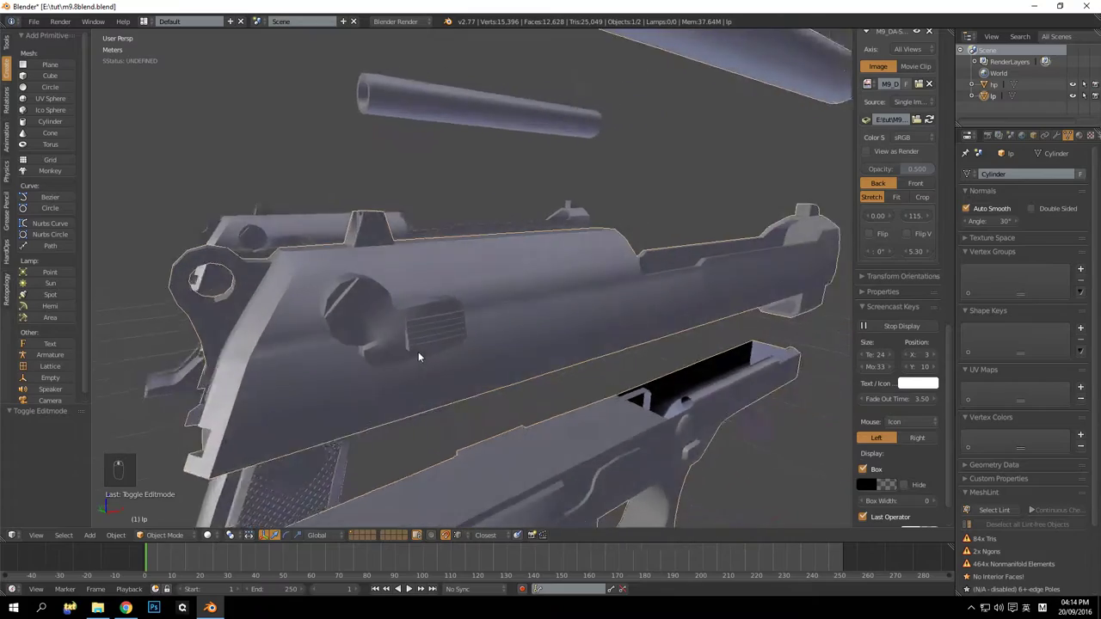
left_click_drag(550, 340, 468, 364)
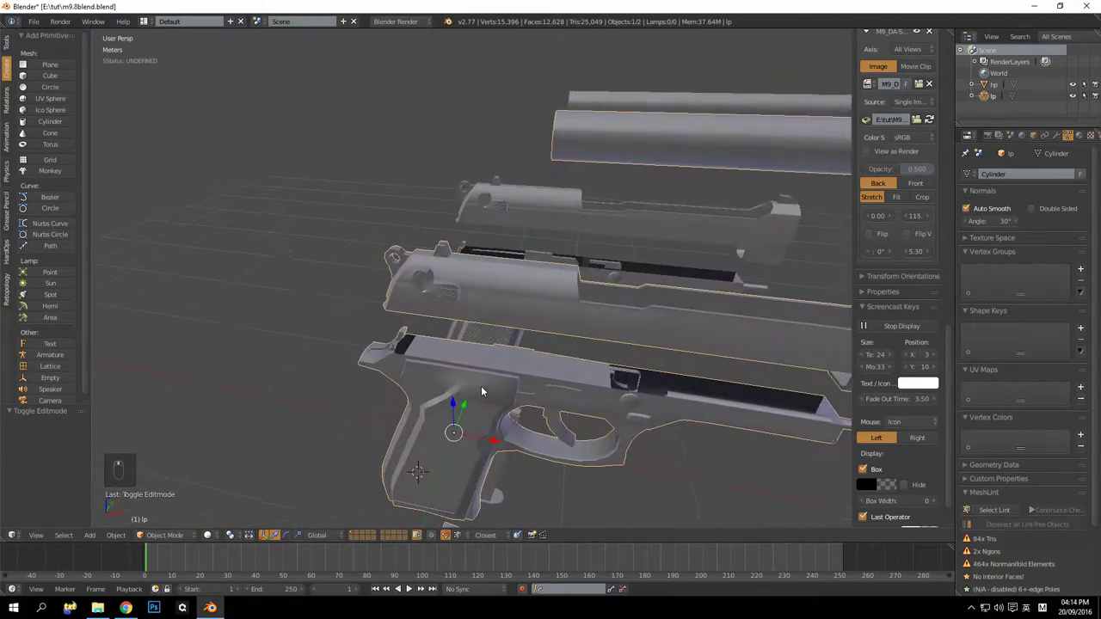
left_click_drag(427, 345, 369, 397)
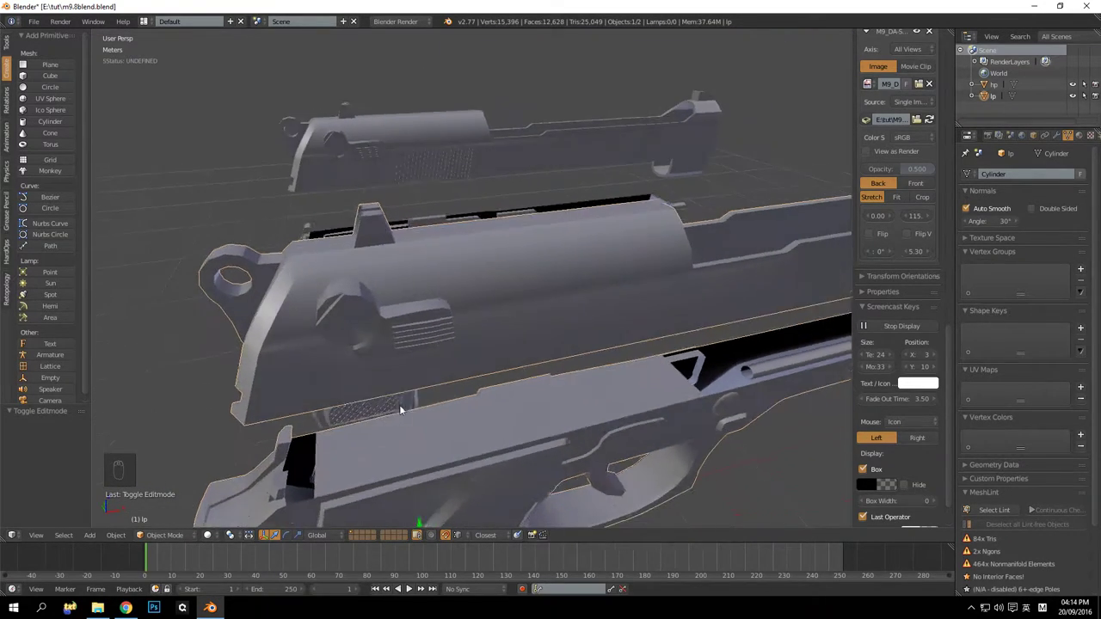
middle_click(487, 371)
middle_click(522, 345)
left_click_drag(494, 365, 428, 390)
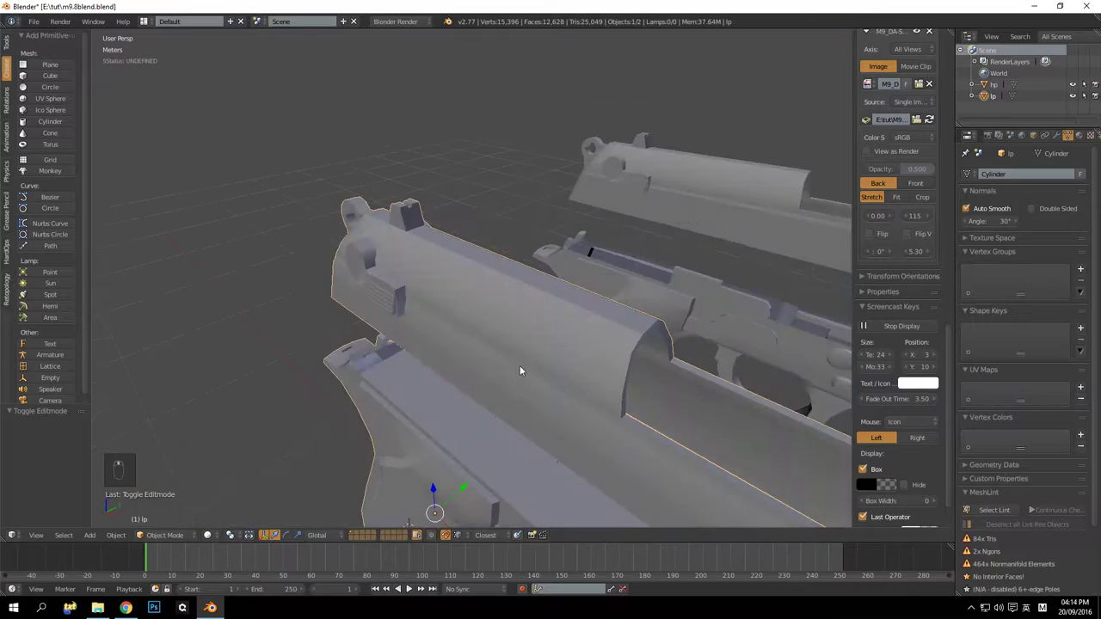
left_click_drag(459, 346, 482, 278)
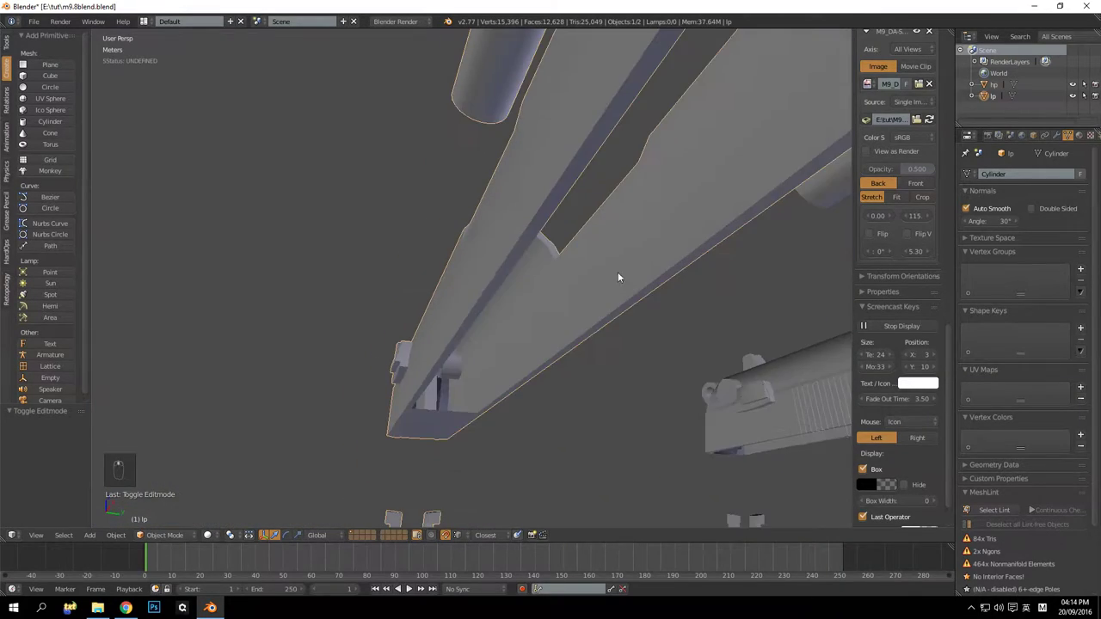
left_click_drag(536, 309, 531, 314)
Select the ring of inner faces around the slide's rear opening and delete them
key("Tab")
left_click_drag(544, 335, 528, 327)
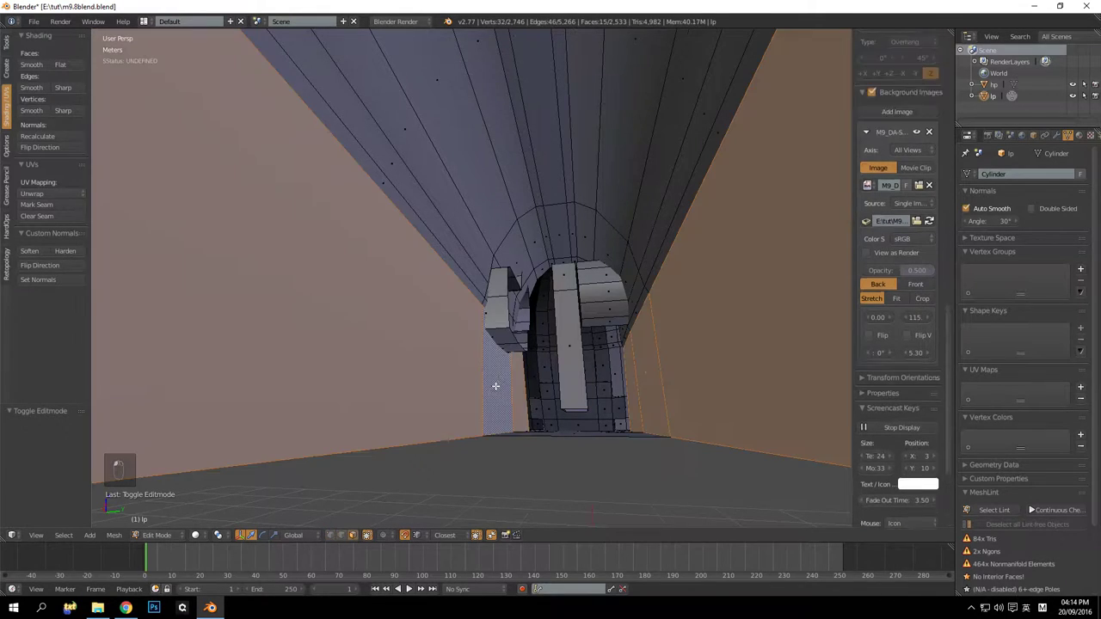
left_click_drag(513, 390, 593, 265)
key("a")
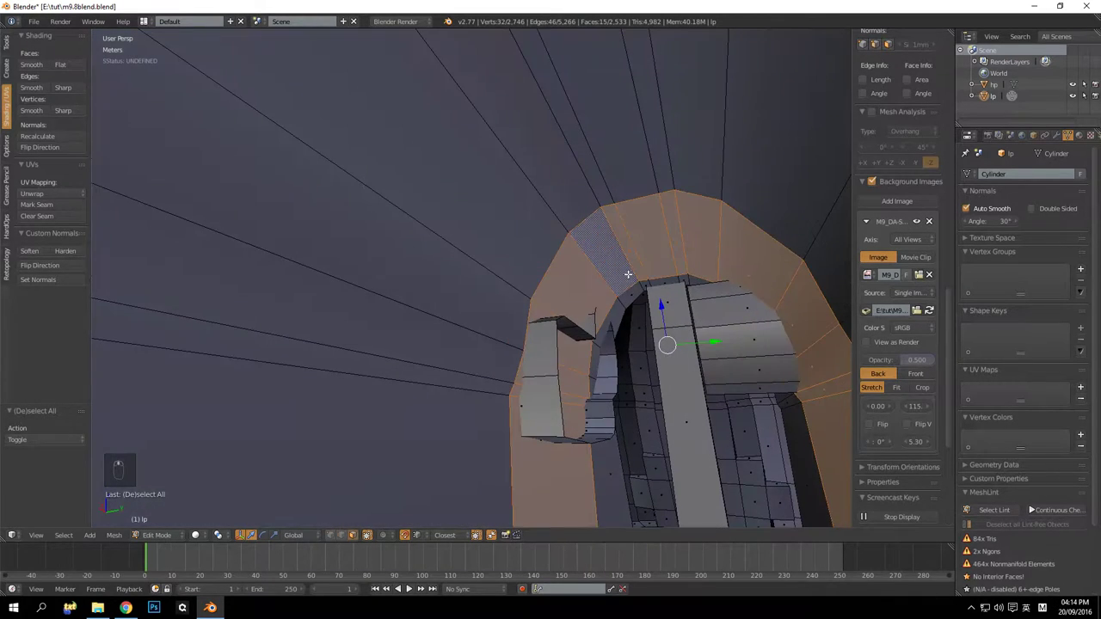
left_click_drag(625, 295, 595, 306)
key("KP_Decimal")
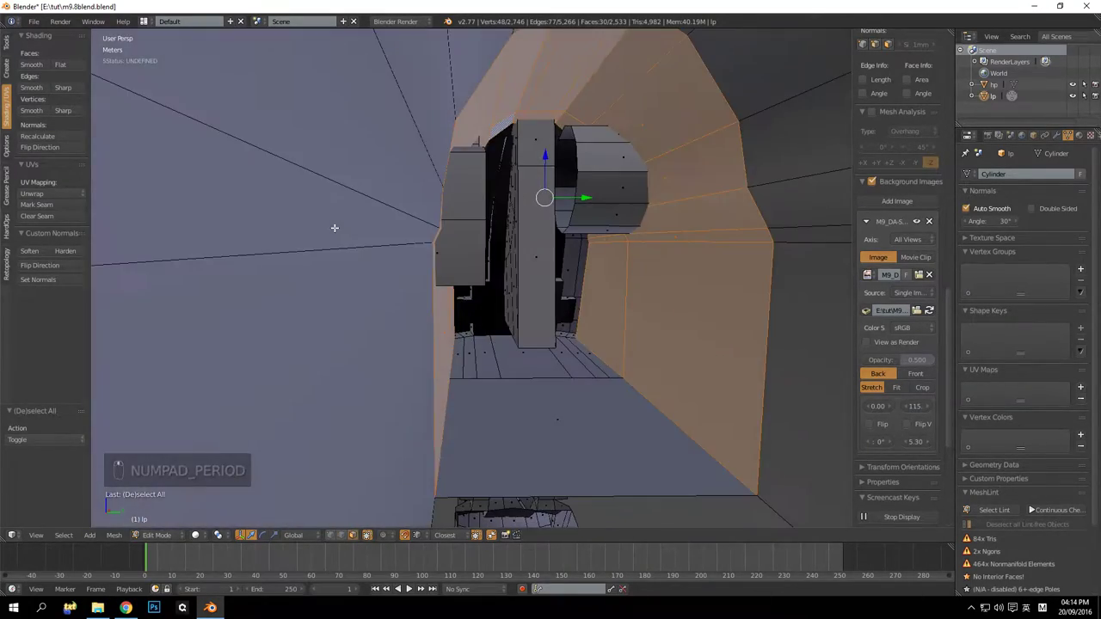
left_click_drag(466, 294, 525, 287)
key("Delete")
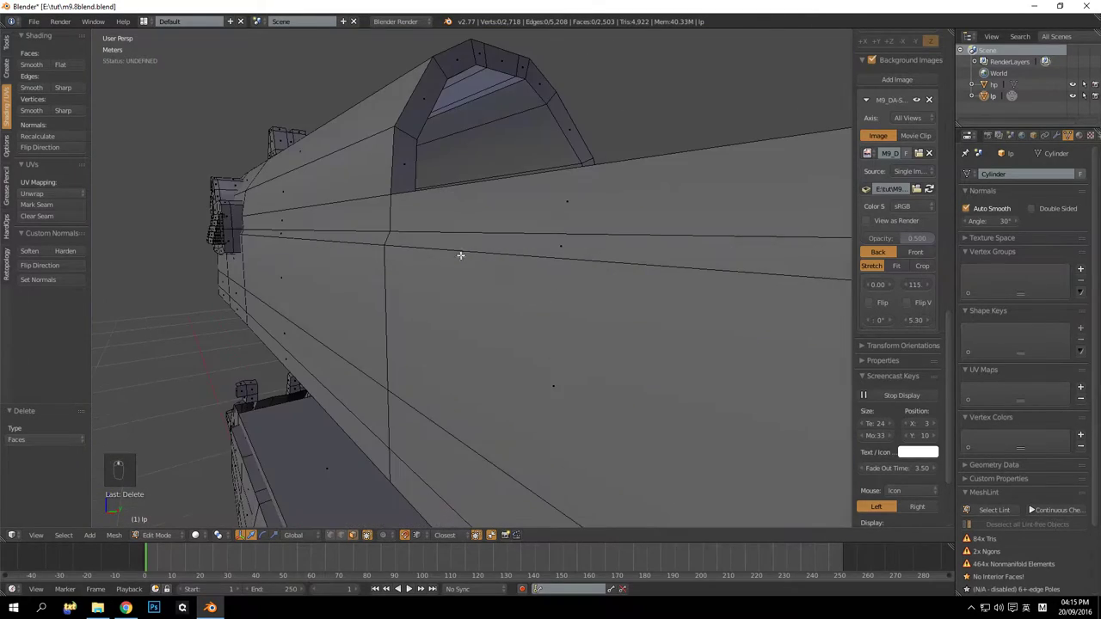
Select the rim of the arched opening and extrude it inward along the slide's length
left_click_drag(447, 255, 320, 263)
left_click_drag(305, 256, 331, 271)
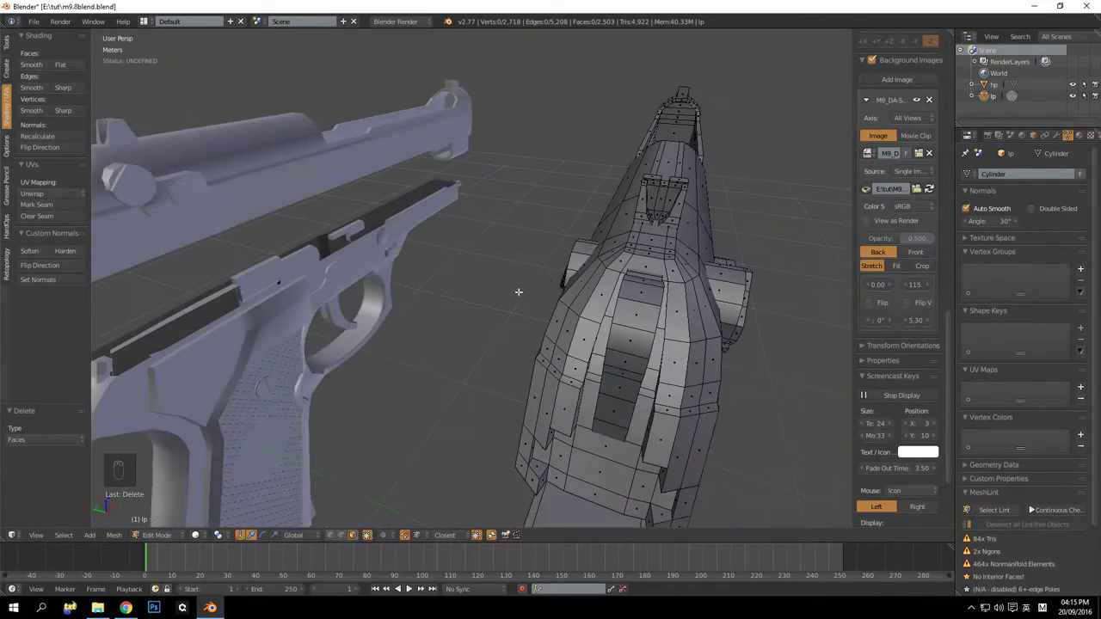
left_click_drag(598, 269, 537, 299)
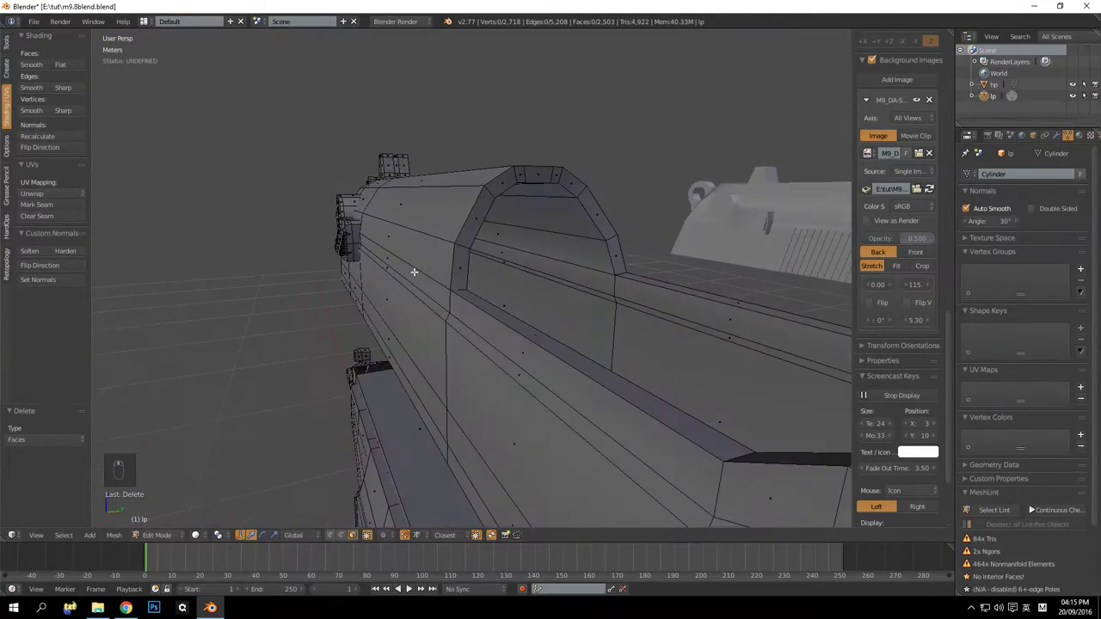
left_click_drag(463, 157, 372, 301)
key("Delete")
key("Delete")
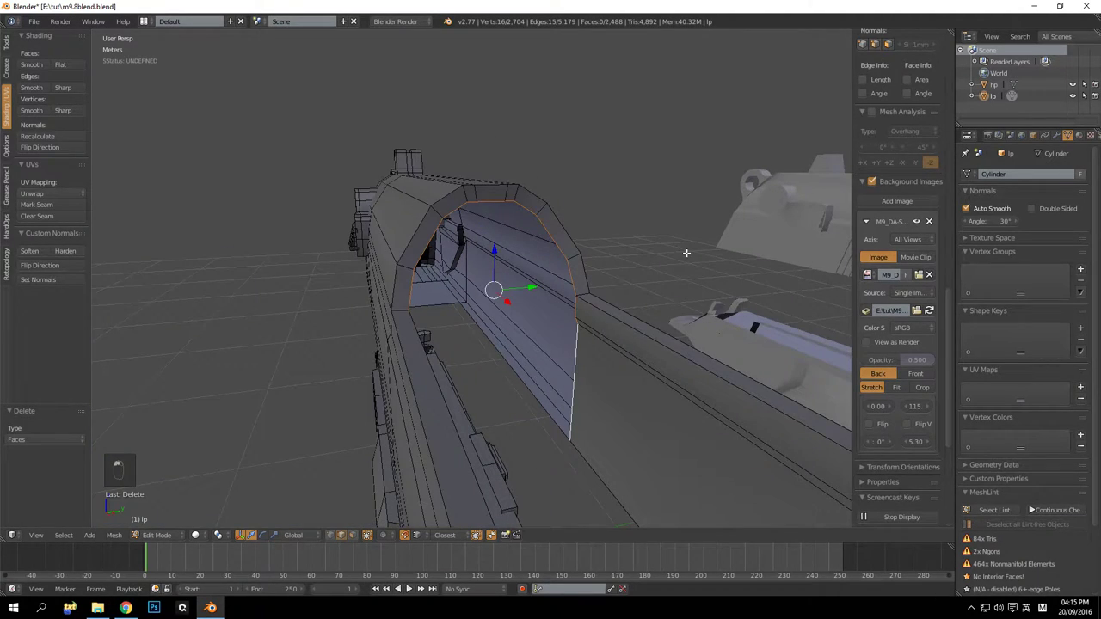
key("e")
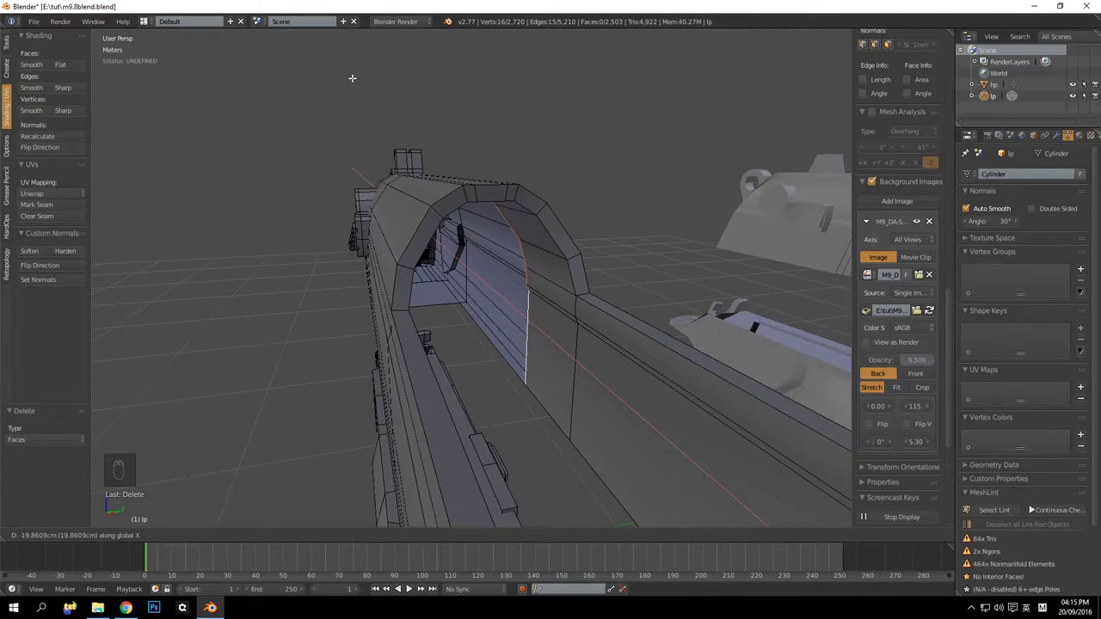
middle_click(377, 132)
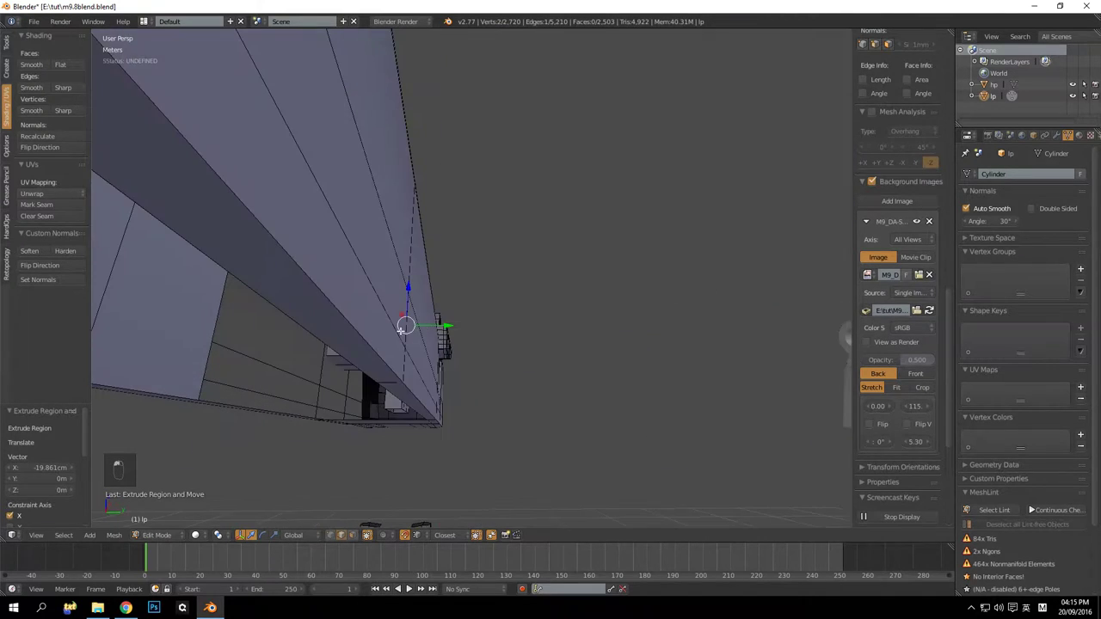
key("f")
key("a")
Cap the opening with Grid Fill and check the new faces across the cap
key("ctrl+f")
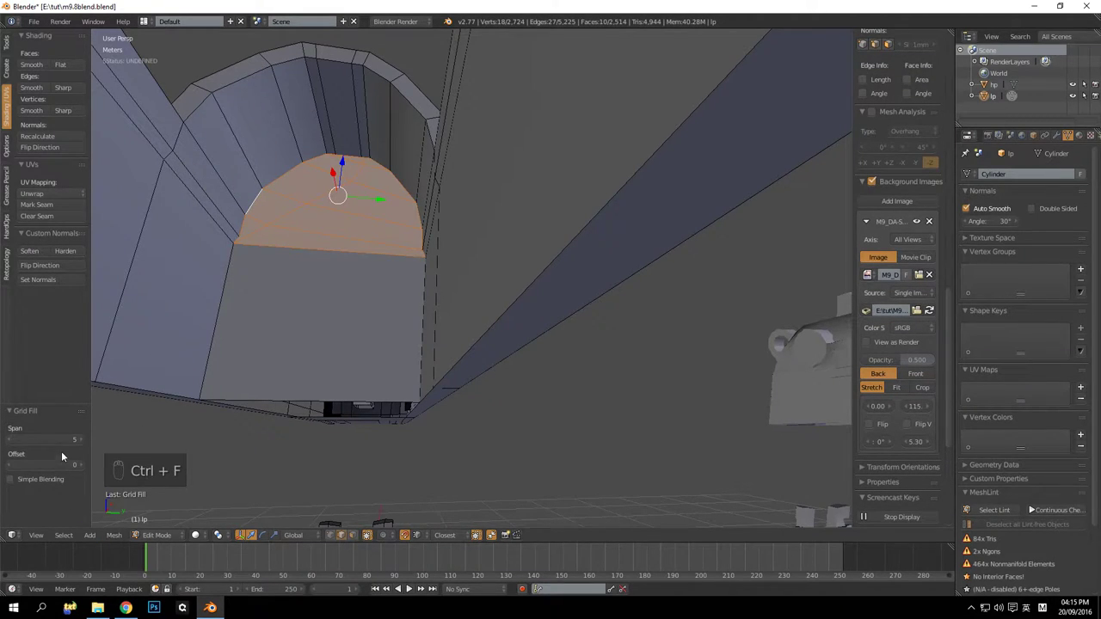
left_click_drag(64, 444, 64, 445)
key("a")
left_click(332, 355)
key("Tab")
key("Tab")
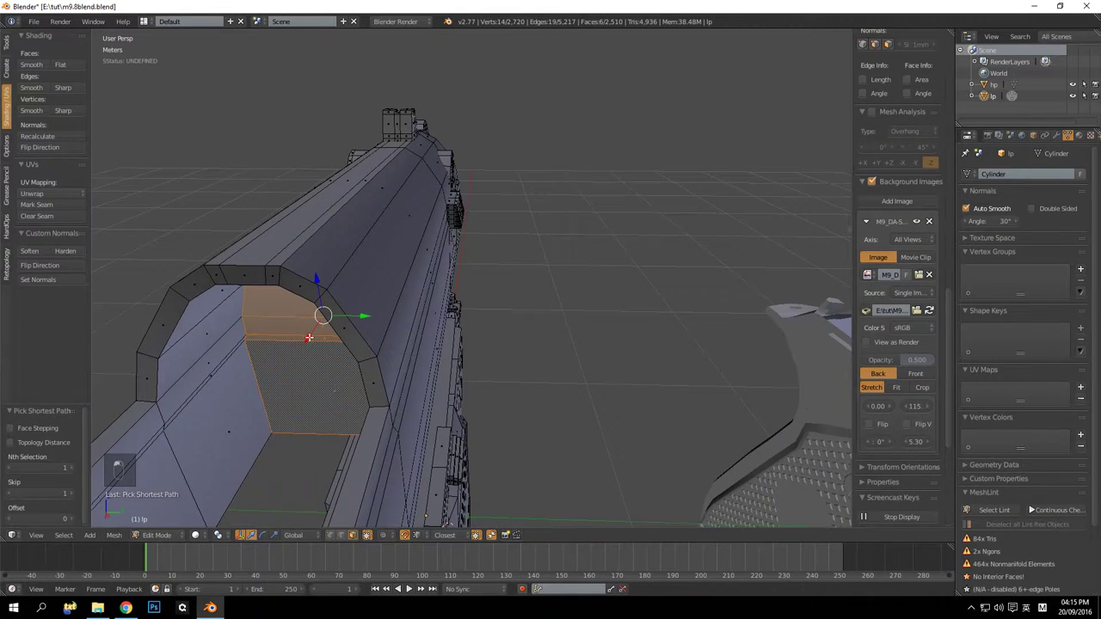
left_click_drag(290, 371, 276, 382)
View the capped slide shaded, look into its hollow front, and enter edit mode on the slide
key("a")
key("Tab")
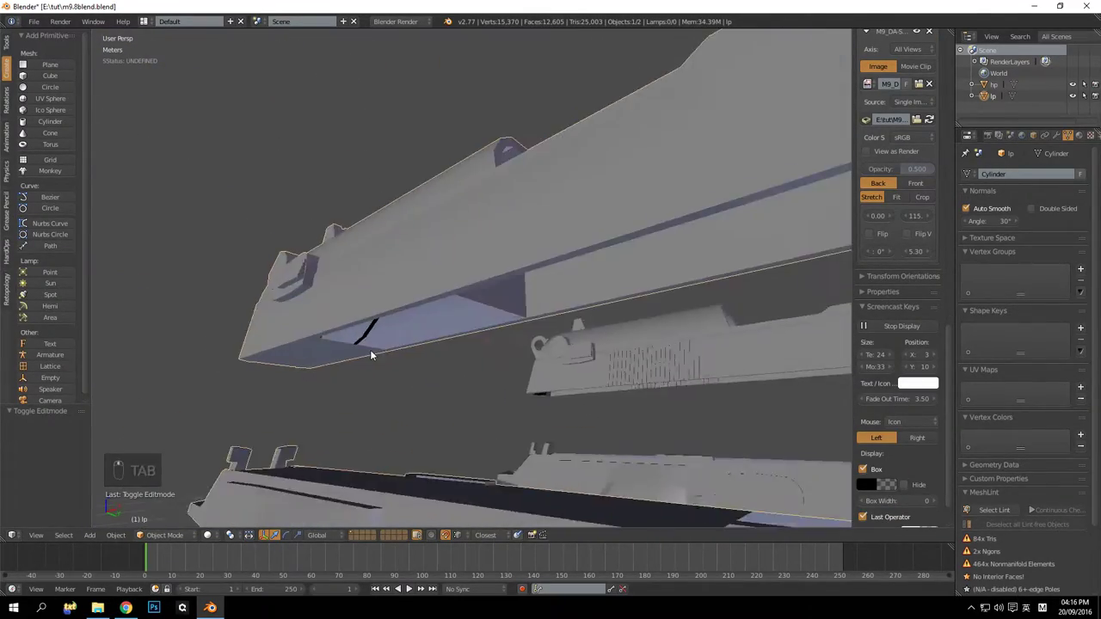
left_click(566, 338)
left_click_drag(558, 341, 522, 346)
double_click(522, 345)
middle_click(522, 345)
left_click_drag(500, 356, 479, 366)
left_click_drag(477, 366, 509, 367)
left_click_drag(549, 366, 490, 308)
left_click_drag(482, 319, 522, 386)
key("Tab")
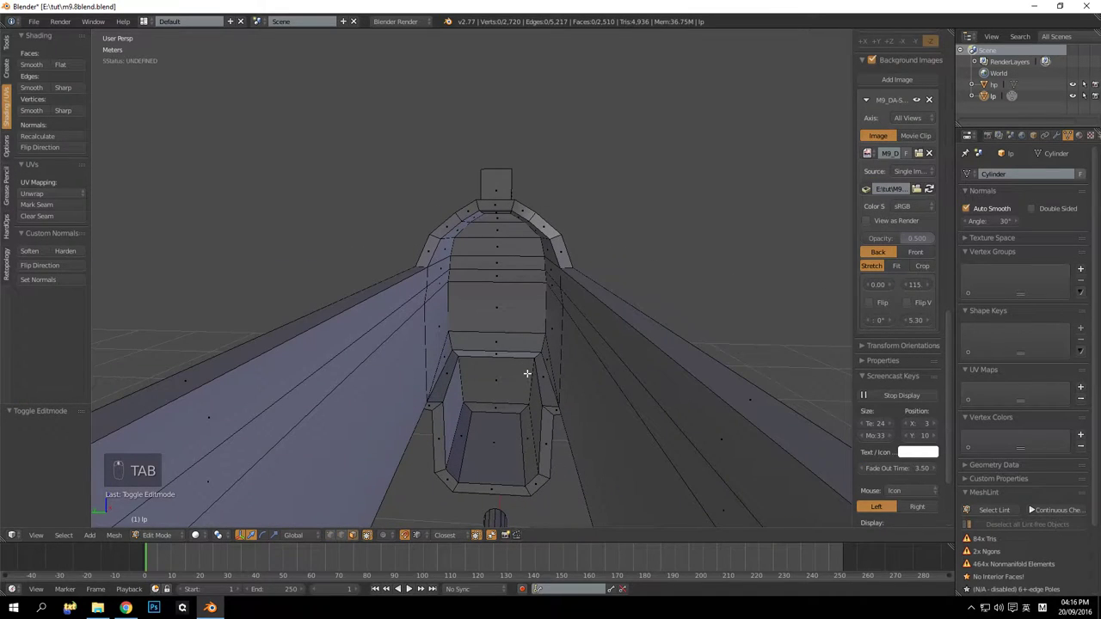
Delete the slide's interior faces inside the hollow front
left_click(526, 311)
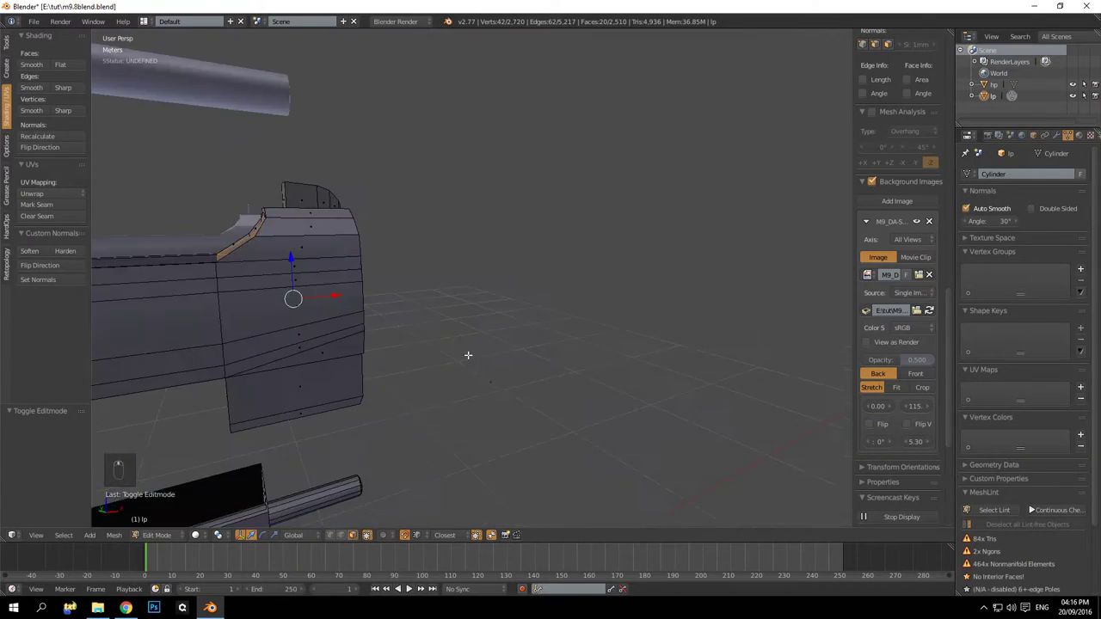
left_click_drag(532, 346, 527, 302)
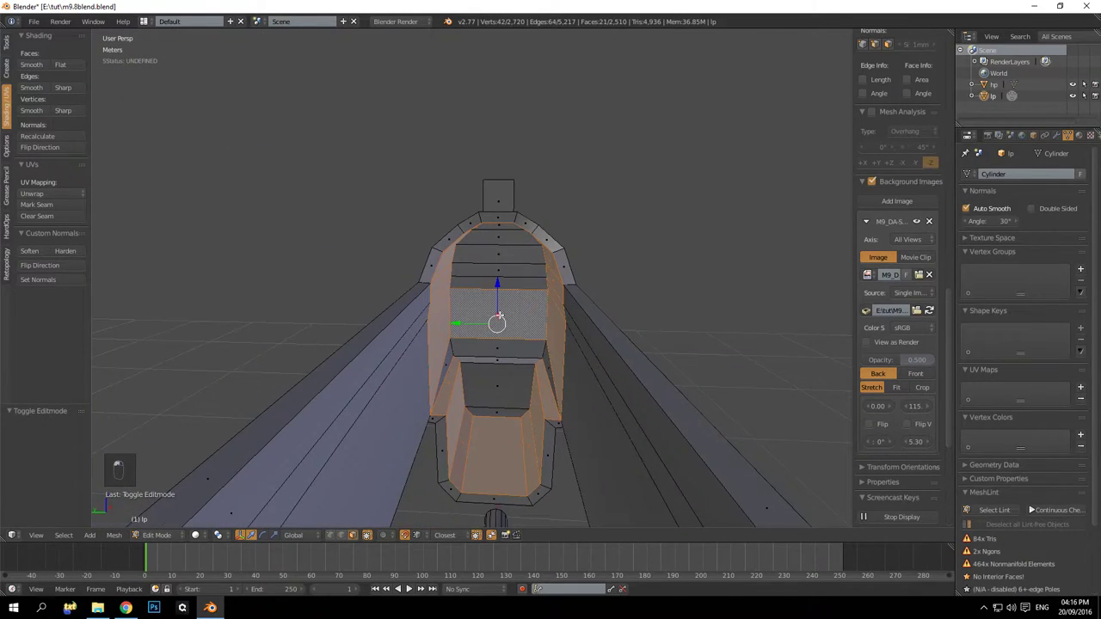
key("ctrl+z")
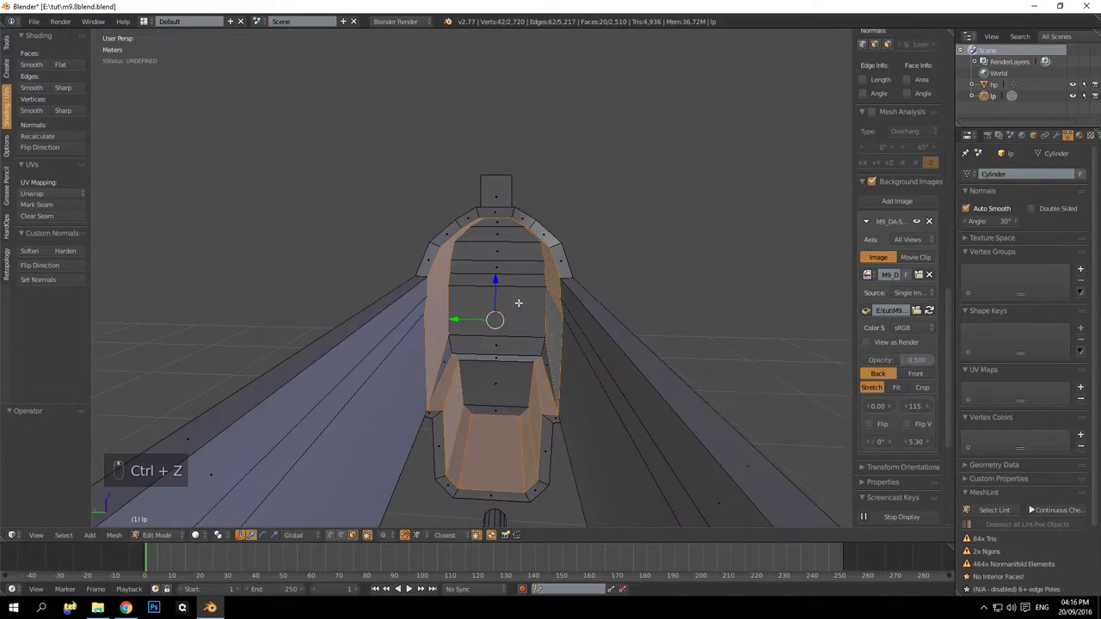
key("Delete")
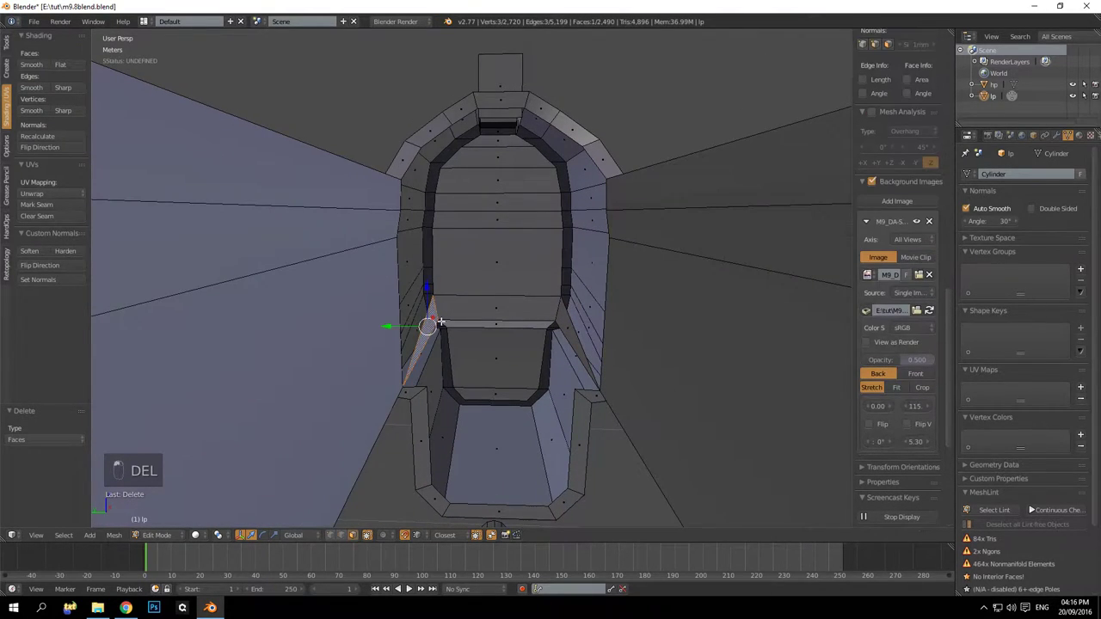
key("Delete")
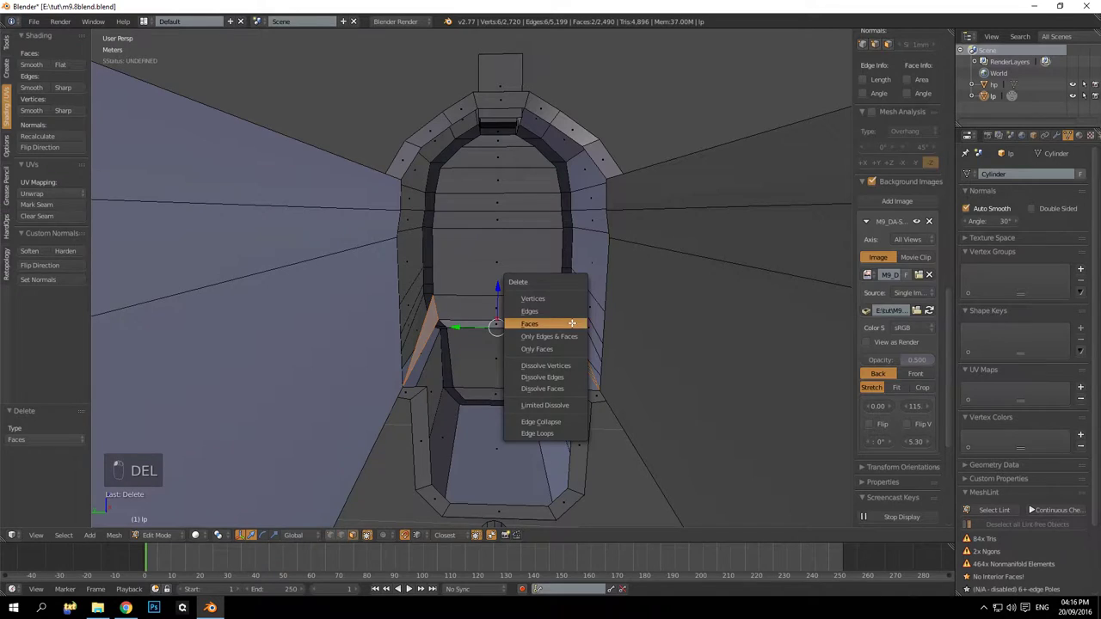
key("l")
key("Delete")
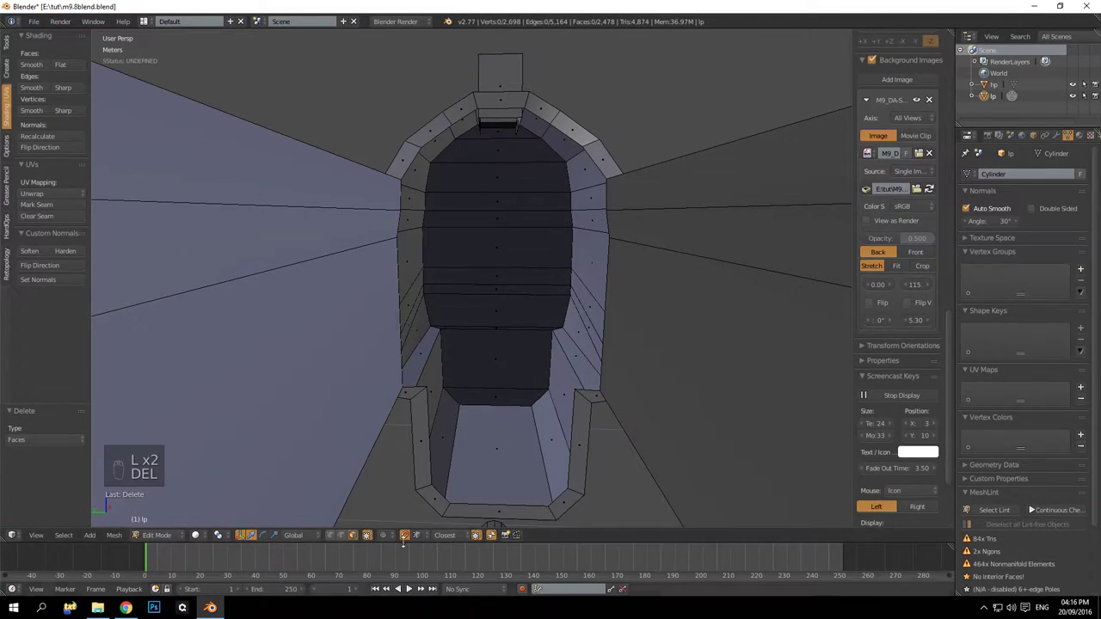
left_click_drag(344, 543, 428, 425)
left_click_drag(428, 425, 716, 276)
Extrude the opening's edges, fill the lower opening with faces and Grid Fill the upper one
key("e")
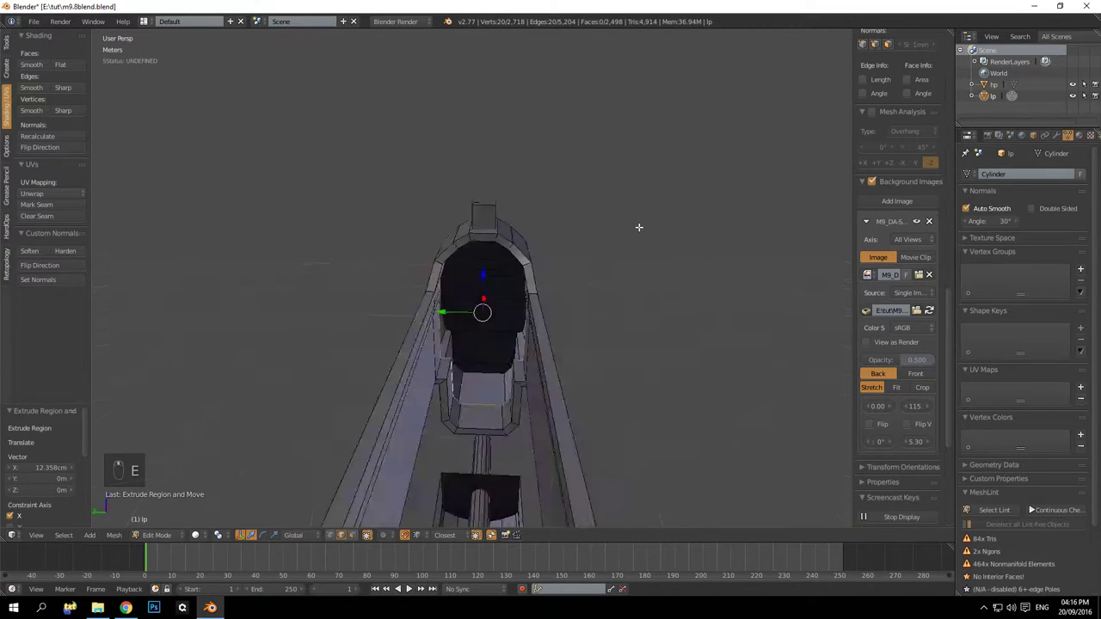
left_click_drag(544, 299, 583, 315)
key("a")
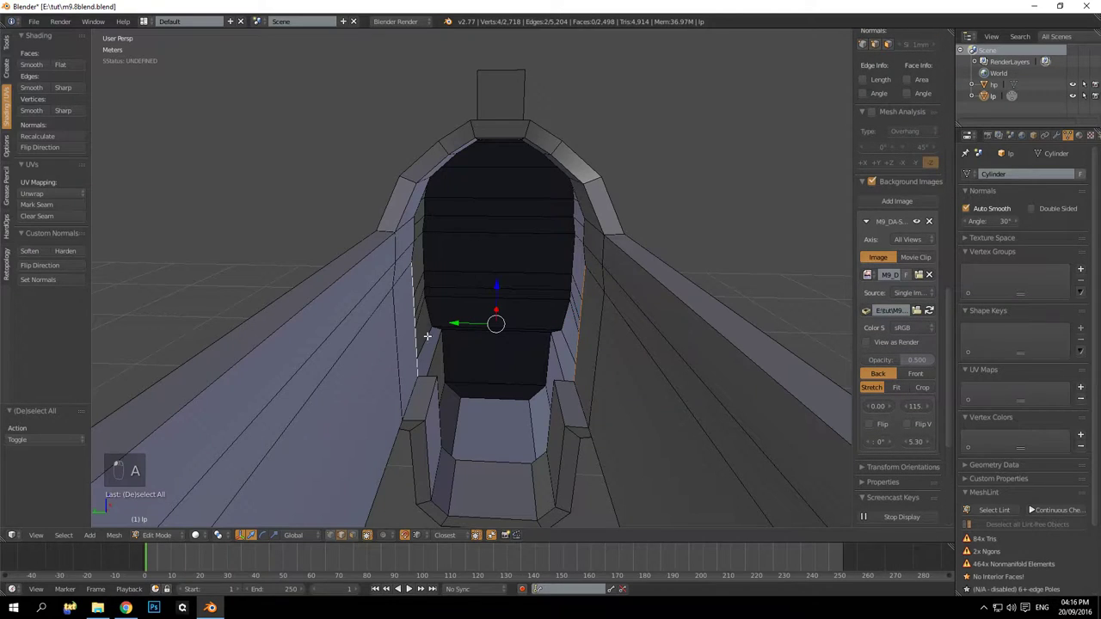
key("a")
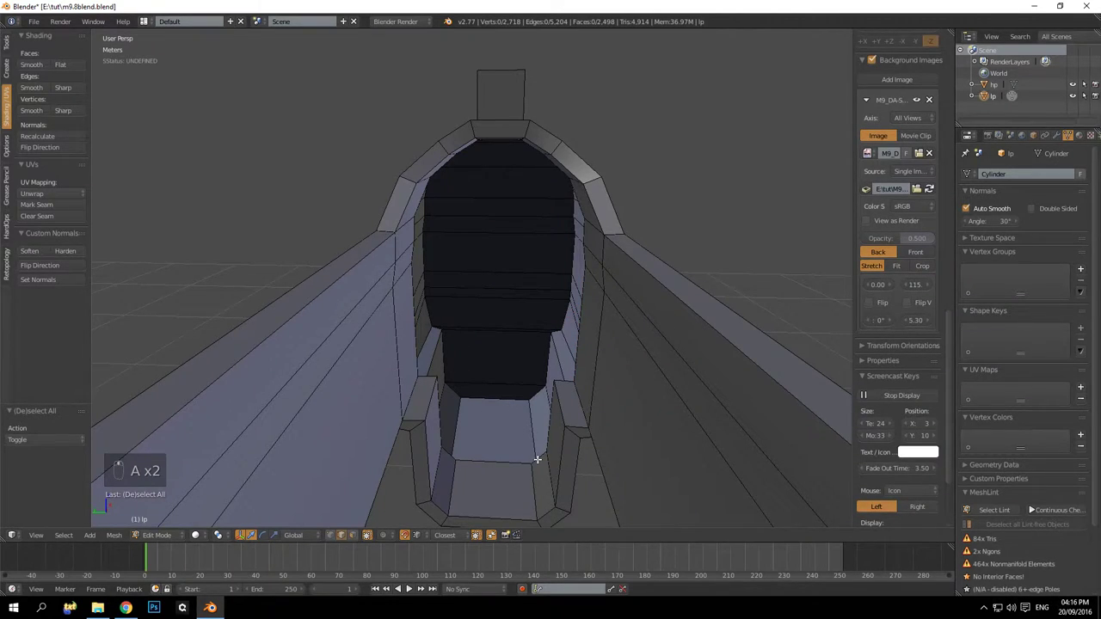
key("f")
key("a")
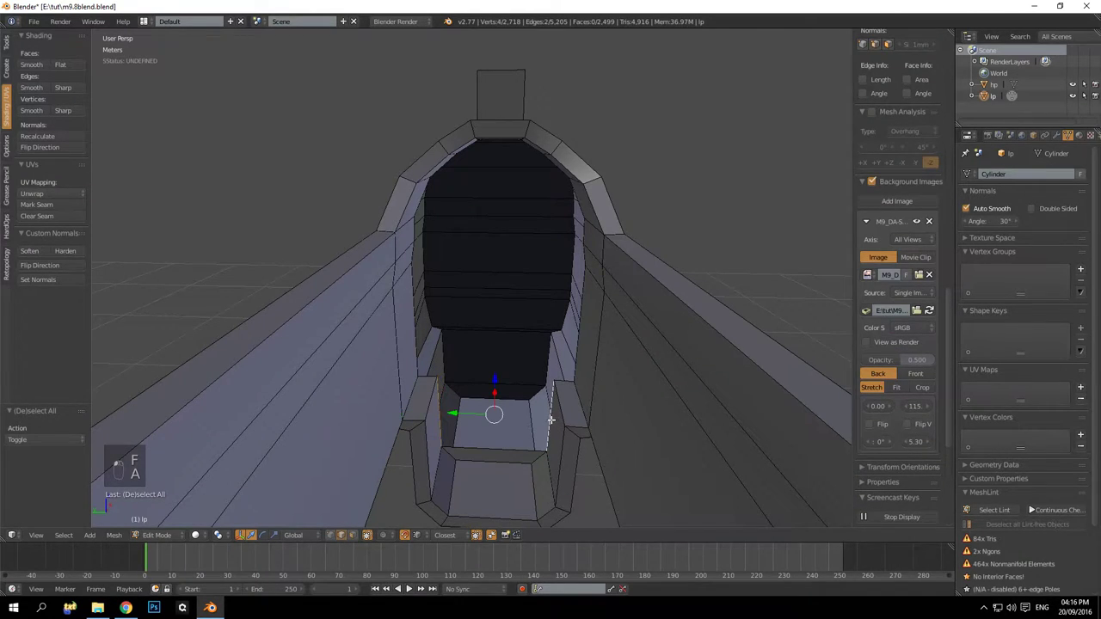
key("f")
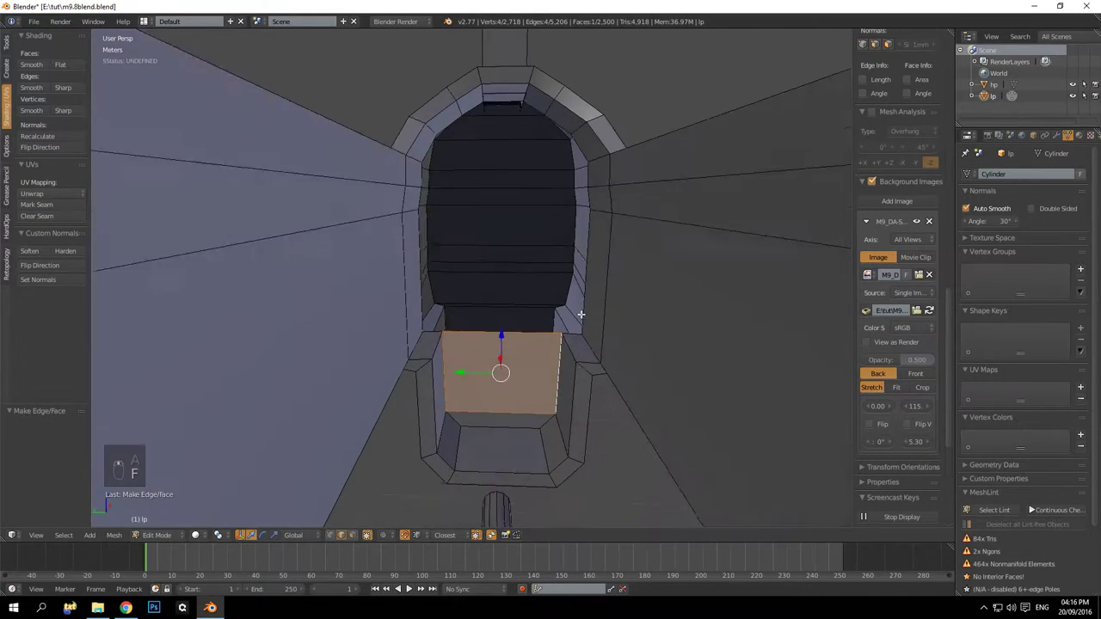
key("a")
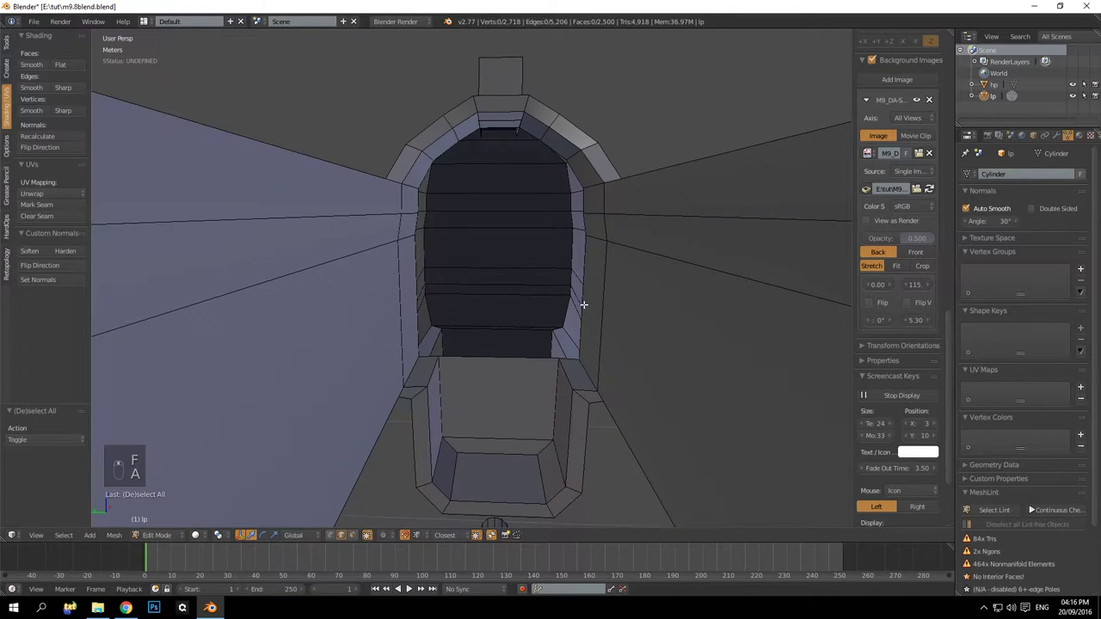
key("f")
key("a")
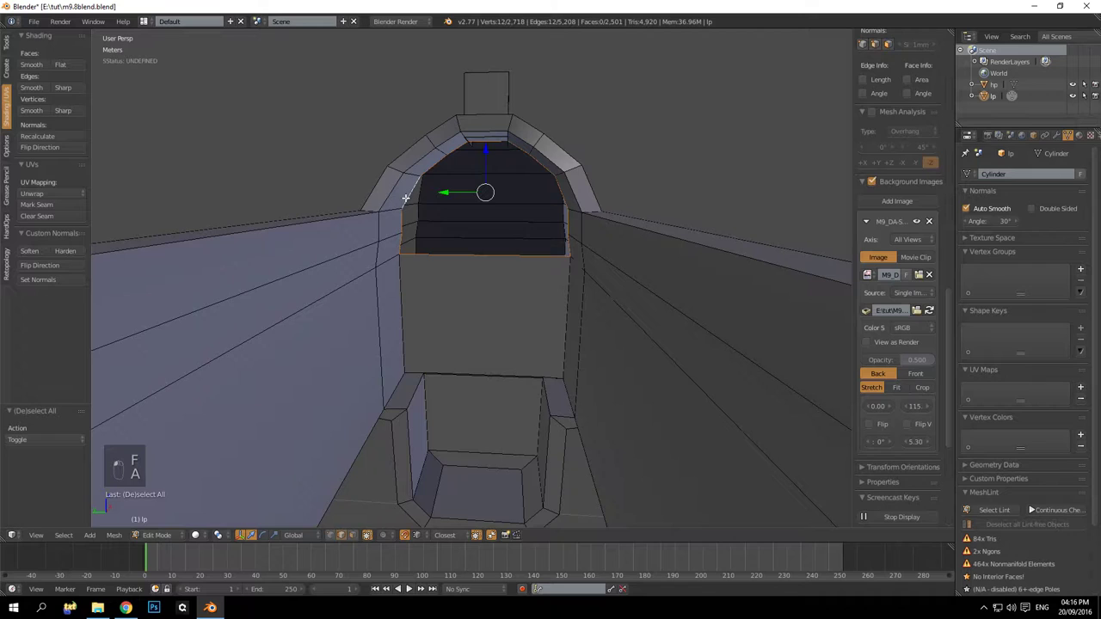
key("ctrl+f")
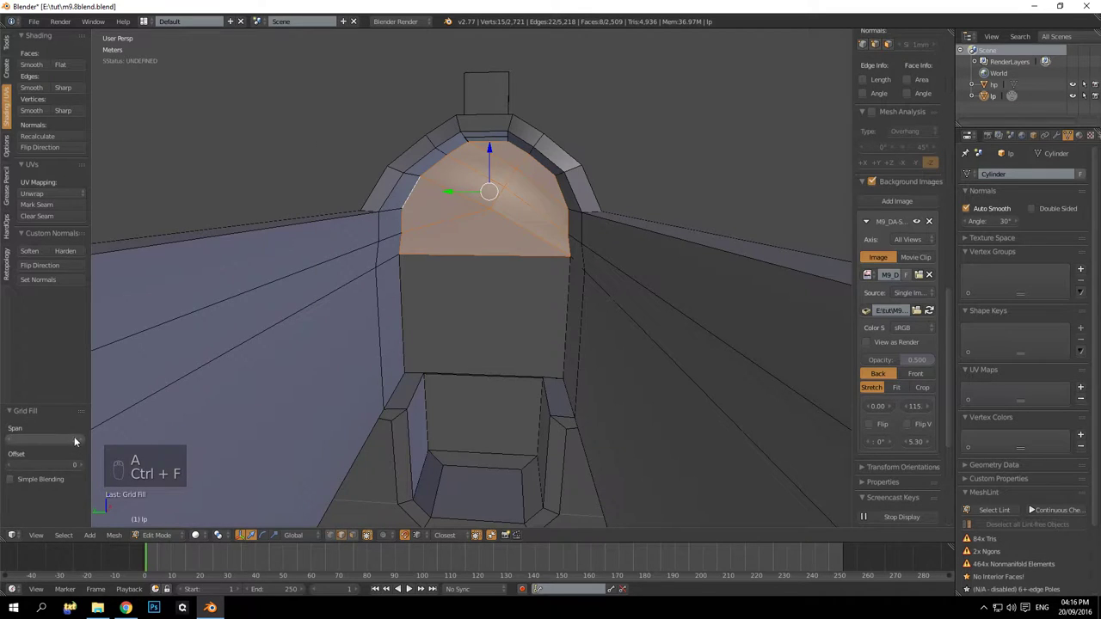
Leave the slide mesh edit and orbit around the pistol parts toward the suppressor tube
key("a")
key("Tab")
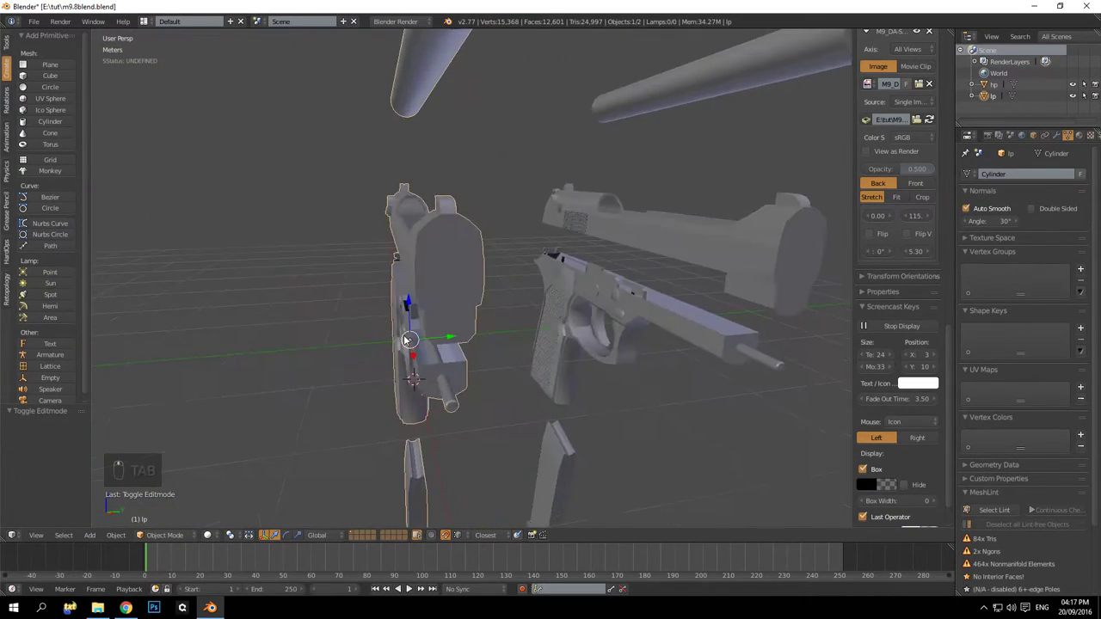
left_click_drag(460, 350, 513, 350)
middle_click(556, 357)
left_click_drag(545, 382, 499, 380)
left_click_drag(523, 316, 535, 328)
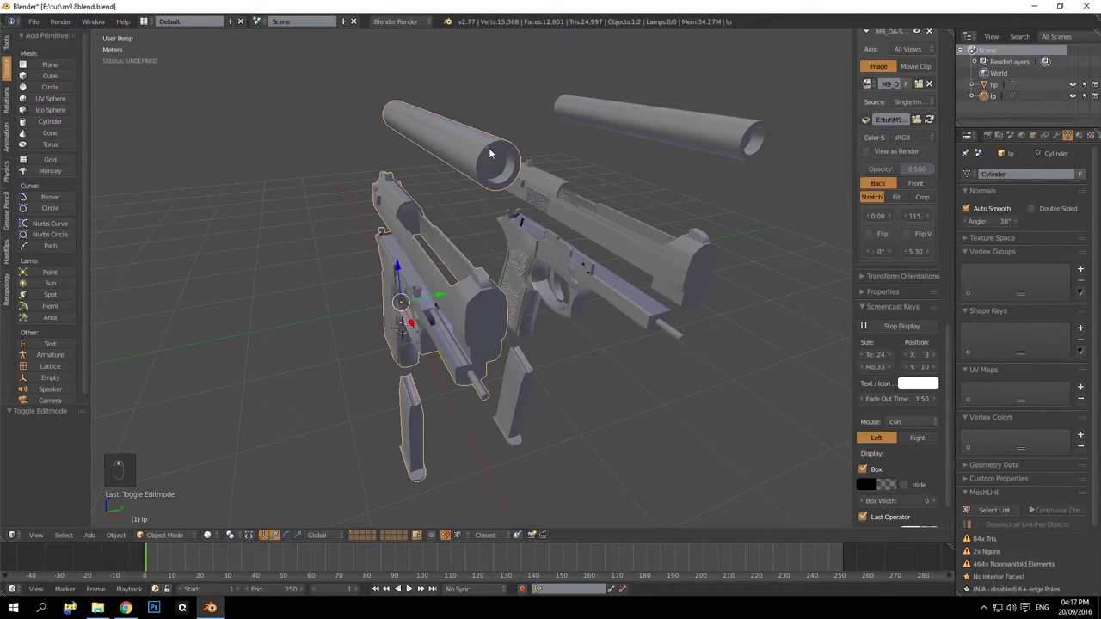
left_click_drag(498, 178, 468, 153)
Edit the suppressor and dissolve extra edge loops around its open end
key("Tab")
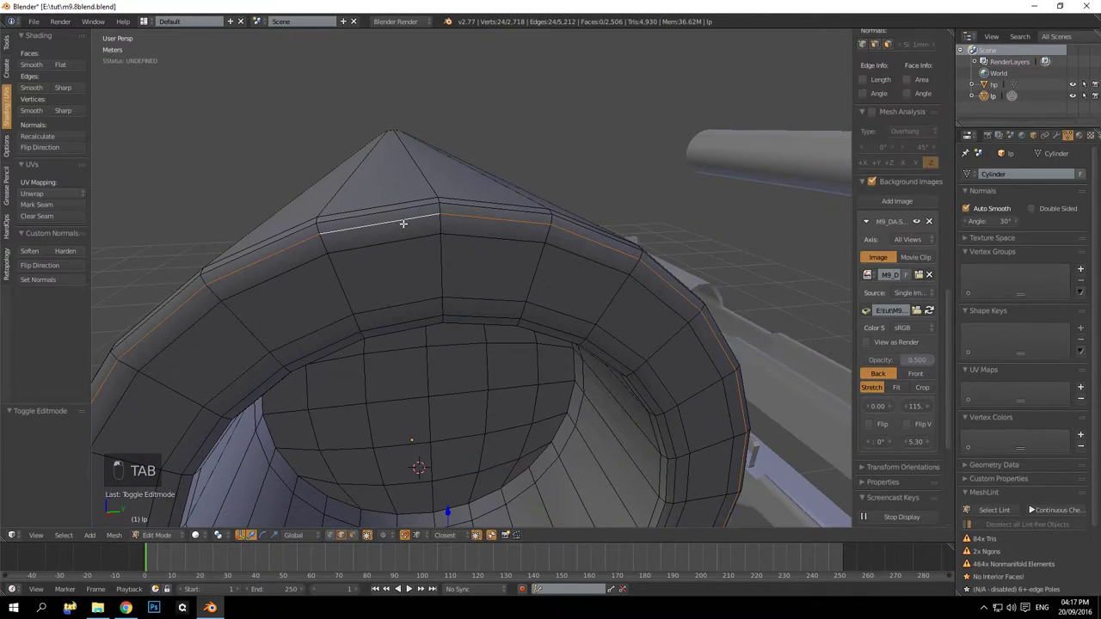
key("KP_Decimal")
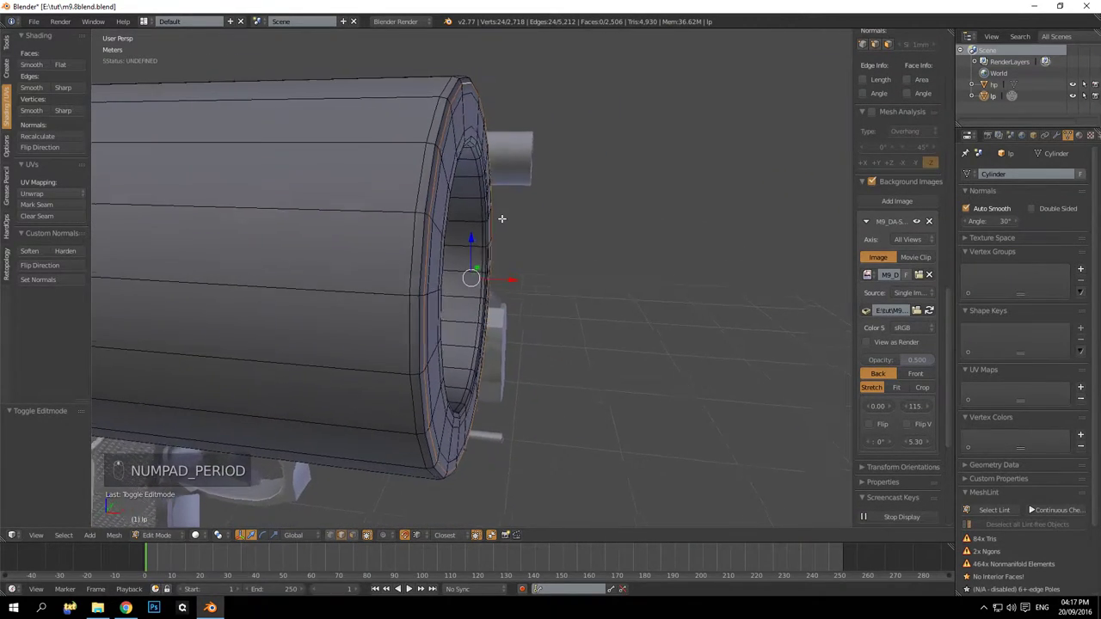
key("a")
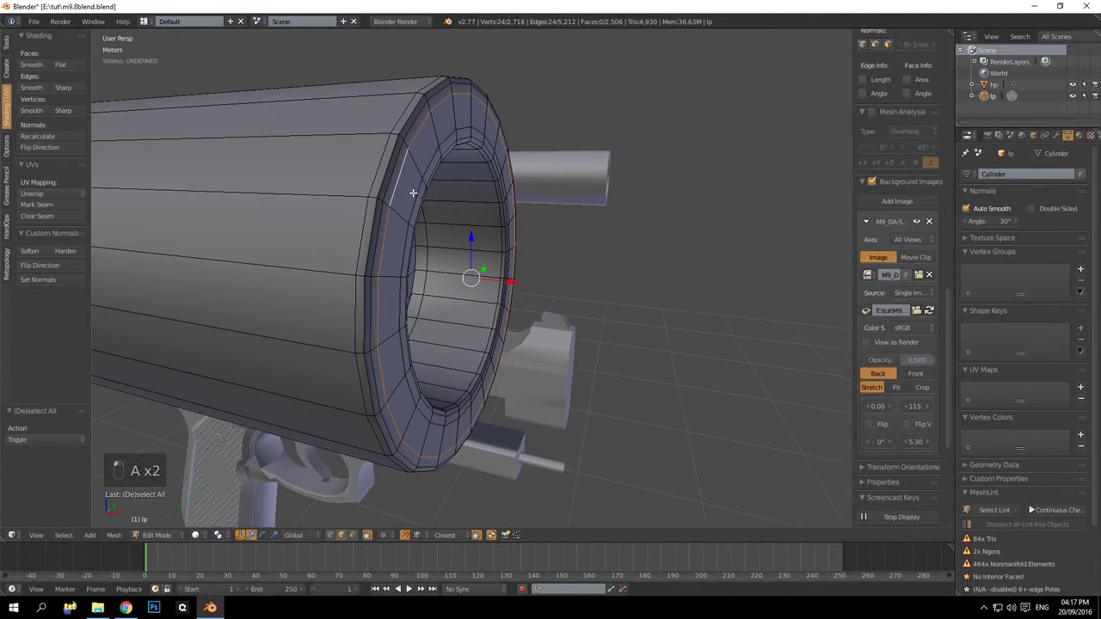
left_click_drag(391, 183, 381, 208)
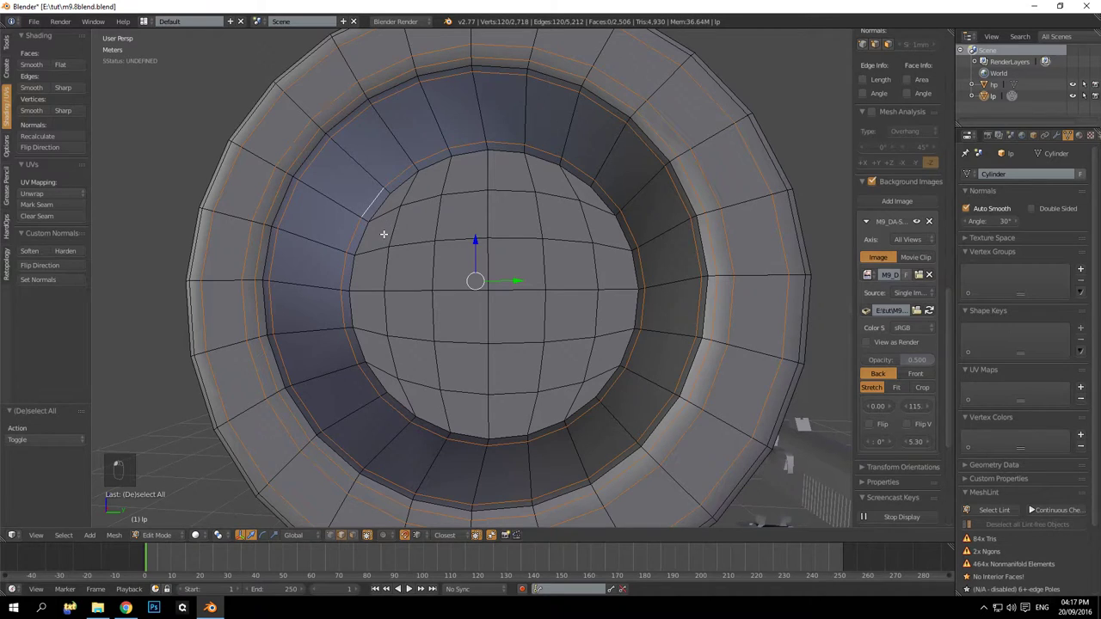
key("ctrl+x")
left_click_drag(361, 230, 477, 255)
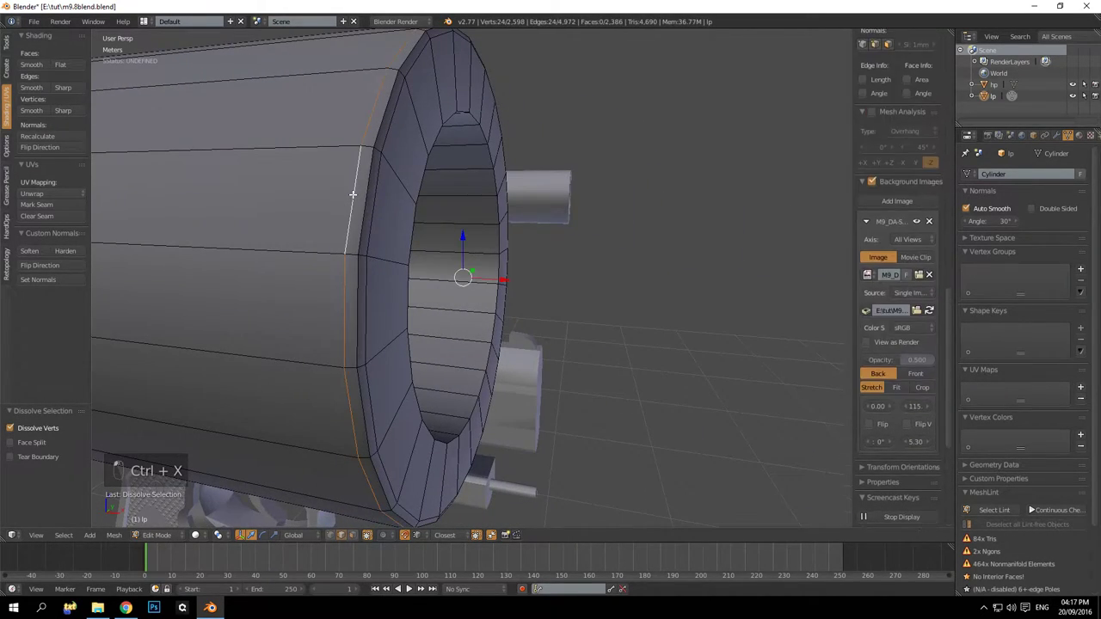
key("ctrl+x")
left_click(381, 200)
Undo the wrong dissolve after checking along the tube and return to the open end's rim loops
left_click_drag(273, 290, 318, 298)
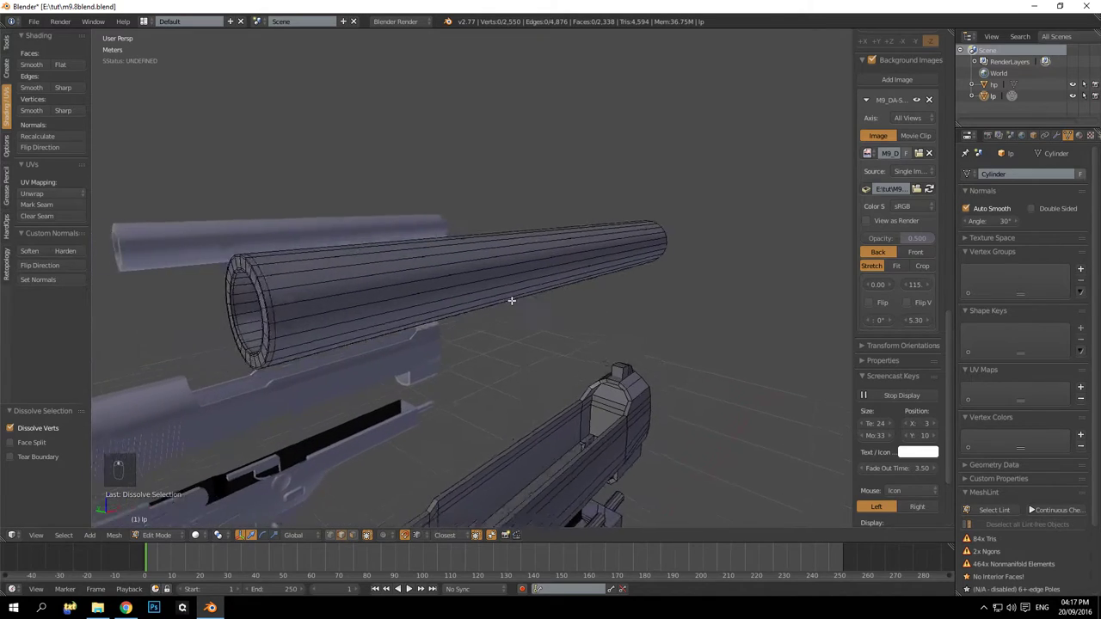
middle_click(467, 323)
left_click_drag(590, 294, 555, 288)
key("ctrl+z")
key("a")
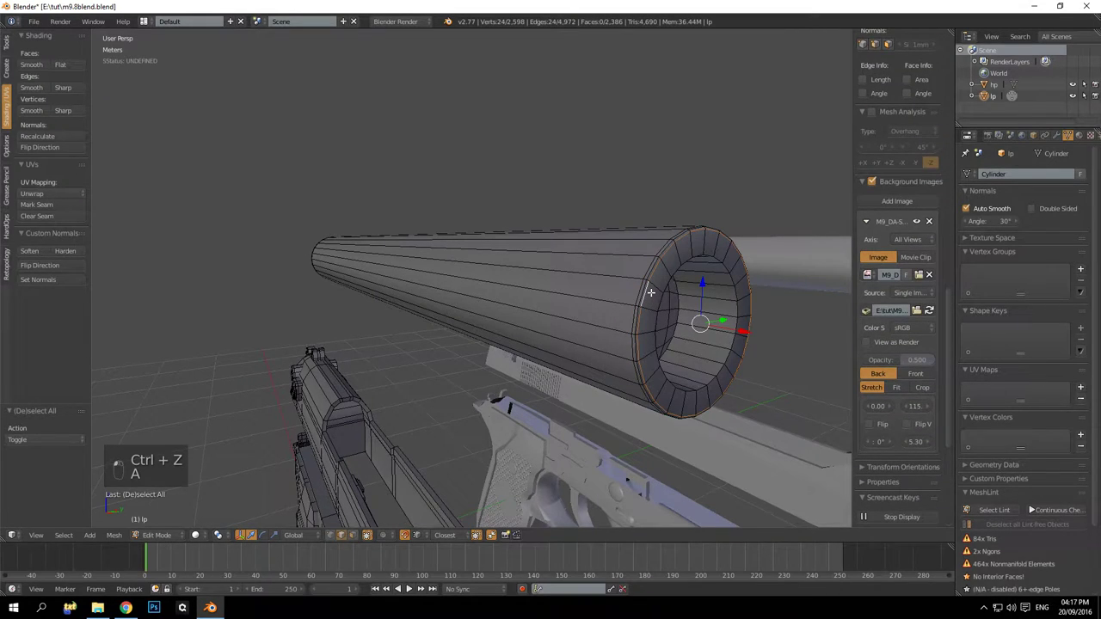
key("ctrl+z")
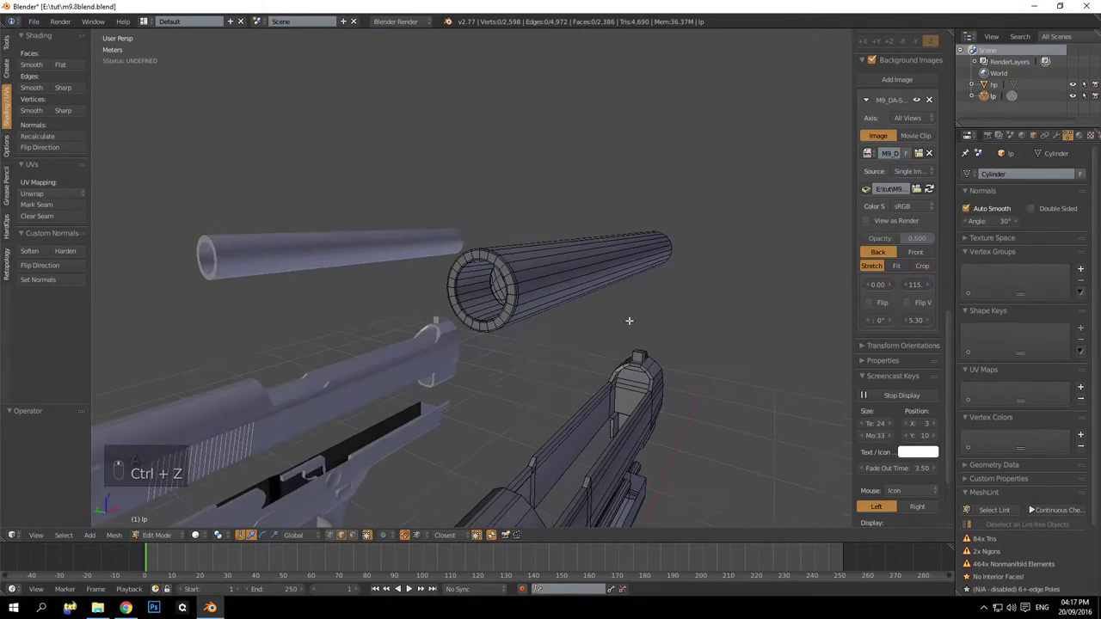
middle_click(442, 321)
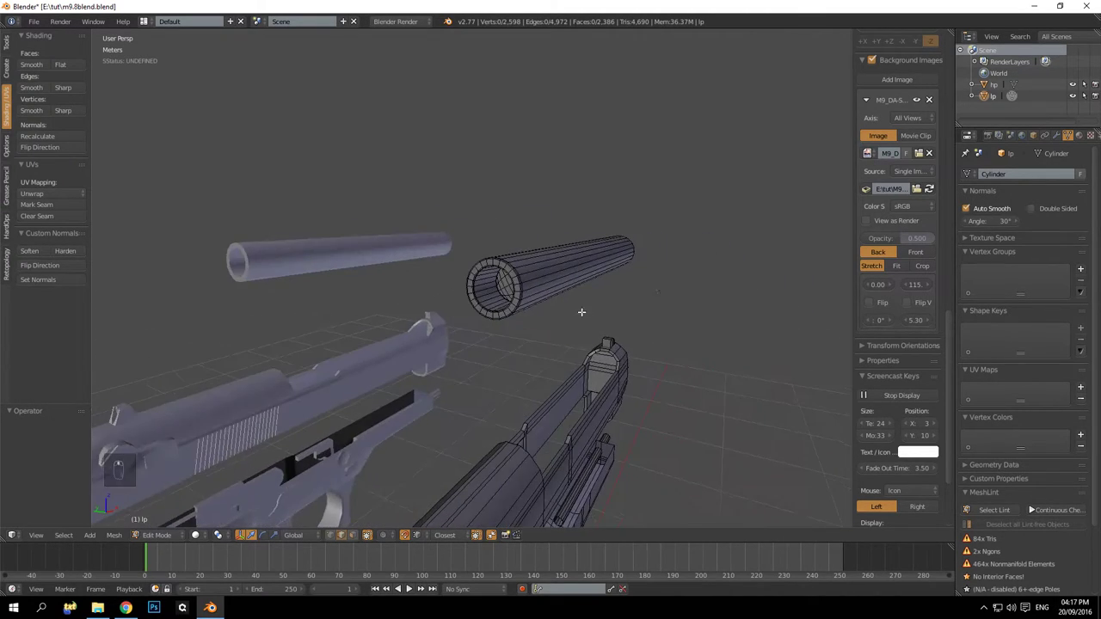
left_click_drag(511, 265, 489, 271)
Dissolve the correct rim loops and face the suppressor's front end straight on
key("a")
middle_click(508, 274)
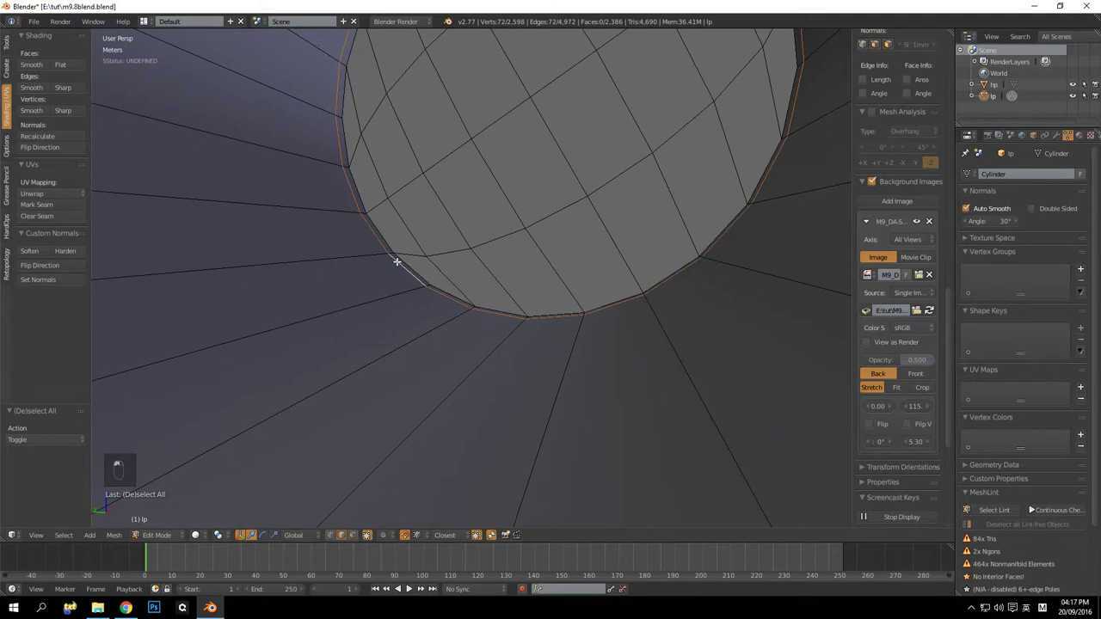
key("ctrl+x")
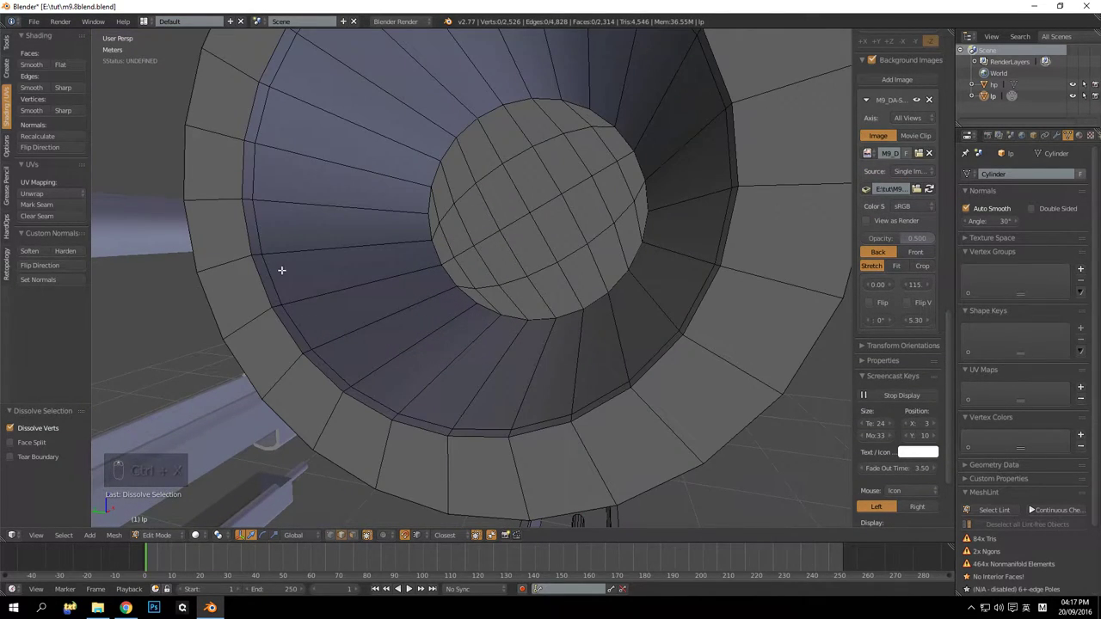
key("ctrl+x")
left_click_drag(460, 299, 460, 312)
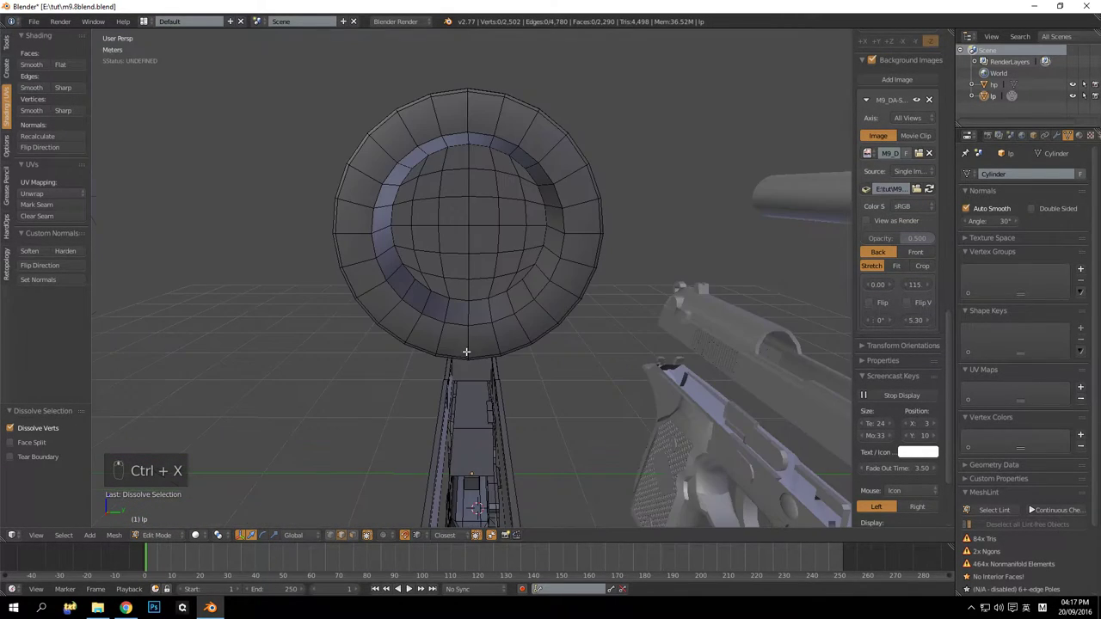
left_click_drag(356, 541, 483, 188)
Delete the suppressor's inner end cap faces, clearing the front bore opening
key("c")
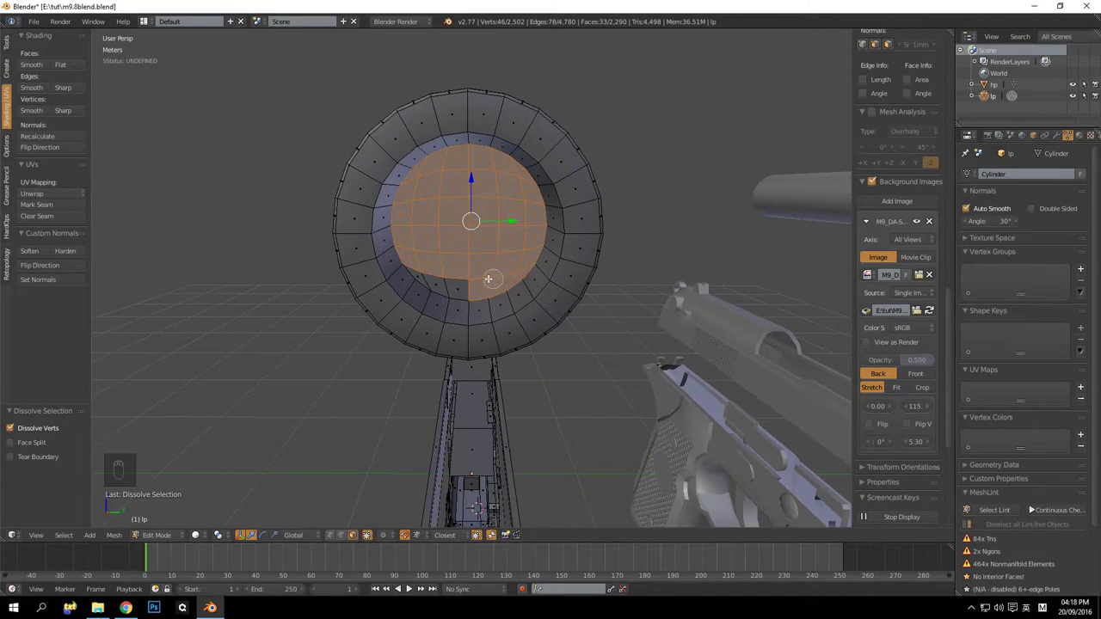
left_click_drag(429, 260, 443, 257)
key("Delete")
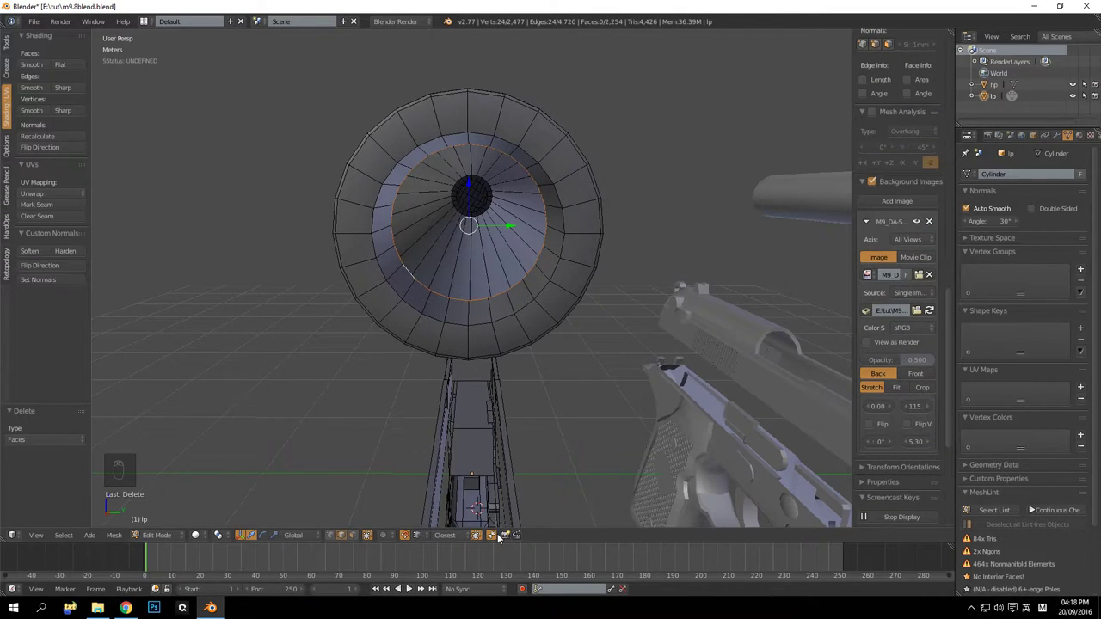
key("e")
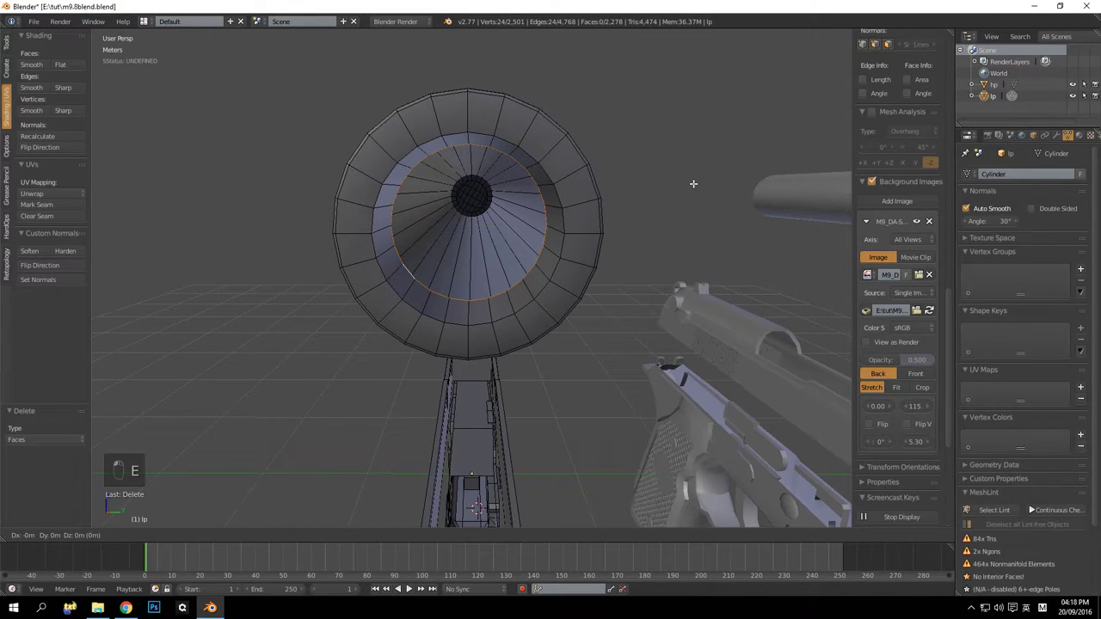
Shrink the inner bore ring and merge it to a single centre point
key("s")
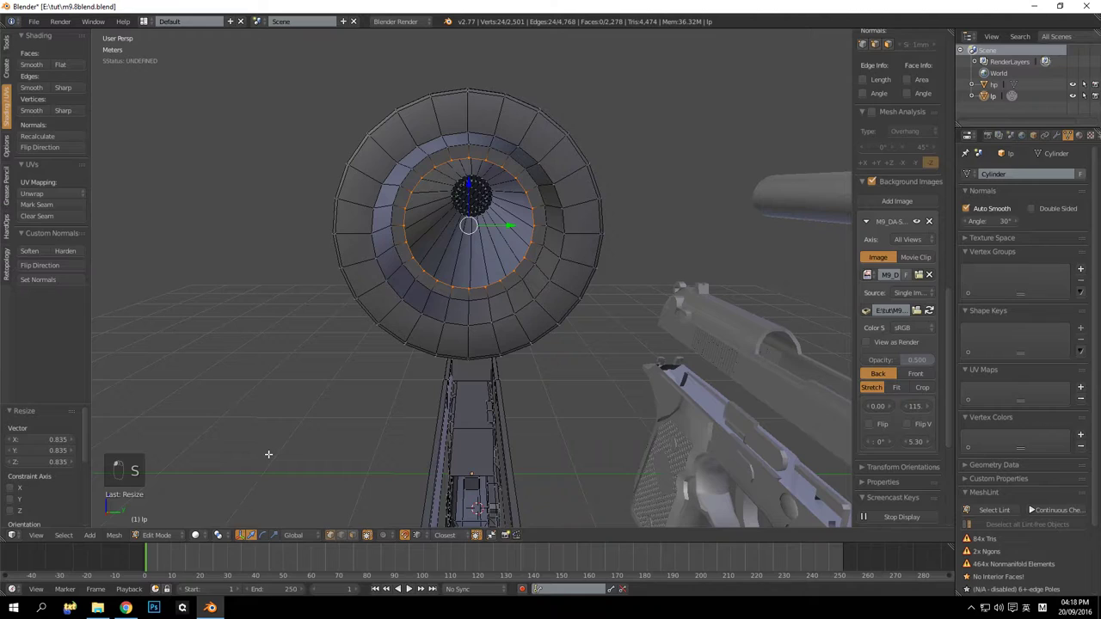
key("alt+n")
key("alt+m")
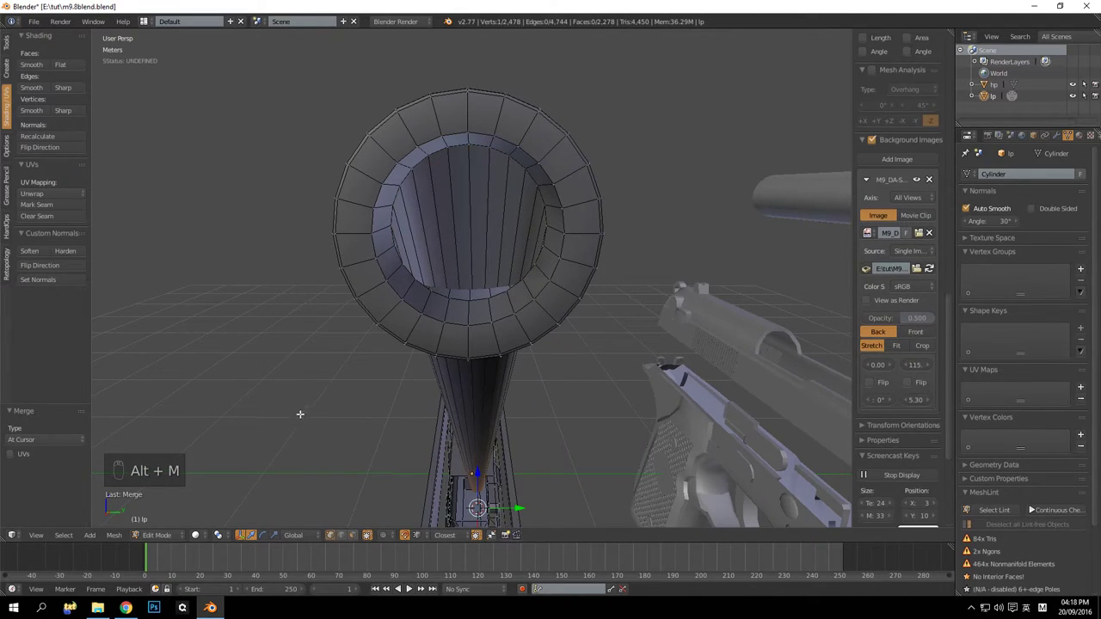
key("ctrl+z")
key("alt+m")
key("a")
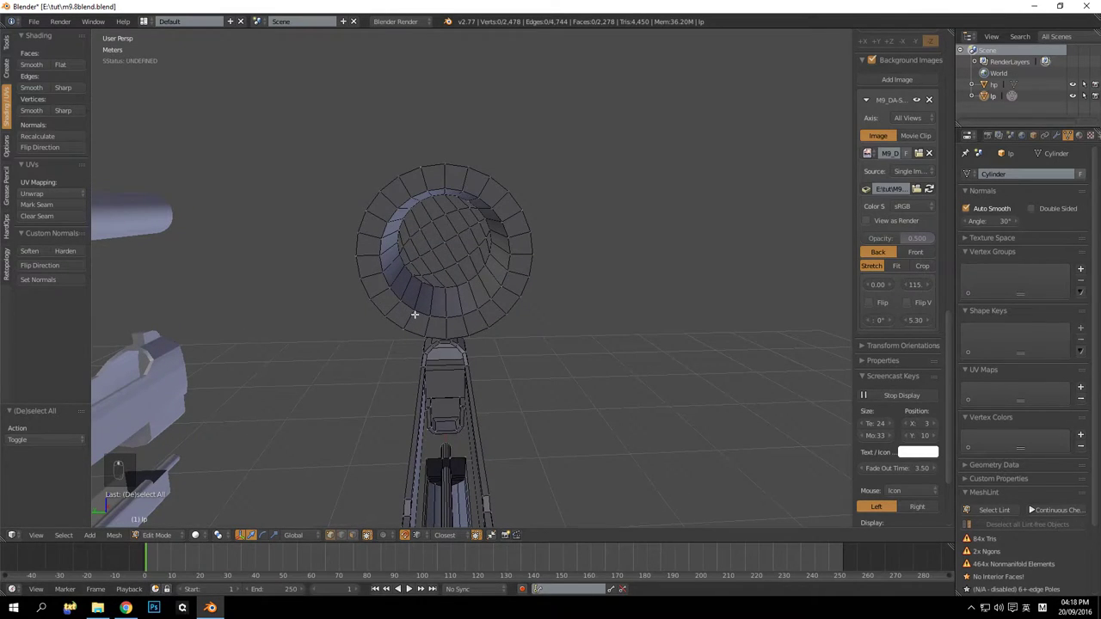
Delete the barrel's front end faces and select its inner end ring
left_click_drag(358, 544, 431, 280)
key("h")
right_click(448, 243)
key("l")
key("Delete")
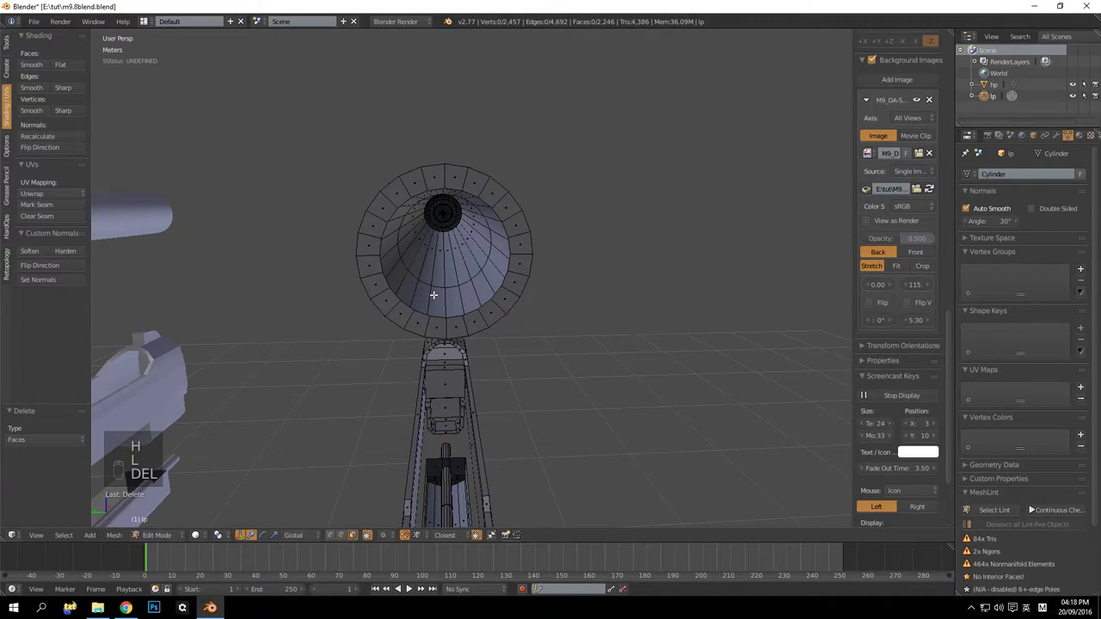
key("alt+h")
key("a")
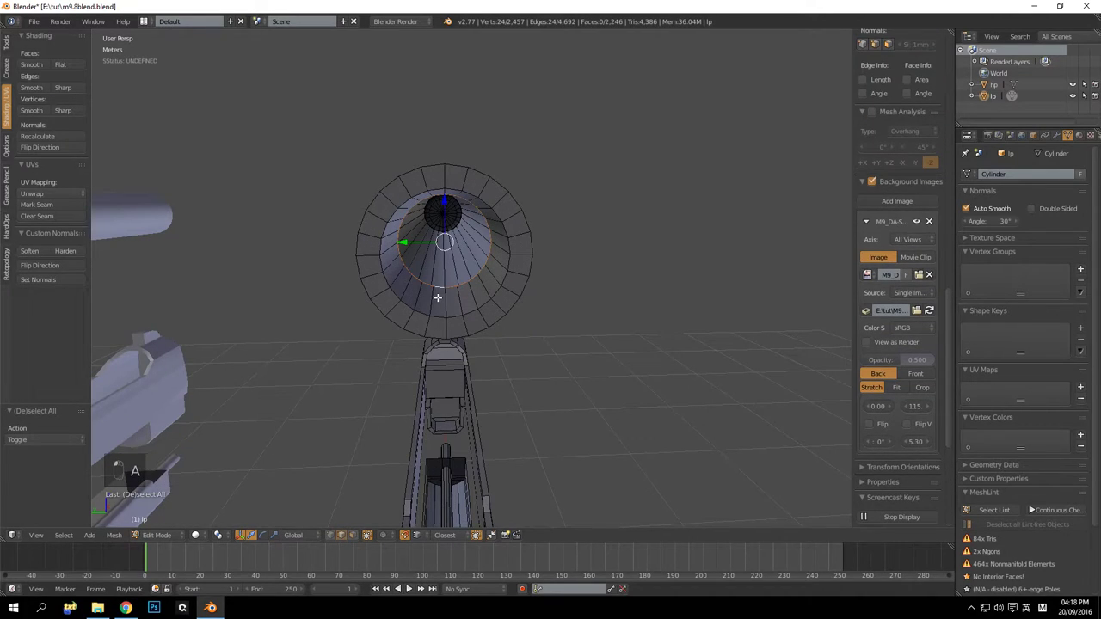
Extrude and shrink the barrel's inner ring, merge it at centre, then select the whole mesh
key("e")
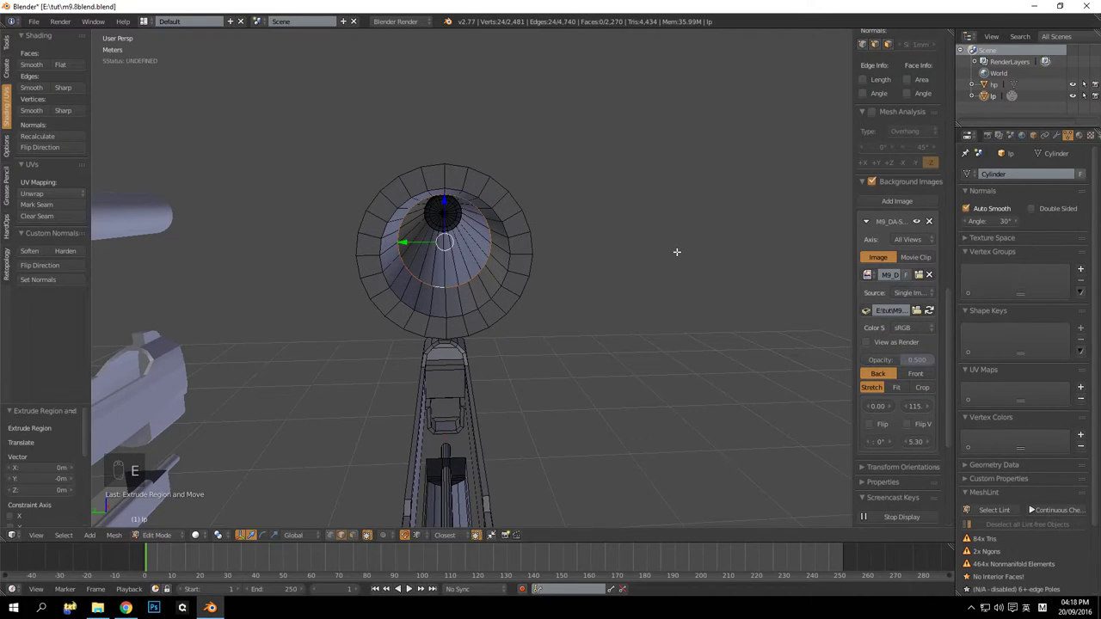
key("s")
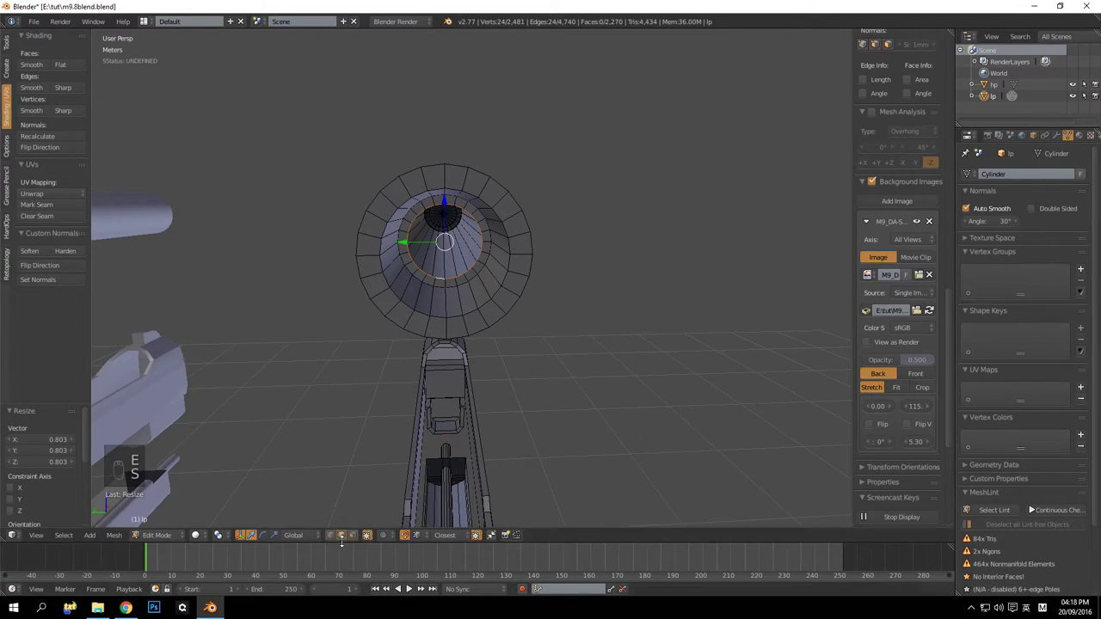
key("alt+m")
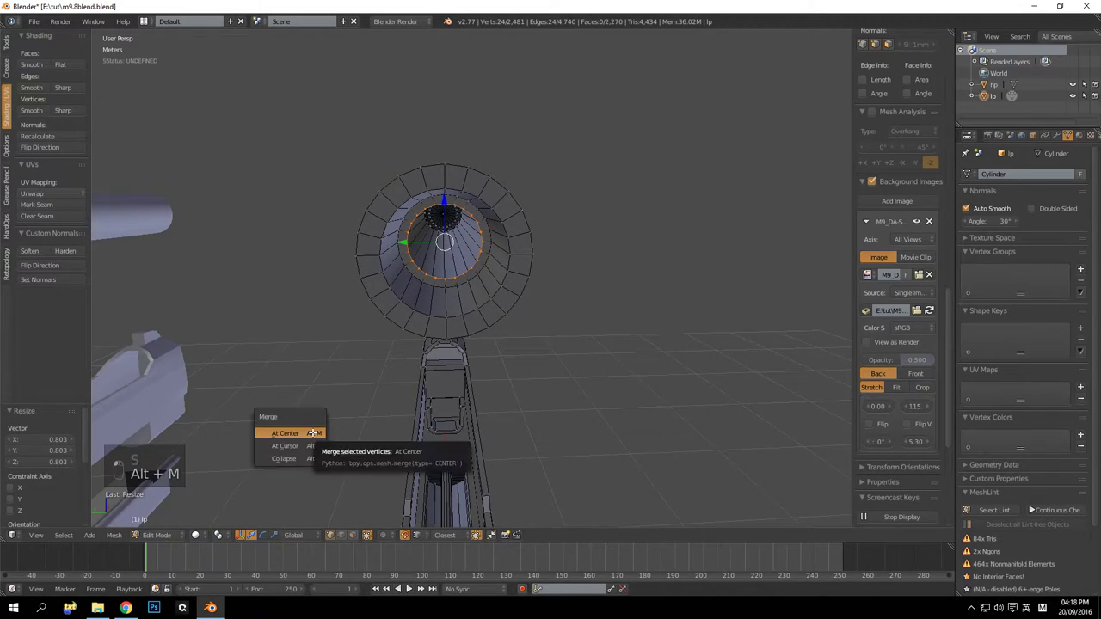
key("a")
key("Tab")
key("Tab")
key("a")
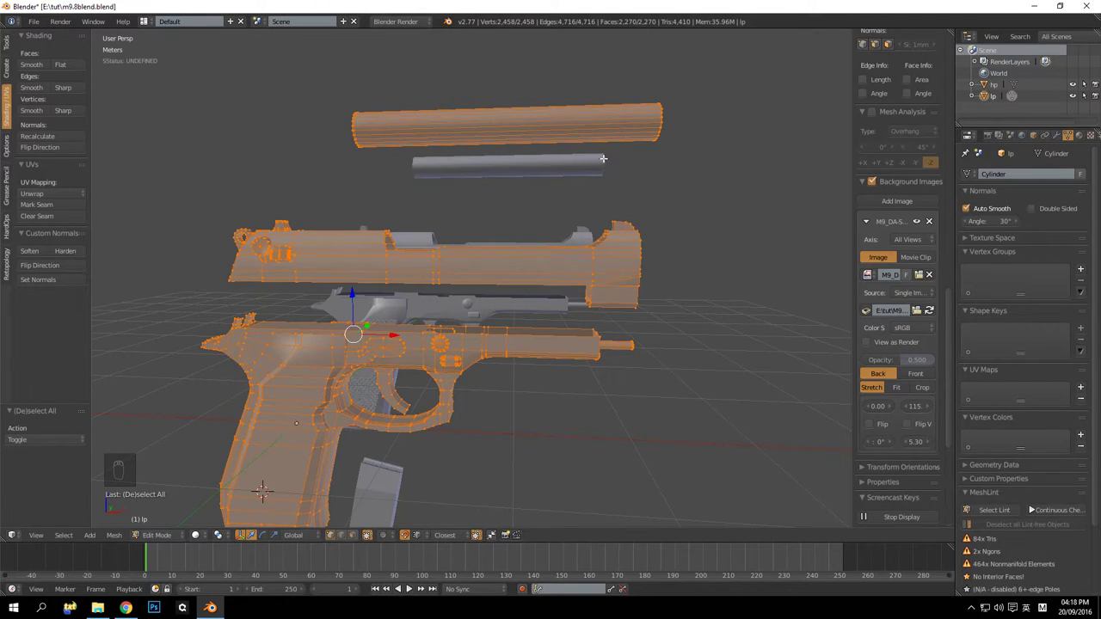
left_click_drag(591, 306, 471, 309)
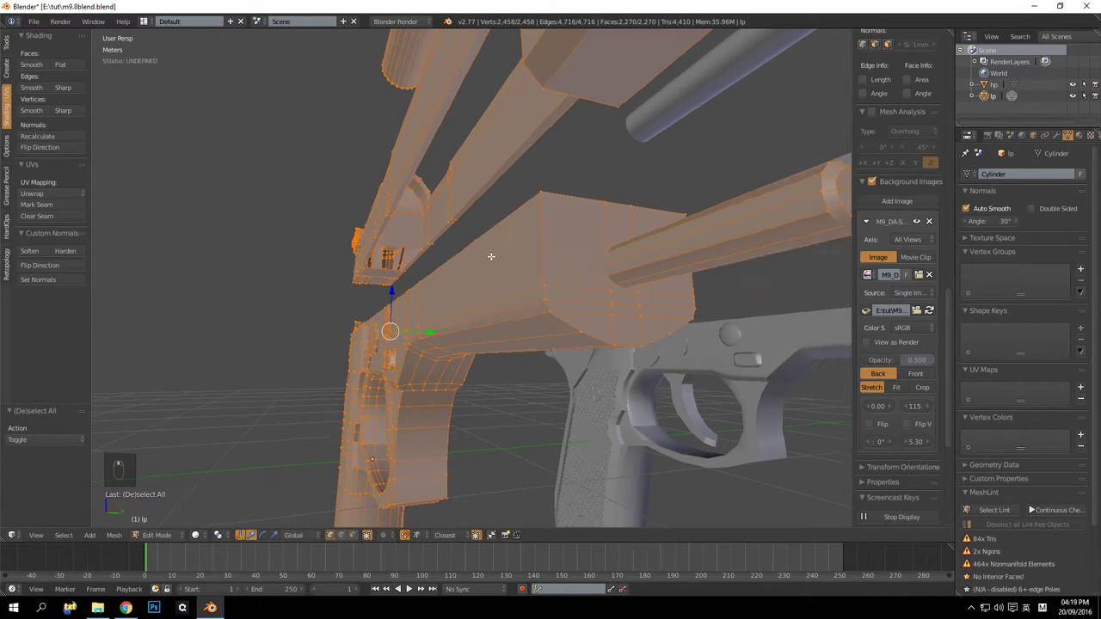
left_click_drag(471, 339, 330, 353)
middle_click(362, 372)
left_click_drag(355, 349, 419, 356)
middle_click(417, 360)
key("z")
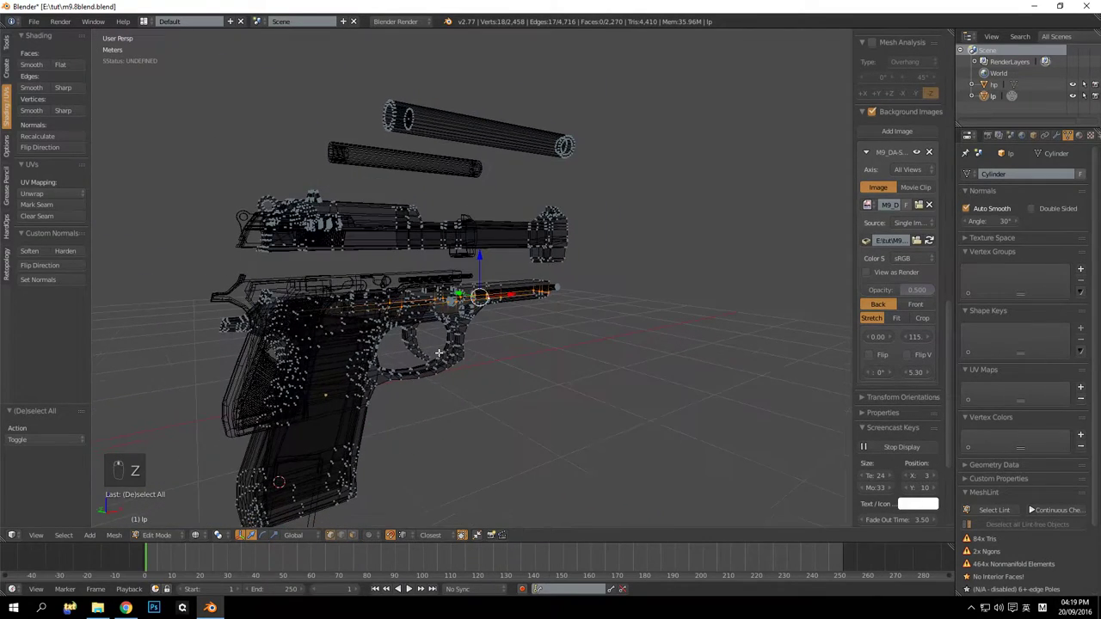
key("z")
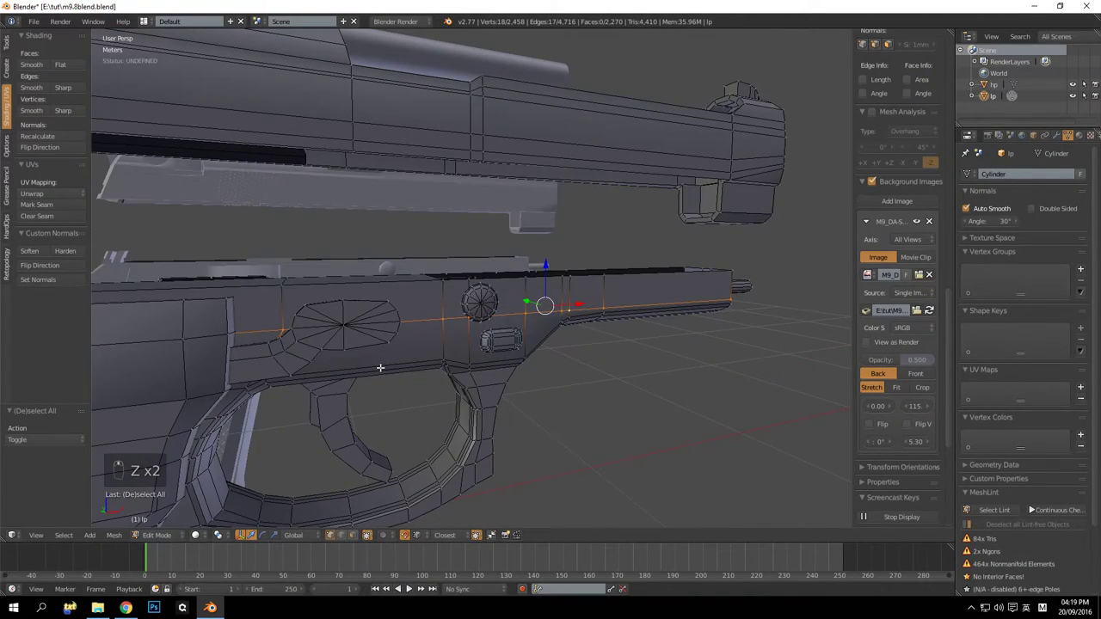
key("a")
left_click_drag(338, 395, 268, 340)
key("l")
key("l")
key("l")
key("l")
left_click_drag(405, 330, 358, 338)
key("l")
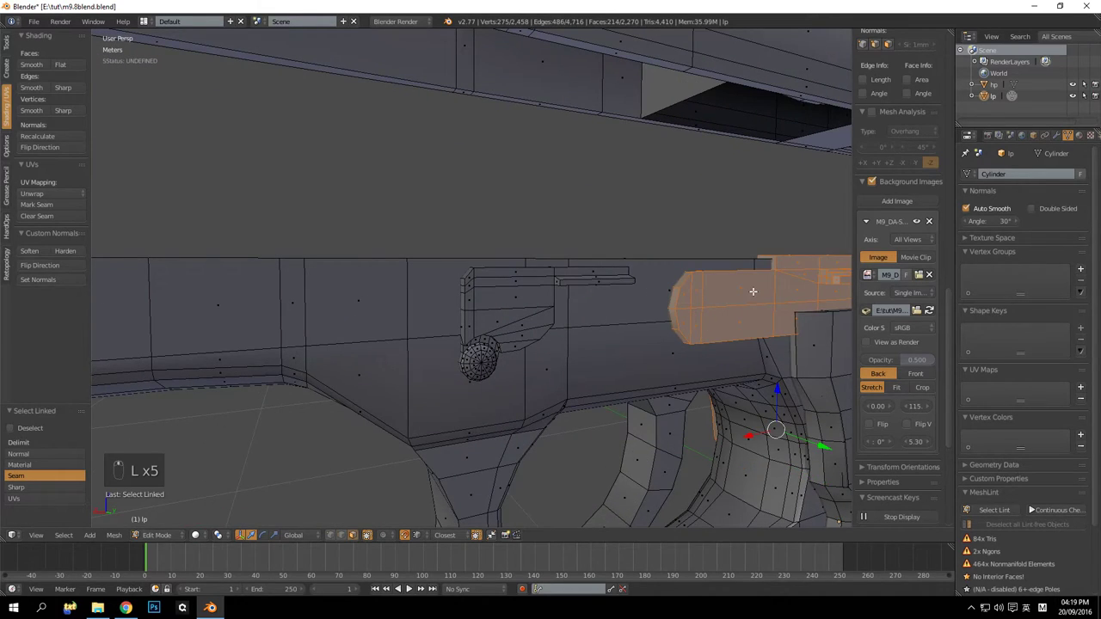
key("l")
key("l")
key("h")
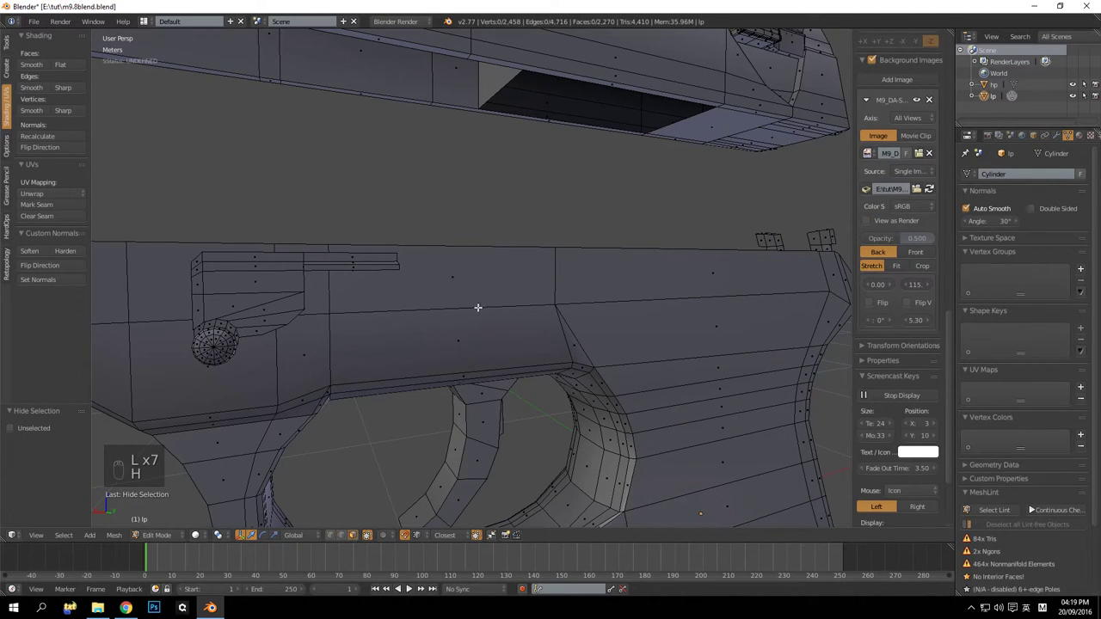
key("a")
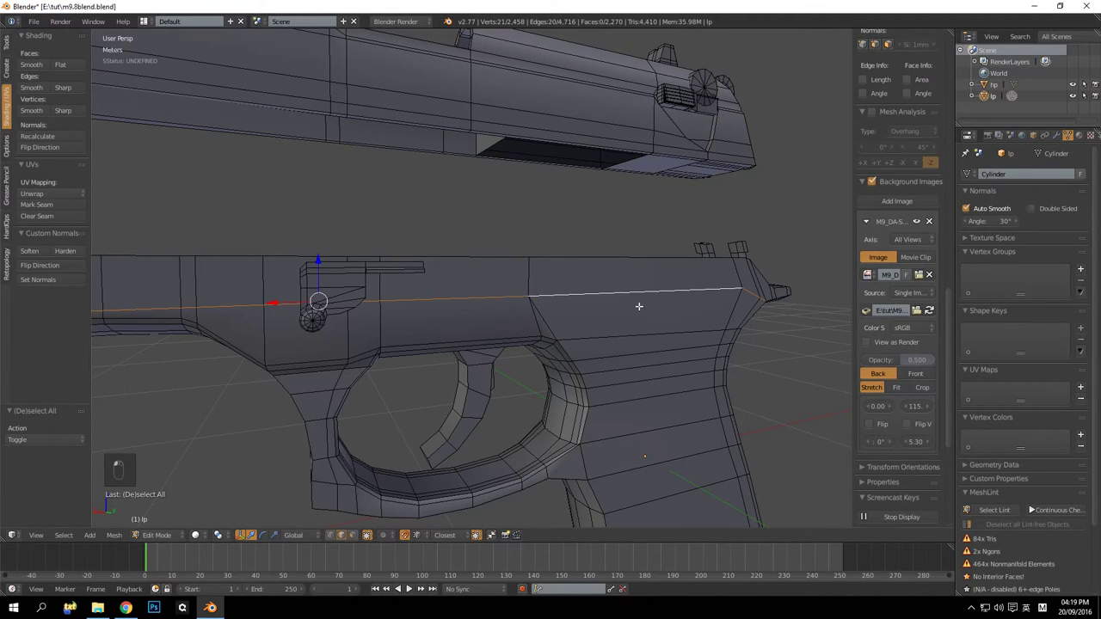
left_click_drag(637, 306, 596, 271)
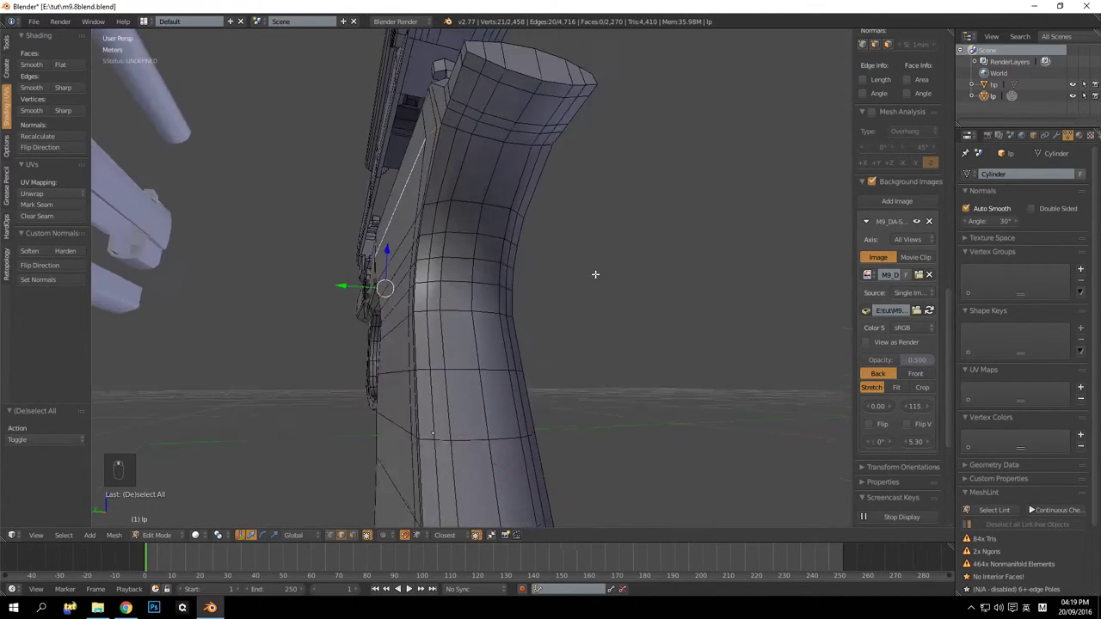
left_click_drag(490, 138, 484, 254)
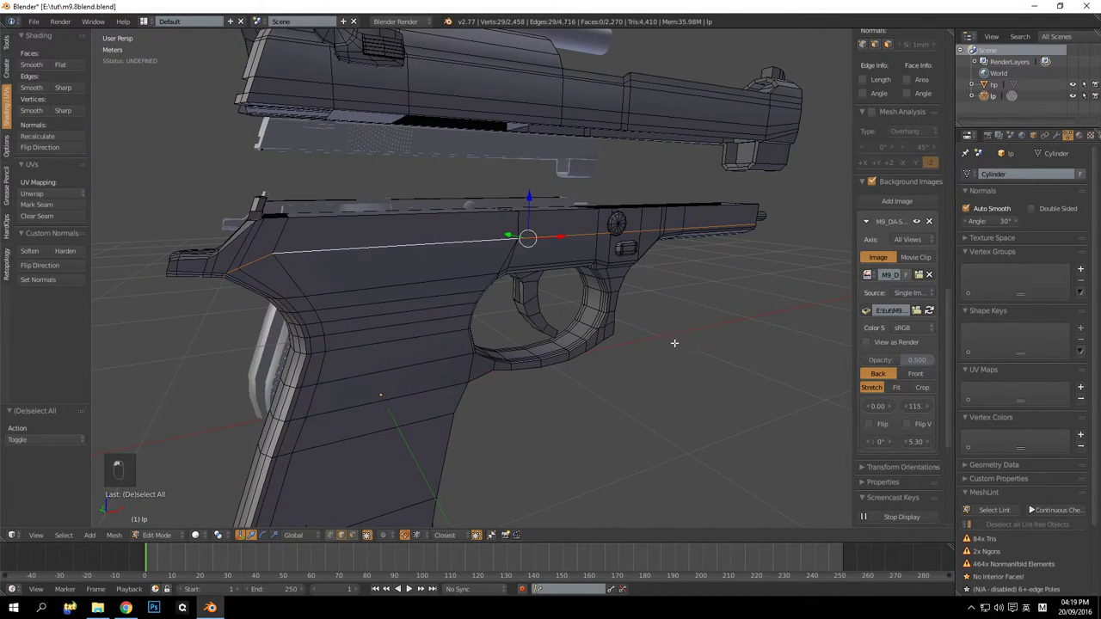
key("ctrl+x")
key("ctrl+z")
key("ctrl+x")
key("ctrl+z")
key("ctrl+x")
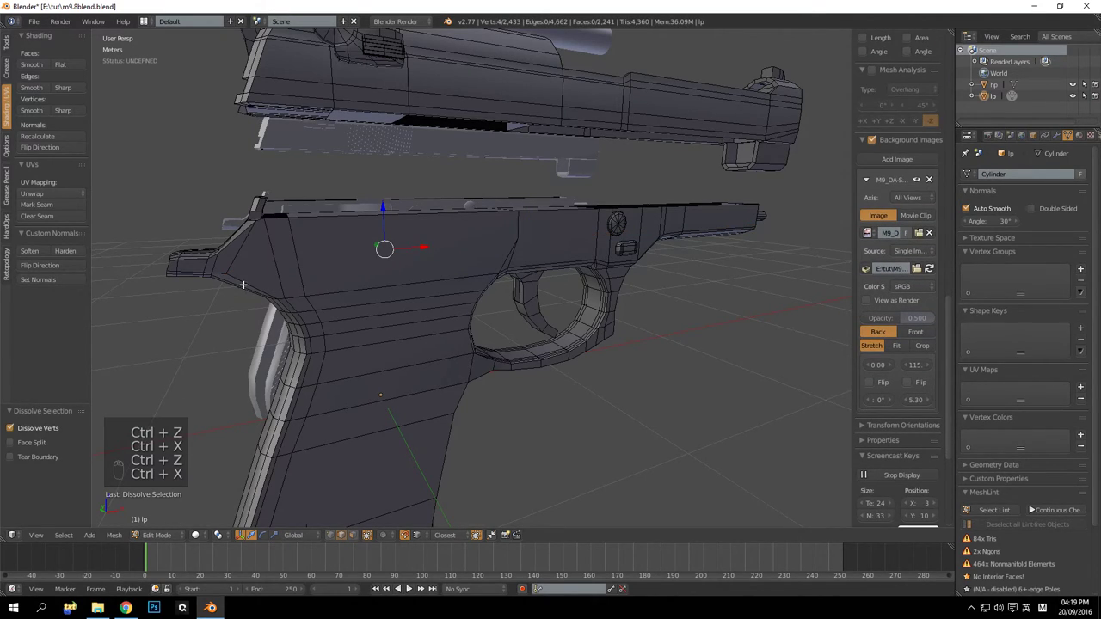
key("ctrl+z")
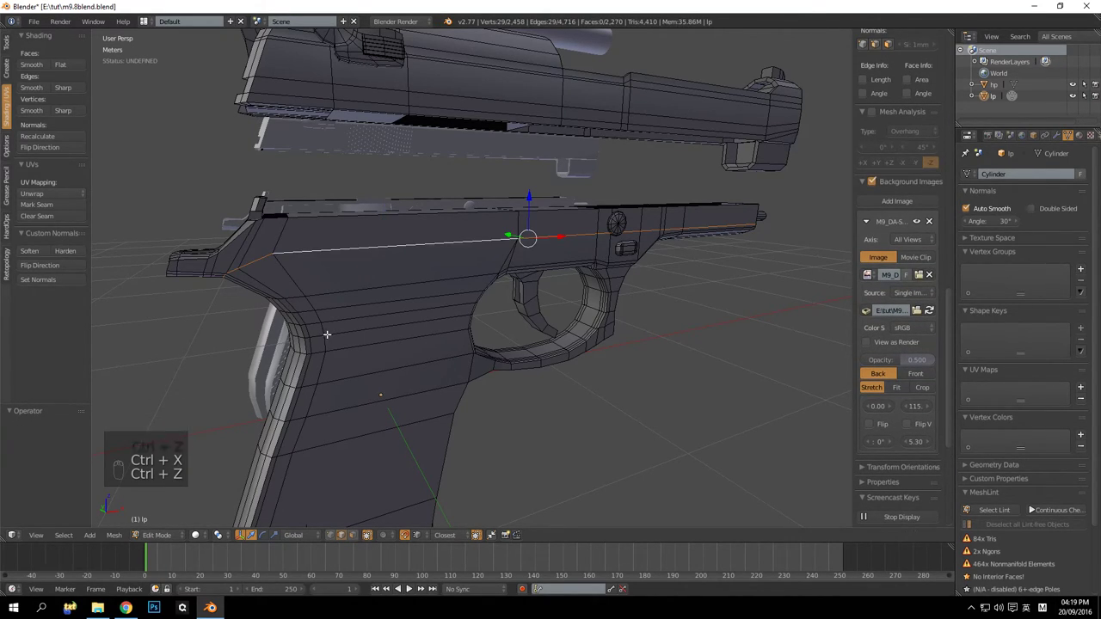
key("ctrl+x")
key("ctrl+z")
key("a")
key("alt+h")
key("a")
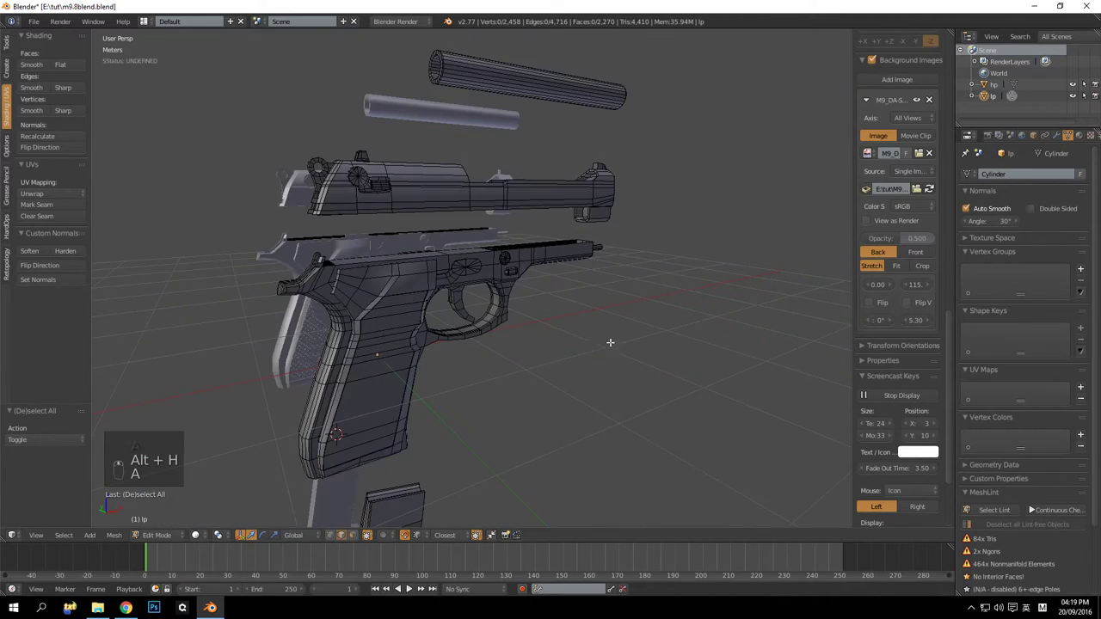
key("Tab")
key("a")
key("Tab")
key("a")
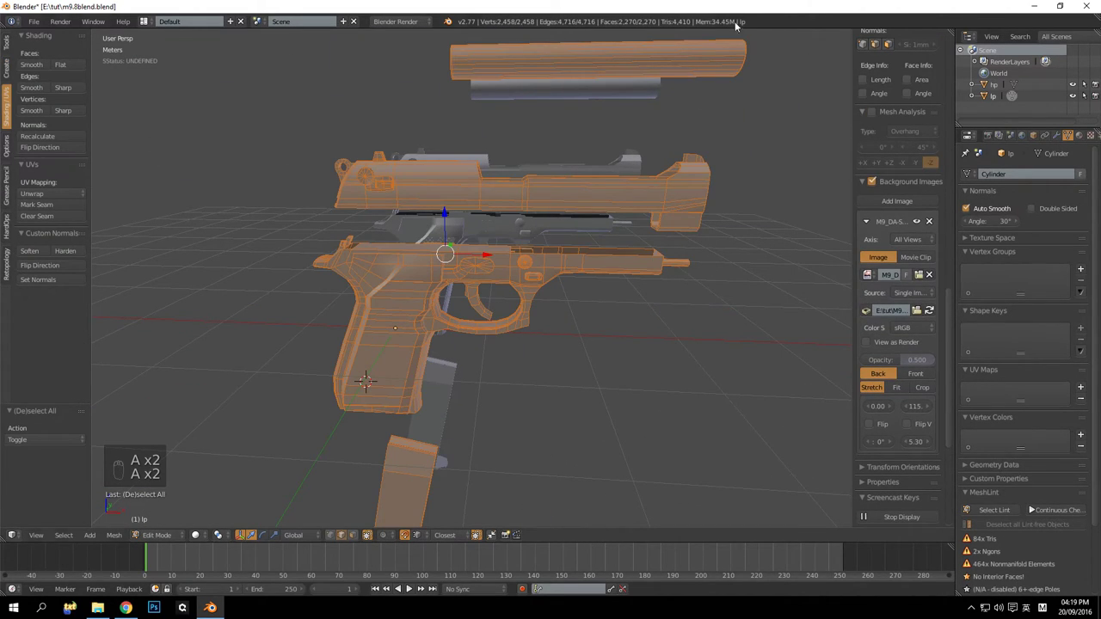